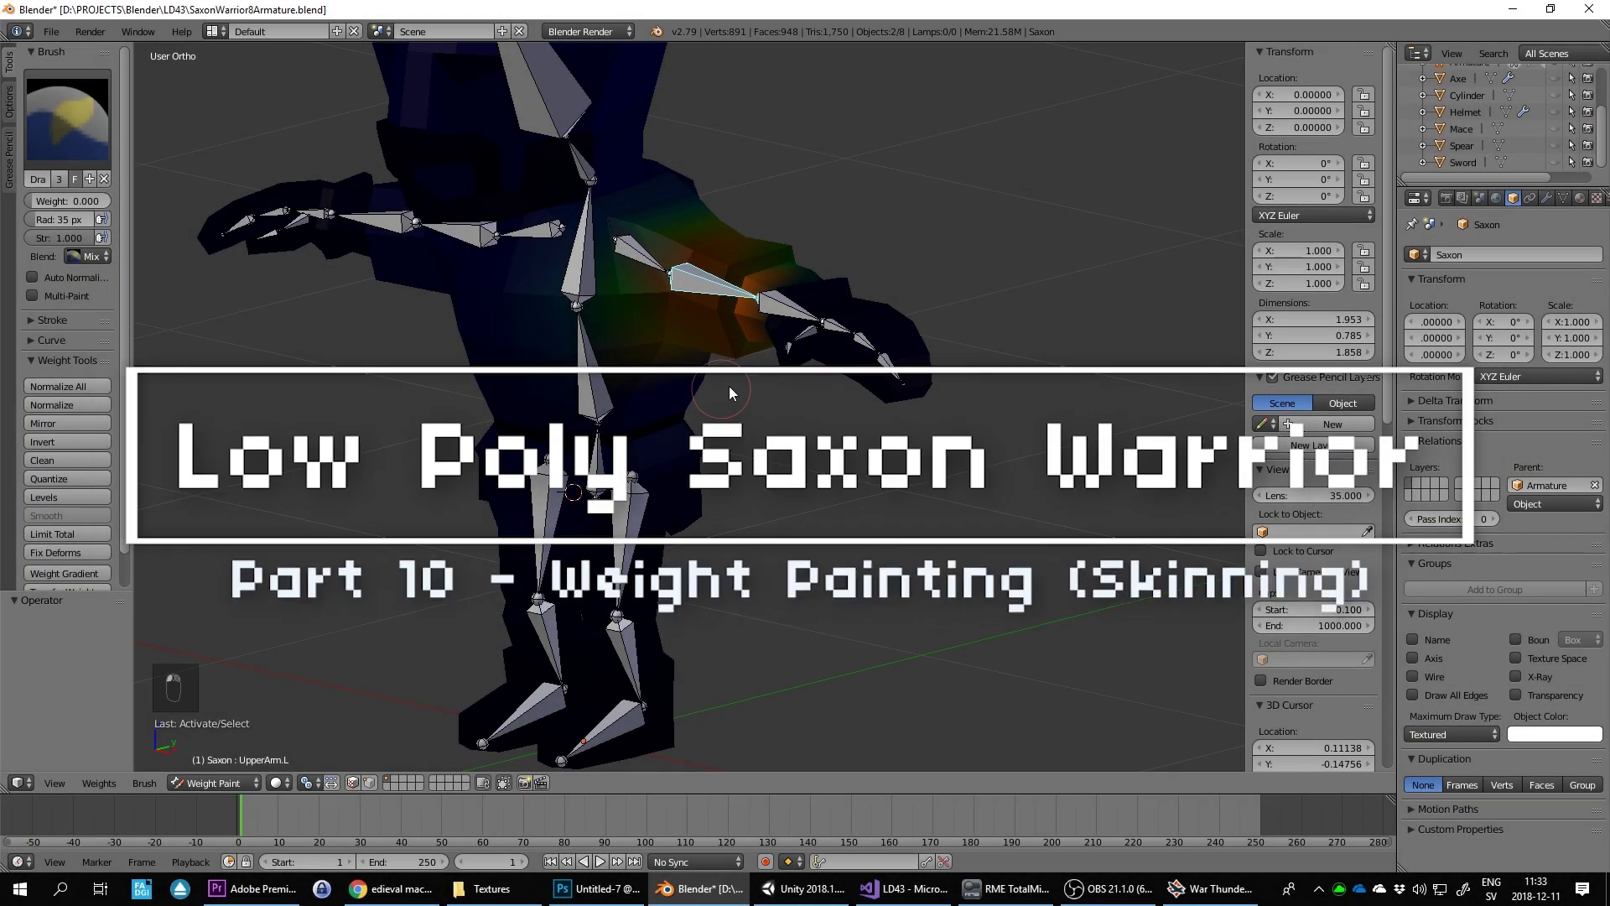
Step: Parent the Saxon mesh to the armature with automatic weights and enter edit mode on the armature
click(728, 392)
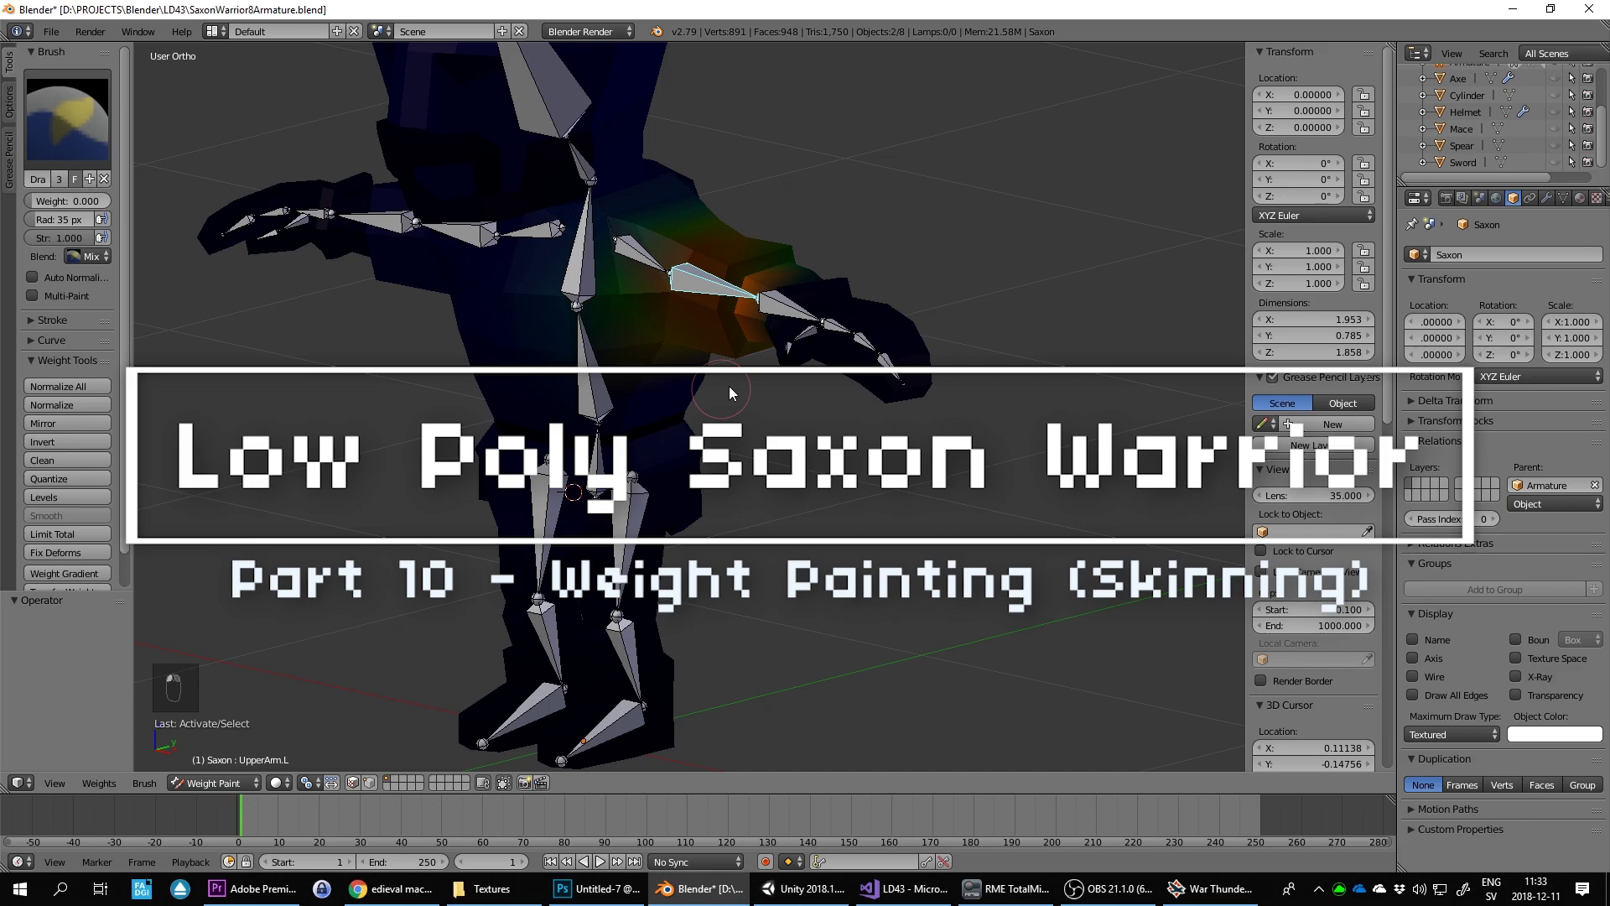
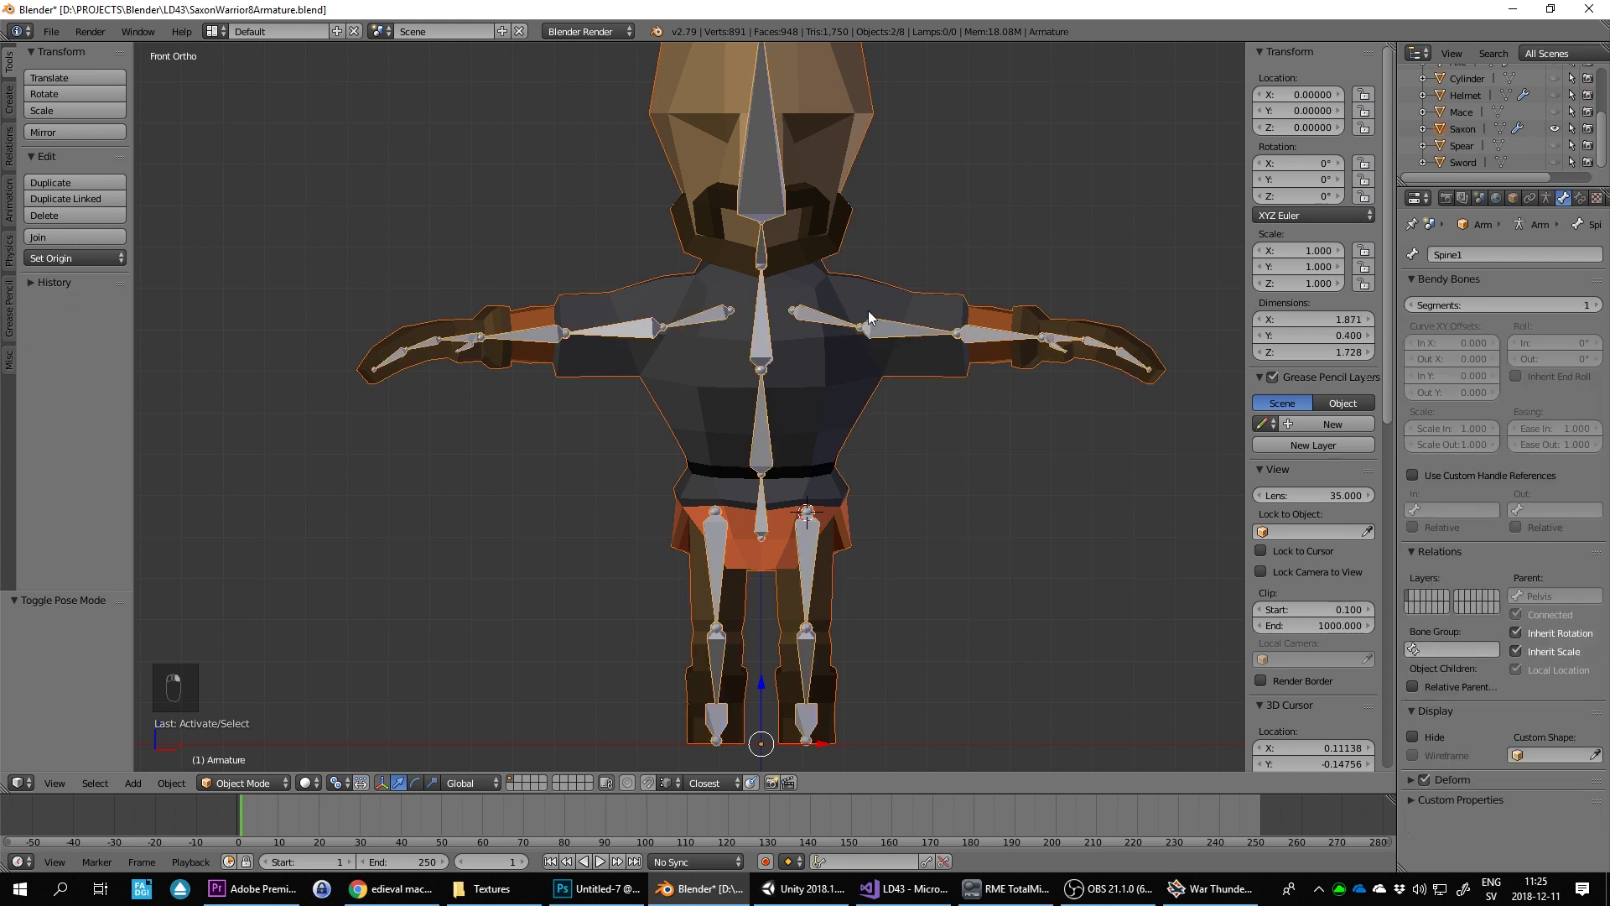
key(ctrl+p)
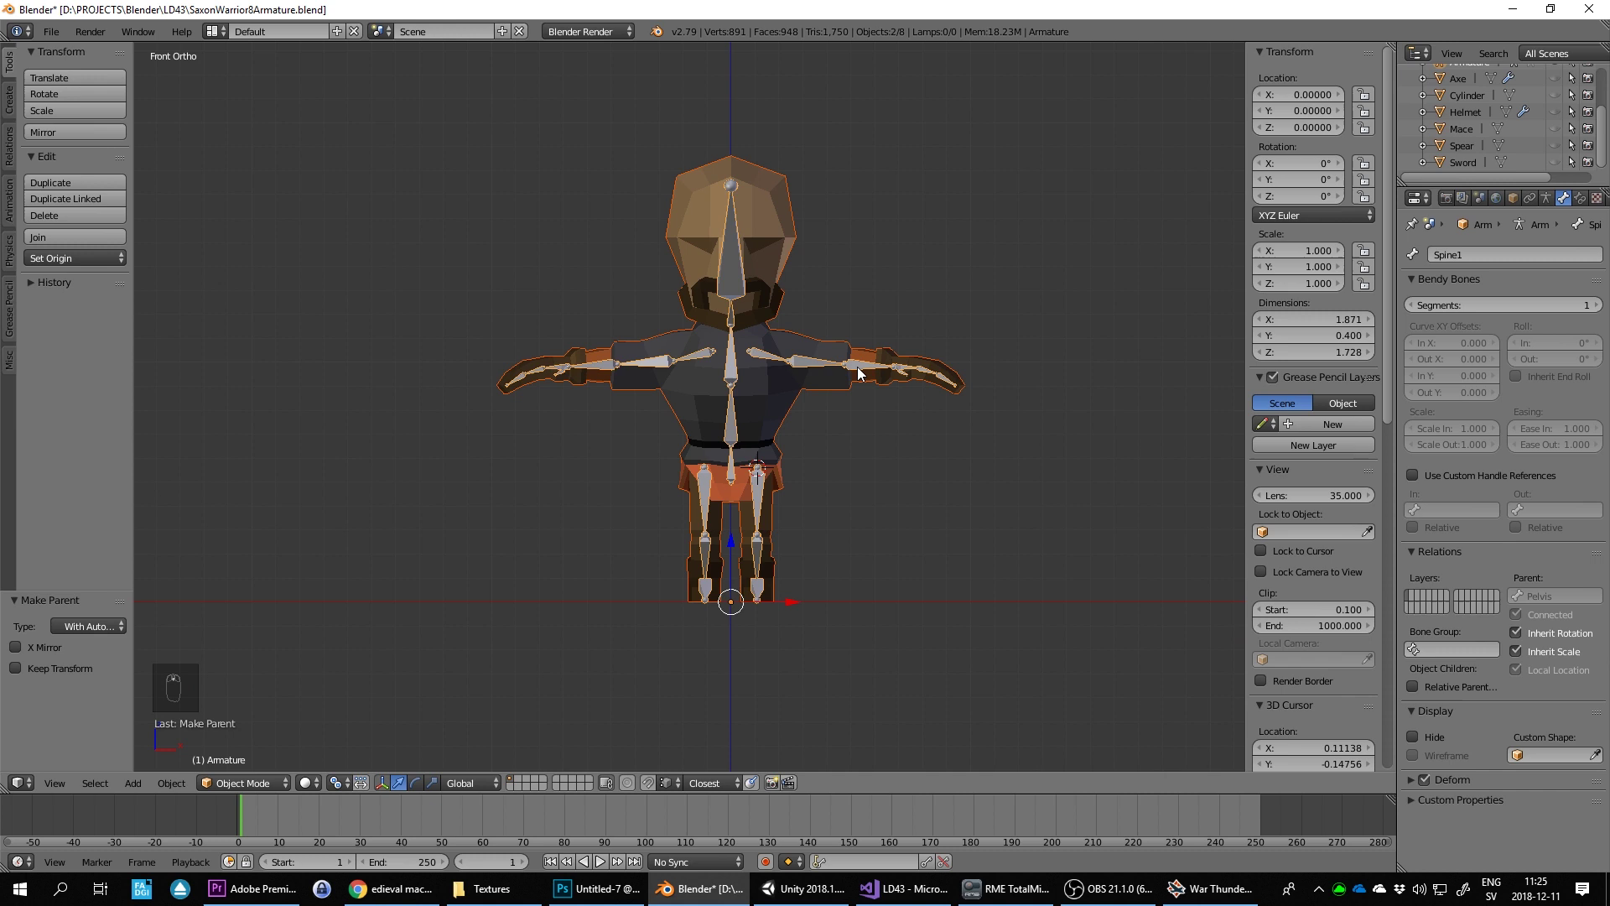
key(Tab)
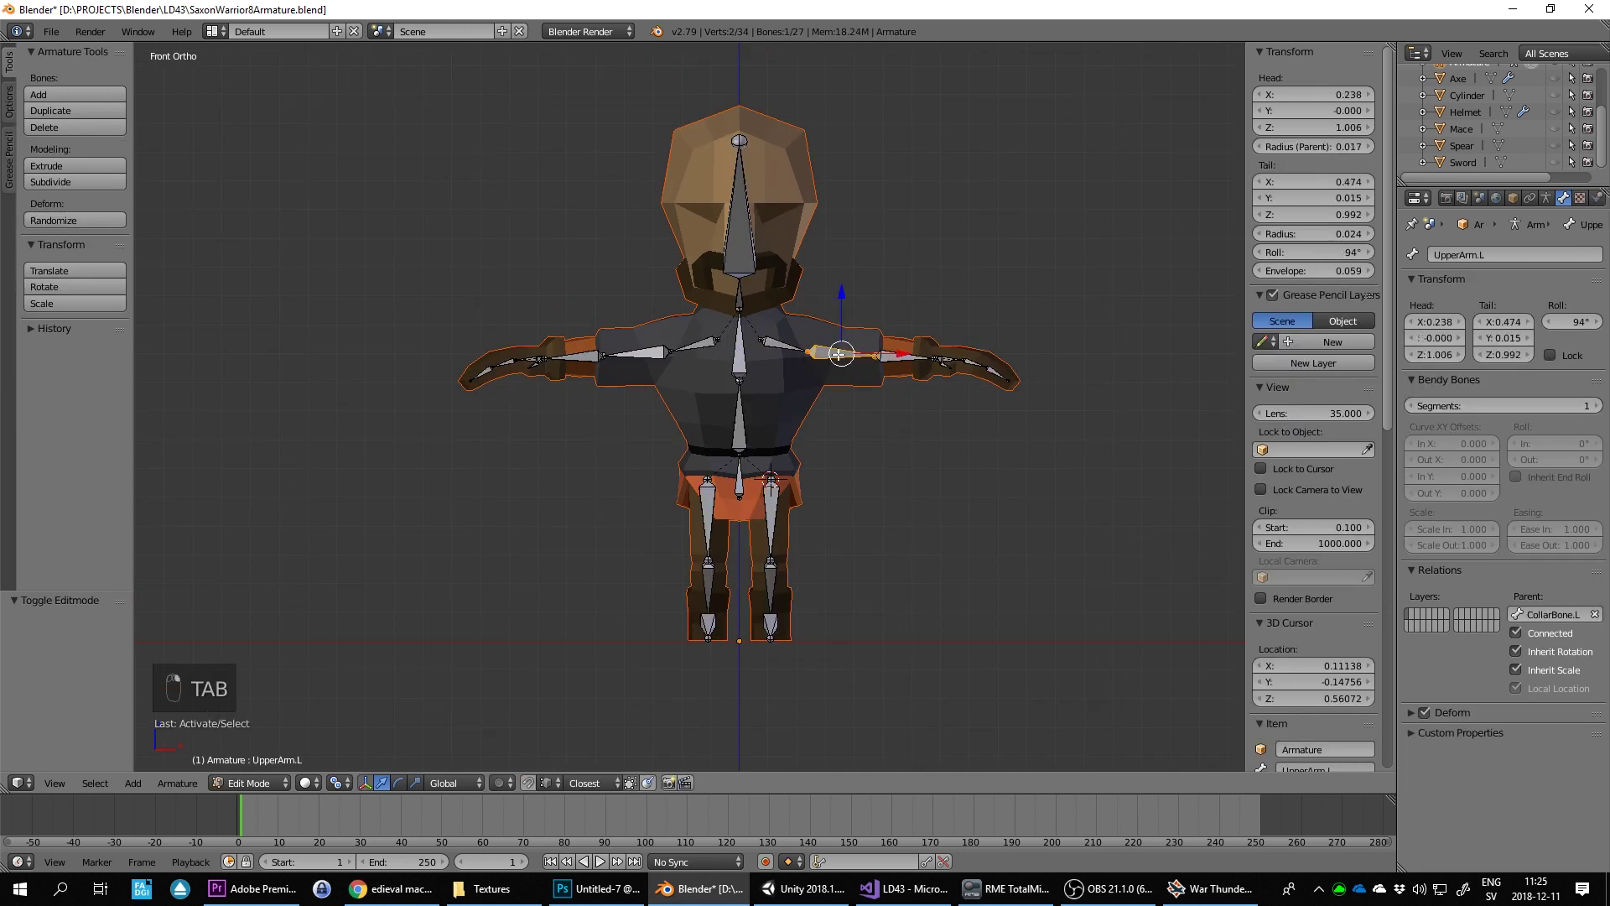
Step: In pose mode, swing the left upper arm and bend the forearm, clearing each rotation afterwards
key(ctrl+Tab)
key(r)
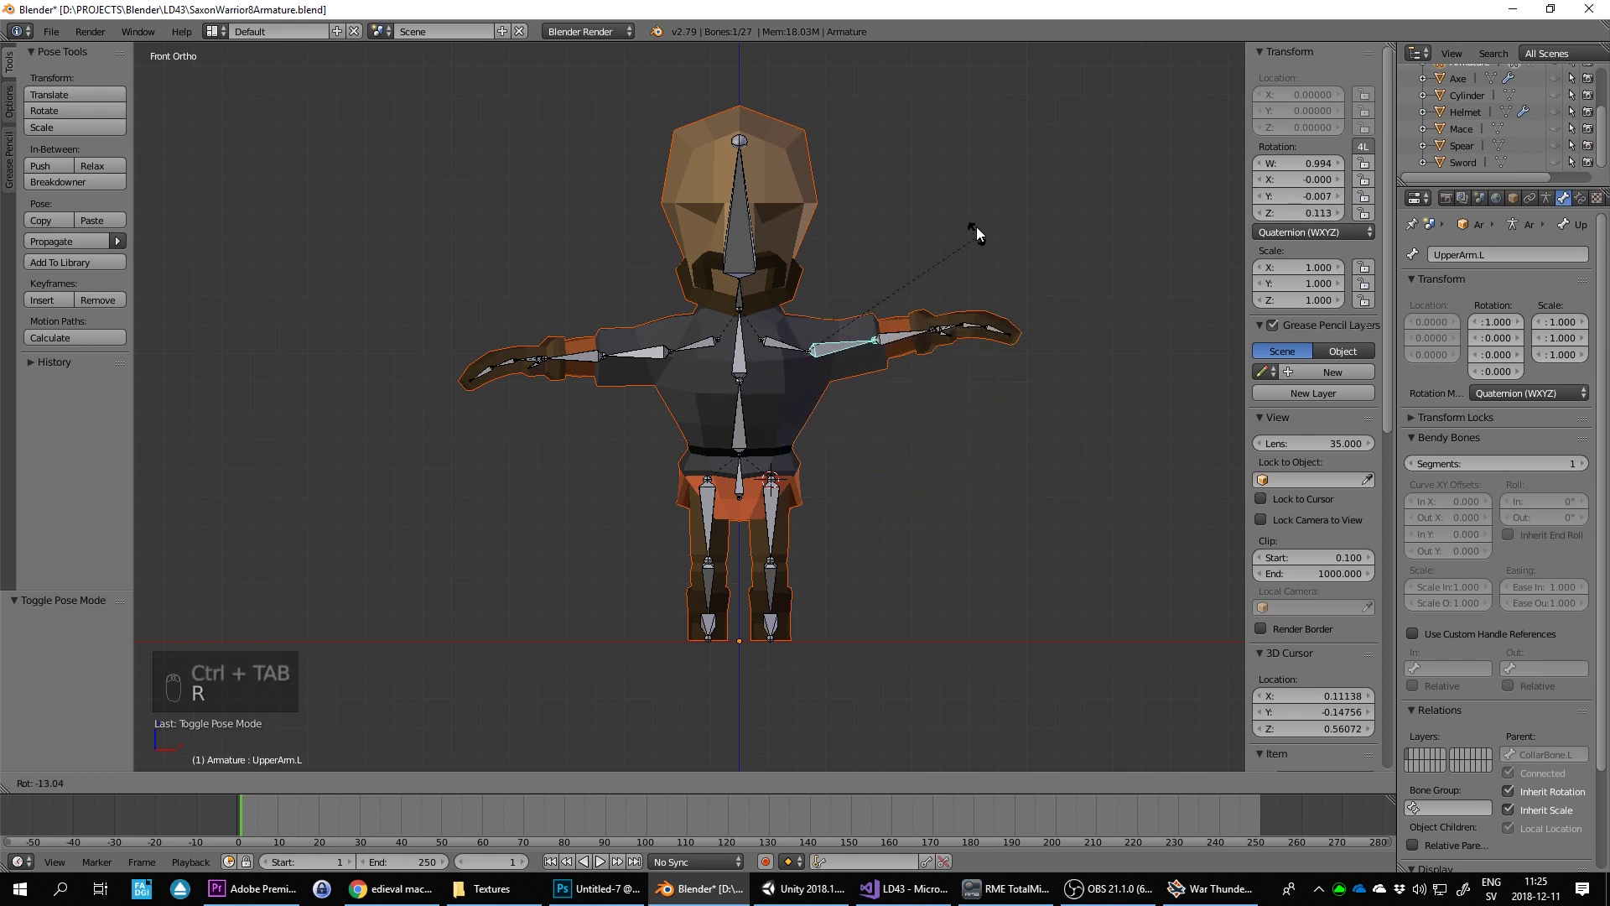
drag(796, 346, 884, 357)
key(r)
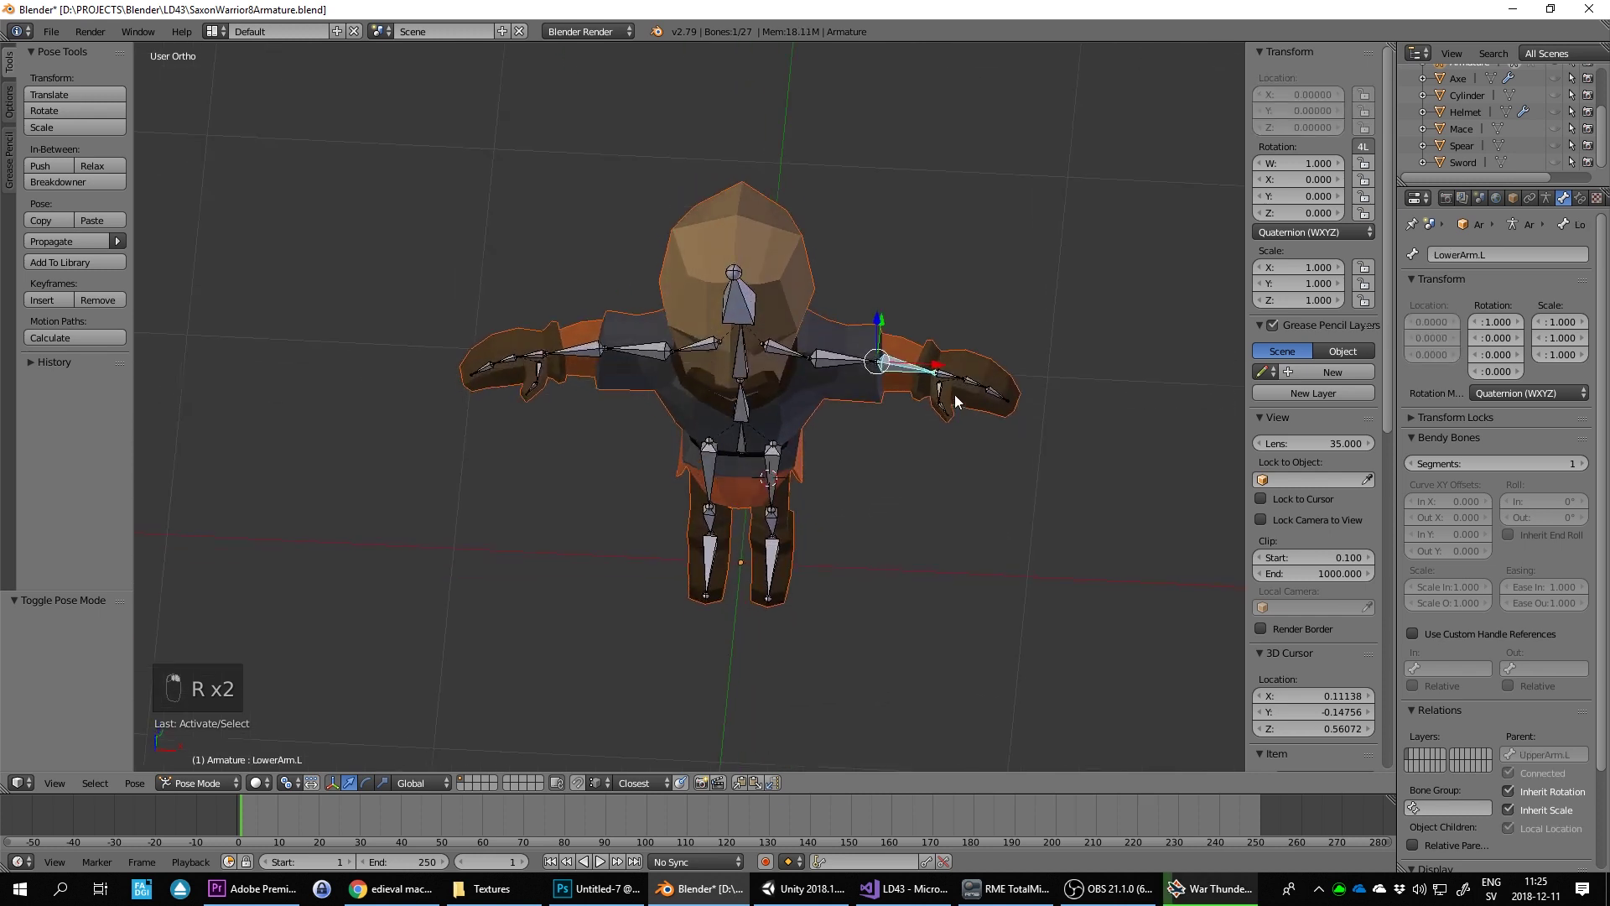
key(r)
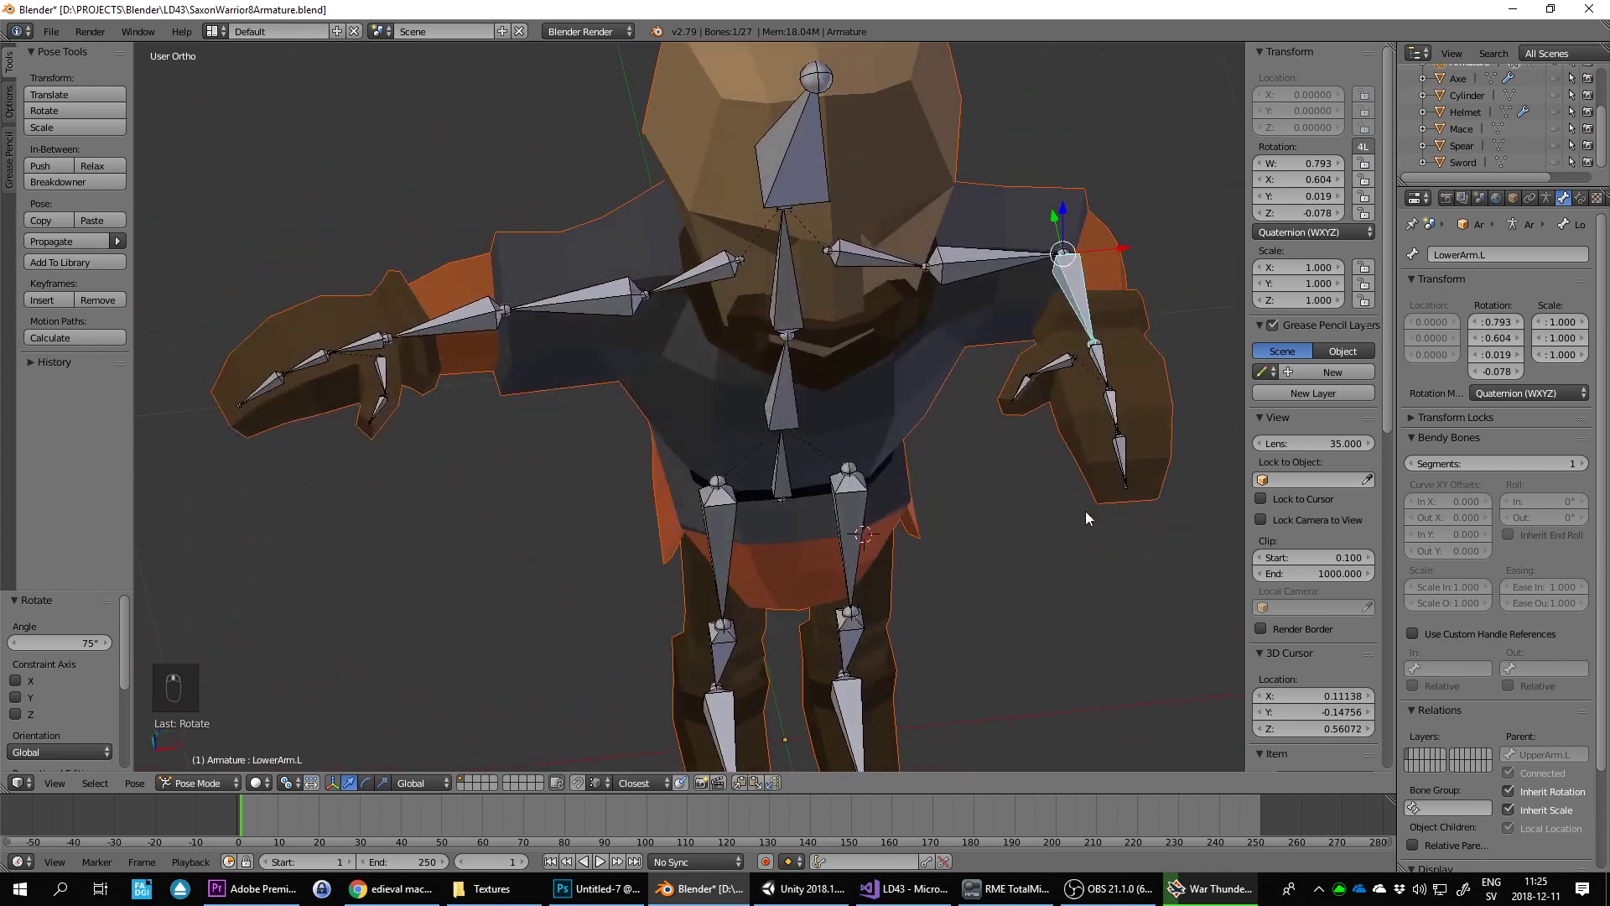
drag(1168, 499, 1115, 258)
key(alt+r)
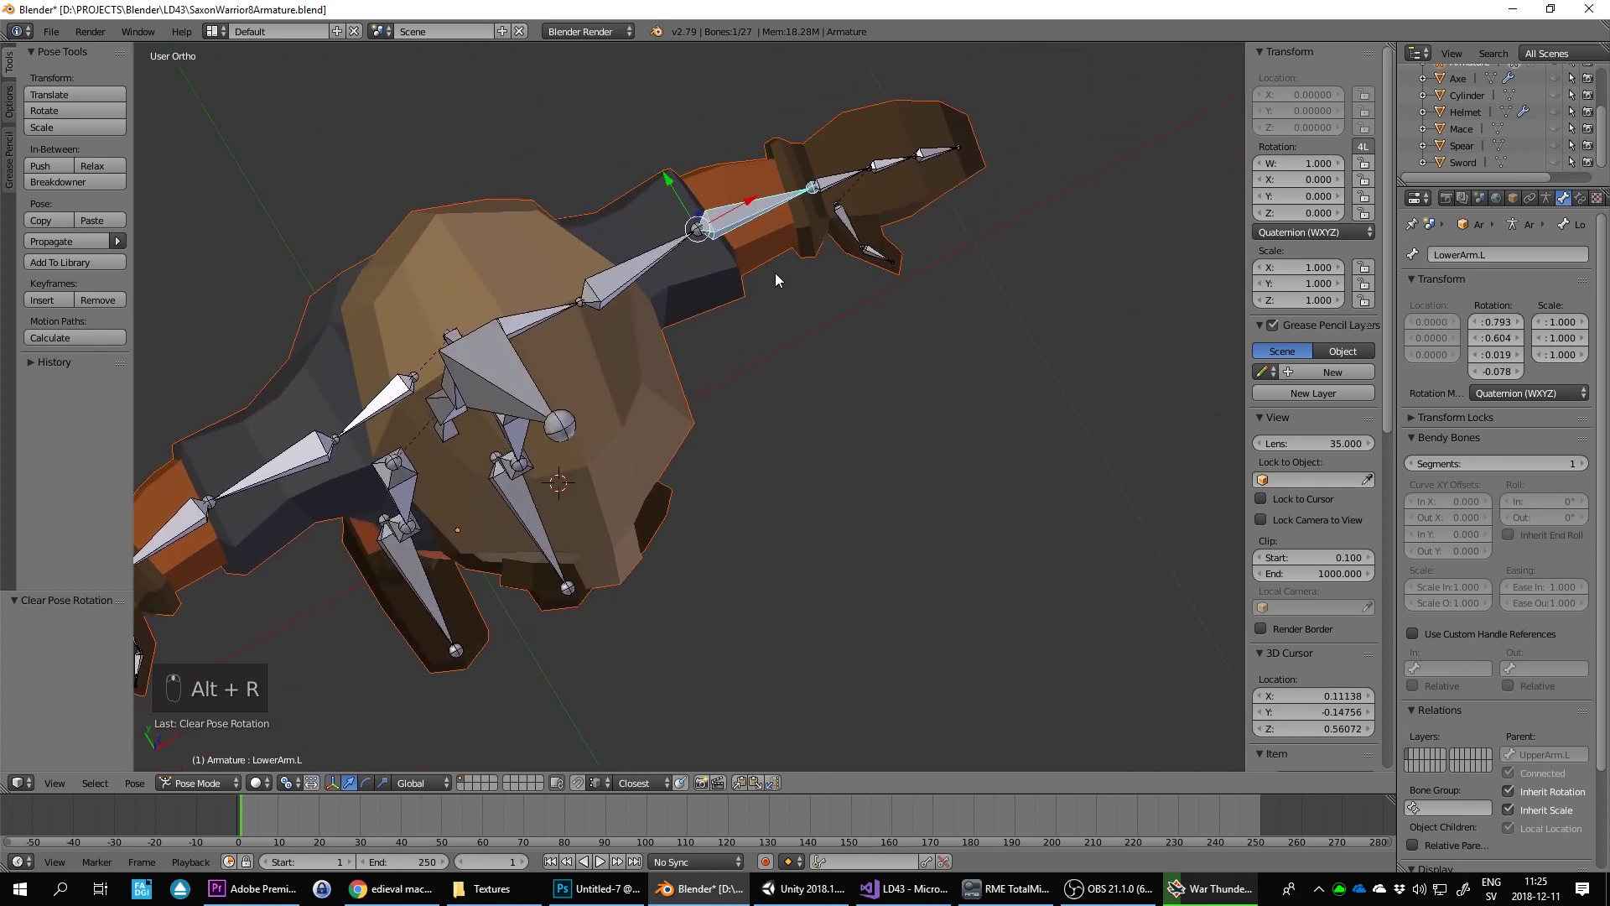
Step: Rotate the left hand bone and first thumb bone to test deformation, then reset them
drag(810, 274, 1016, 311)
key(r)
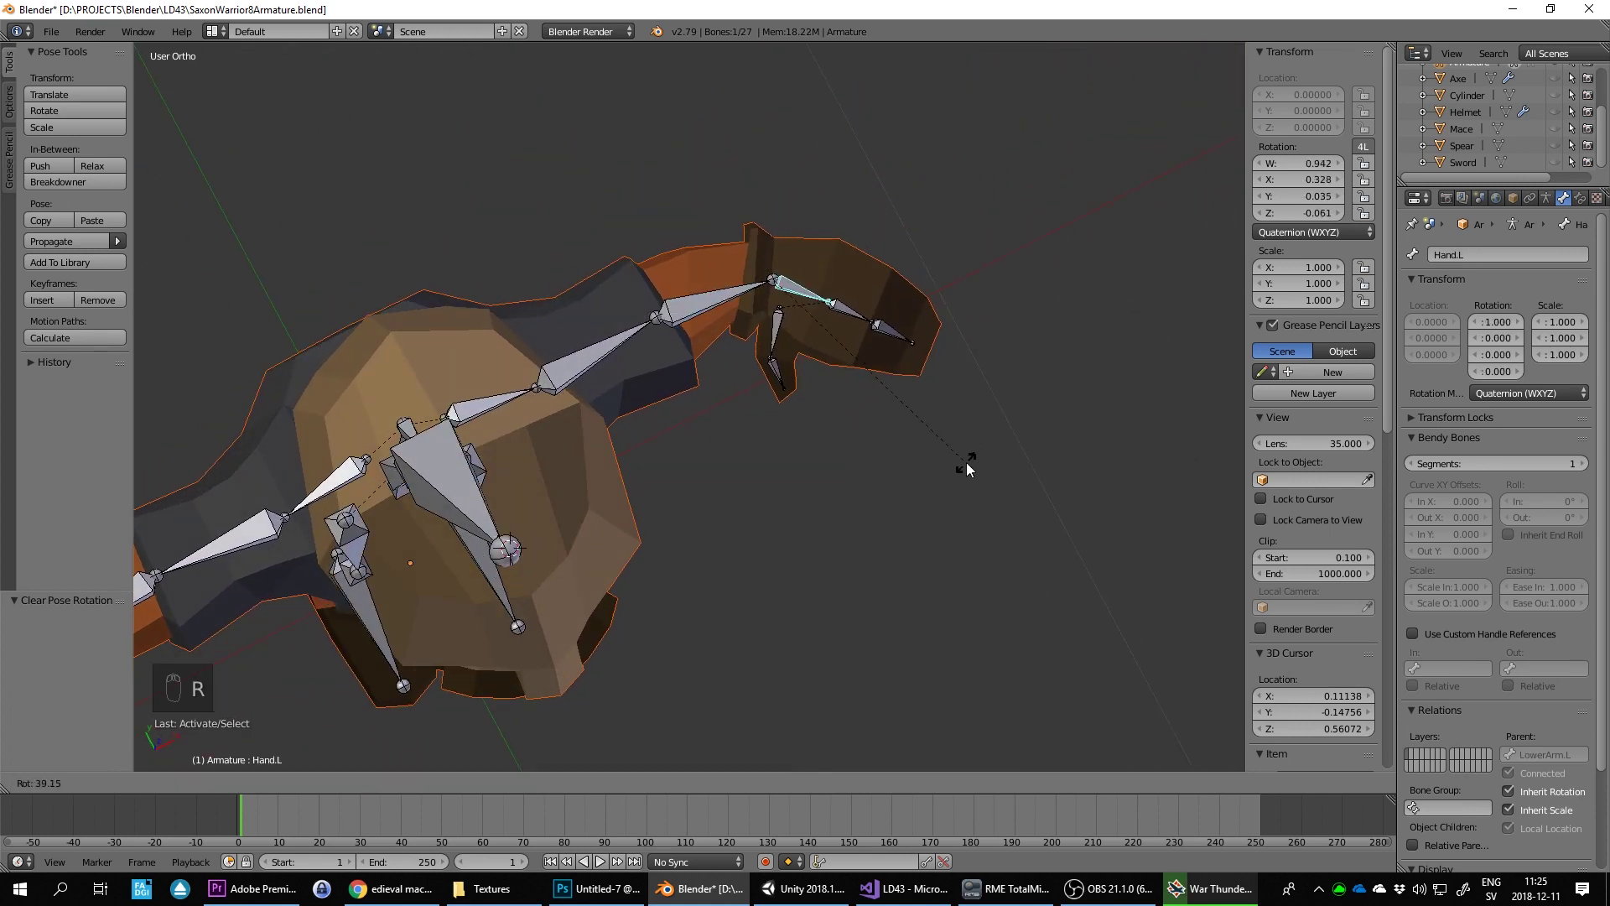
key(ctrl+z)
key(r)
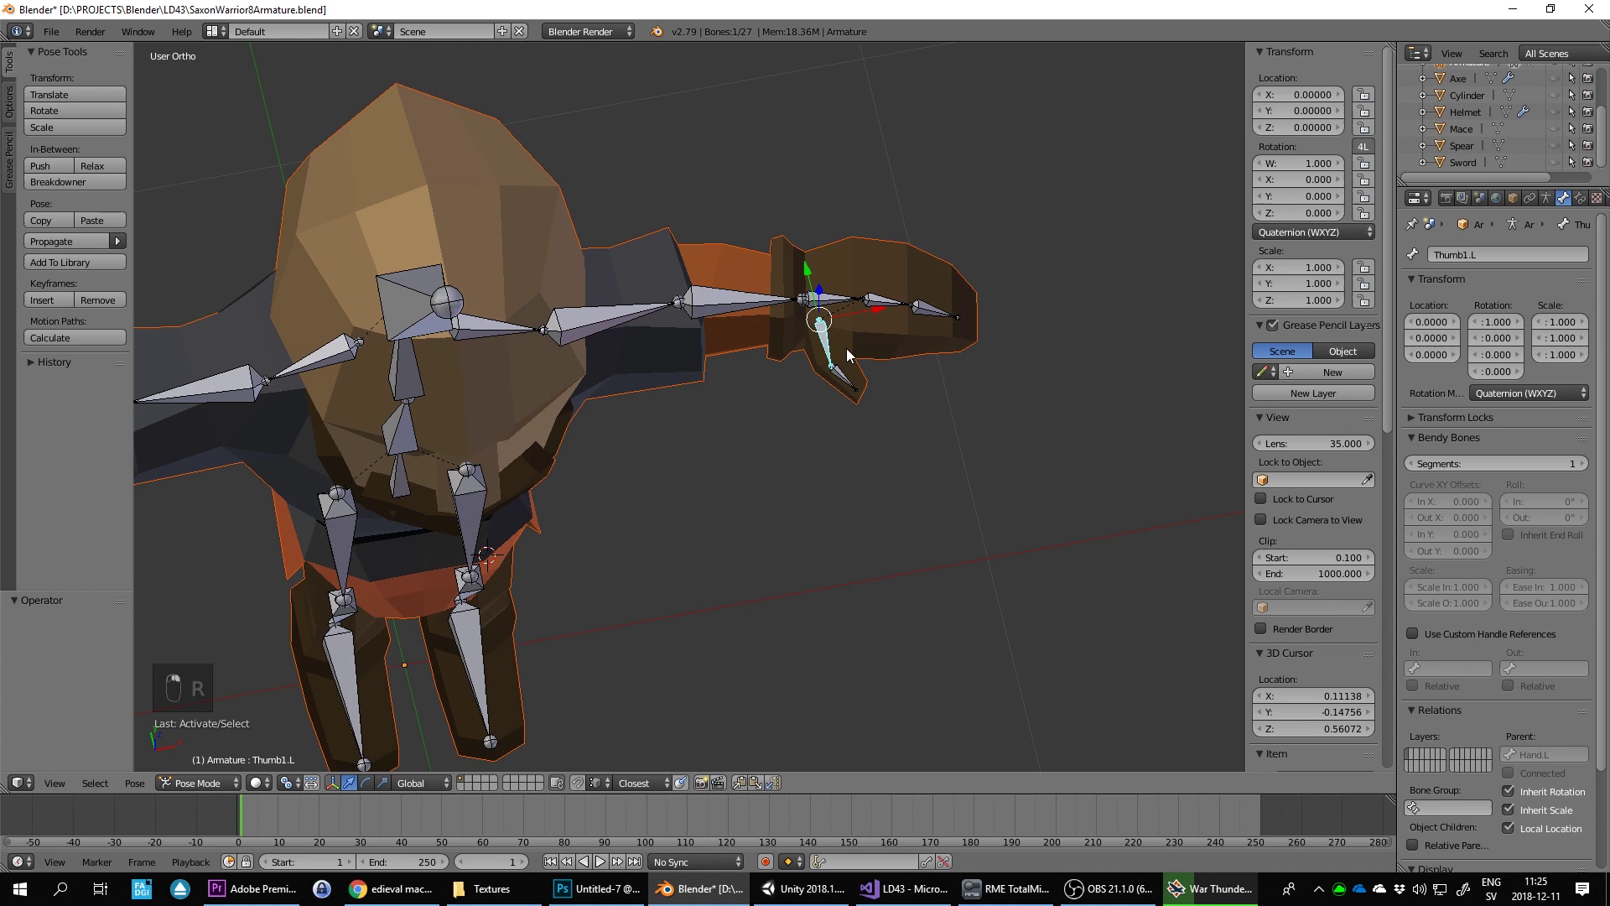
key(r)
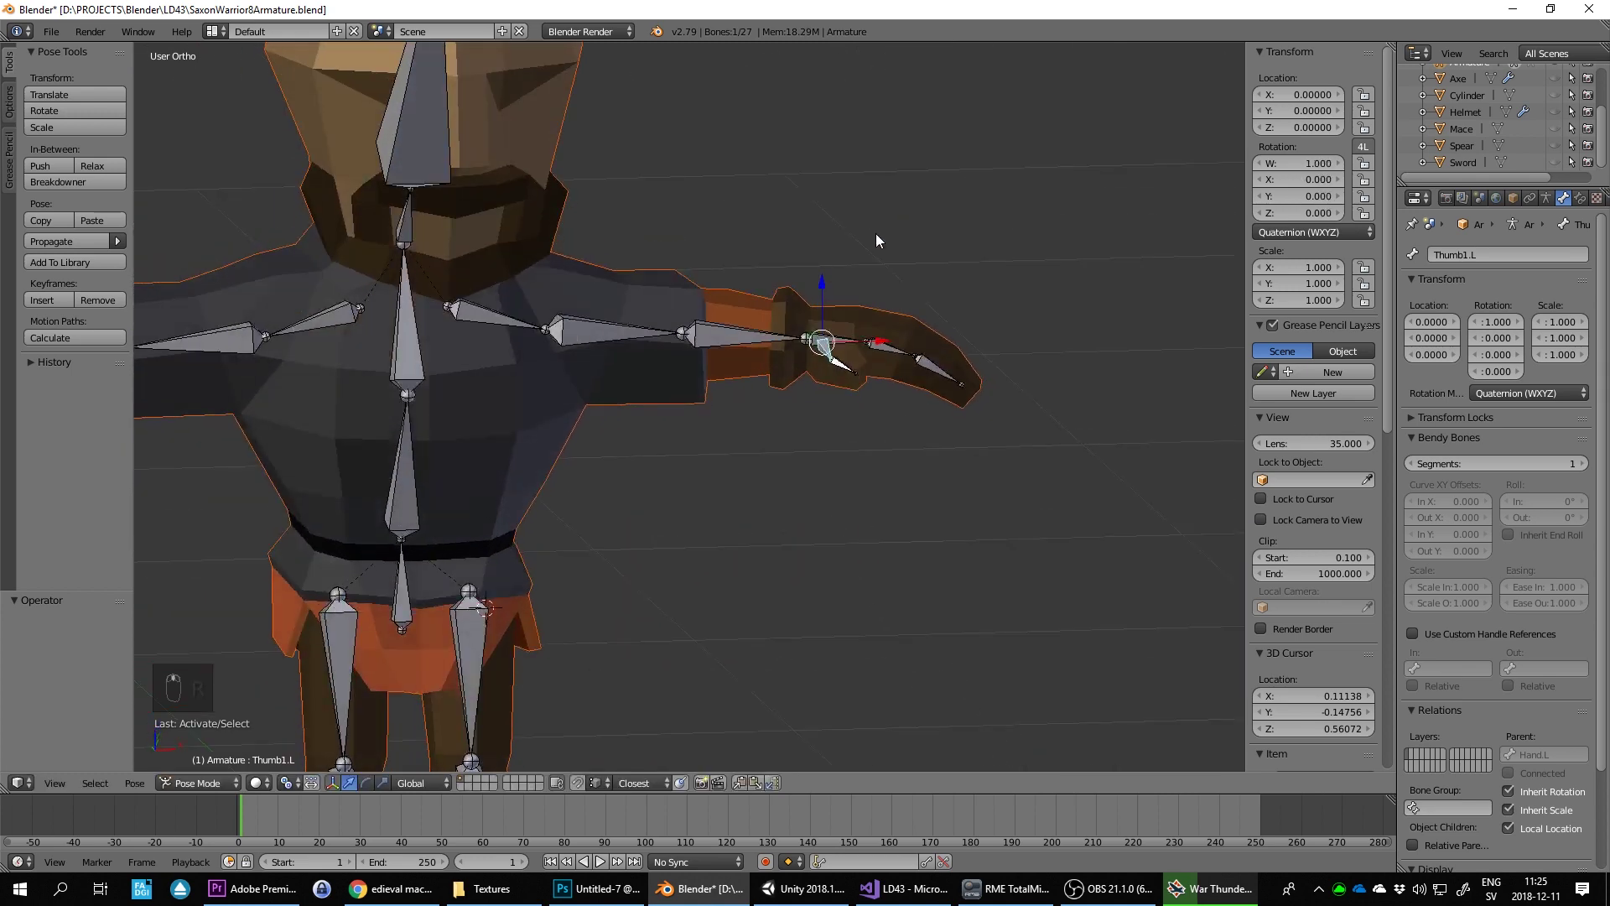
Step: Curl the first and second finger bones and tilt the left hand to check the mesh follows
drag(896, 347, 944, 361)
key(r)
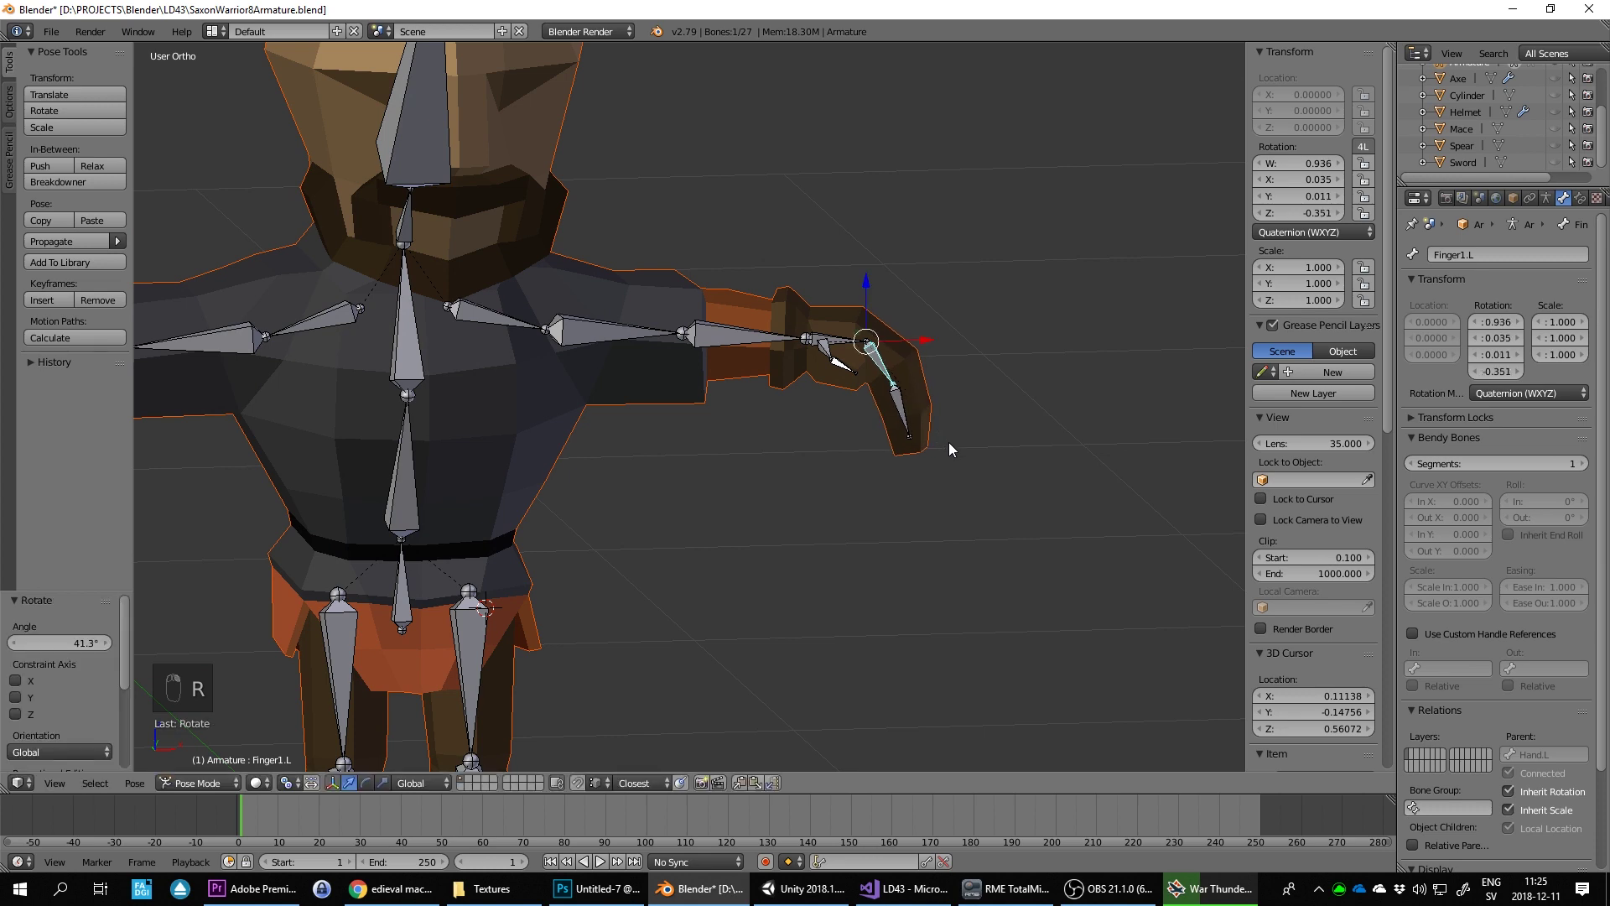
key(r)
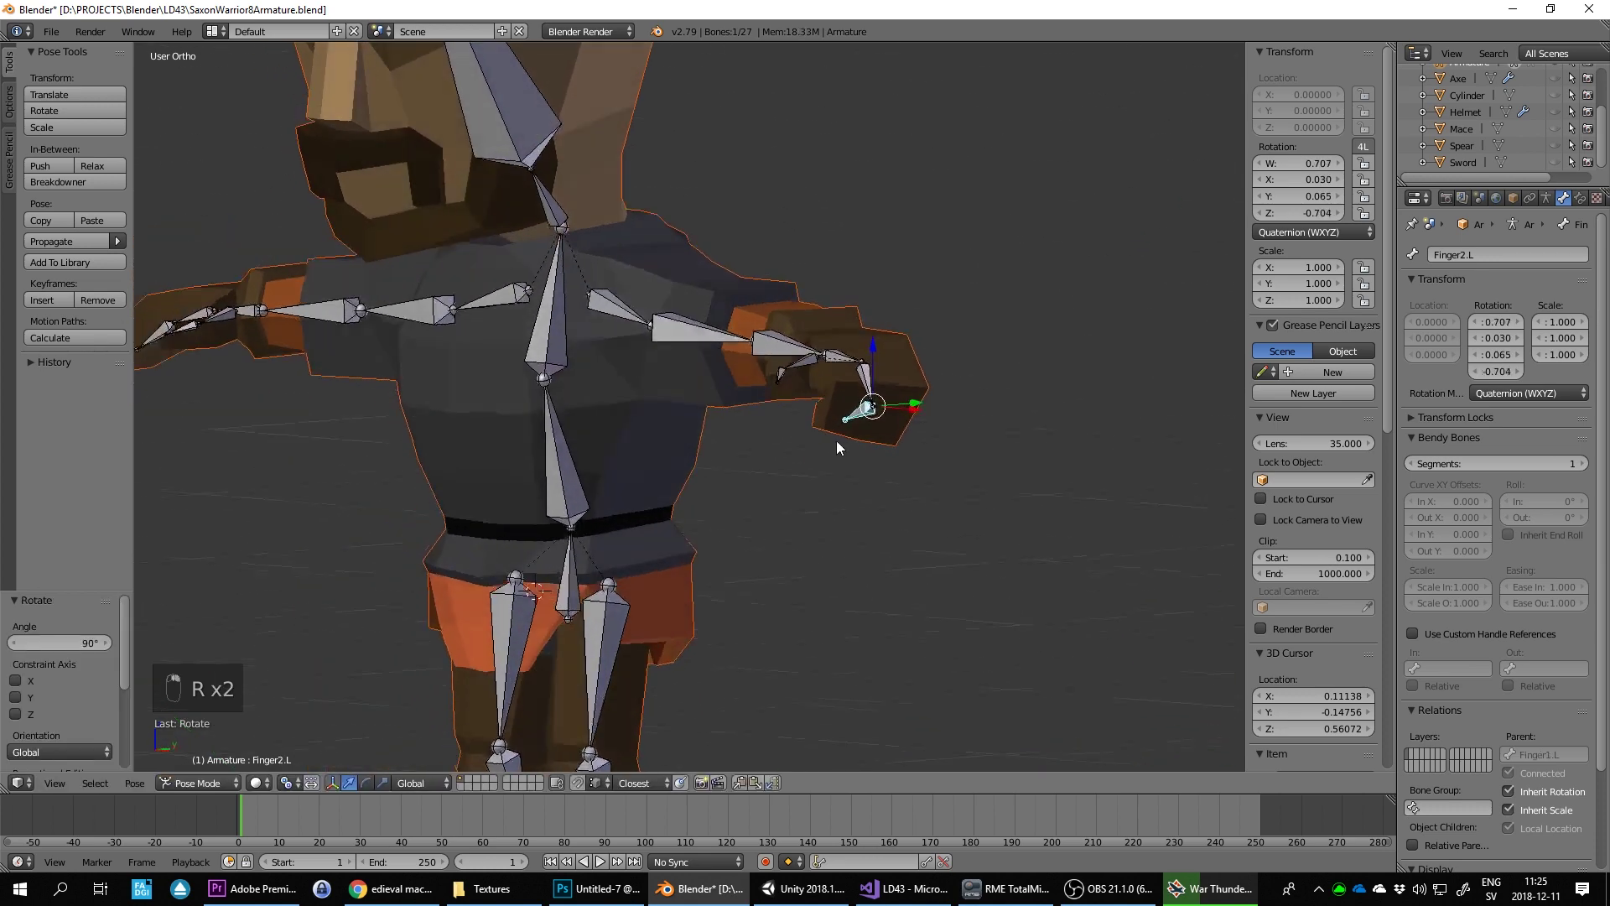
key(r)
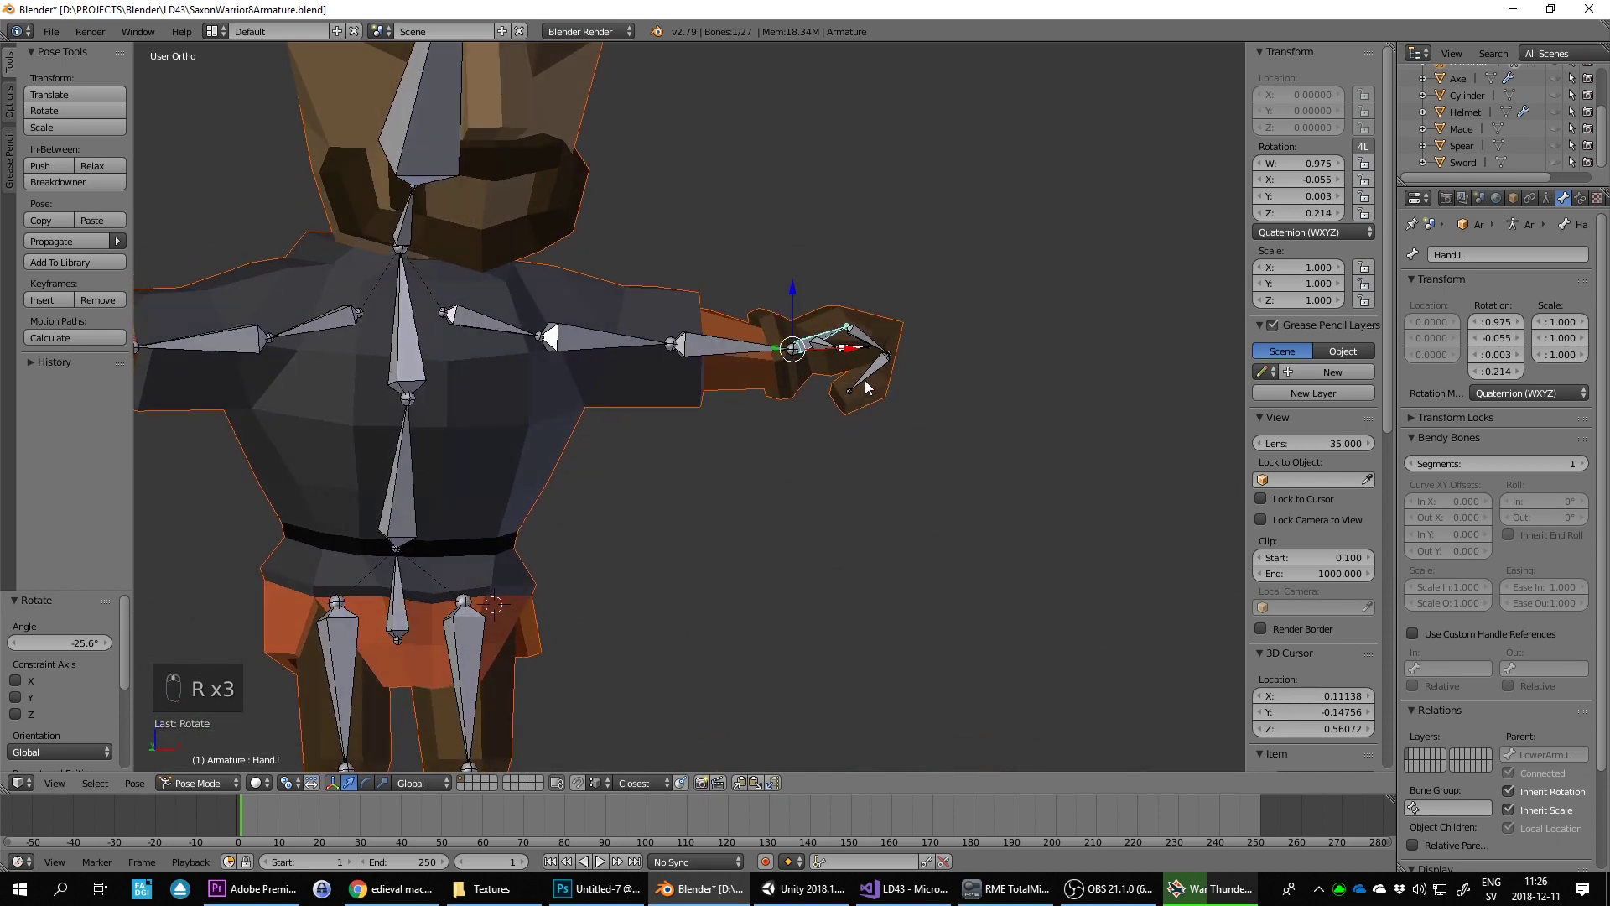
key(r)
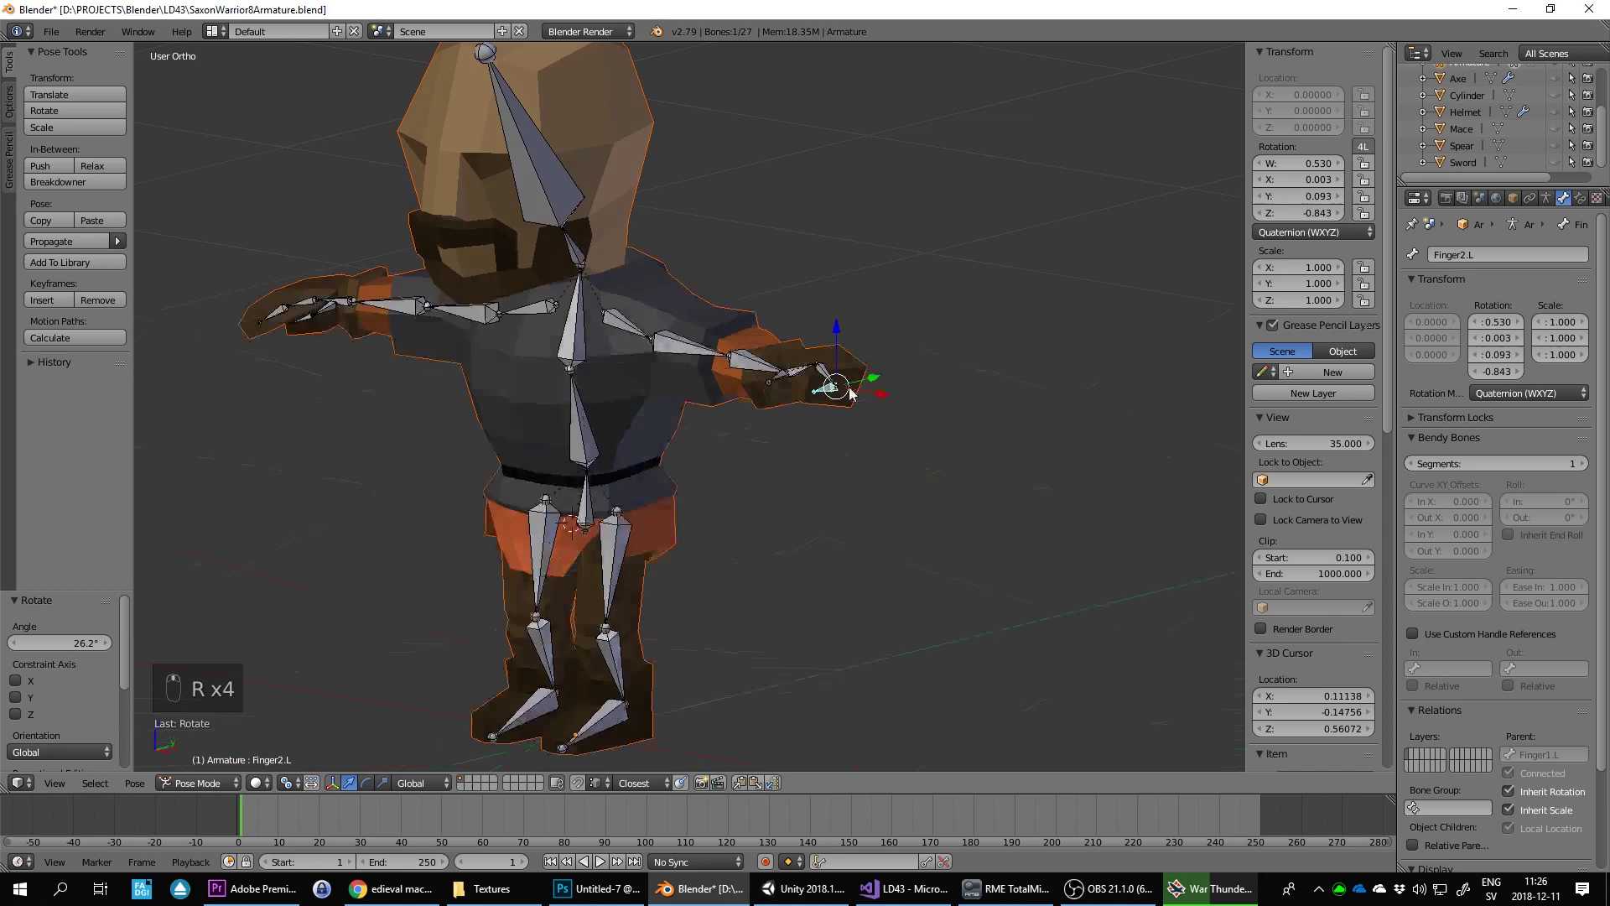
Step: From a side view, tip the head forward with the neck bone, reset it, then rotate the first spine bone
key(r)
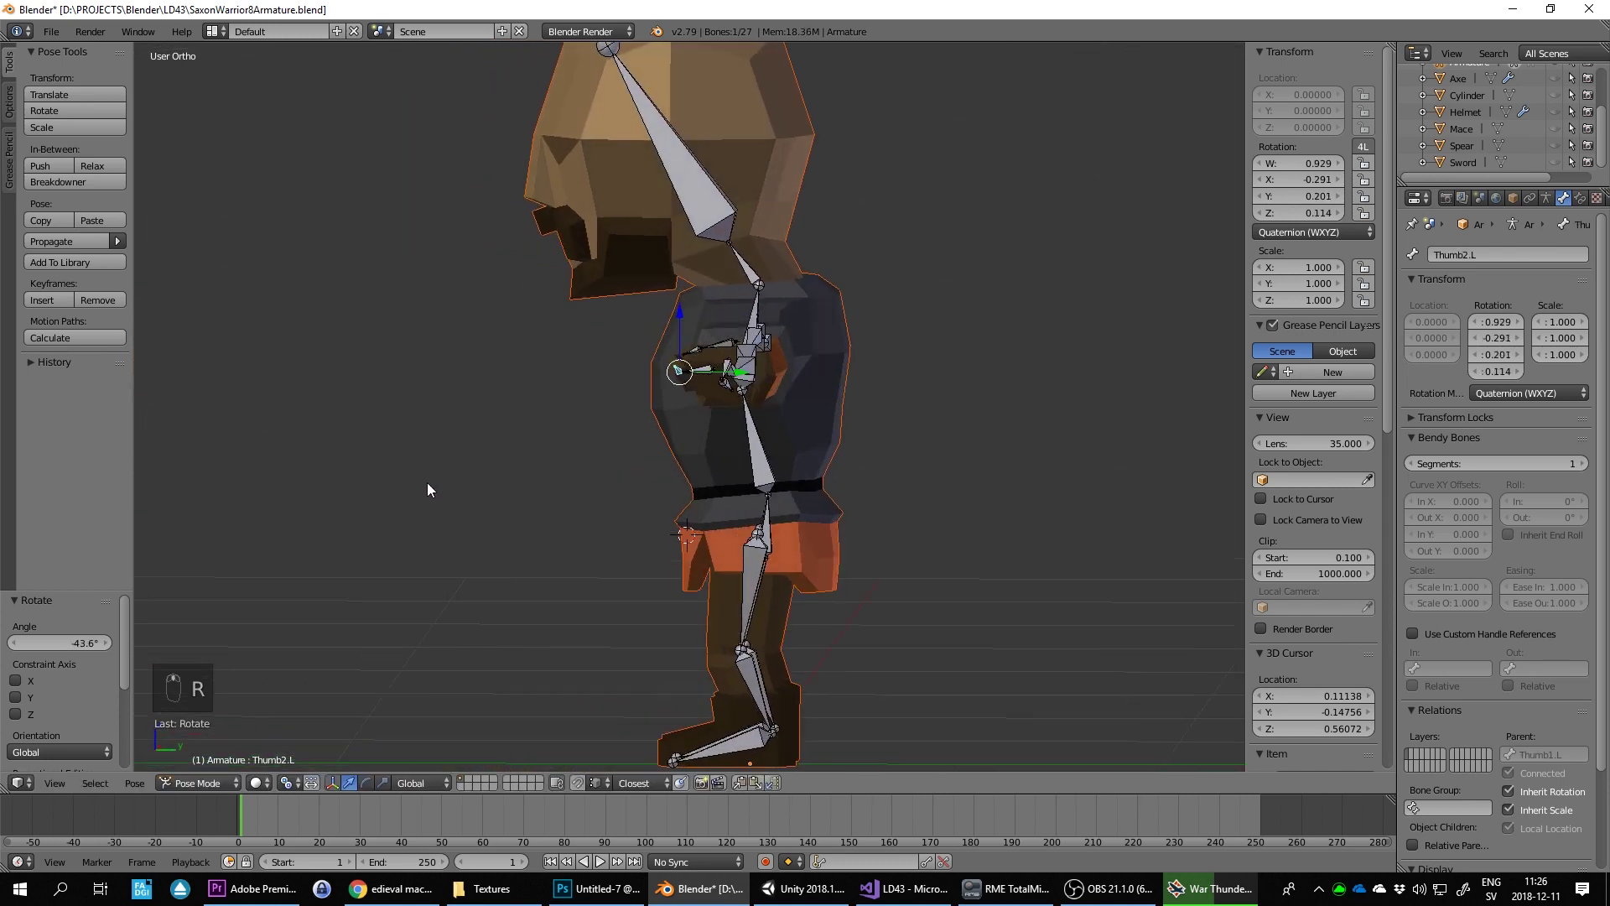
key(r)
drag(968, 221, 789, 283)
key(r)
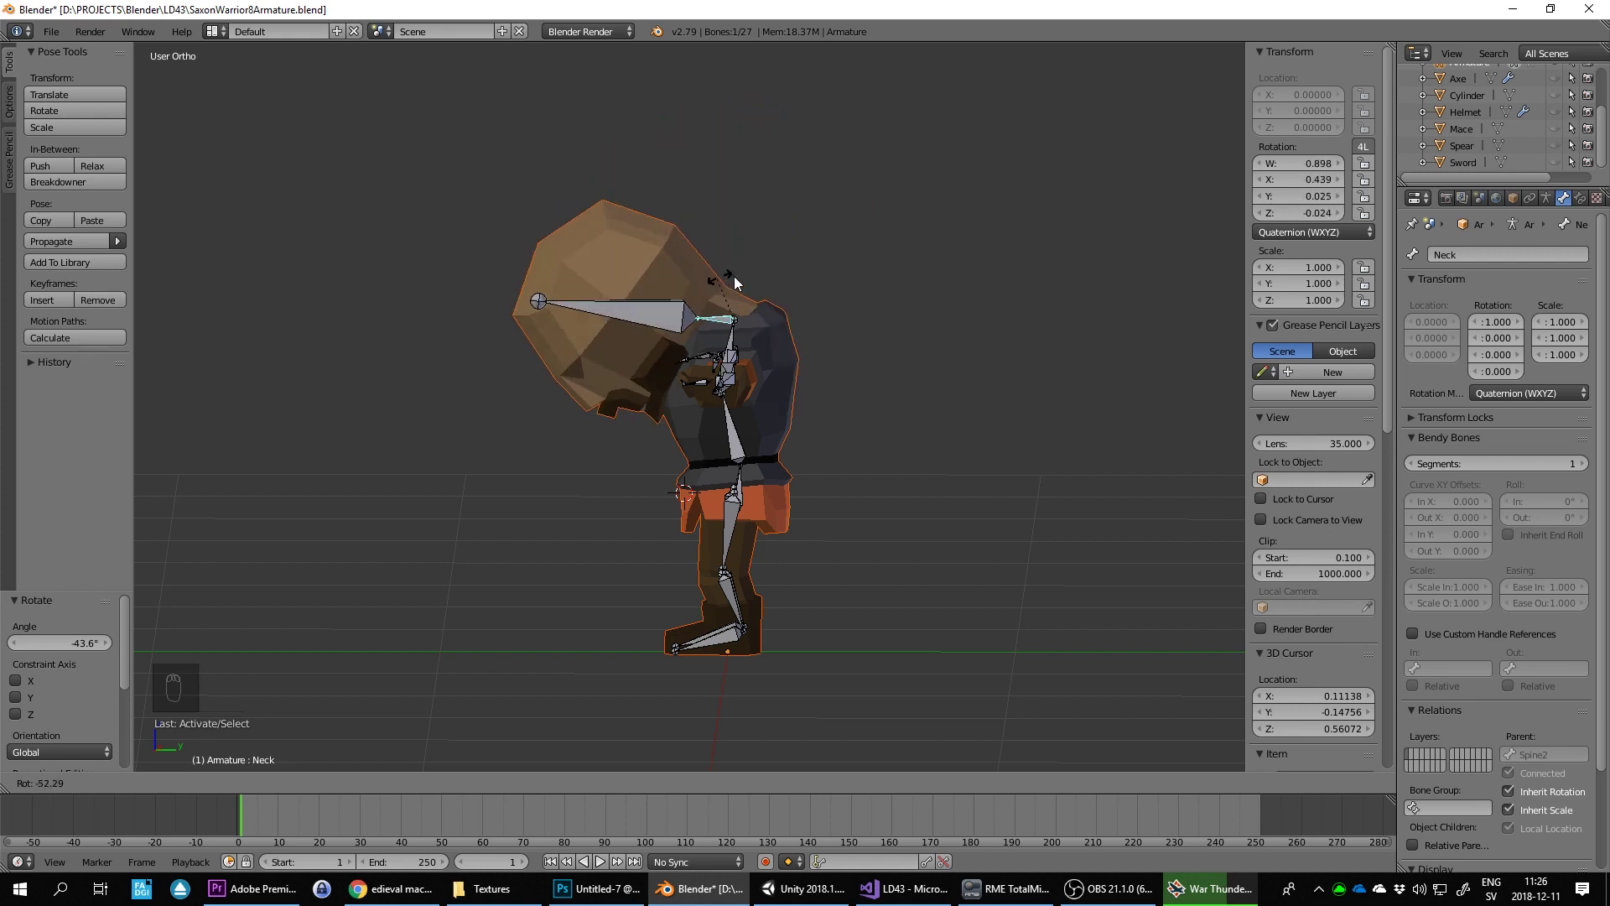
drag(778, 468, 856, 354)
key(r)
key(r)
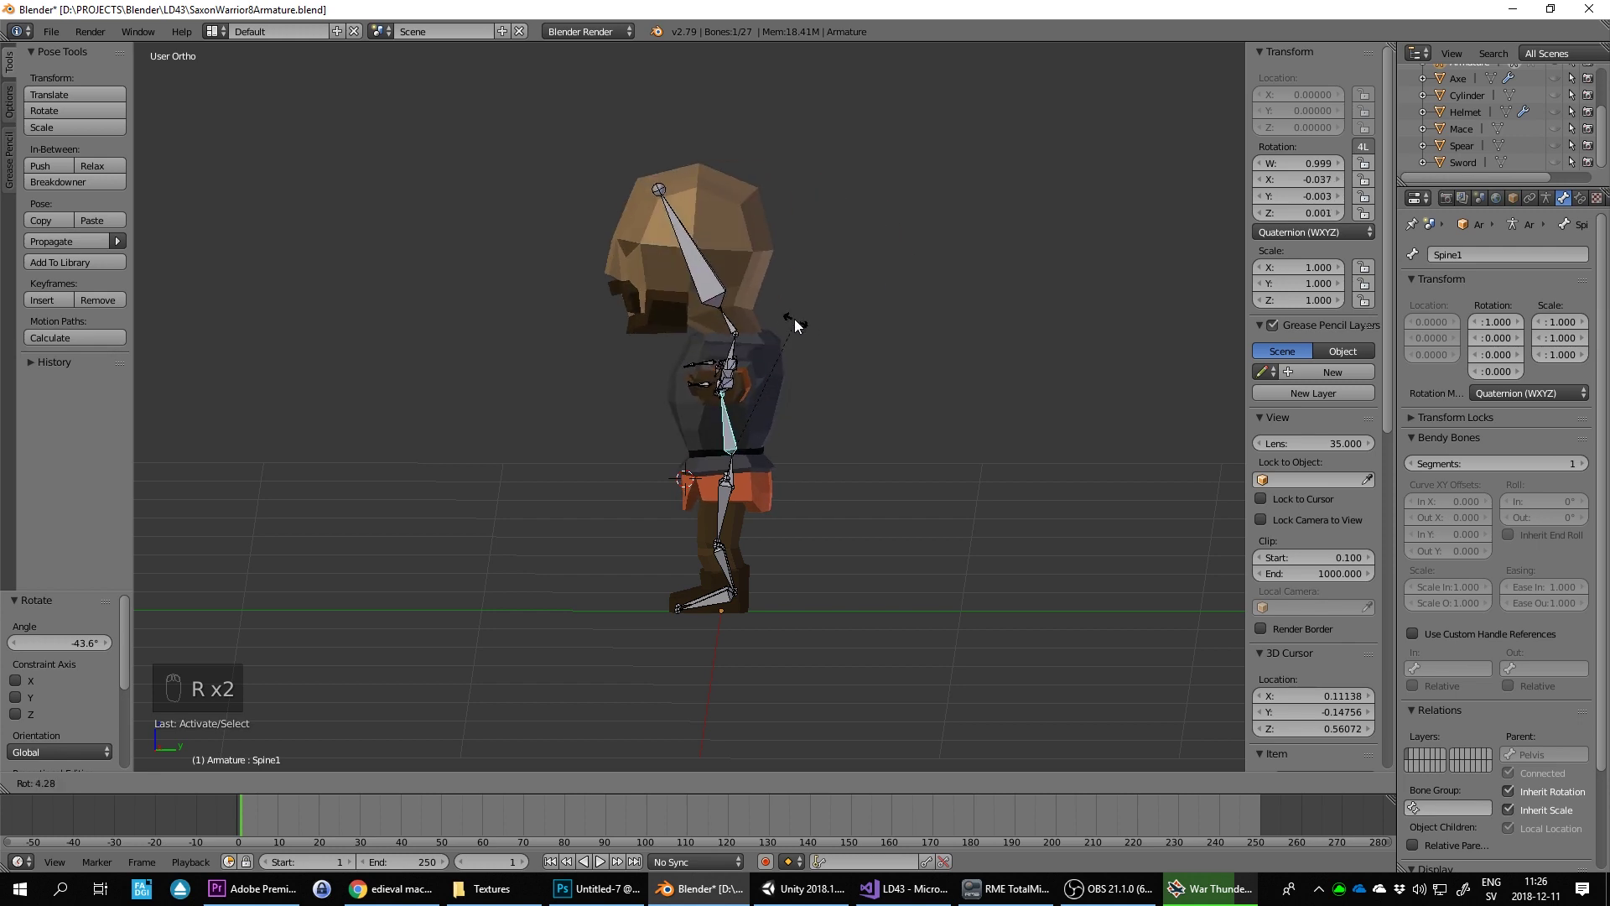
drag(777, 414, 797, 568)
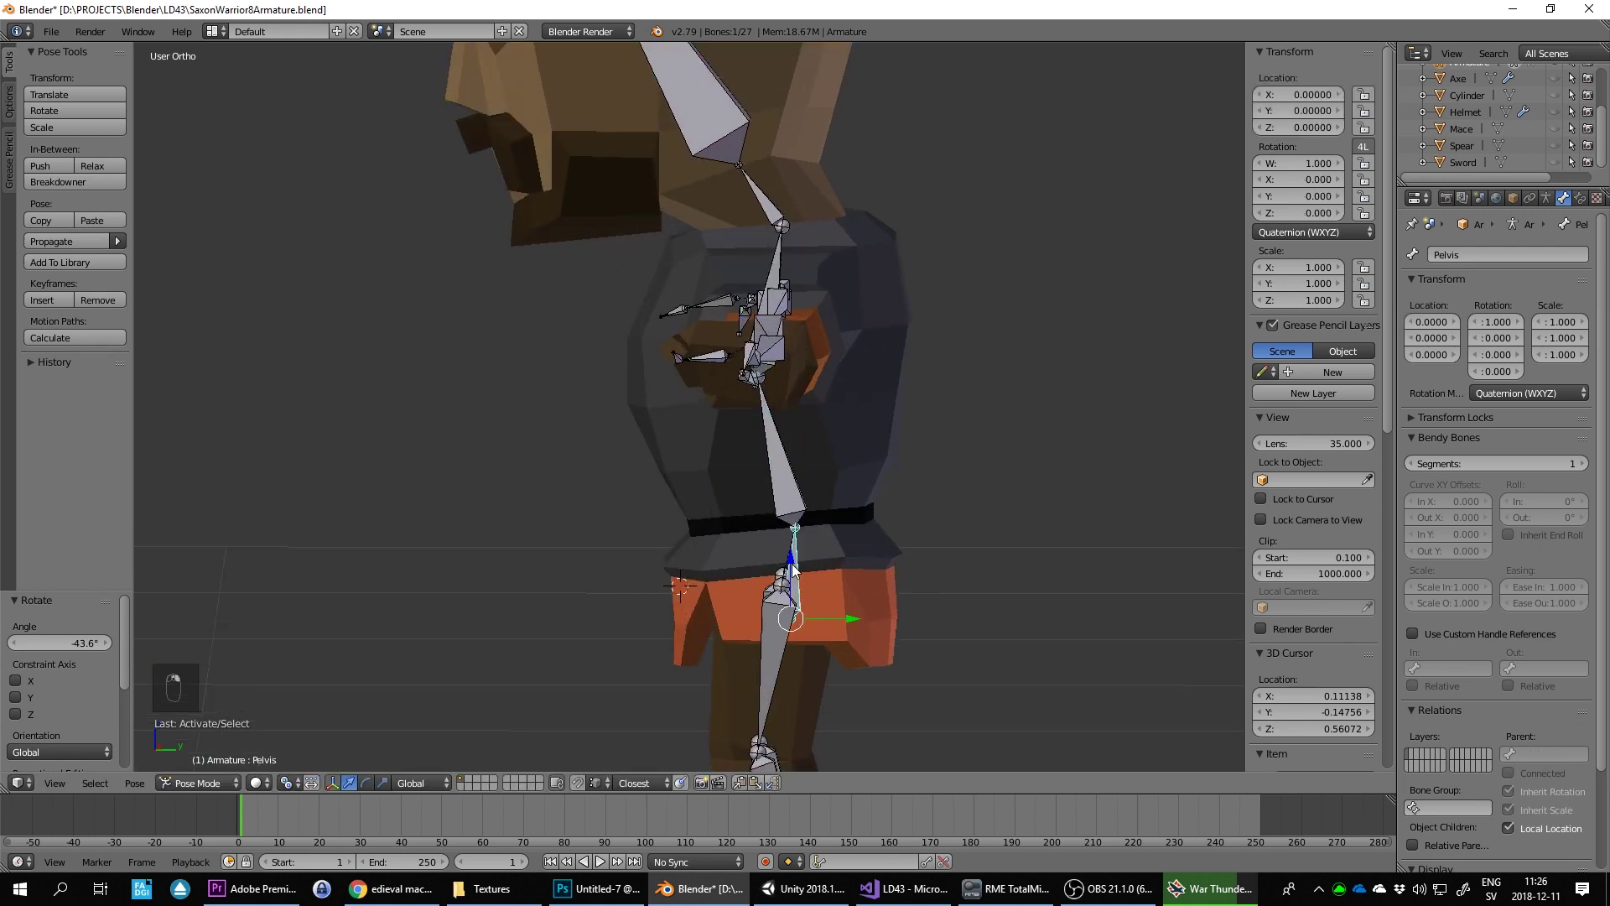
Step: Clear the spine rotation and lift the left upper leg sideways in front view to test the hips
key(r)
click(723, 471)
key(KP_1)
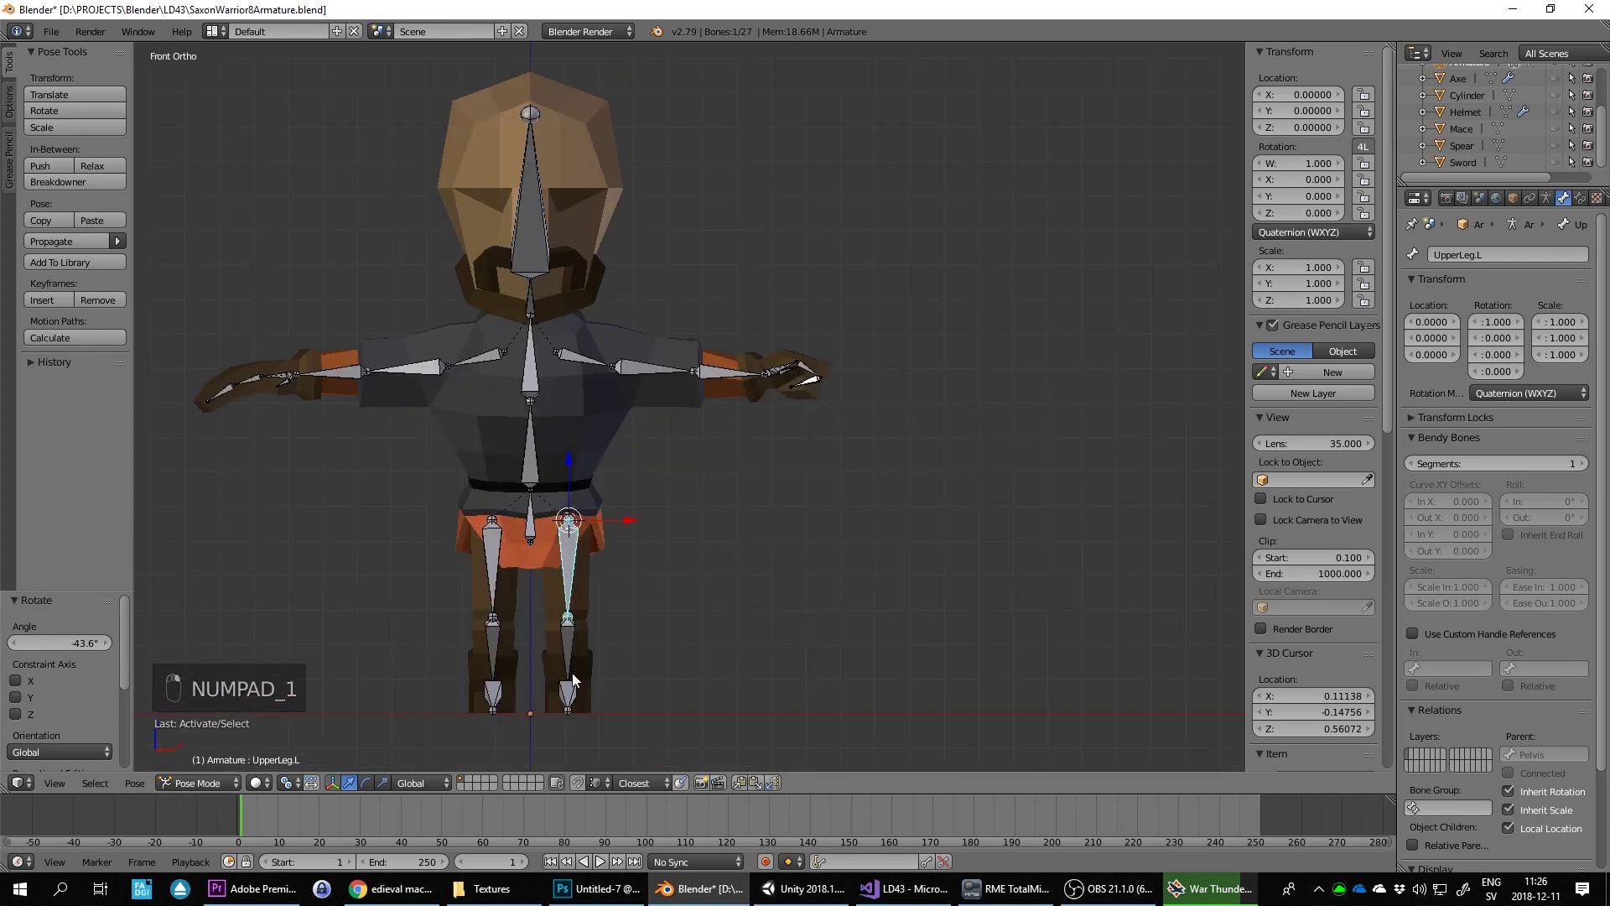
key(r)
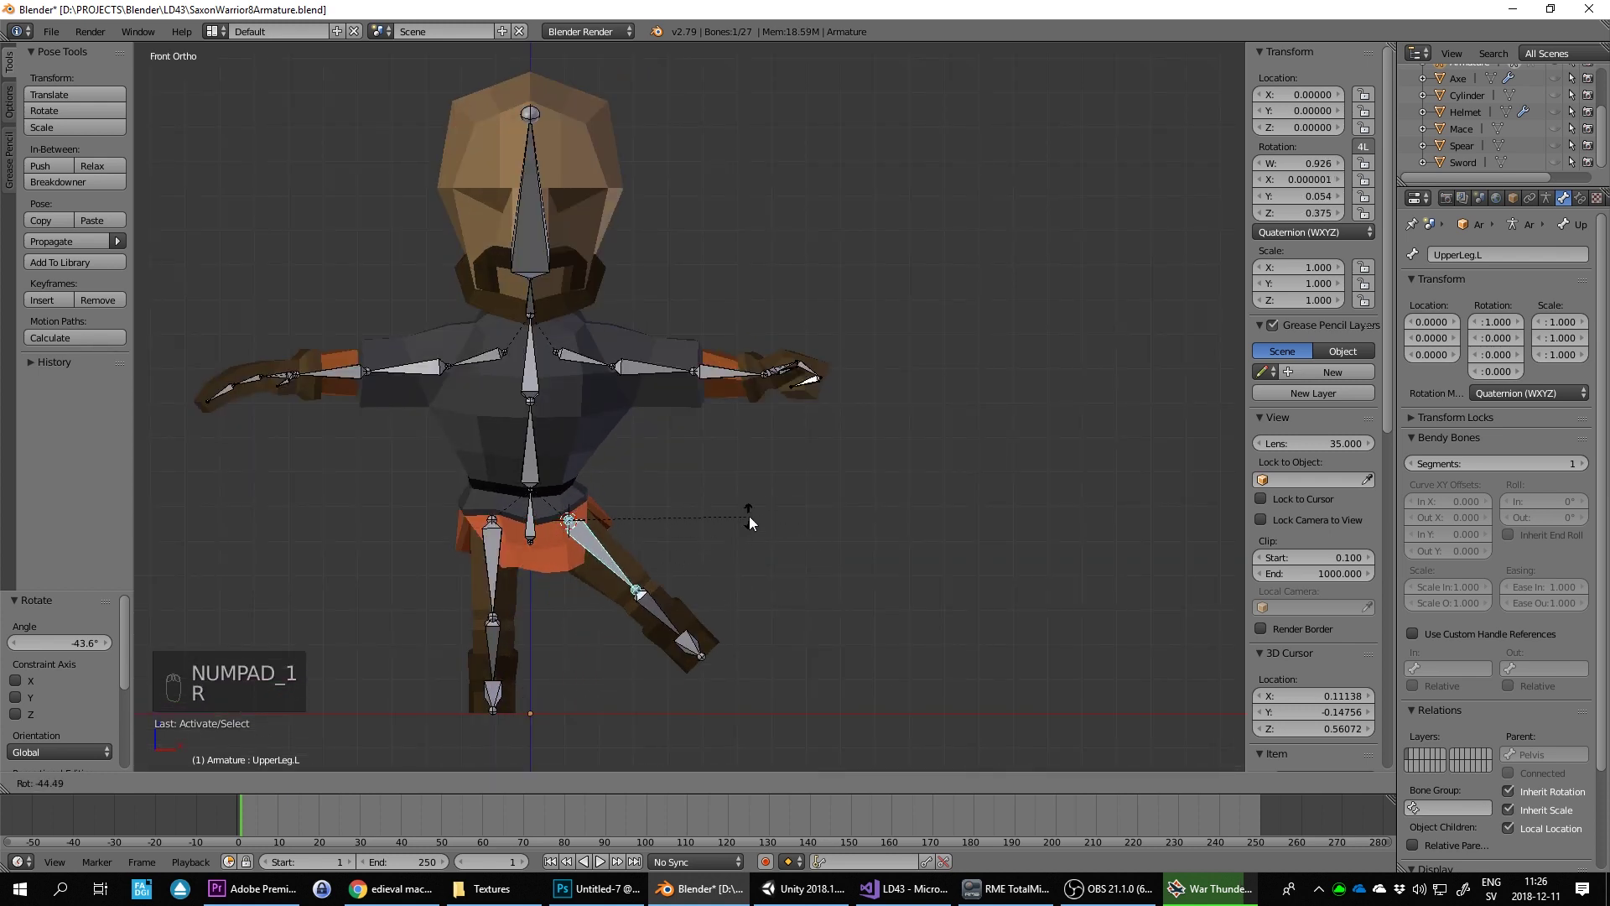
middle_click(780, 453)
middle_click(720, 529)
drag(578, 634, 781, 571)
Step: In side view, bend the left knee backward and rotate the left foot, resetting each bone
key(KP_3)
key(r)
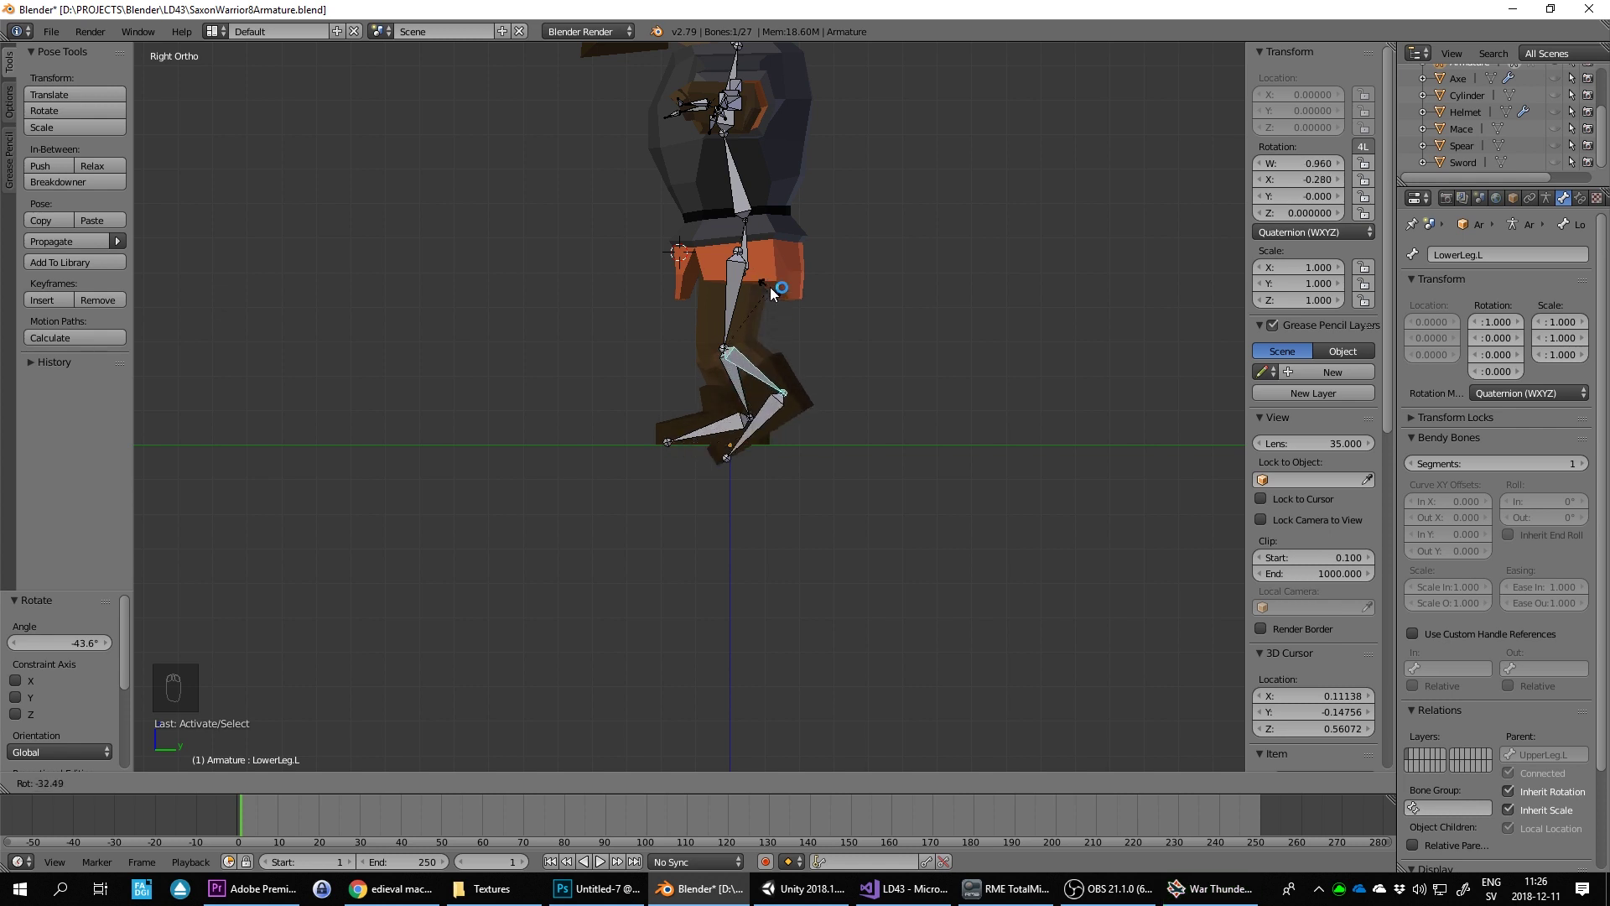
drag(745, 432, 676, 467)
key(r)
drag(759, 463, 871, 457)
key(r)
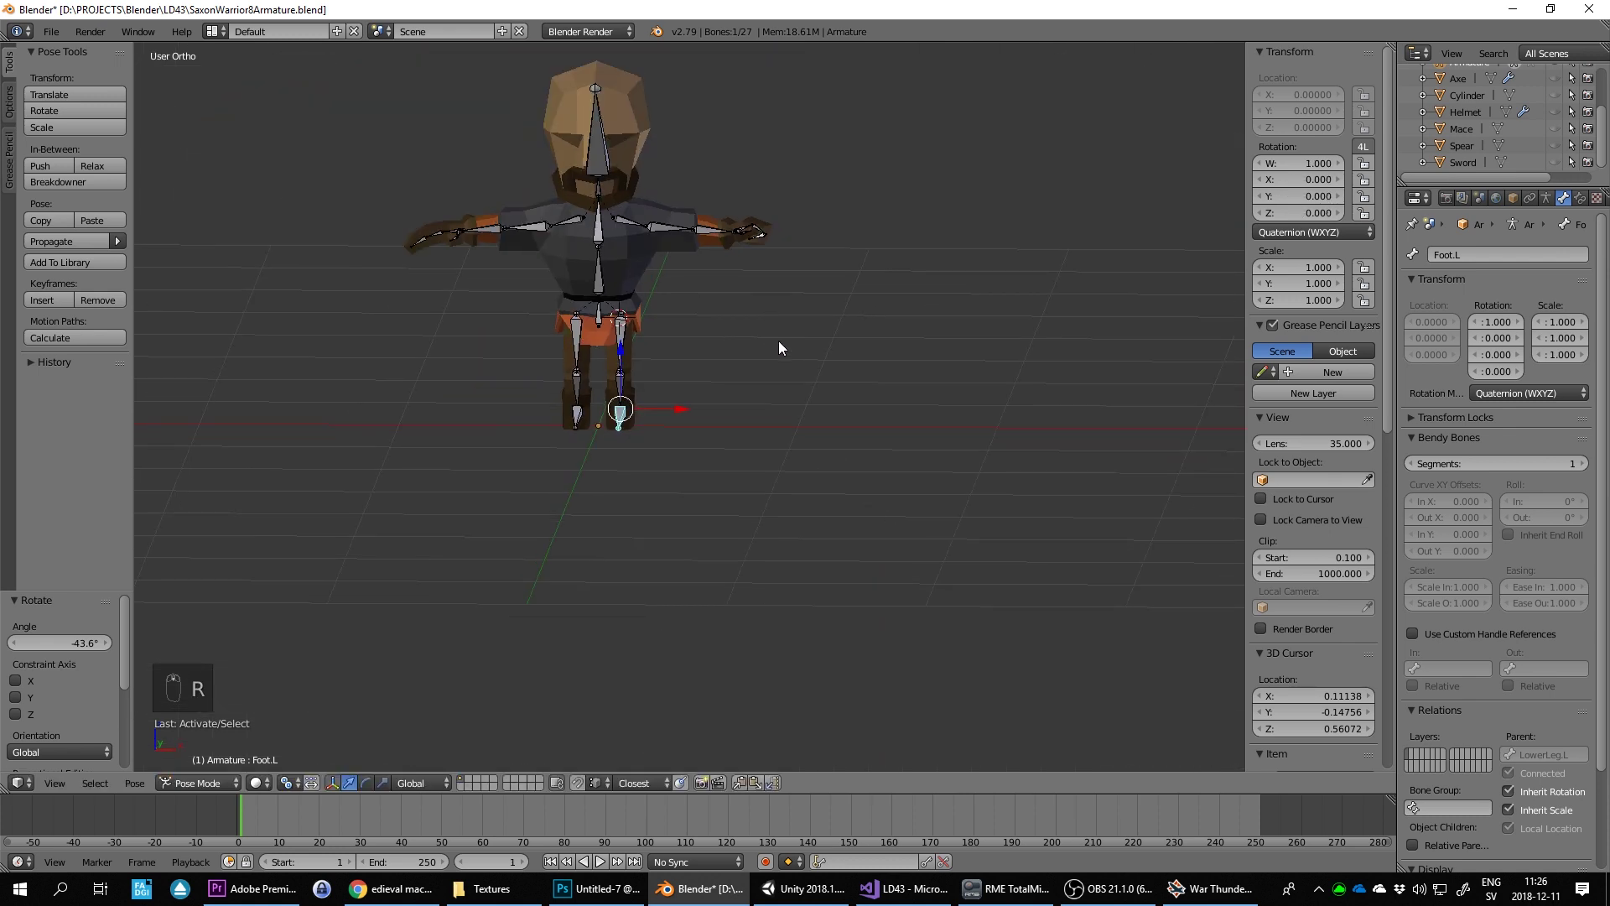
key(KP_1)
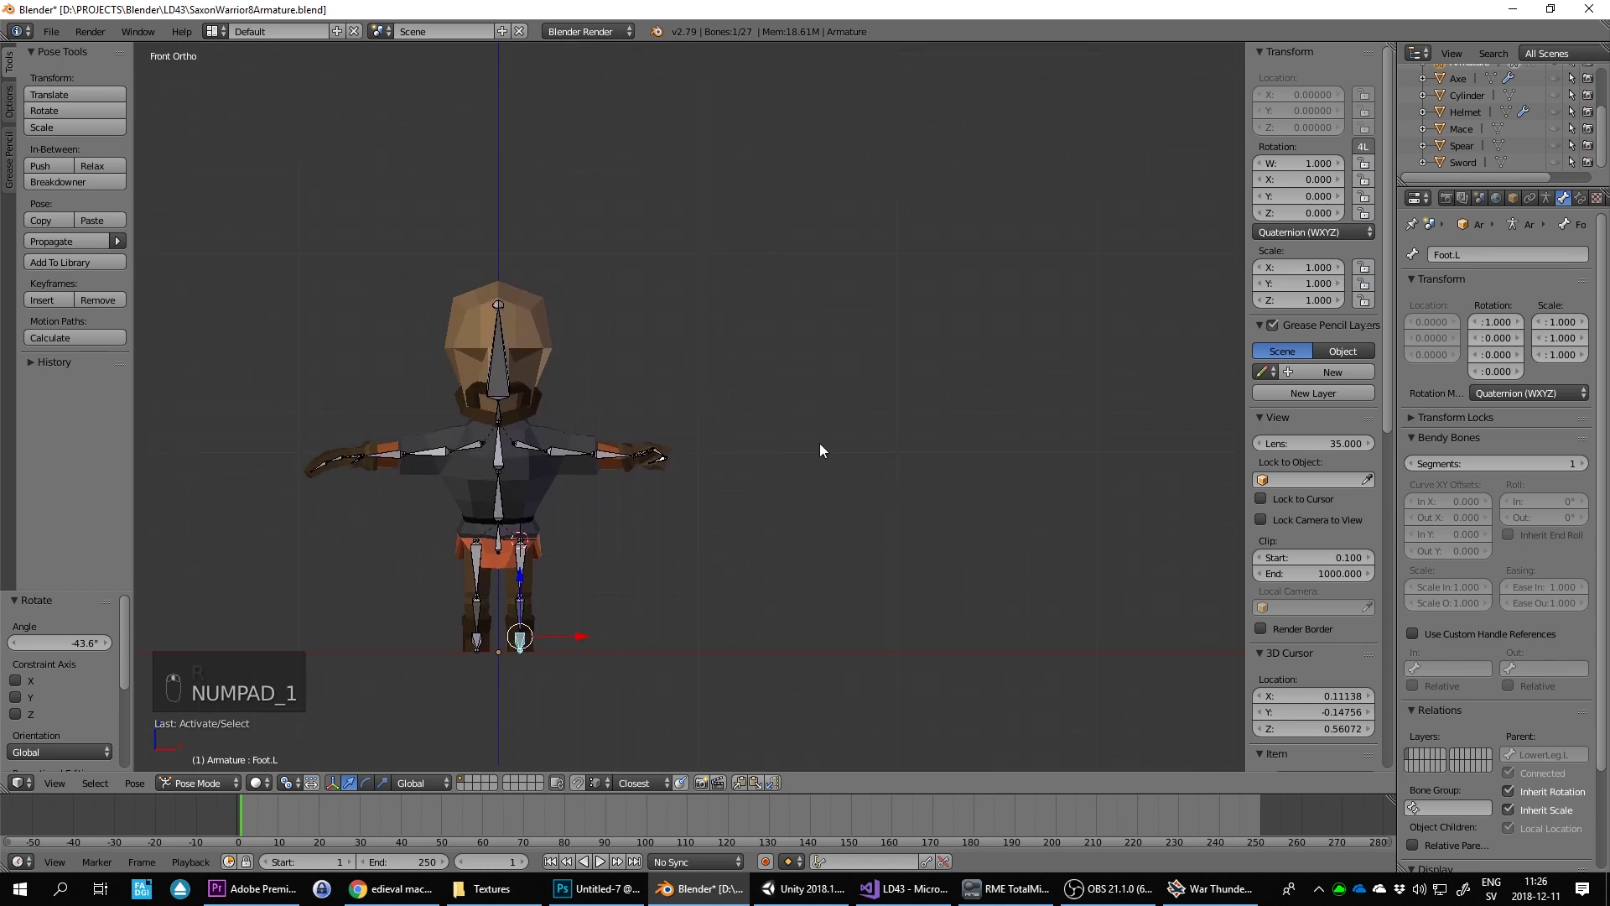
key(KP_3)
Step: Leave pose mode, select the Saxon mesh and switch it into weight paint mode
key(r)
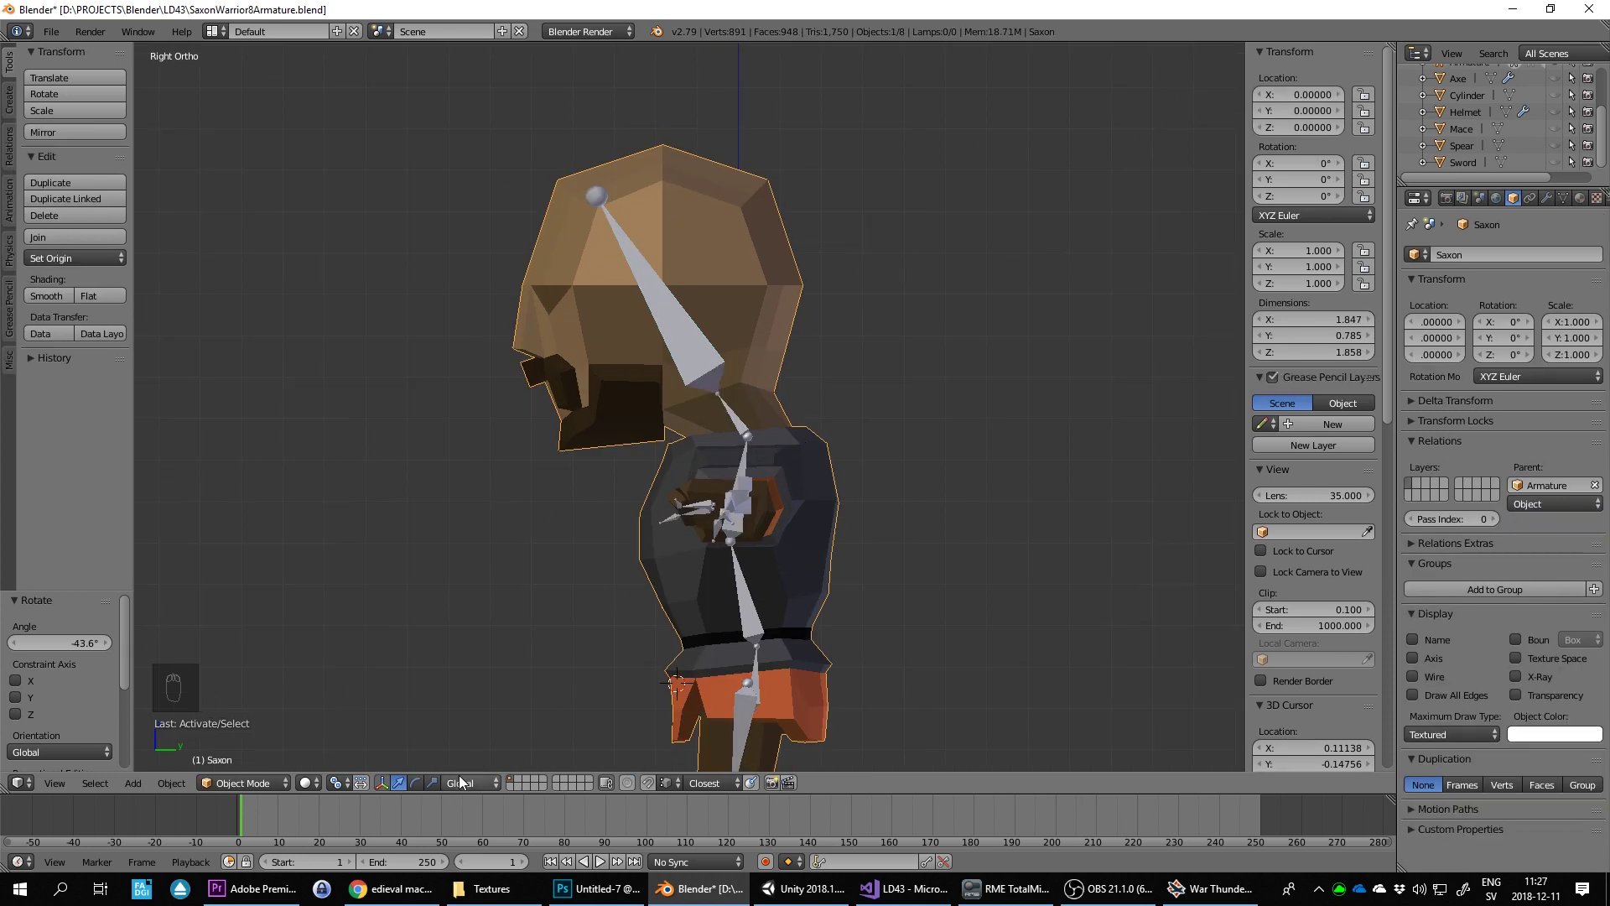
key(Escape)
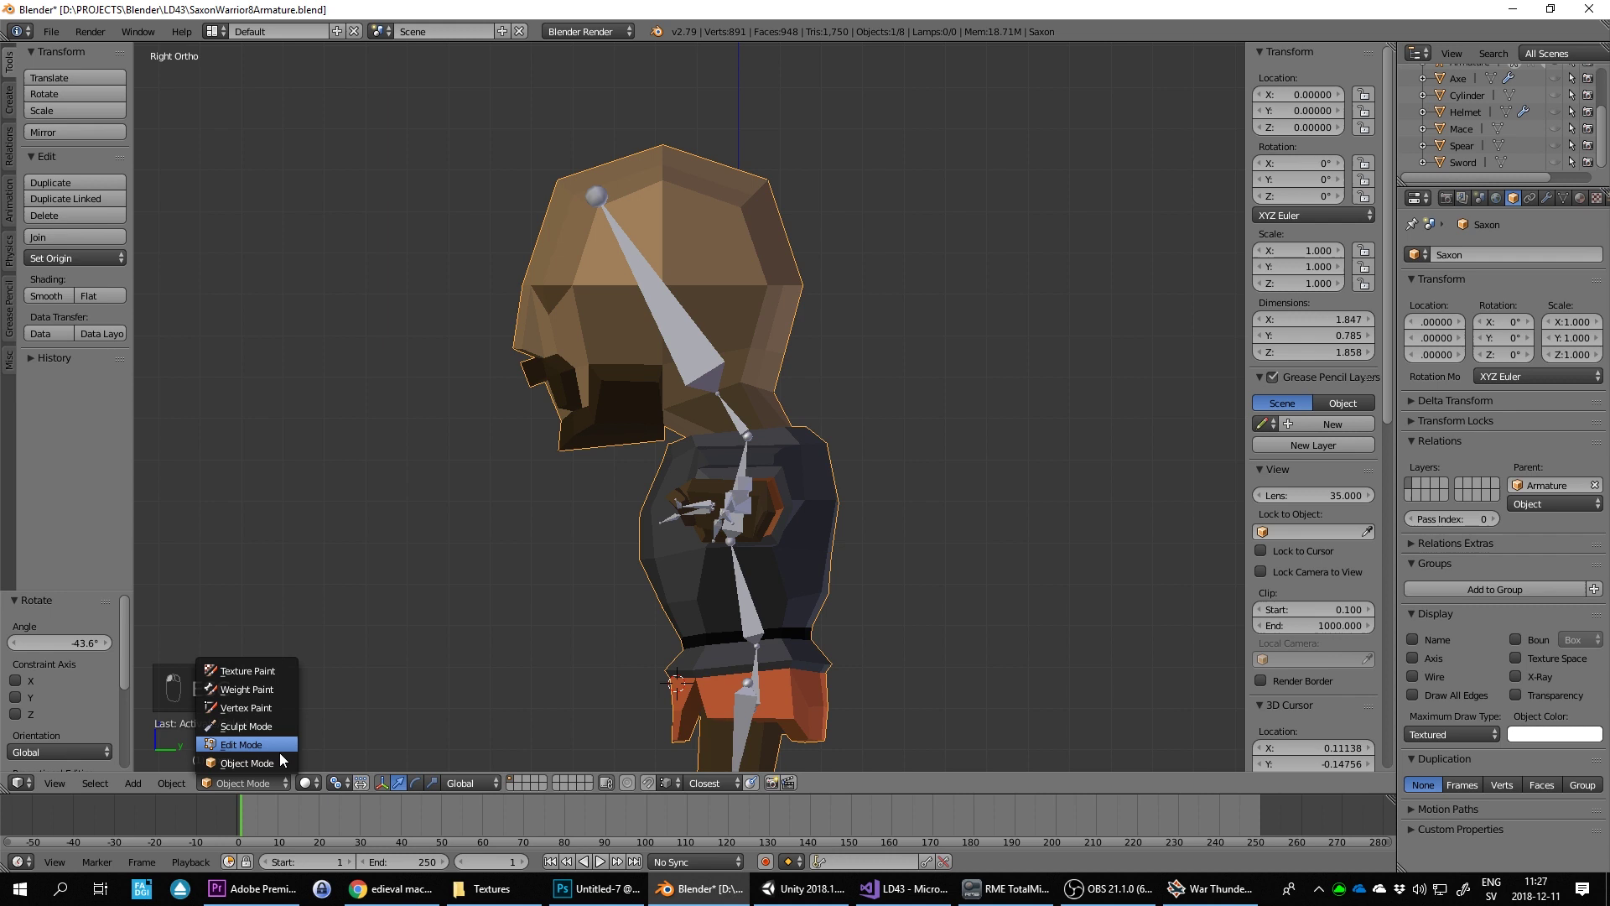
key(Escape)
Step: Frame the head and neck from front and side views to see the head bone's weights
drag(94, 195, 886, 463)
drag(886, 463, 936, 424)
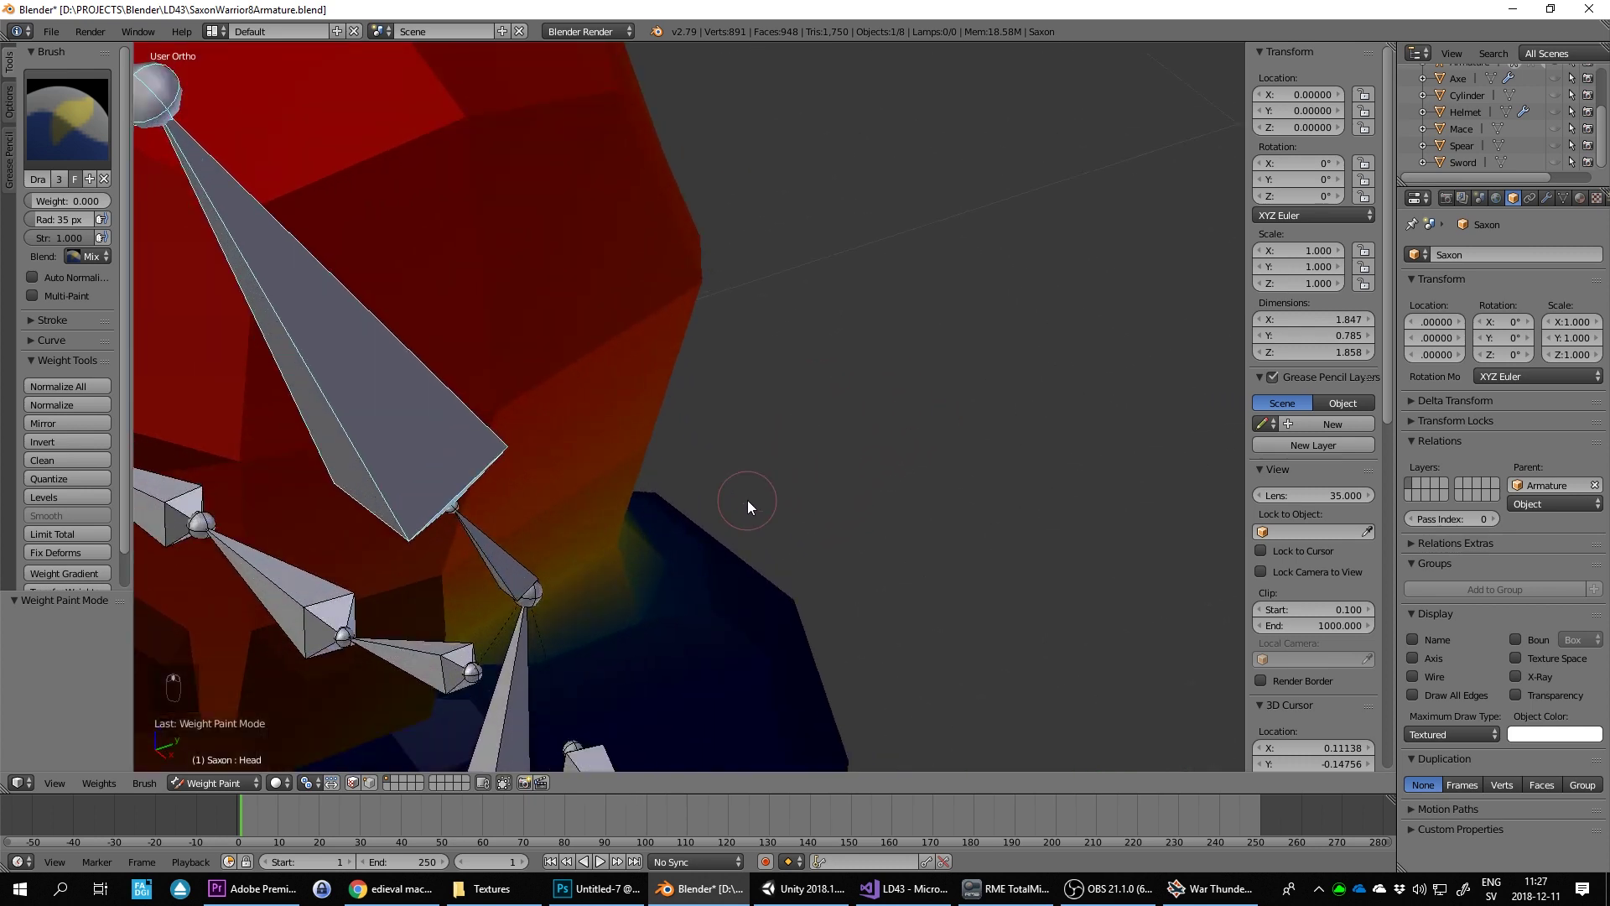
drag(741, 585, 723, 569)
drag(736, 622, 943, 528)
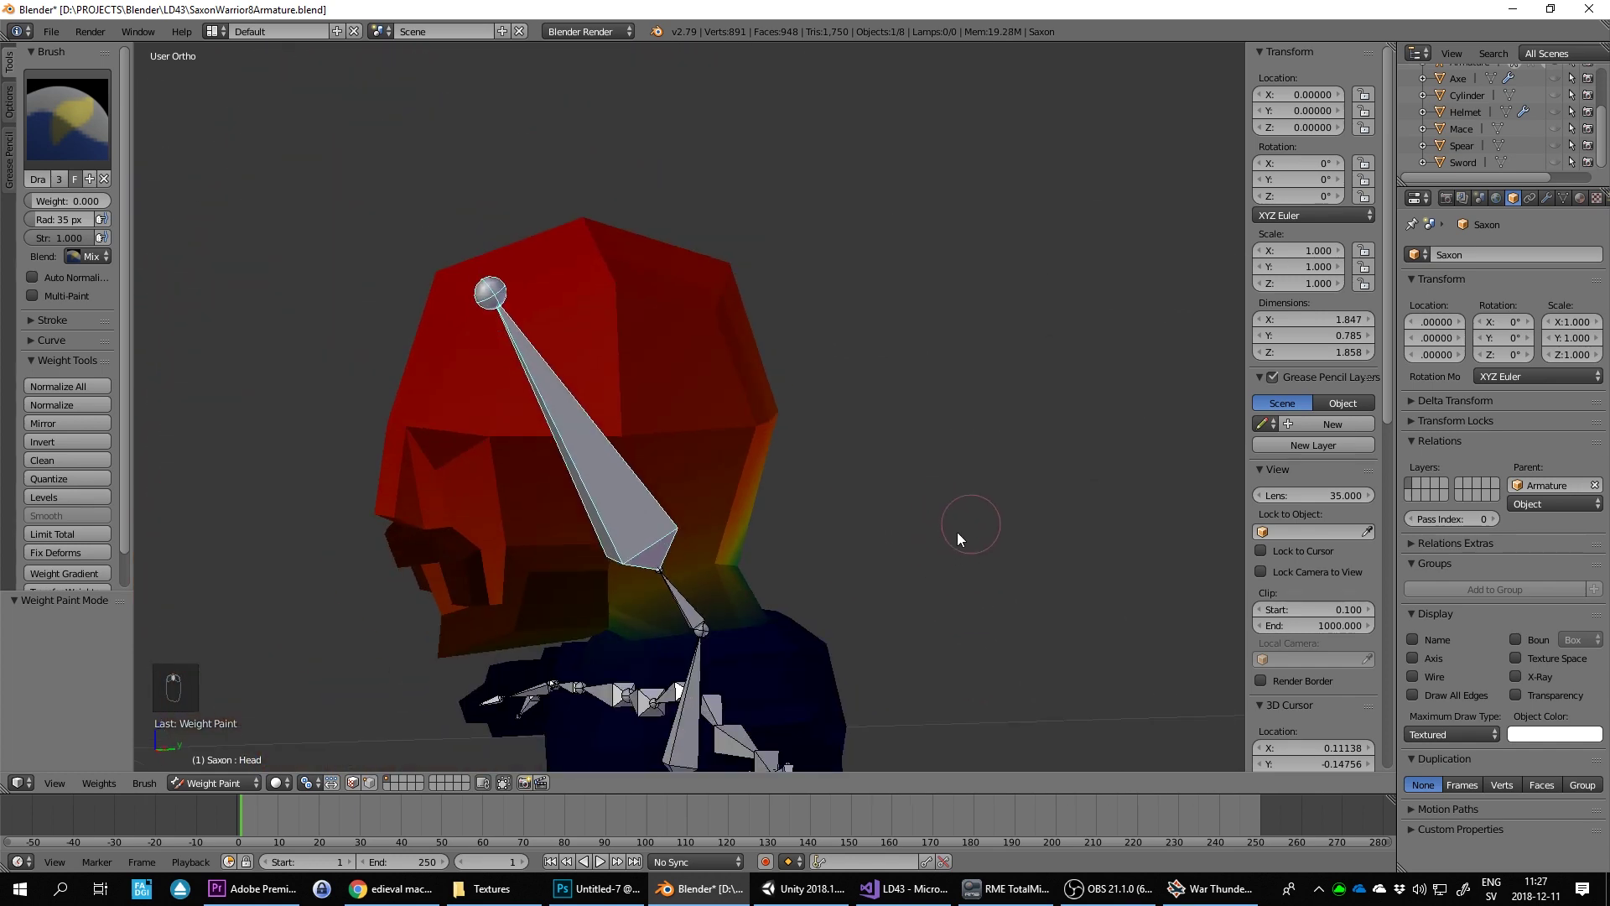
key(KP_1)
key(KP_3)
Step: Rotate the head bone and orbit around the neck to inspect the weight transition
key(r)
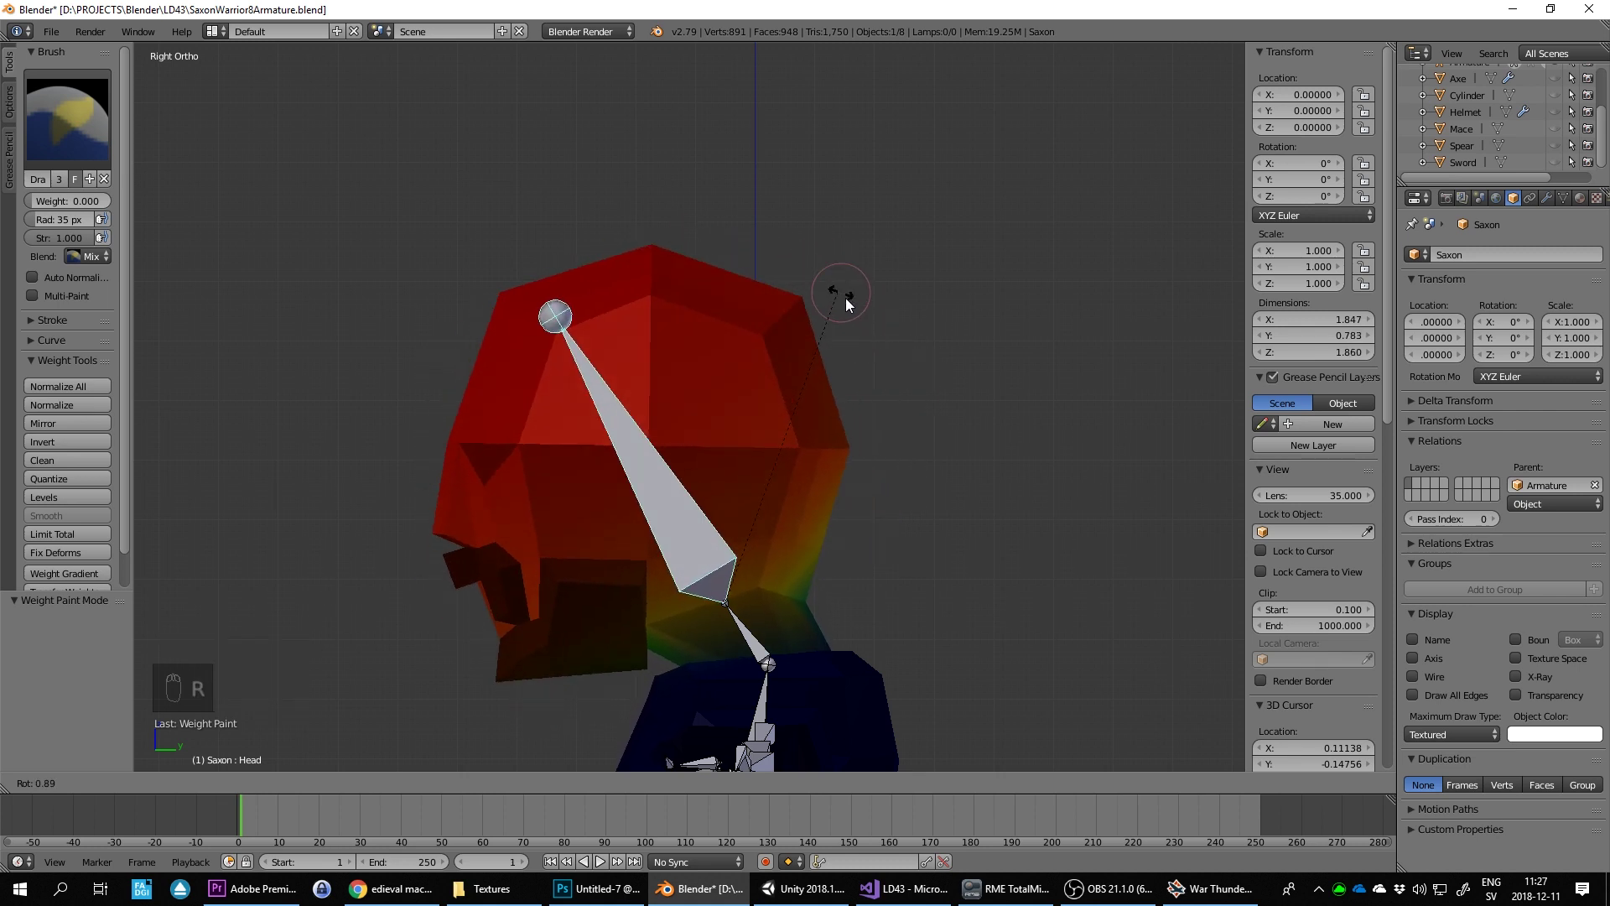
drag(904, 475, 919, 453)
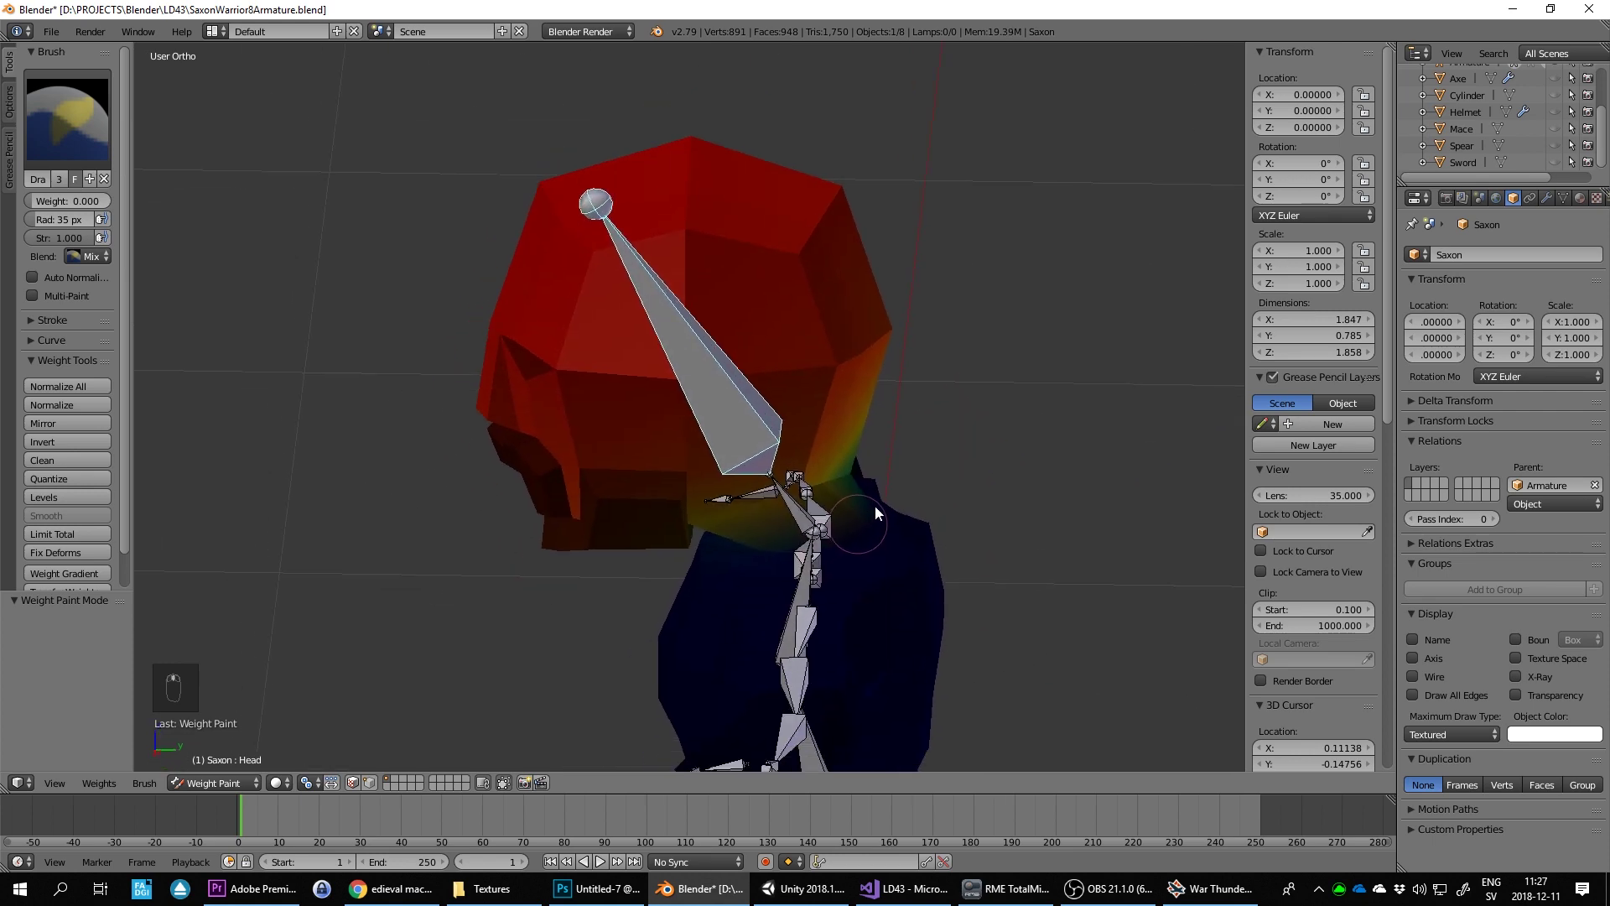
drag(926, 471, 826, 523)
drag(826, 523, 905, 477)
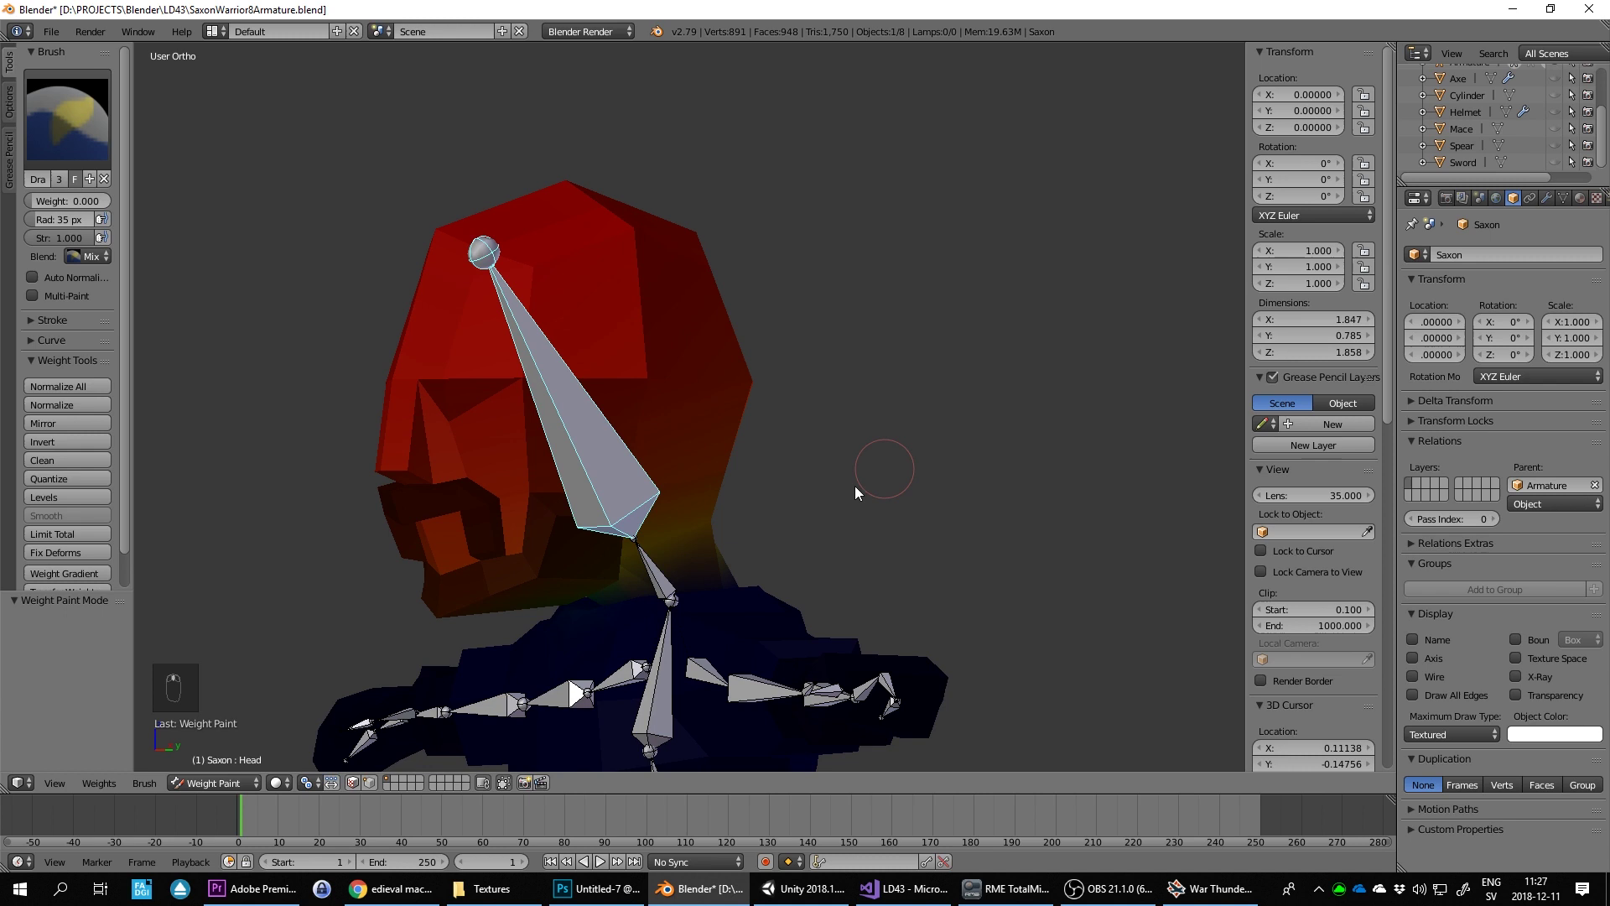
key(KP_1)
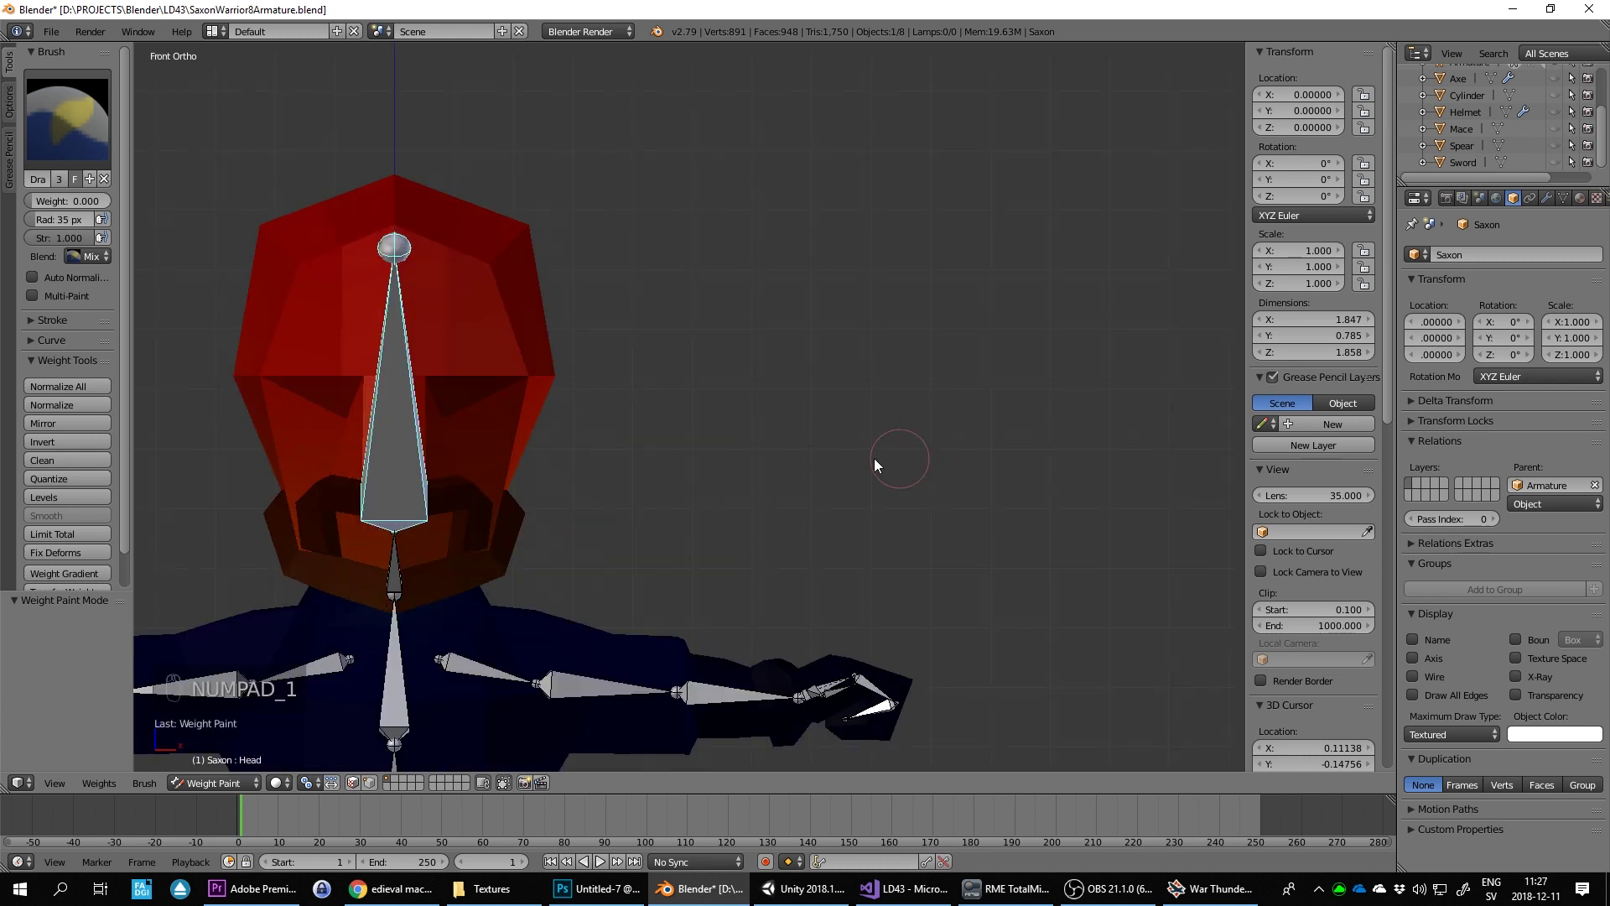
key(KP_3)
key(r)
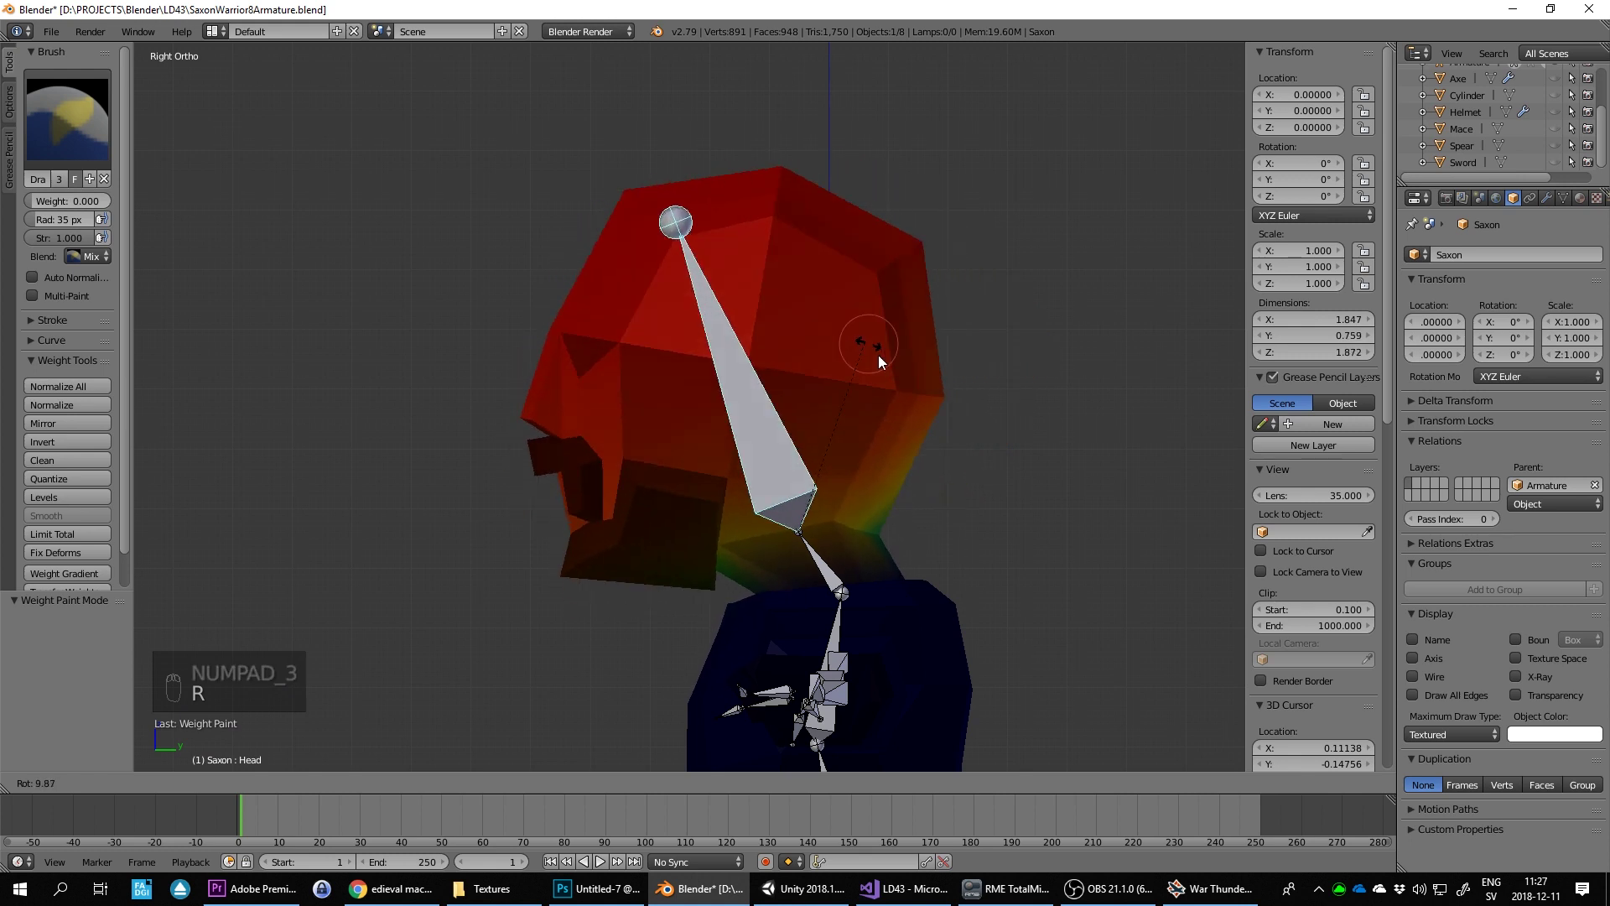
drag(737, 632, 804, 487)
Step: Zoom in on the neck joint from several sides while rotating the head bone again
key(r)
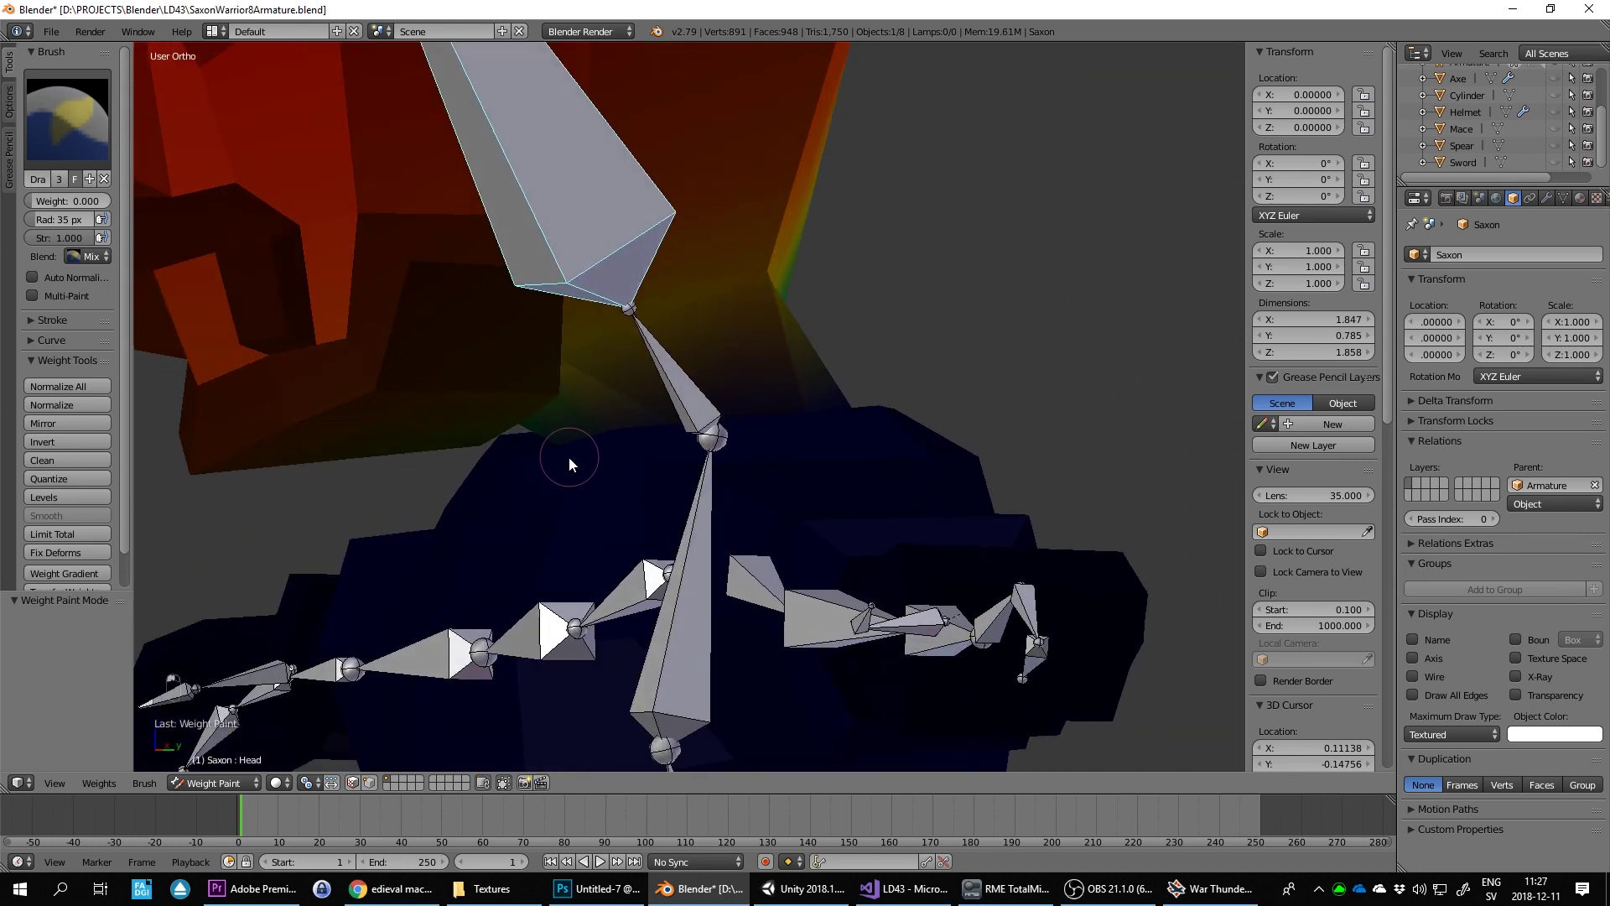
middle_click(649, 437)
middle_click(640, 440)
middle_click(597, 471)
key(KP_1)
key(KP_3)
key(r)
middle_click(767, 386)
middle_click(773, 383)
drag(573, 518, 655, 513)
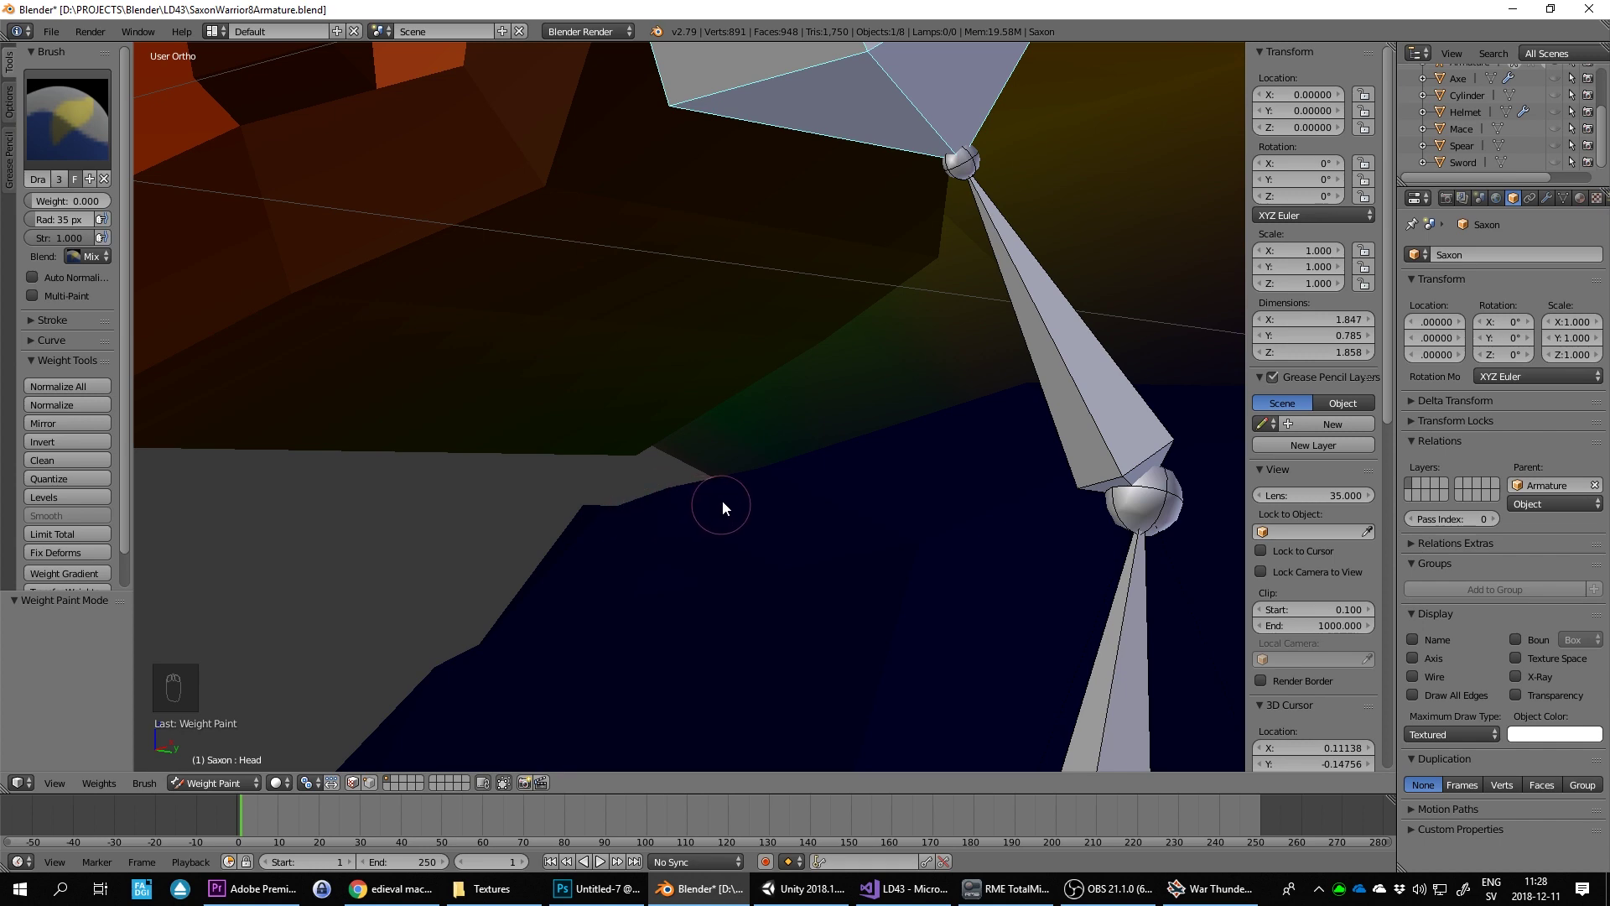
drag(784, 508, 888, 423)
Step: From side view, bend the head bone to watch the neck deform
key(KP_3)
key(r)
drag(1007, 326, 927, 335)
Step: Cancel the head test rotation and cycle front, side, top and perspective views around the figure
key(KP_1)
key(r)
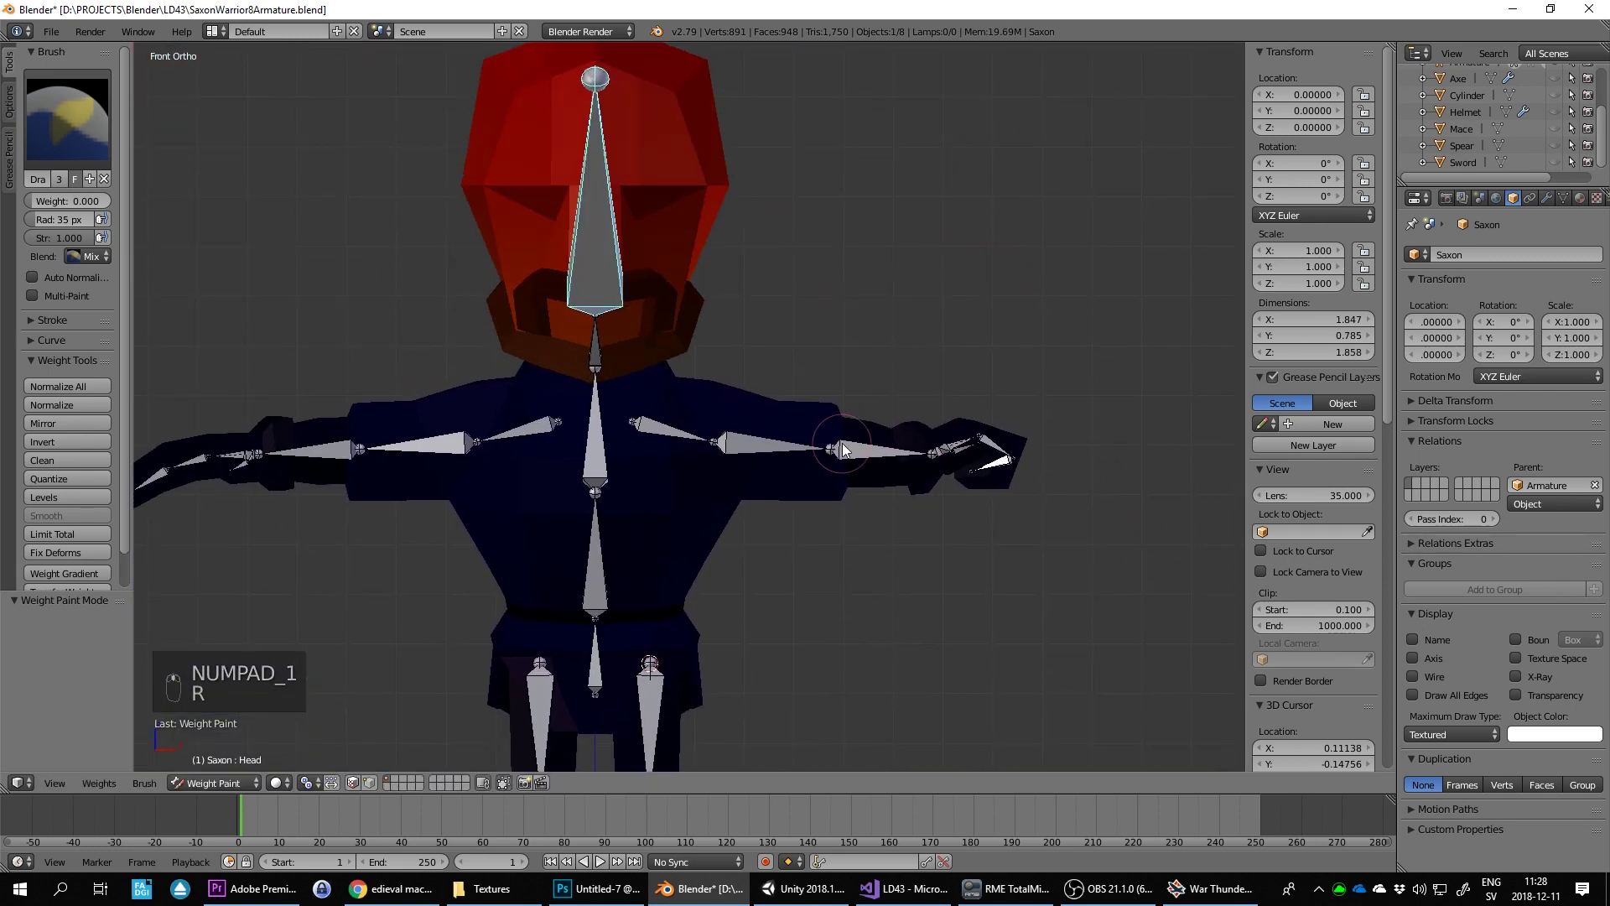
key(KP_1)
key(KP_3)
key(KP_7)
key(KP_1)
key(KP_3)
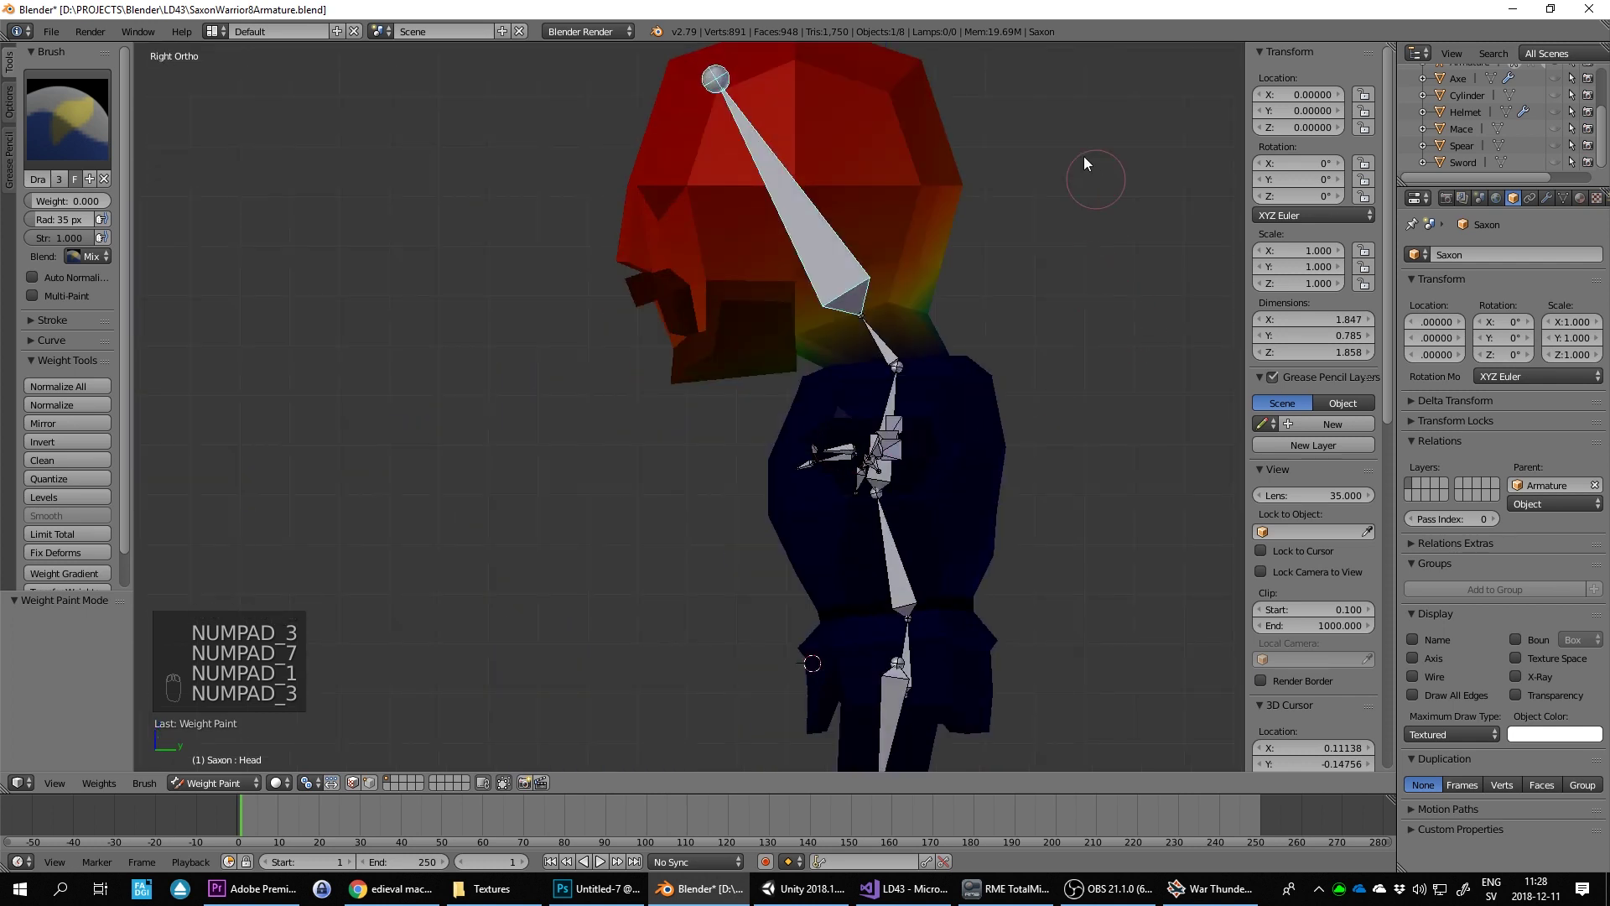
key(r)
key(KP_5)
key(KP_5)
key(KP_5)
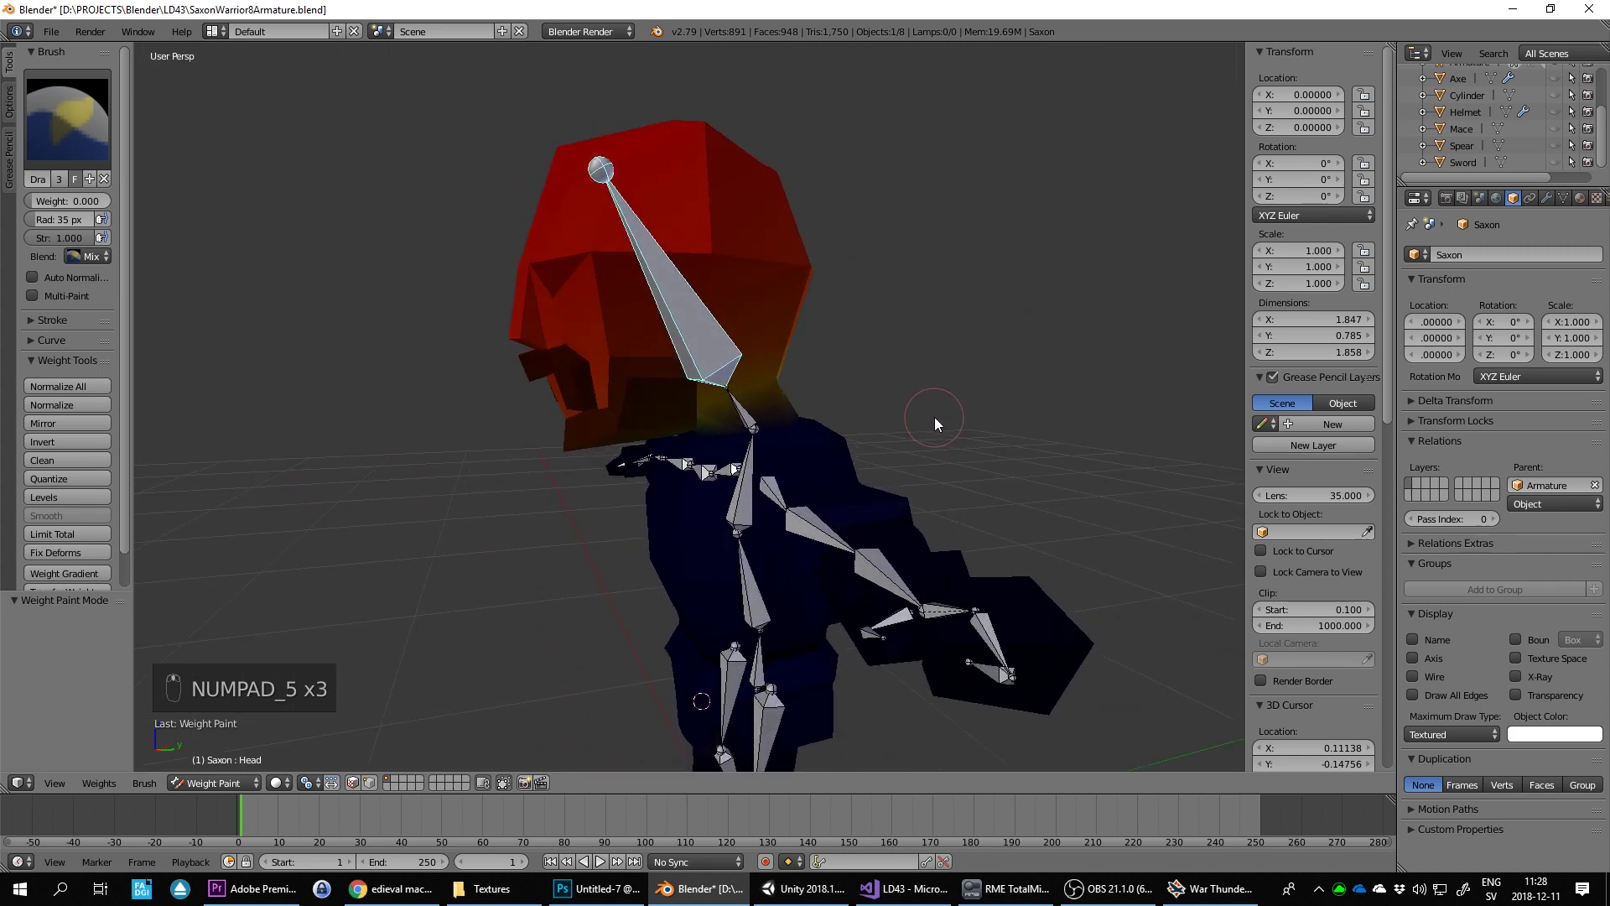
key(KP_5)
key(KP_3)
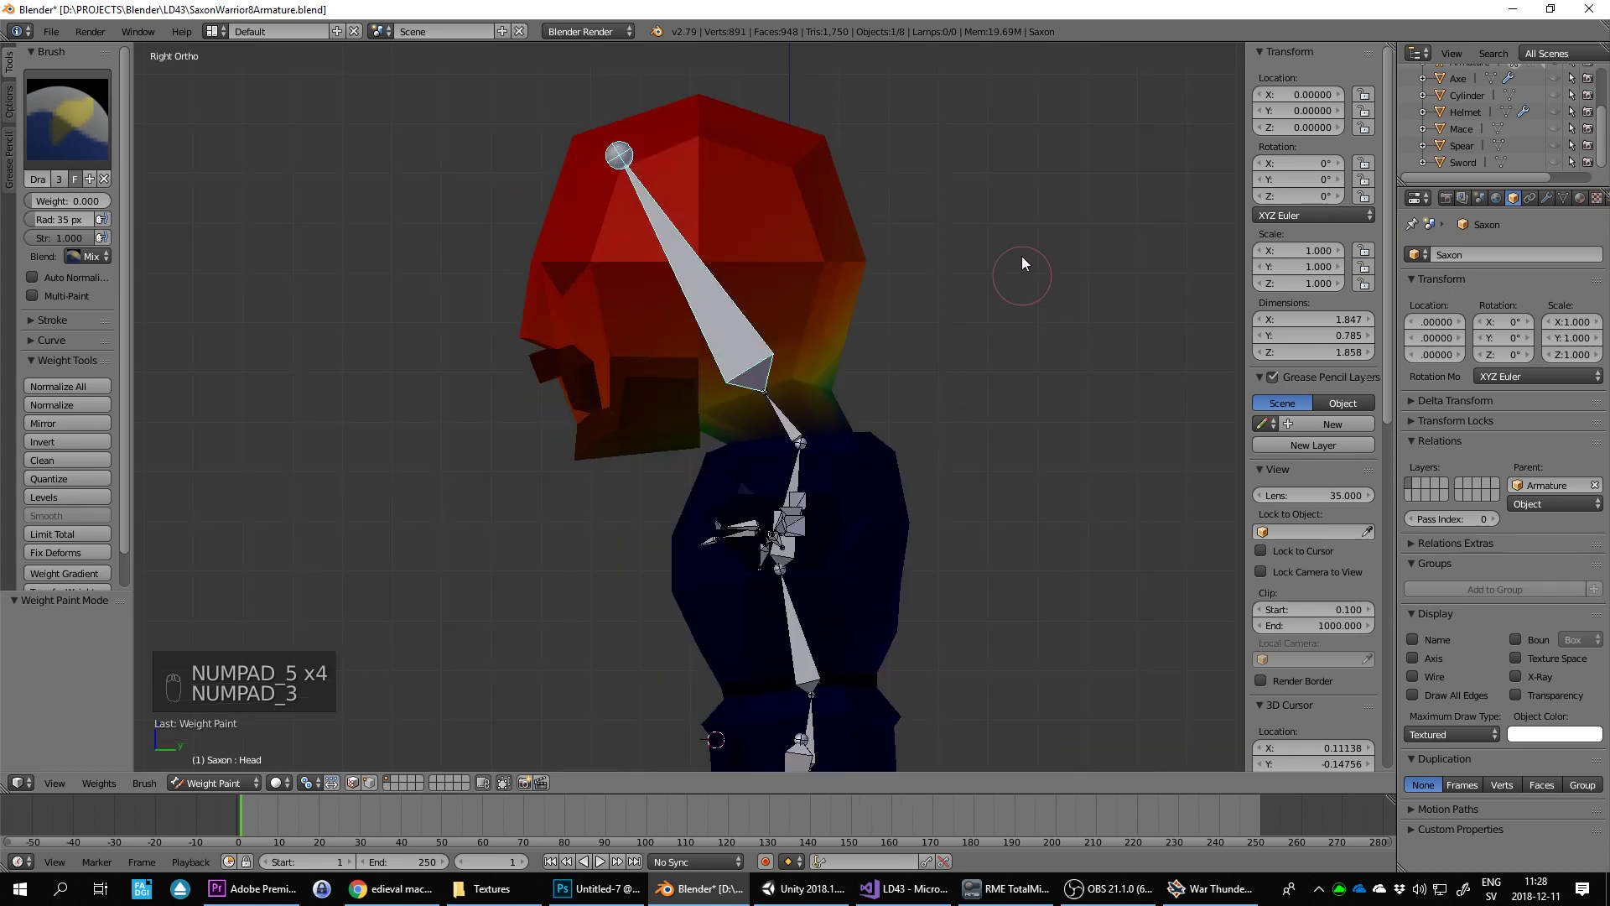
key(r)
Step: Pick the neck bone to display its weights and zoom in on the neck from front and side
drag(785, 425, 863, 326)
key(r)
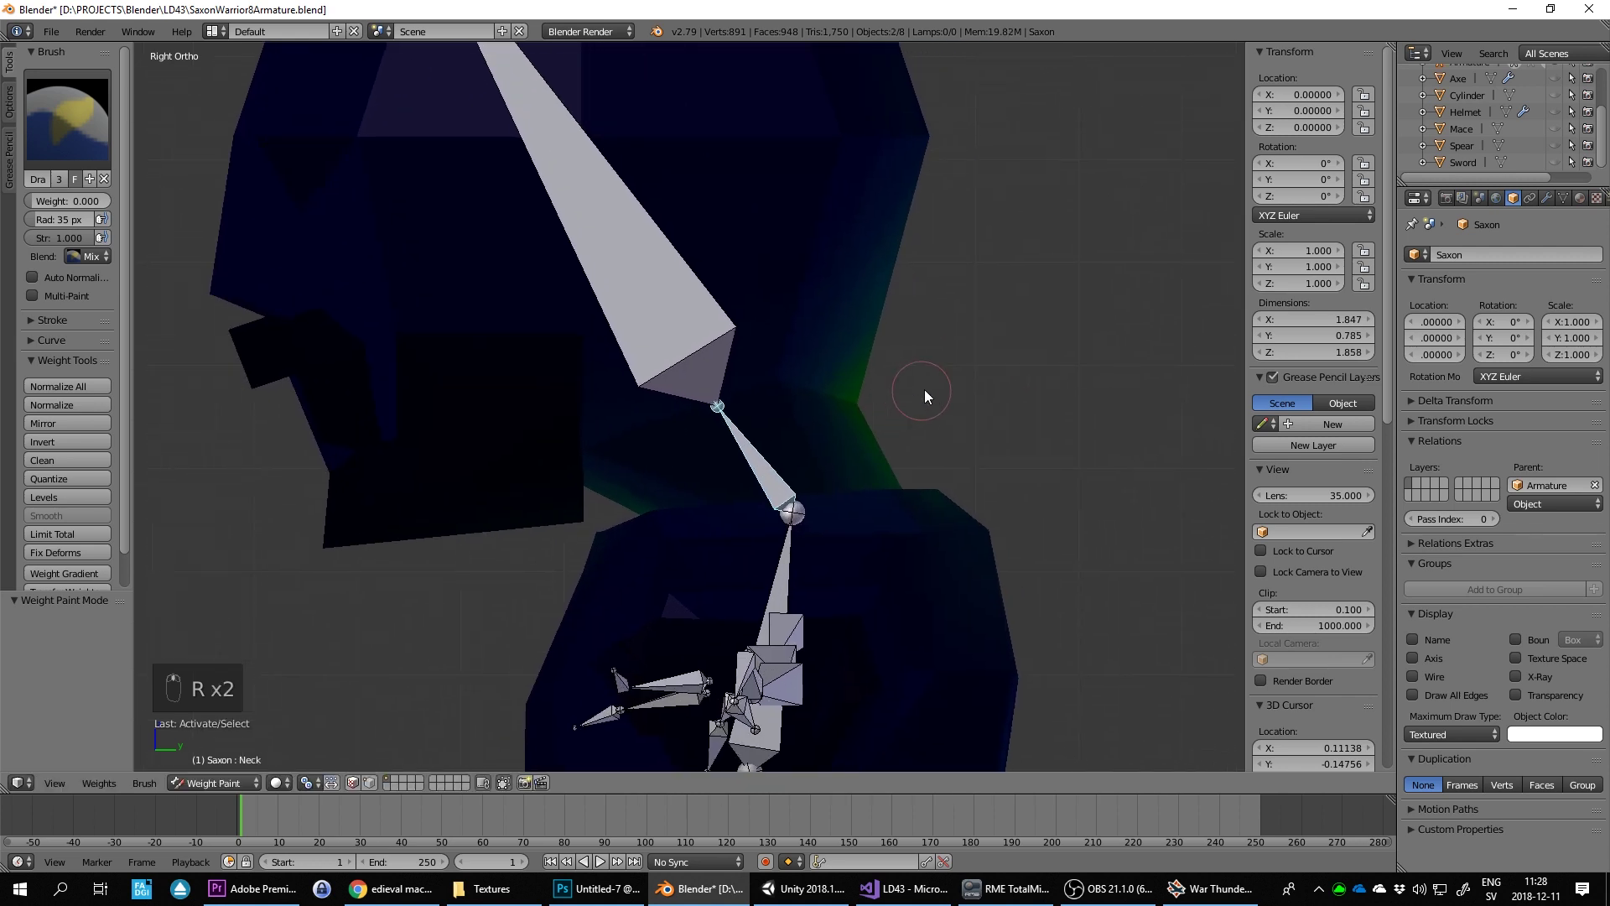
drag(987, 421, 726, 341)
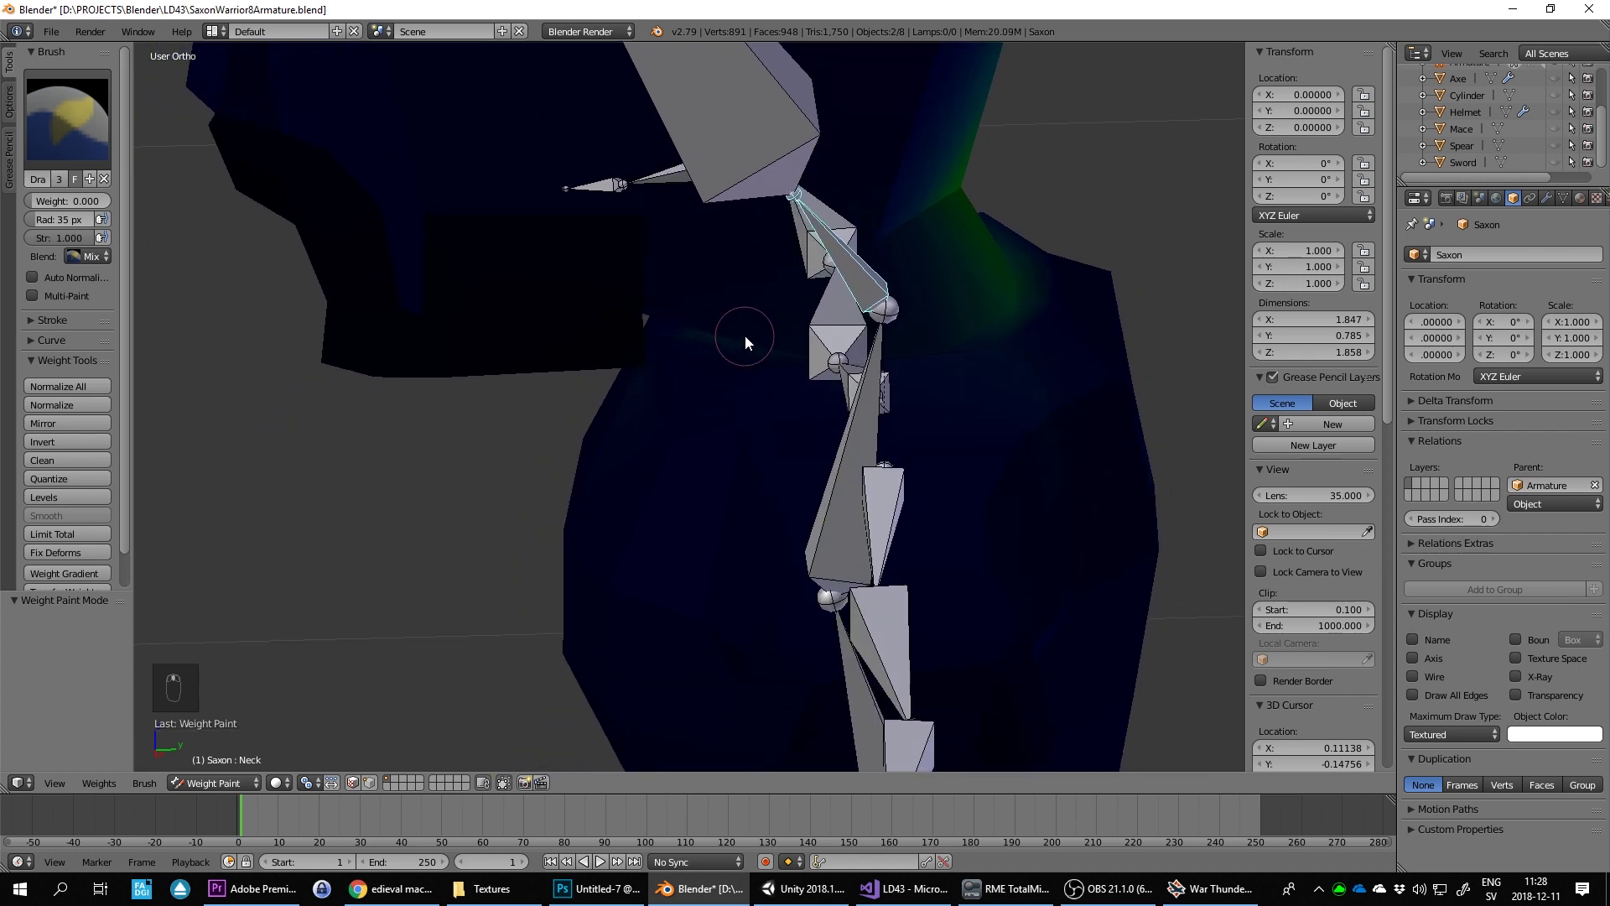
key(KP_1)
key(KP_3)
key(r)
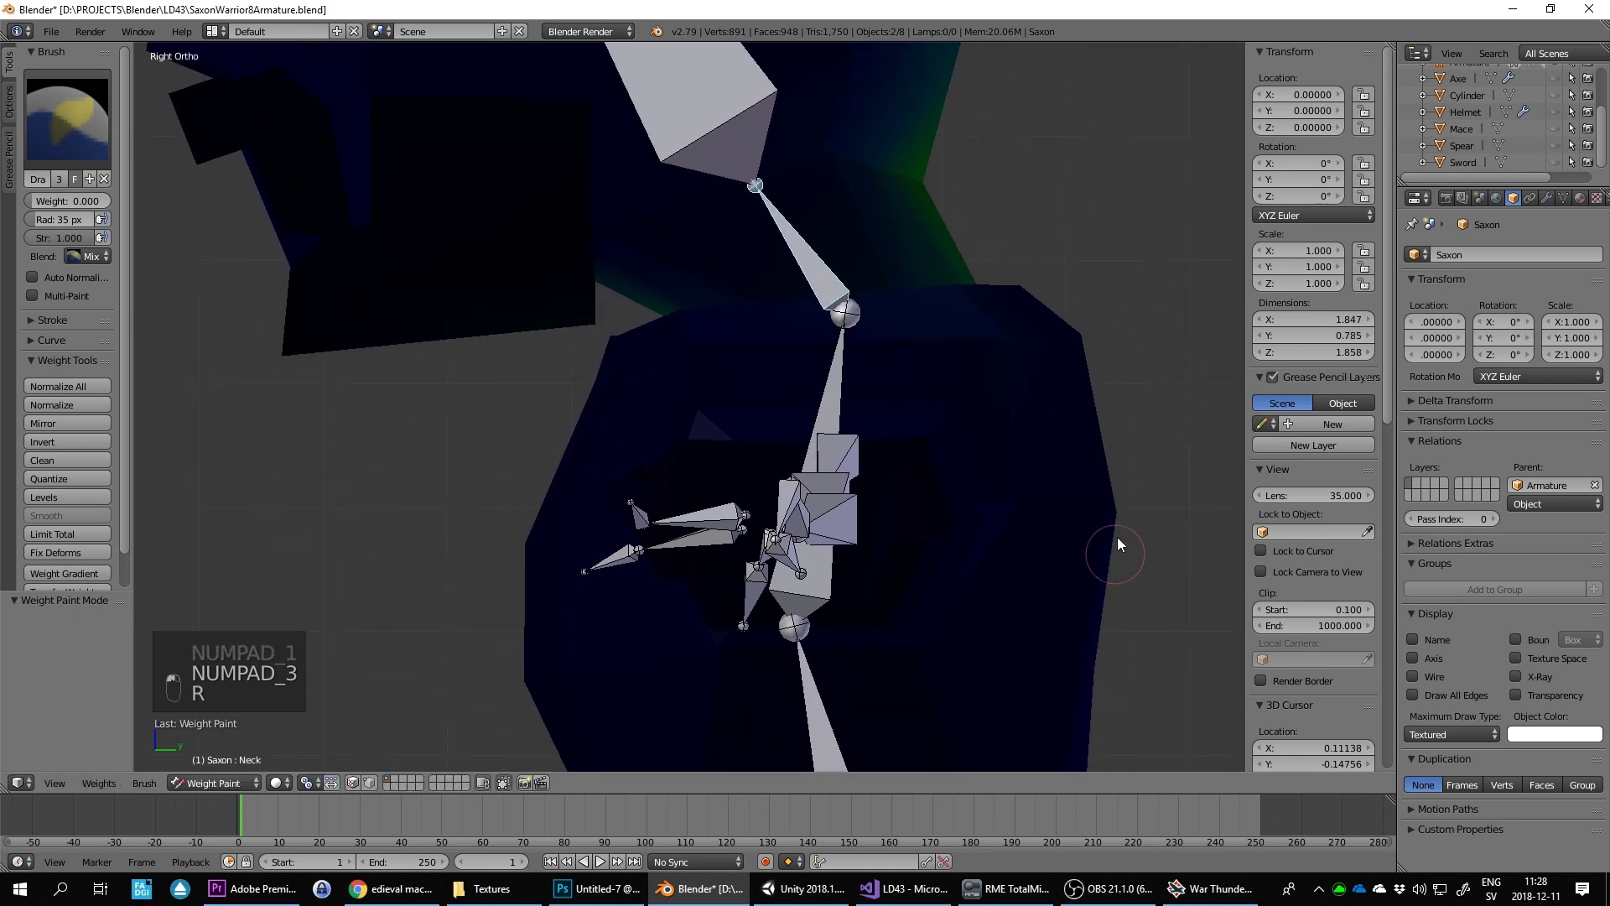
Step: Orbit around the neck and shoulders to check how far the neck bone's influence reaches
middle_click(852, 457)
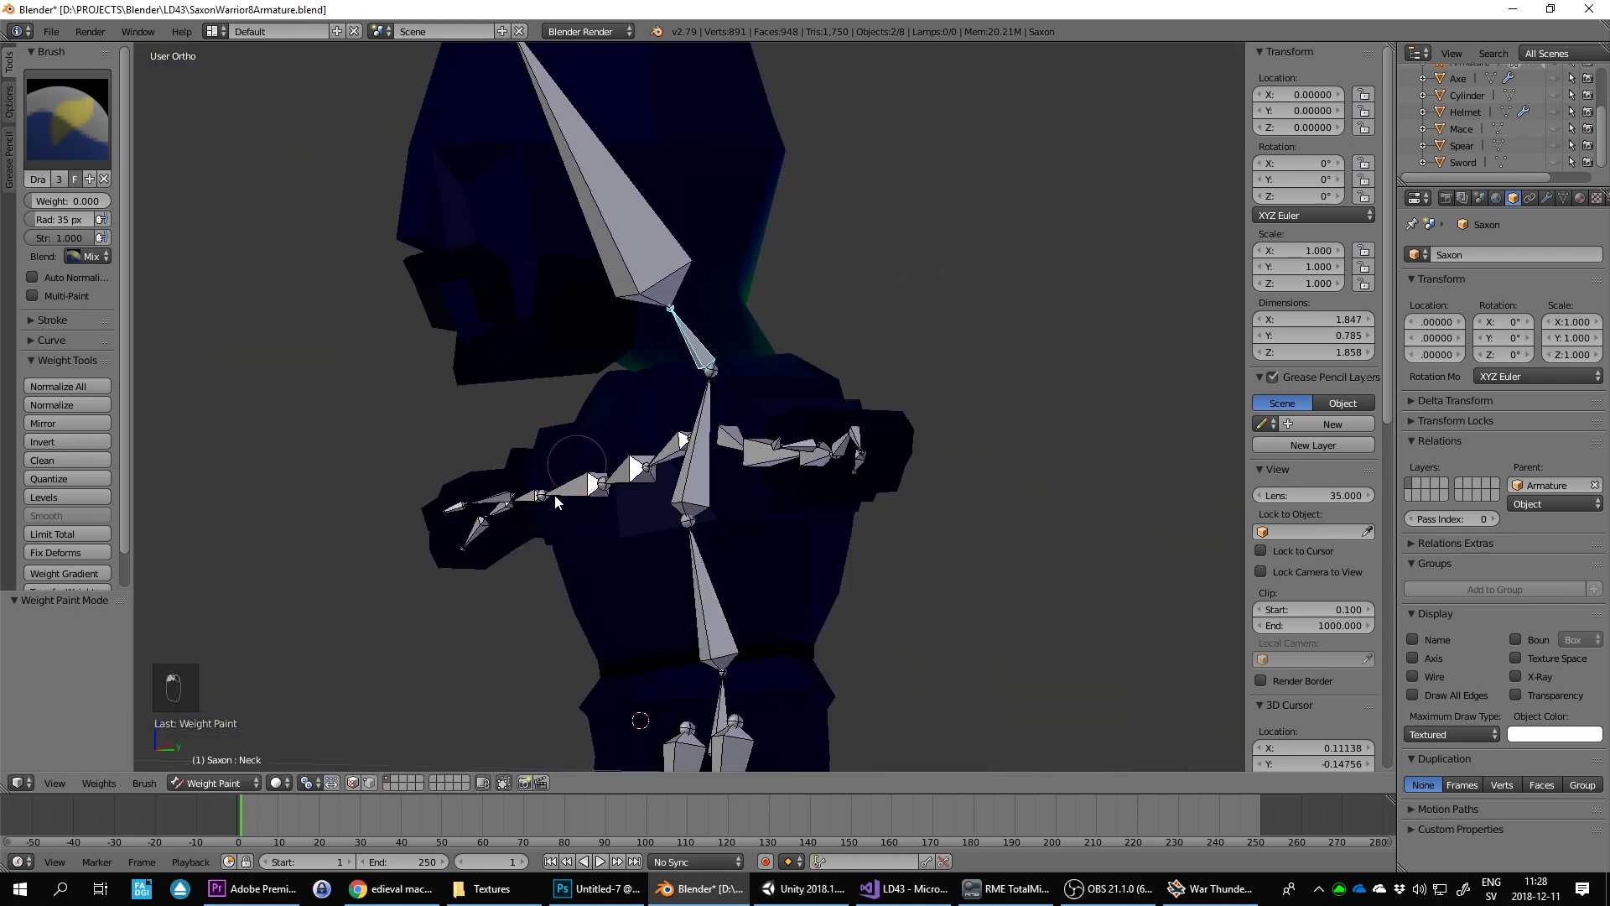
key(KP_1)
key(KP_3)
key(r)
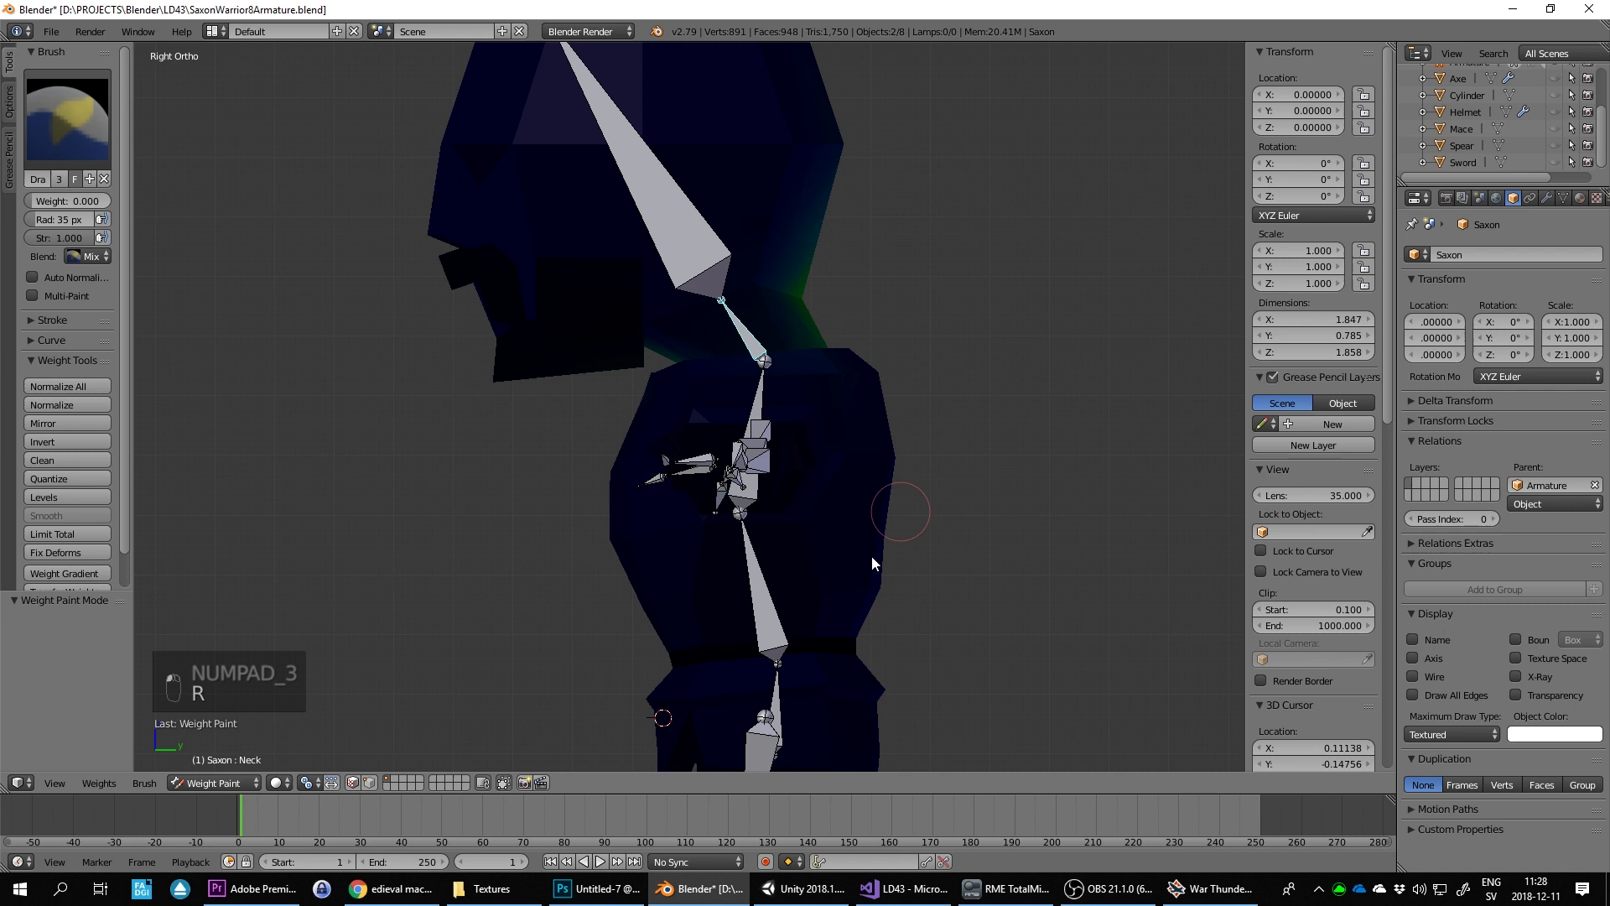
key(r)
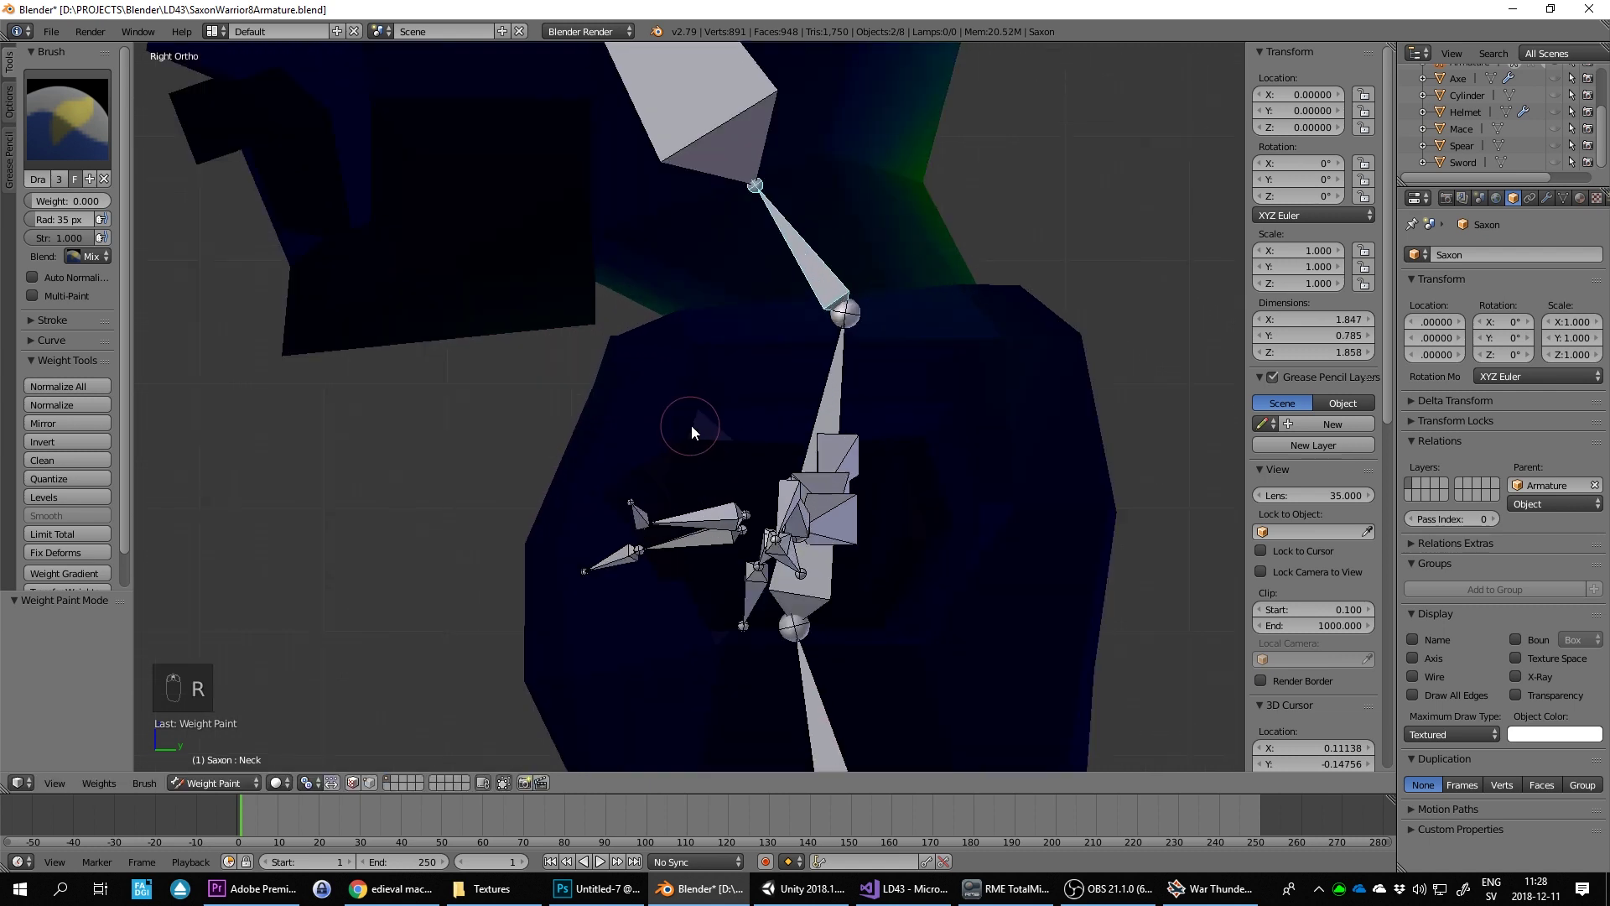
drag(680, 412, 367, 413)
drag(367, 413, 641, 469)
key(KP_3)
key(r)
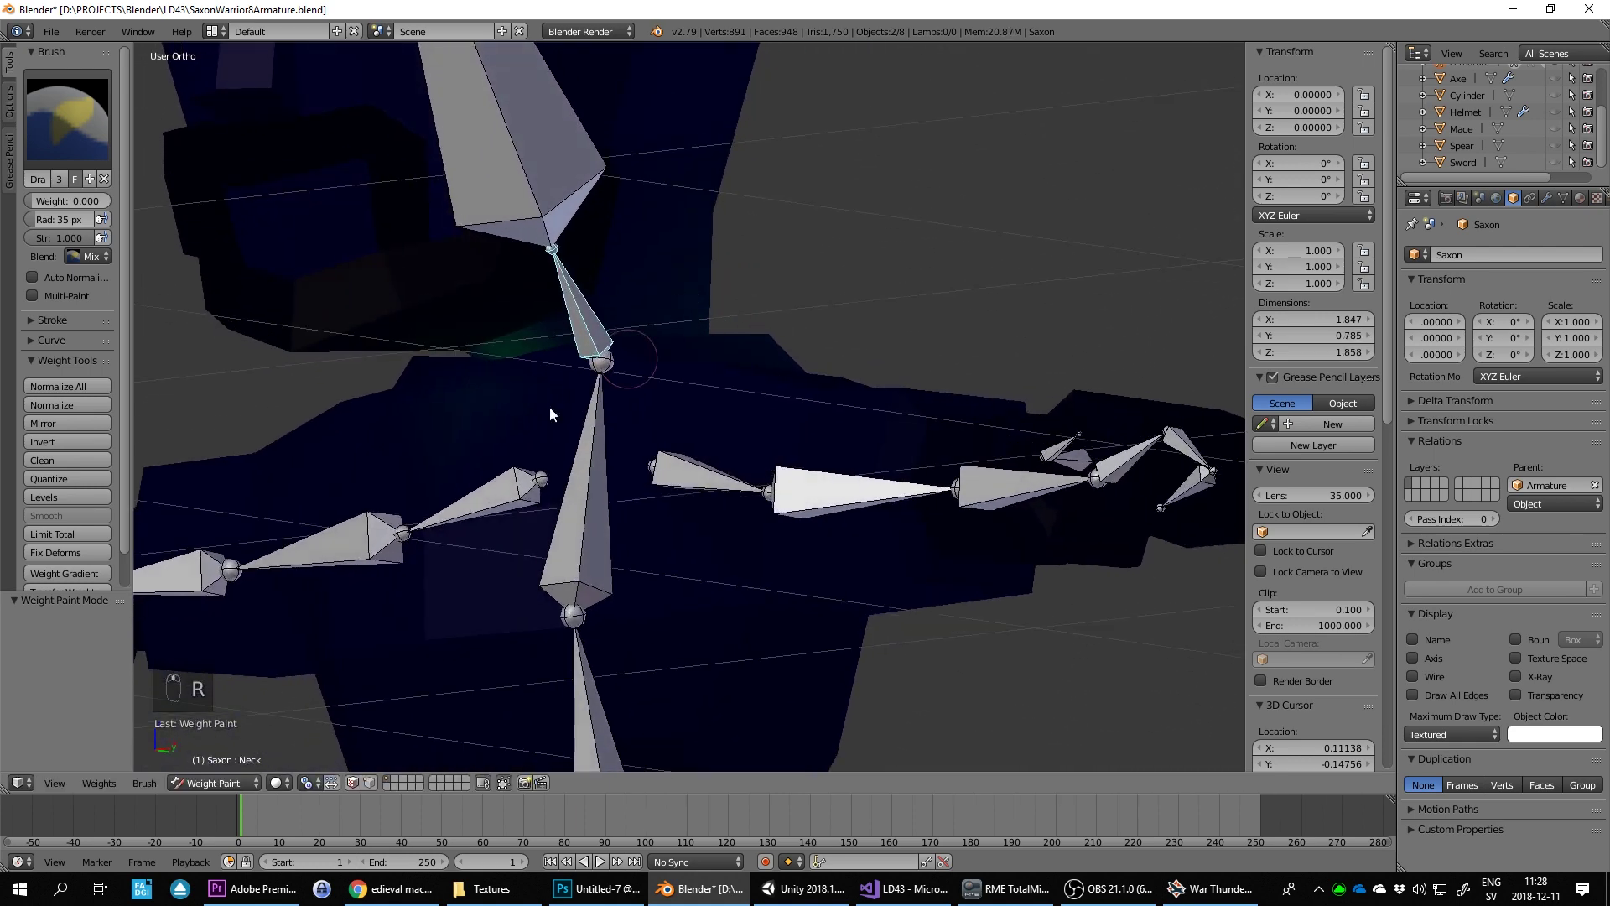
Step: Bend the neck bone in side view to test deformation, reset it and zoom out to the whole figure
key(KP_3)
key(r)
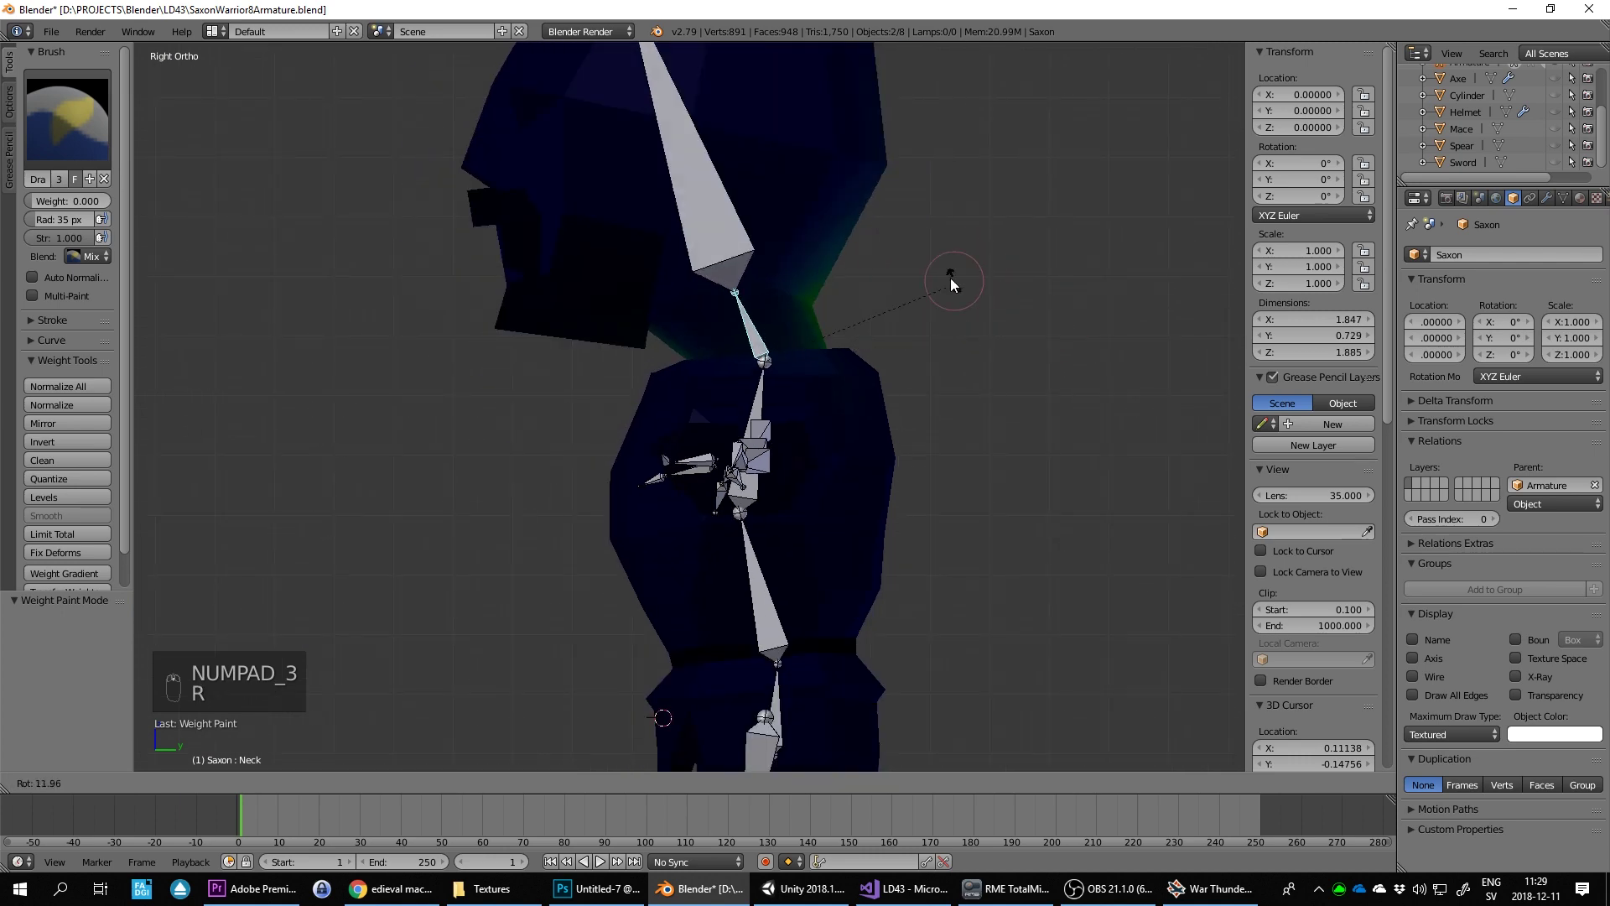
drag(809, 348, 880, 379)
click(880, 379)
key(KP_3)
key(r)
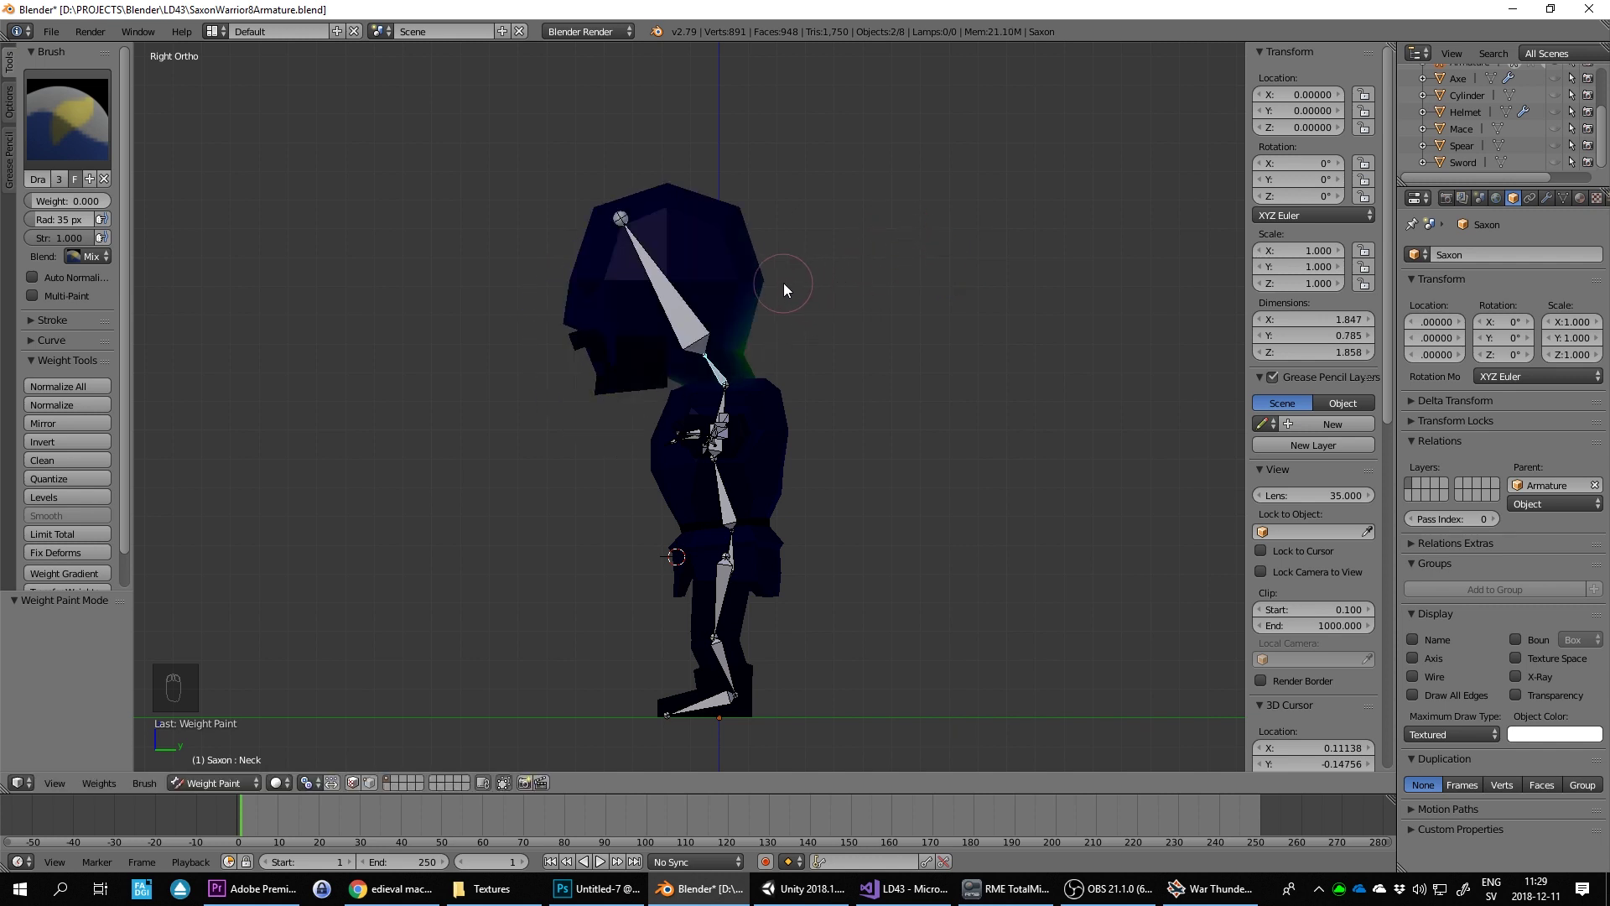
Step: Switch to top view, rotate the hand bone, save the file and orbit around the fingers
key(KP_1)
key(KP_7)
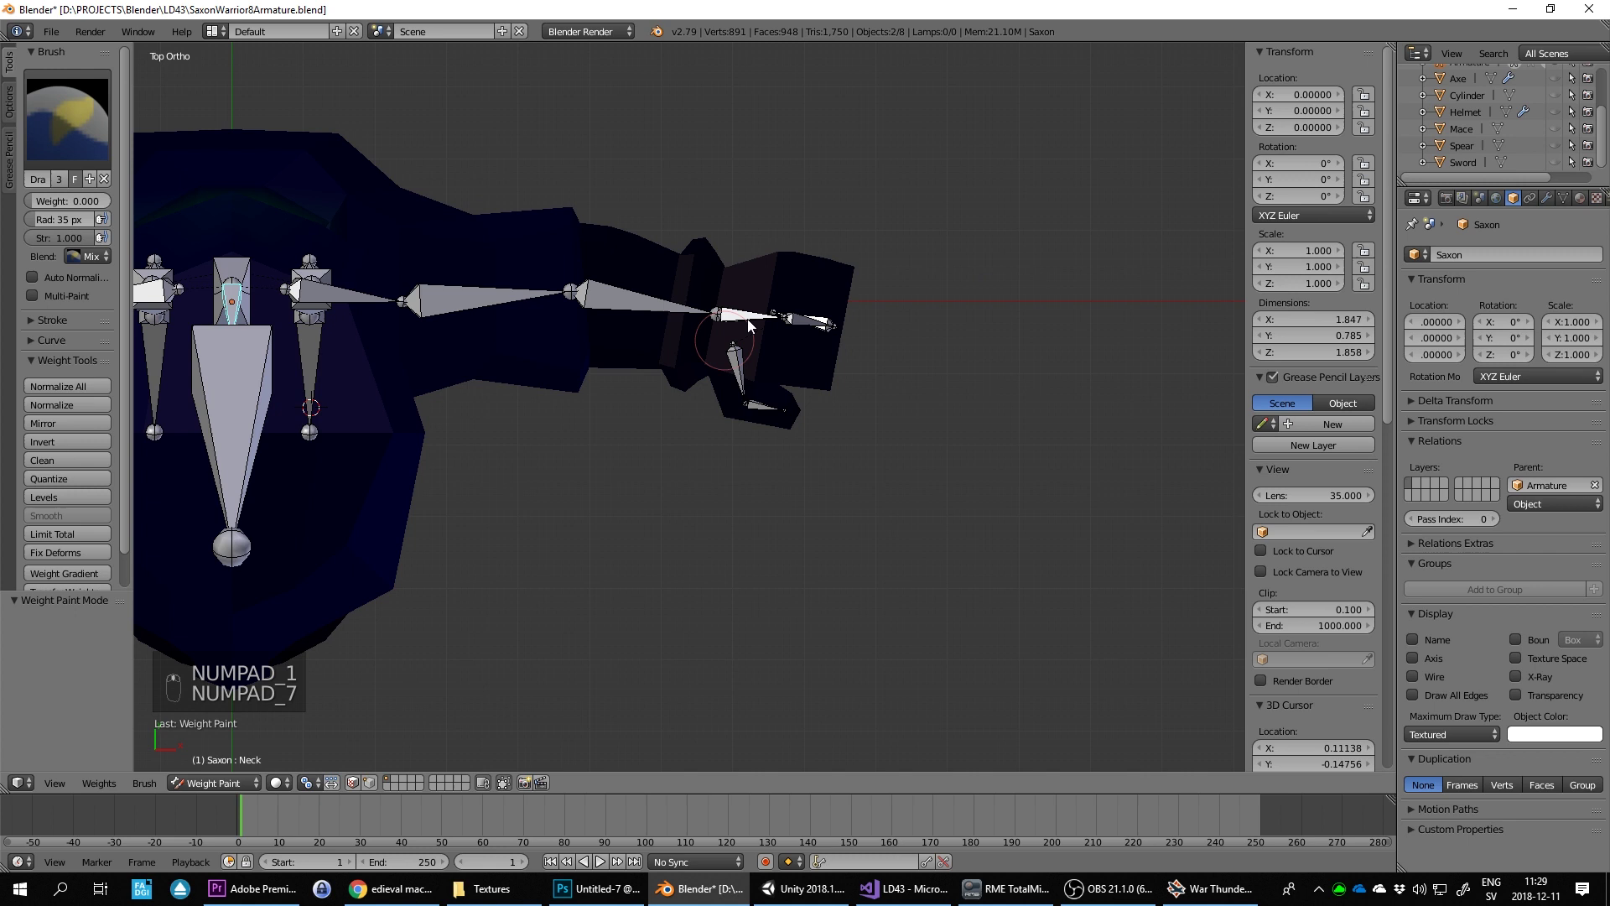
key(r)
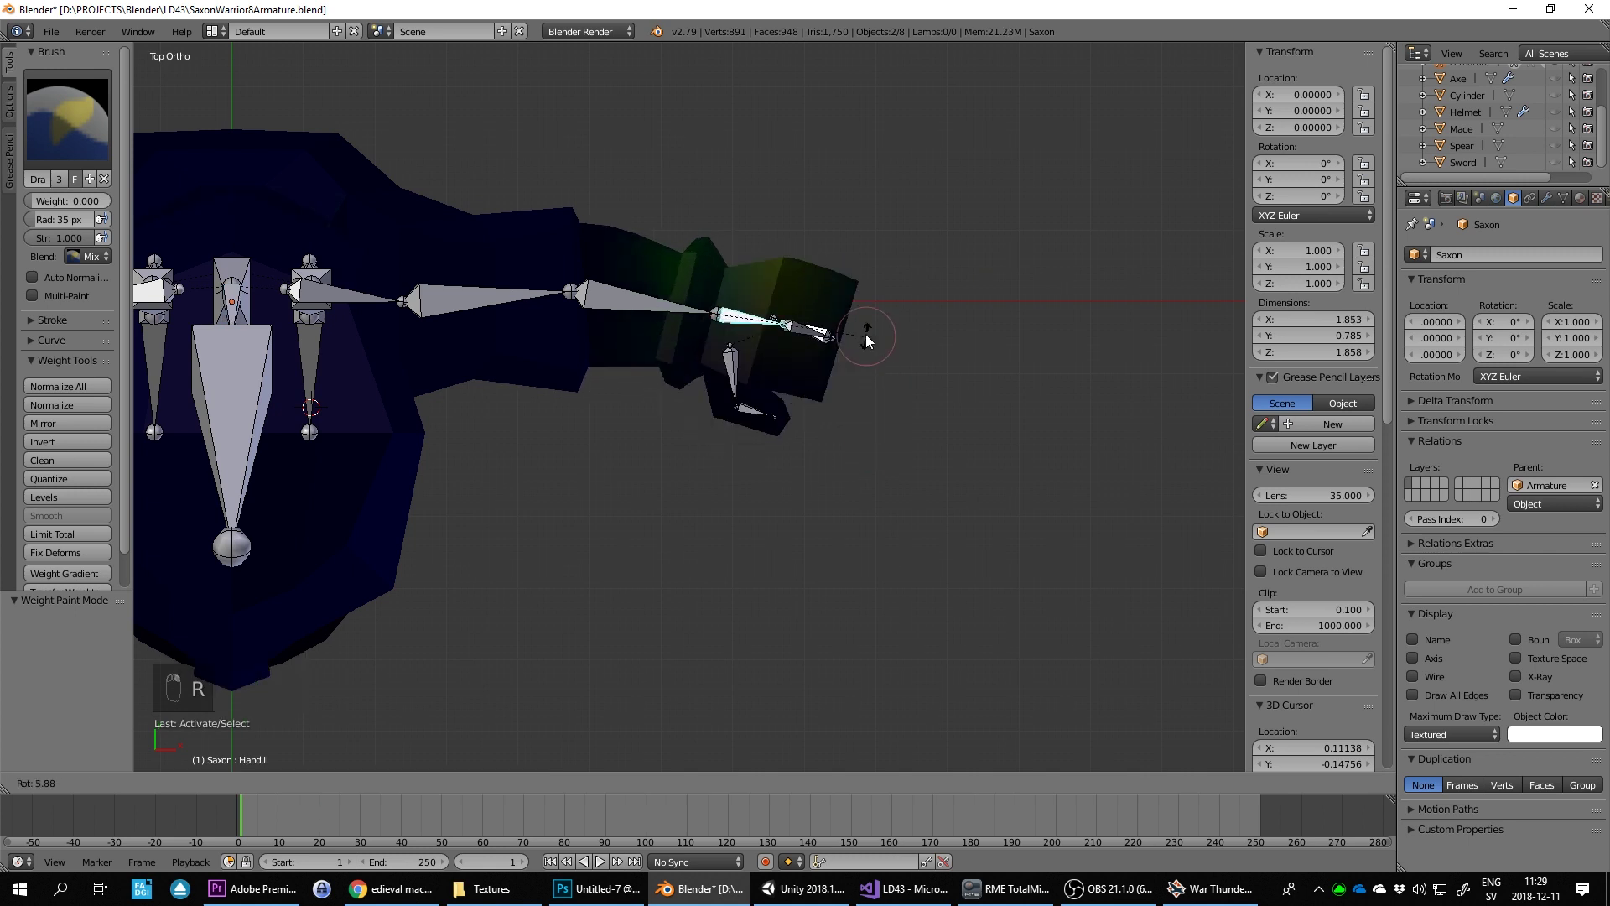
middle_click(737, 219)
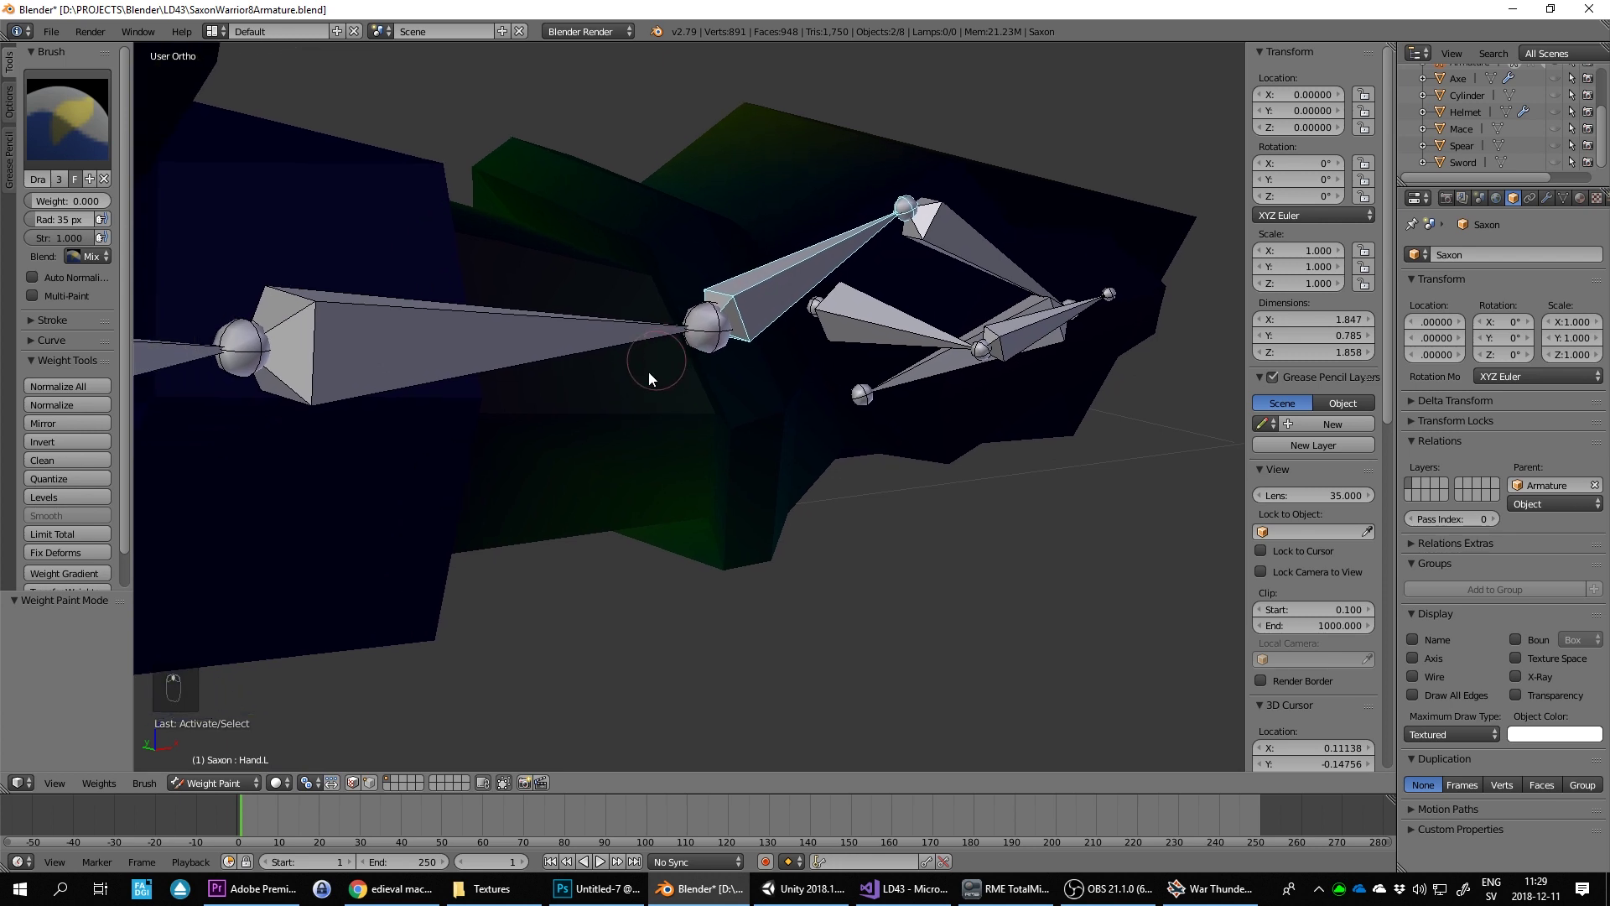
key(ctrl+s)
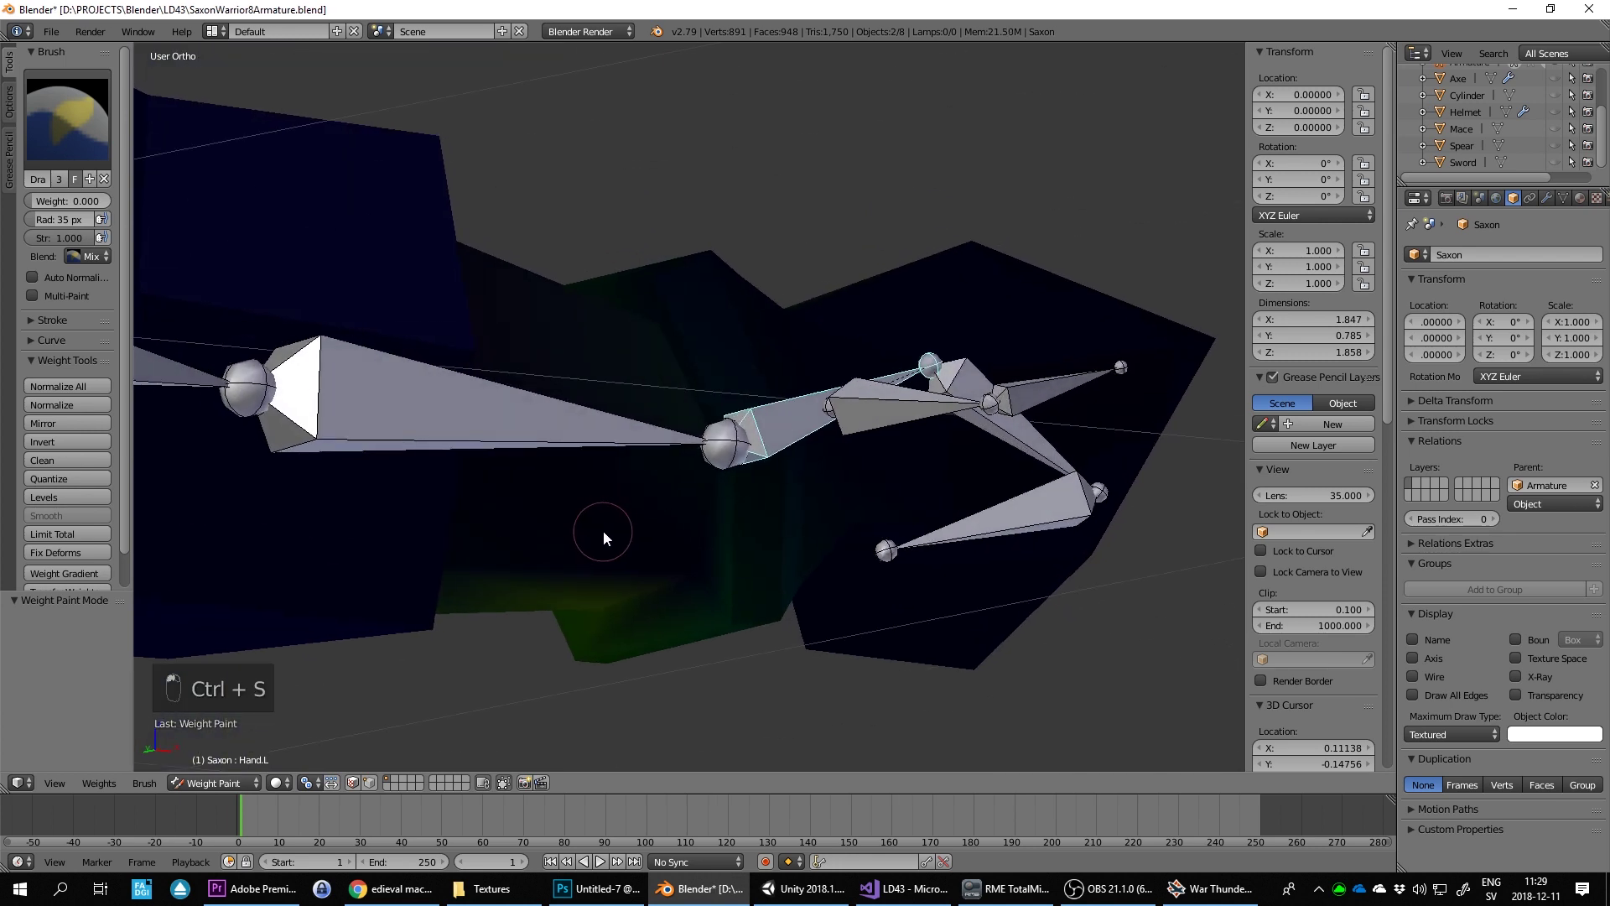
middle_click(740, 658)
drag(700, 310, 807, 478)
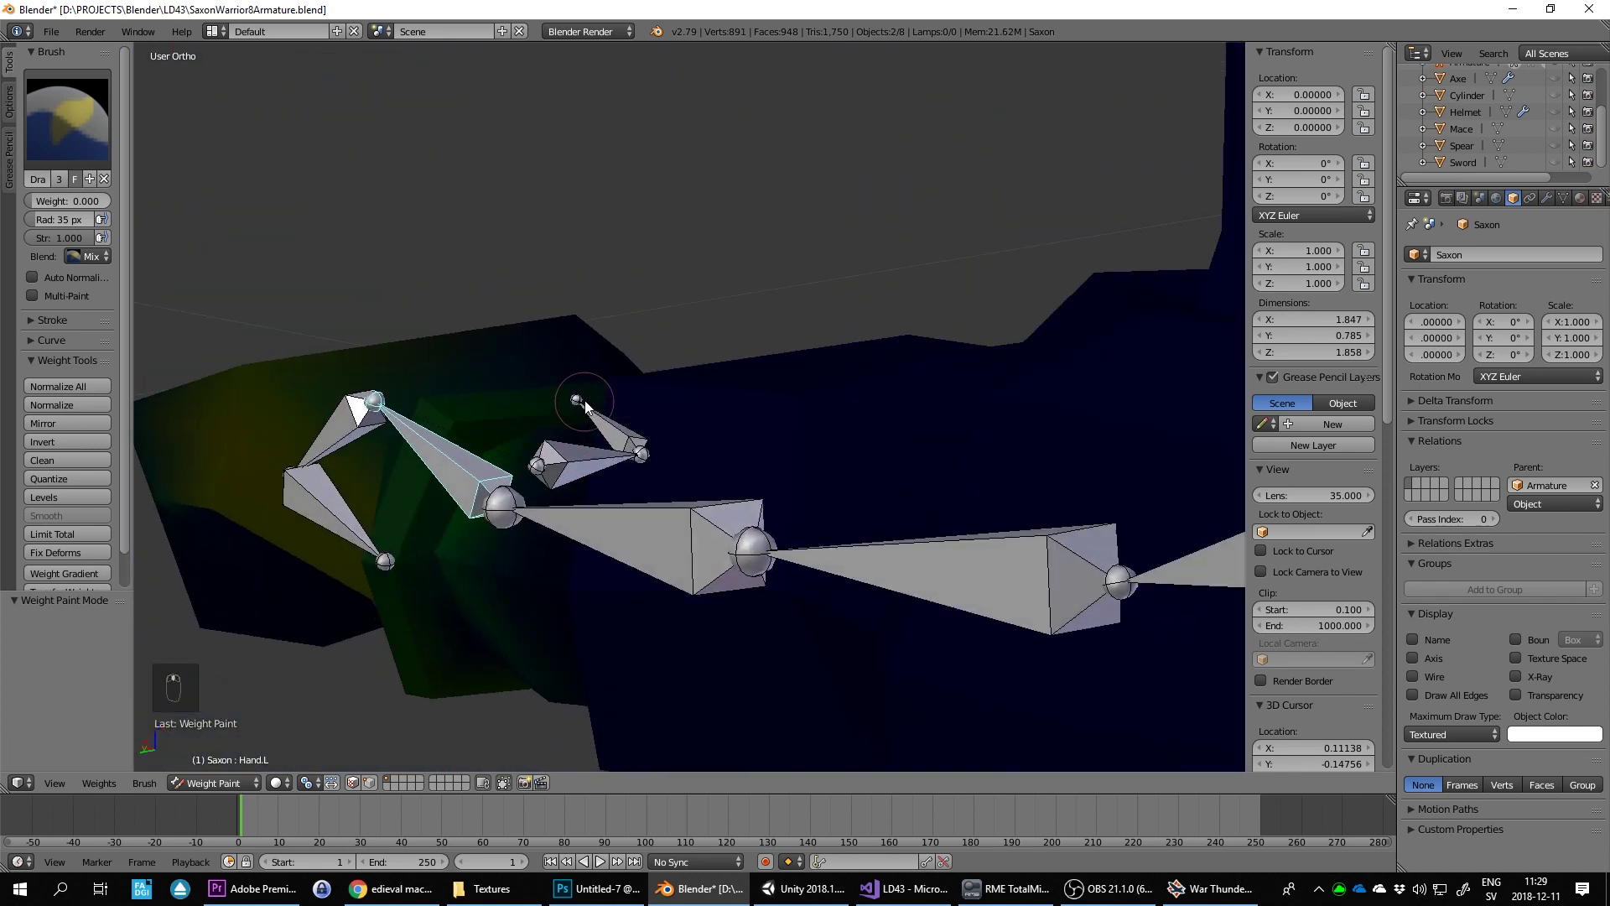
Step: Orbit around the left hand and return to top view to check the finger bone placement
drag(490, 460, 802, 512)
middle_click(802, 512)
drag(735, 333, 852, 312)
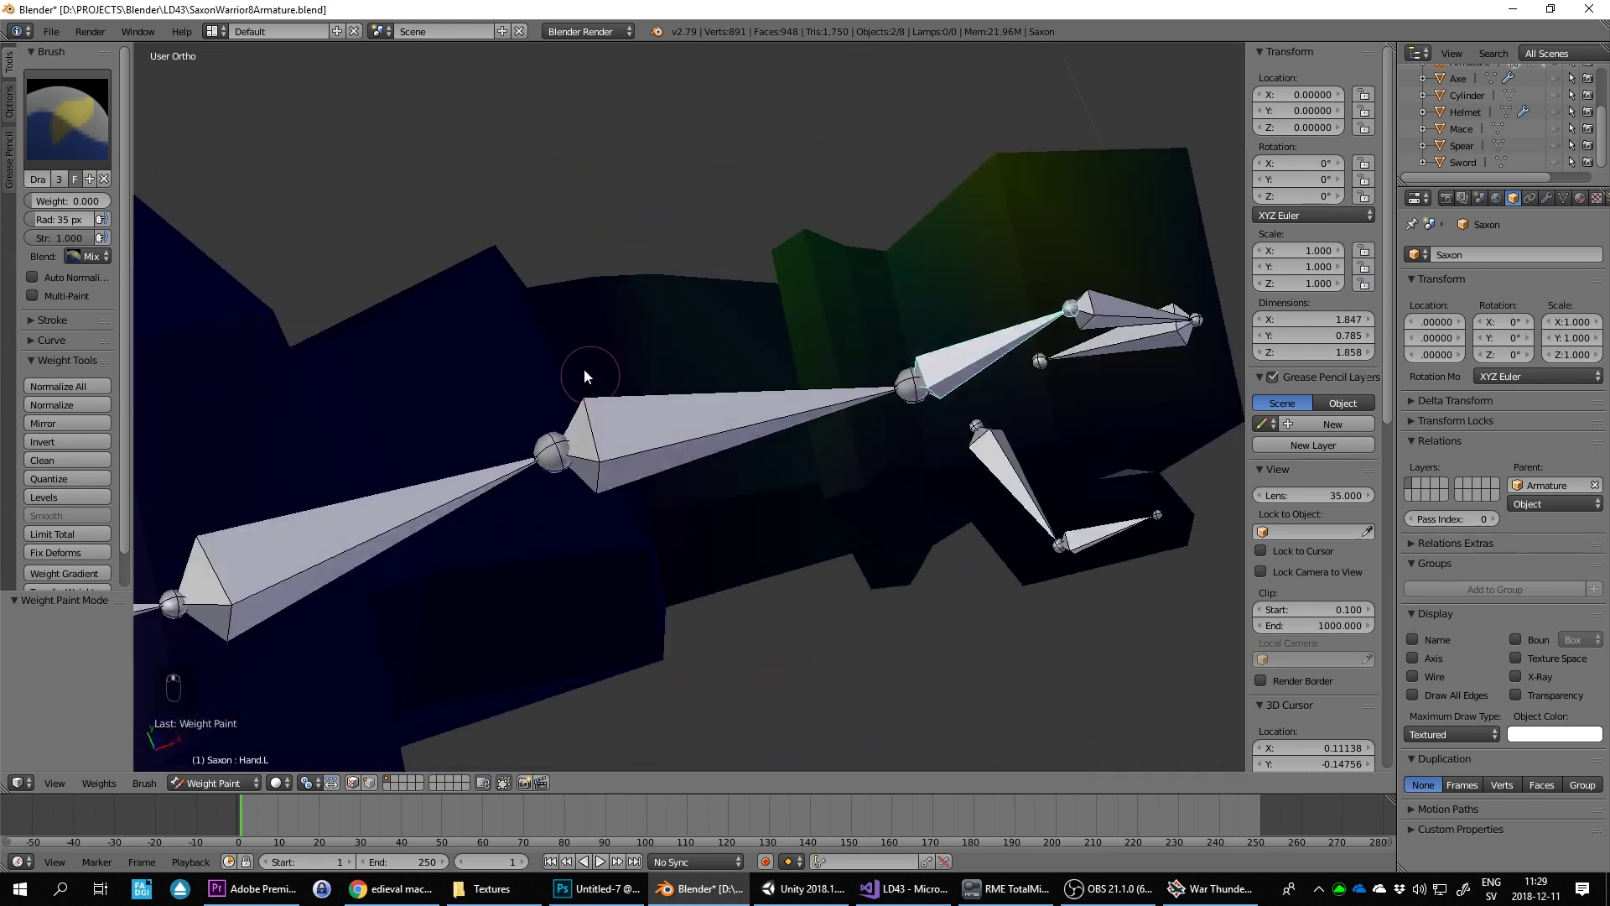
drag(765, 231, 741, 266)
key(KP_1)
key(KP_7)
key(r)
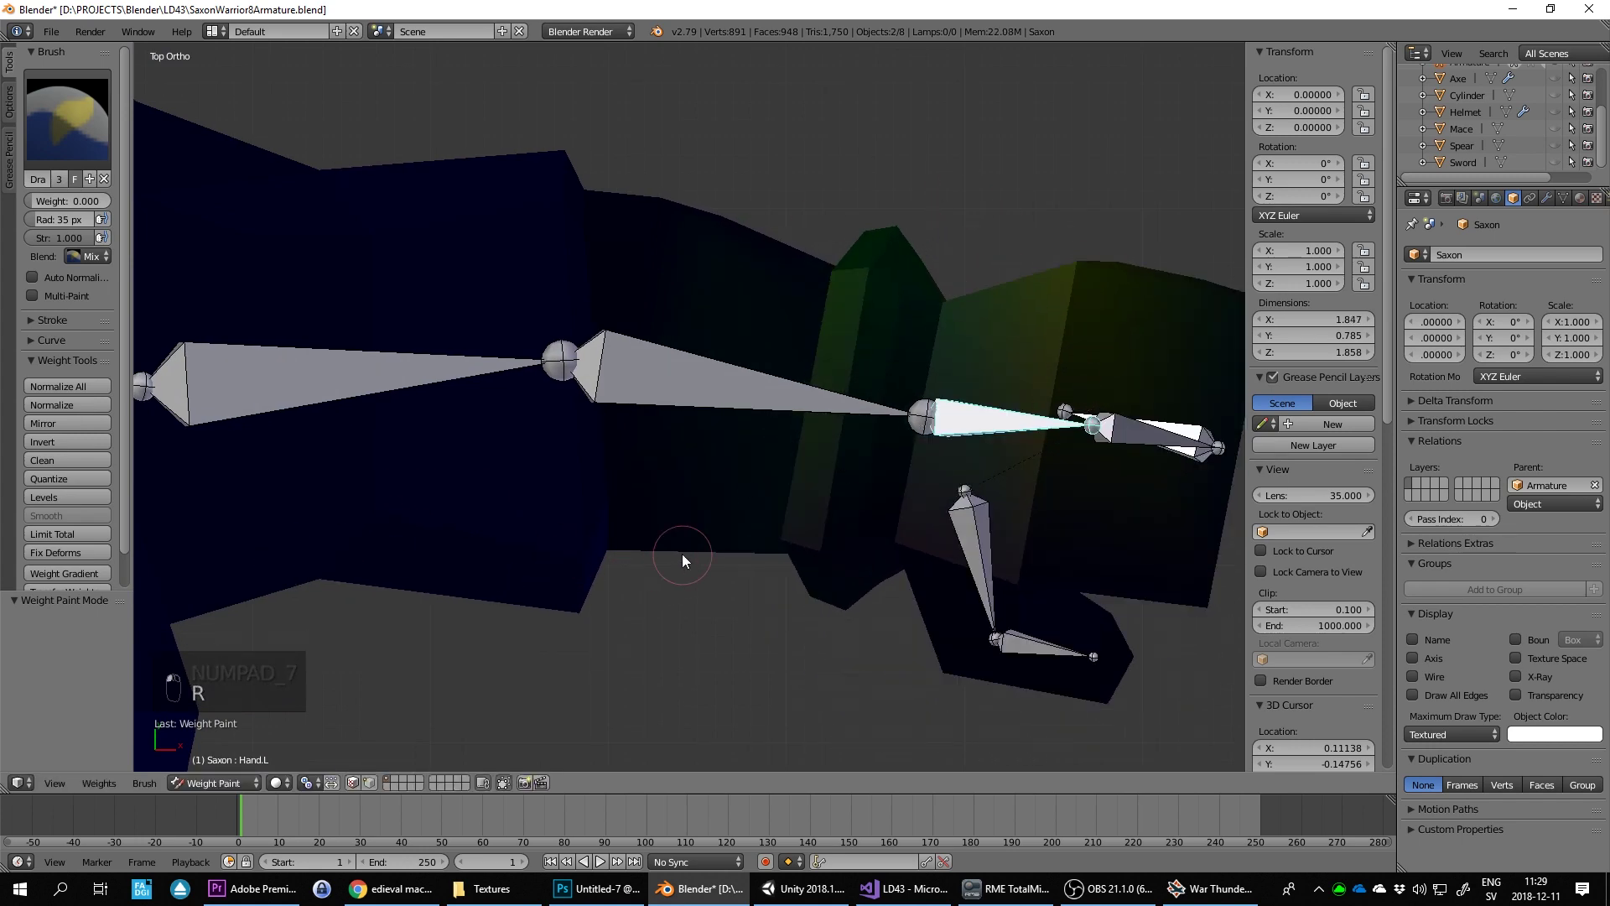
Step: Orbit closely around the finger bones to see how they sit inside the hand mesh
drag(744, 537, 873, 545)
click(873, 545)
middle_click(913, 505)
middle_click(955, 461)
drag(957, 458, 961, 422)
drag(949, 417, 1080, 517)
drag(1060, 442, 1038, 402)
drag(1037, 402, 978, 323)
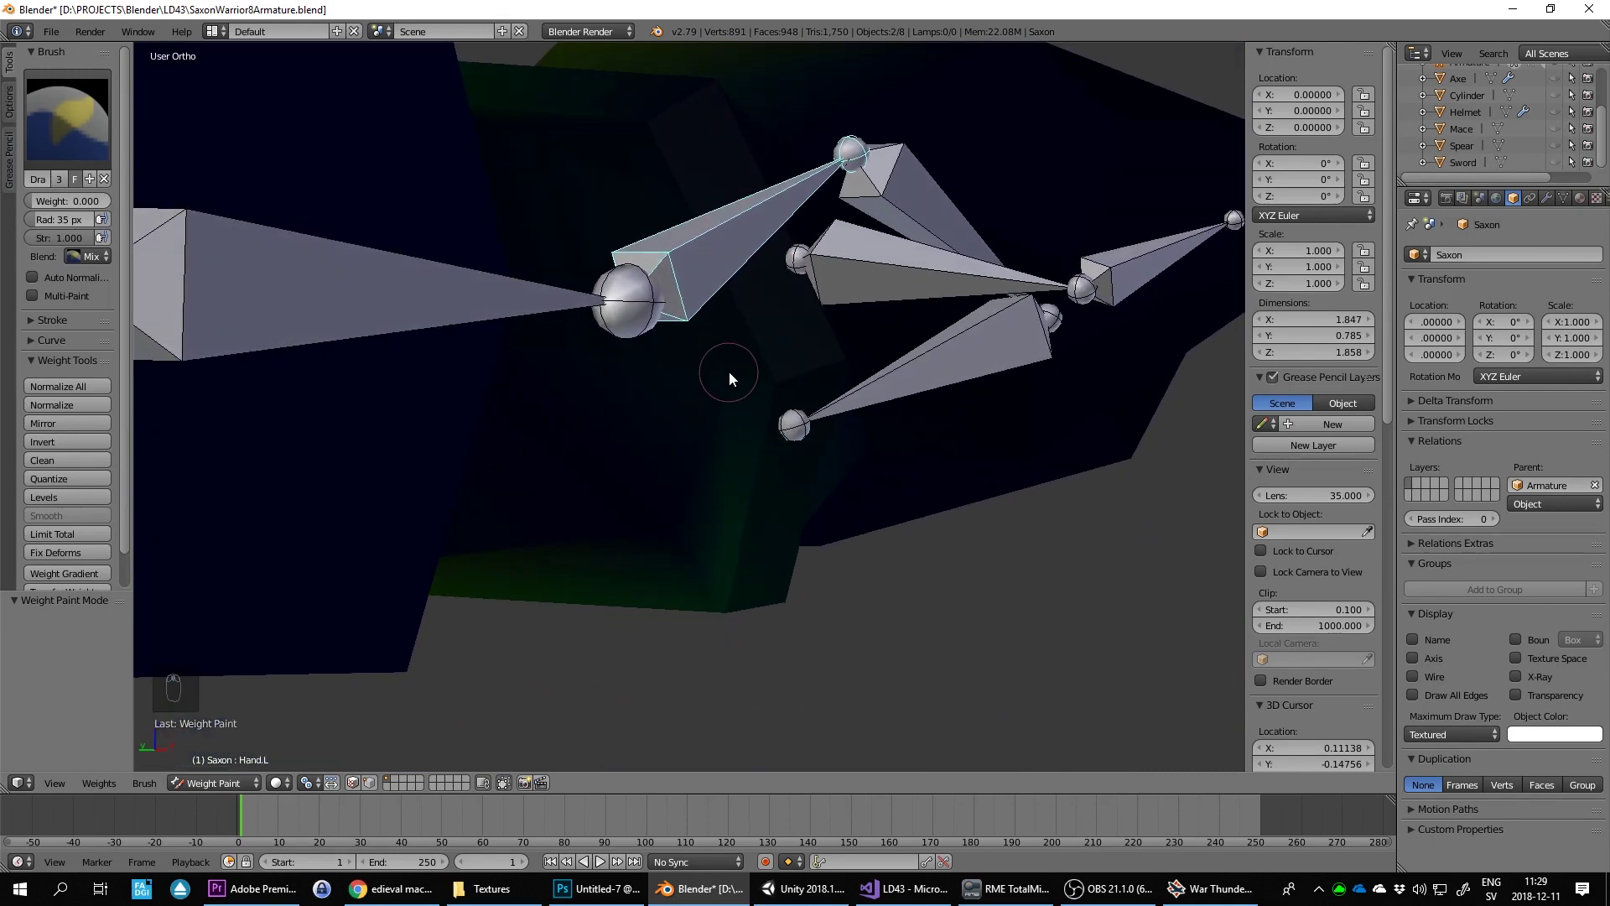
drag(807, 426, 745, 470)
Step: Bend a finger bone from top view, inspect it from the side and tilt the view off axis
key(KP_7)
key(r)
drag(1016, 249, 531, 366)
drag(513, 333, 588, 294)
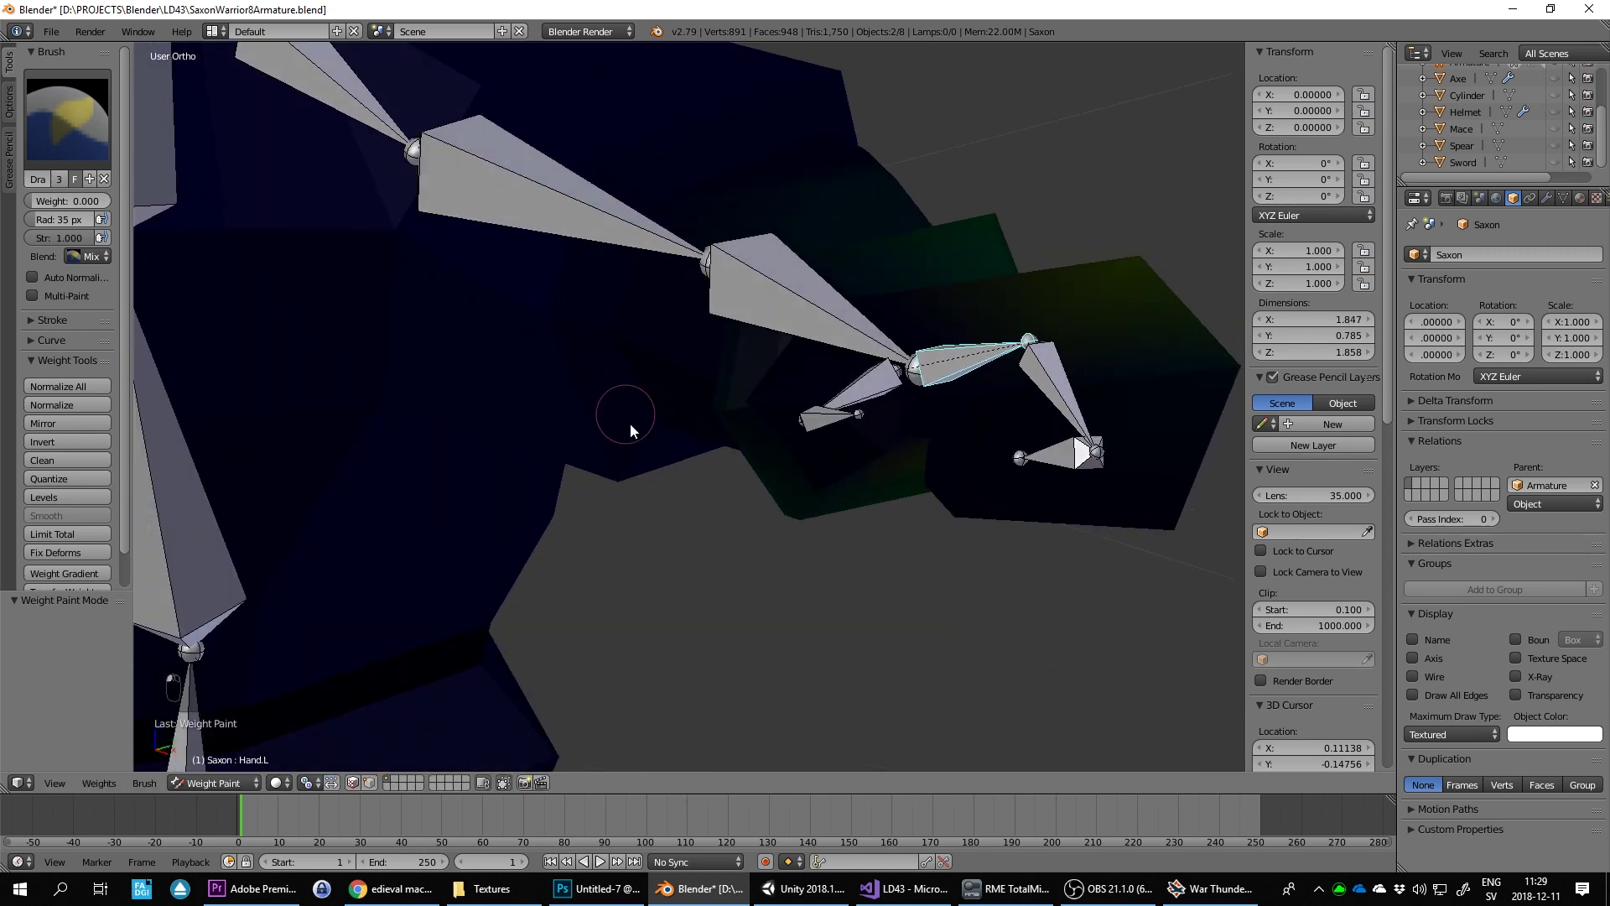
key(KP_7)
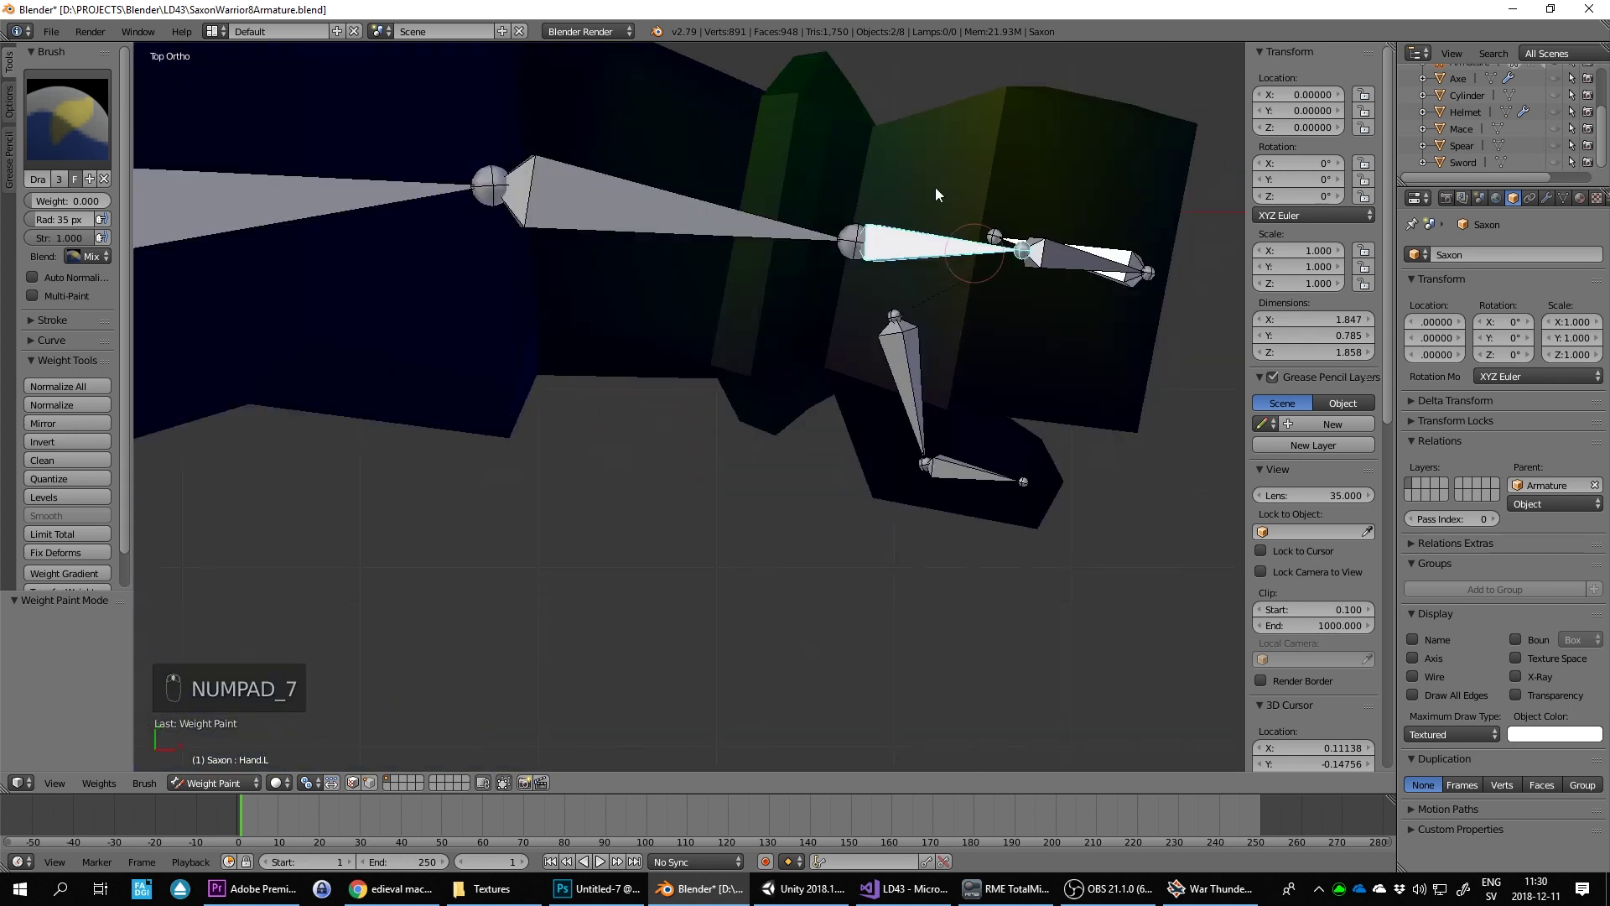
key(r)
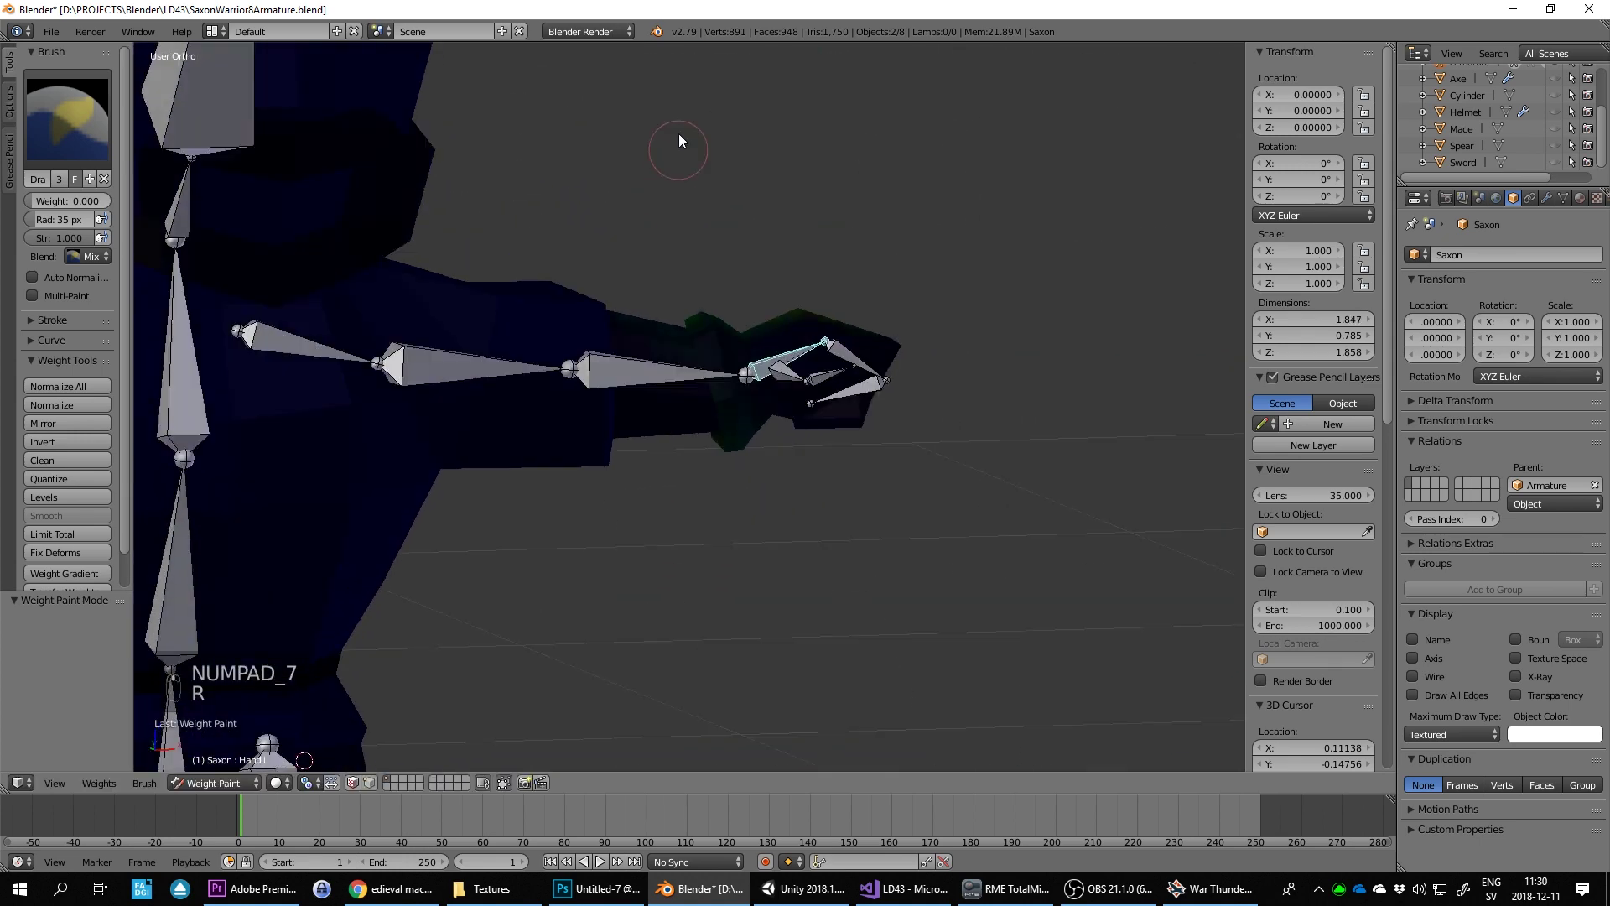
Step: Bend a finger bone from the top view to check only the hand follows, then undo it
drag(586, 468, 608, 493)
drag(608, 493, 693, 485)
drag(640, 570, 553, 468)
key(KP_7)
key(r)
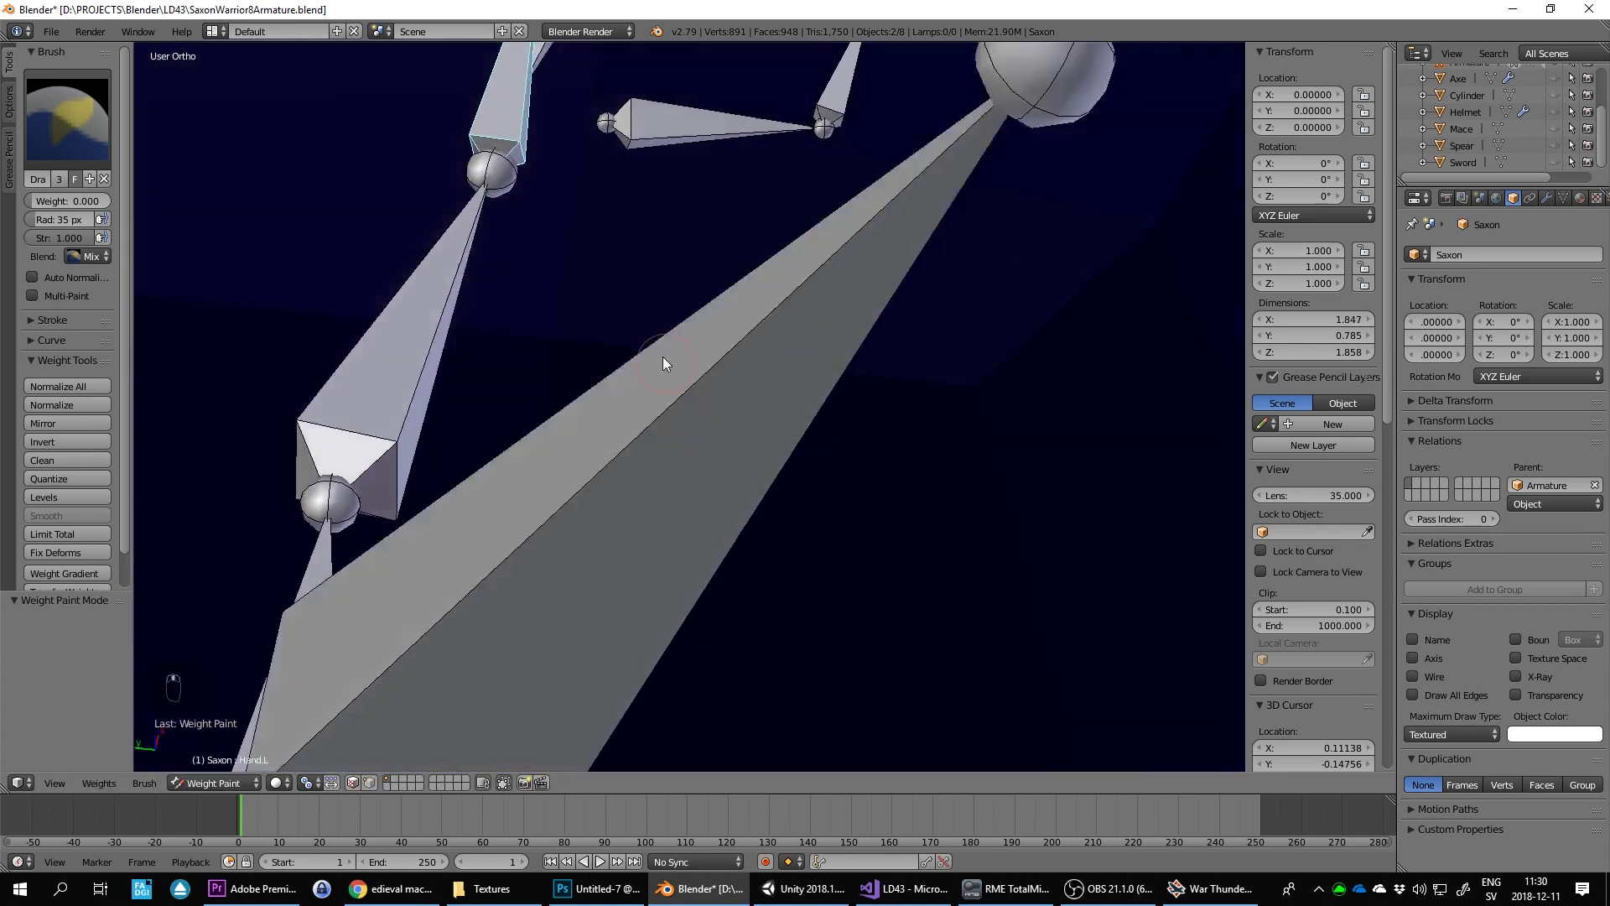
drag(631, 297, 697, 463)
drag(704, 483, 789, 338)
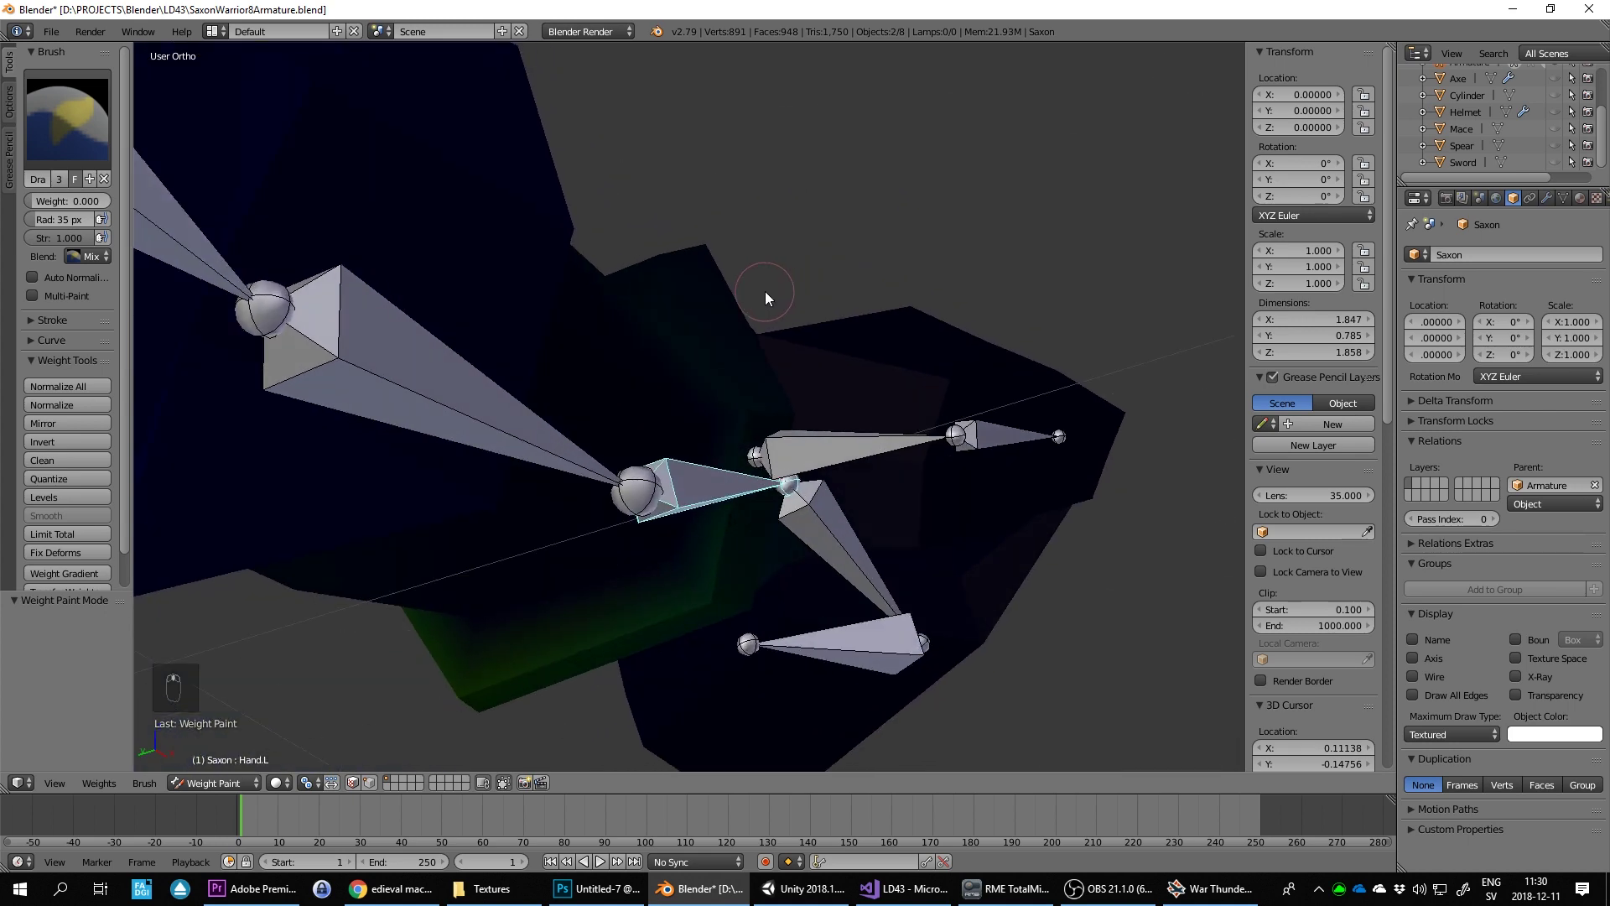
drag(782, 281, 840, 307)
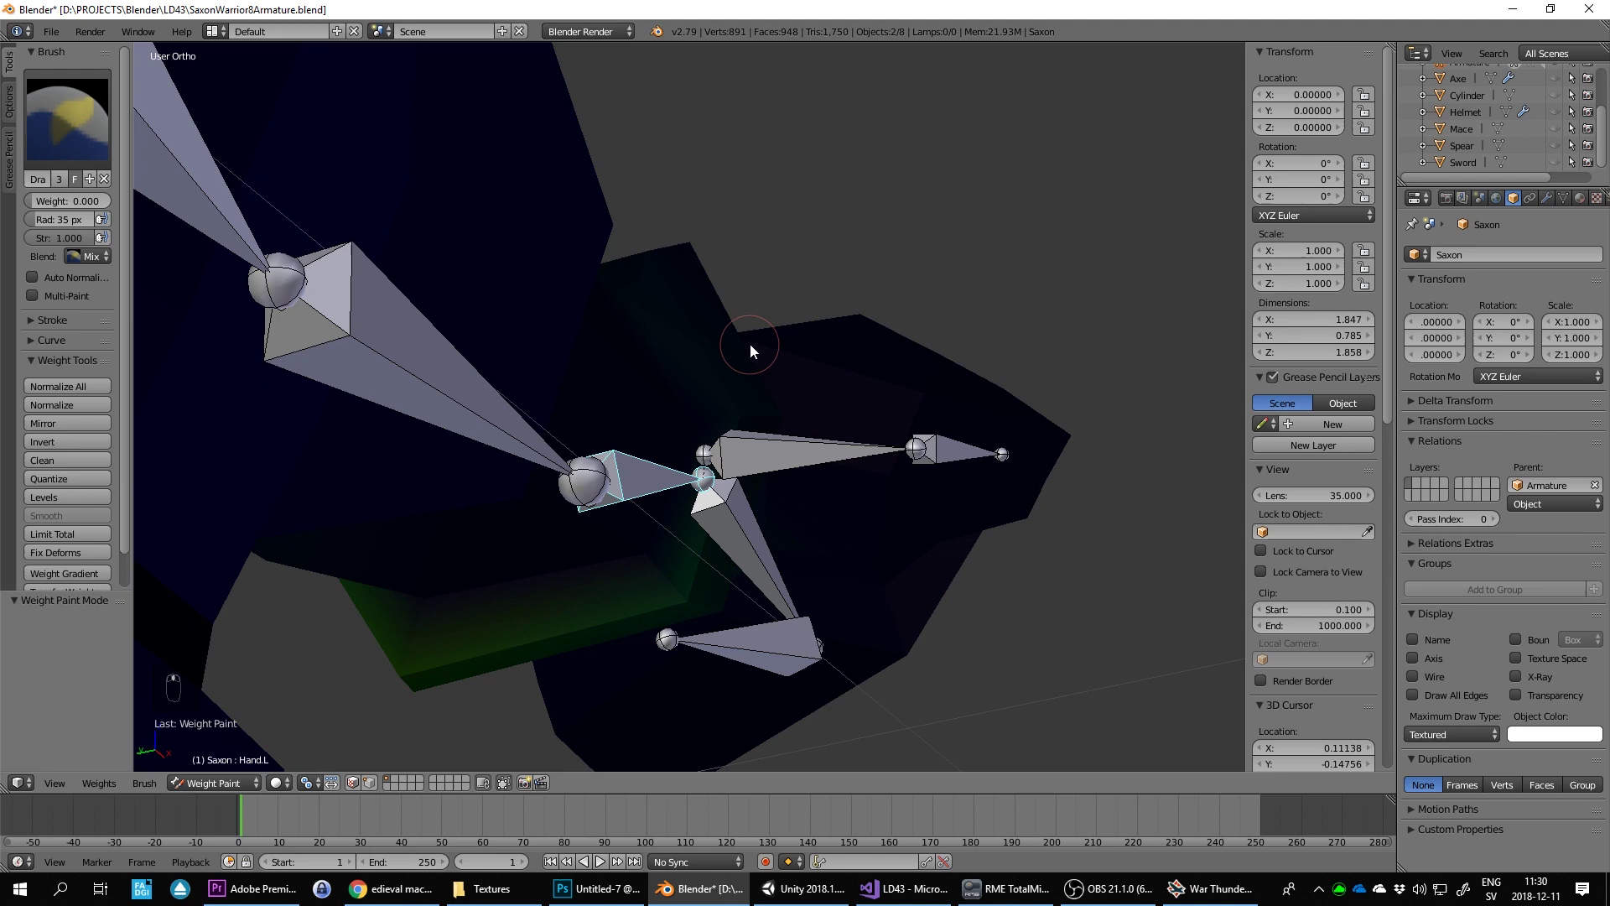
click(649, 281)
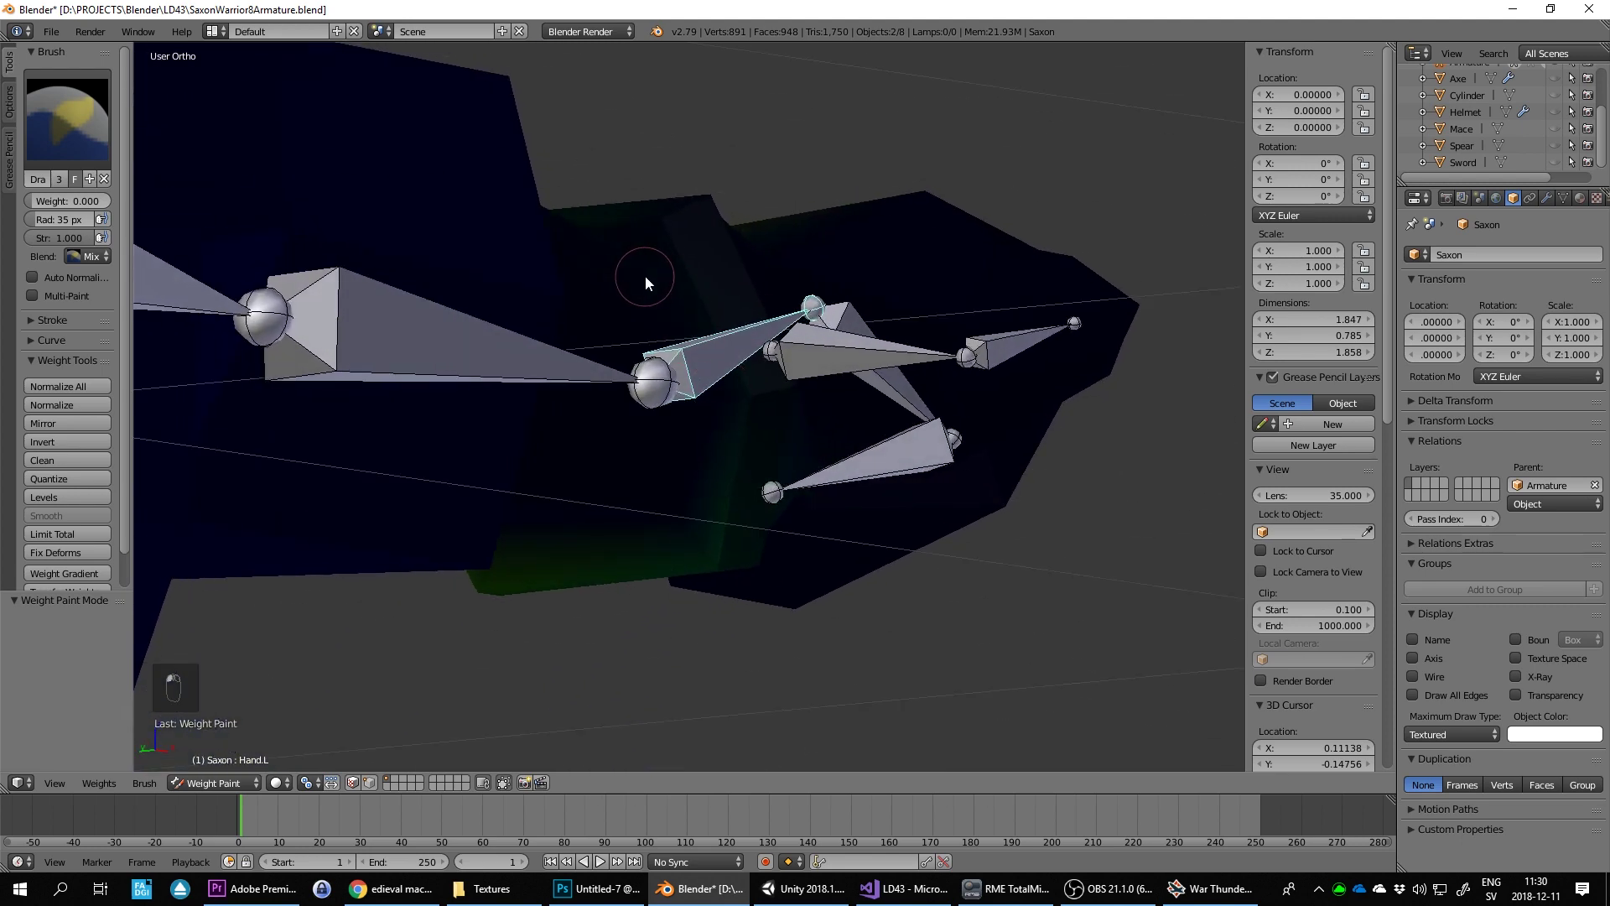
key(KP_7)
key(r)
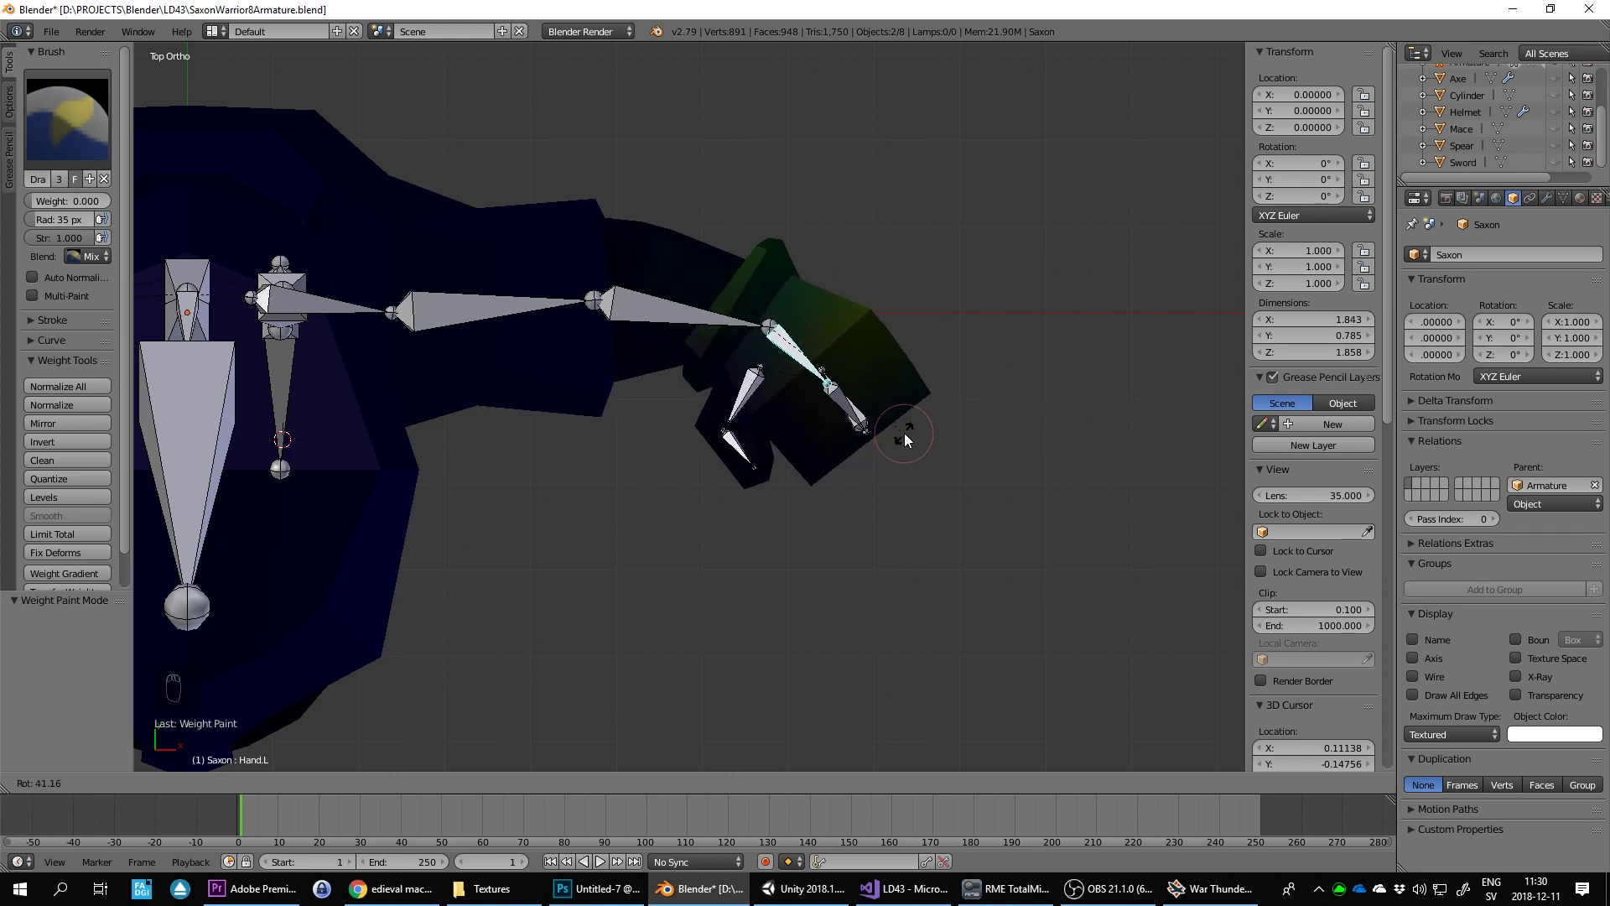
drag(880, 441, 904, 365)
key(ctrl+z)
Step: Bend the finger bone again from the front view and return it to rest
key(KP_1)
key(KP_3)
key(KP_1)
key(r)
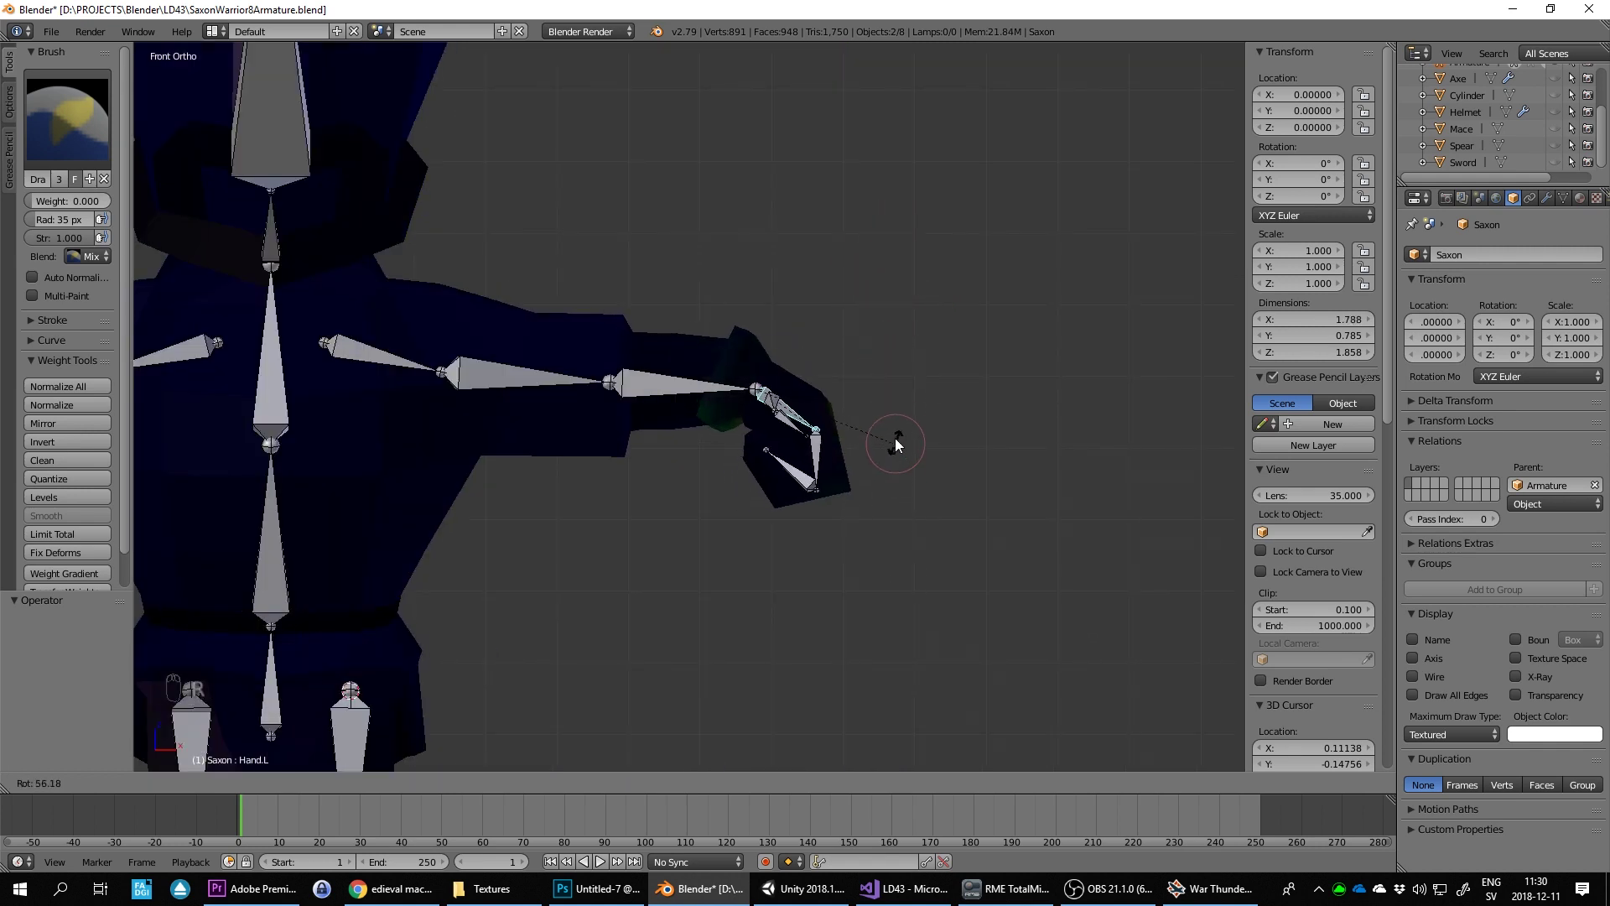
drag(621, 318, 933, 425)
key(r)
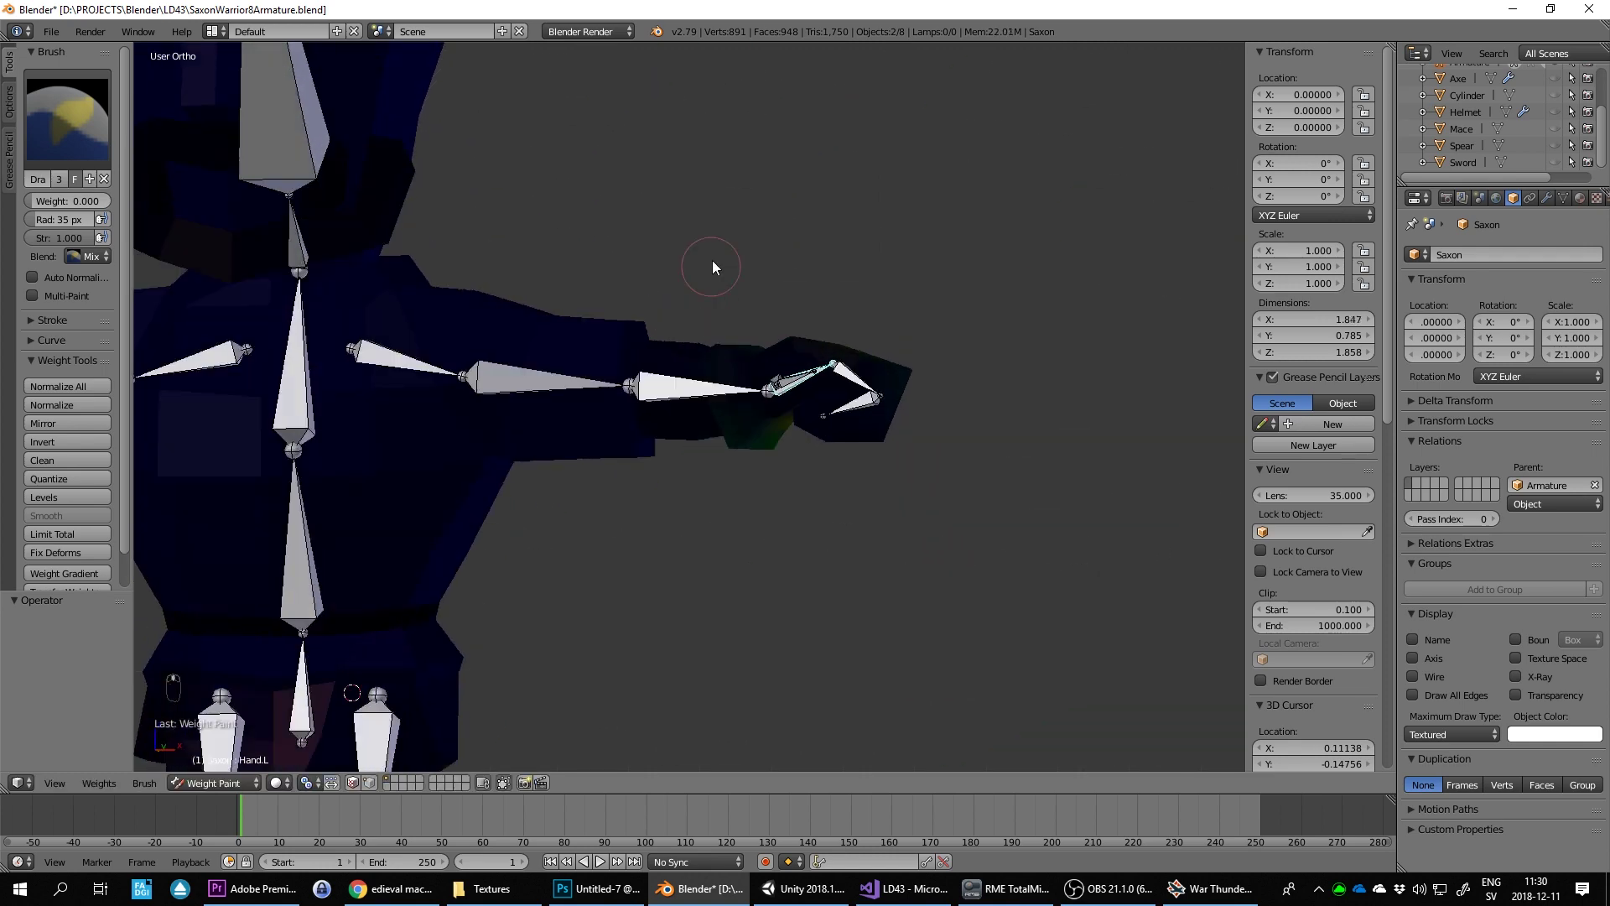
drag(688, 238, 658, 408)
drag(659, 407, 685, 511)
key(KP_7)
key(KP_1)
key(r)
drag(820, 367, 774, 408)
drag(702, 288, 724, 281)
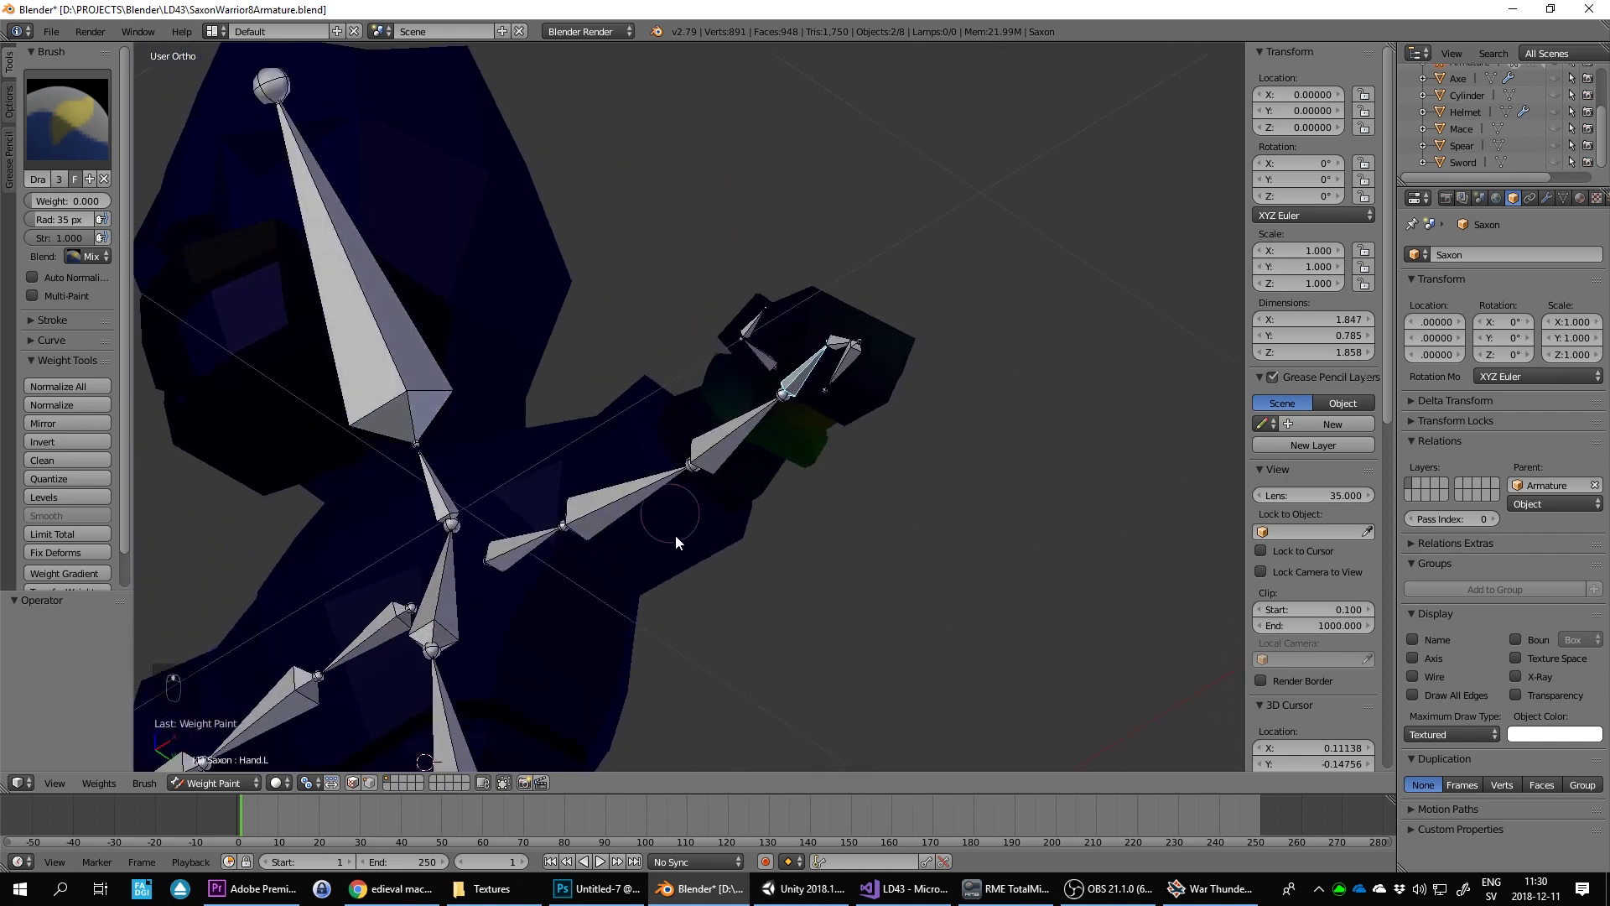
Step: Bend another finger bone from the top view to test deformation, then undo the rotation
key(KP_7)
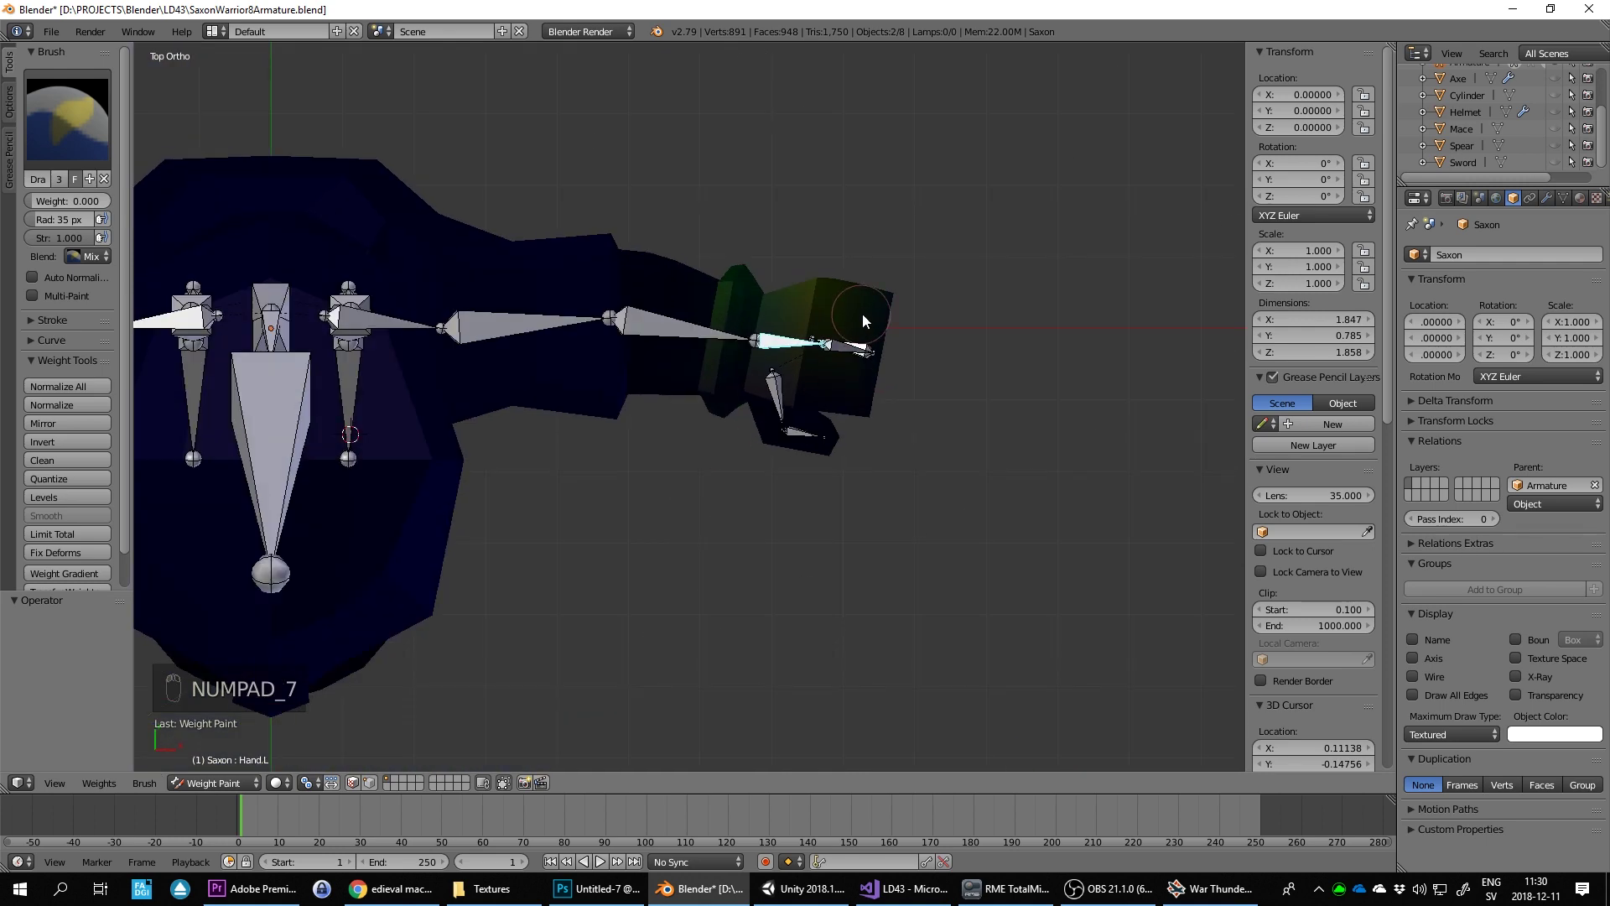
key(r)
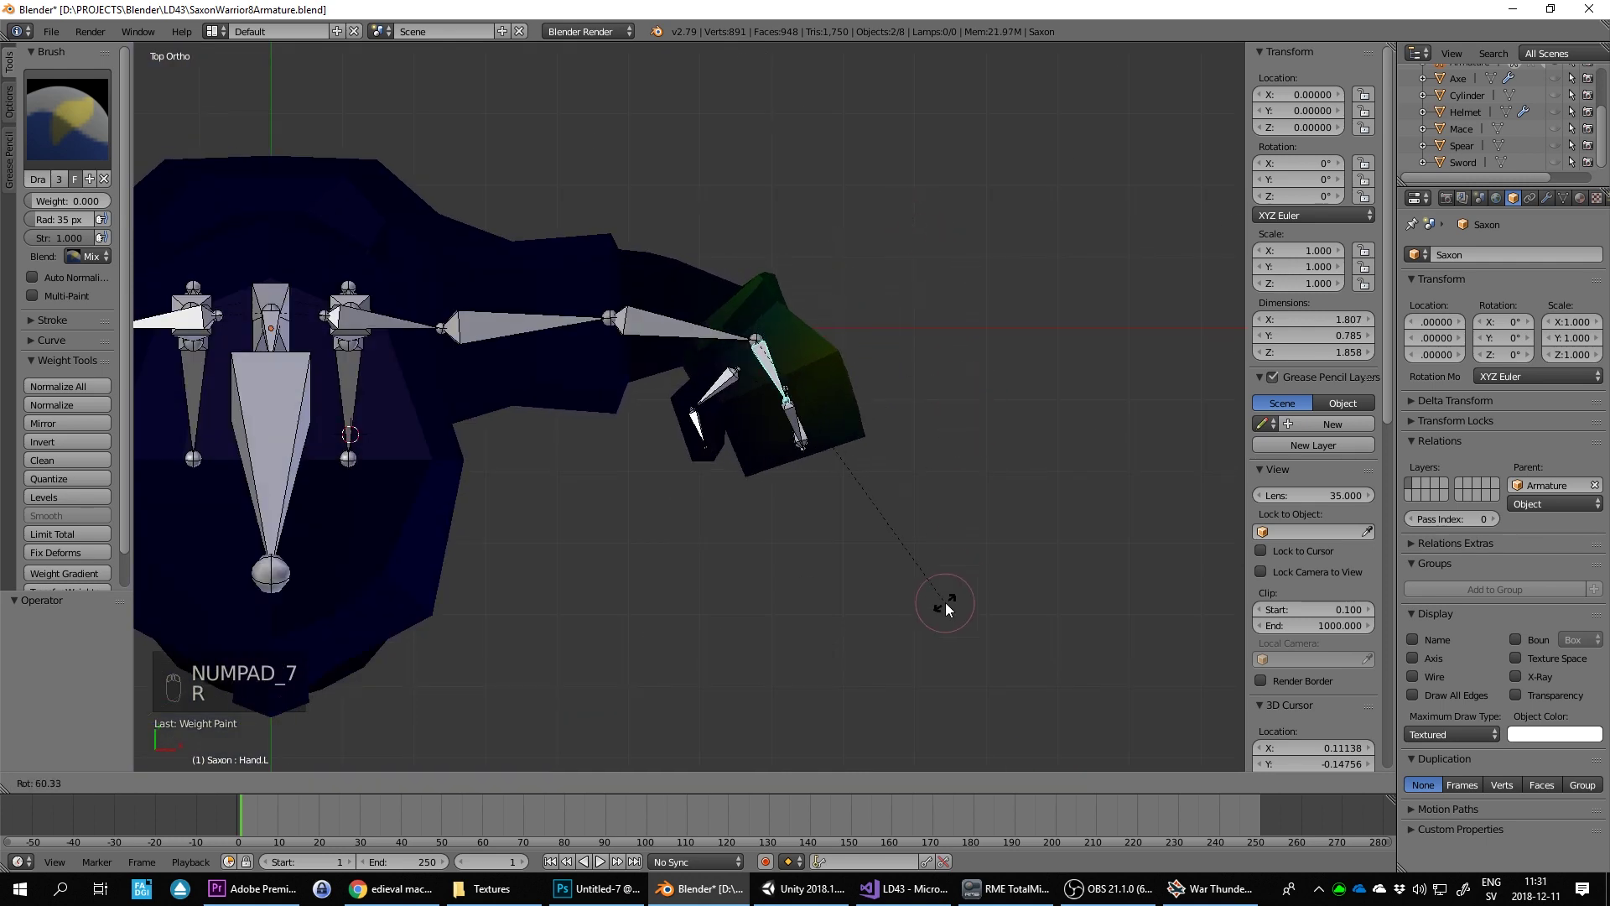
key(r)
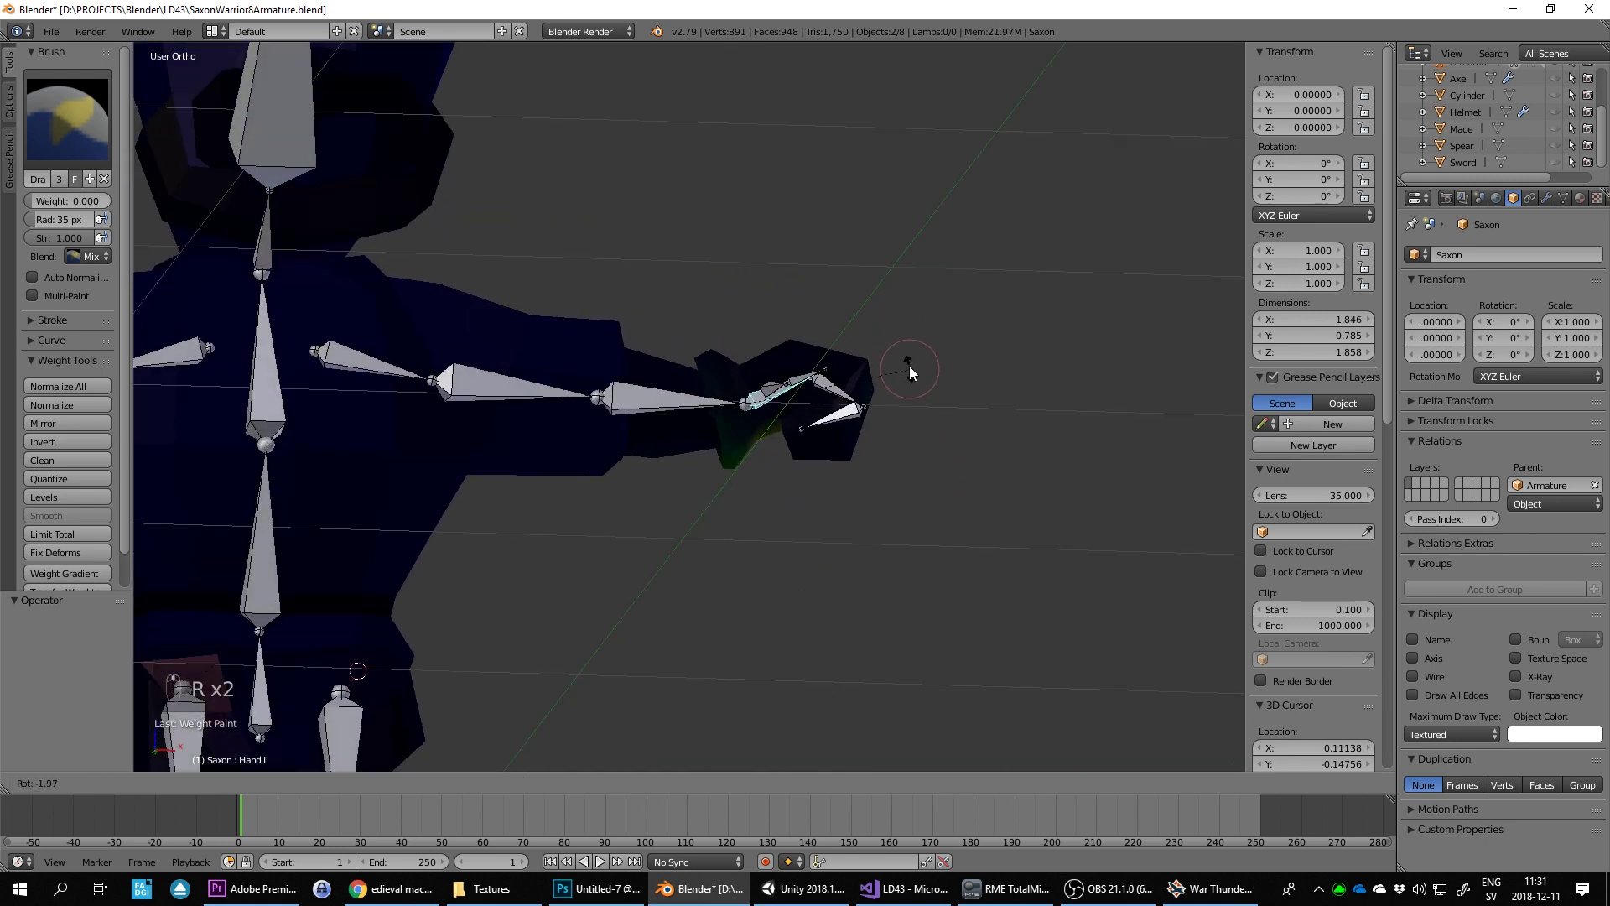
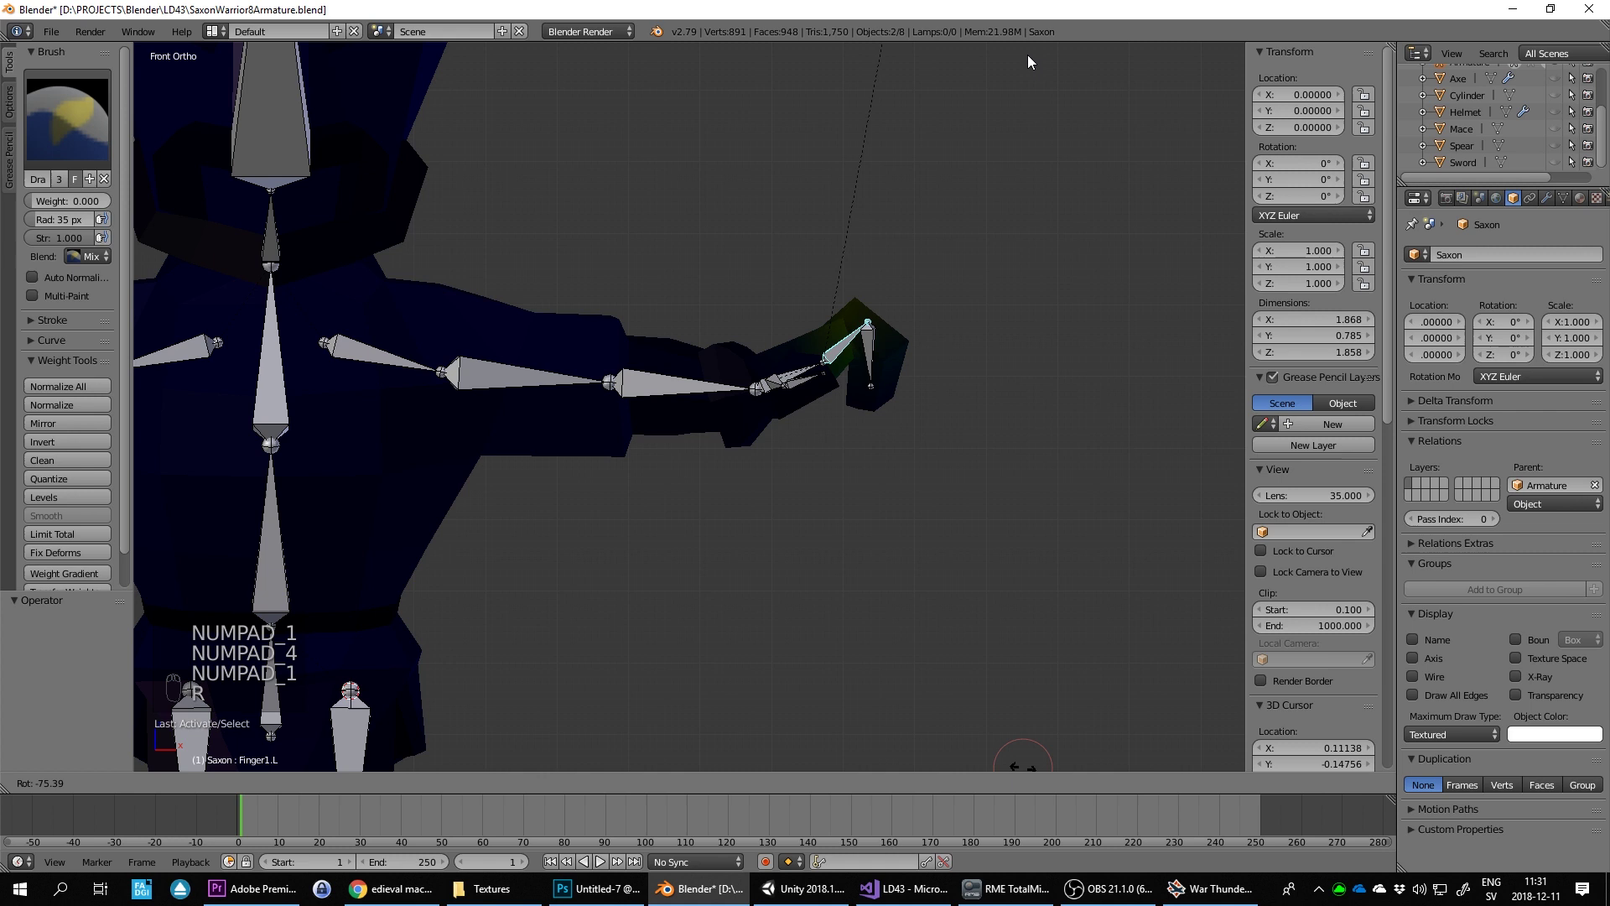
key(r)
drag(874, 393, 1092, 290)
key(r)
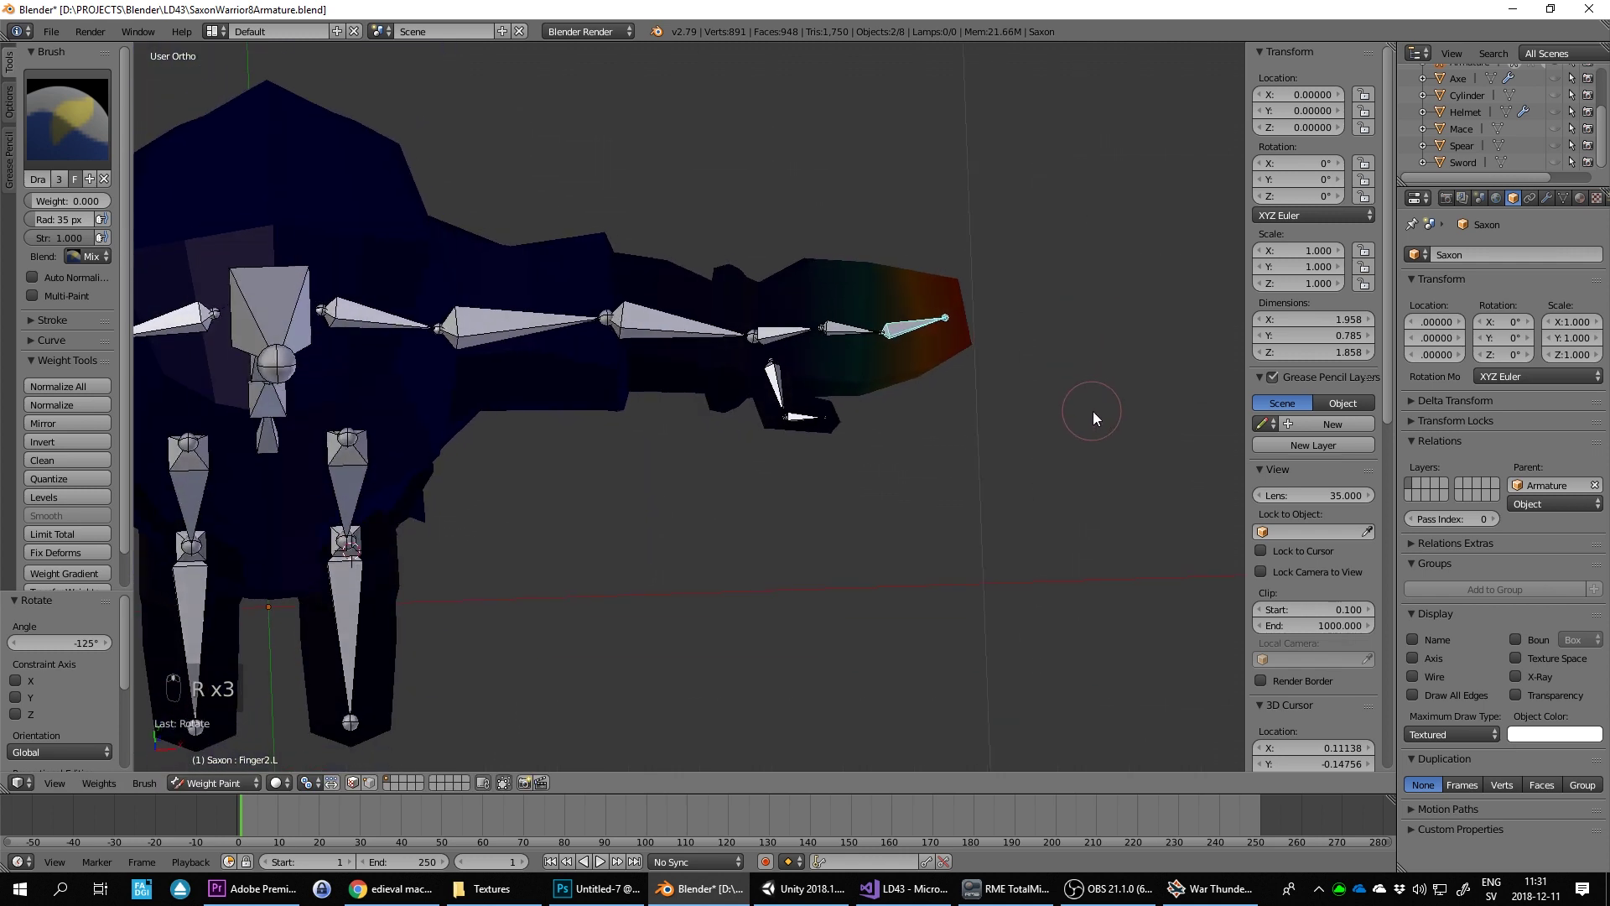
key(ctrl+z)
key(ctrl+z)
key(ctrl+z)
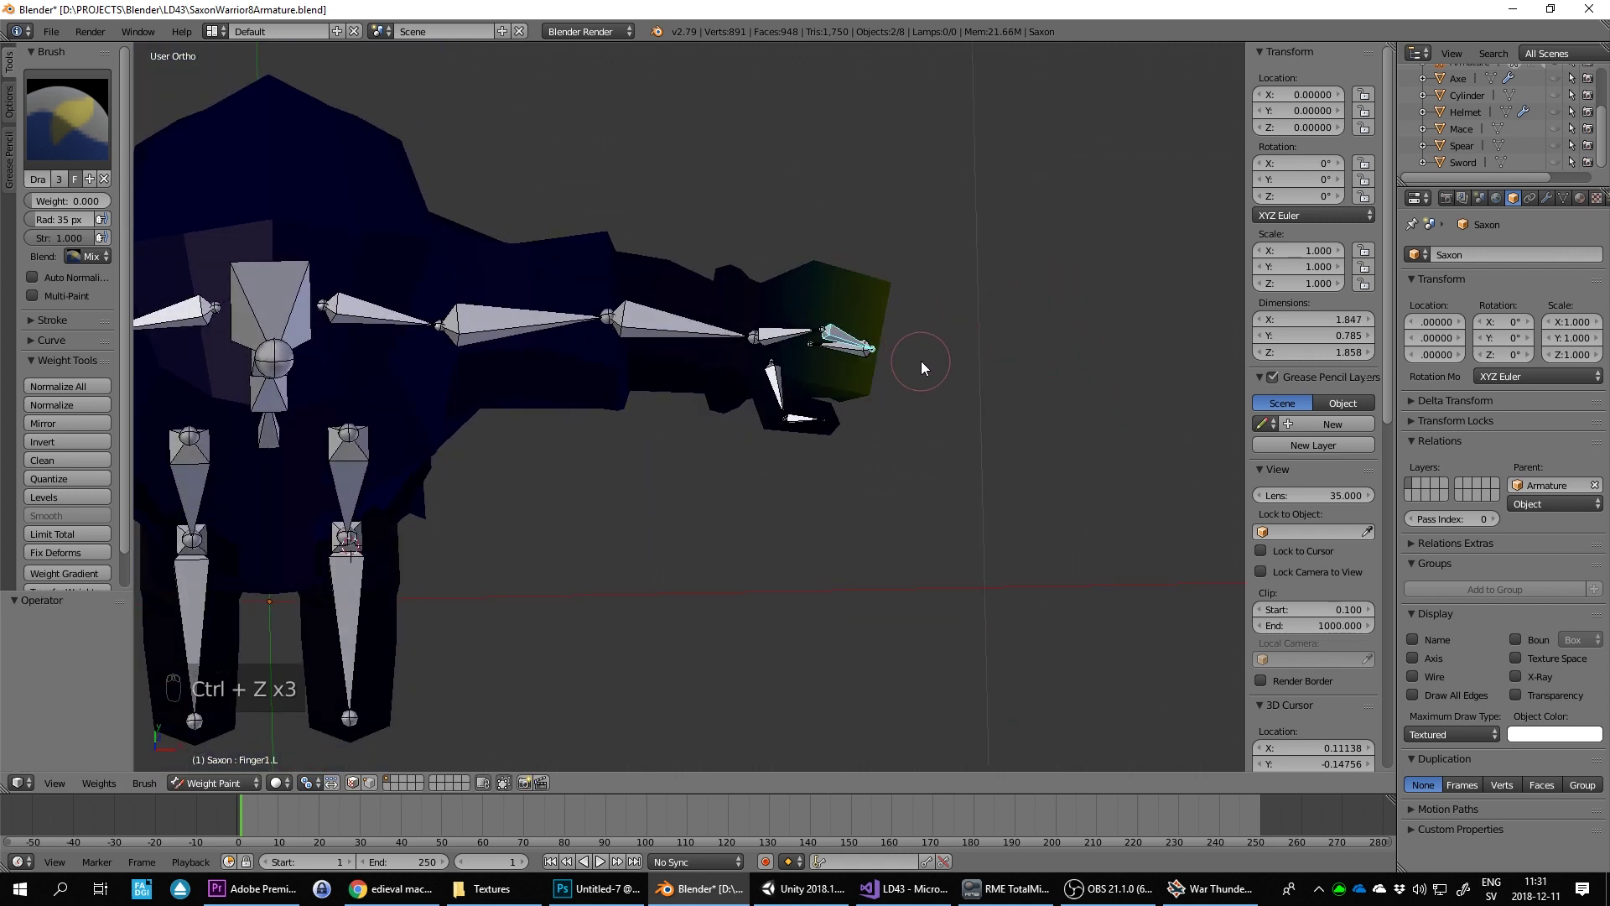
Step: Select all bones and clear their pose rotation and location back to rest (Alt+R, Alt+G)
key(alt+r)
right_click(875, 350)
key(alt+g)
key(a)
key(a)
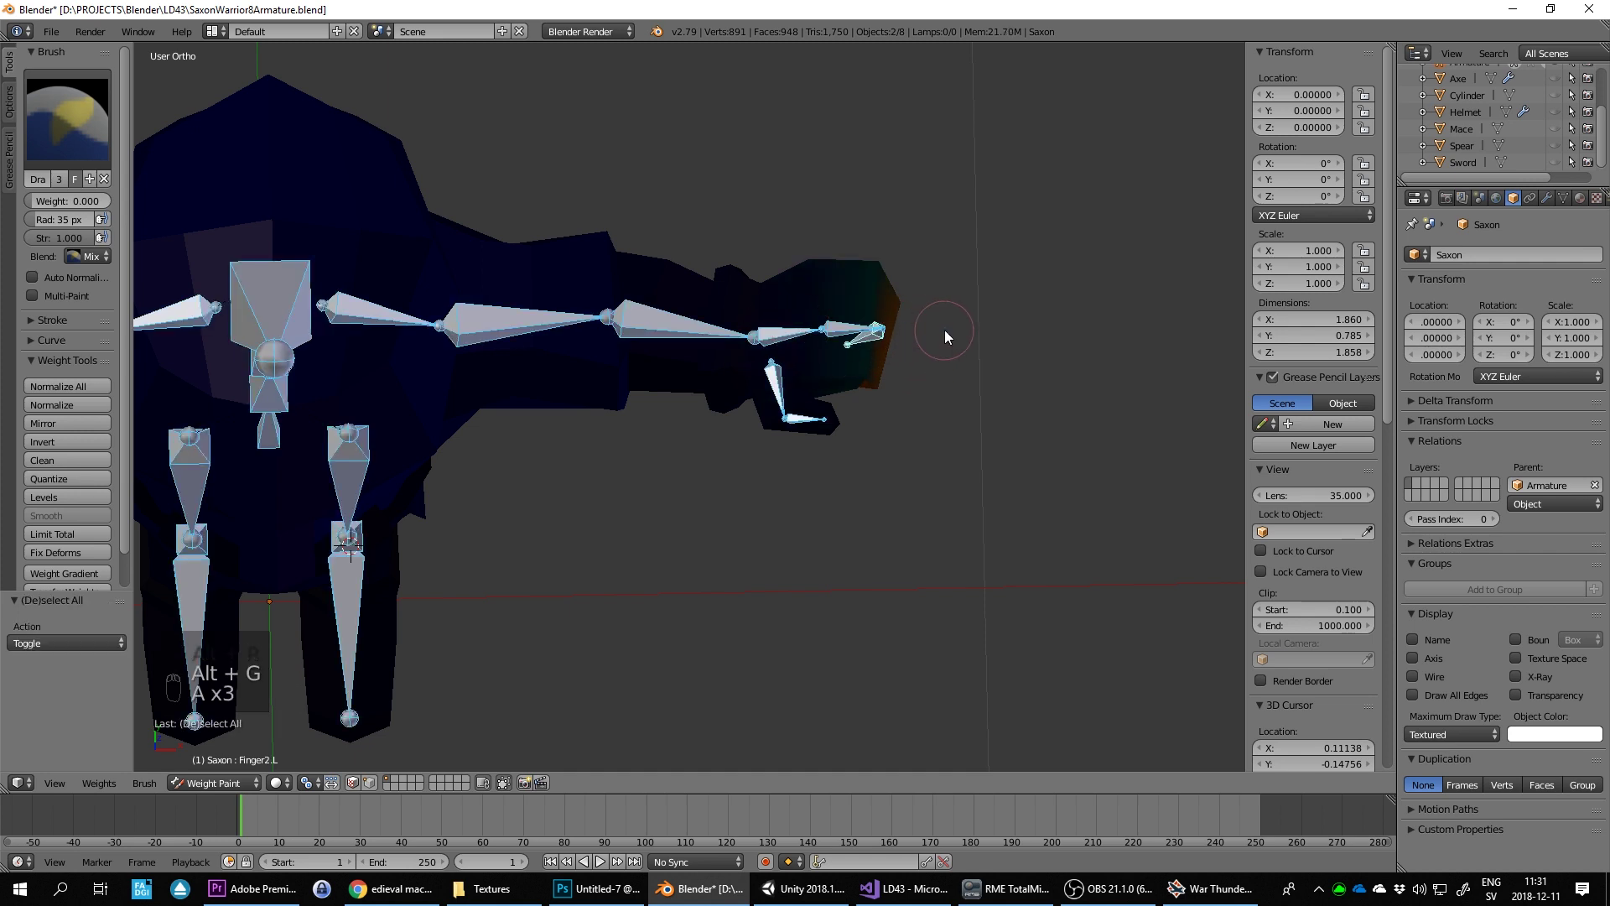
key(alt+r)
key(alt+g)
drag(916, 374, 953, 396)
key(r)
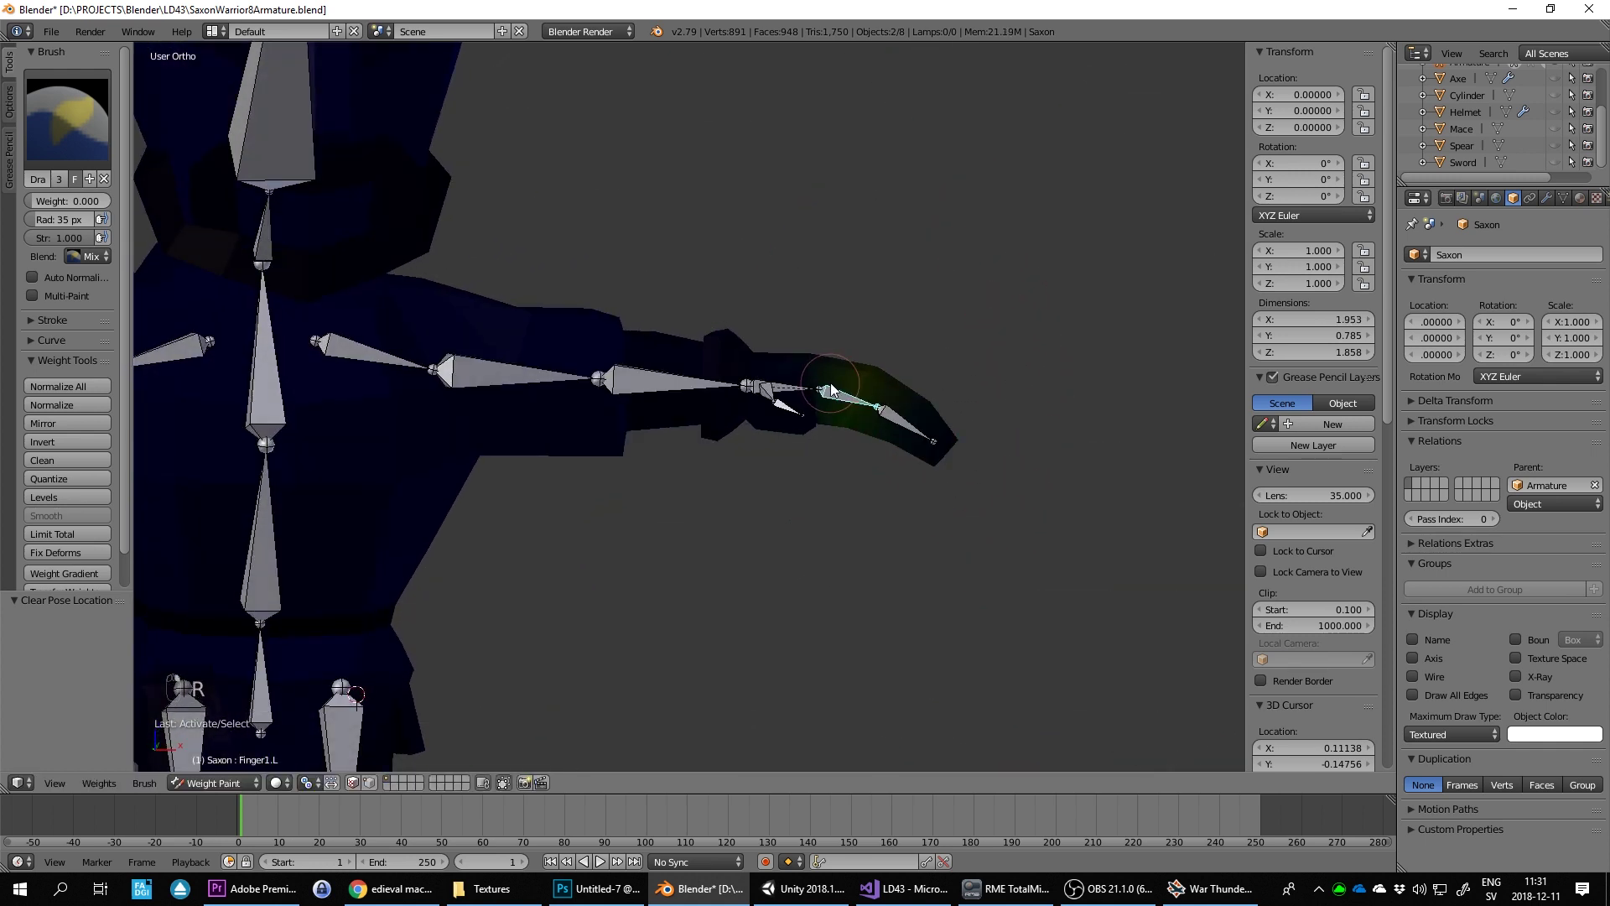
Step: Rotate the thumb bone repeatedly to see which faces of the hand follow it
key(r)
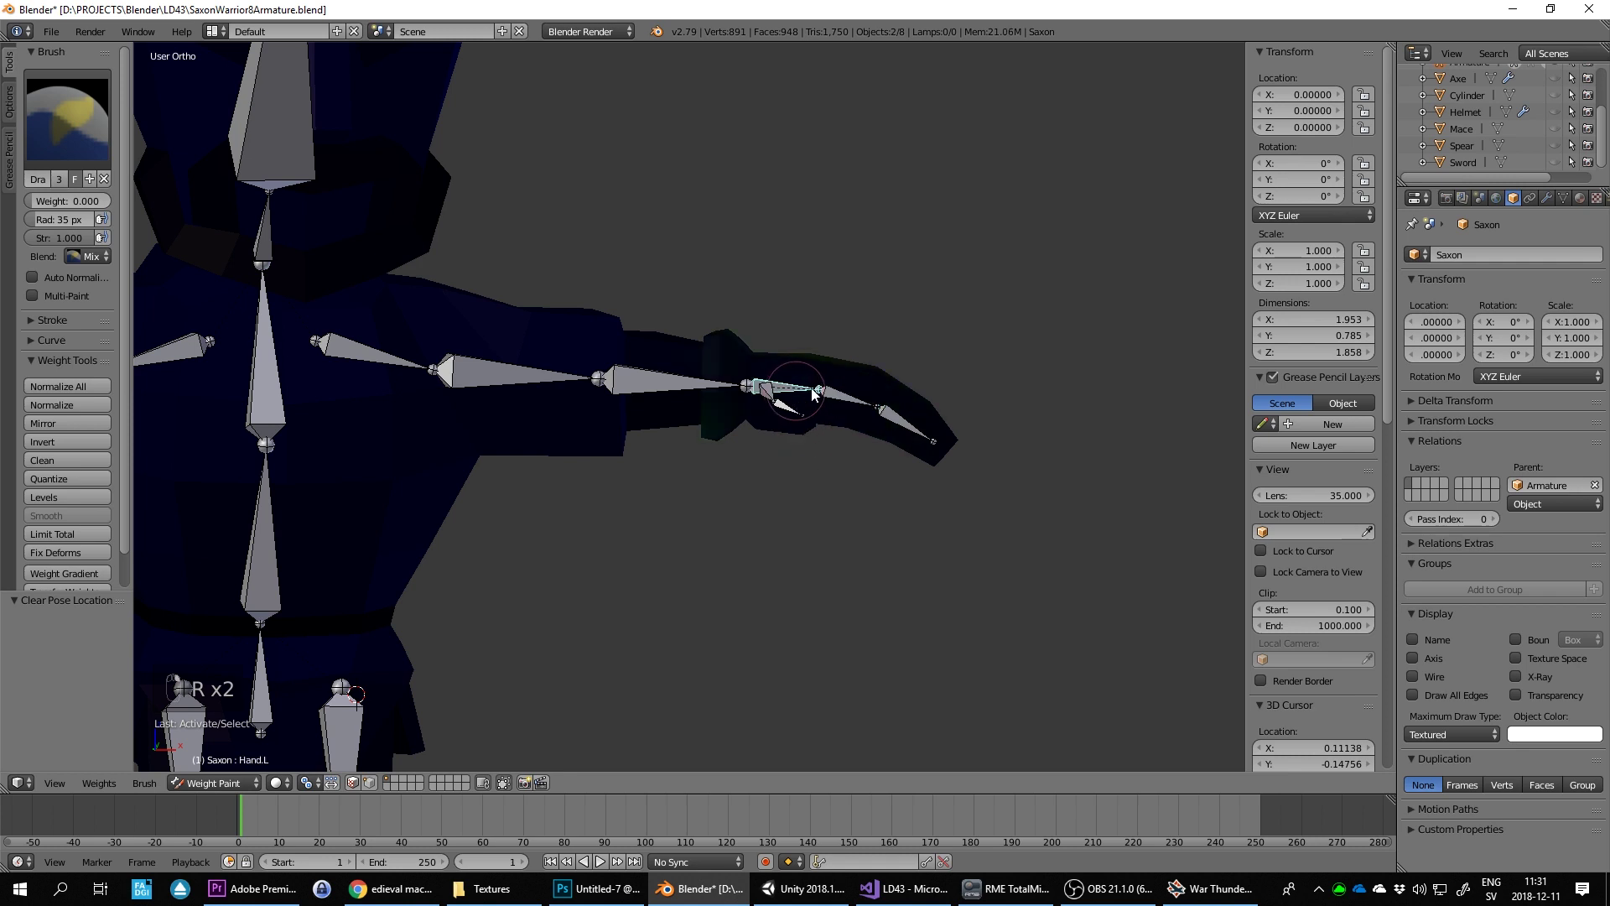
key(r)
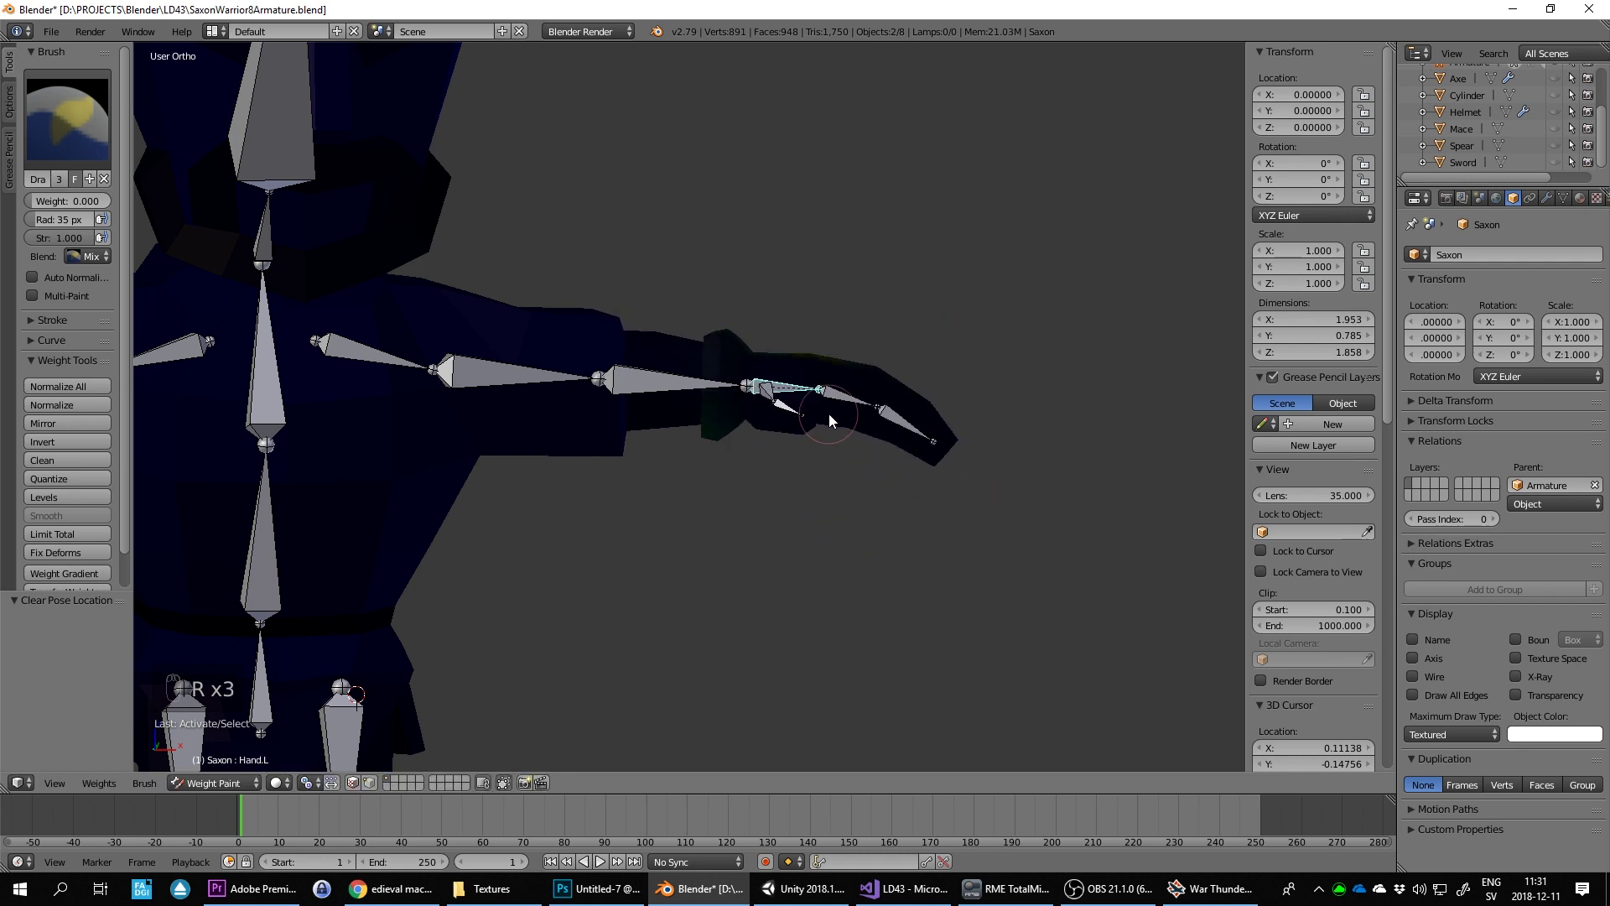
key(r)
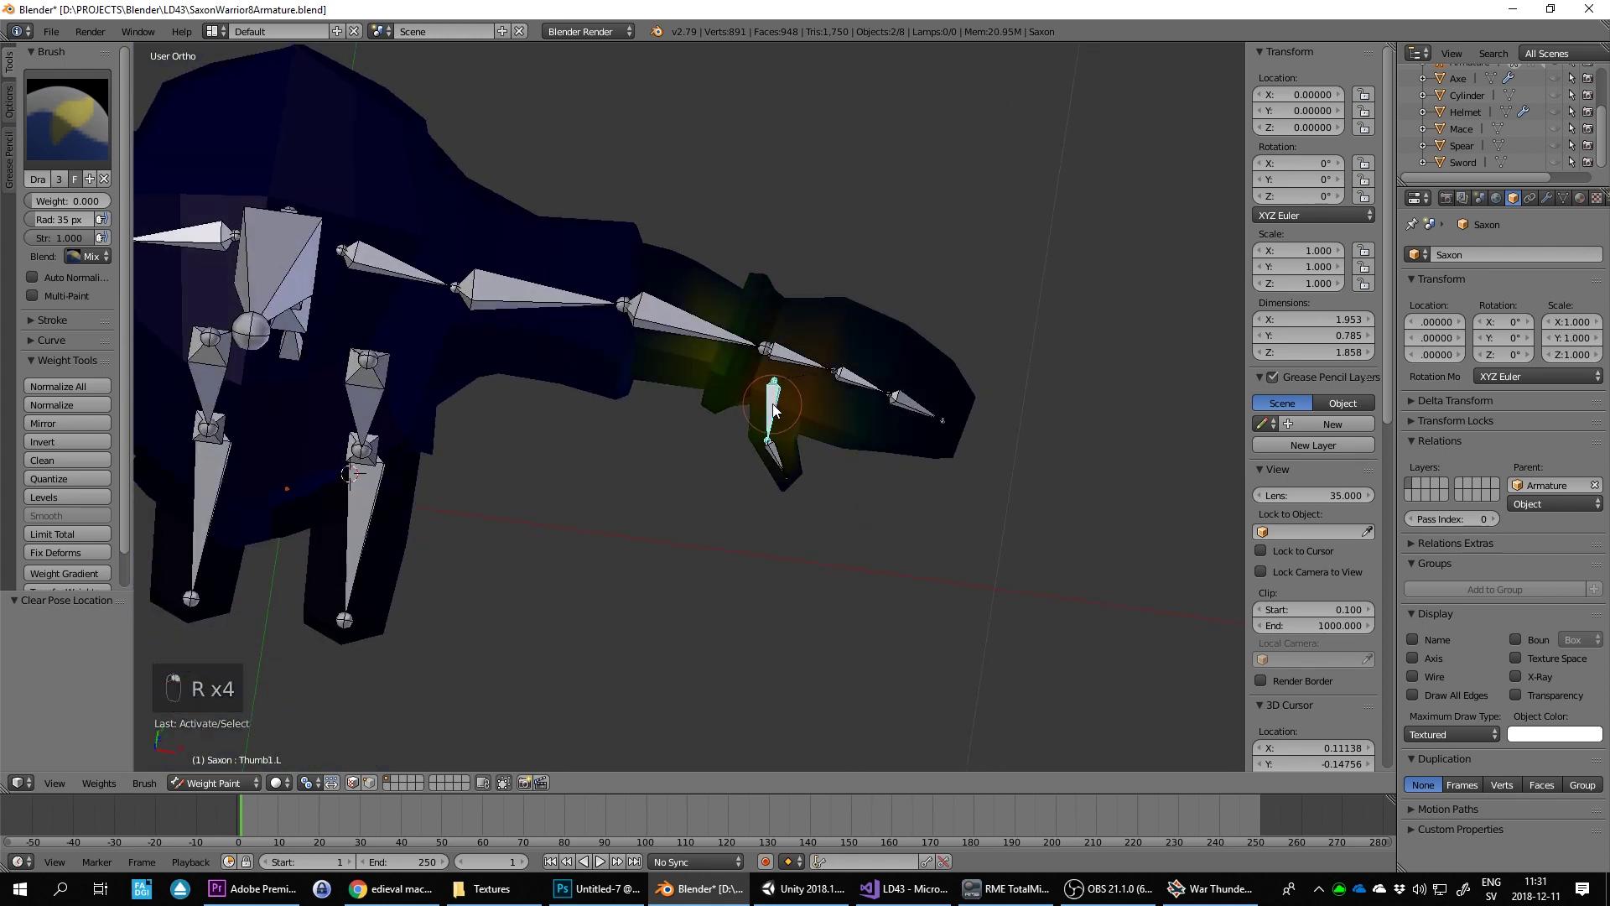
key(r)
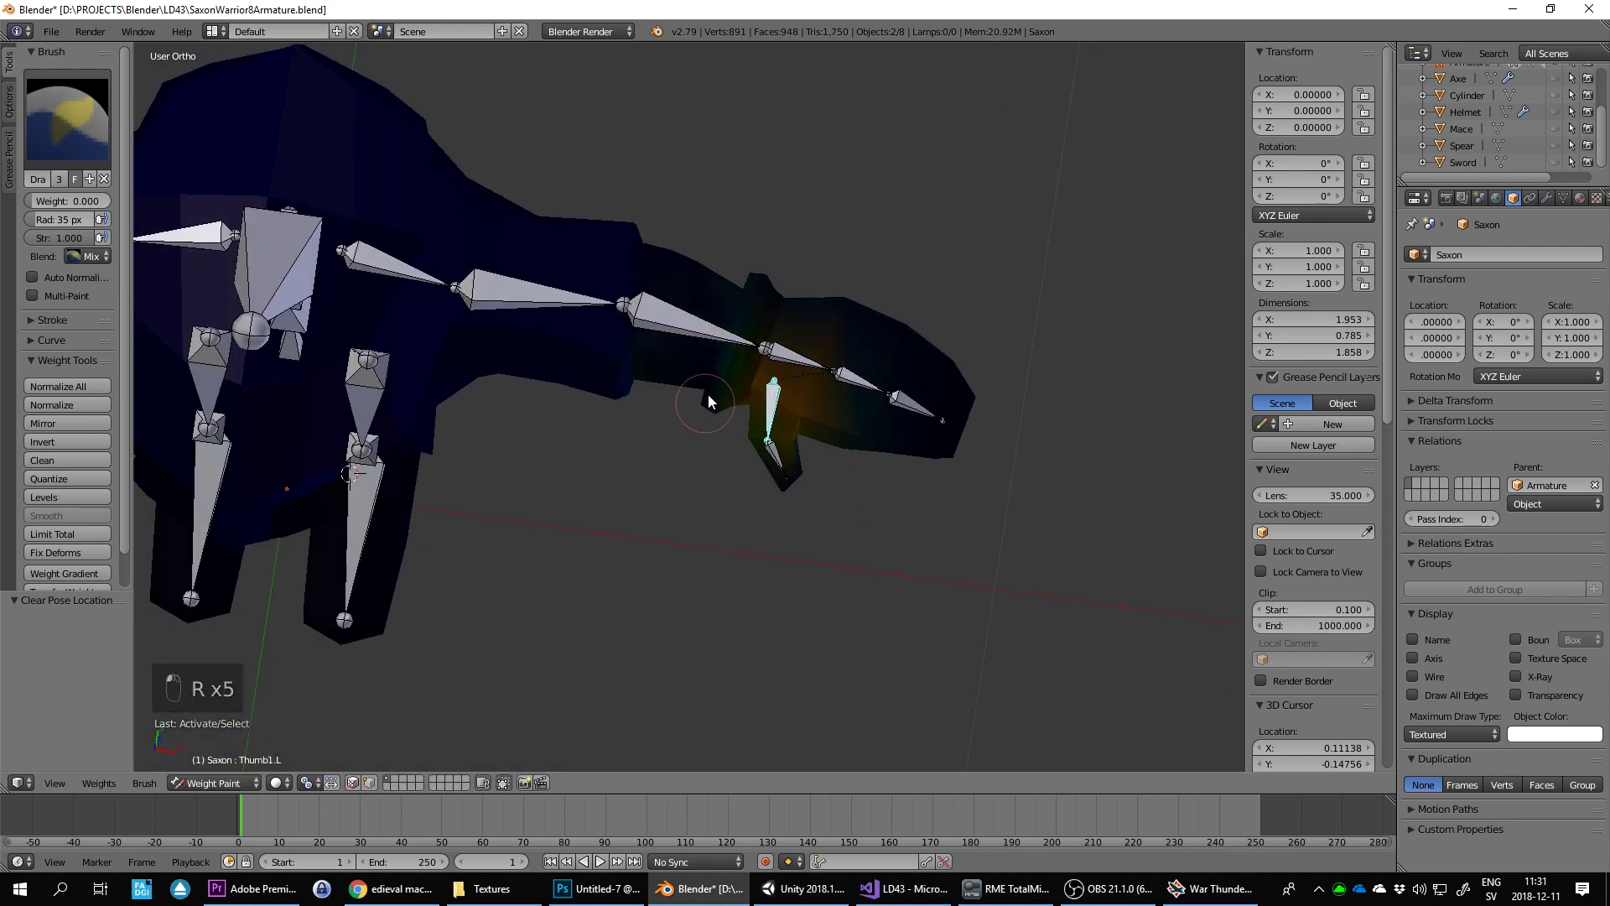
drag(704, 440, 728, 500)
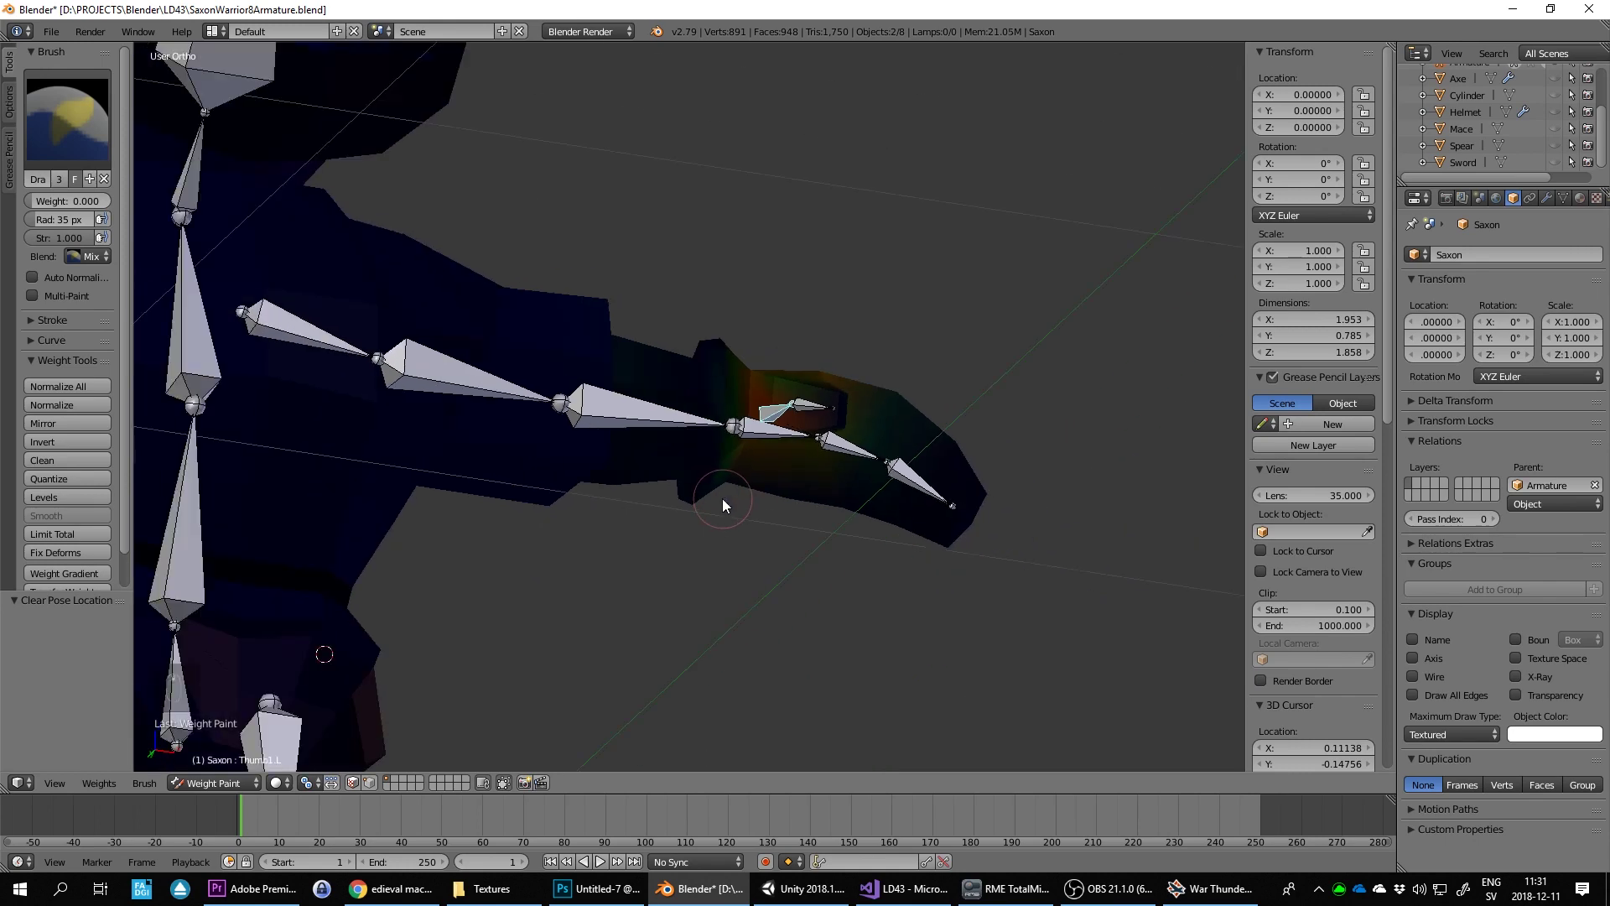
drag(740, 527, 856, 284)
middle_click(819, 296)
key(r)
key(r)
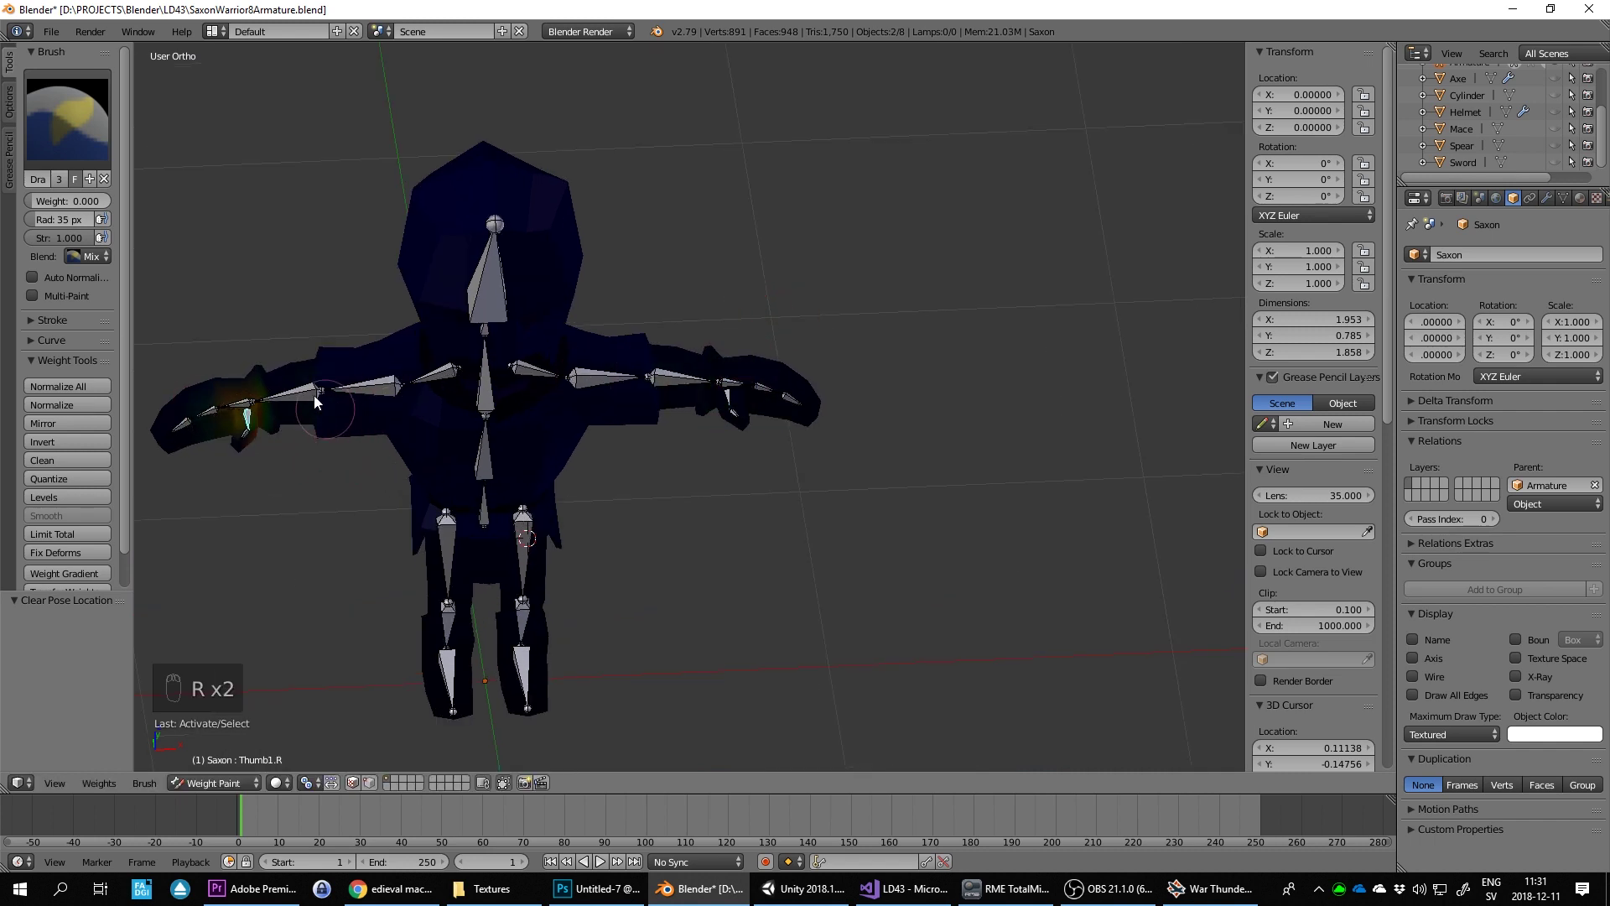
key(r)
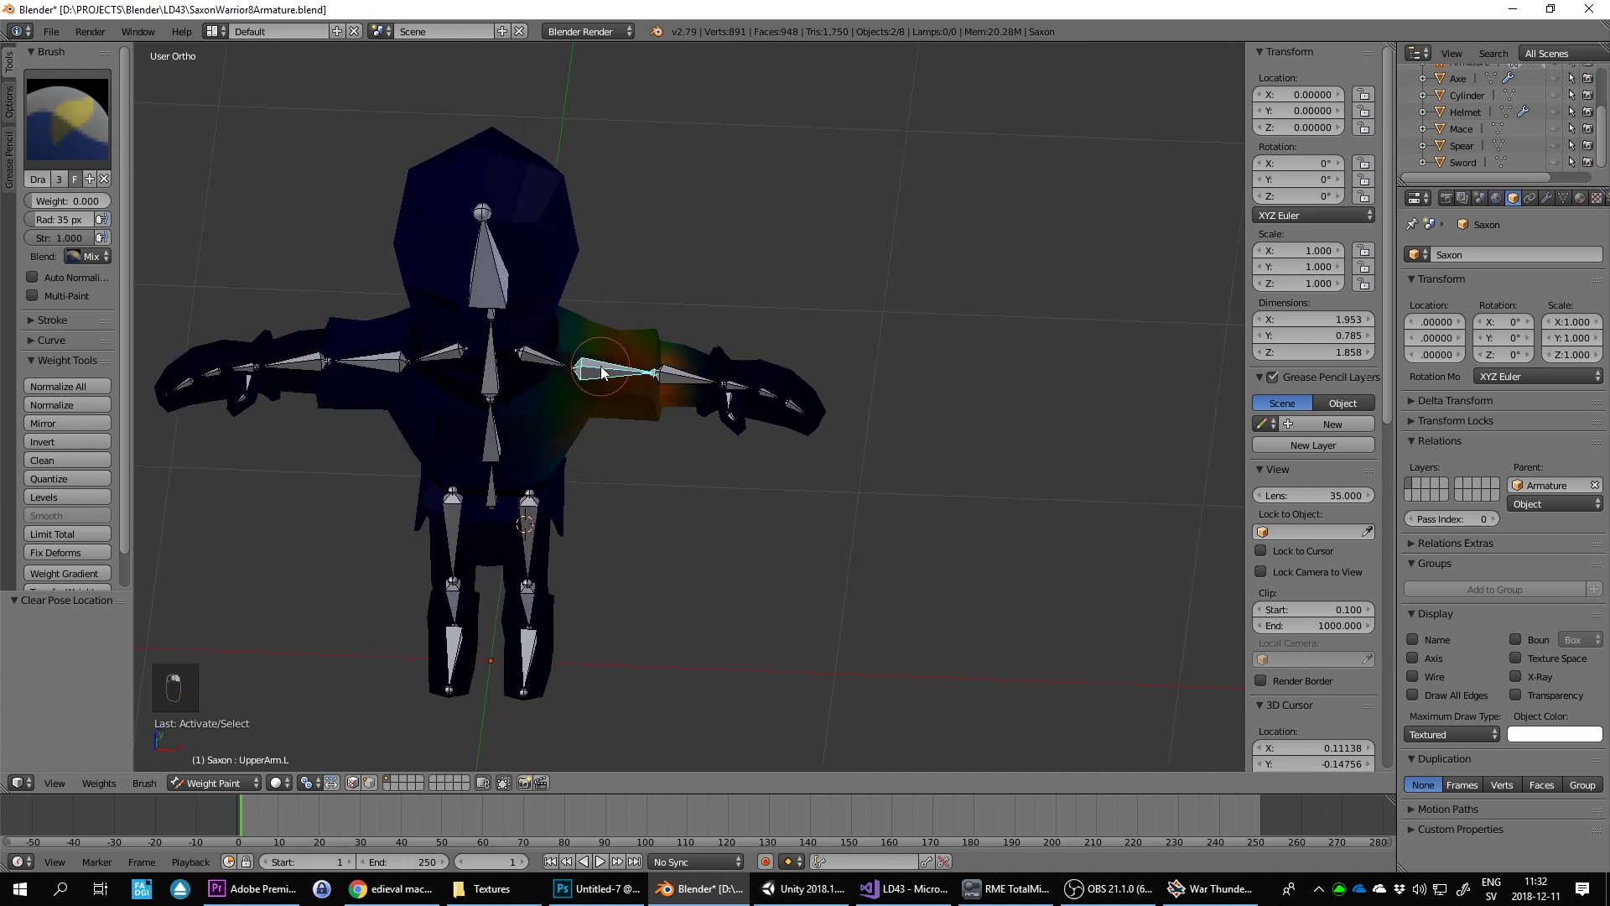
key(r)
key(r)
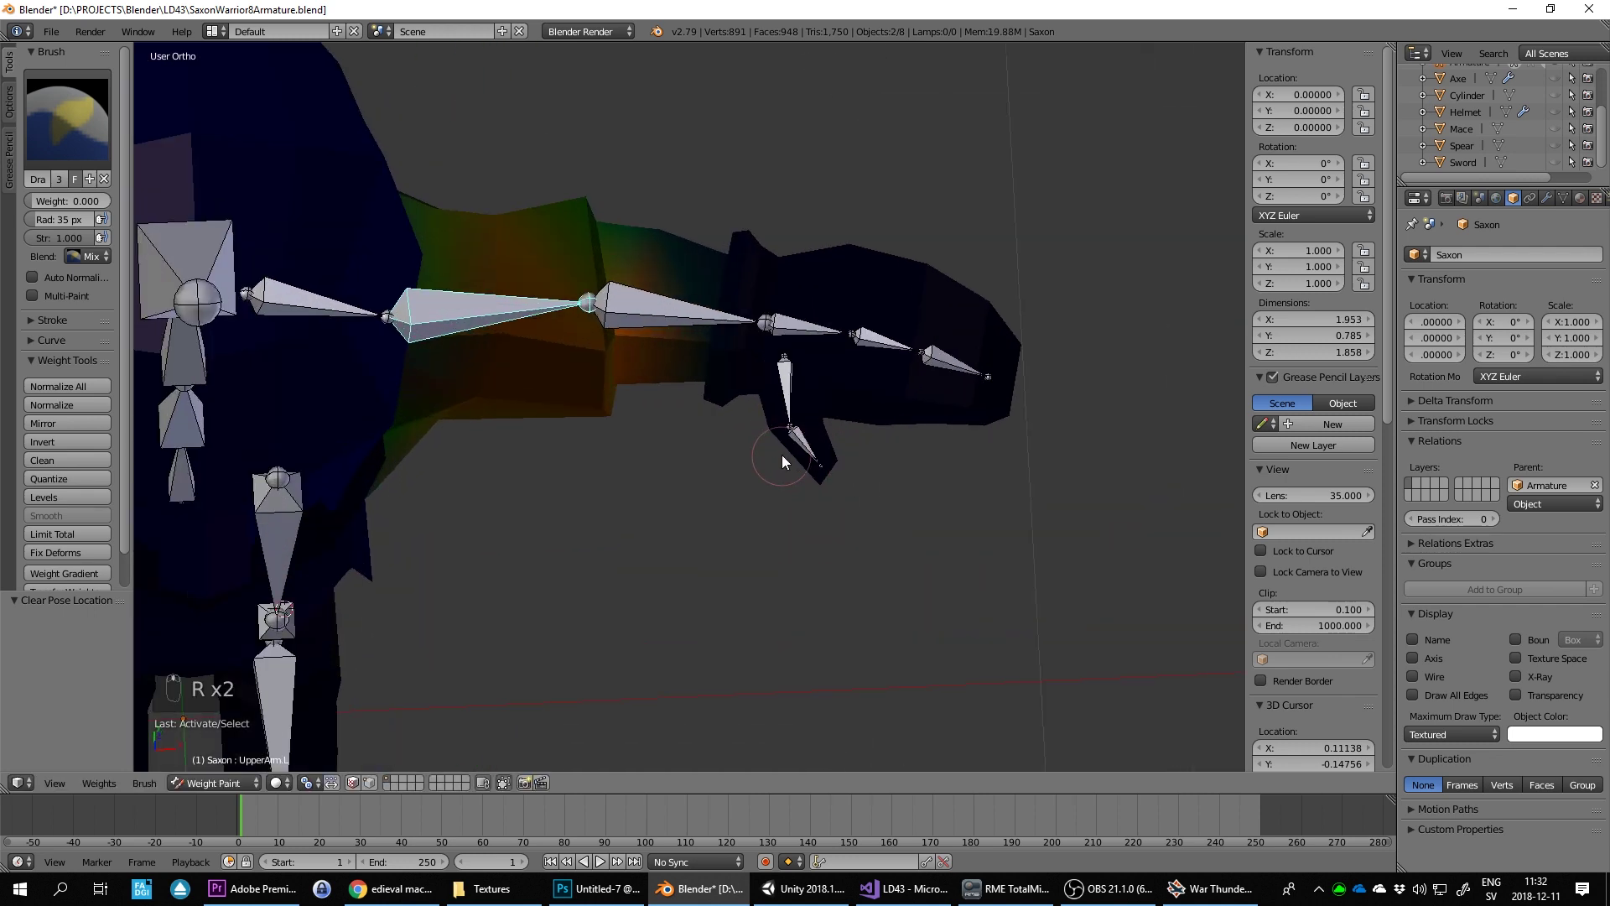
key(r)
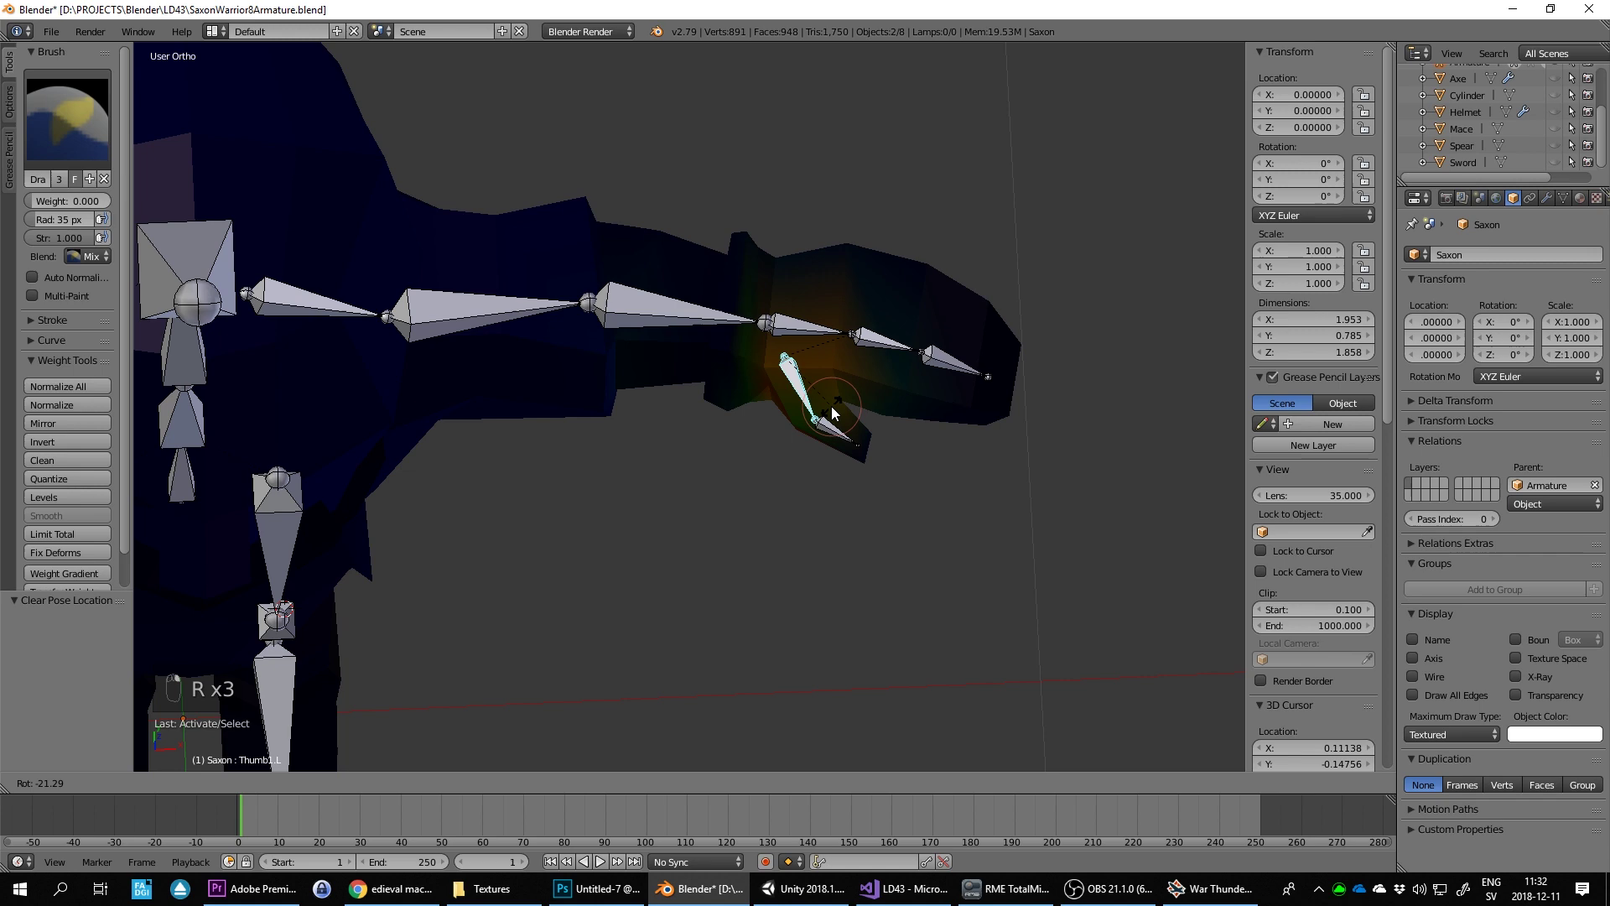
drag(685, 293, 648, 323)
Step: Inspect the thumb from several angles while bending it to spot weight spilling onto the hand
middle_click(665, 350)
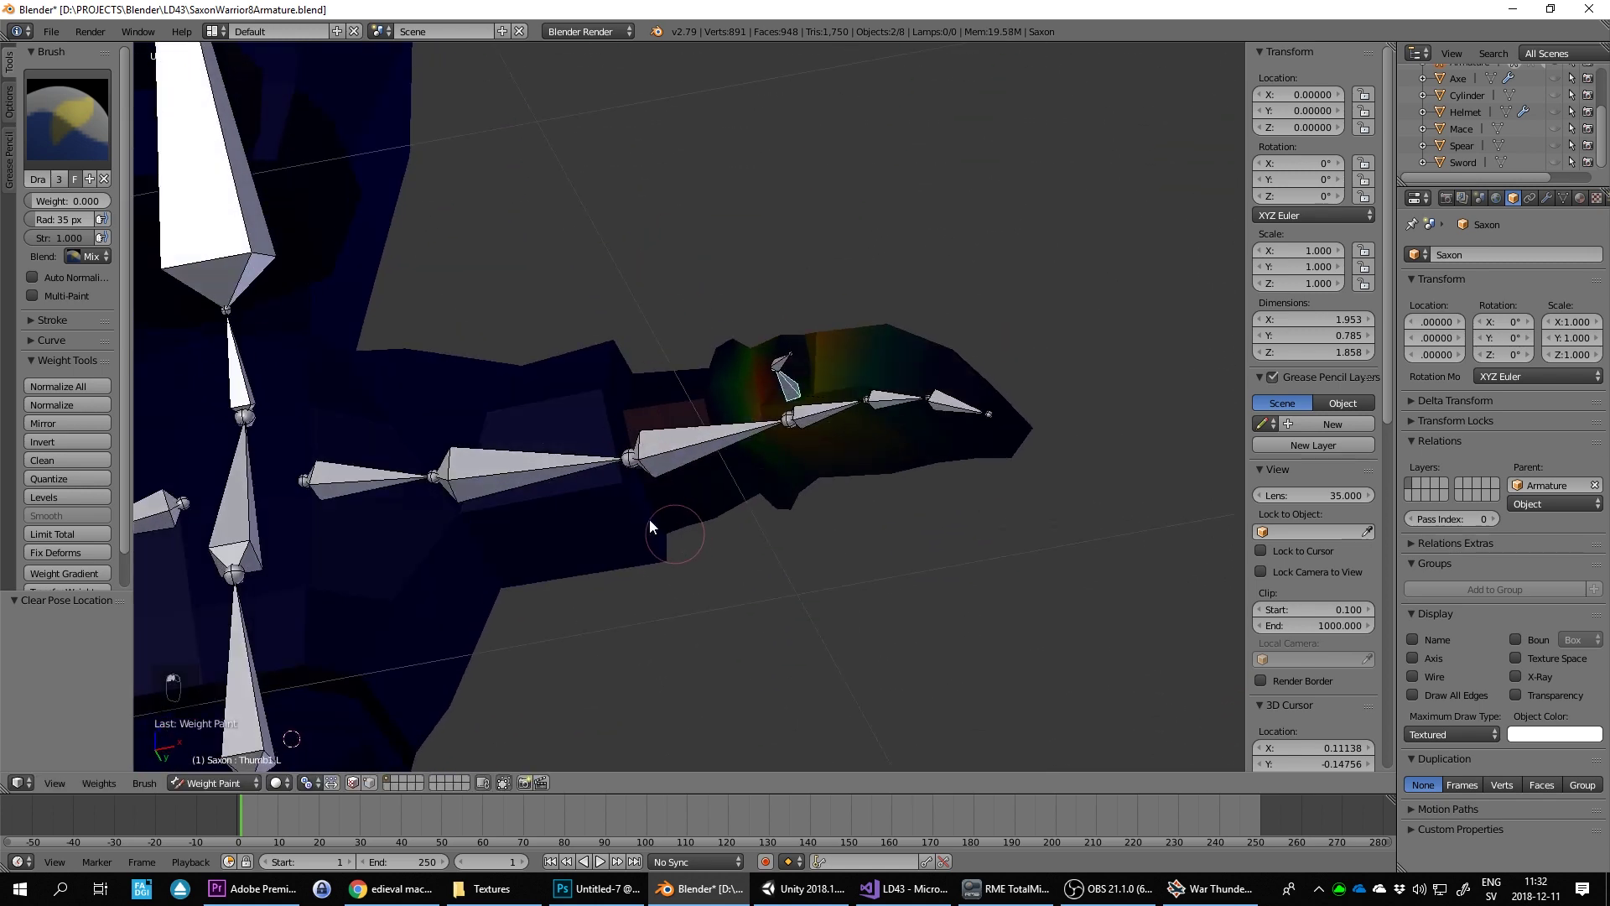
drag(728, 418, 776, 480)
middle_click(803, 523)
drag(802, 525, 924, 418)
key(r)
drag(924, 418, 937, 359)
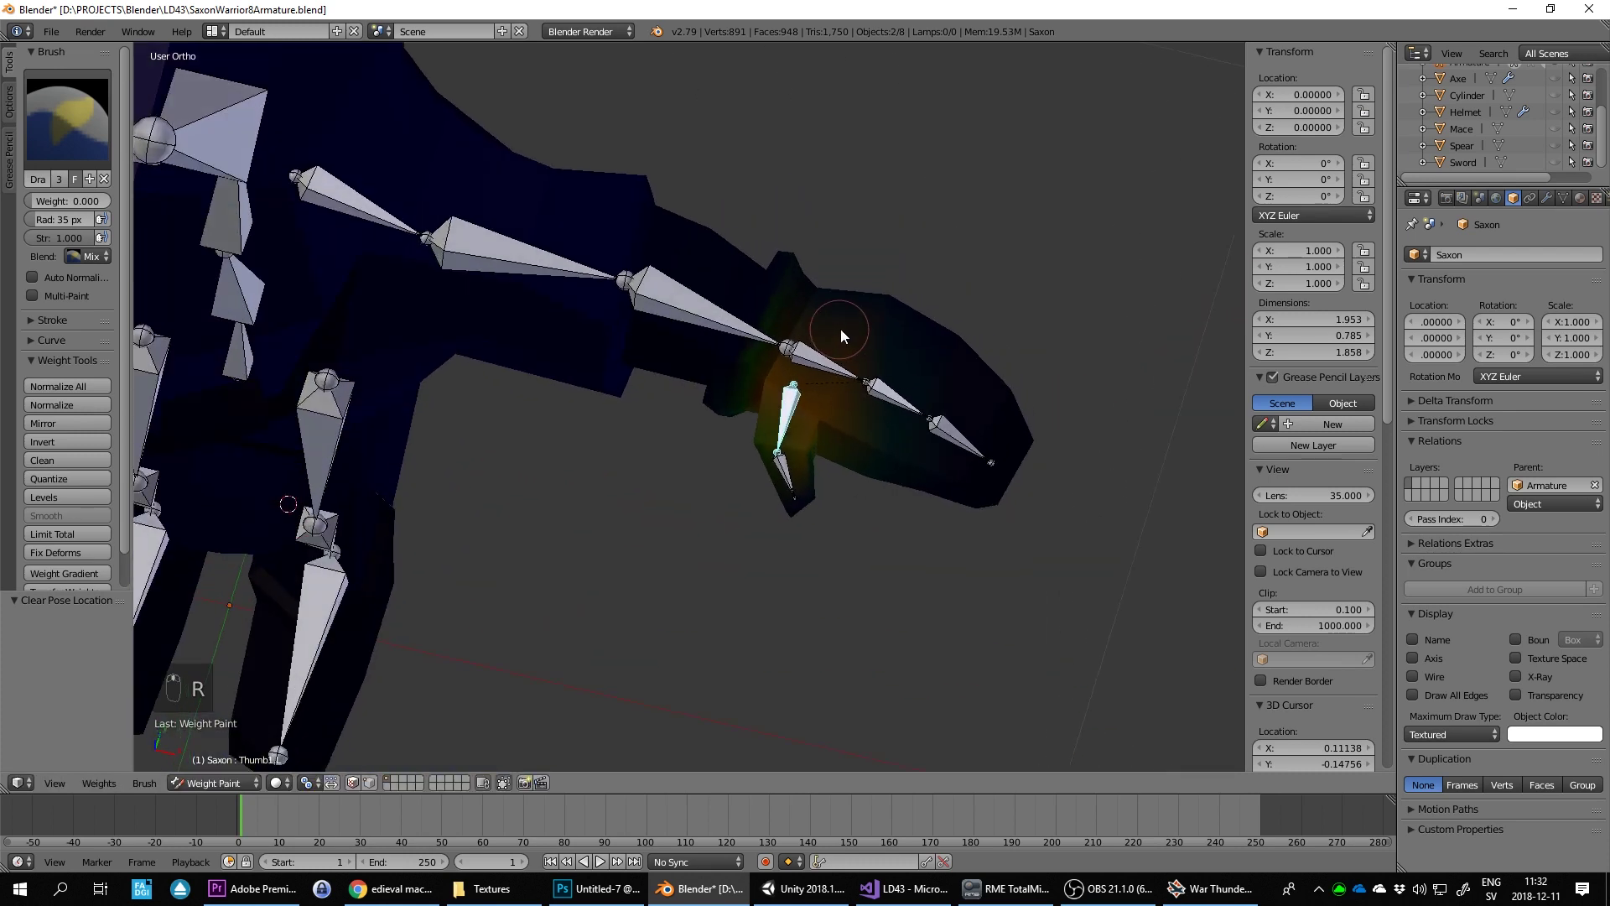
drag(866, 427, 866, 472)
drag(866, 472, 940, 455)
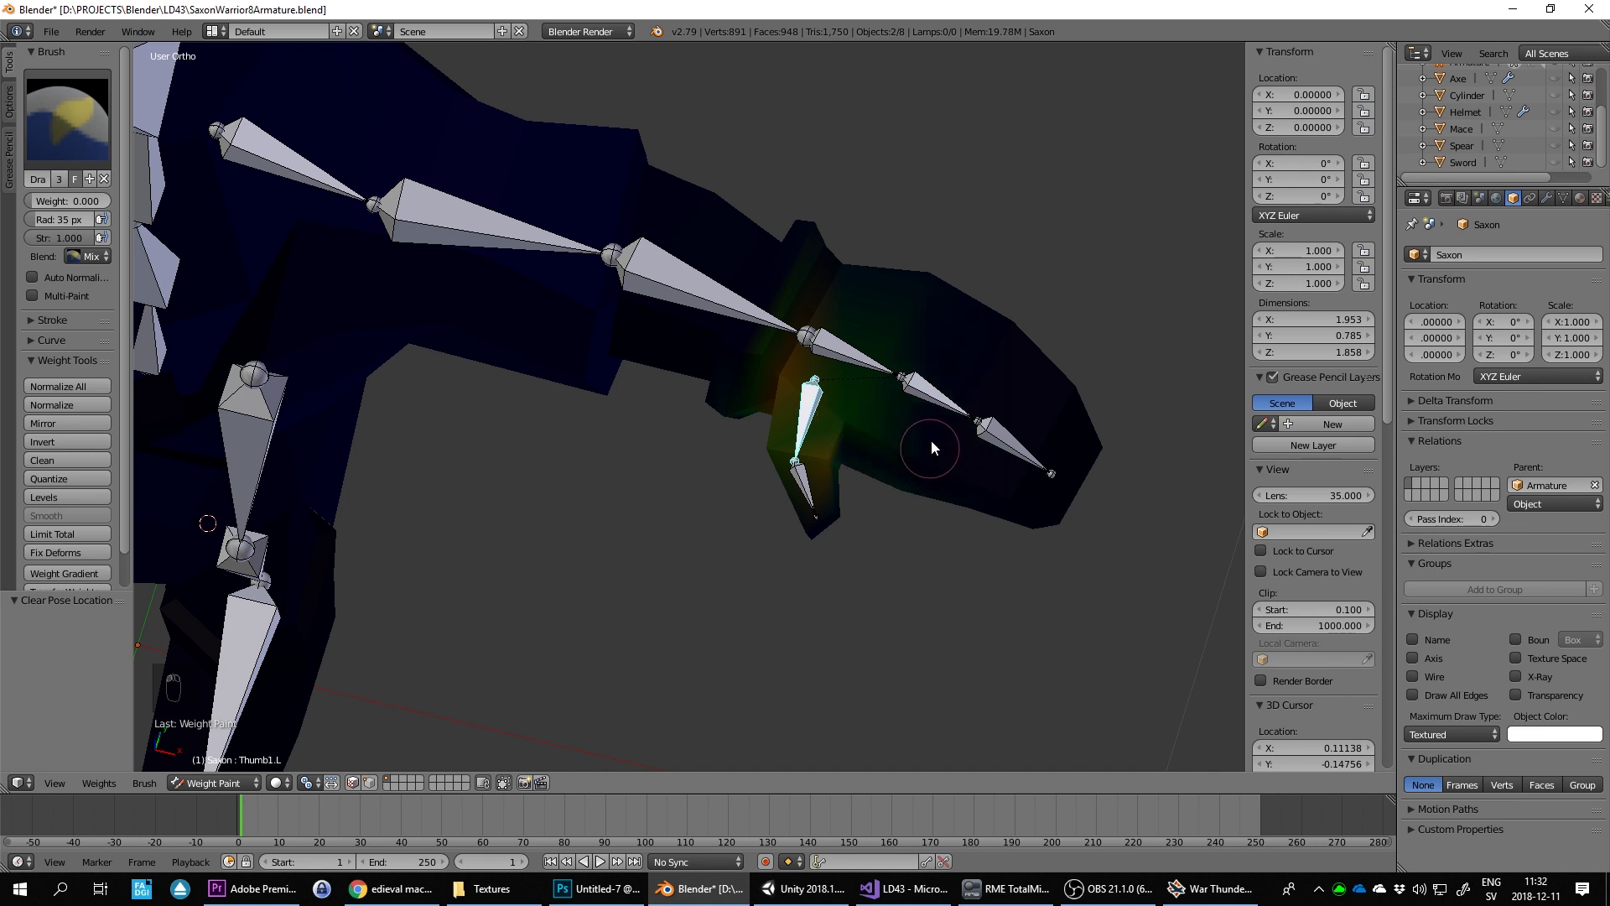
drag(929, 397, 930, 397)
drag(924, 388, 999, 298)
key(r)
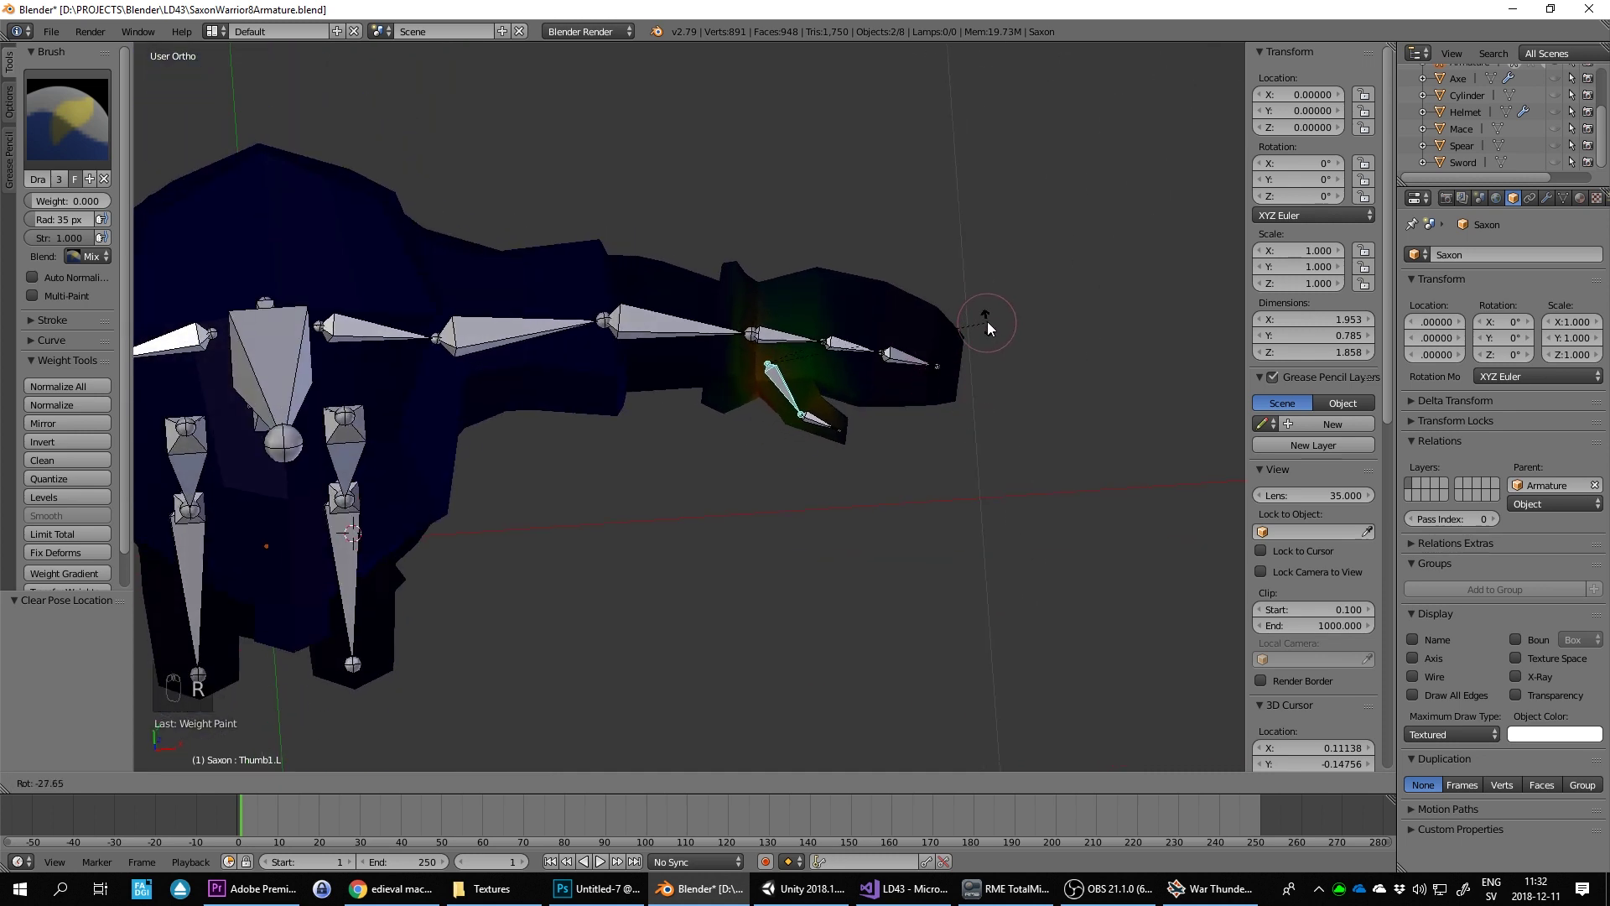
drag(940, 394, 908, 390)
drag(907, 390, 1036, 408)
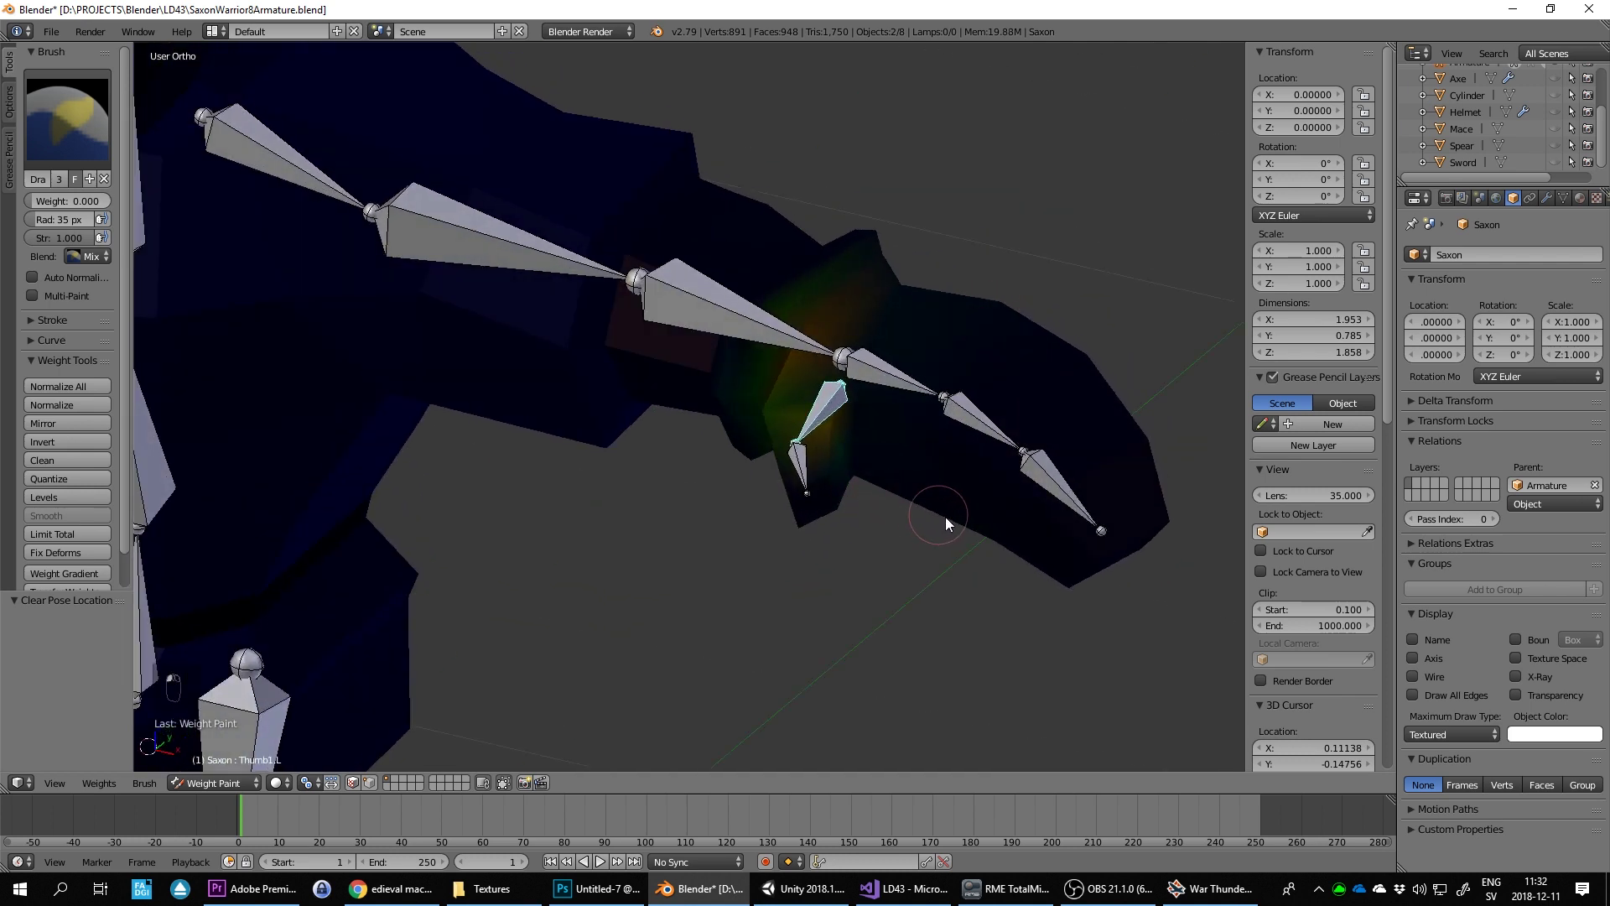
drag(996, 486, 1074, 419)
key(r)
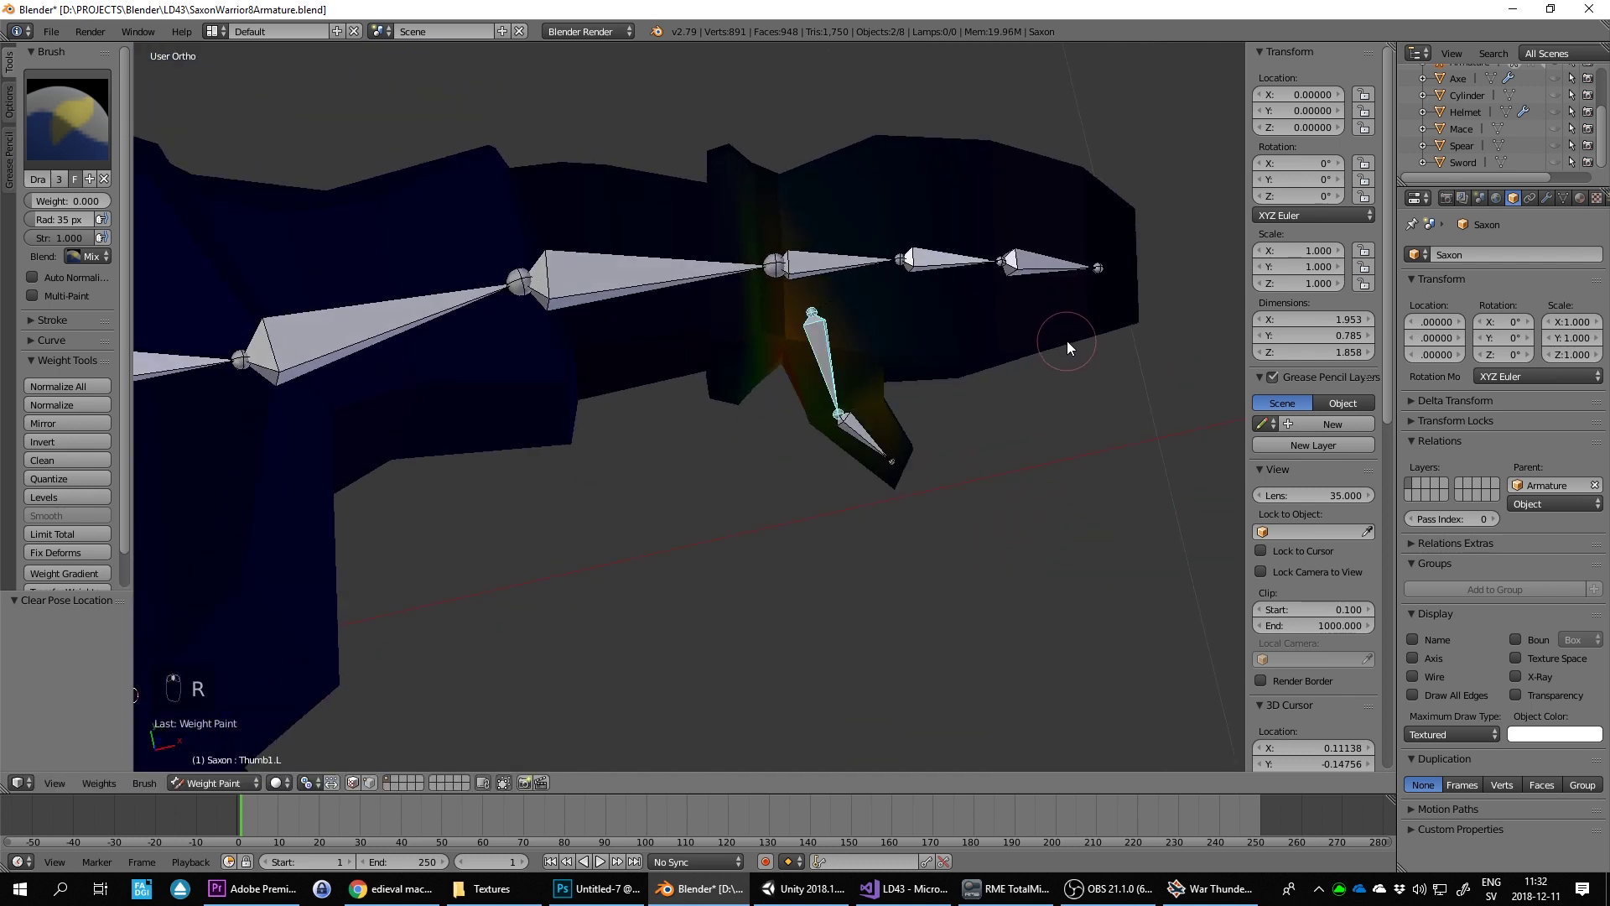
key(r)
Step: Paint weight 0 over the hand where the thumb bone's influence spills, then retest the bend
drag(1014, 396, 918, 350)
drag(846, 487, 848, 534)
click(845, 534)
click(915, 541)
drag(953, 550, 1050, 512)
key(r)
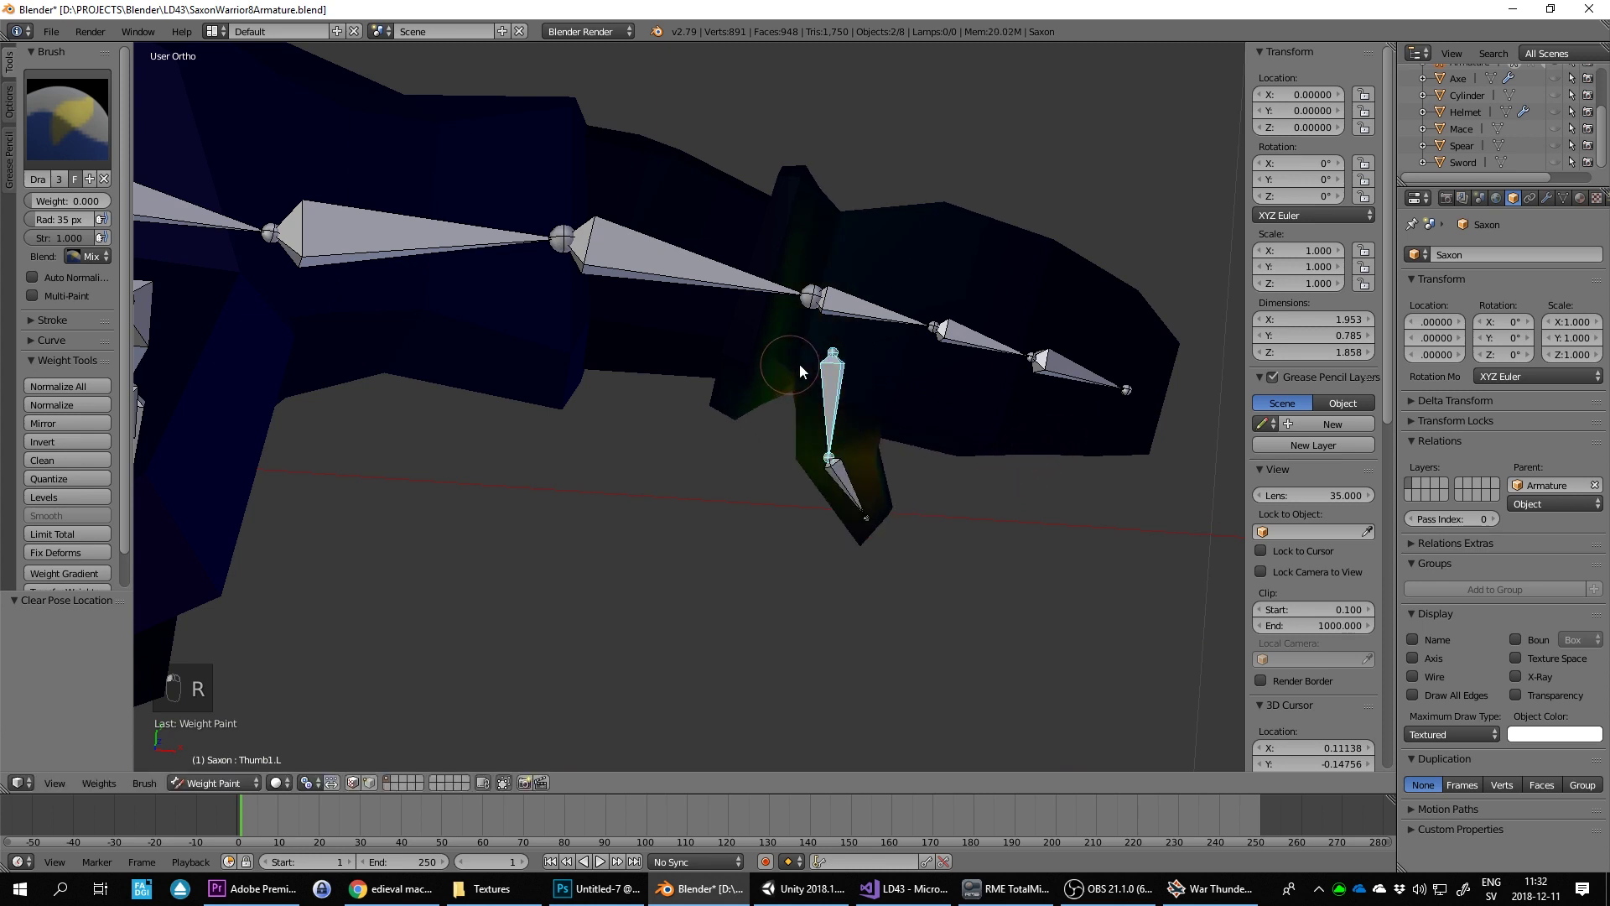
click(885, 352)
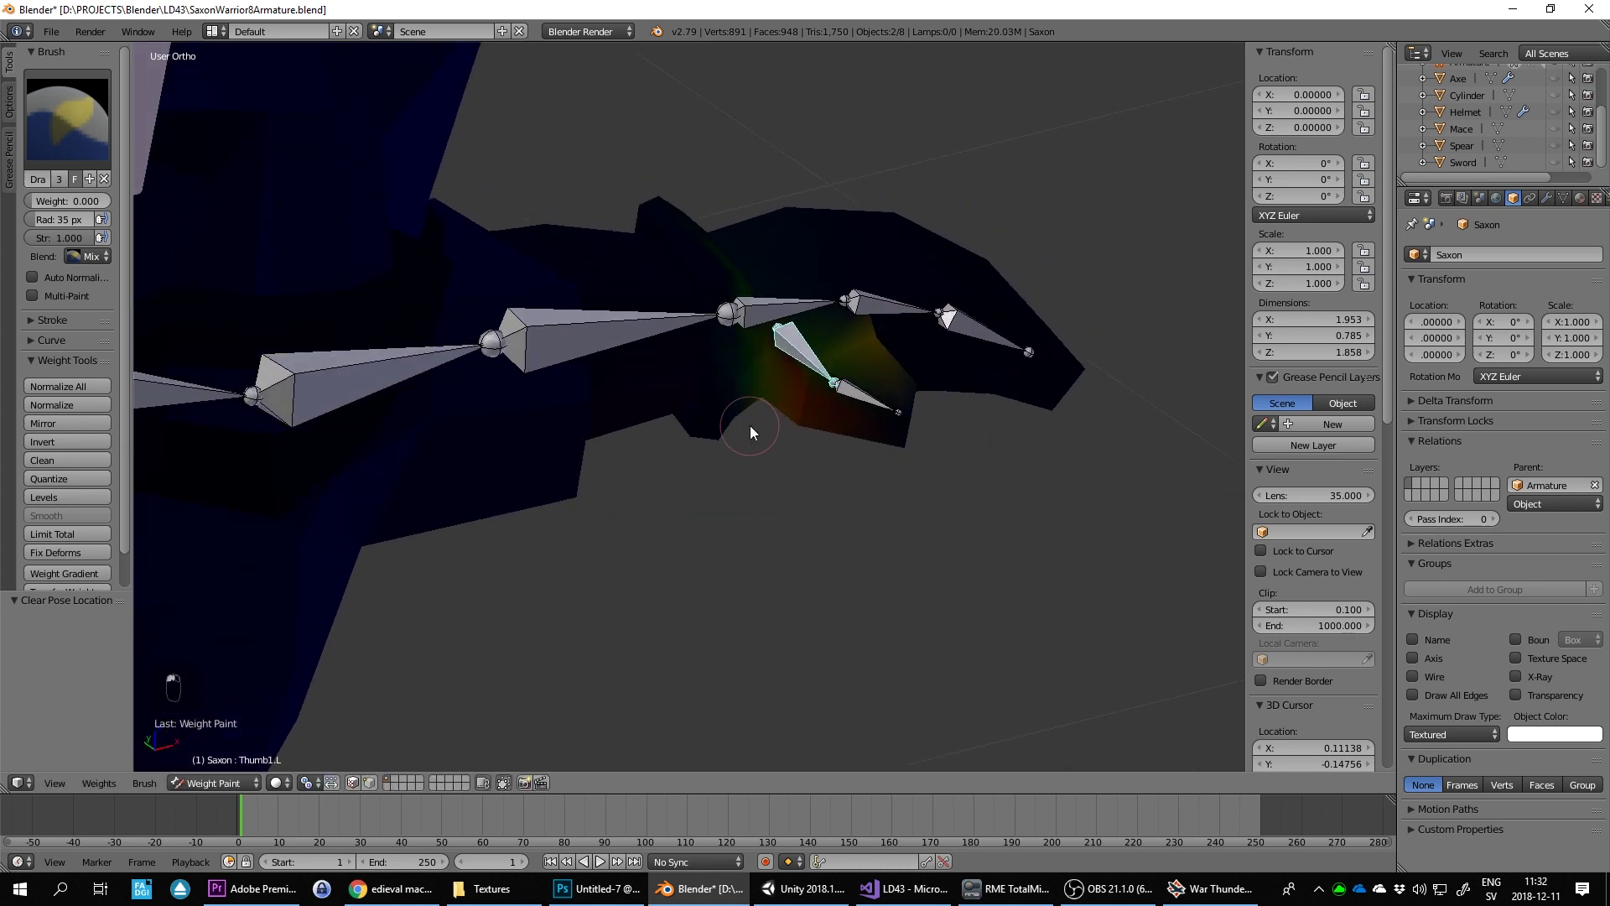
key(r)
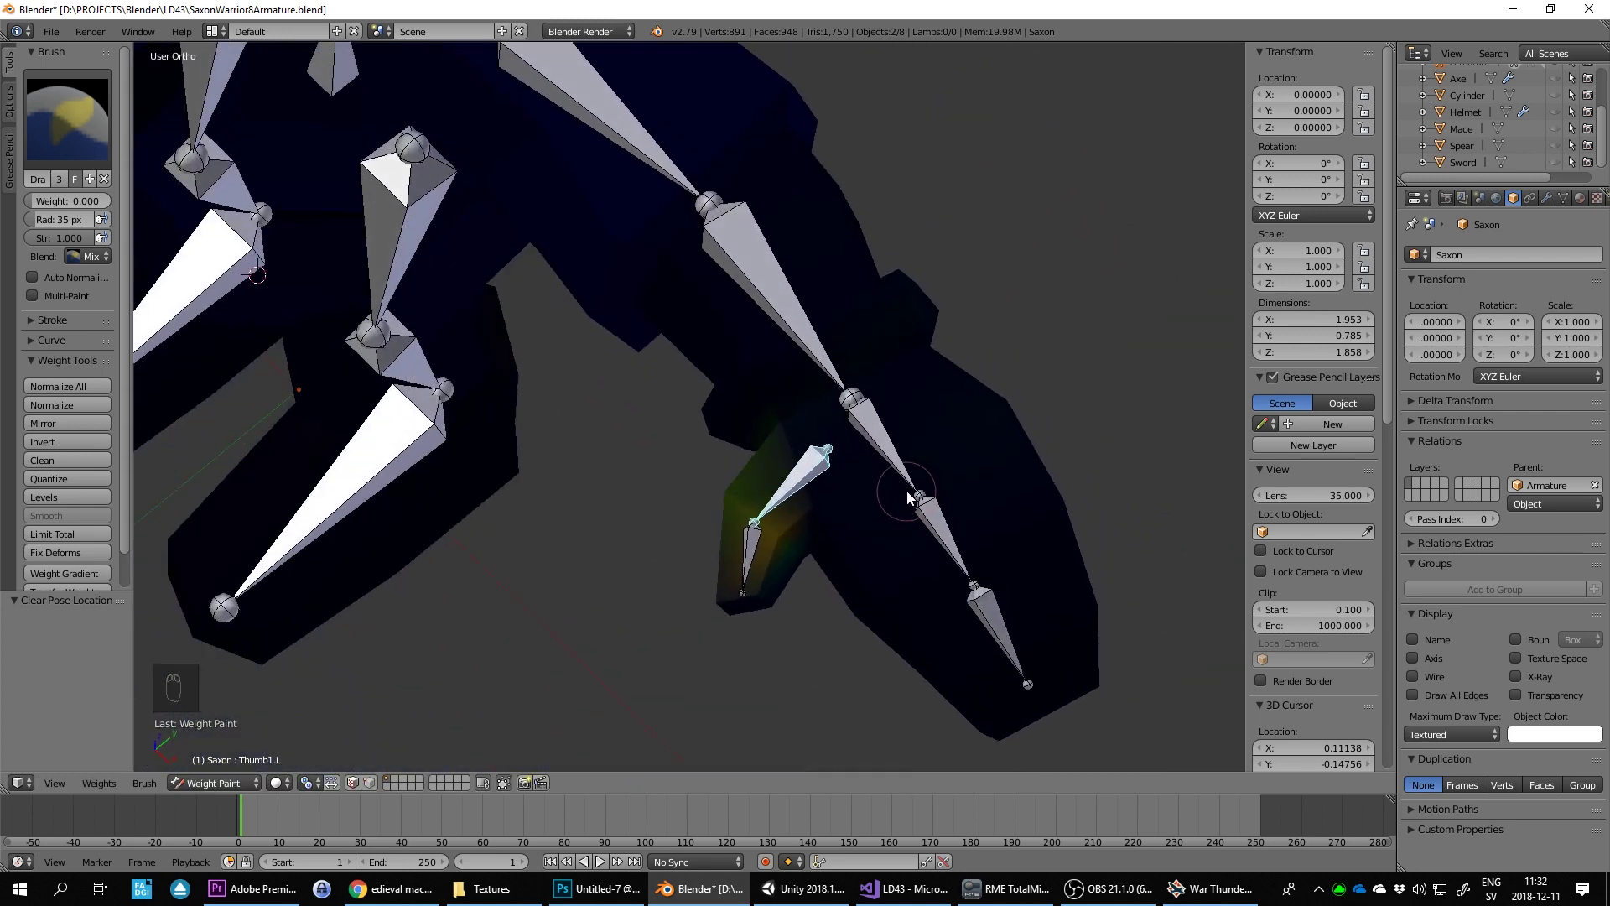
Step: Paint weights around the base of the thumb from another side
drag(799, 520, 862, 496)
middle_click(864, 453)
middle_click(929, 517)
key(r)
drag(957, 427, 971, 455)
key(r)
drag(966, 413, 954, 343)
drag(954, 343, 959, 267)
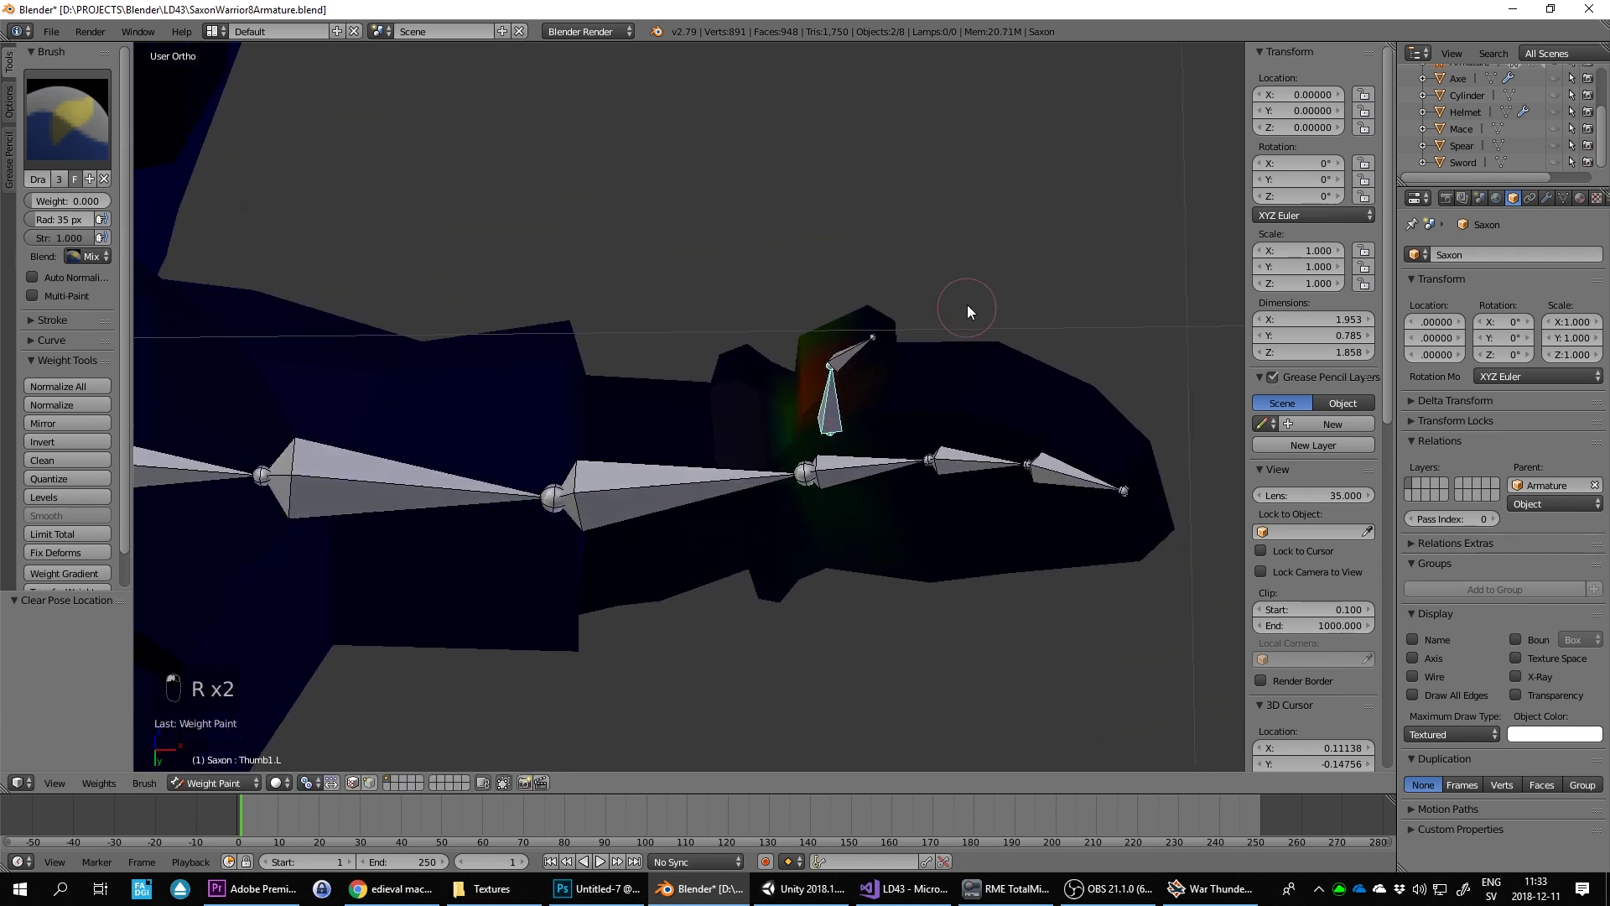
drag(961, 419, 960, 432)
drag(869, 402, 925, 397)
Step: Rotate the thumb bone a few more times to verify the fix, then undo the test rotation
key(r)
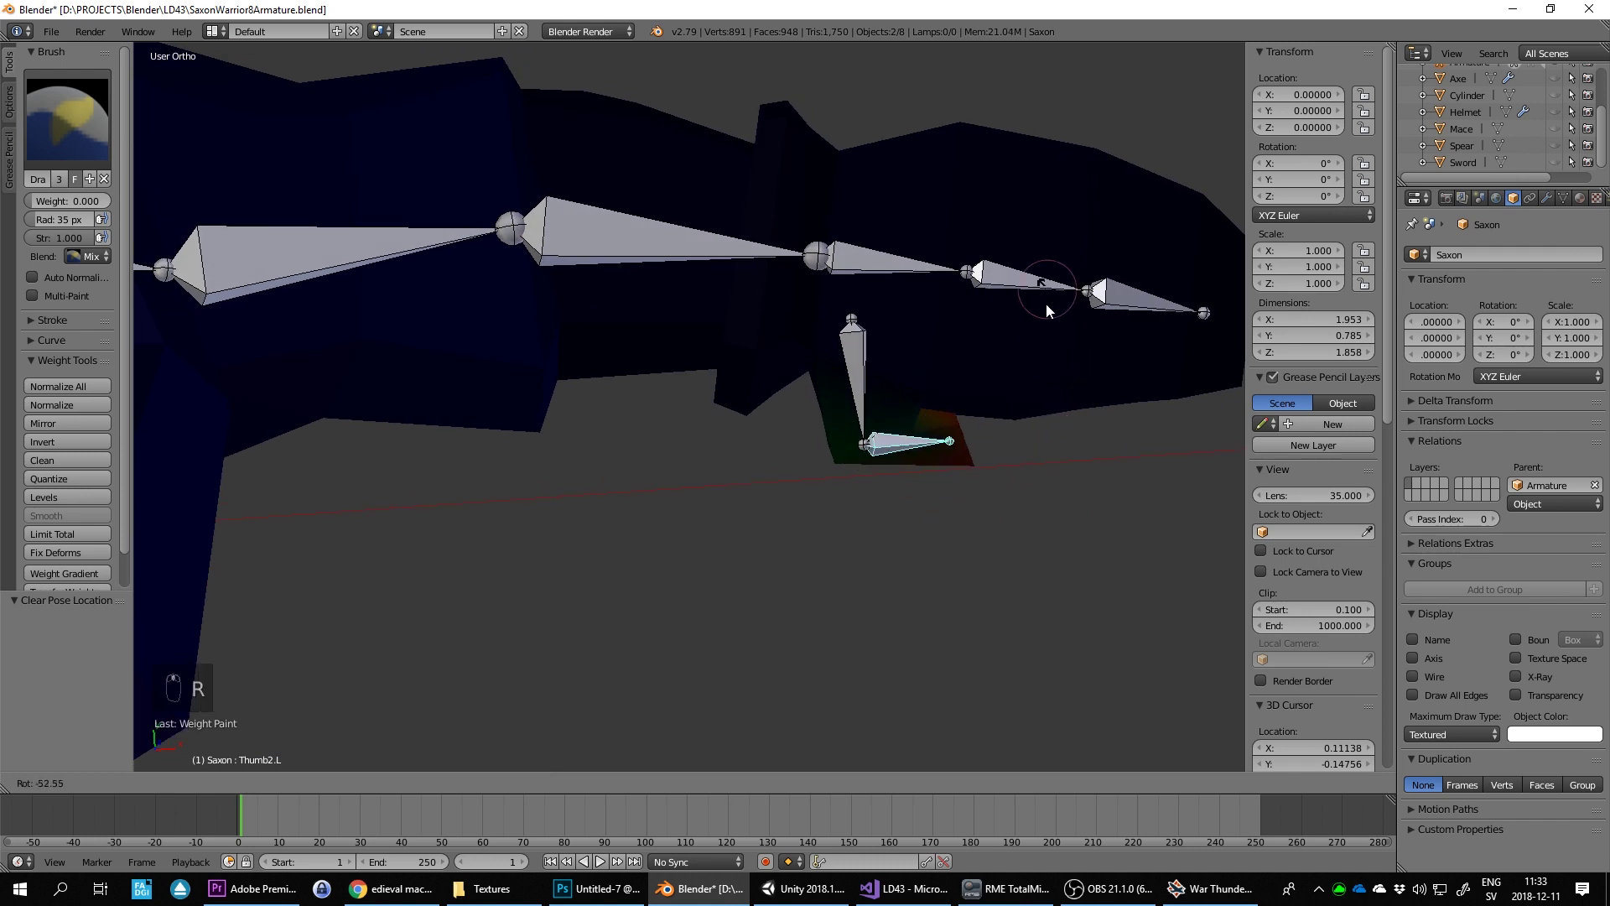
key(r)
drag(1047, 442, 960, 467)
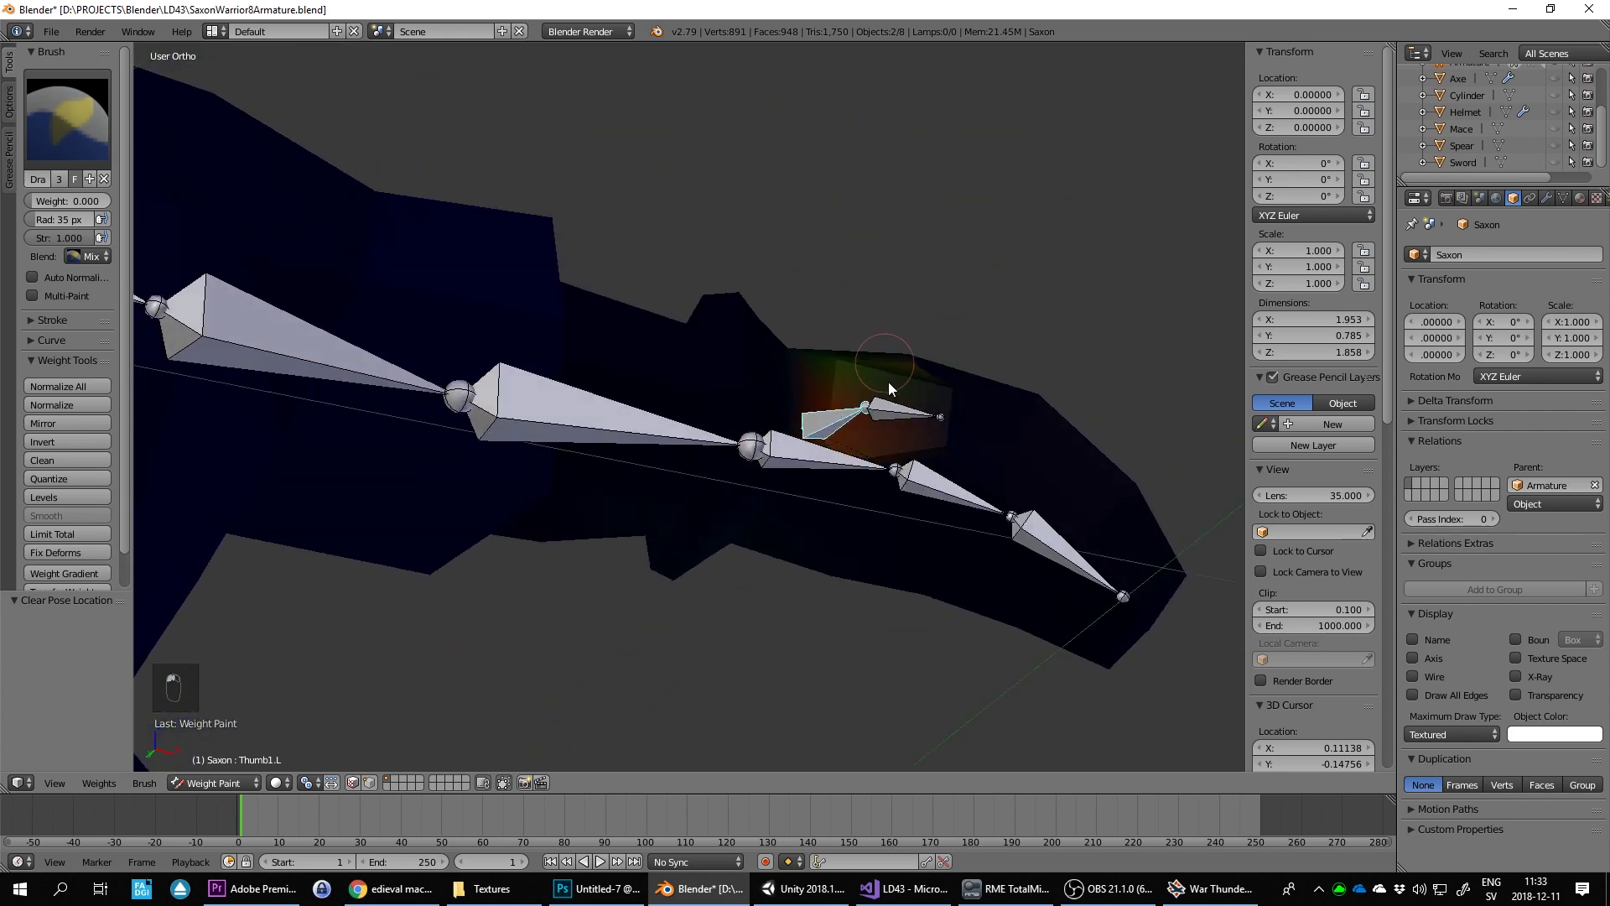
key(r)
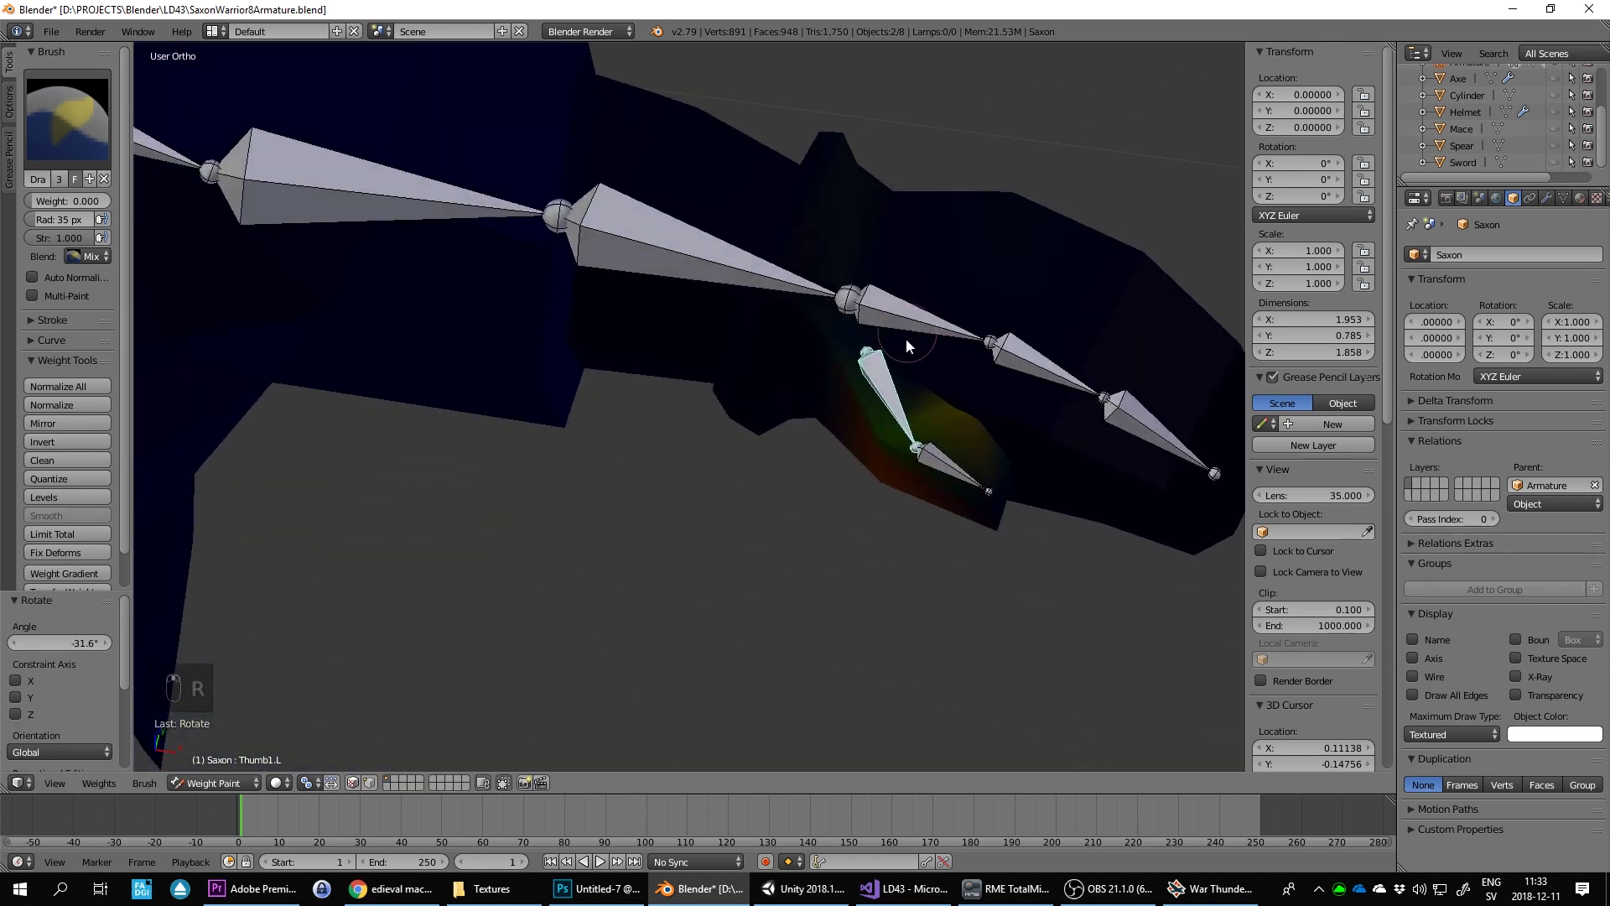
key(ctrl+z)
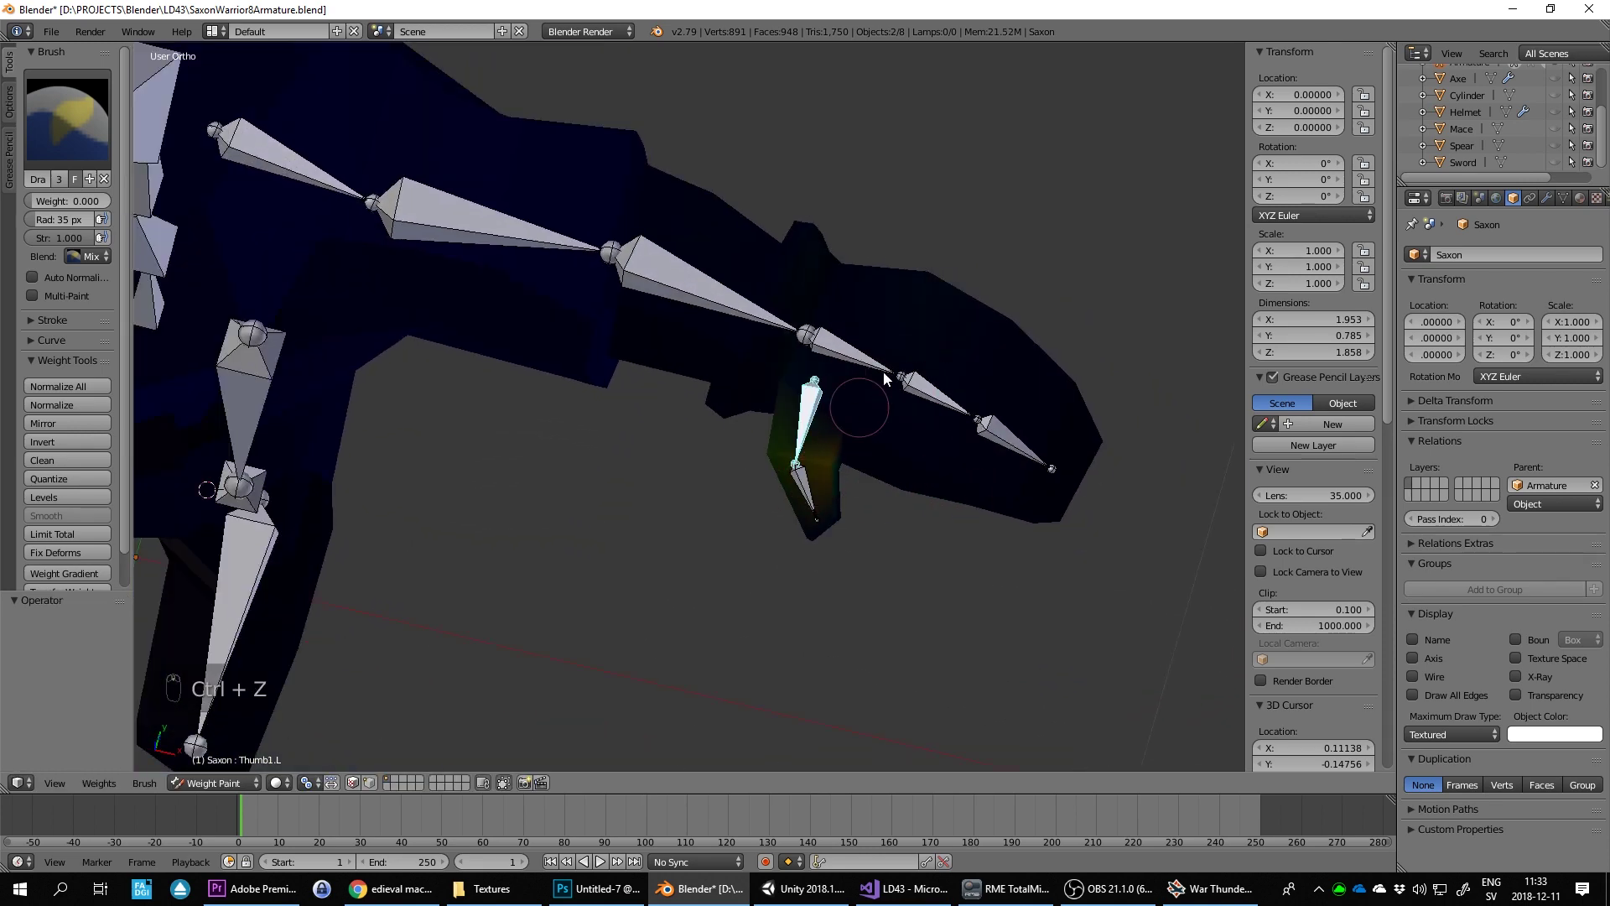
Step: Bend and reset the thumb bone from the front and an angled view to confirm only the thumb moves
key(r)
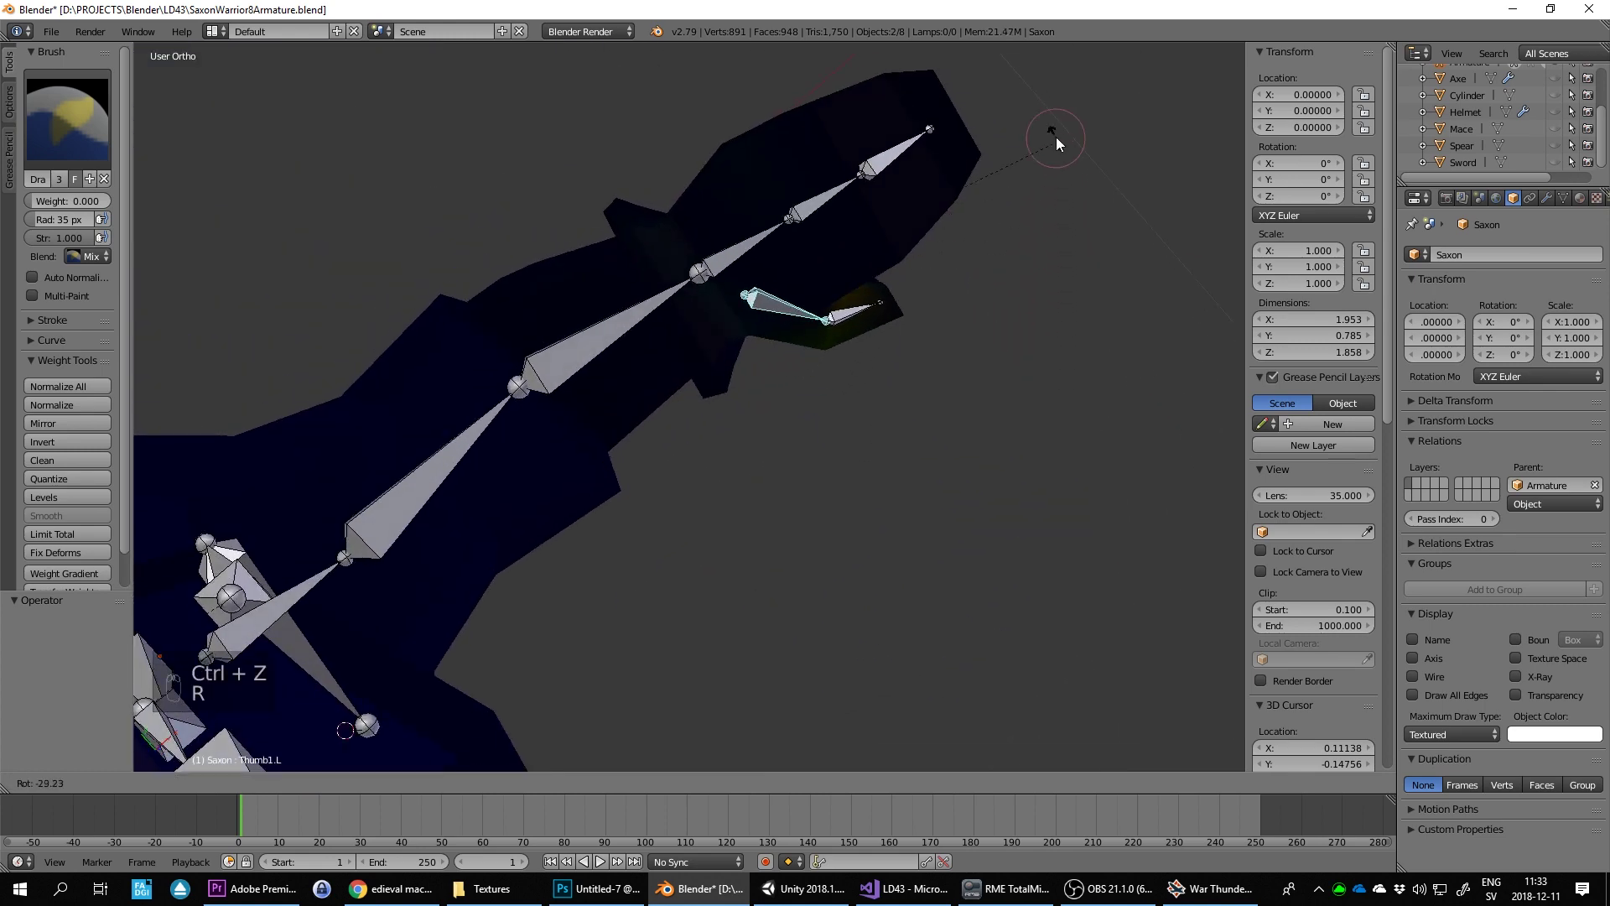
drag(762, 292, 839, 427)
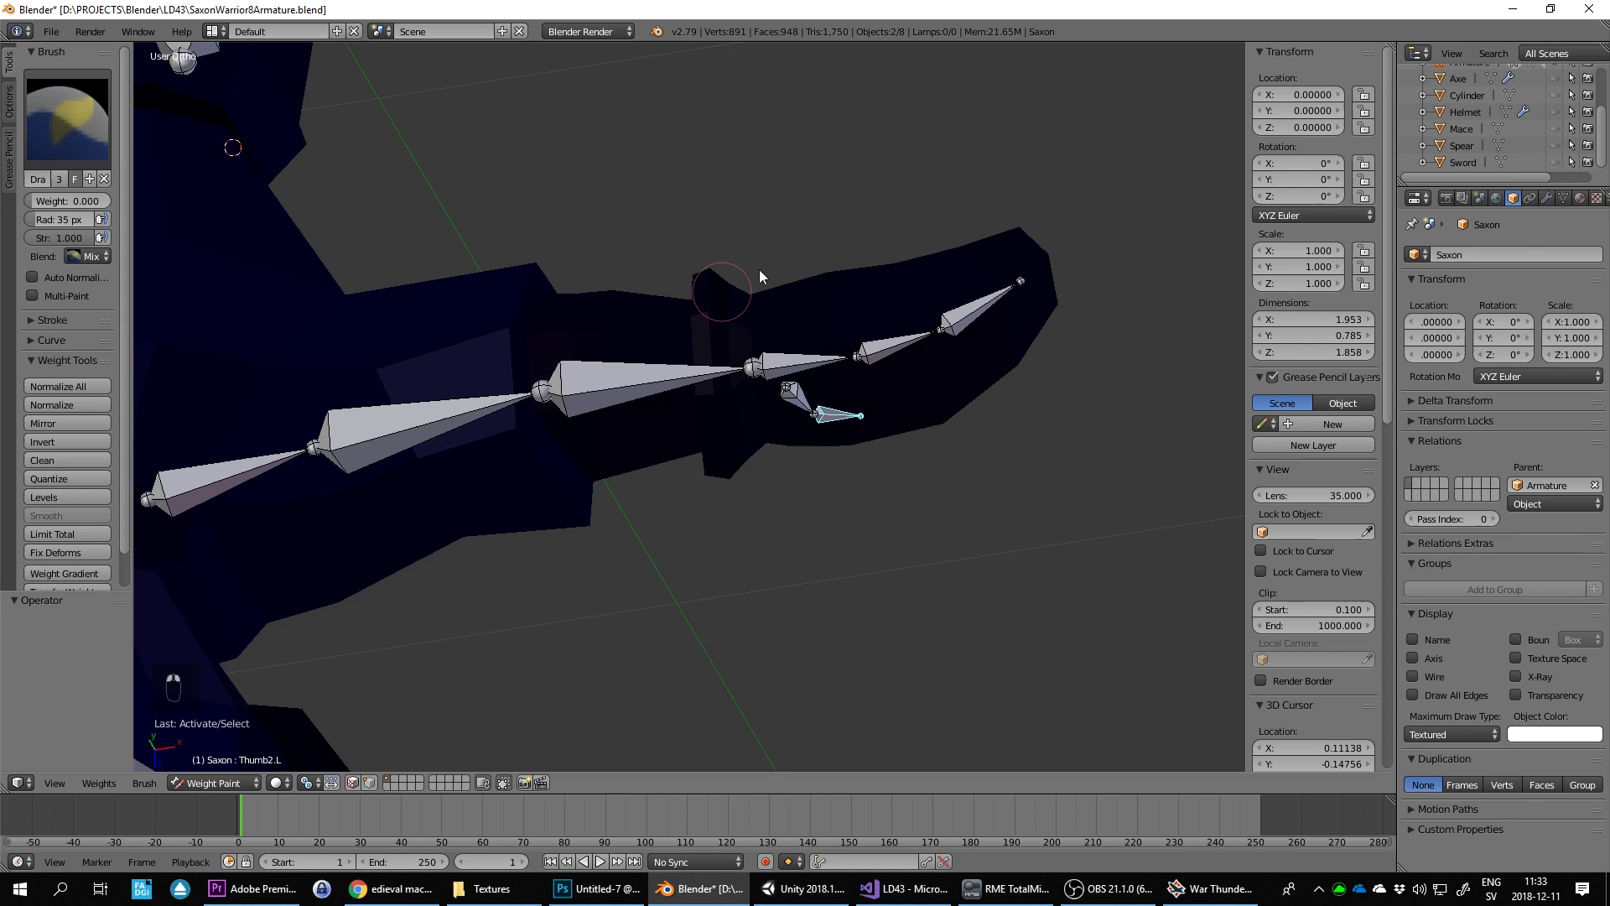
click(708, 308)
key(KP_1)
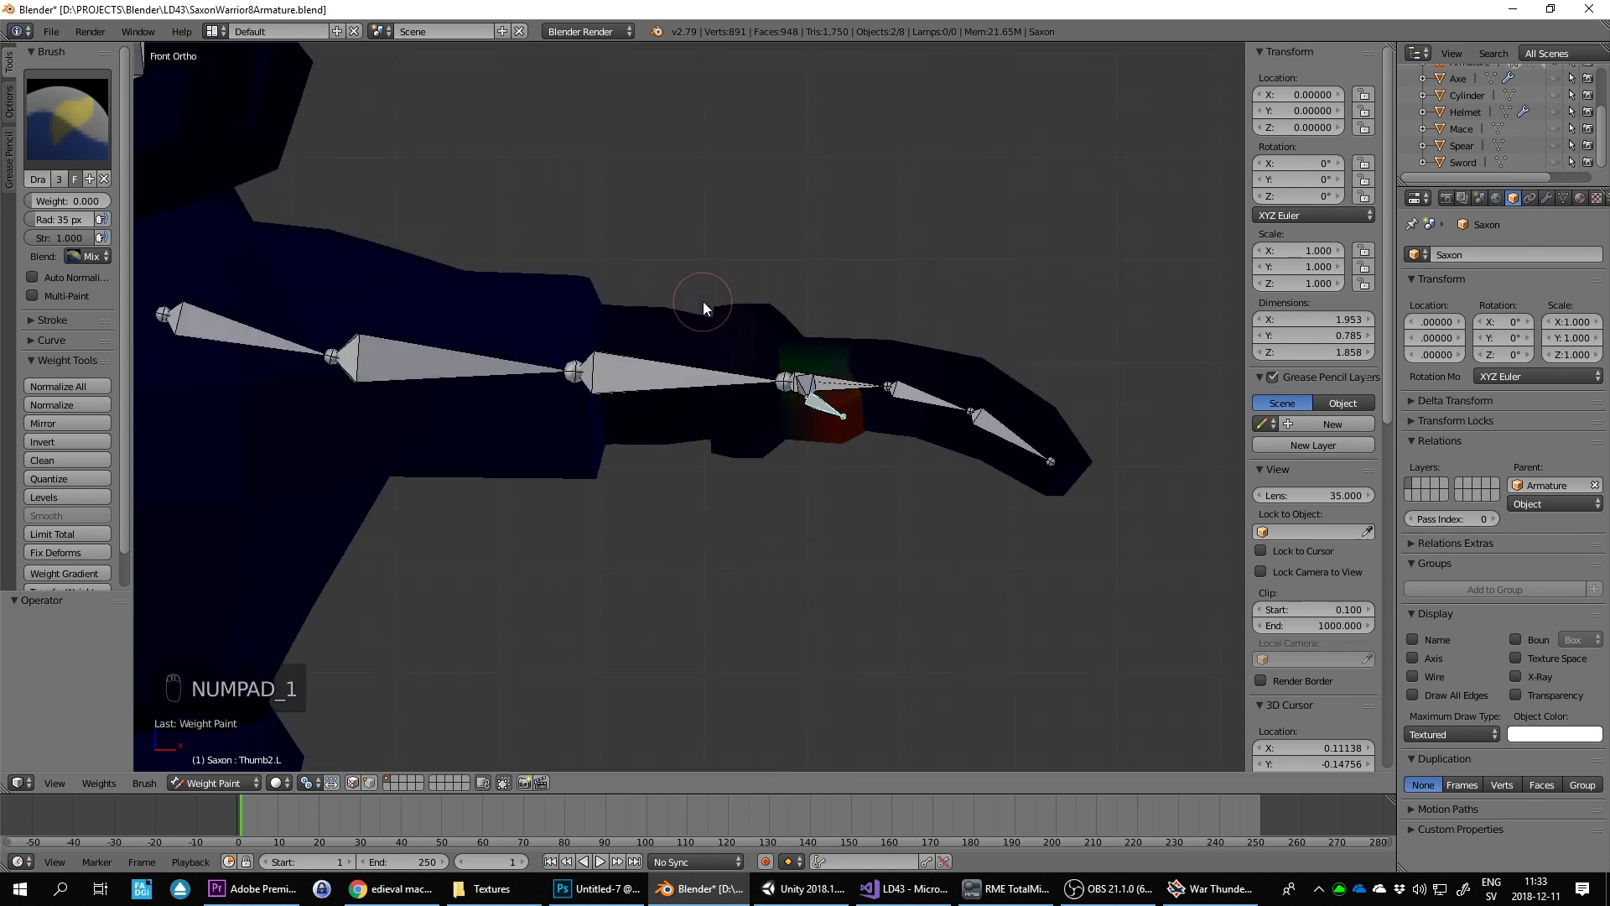
drag(741, 292, 767, 394)
drag(767, 400, 780, 446)
key(r)
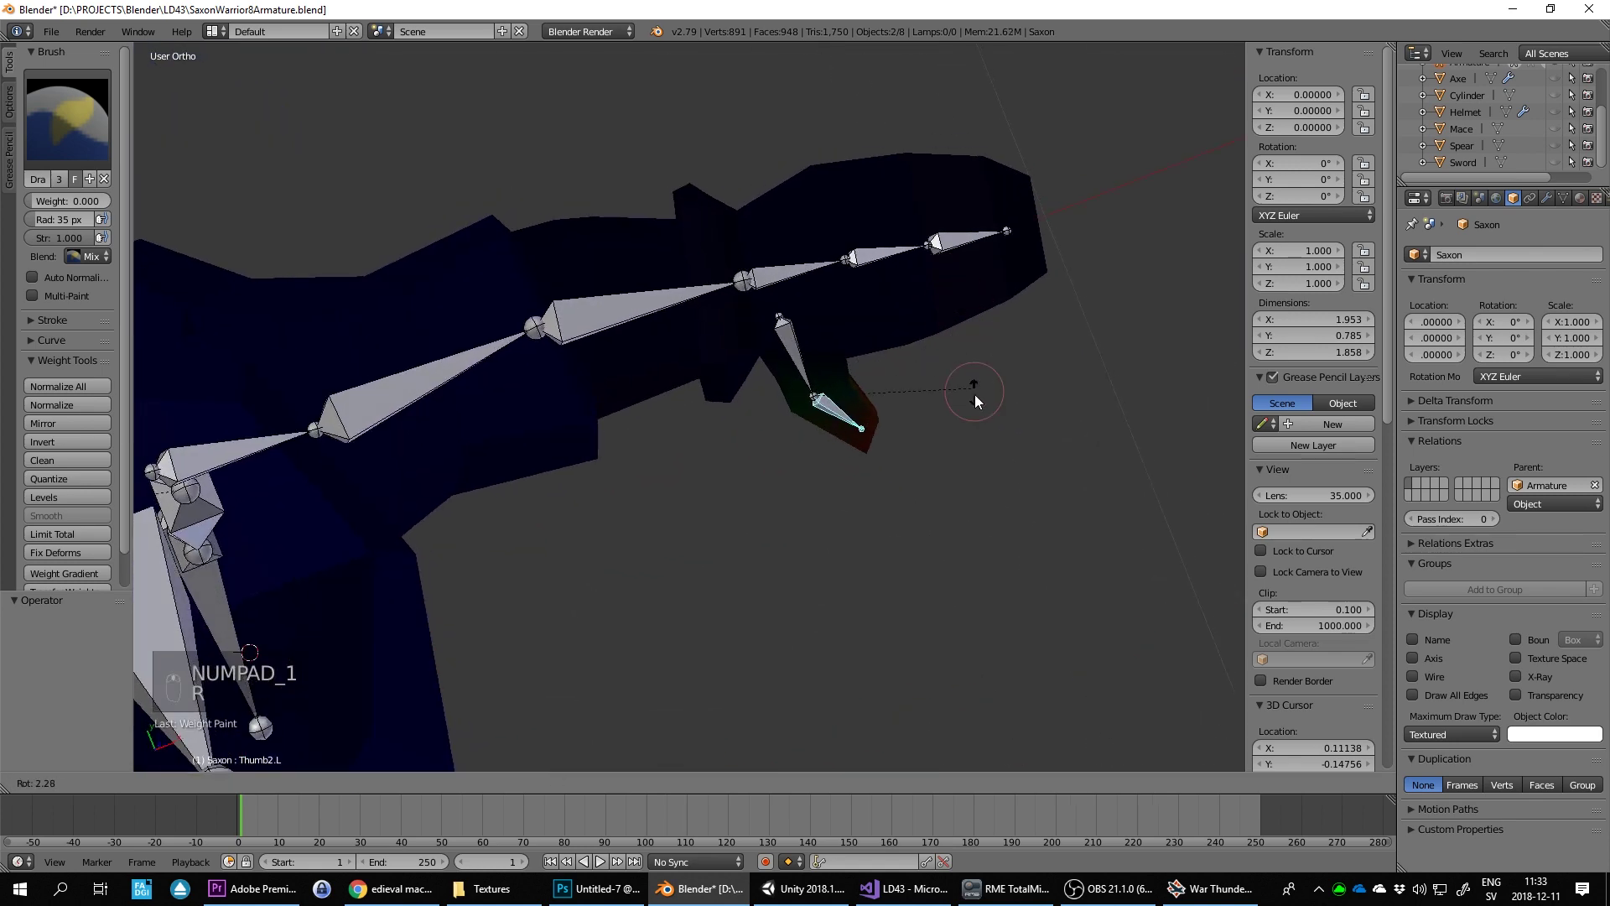
drag(972, 350, 954, 281)
key(r)
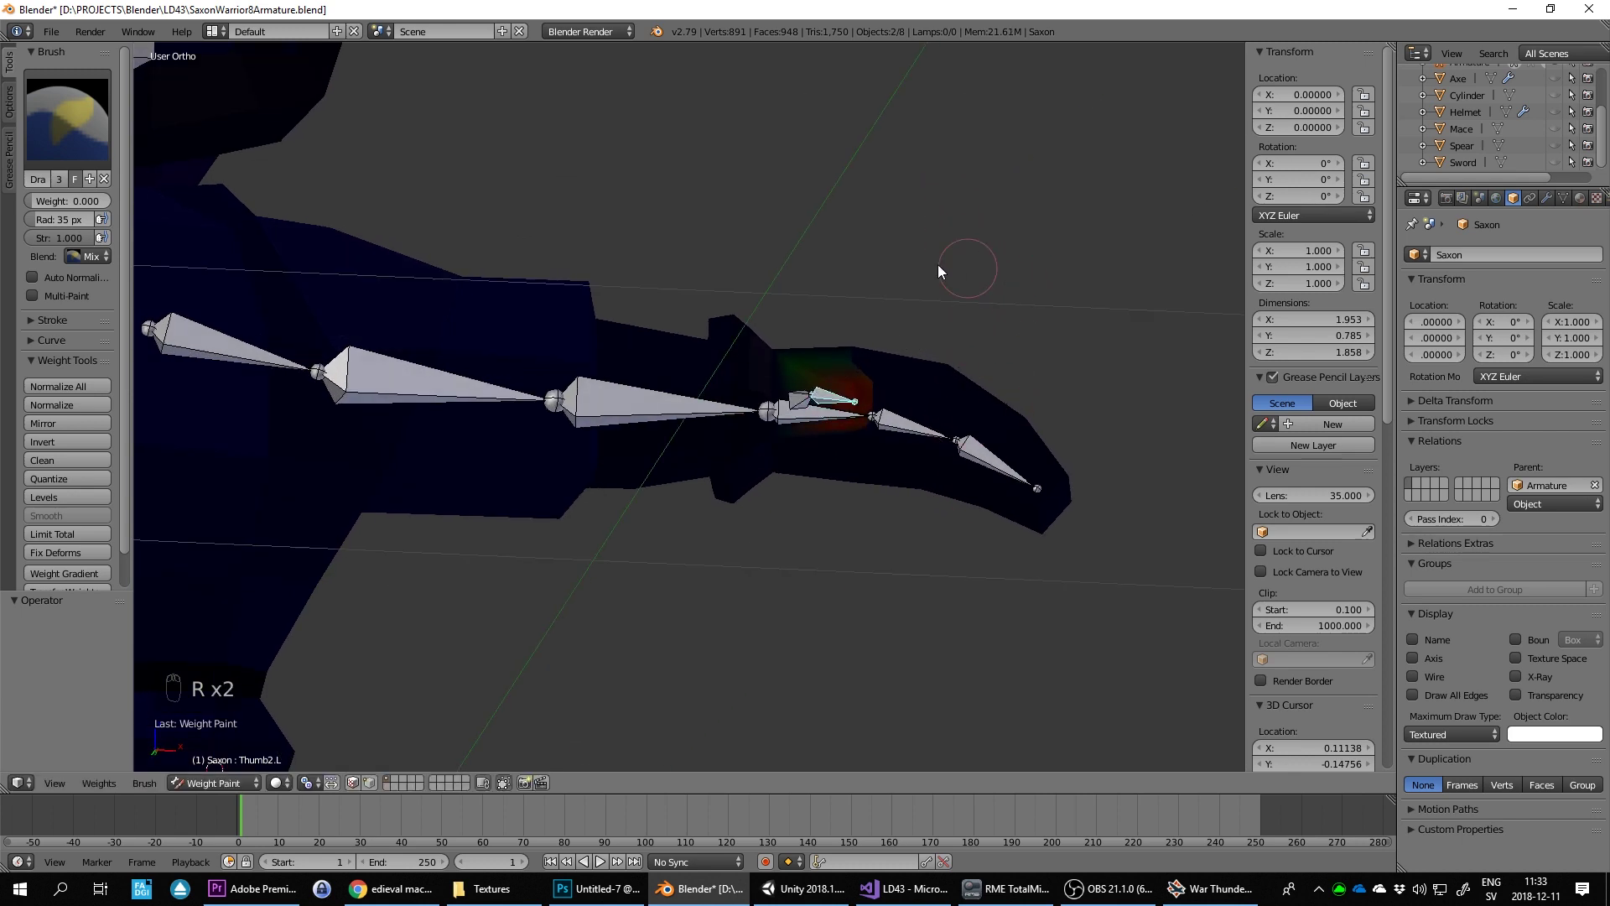
Step: Return to a front orthographic view of the whole warrior at rest
key(KP_1)
key(KP_7)
key(KP_1)
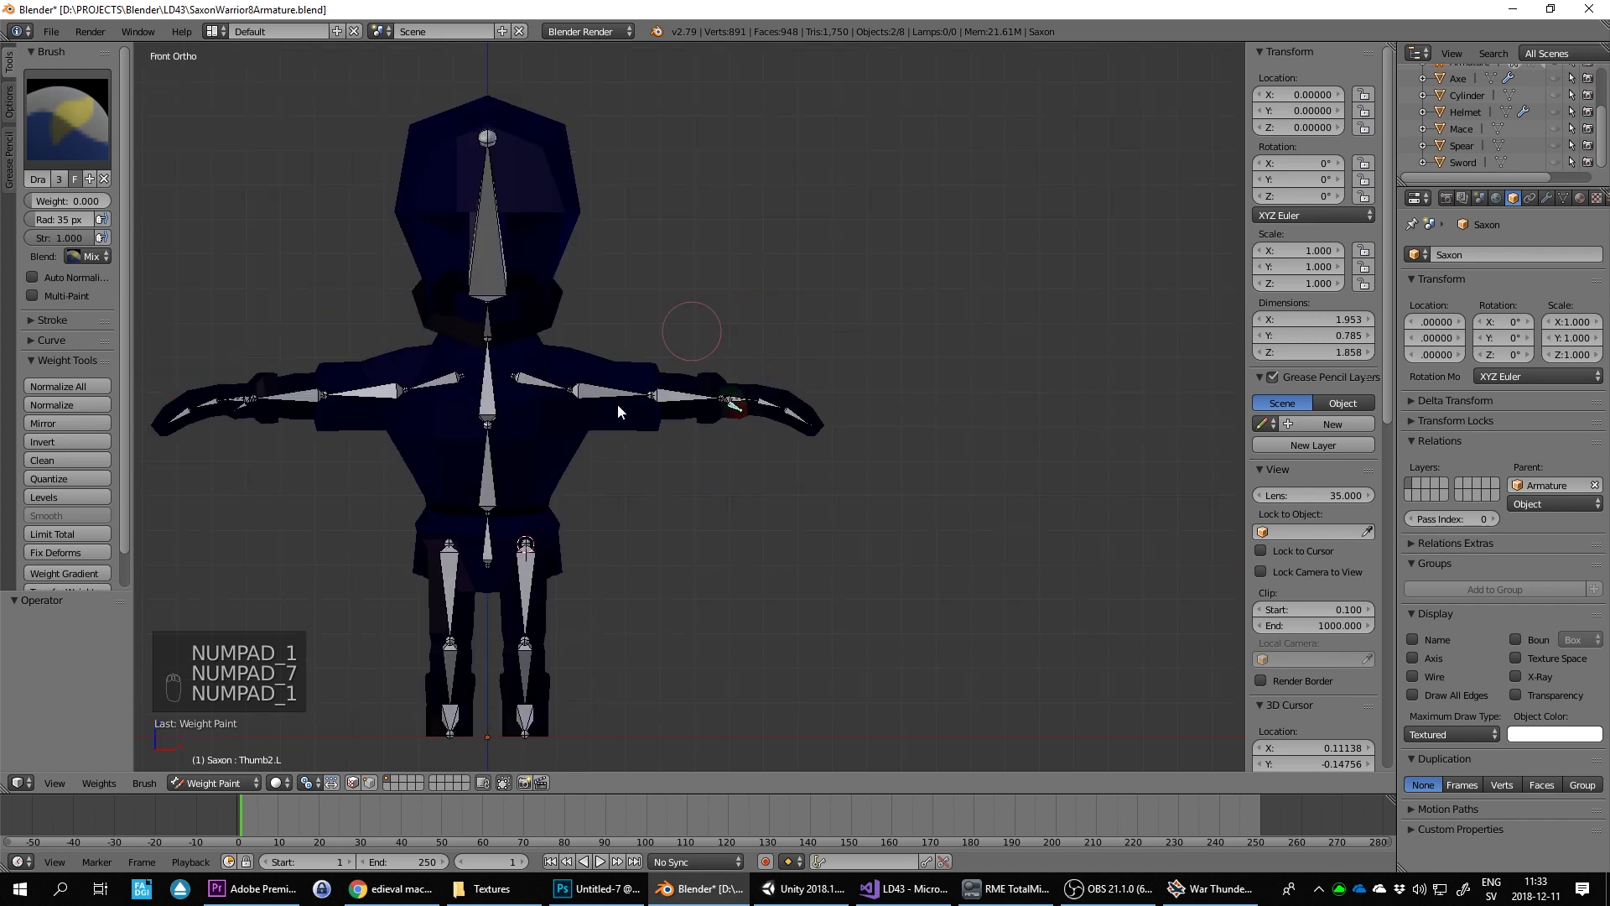
Step: Rotate the upper-arm bone to see its influence, then paint weights on the shoulder and undo a stroke
drag(594, 401, 835, 456)
key(r)
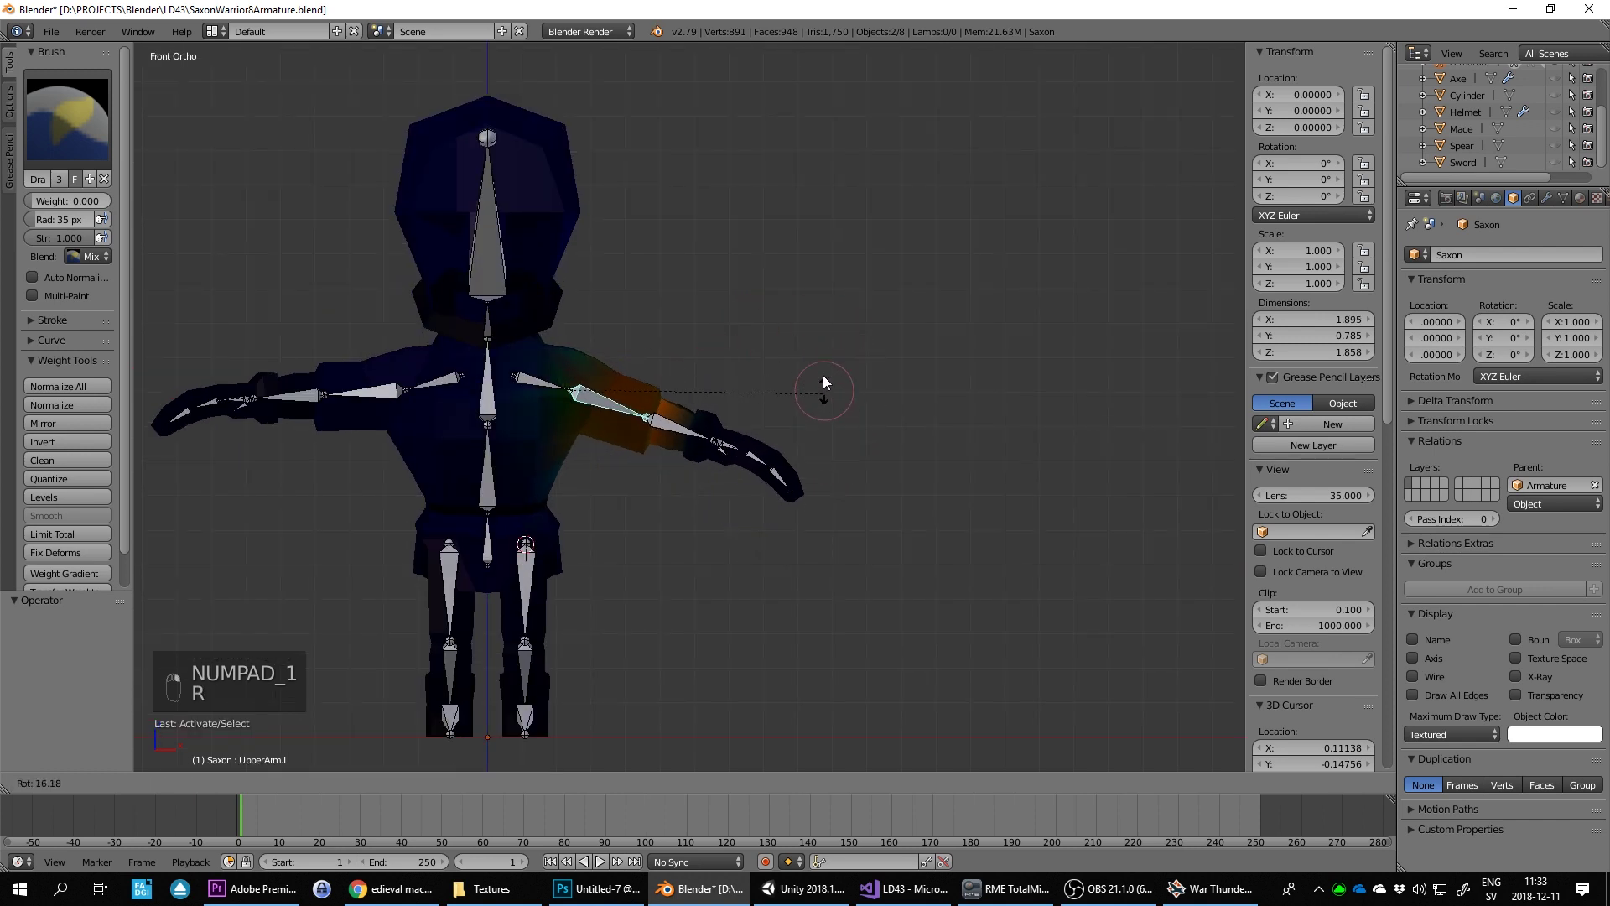
key(r)
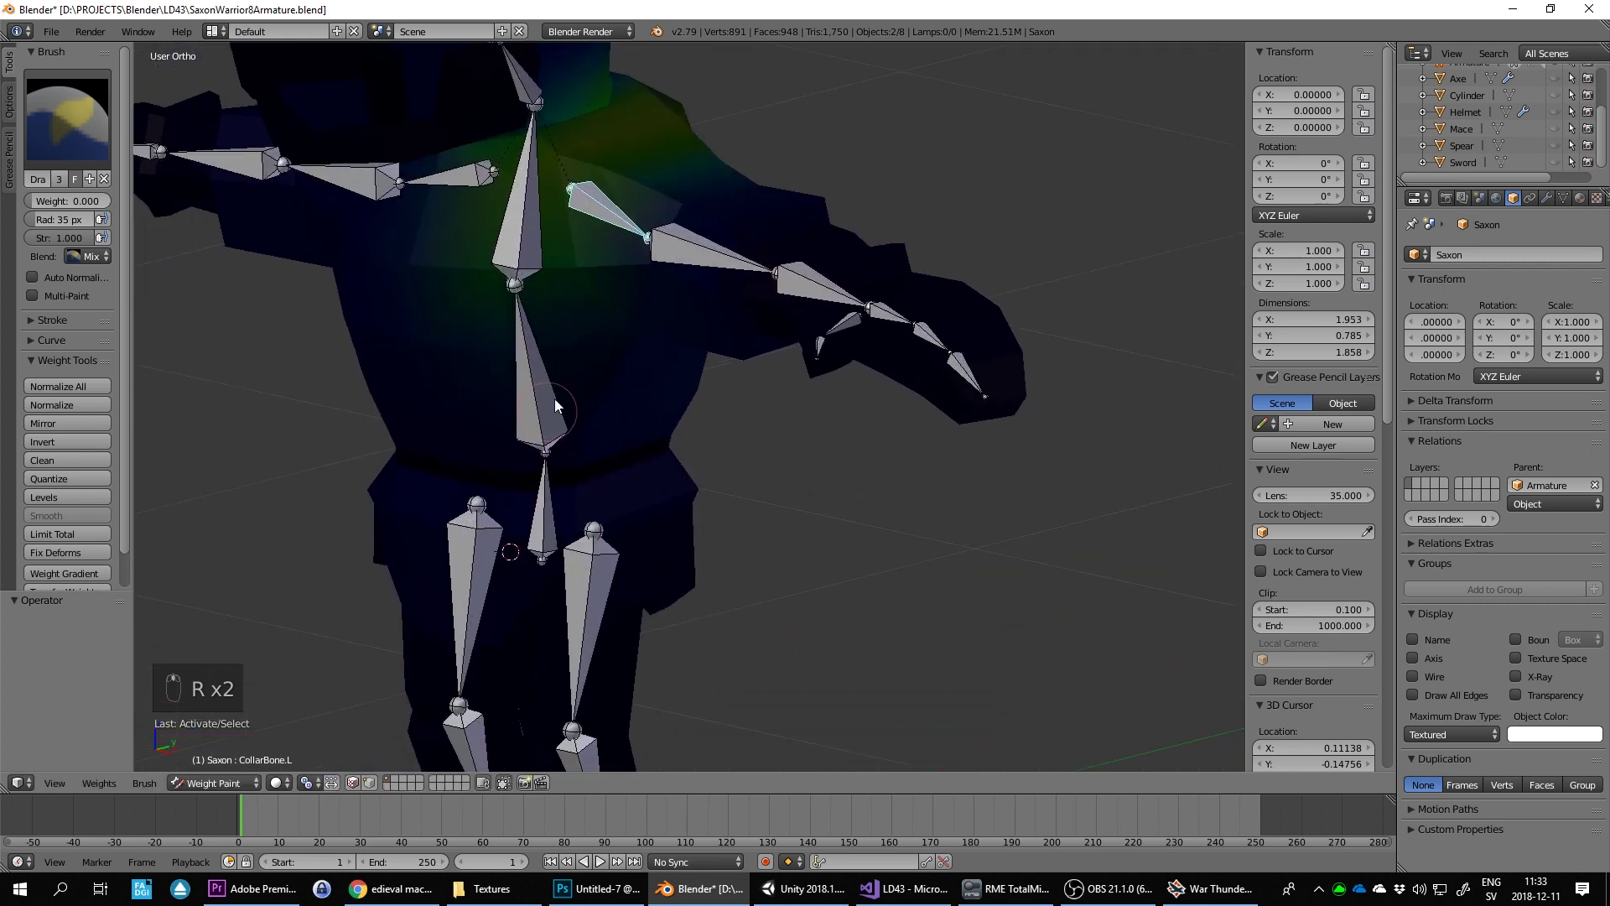
drag(669, 427, 638, 424)
drag(630, 305, 693, 467)
drag(693, 467, 669, 419)
click(696, 413)
key(ctrl+z)
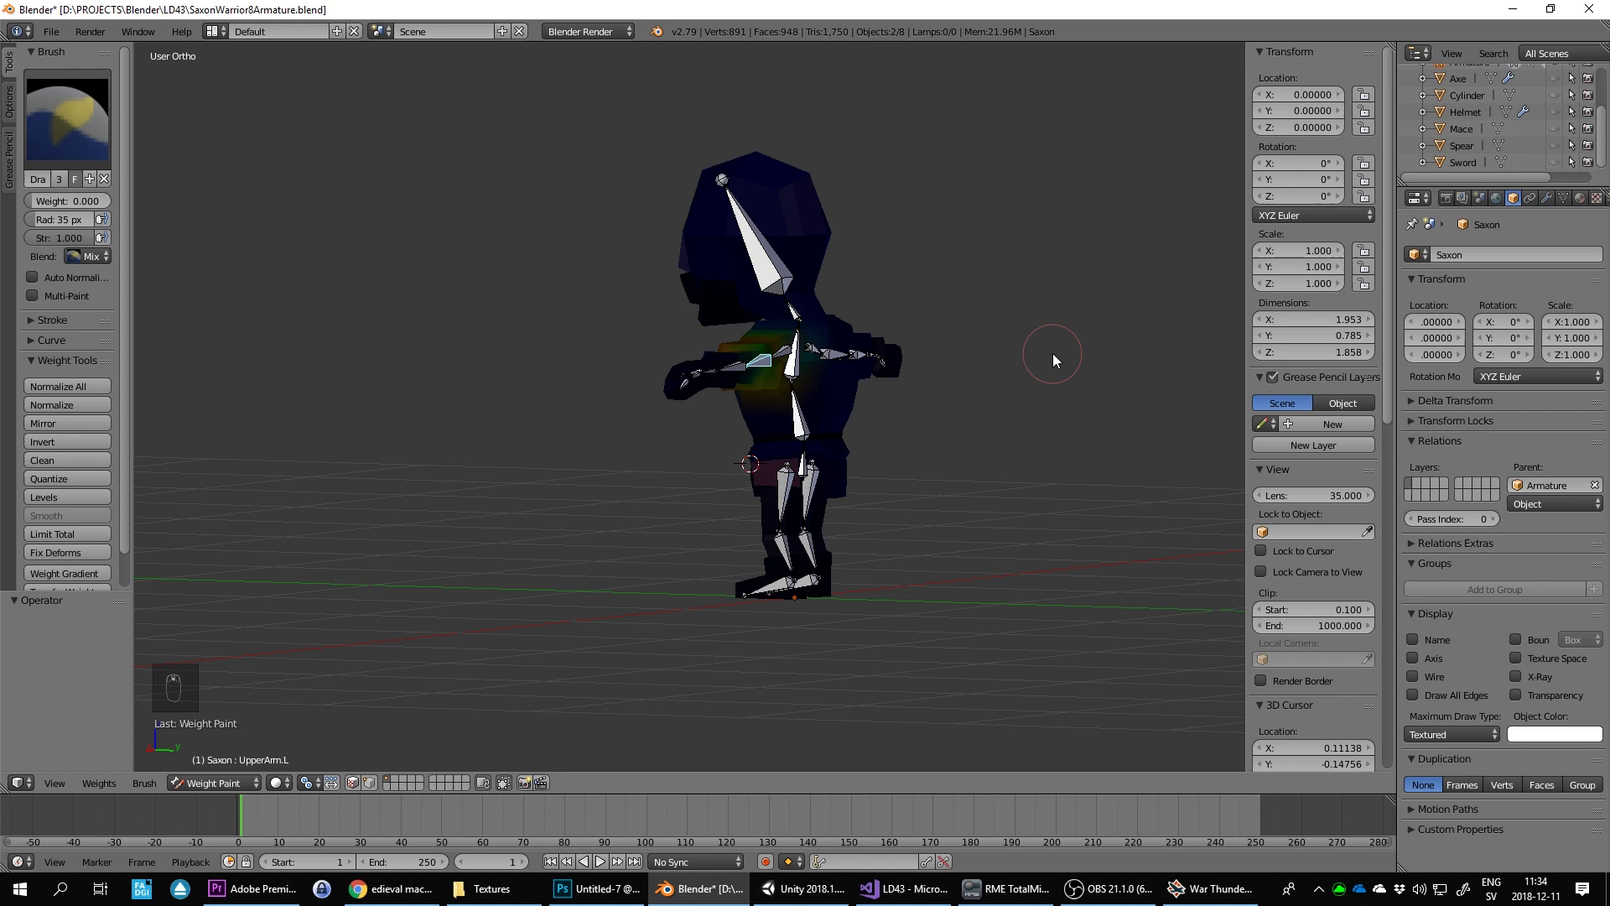
Step: Paint upper-arm weights from the side and front, test-rotating the bone between strokes
drag(1010, 329, 1006, 370)
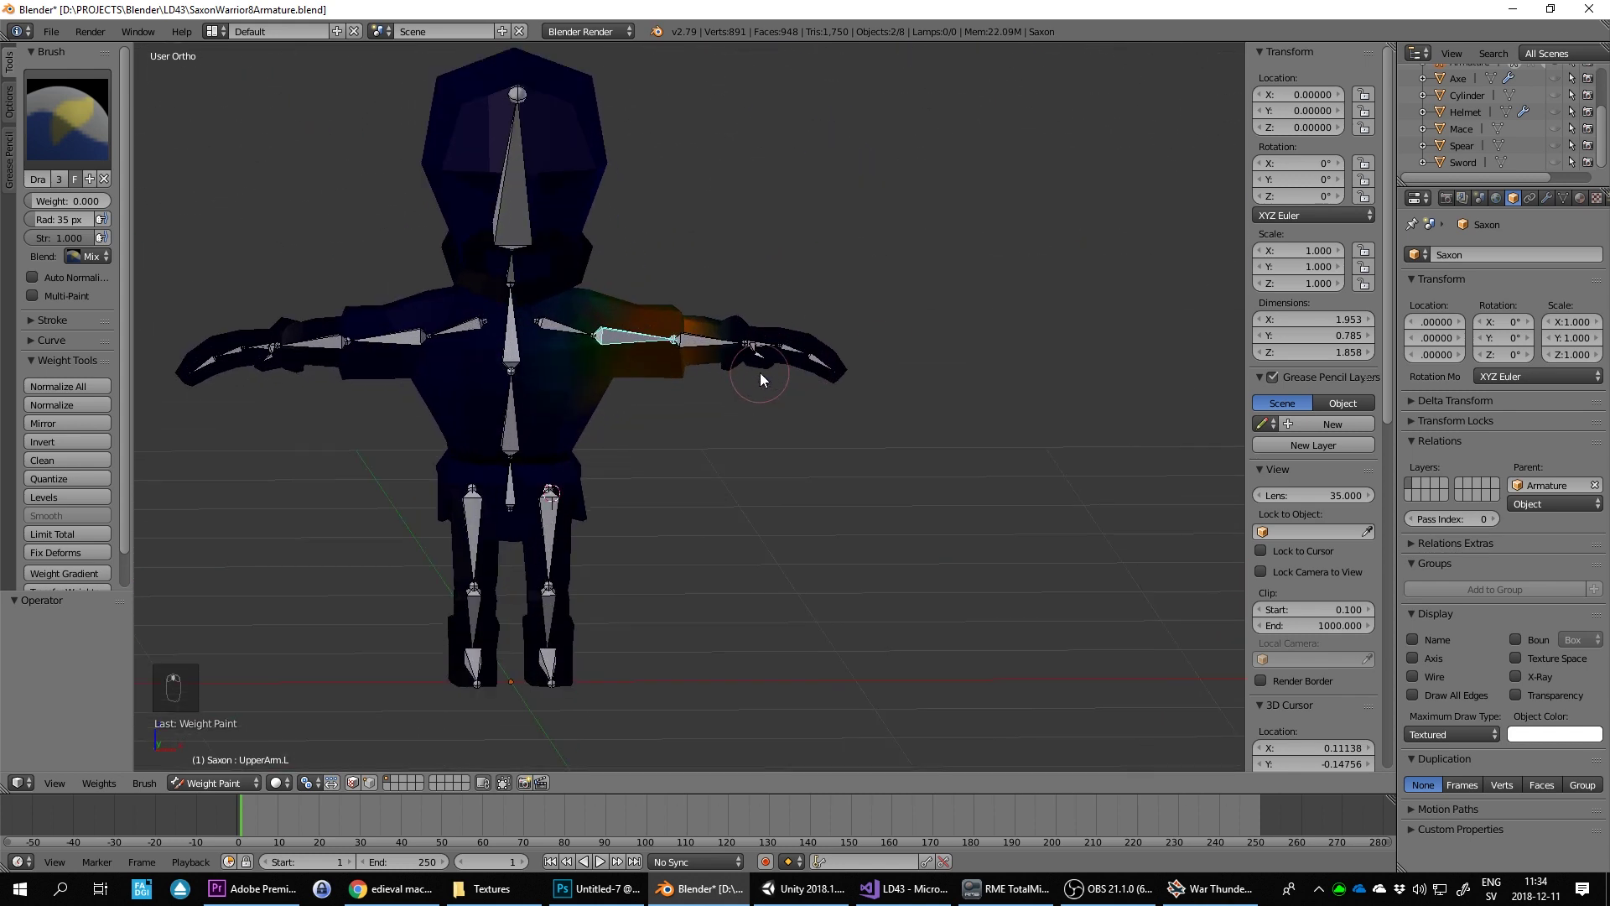
key(r)
middle_click(641, 486)
drag(739, 390, 898, 307)
key(r)
key(r)
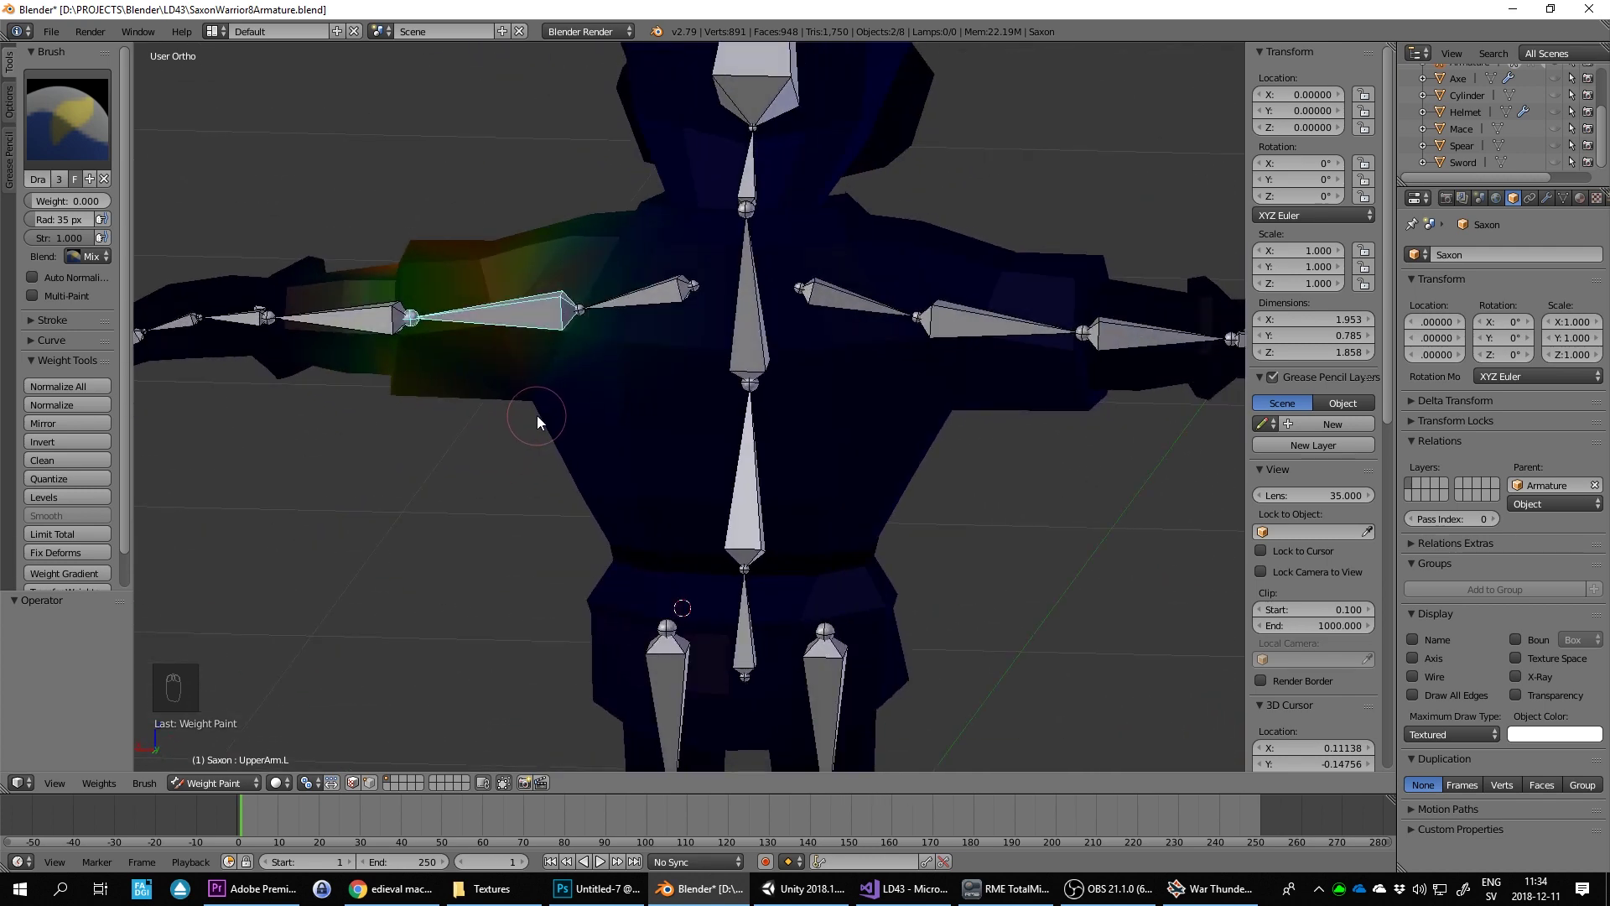
drag(541, 418, 940, 277)
drag(941, 277, 964, 280)
key(r)
drag(952, 405, 910, 294)
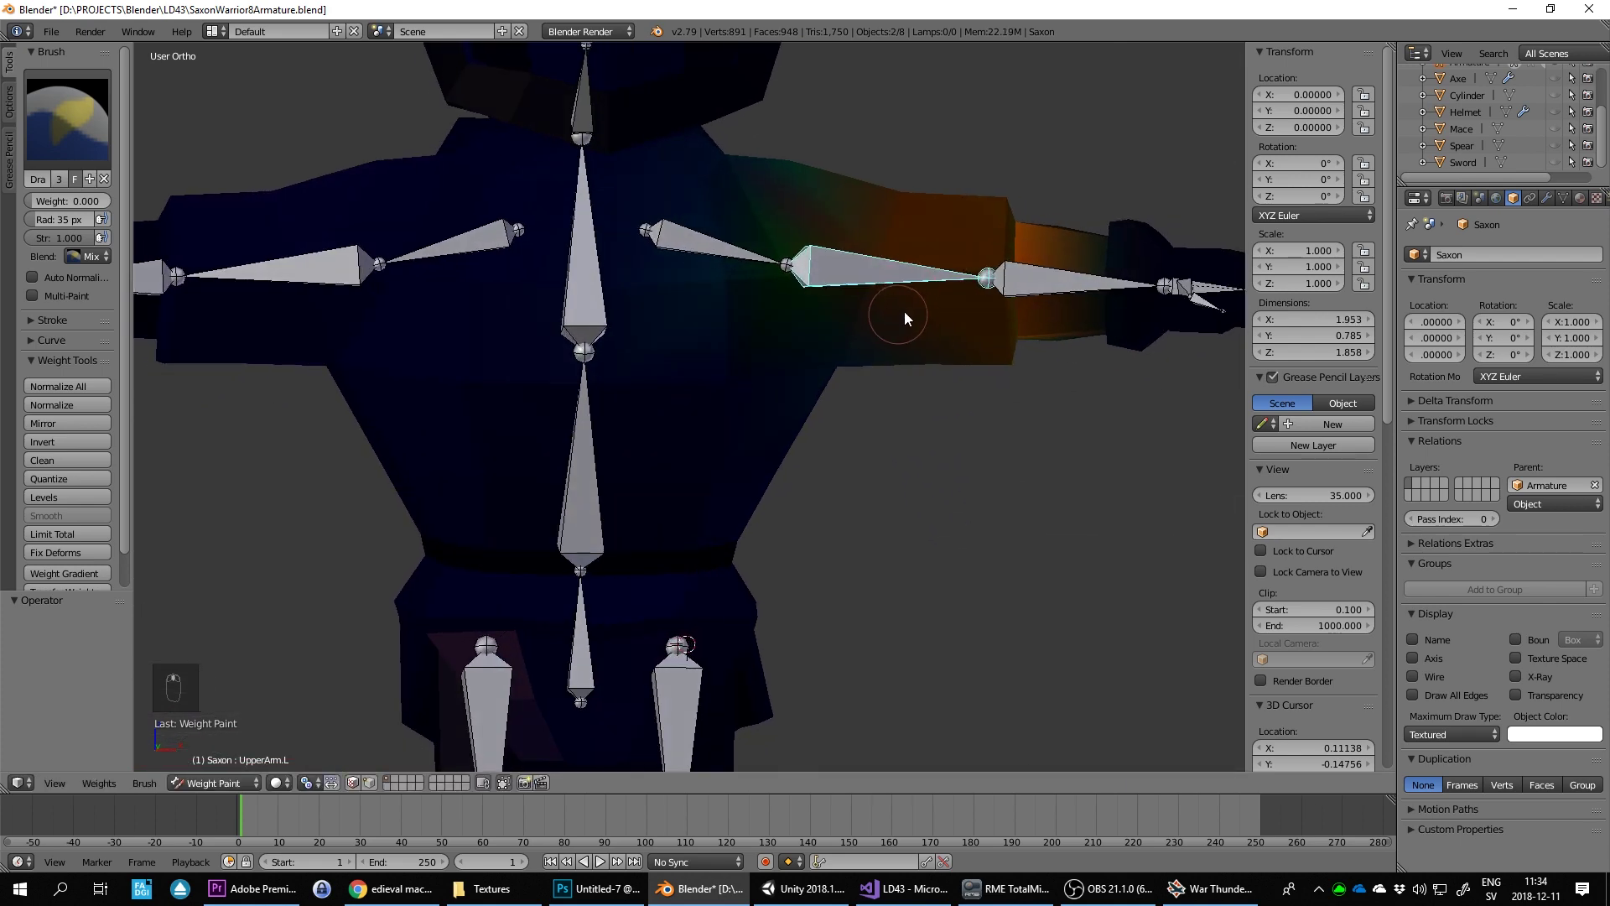
drag(868, 354, 997, 355)
Step: Paint along the upper arm from the front view and bend the bone to check which faces follow
key(KP_1)
key(r)
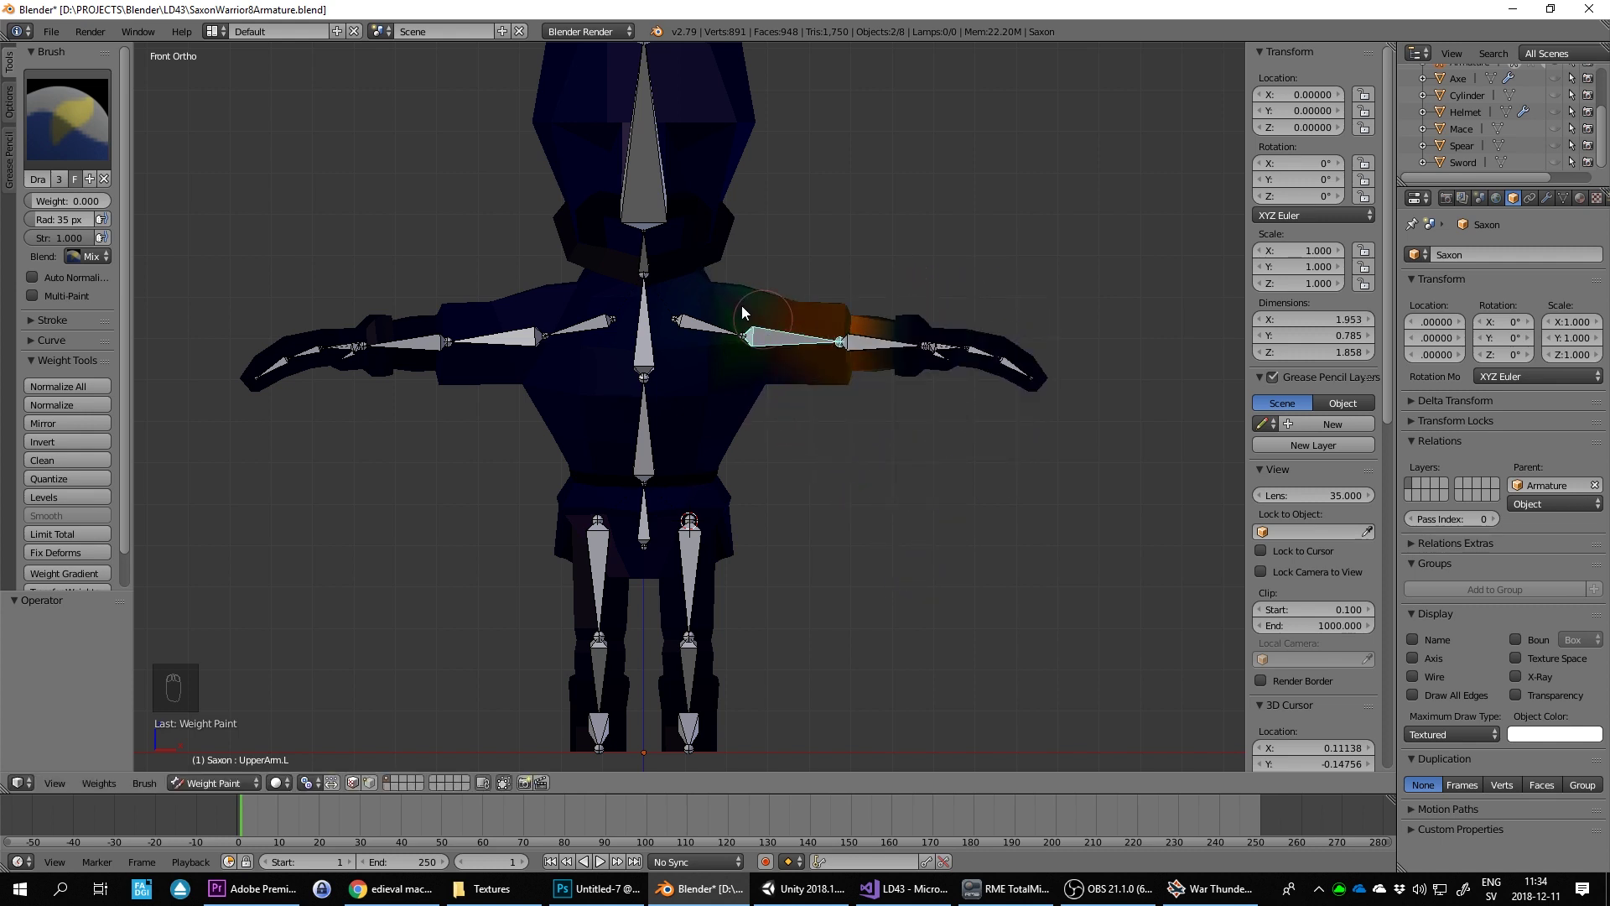
drag(740, 147, 892, 298)
key(KP_1)
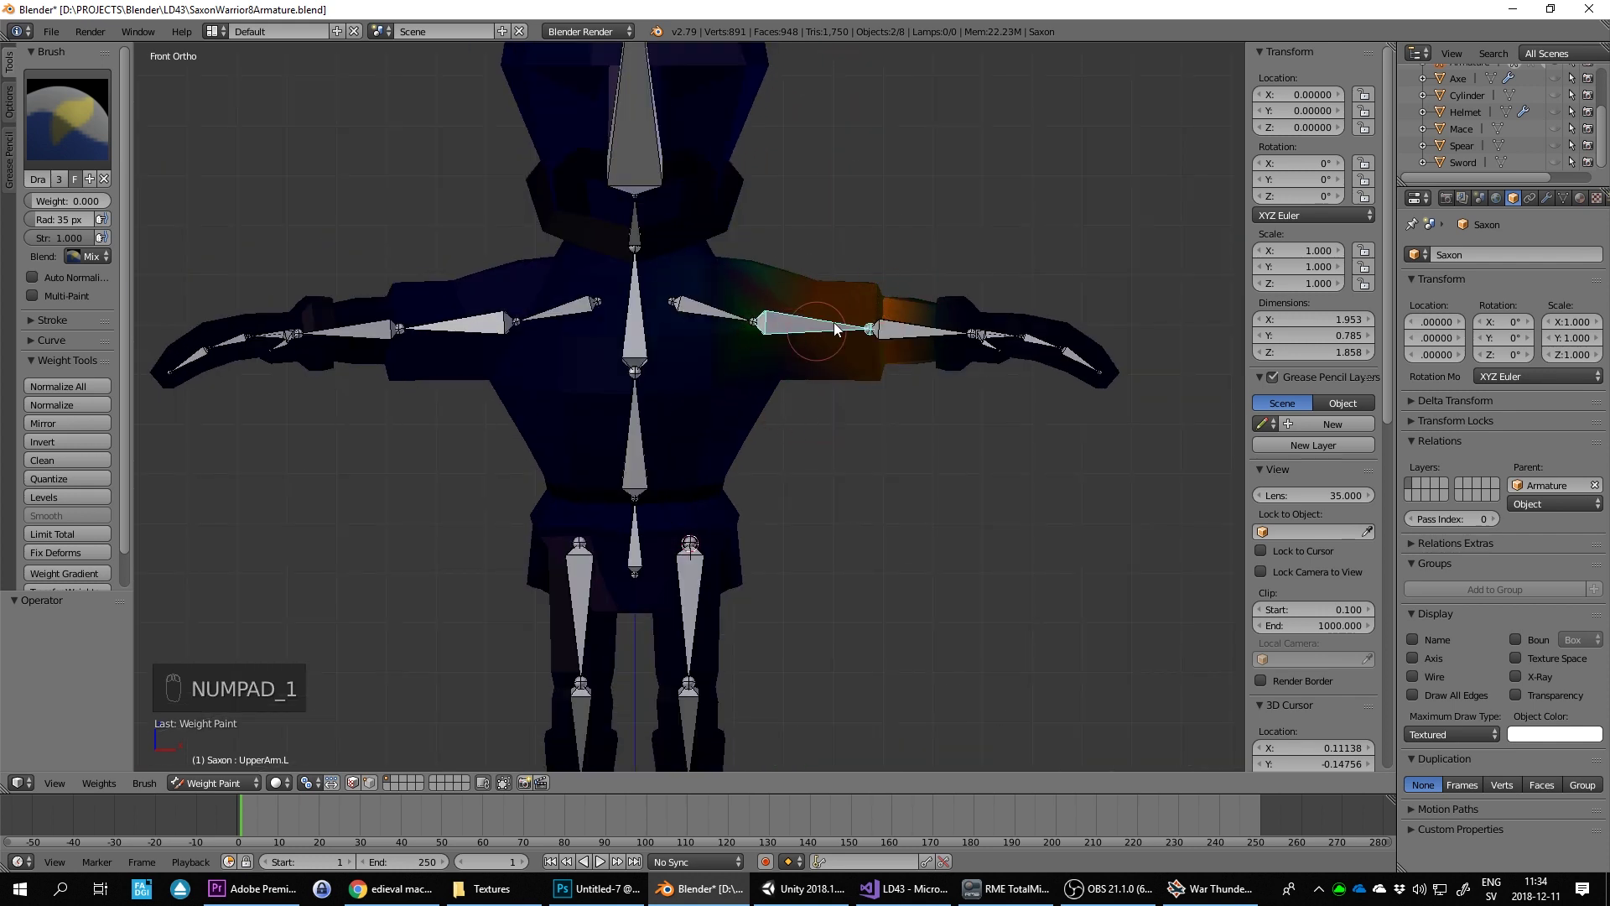
key(r)
drag(713, 309, 805, 343)
key(r)
key(r)
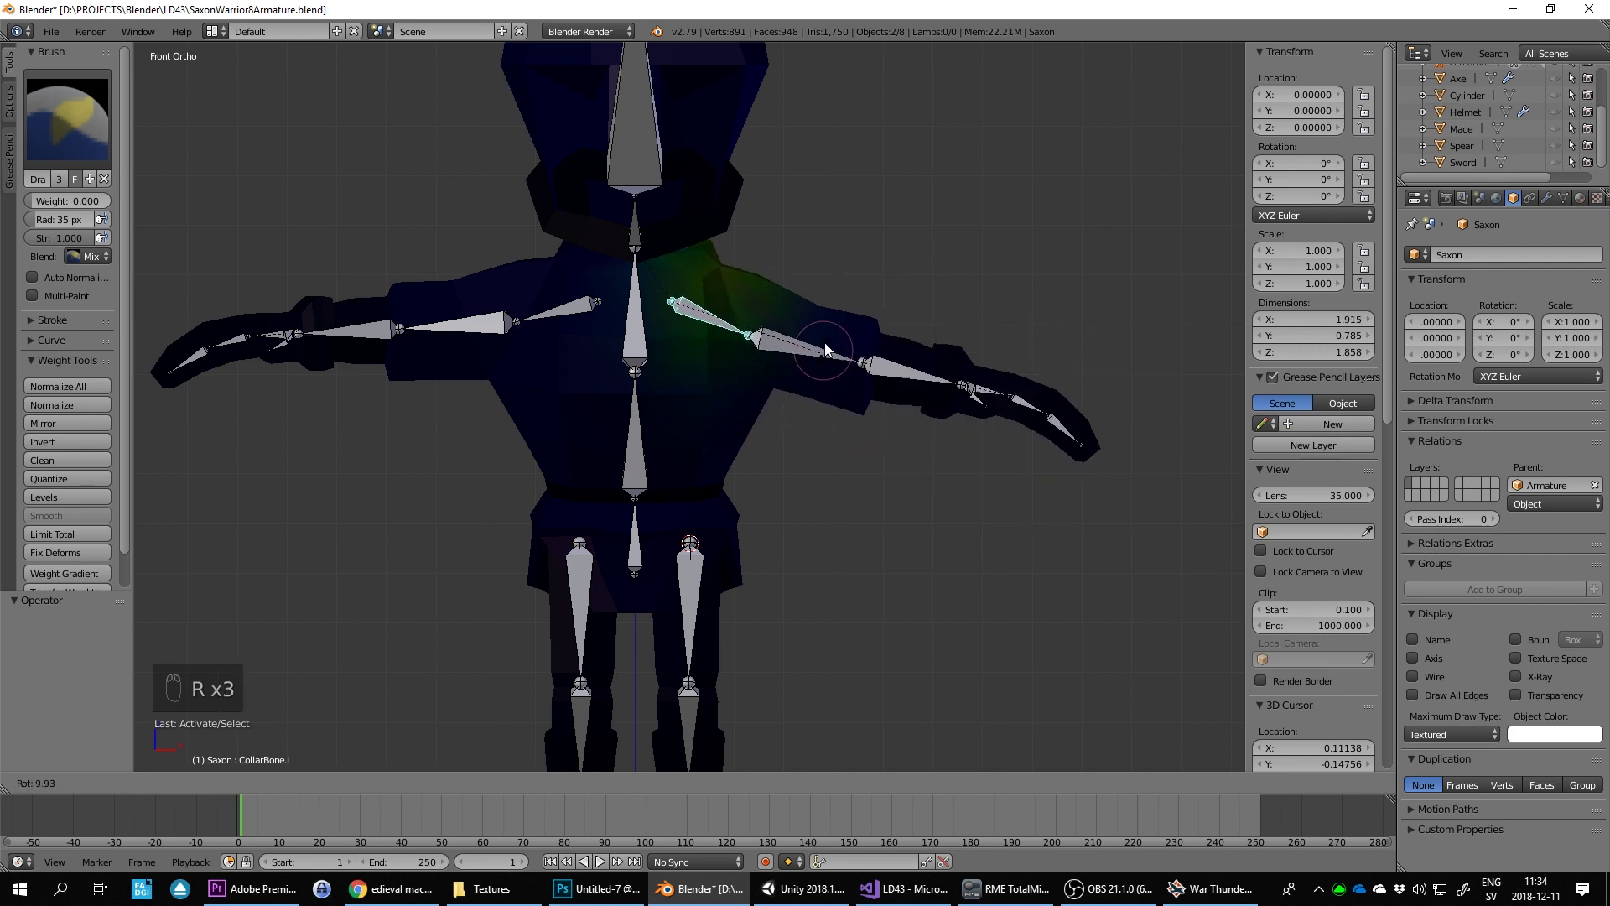
drag(840, 337, 795, 381)
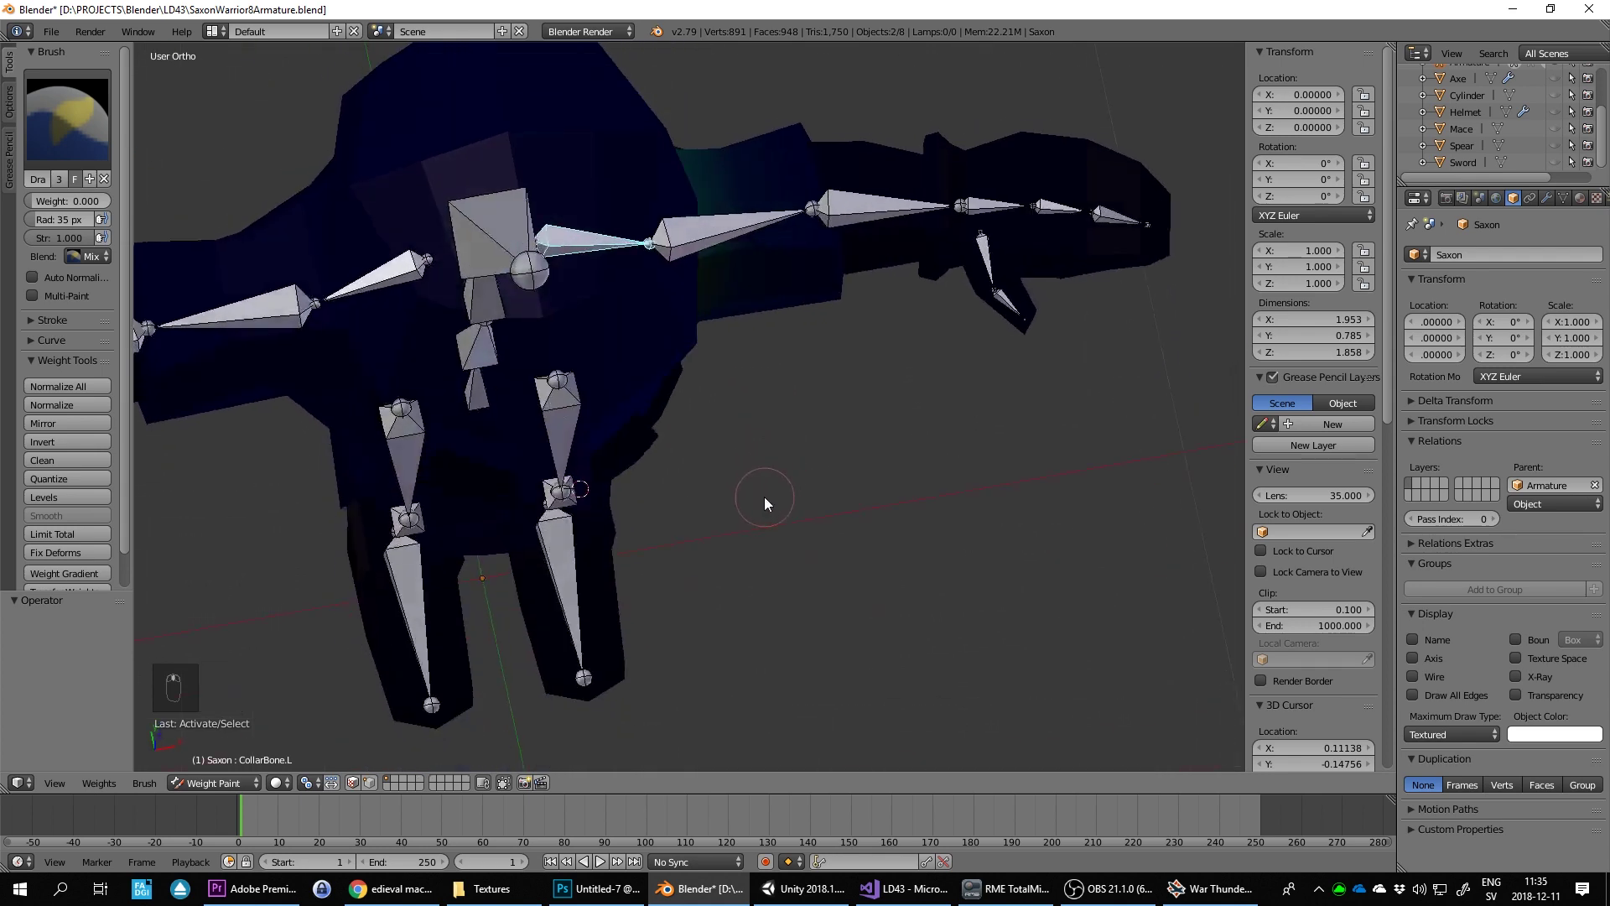
Step: Leave Edit Mode on the Saxon mesh and return to Weight Paint with the shoulder weights visible
middle_click(749, 352)
key(Tab)
key(Tab)
key(Tab)
click(475, 782)
key(Tab)
click(705, 429)
key(Tab)
key(Tab)
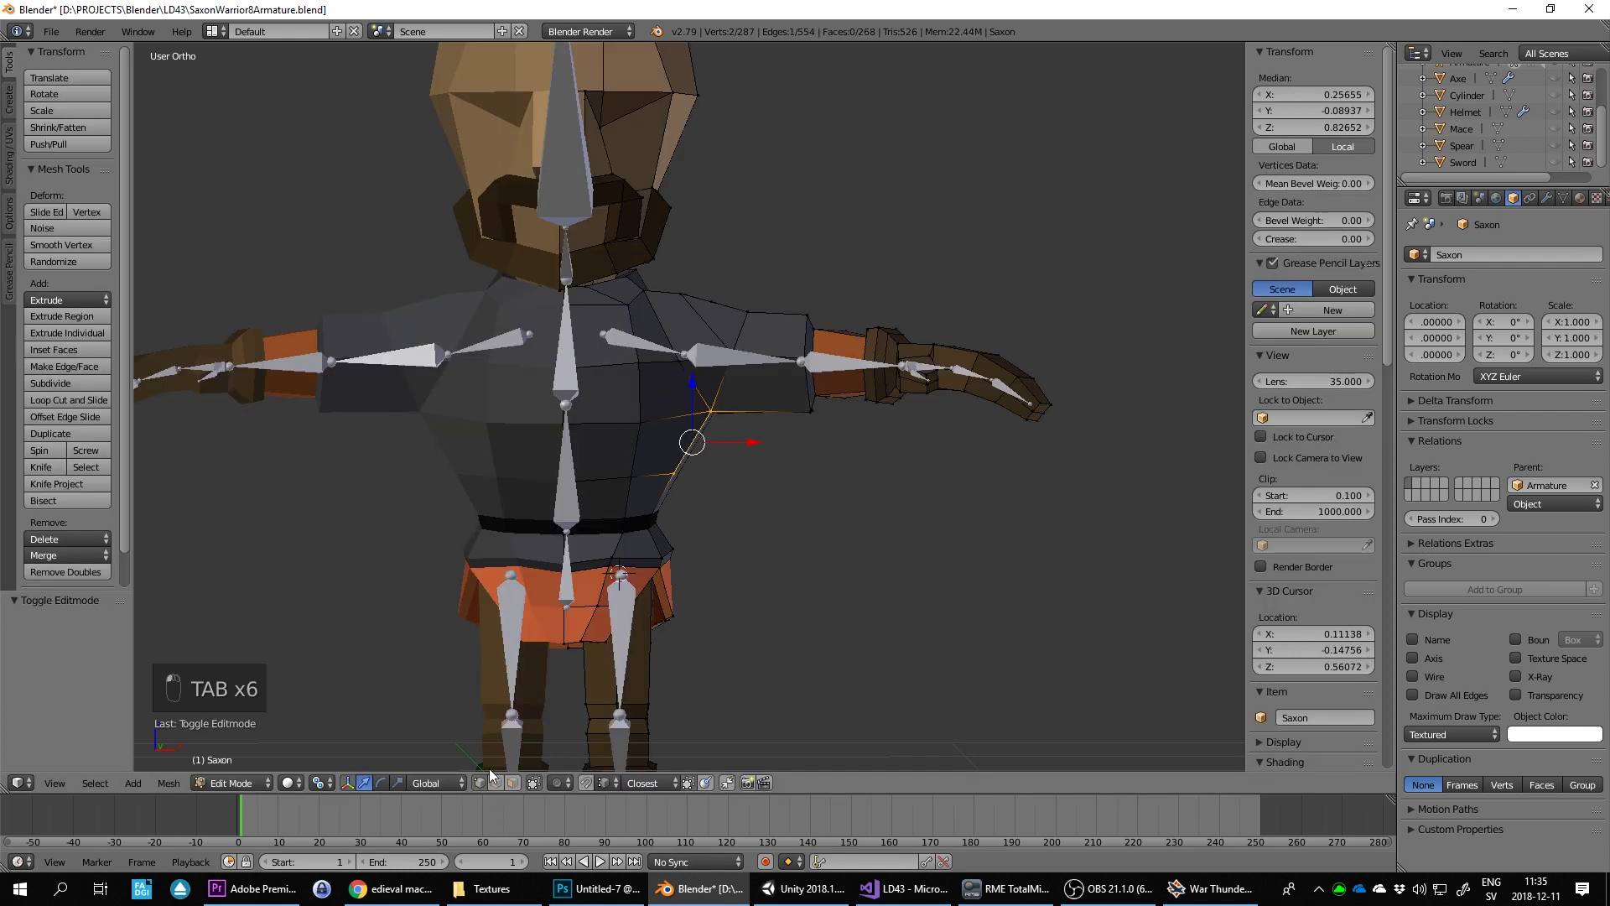
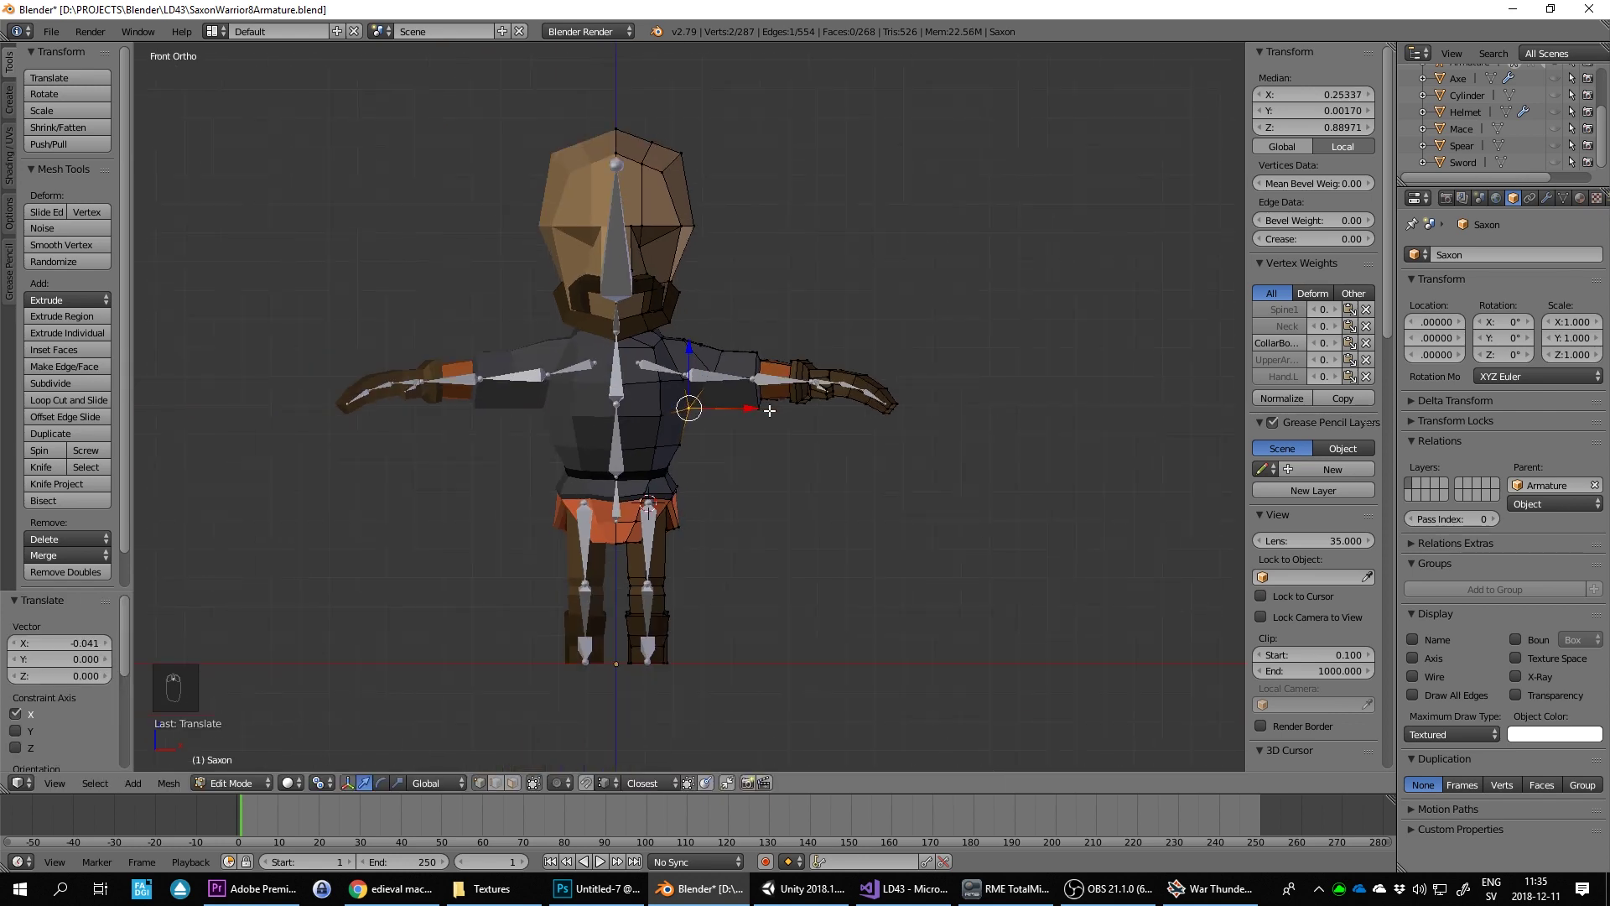
key(Tab)
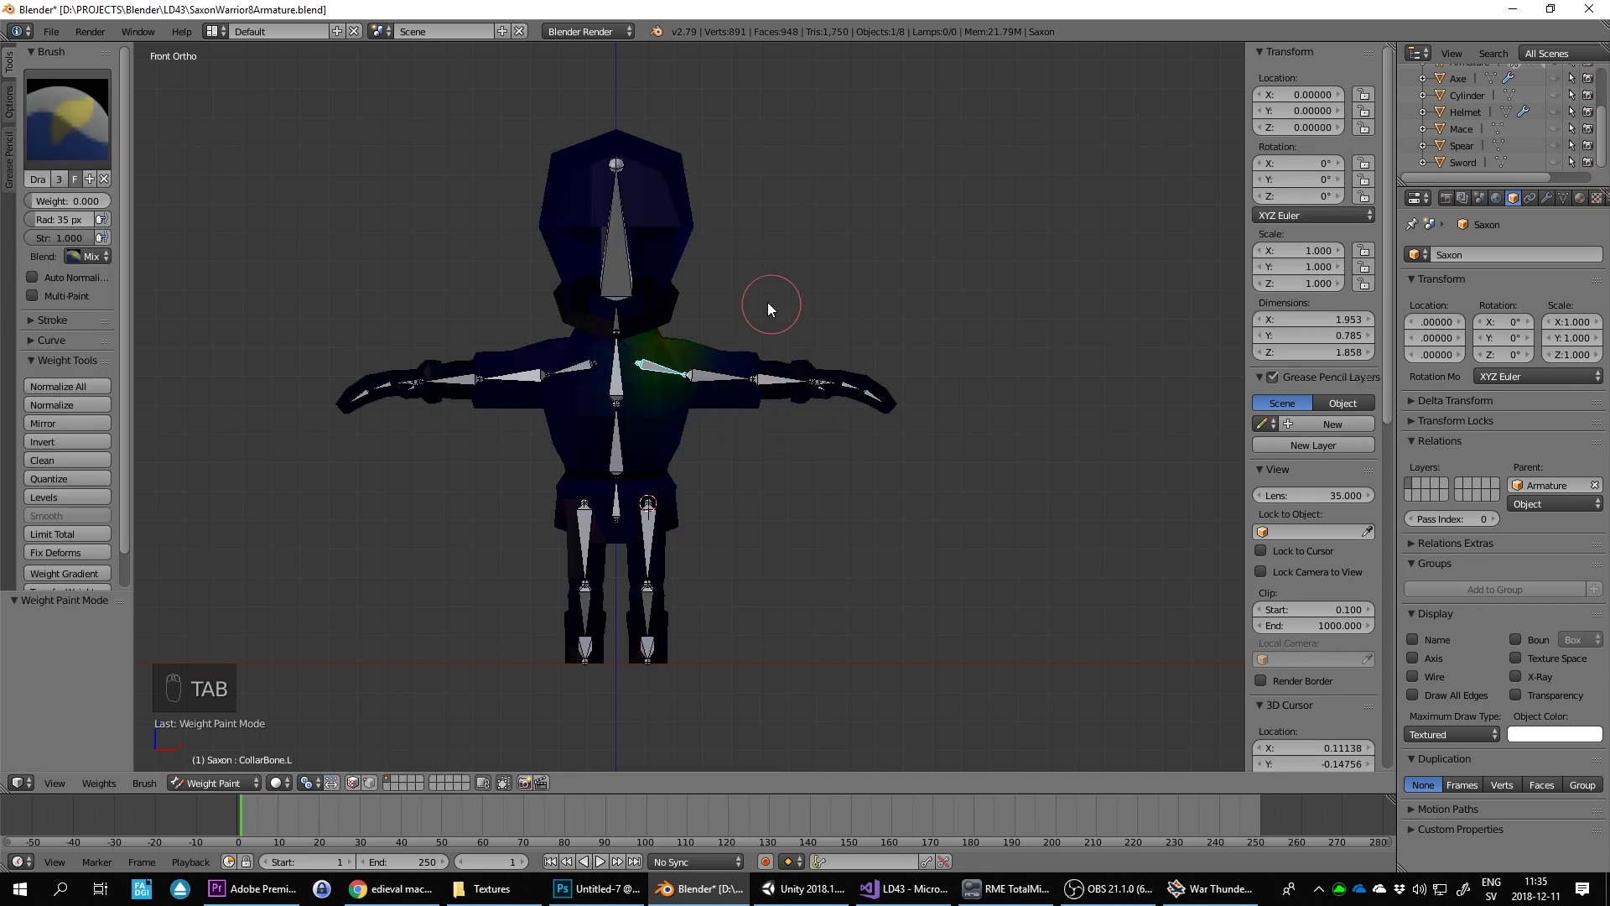
Step: Select the upper-arm bone, set brush Weight 1.0 and Strength 0.2, and lay first strokes on the upper arm
key(r)
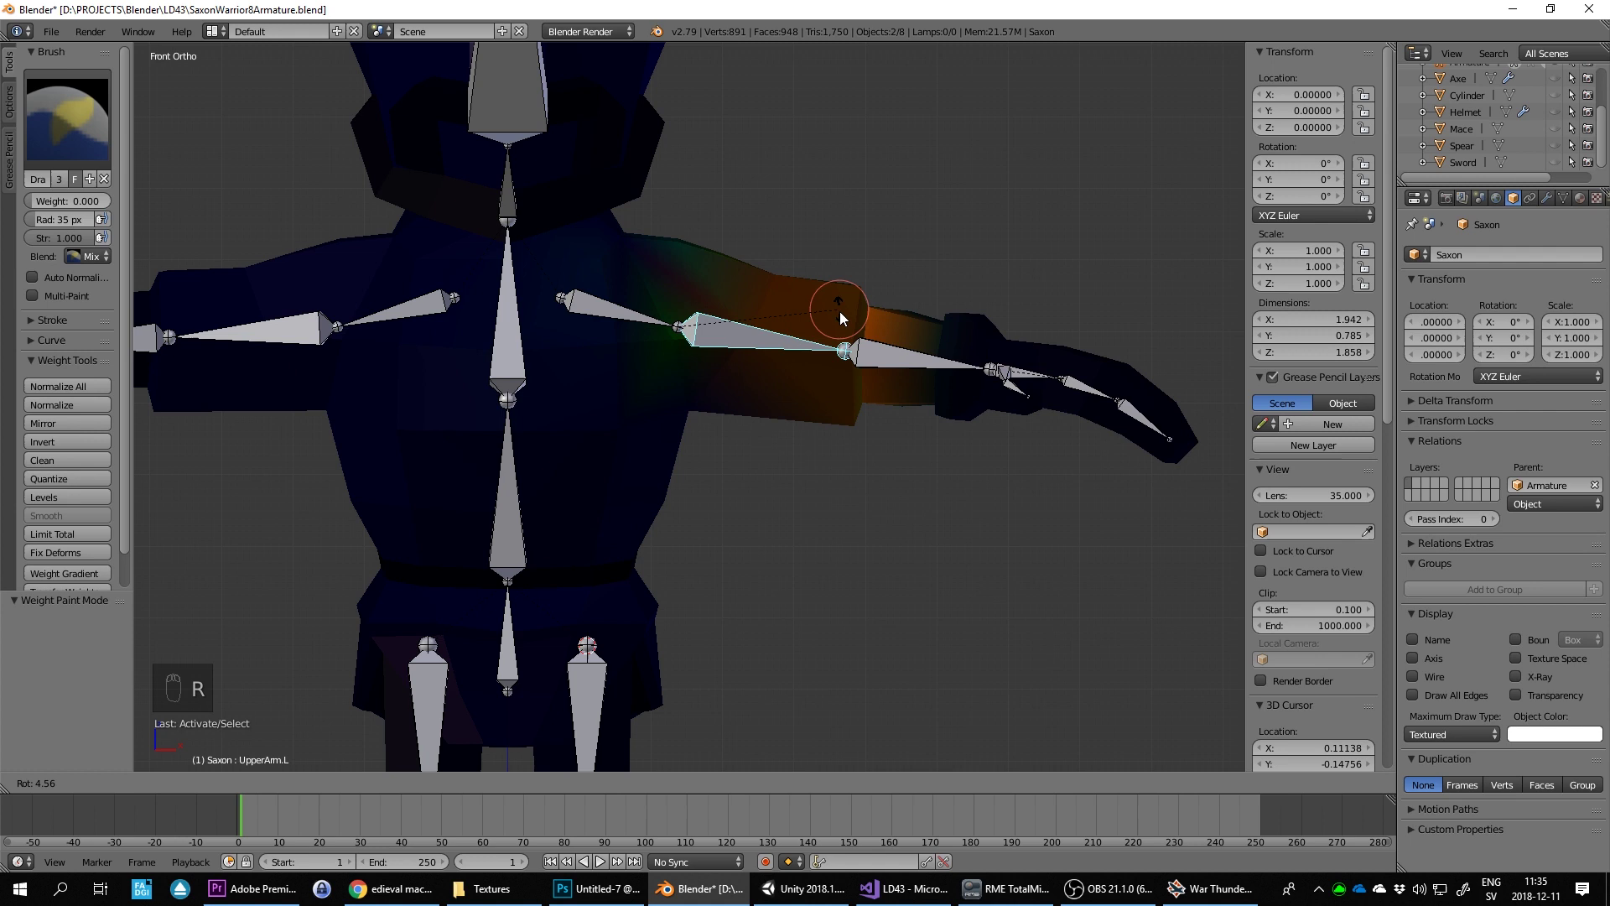
drag(85, 205, 943, 469)
key(ctrl+z)
key(r)
key(ctrl+z)
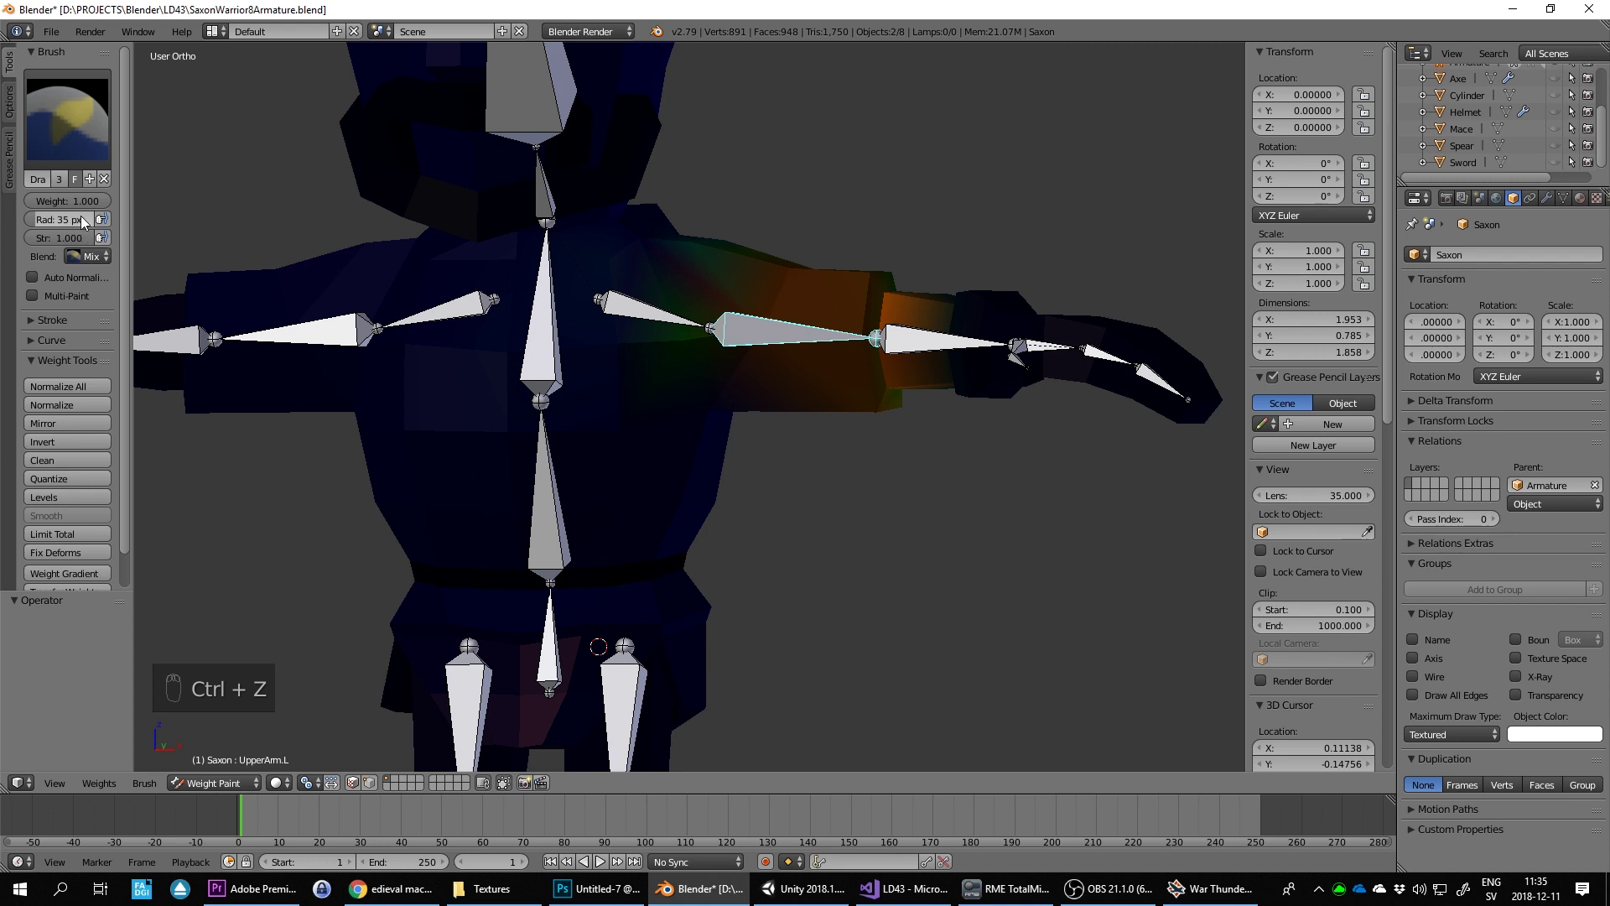
drag(92, 240, 832, 496)
key(ctrl+z)
Step: Paint the upper arm fully from the front and blend the weight out toward the shoulder
key(KP_1)
key(r)
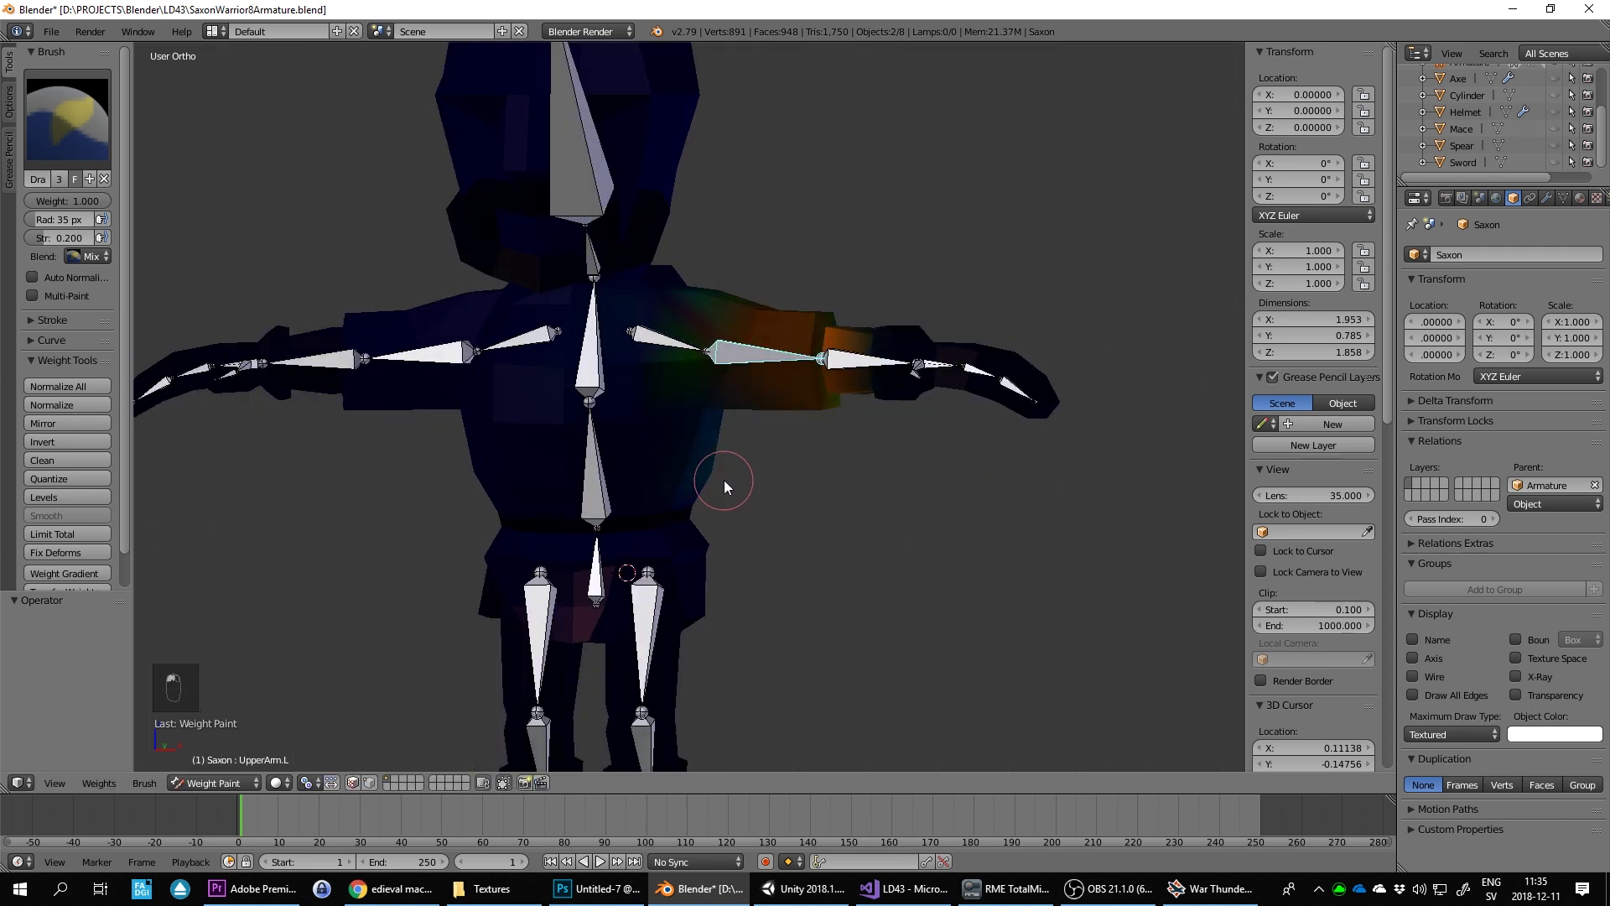
key(KP_1)
key(r)
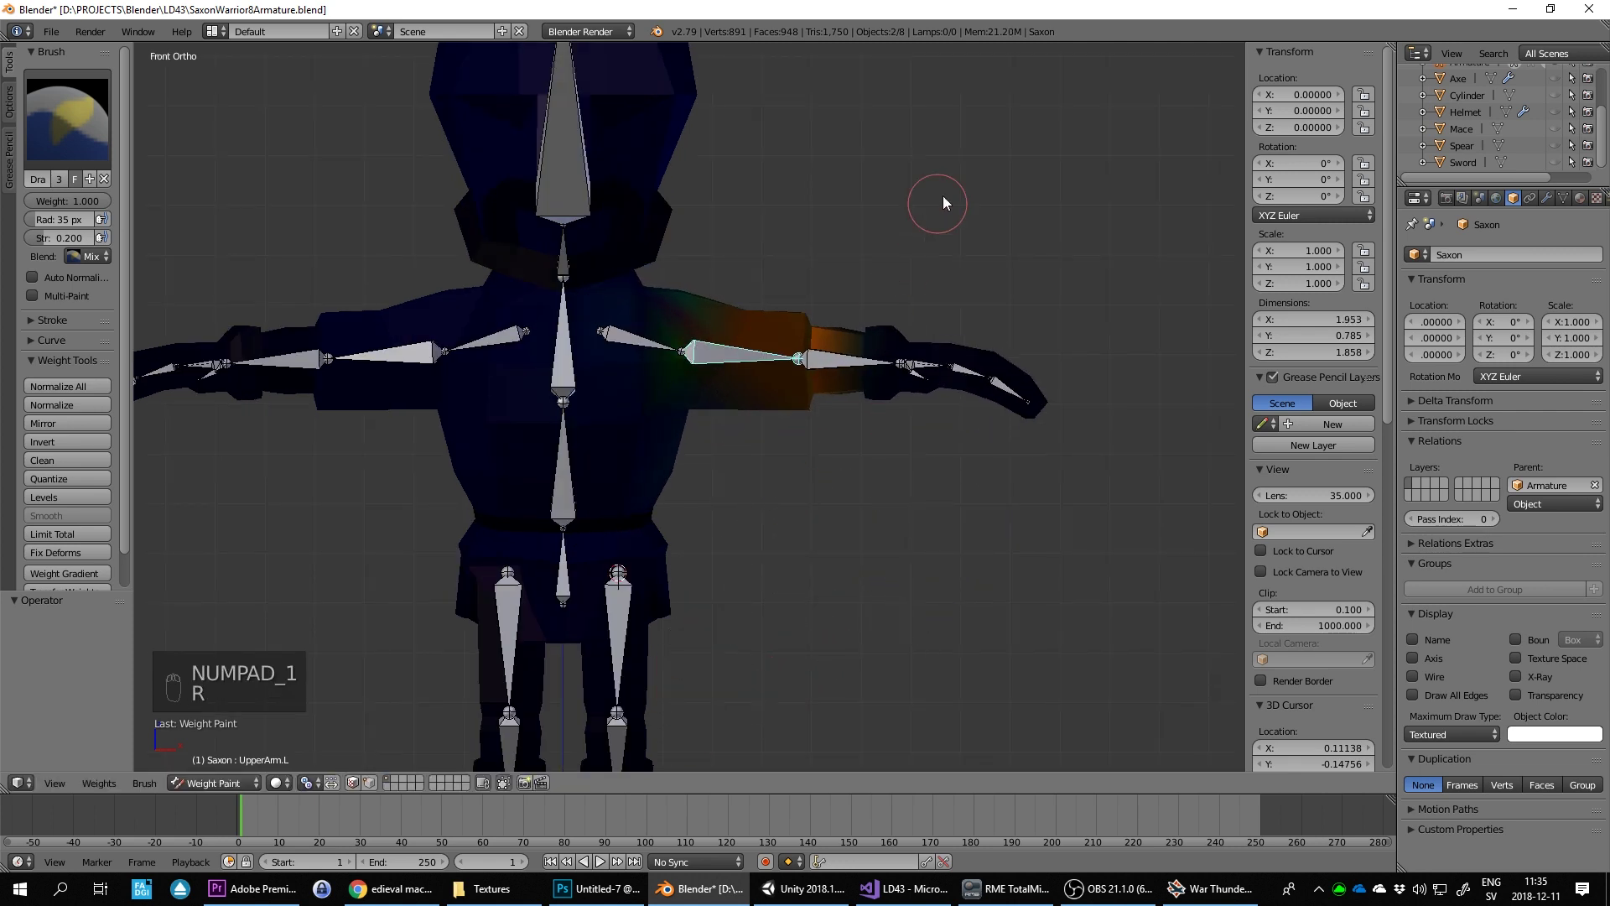
key(r)
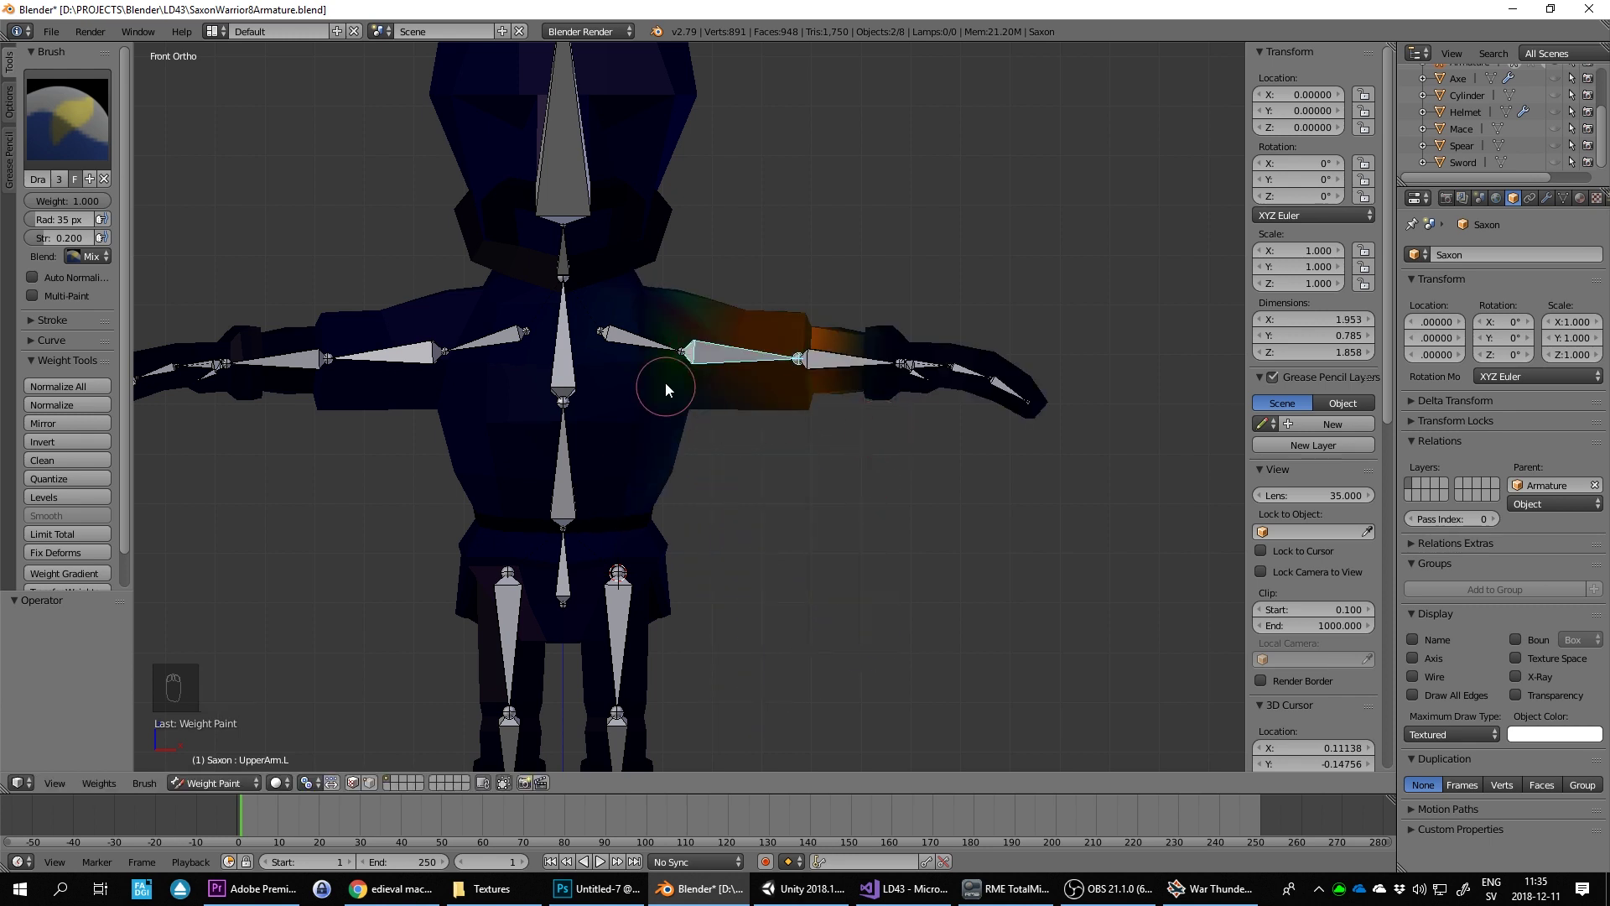
drag(641, 354, 959, 363)
key(r)
drag(713, 361, 925, 286)
key(r)
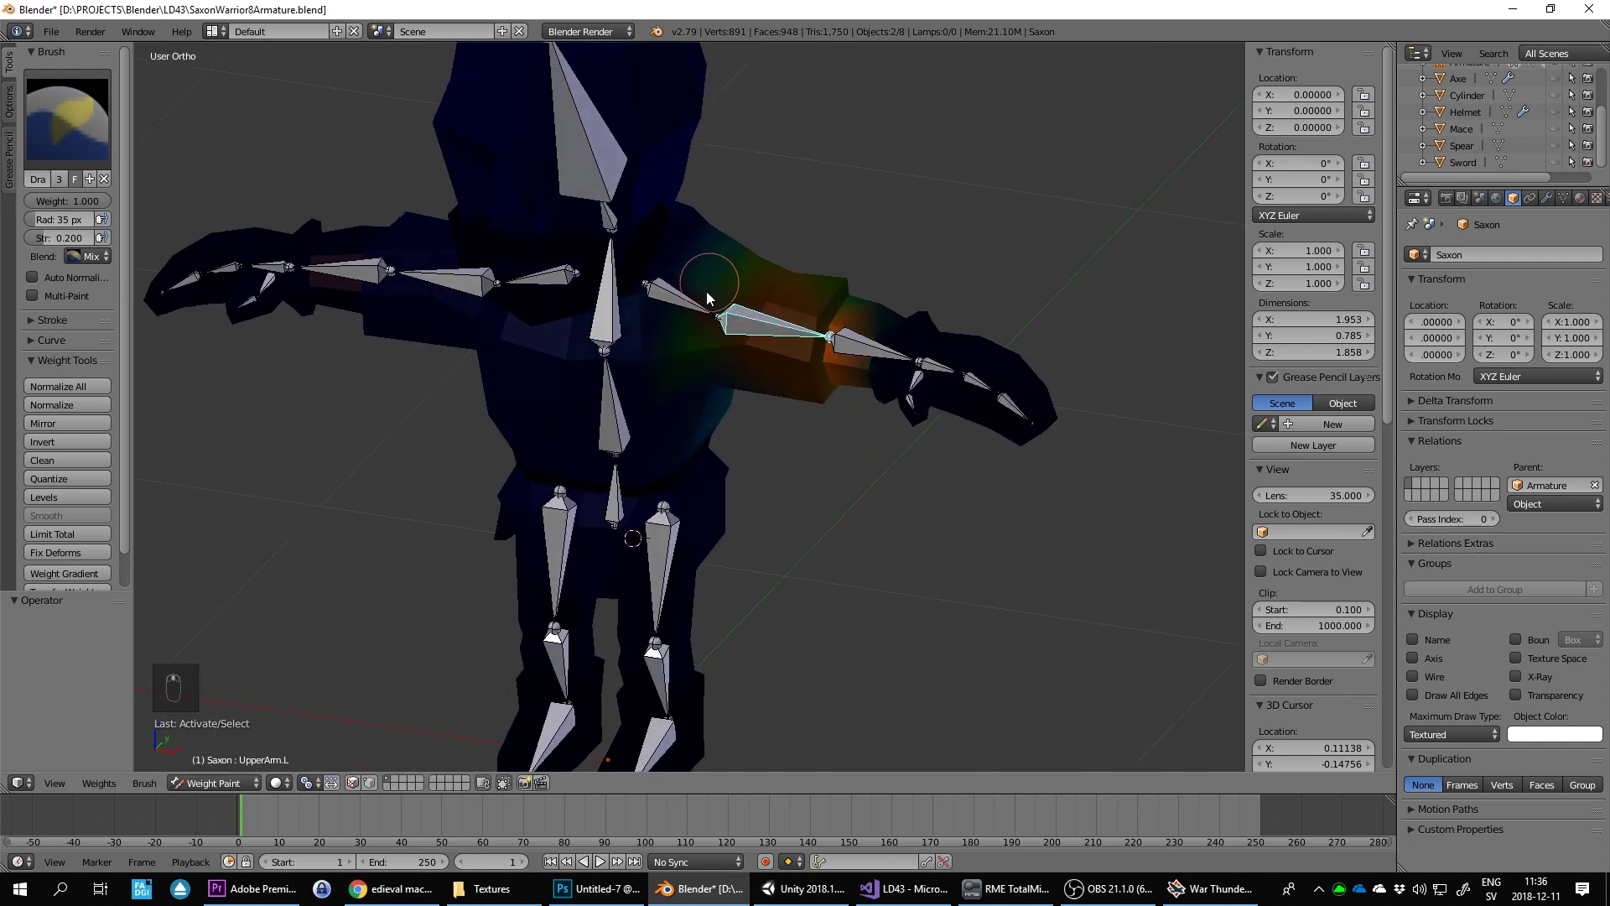
drag(768, 315, 754, 279)
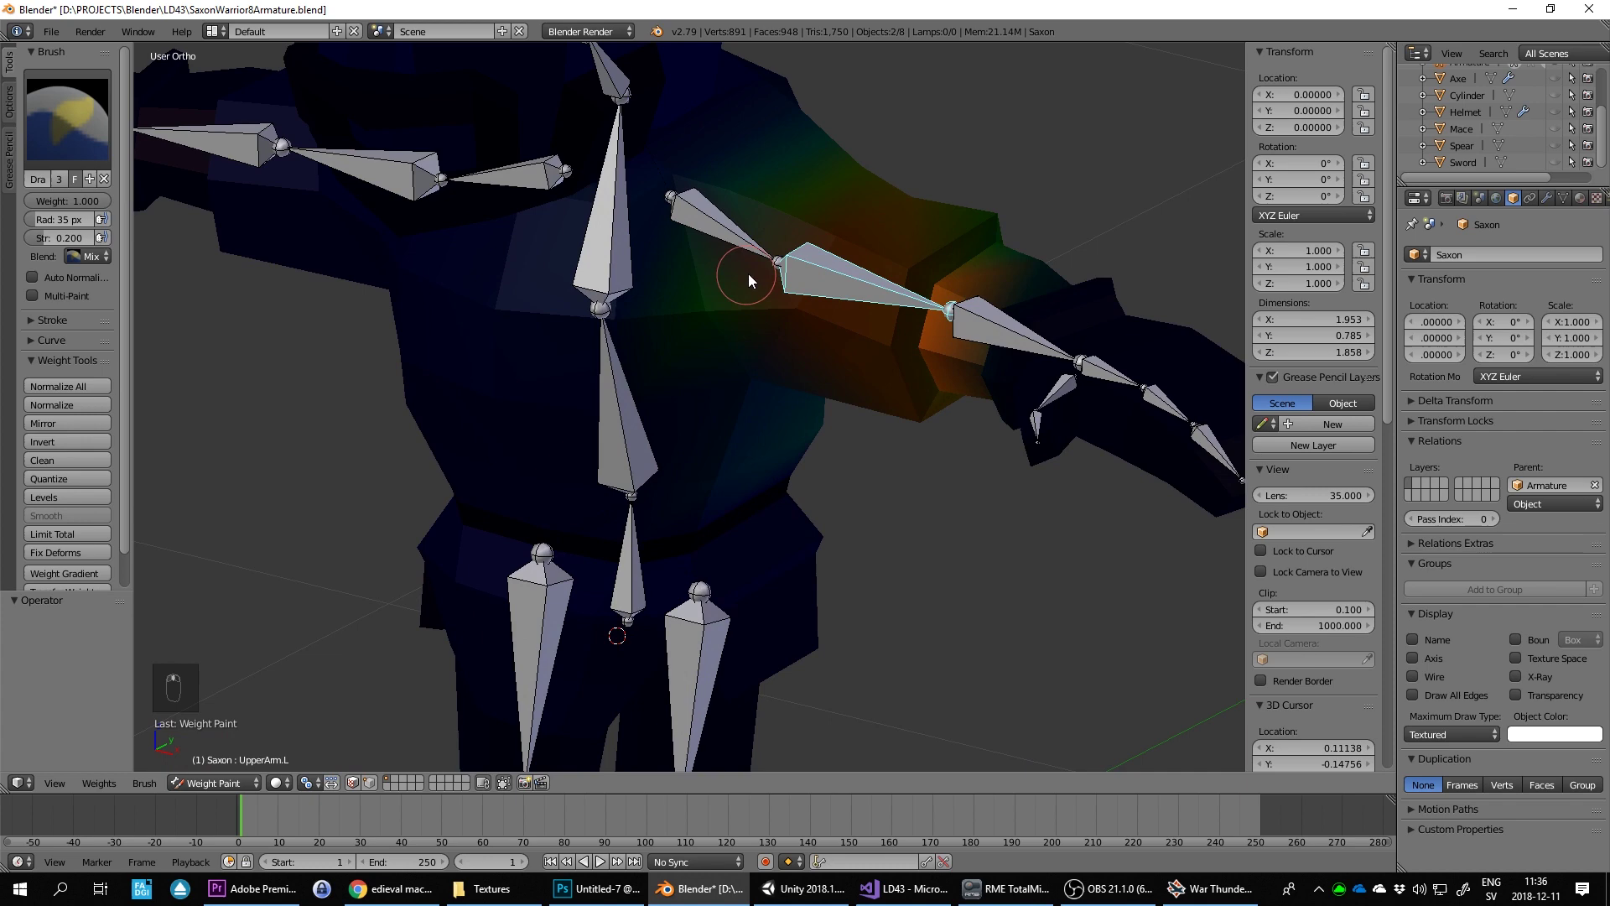
Step: Paint the back of the upper arm so it is fully weighted all round
drag(686, 194, 530, 319)
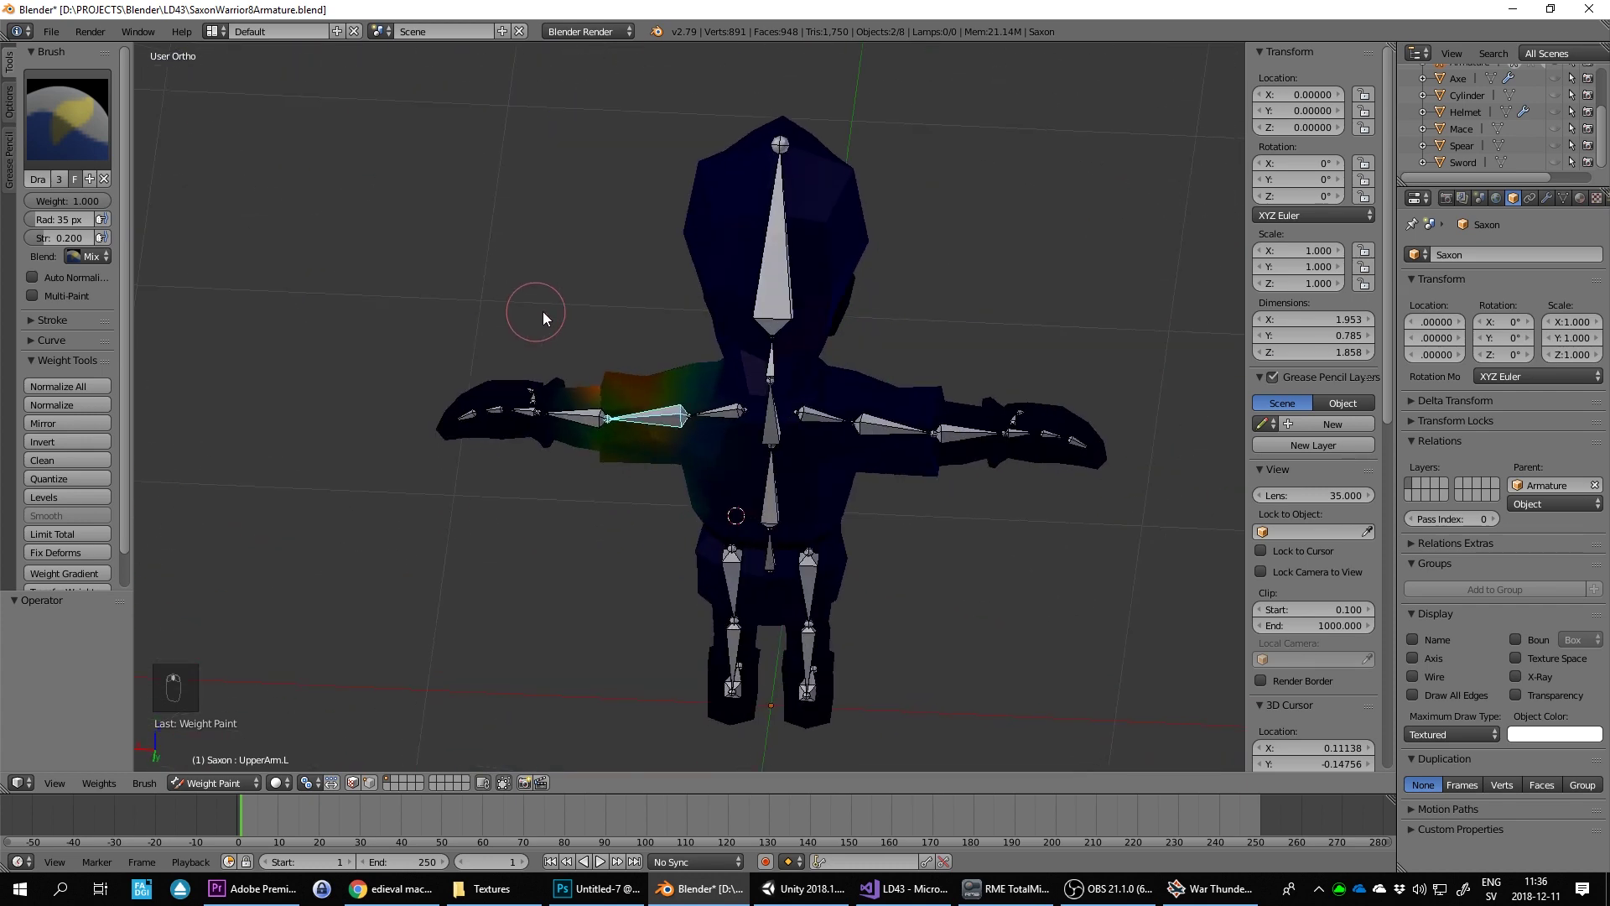
key(KP_1)
drag(539, 321, 780, 409)
key(r)
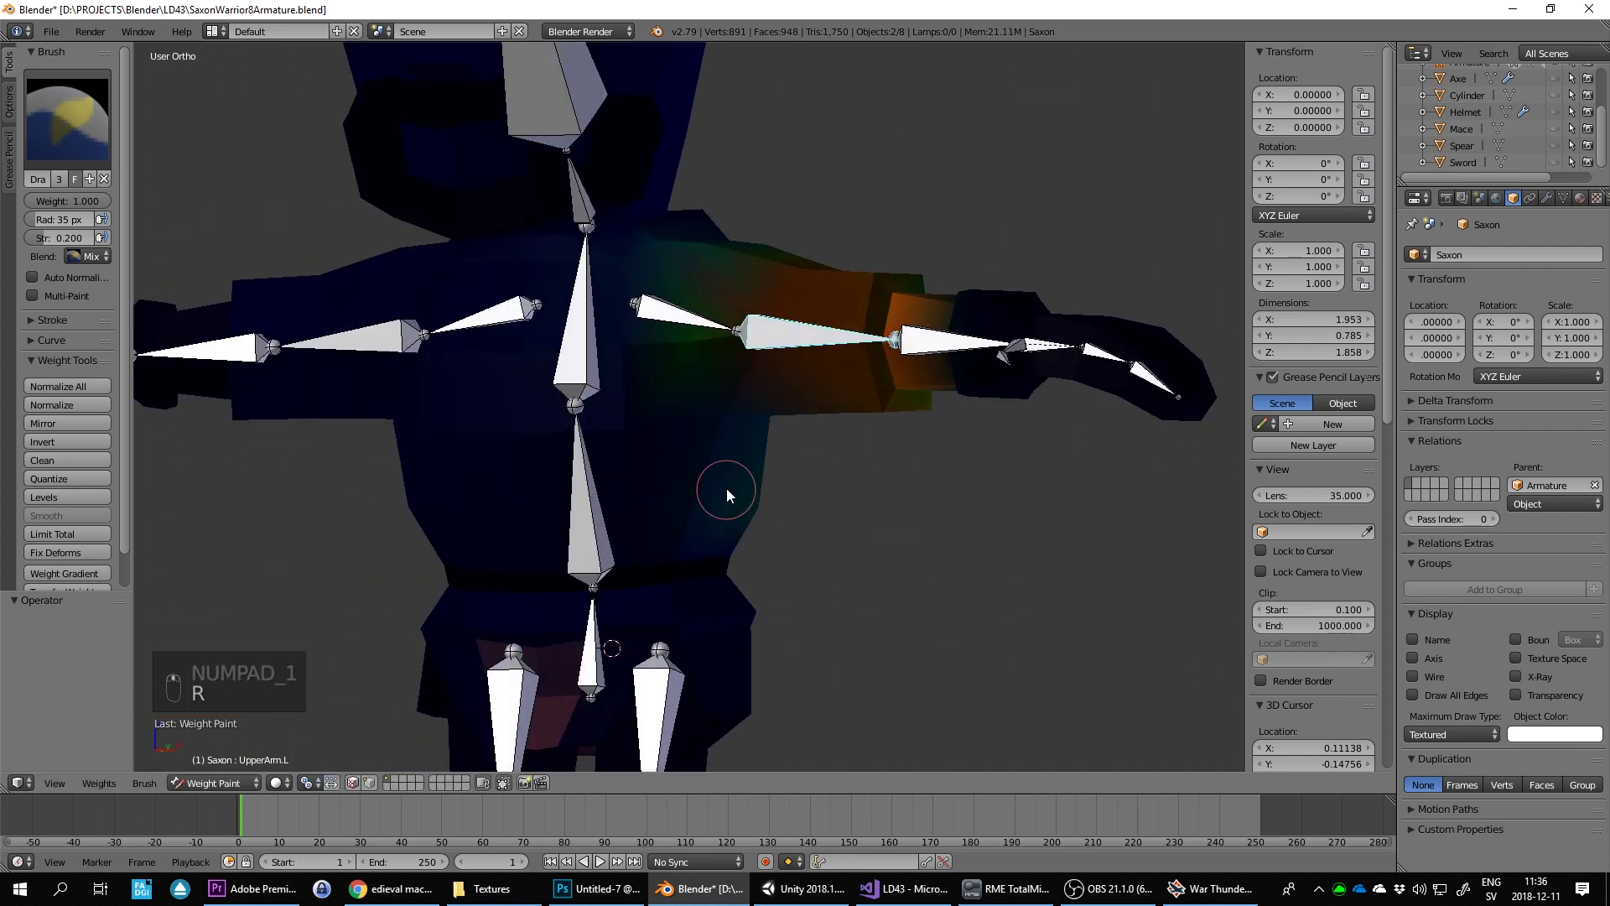
drag(80, 241, 262, 343)
Step: Subtract stray upper-arm weight near the neck and chest and check the shoulder from the front
key(BackSpace)
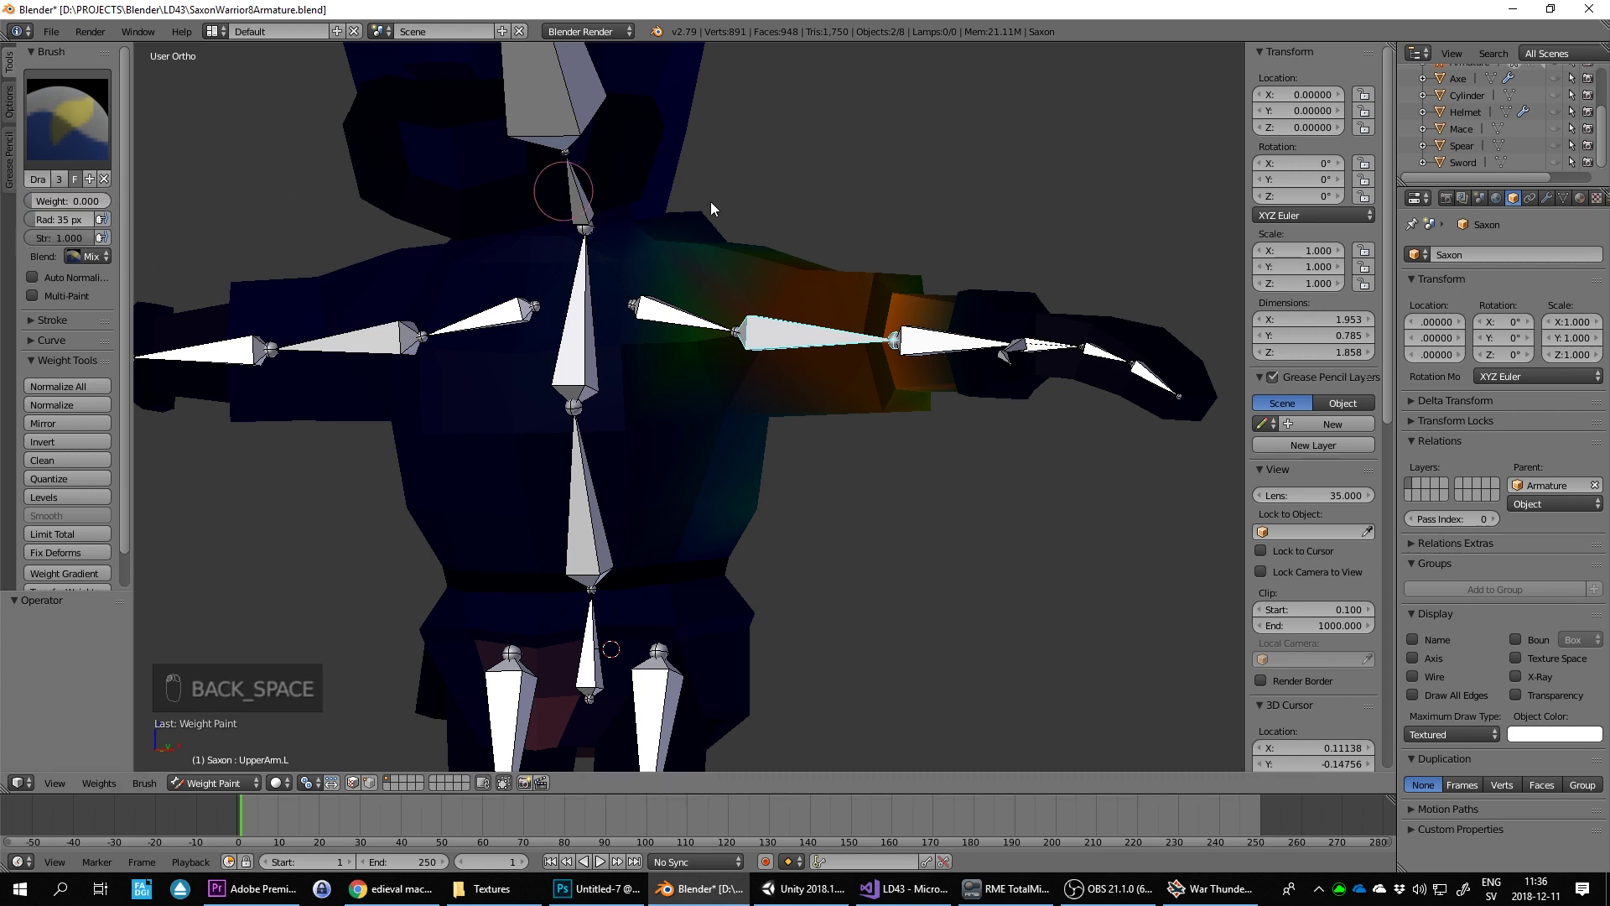
drag(765, 519, 736, 507)
key(KP_1)
drag(775, 443, 939, 376)
key(r)
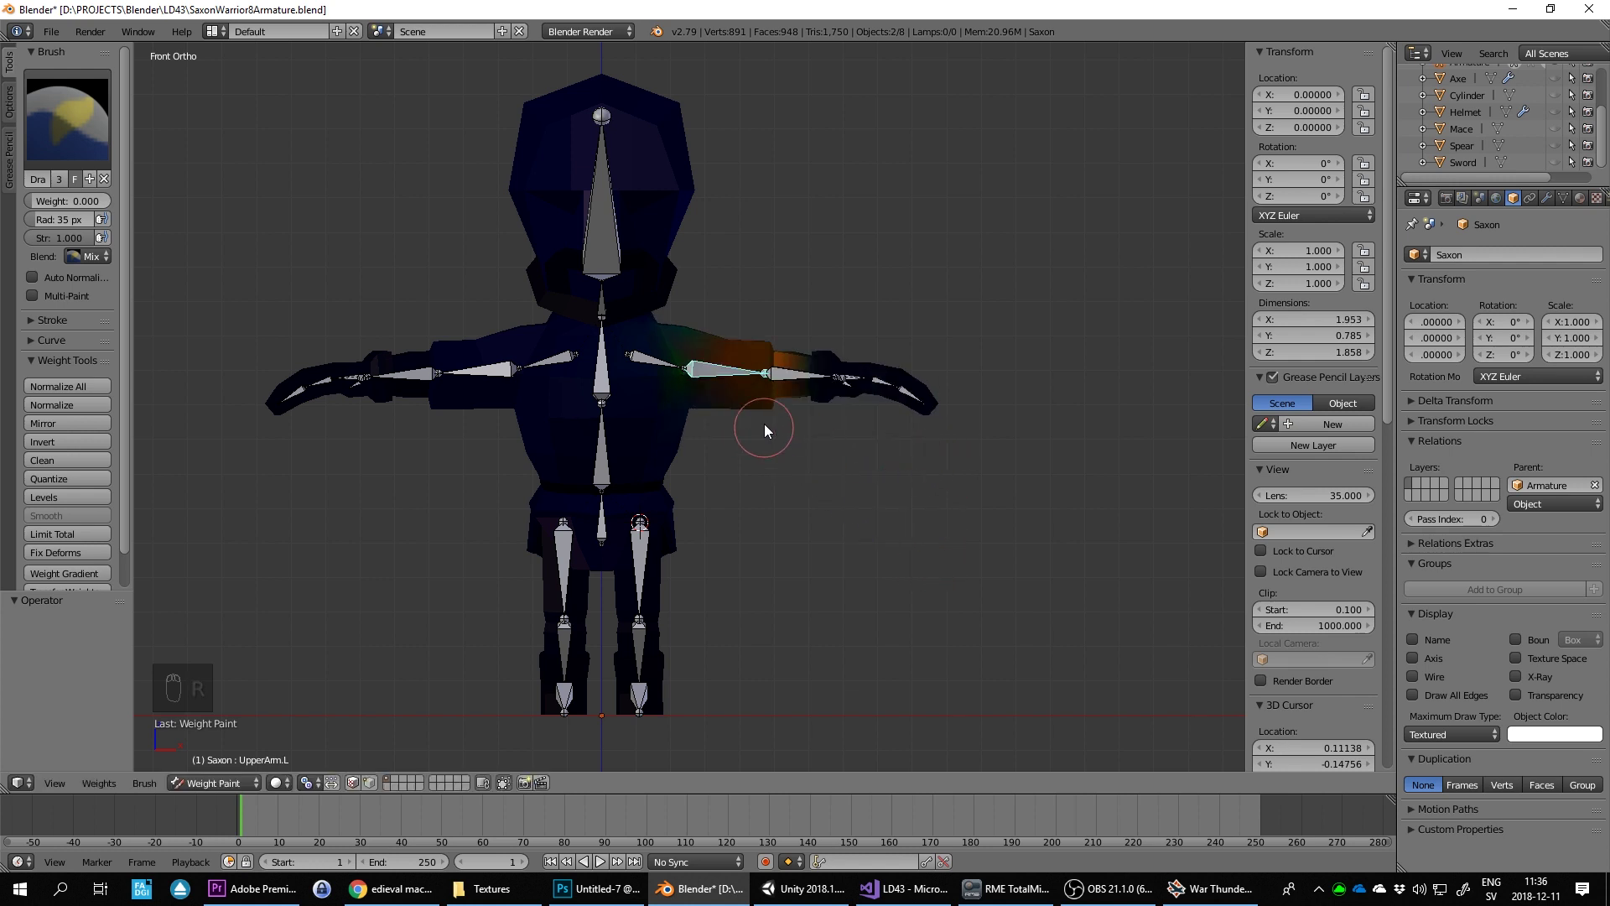
drag(805, 451, 740, 444)
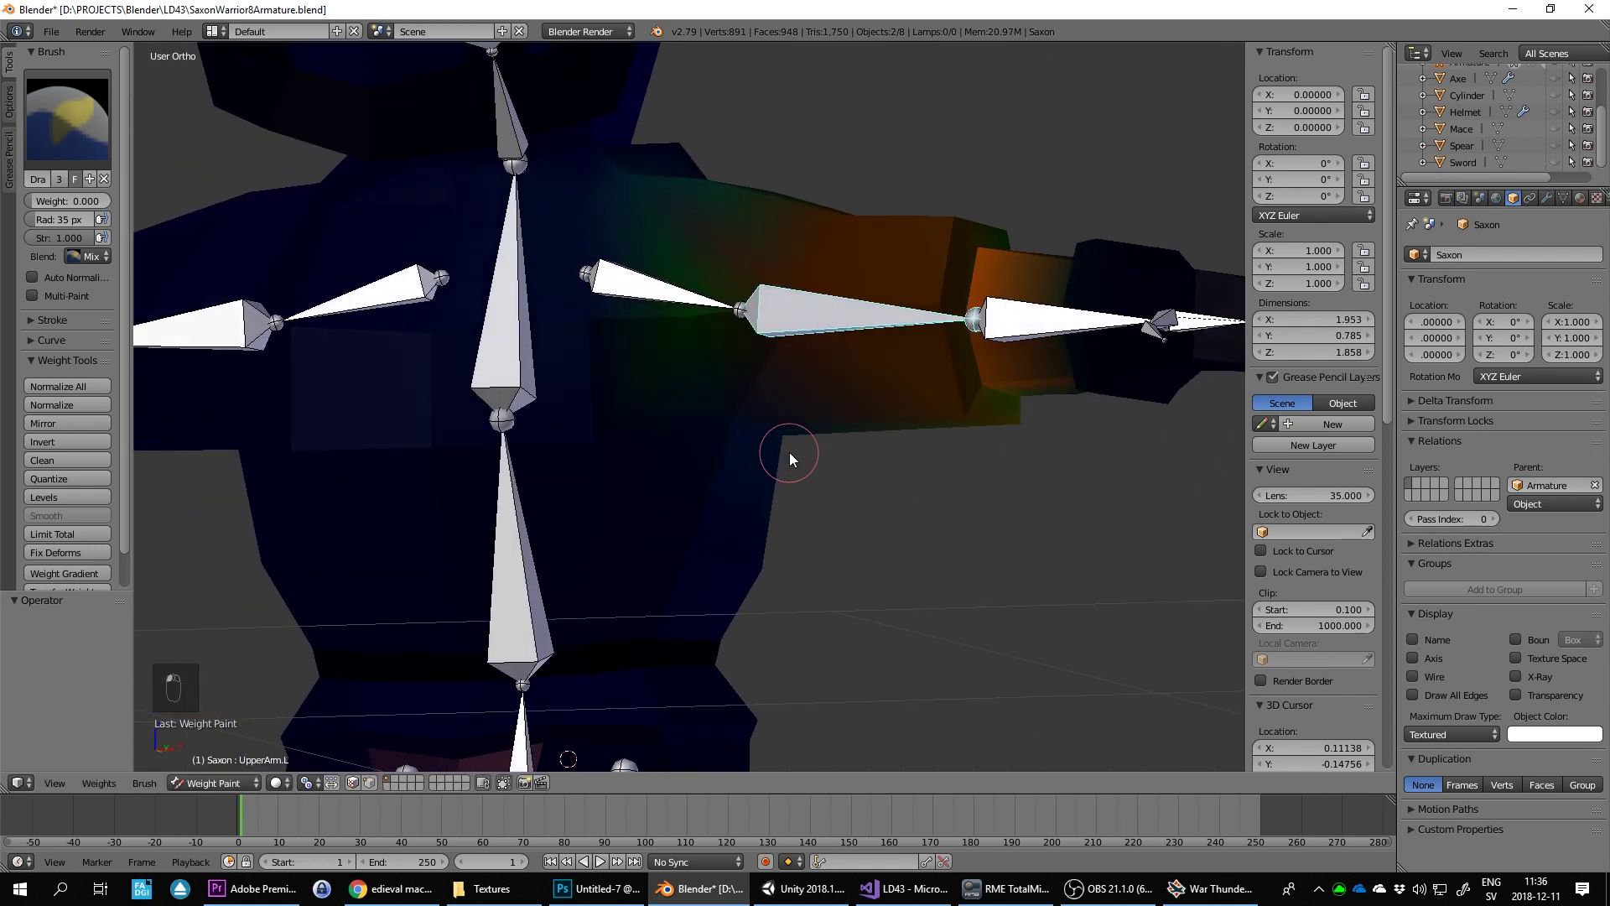
key(KP_1)
key(r)
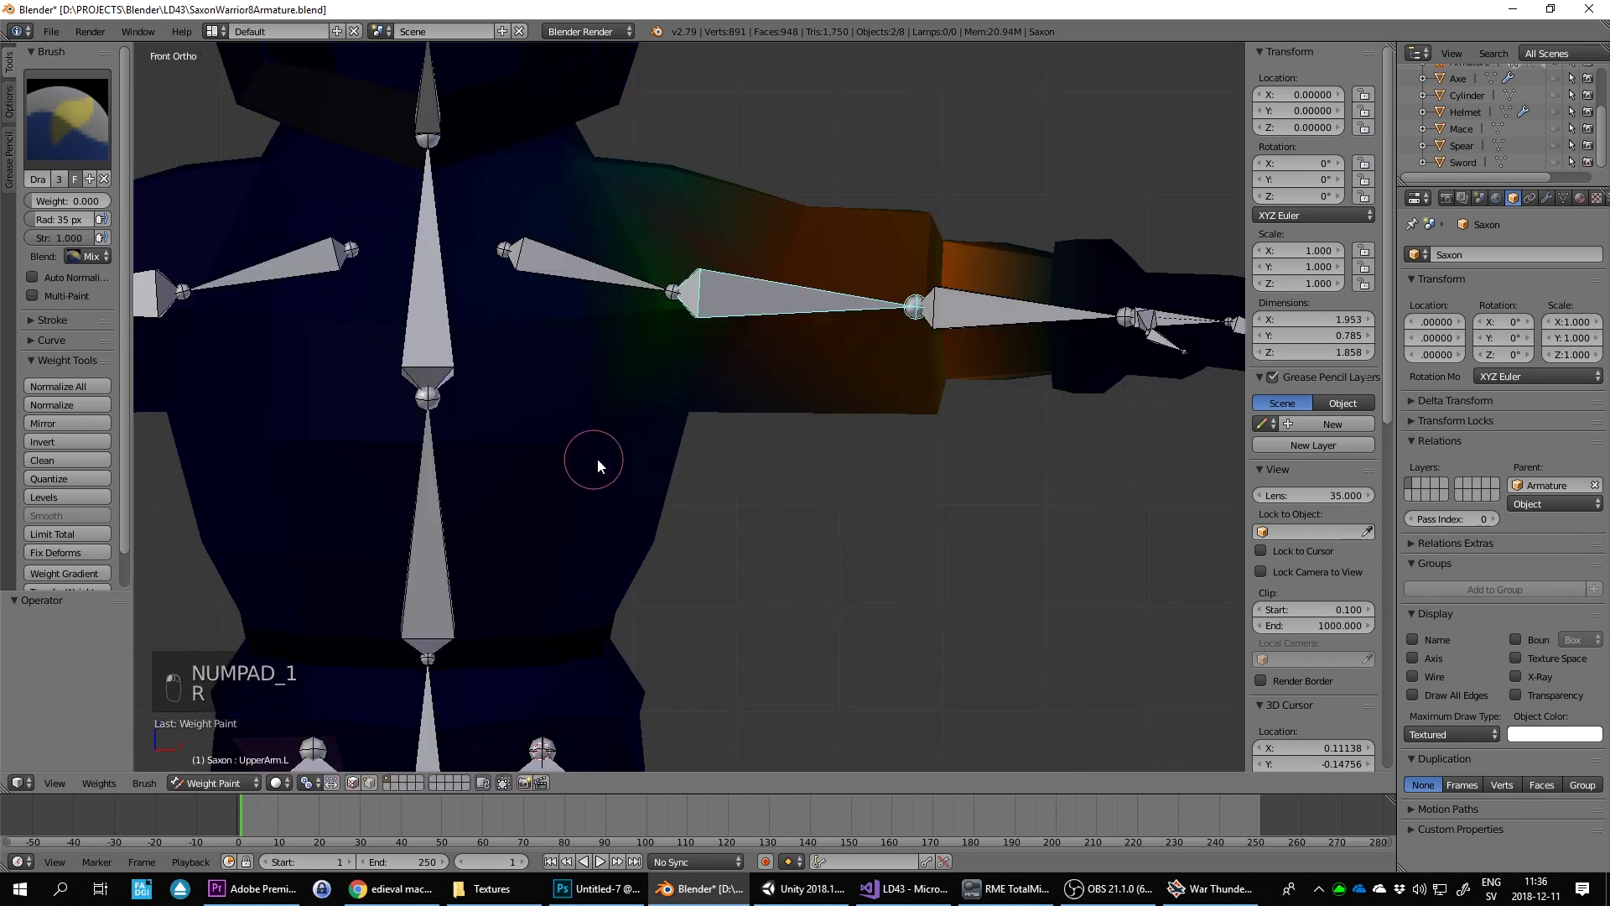
drag(800, 484, 804, 534)
Step: Swing and twist the first upper arm to test deformation, then clear its rotation to rest pose
key(KP_1)
key(r)
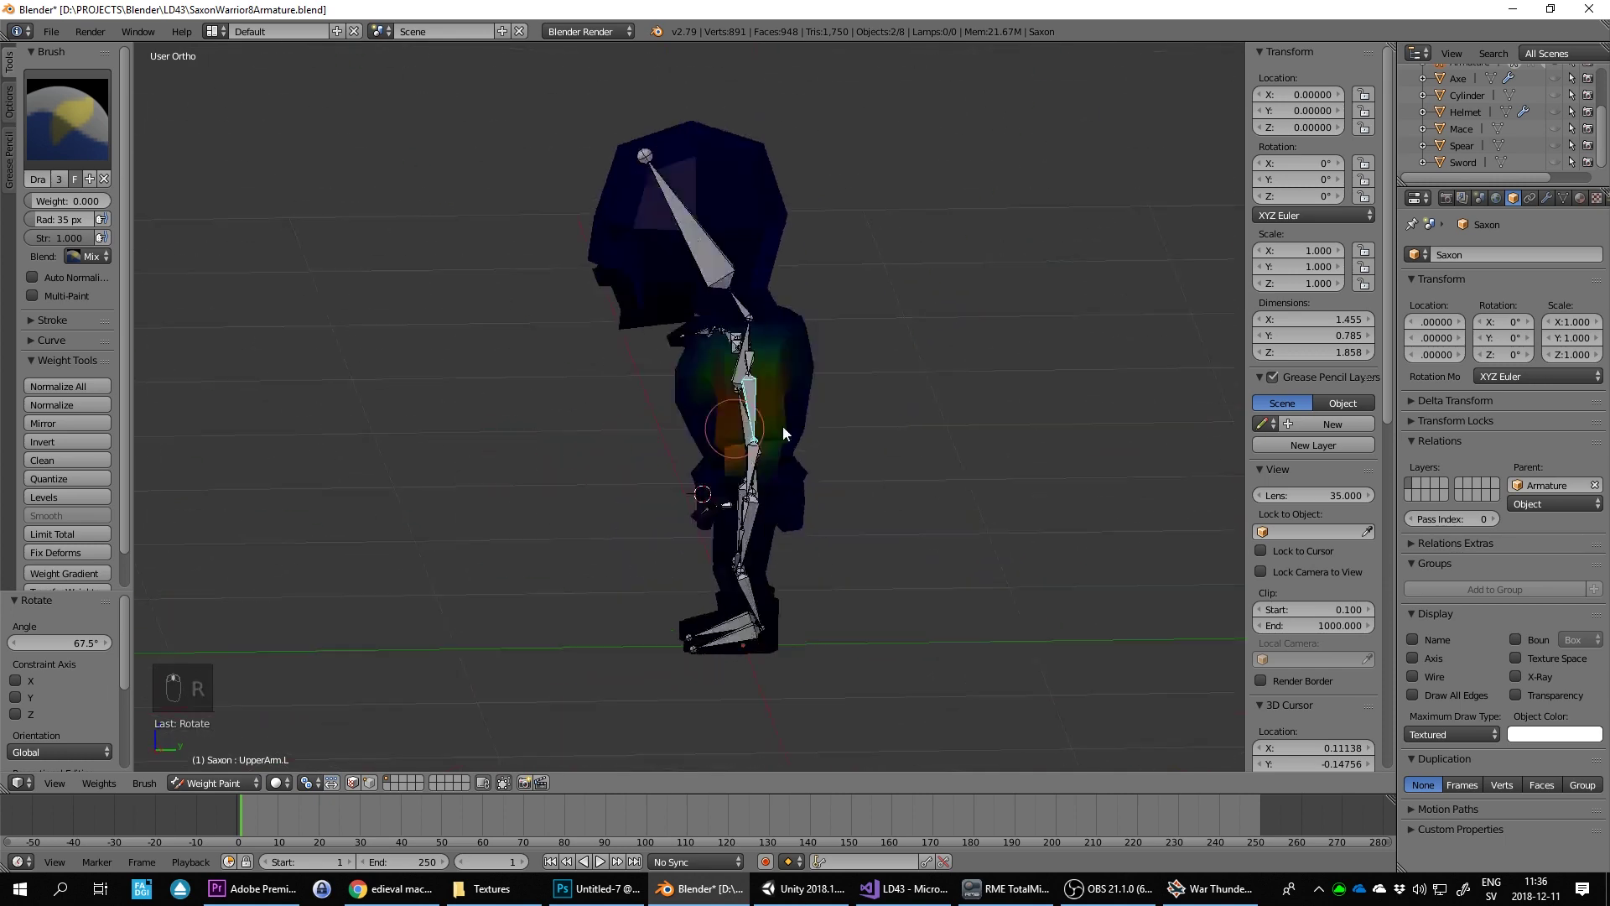
drag(923, 410, 886, 431)
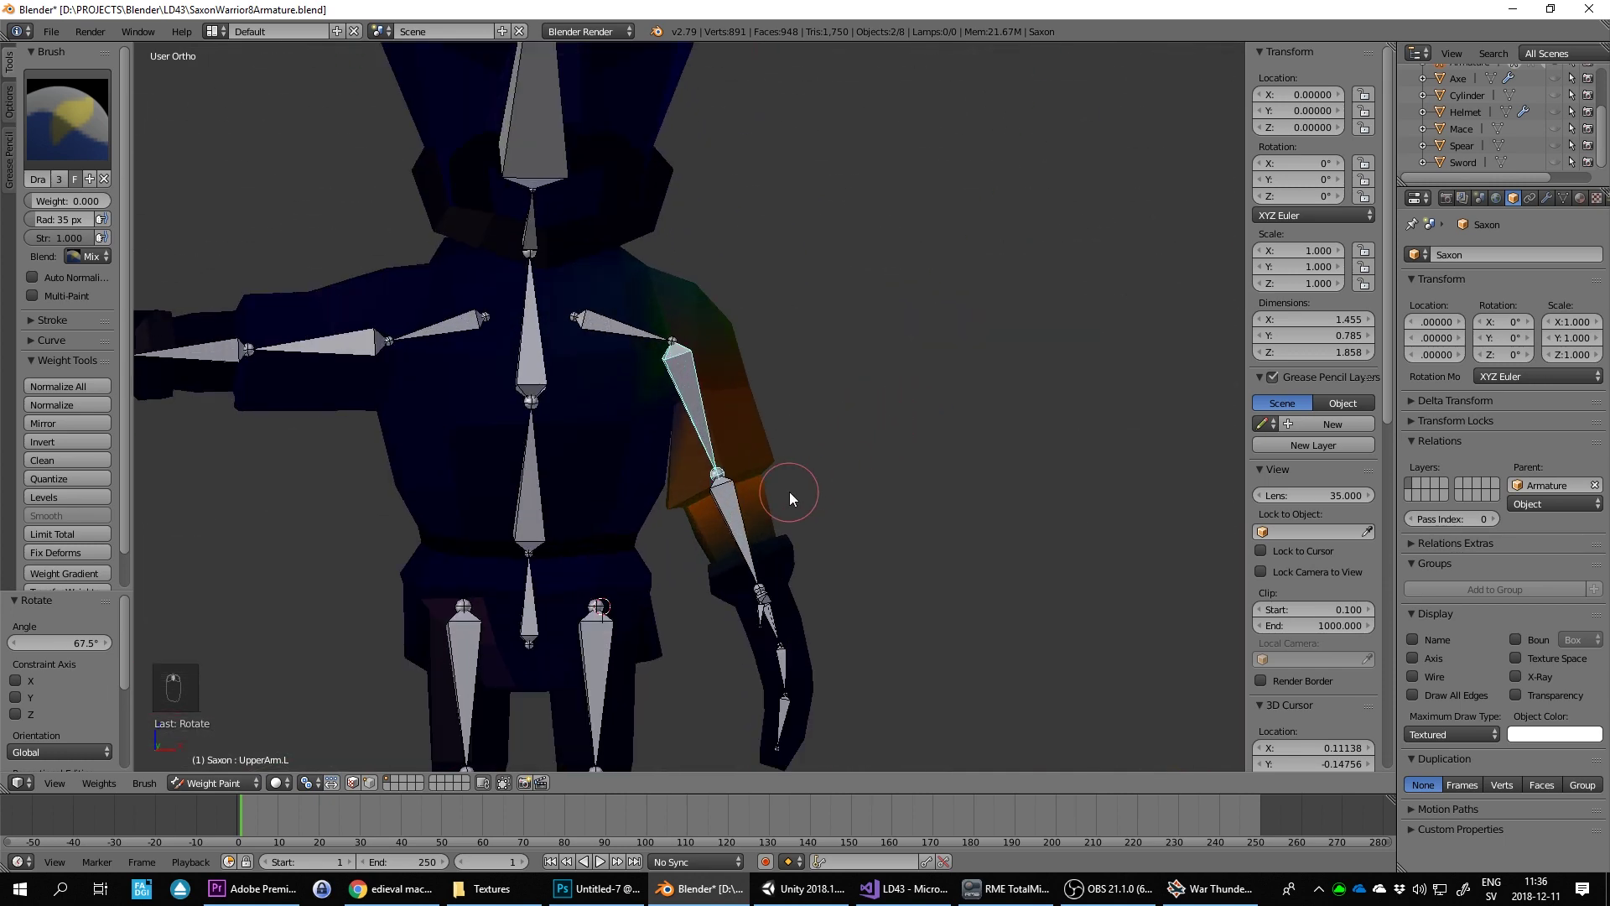
key(r)
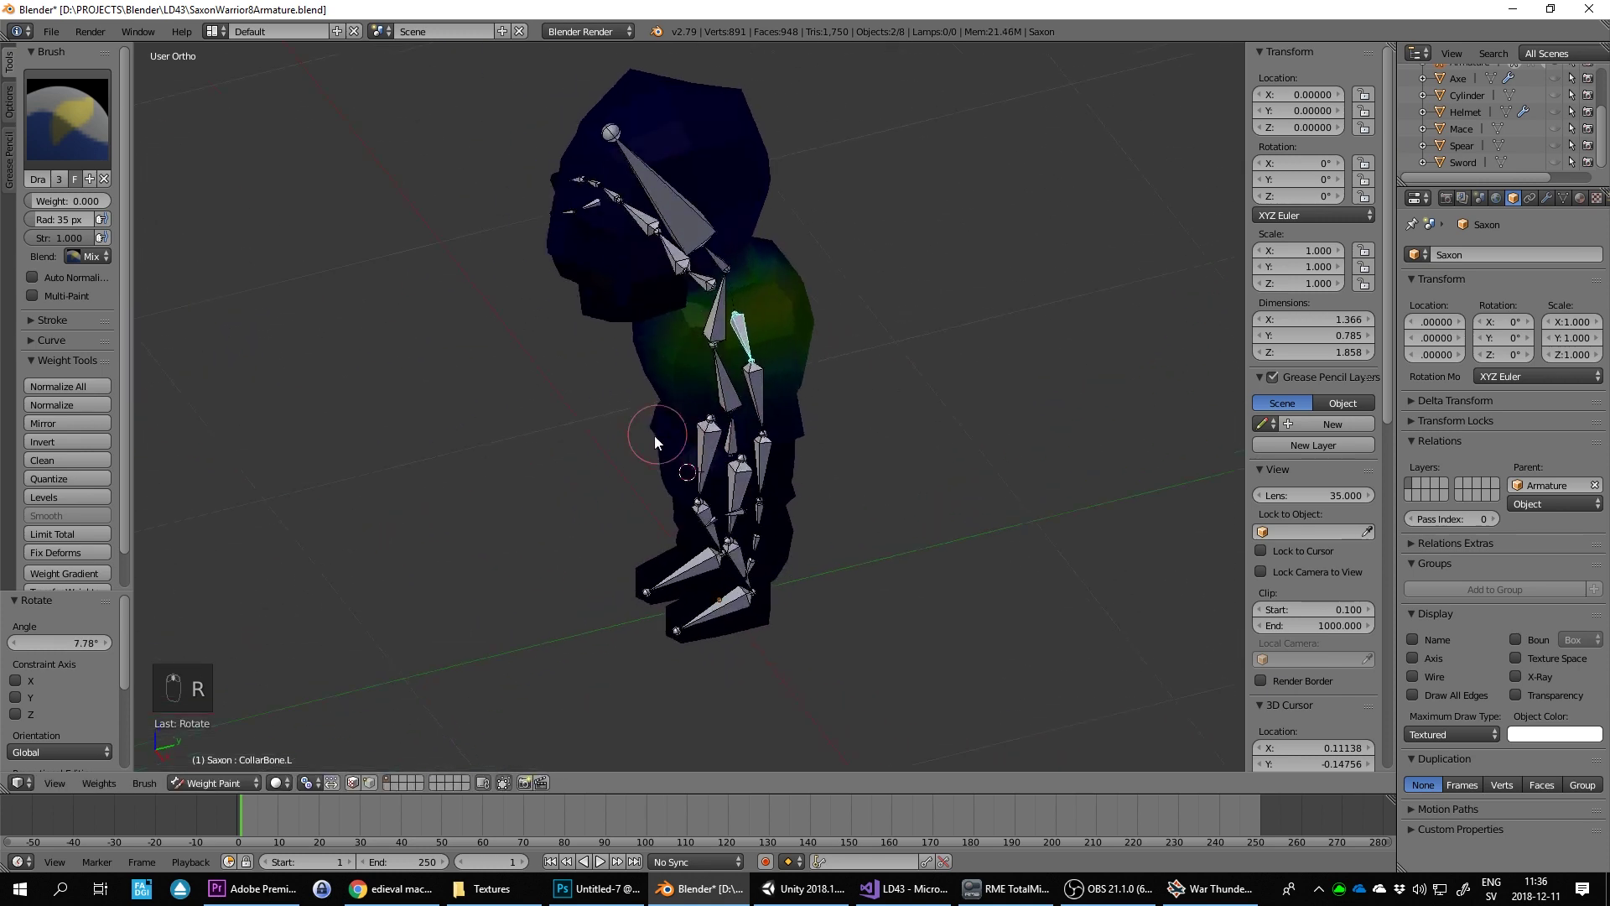
key(KP_1)
key(alt+r)
right_click(701, 380)
key(alt+r)
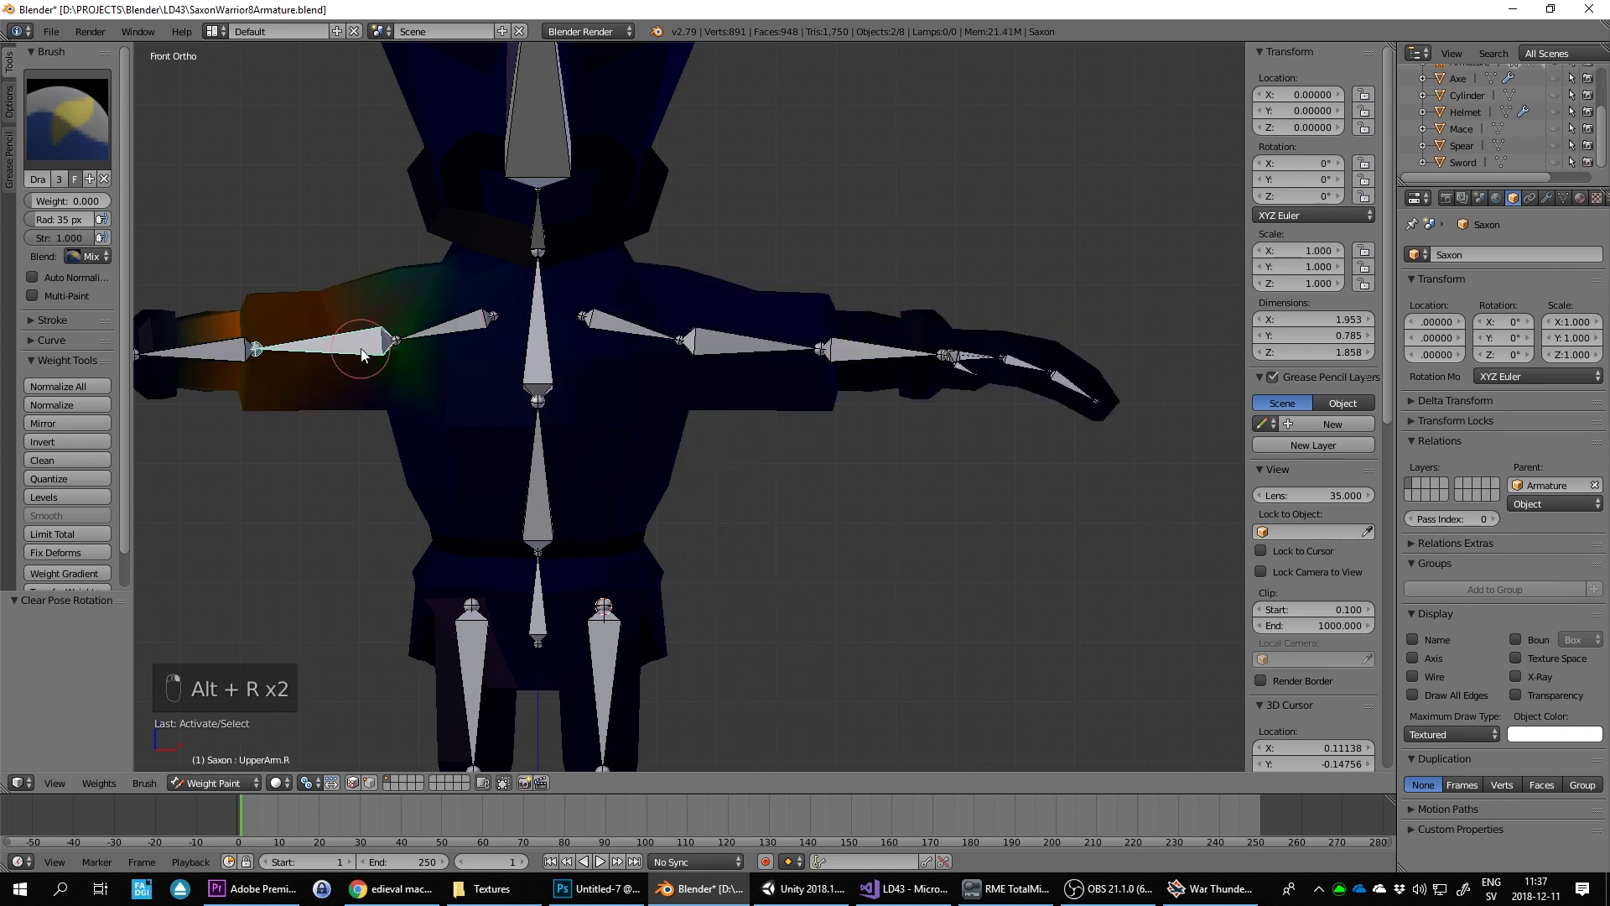
Step: Test-swing the other upper arm, reset it, and select the spine bone to show chest weights
key(r)
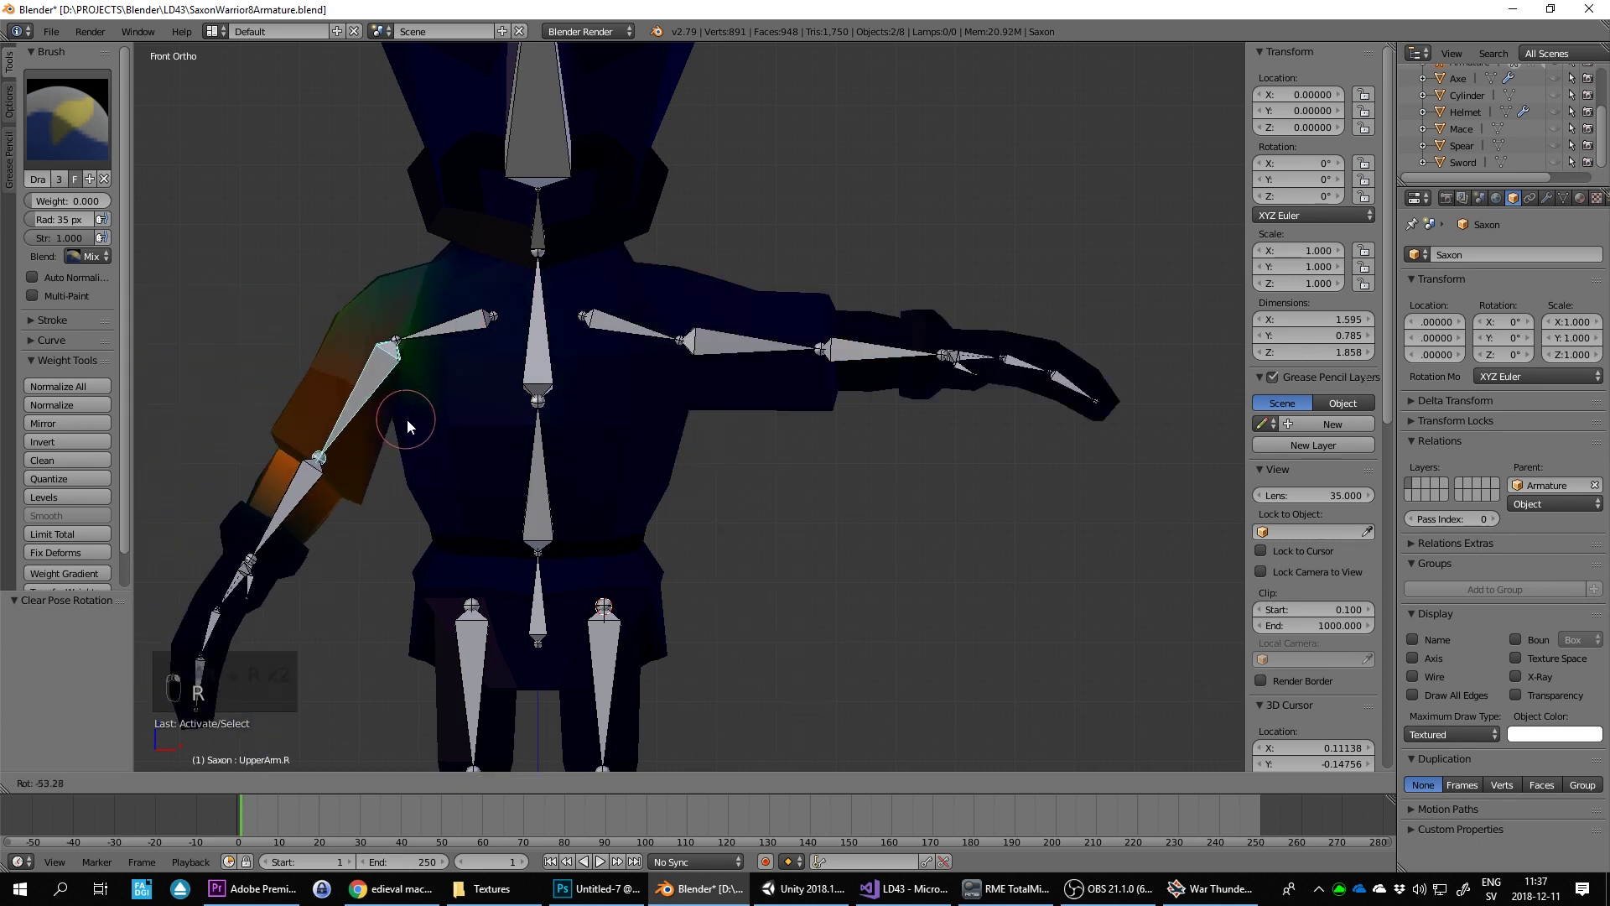
drag(468, 335, 655, 354)
key(r)
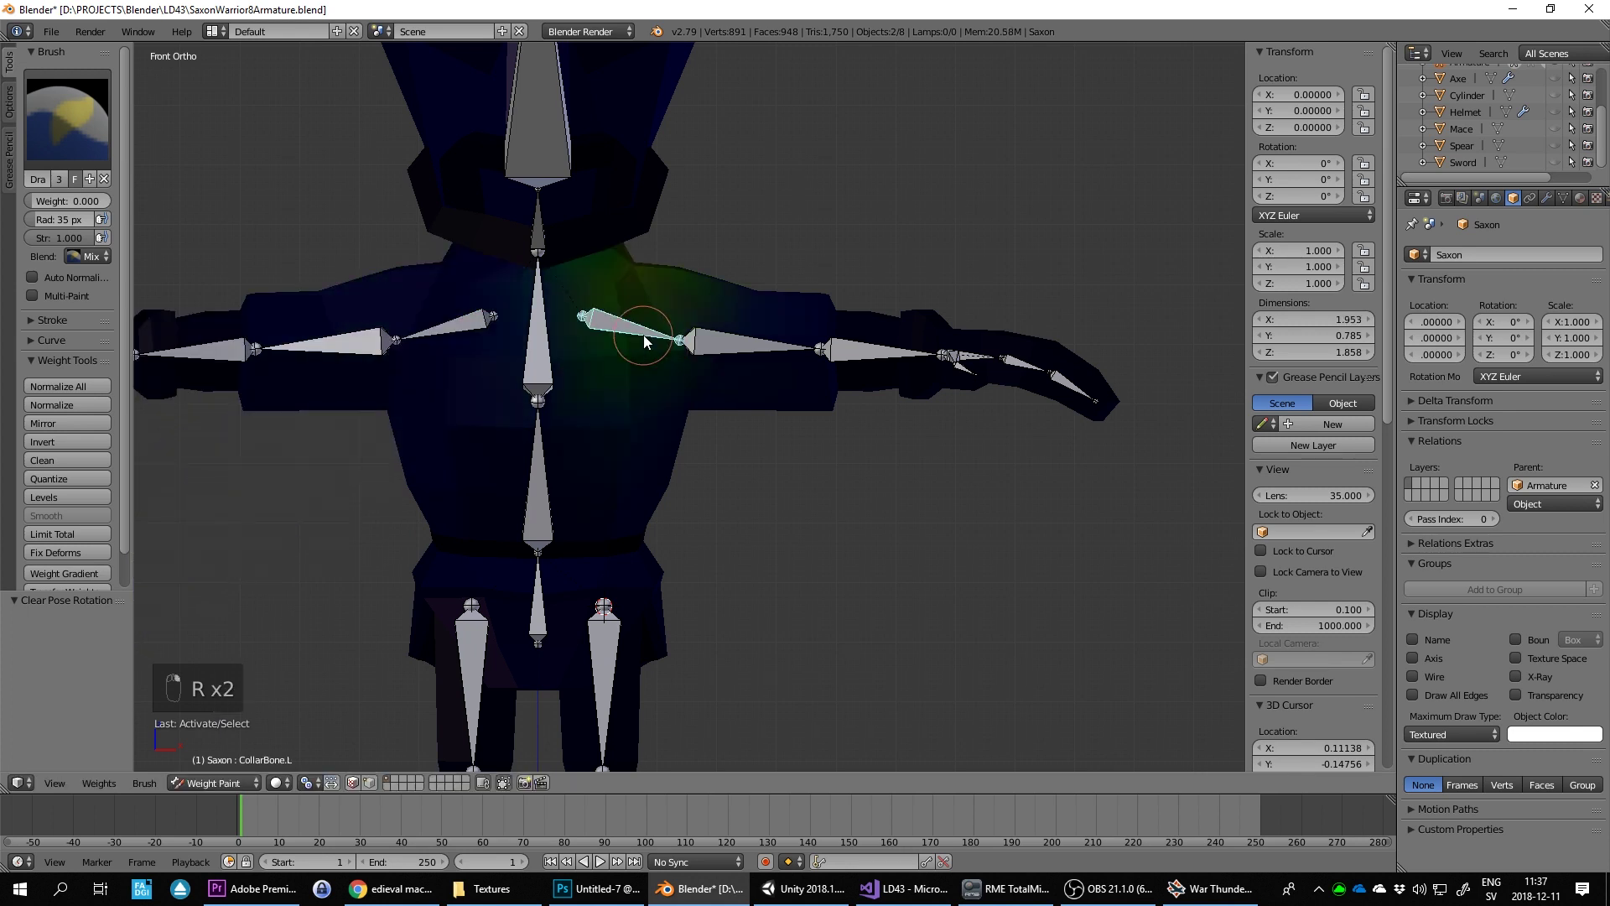
key(r)
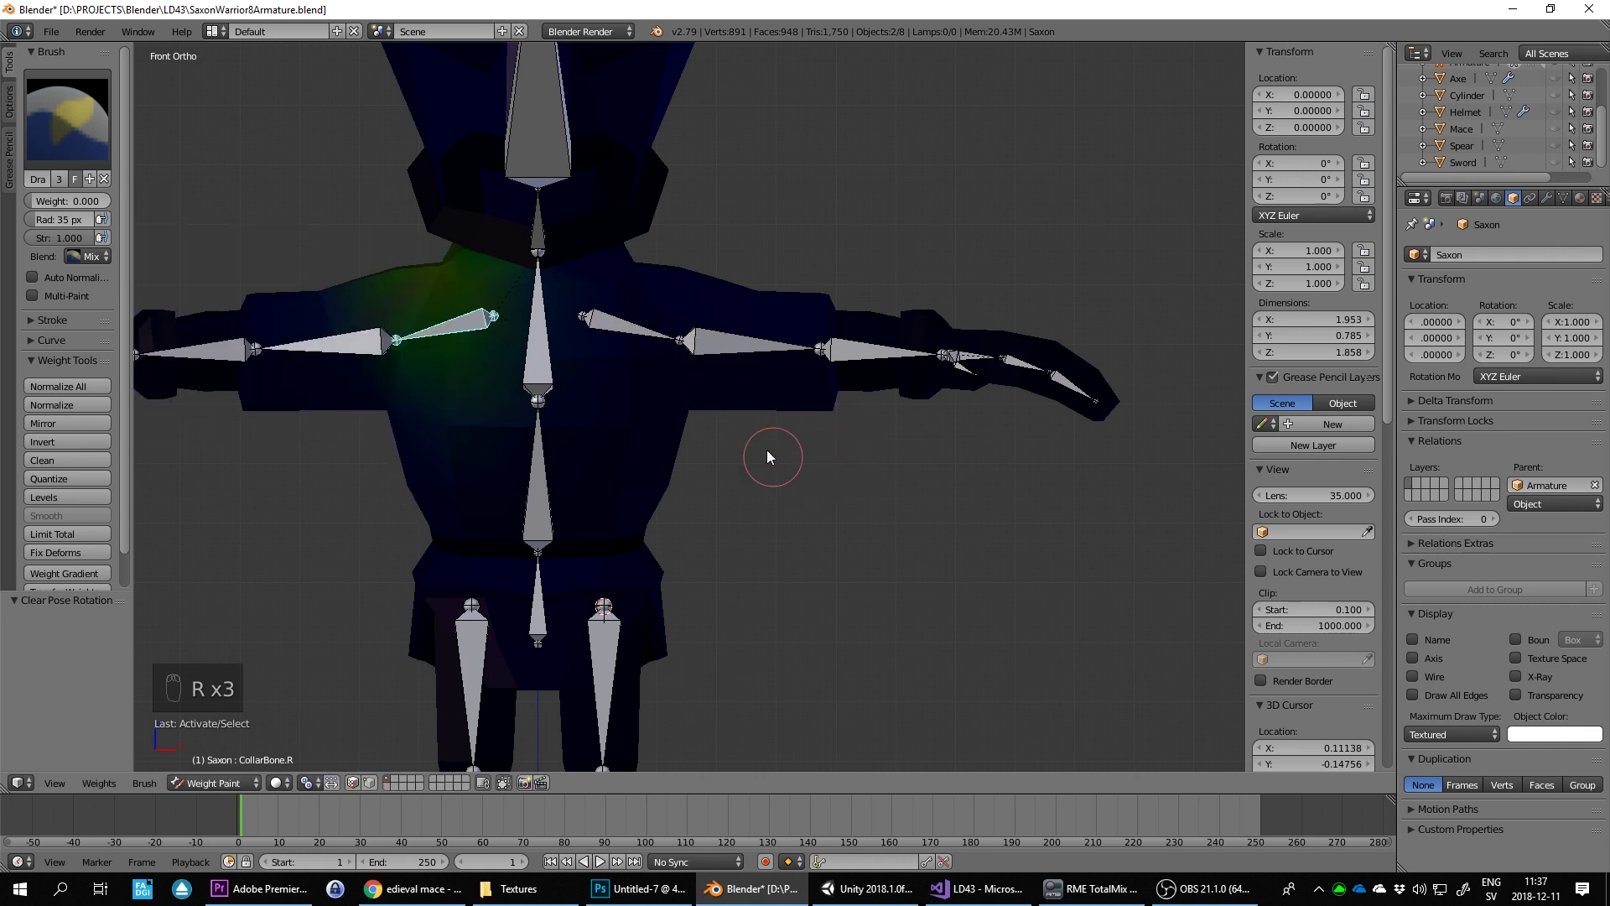
drag(569, 367, 813, 313)
Step: Tilt the torso as a first test, reset it, and add weight to the lower torso
key(r)
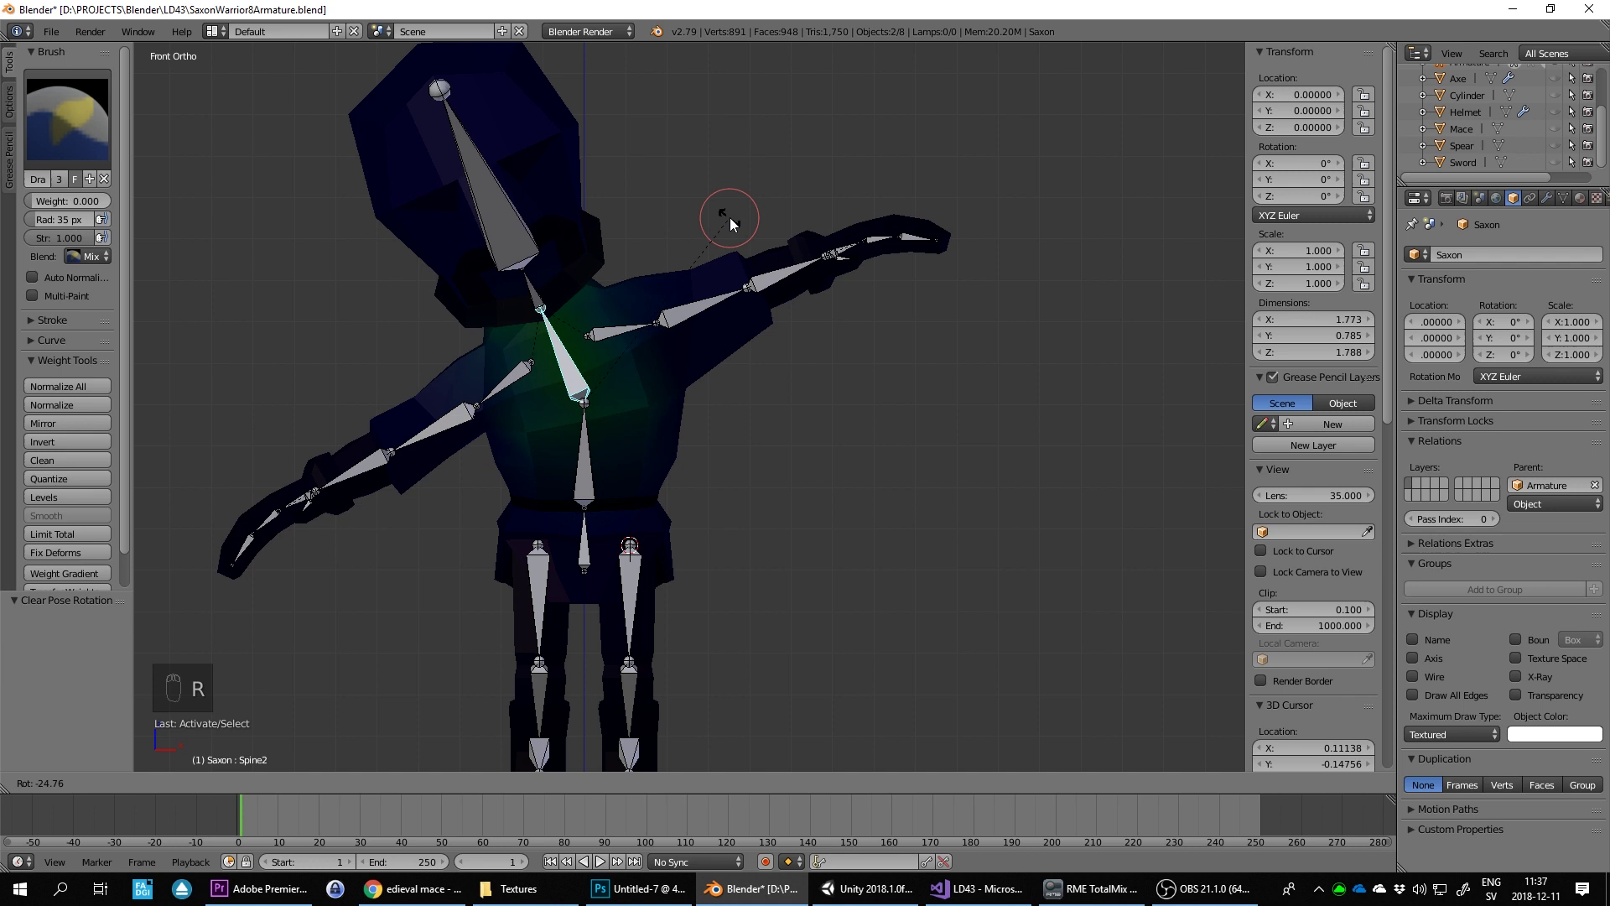
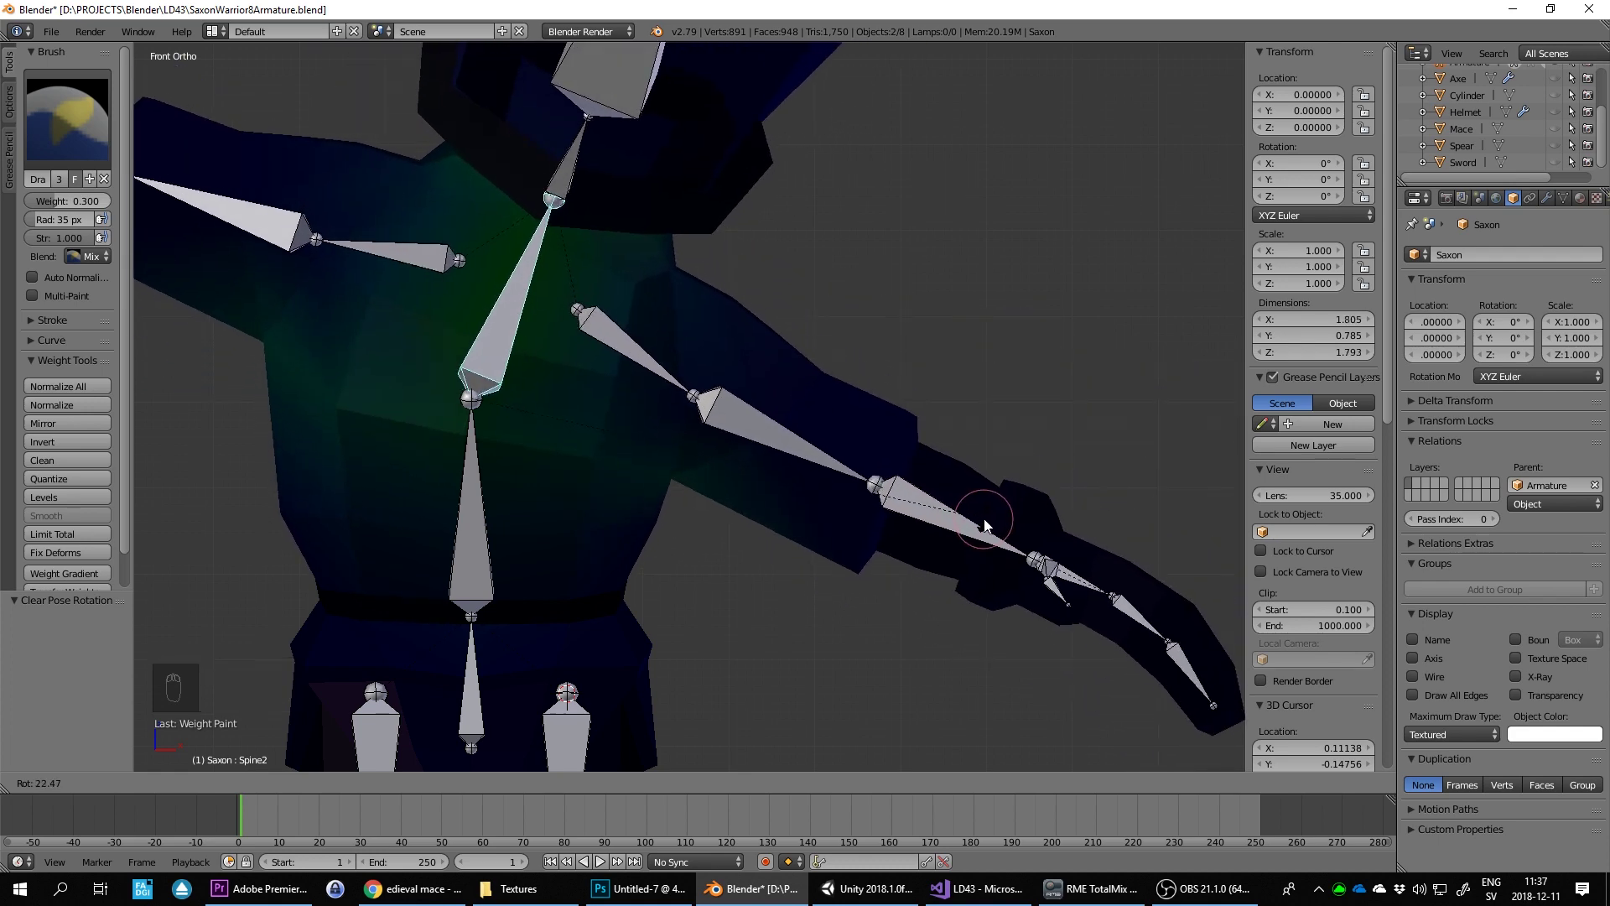
drag(950, 452, 590, 459)
drag(589, 459, 720, 317)
key(r)
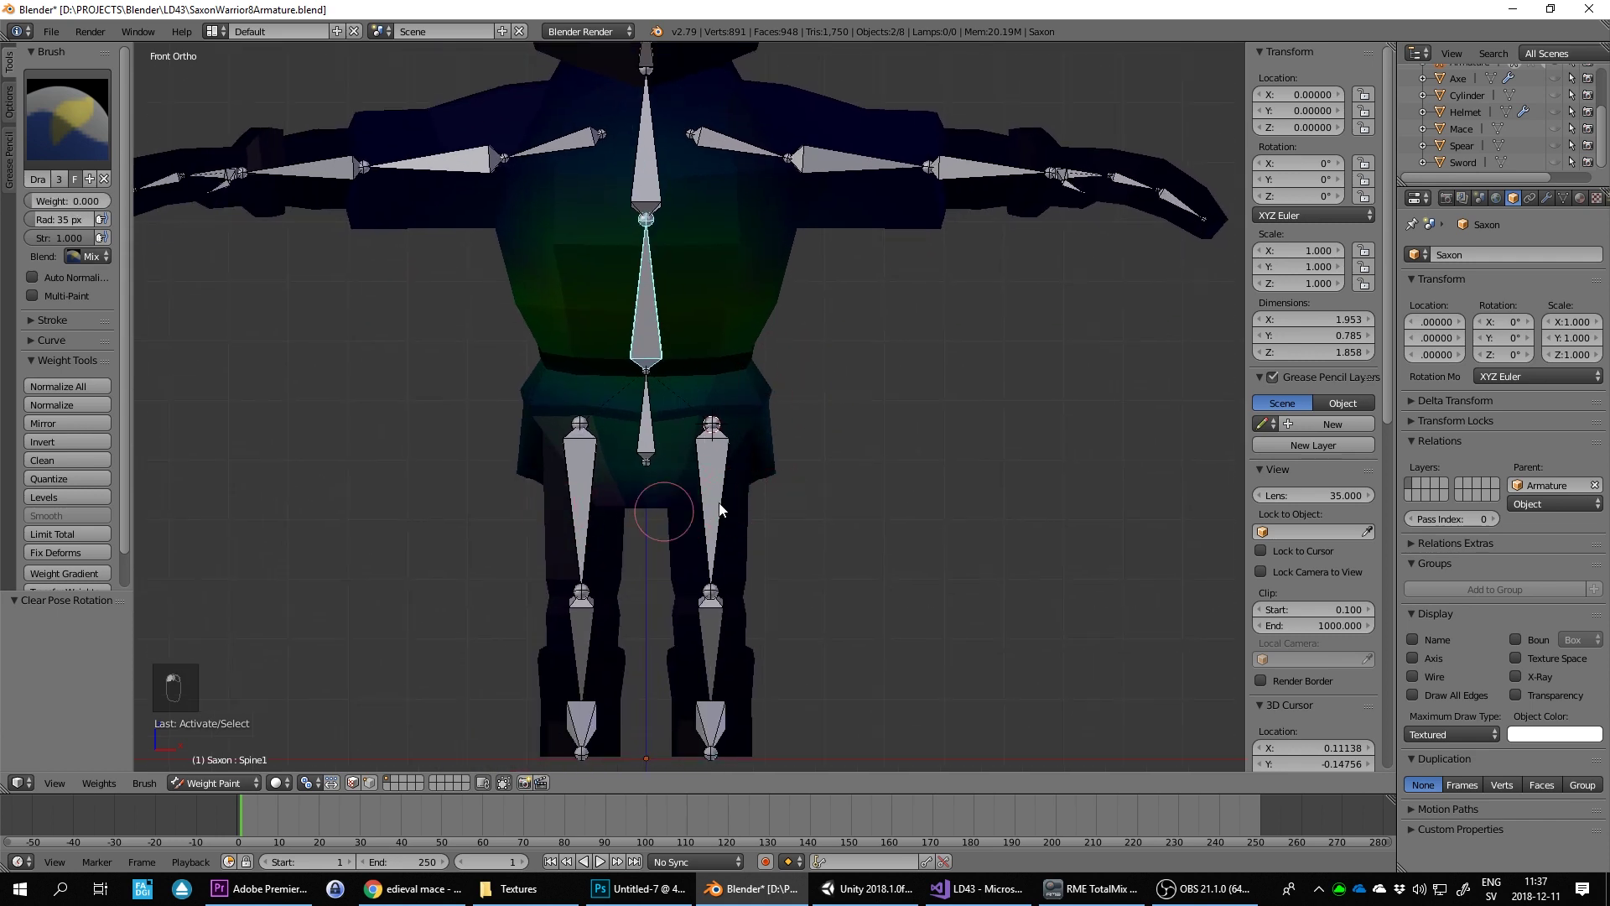
drag(637, 505, 707, 522)
key(KP_1)
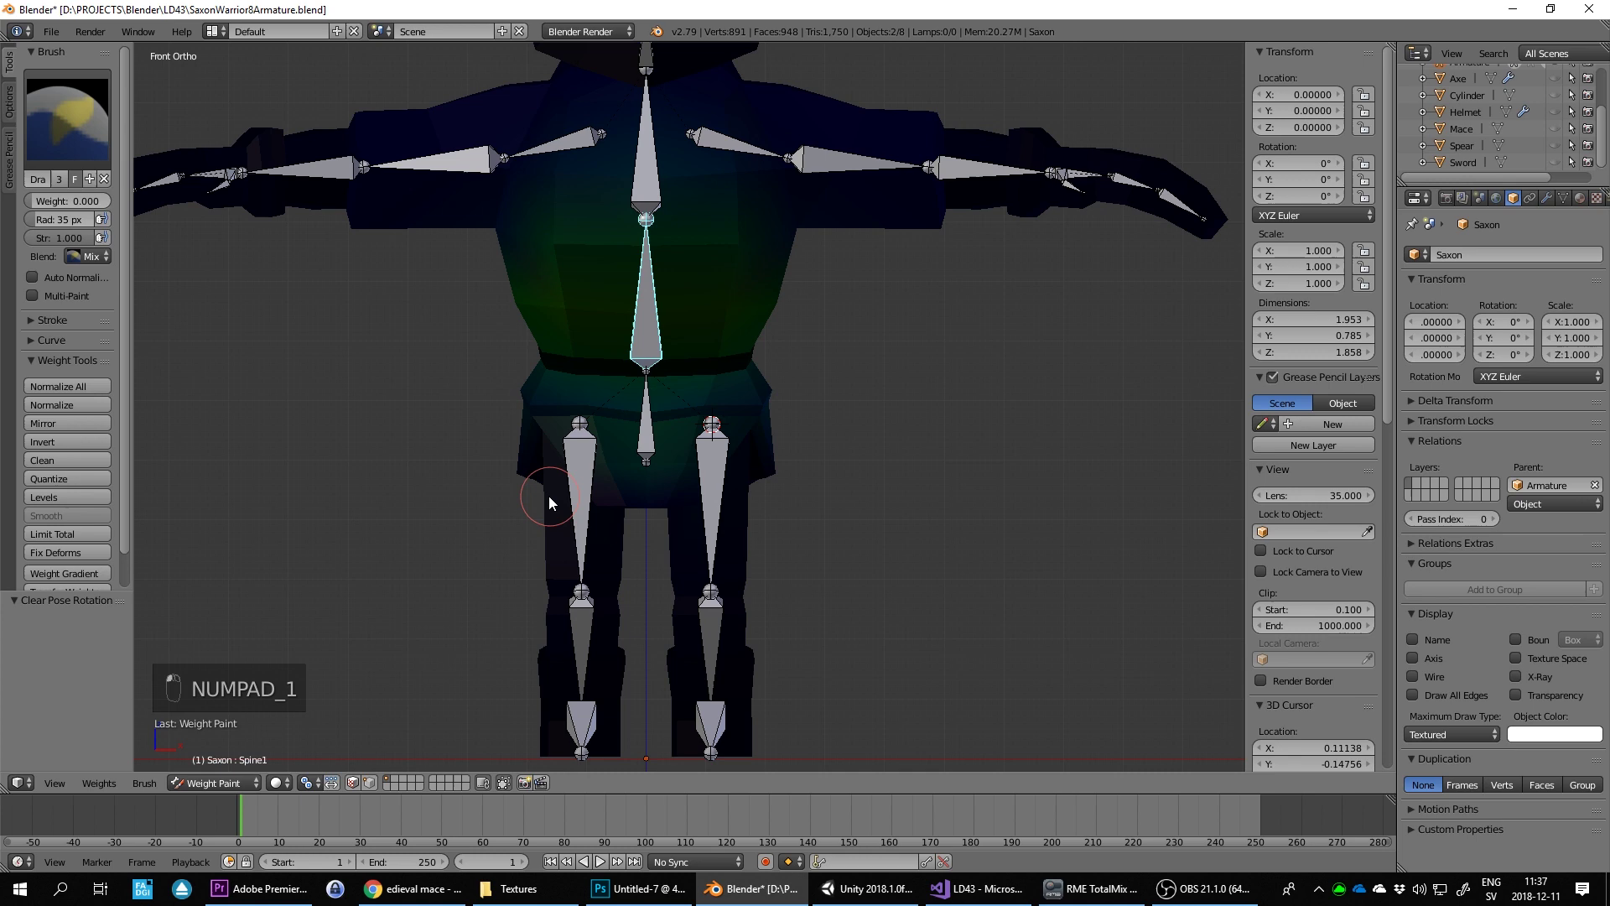
Step: Tilt the spine sideways from the front a few times to check upper-body deformation
key(r)
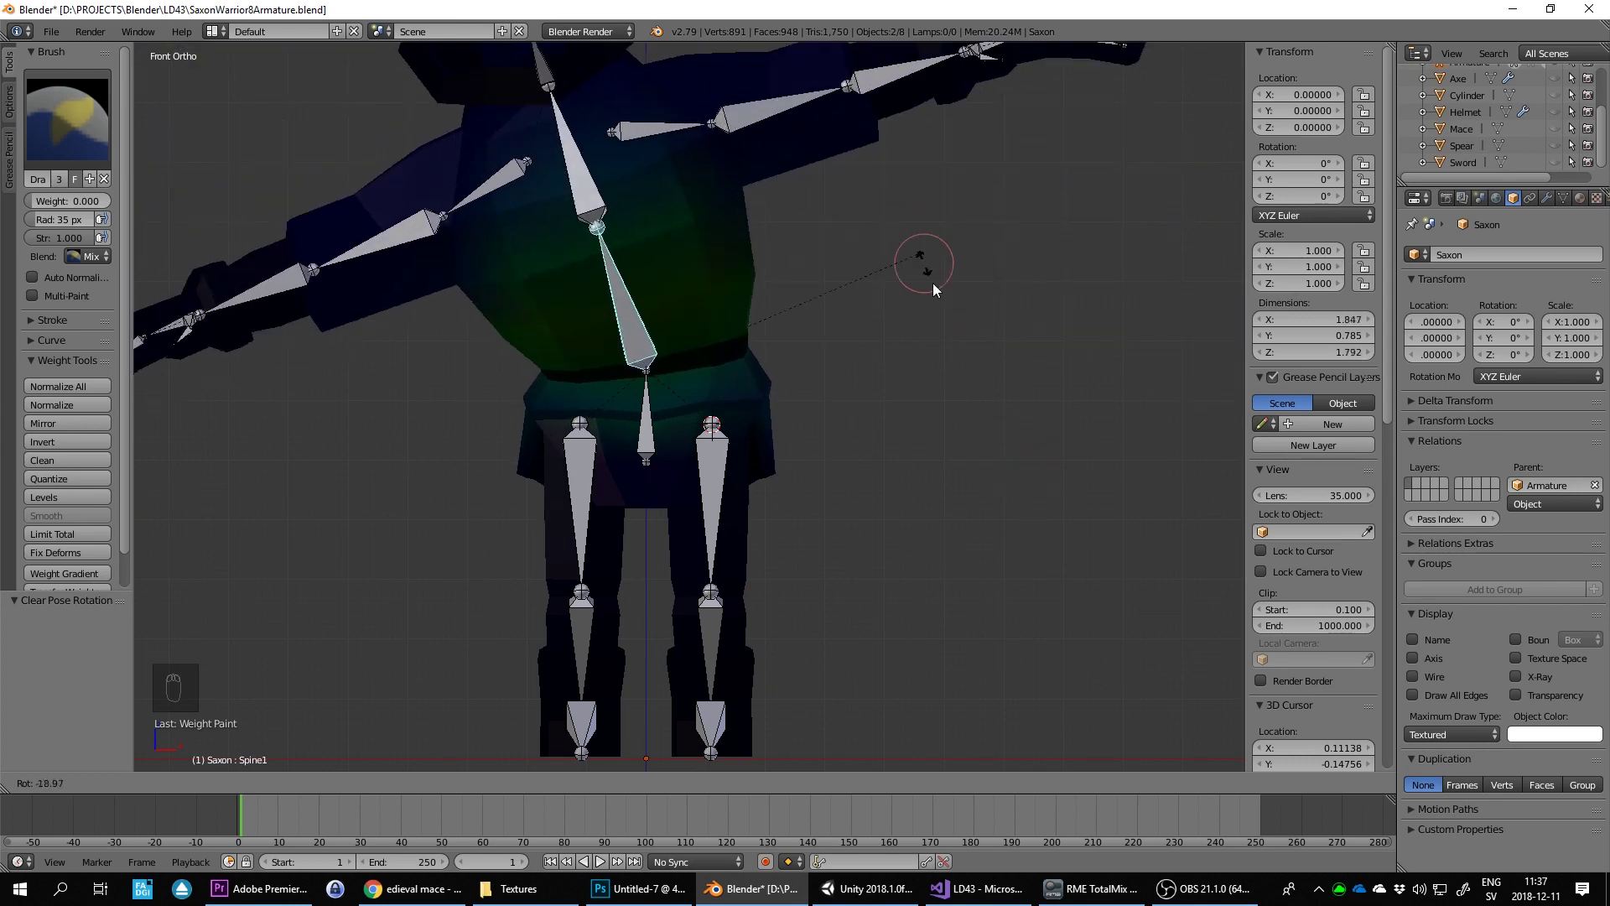
drag(628, 557, 927, 399)
key(r)
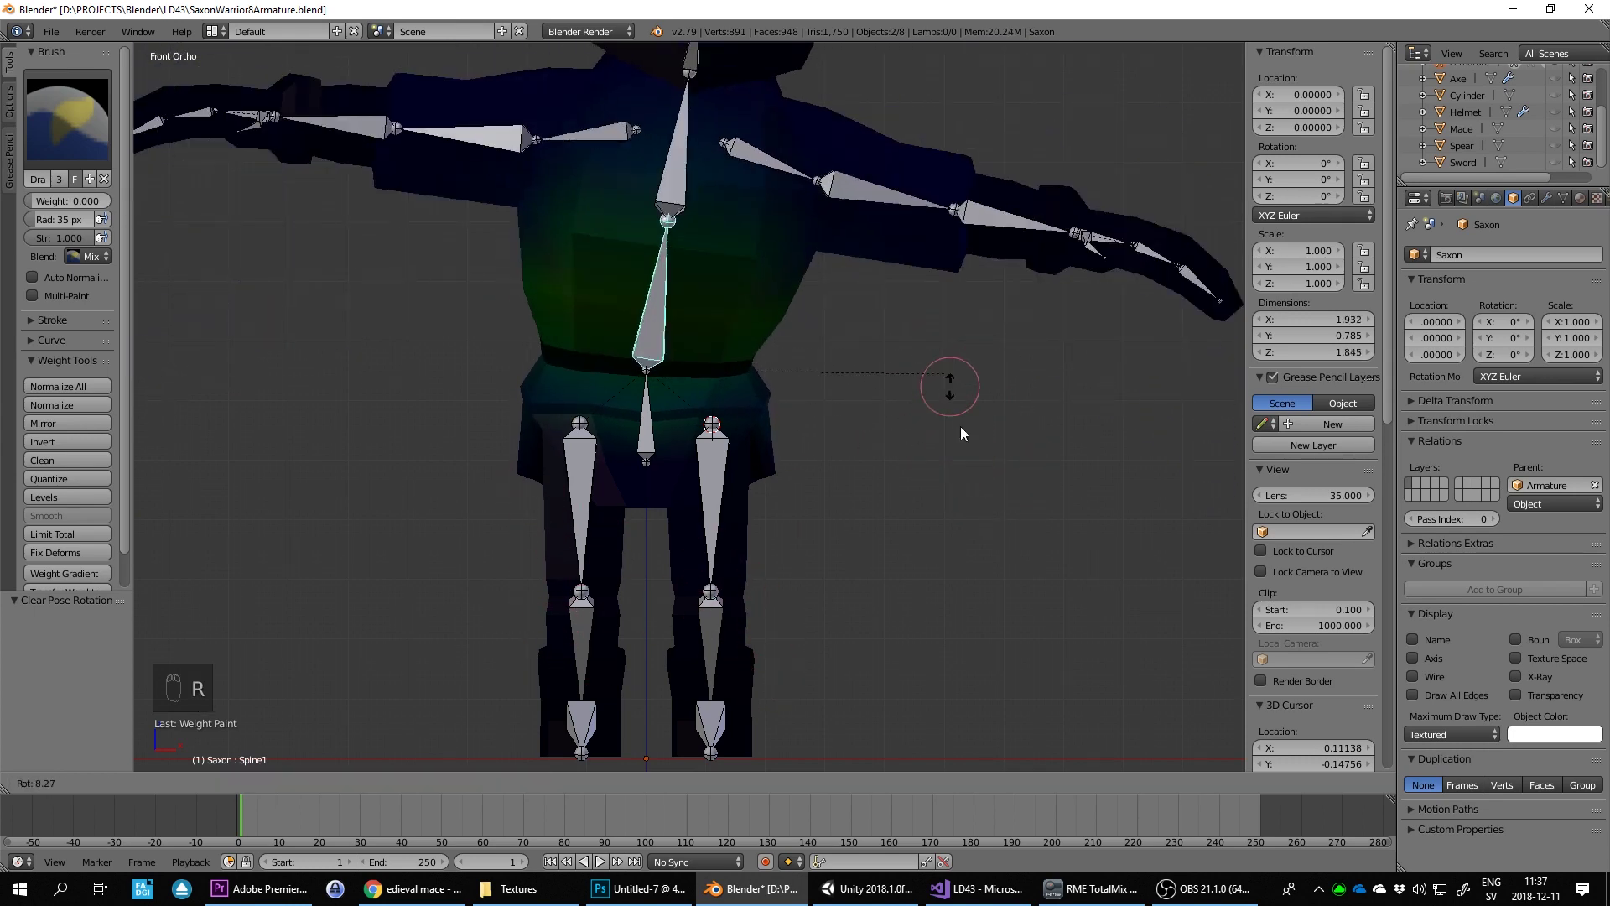
drag(891, 422, 755, 475)
key(KP_1)
key(KP_3)
Step: Bend the torso forward and back in Right Ortho side view to test the spine
key(r)
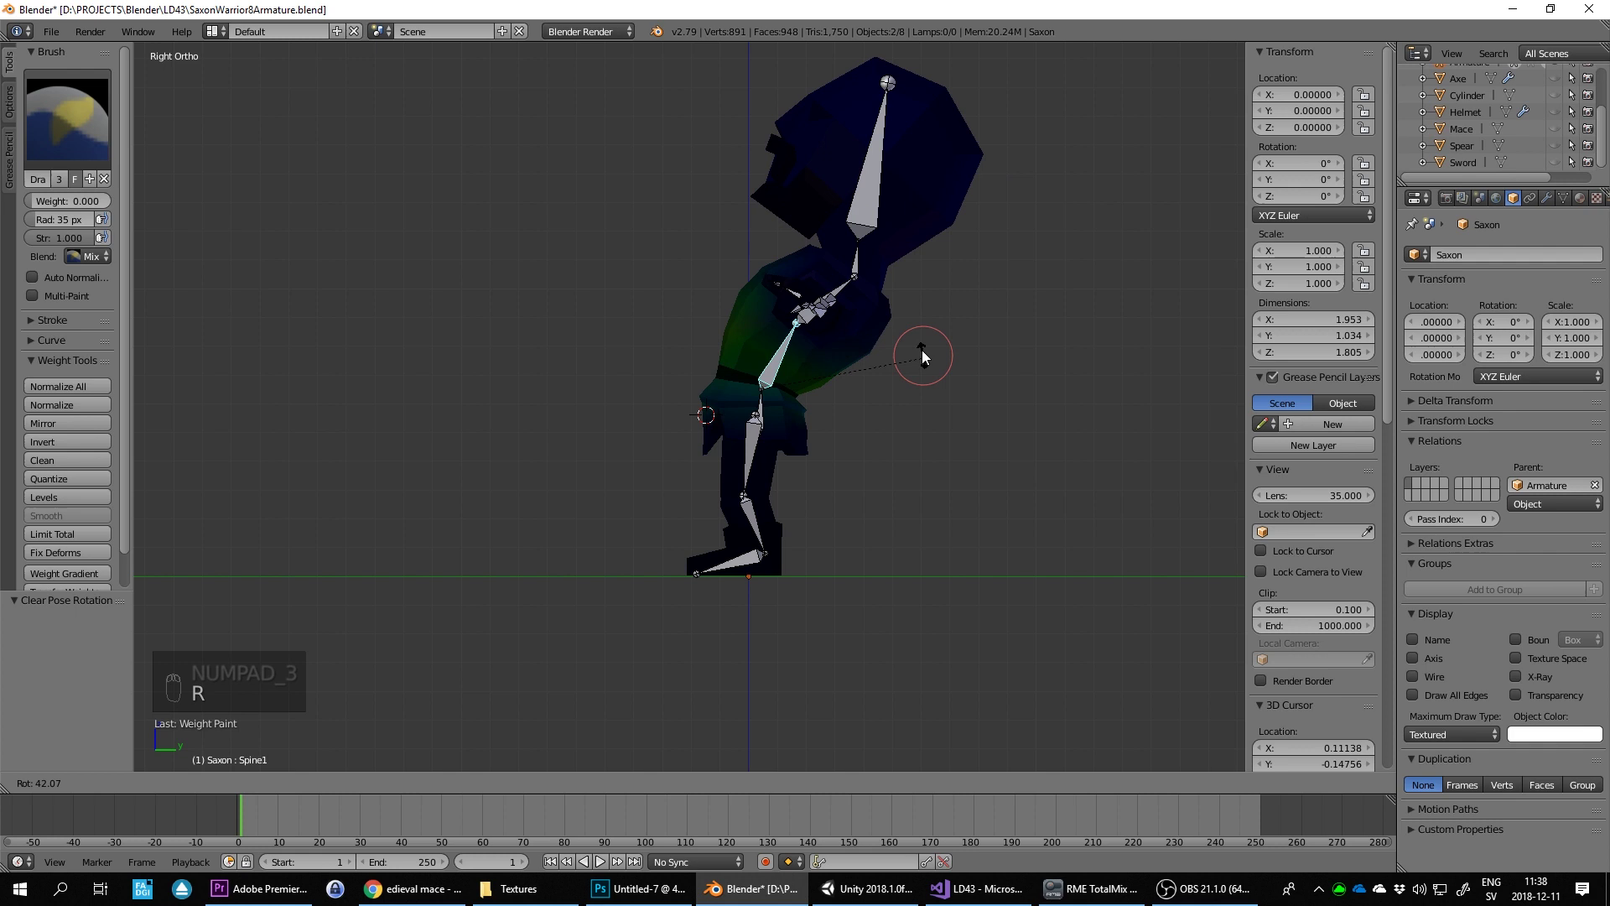
drag(923, 389, 1061, 374)
key(r)
drag(1013, 380, 850, 442)
drag(846, 484, 814, 481)
key(KP_1)
key(KP_3)
key(r)
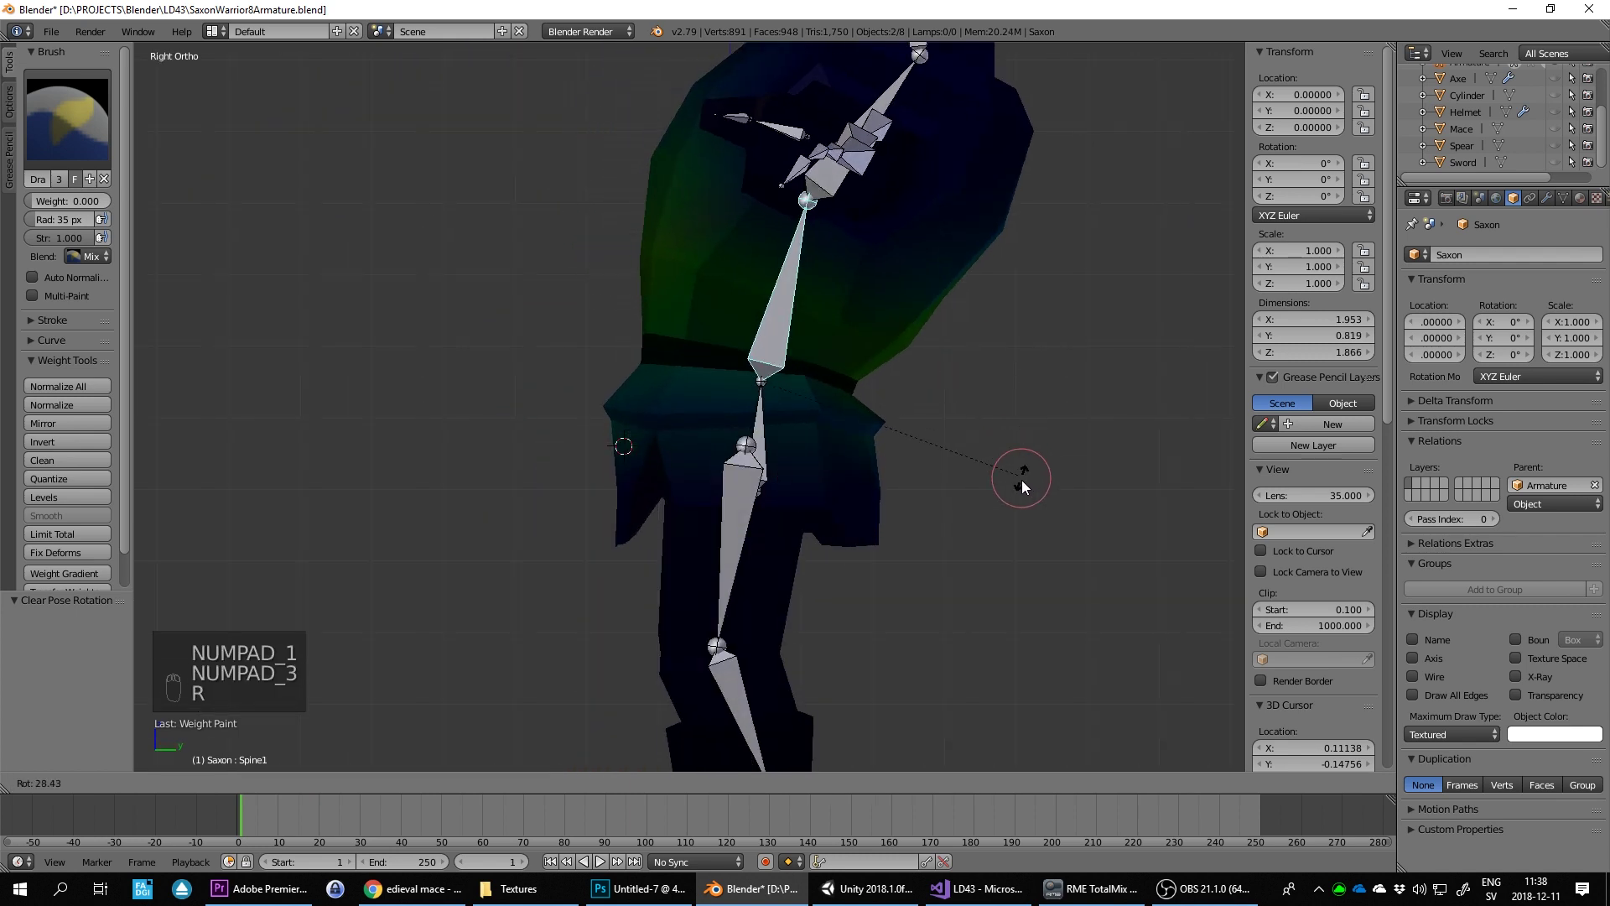
Step: Make further spine bends to check the belt area, then clear rotations back to rest pose in front view
drag(562, 535, 1048, 466)
key(r)
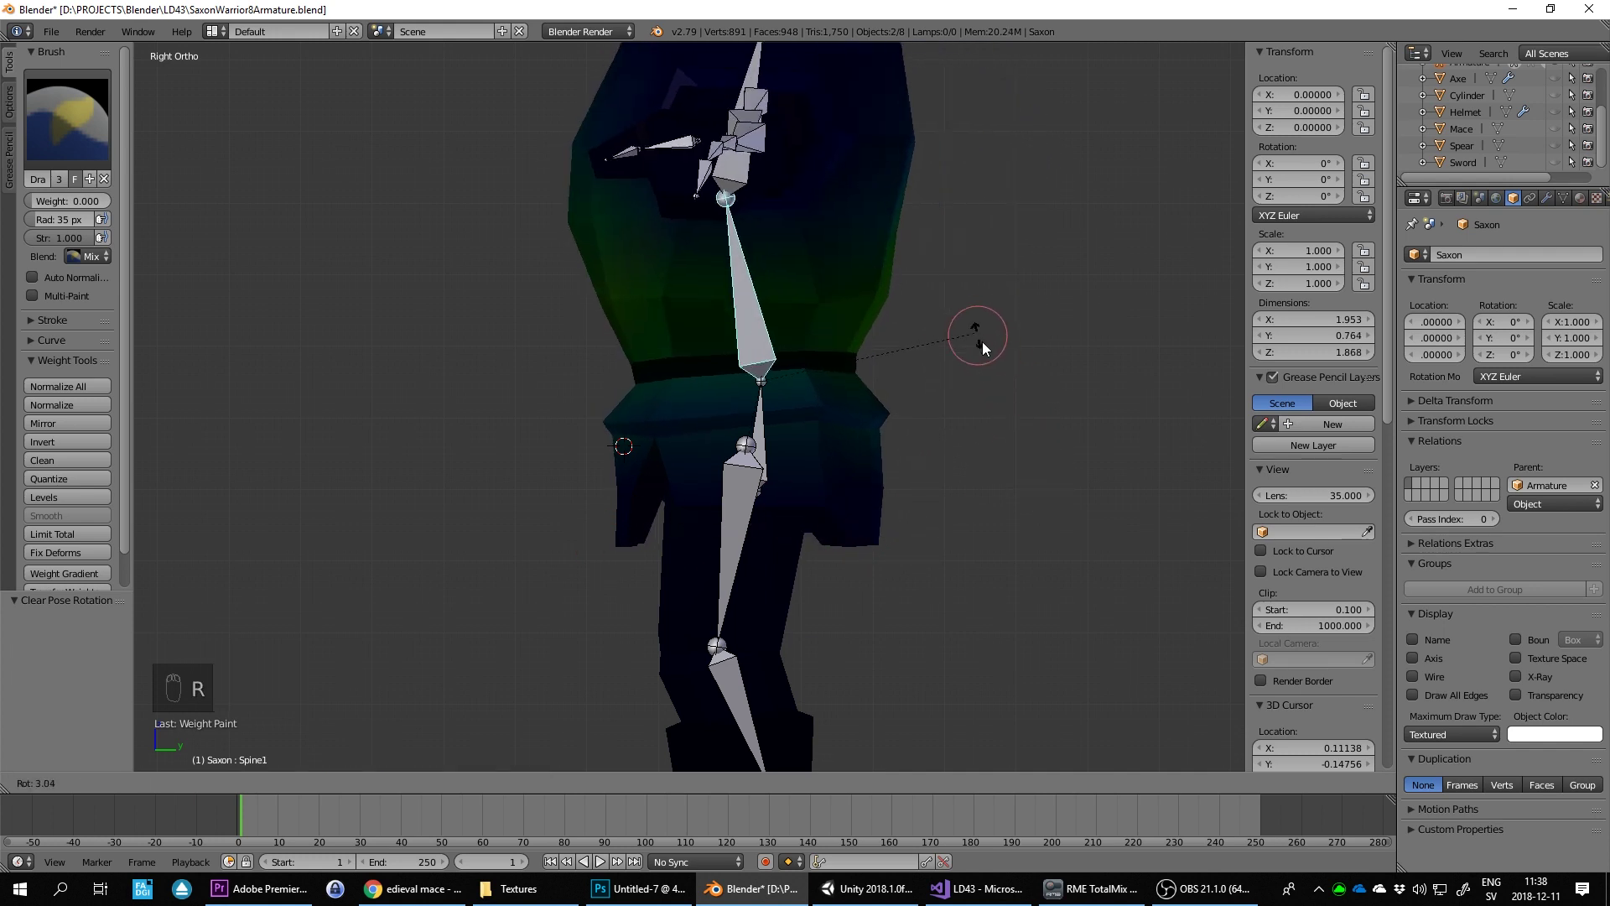
drag(627, 546, 1055, 452)
key(r)
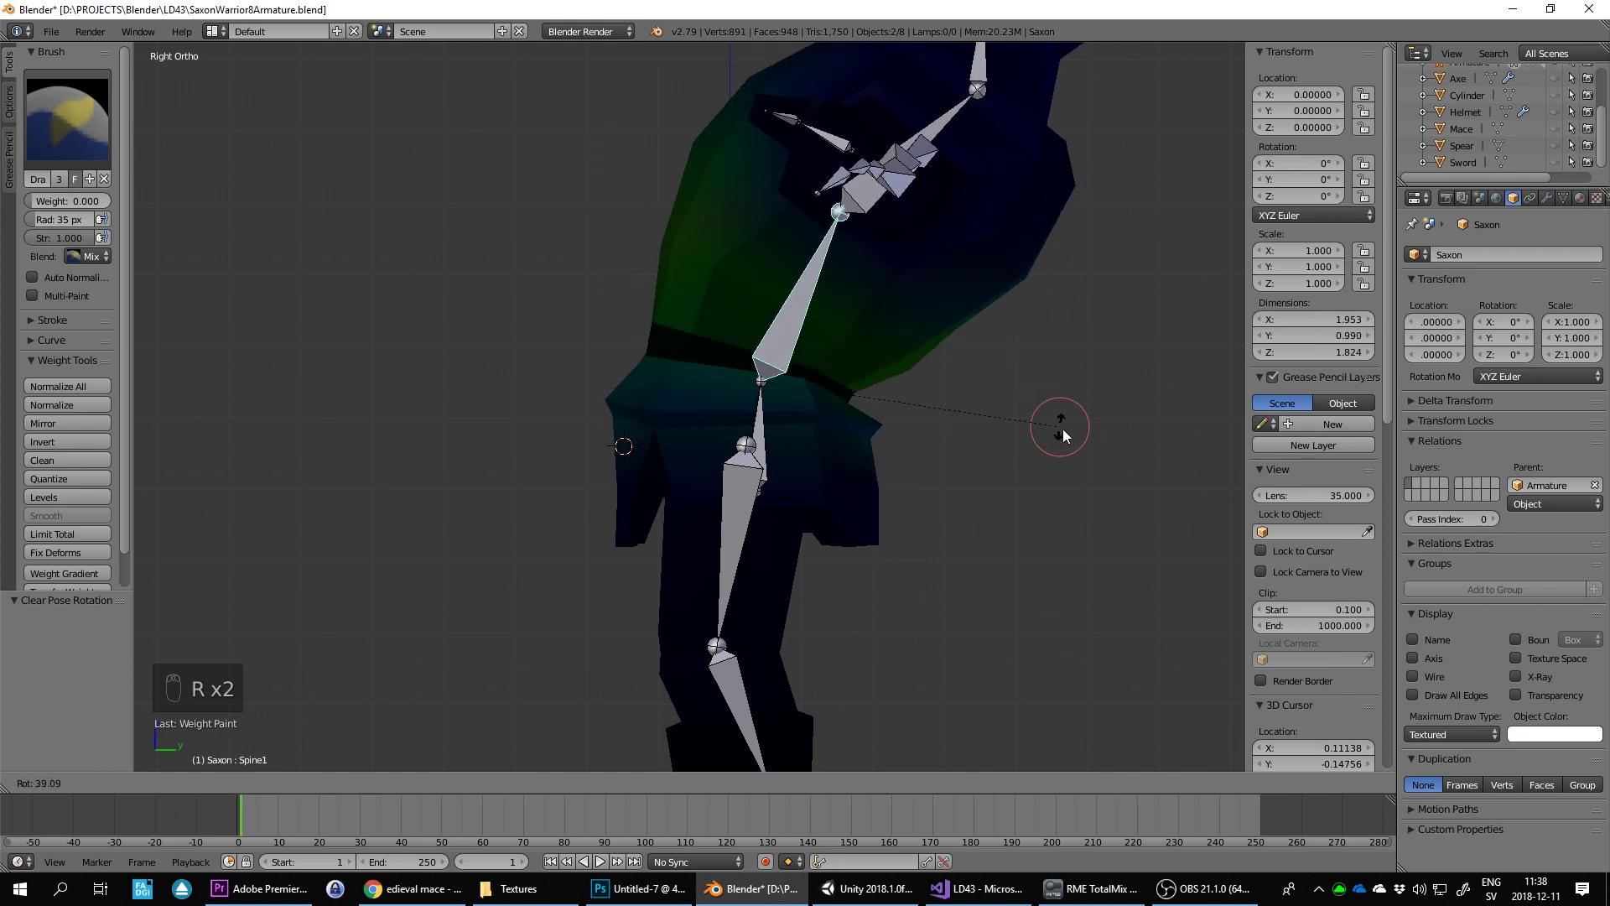
drag(986, 431, 894, 394)
key(r)
key(ctrl+z)
key(alt+r)
key(alt+t)
key(alt+r)
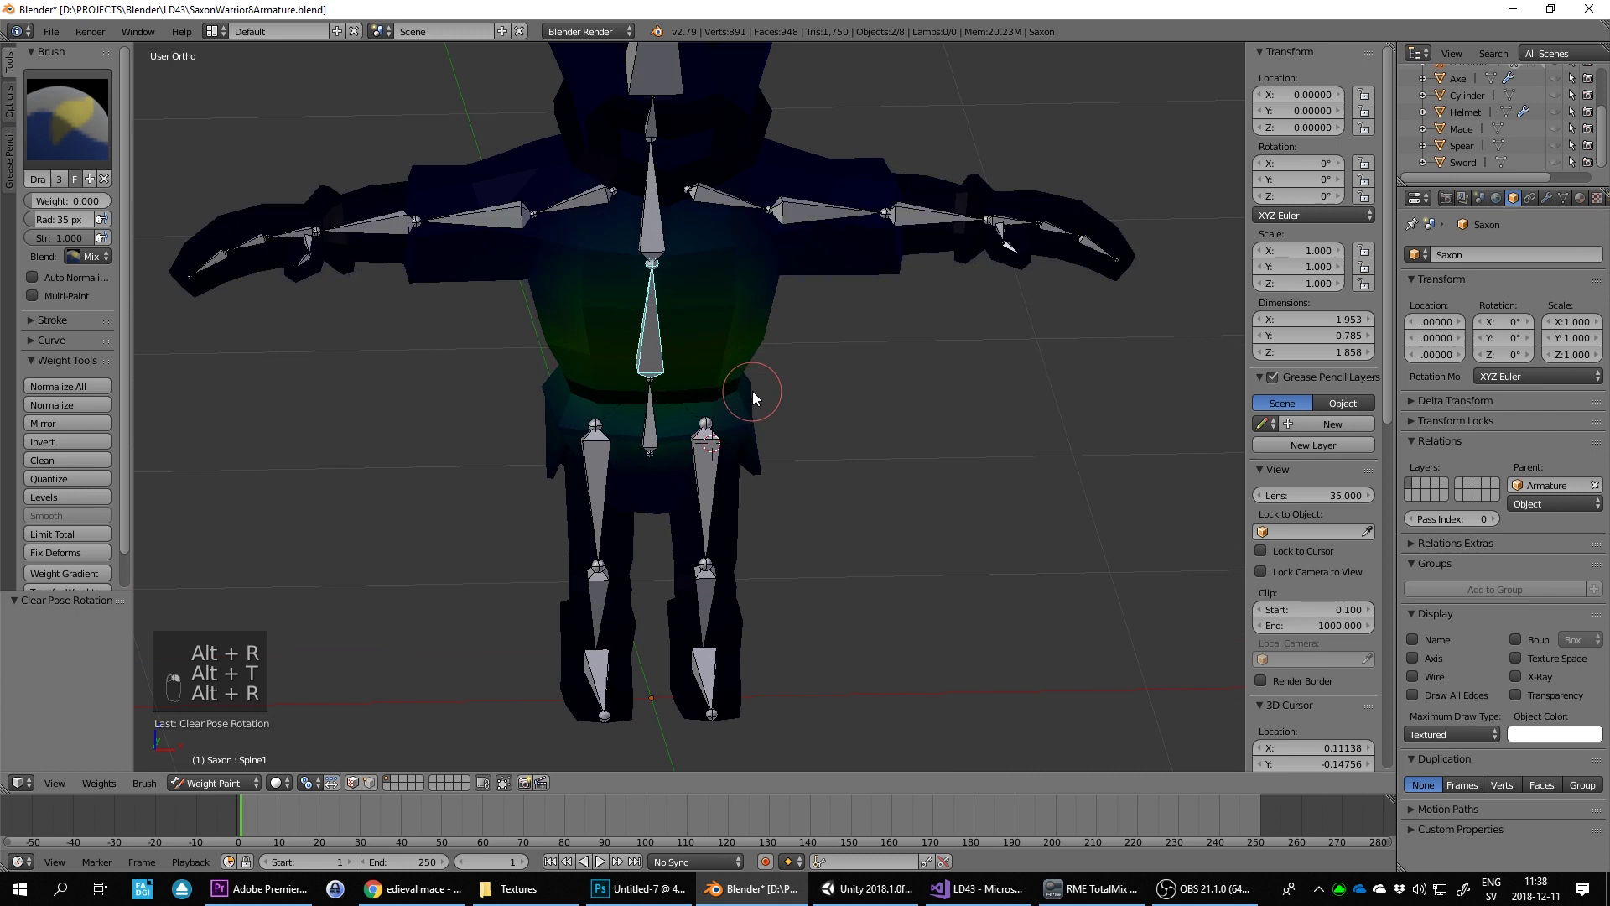
Step: Select the thigh bone in side view and test-bend it, then return it to rest
key(KP_1)
key(KP_3)
key(r)
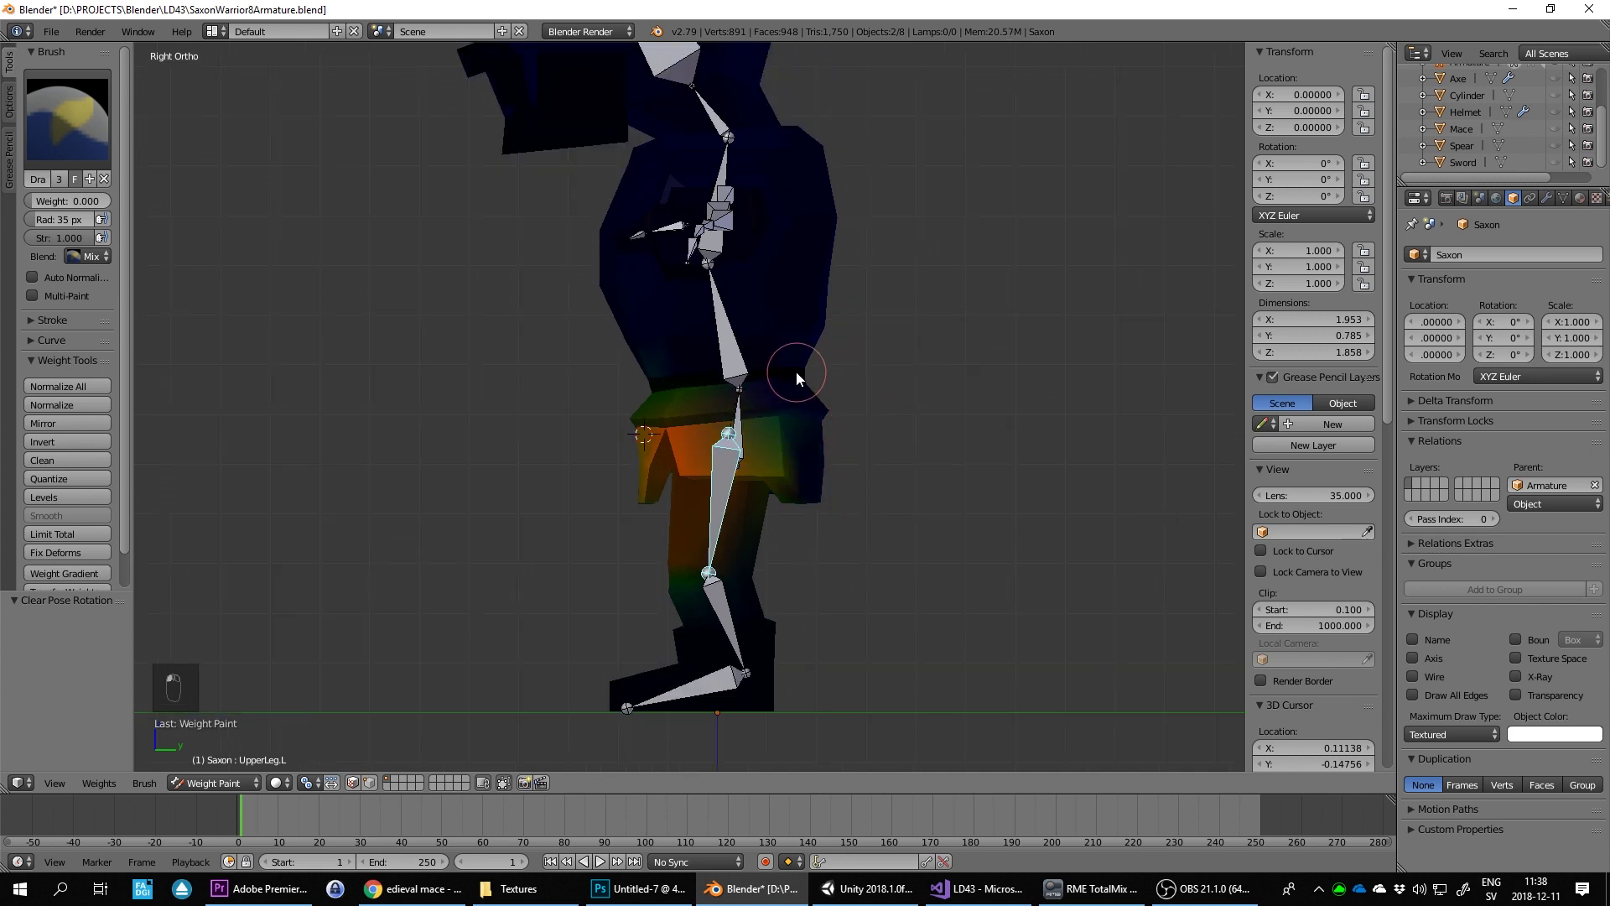
key(r)
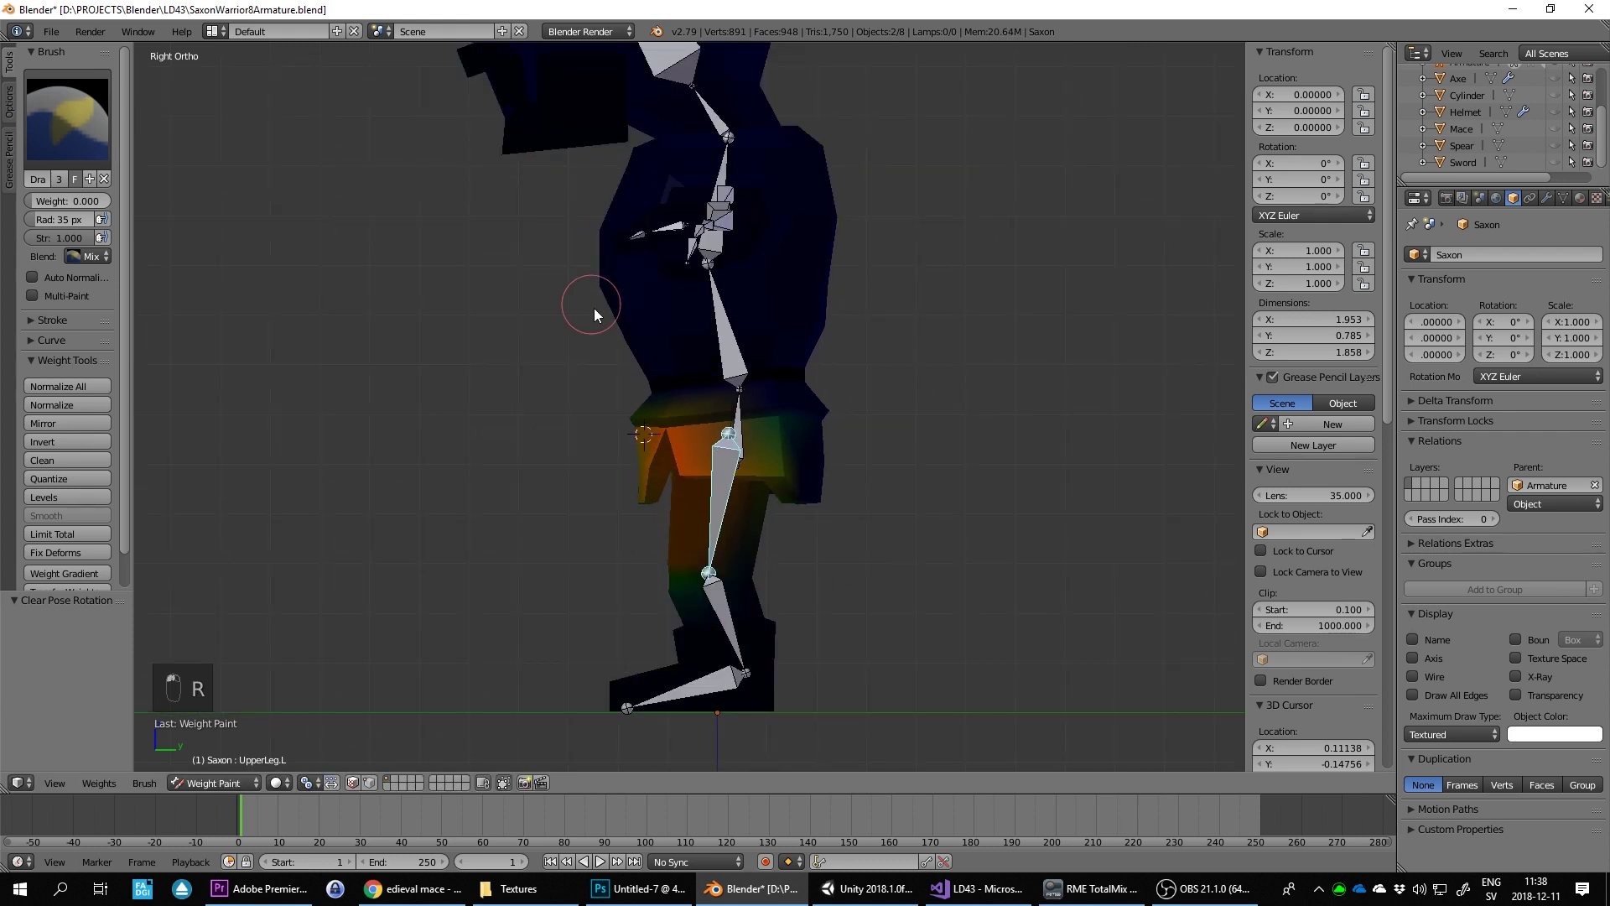
key(r)
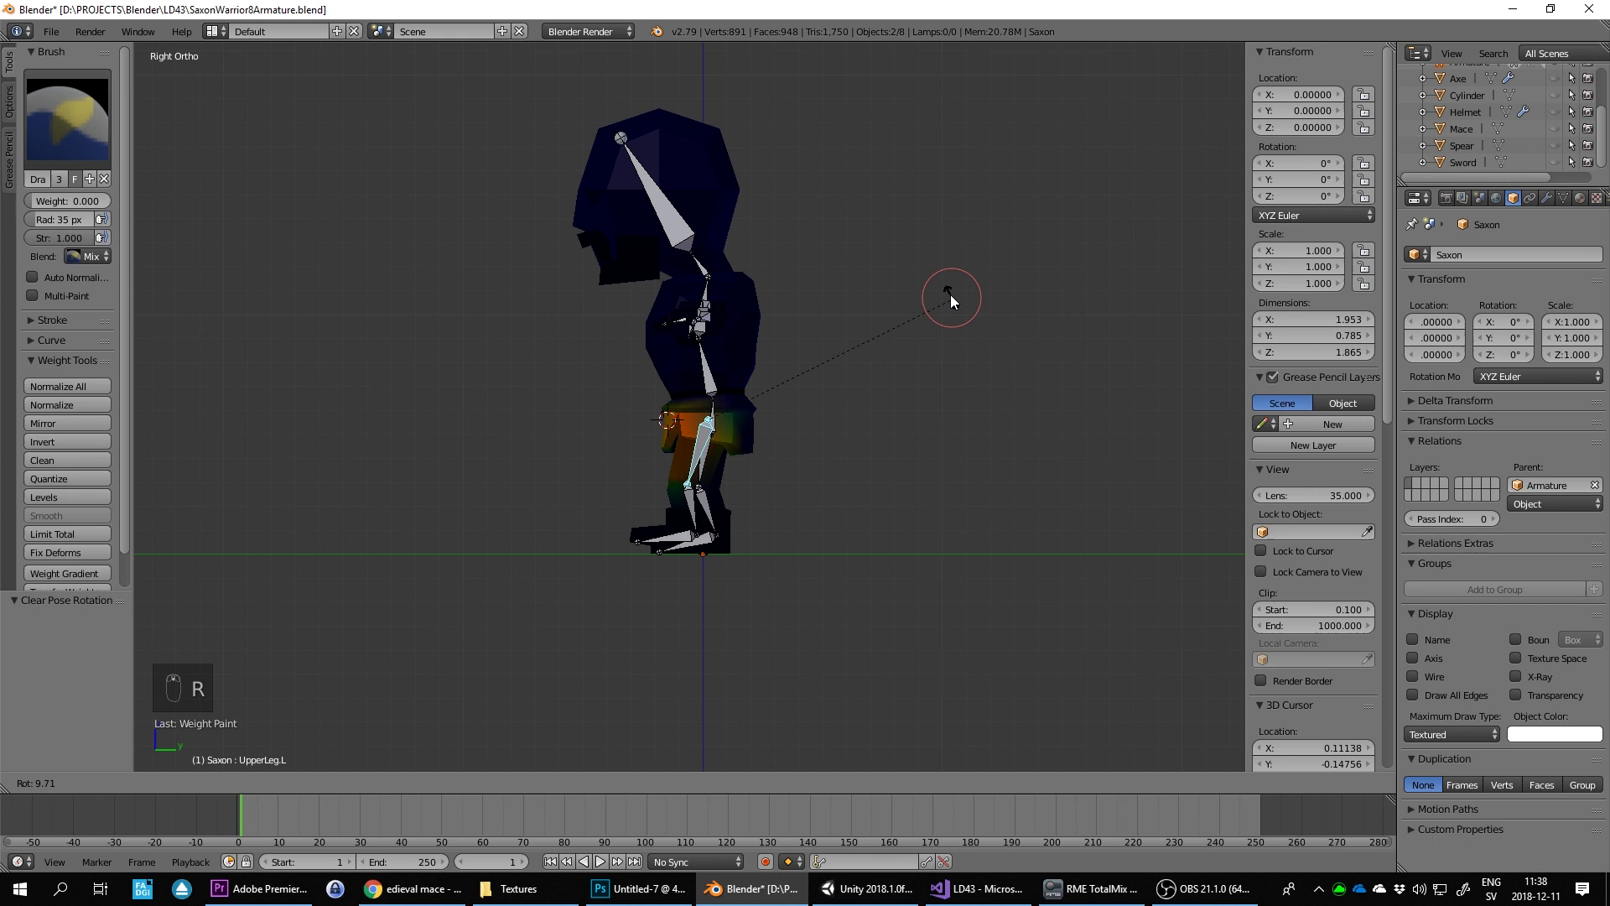
key(r)
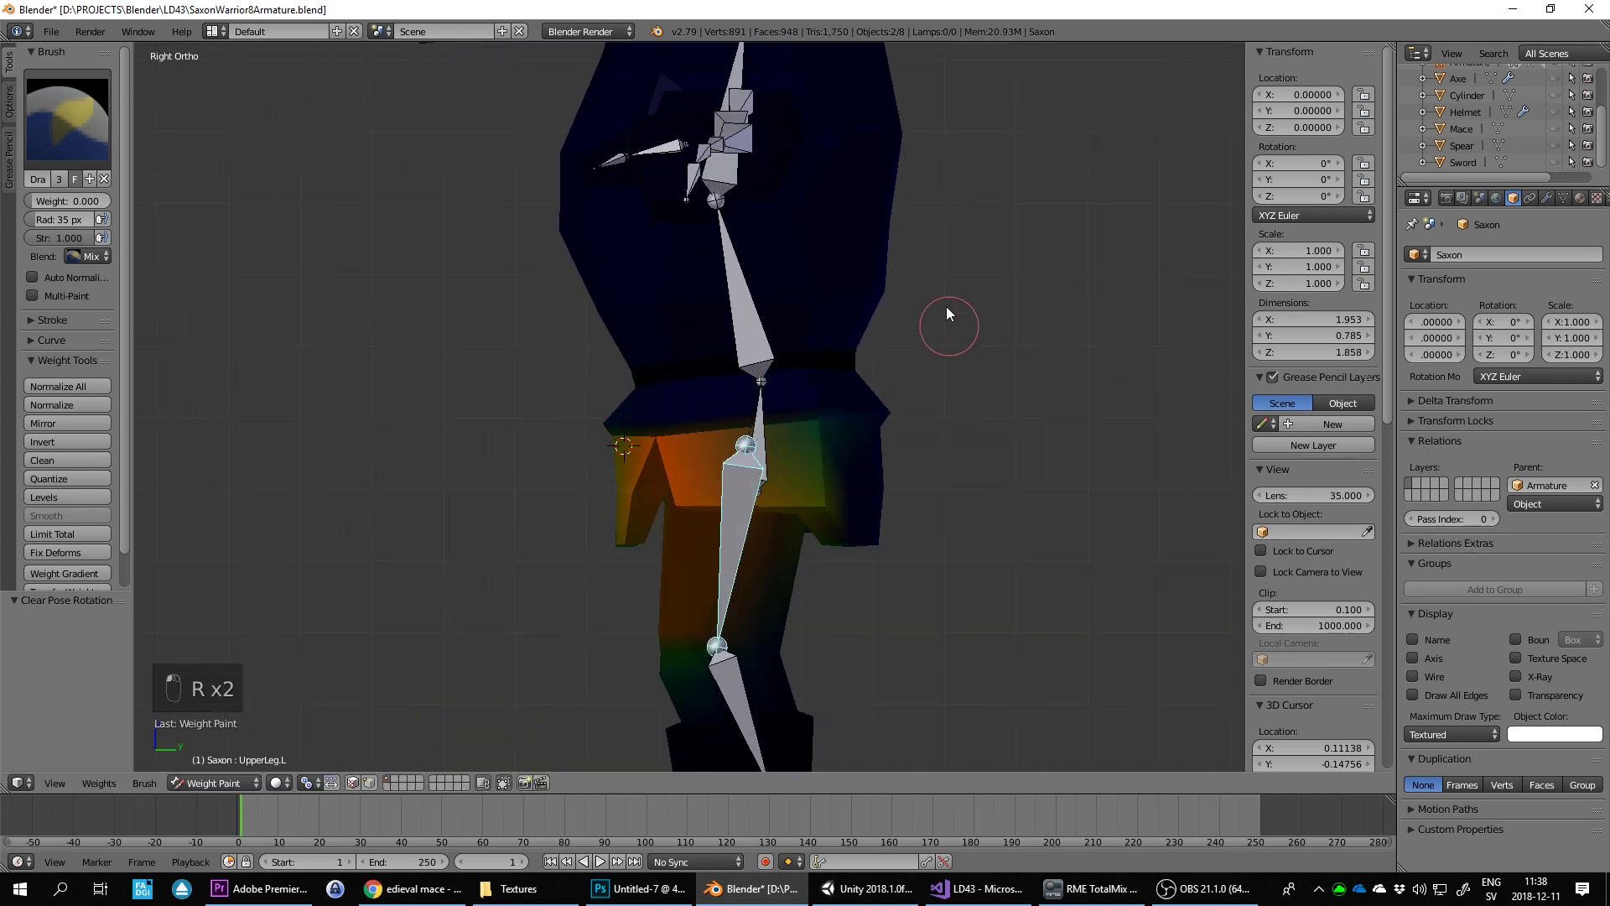
key(r)
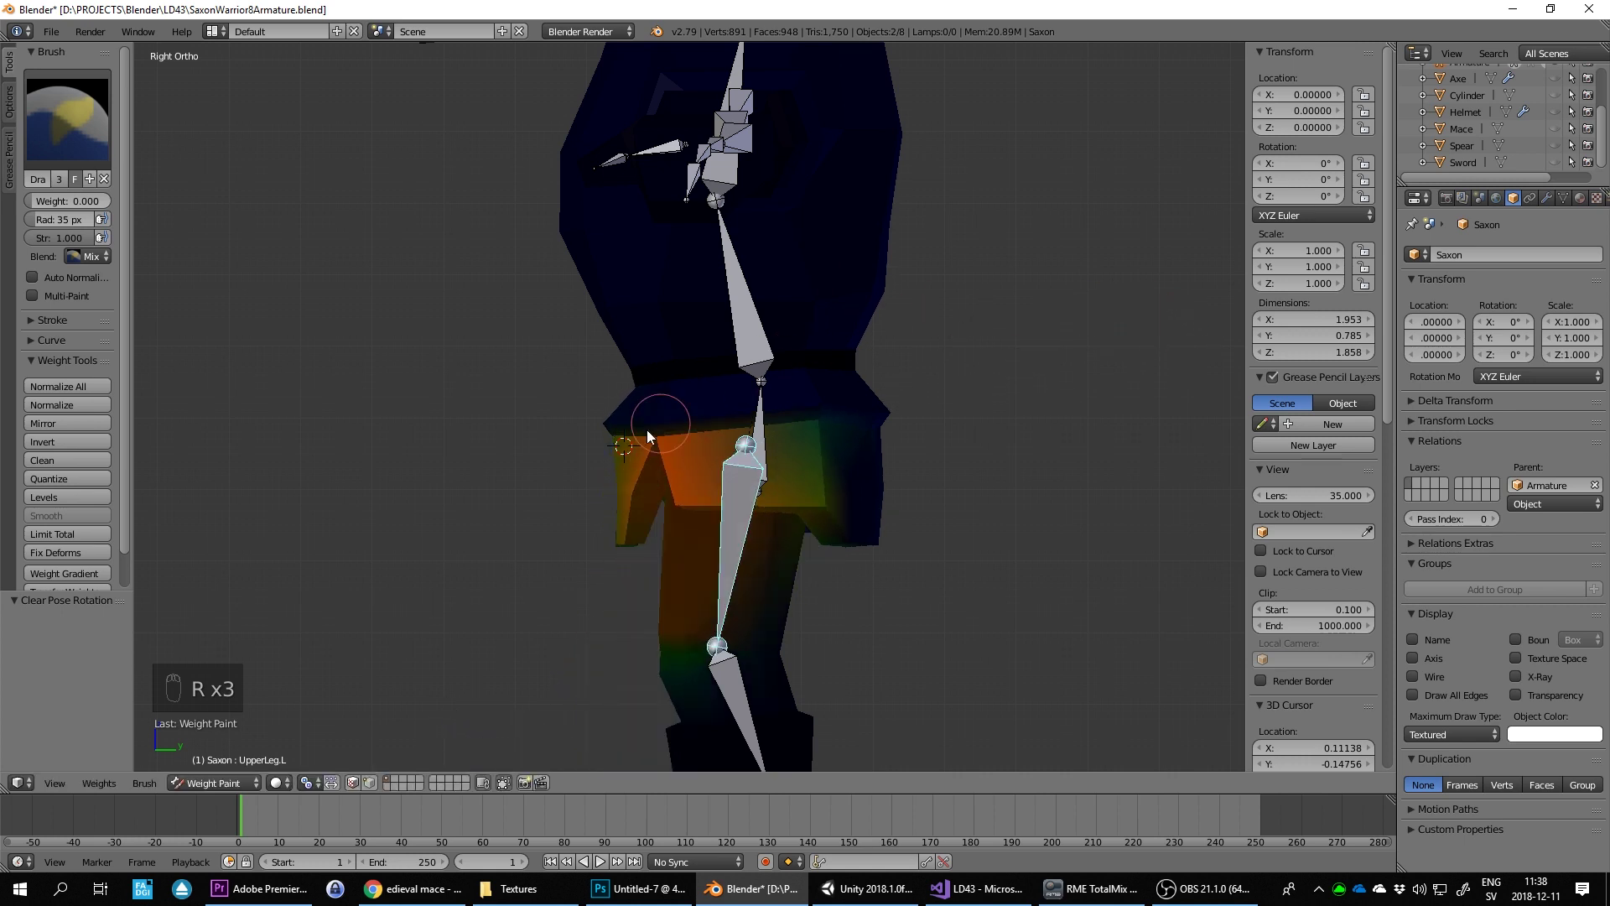
Step: Subtract thigh-bone weight from the hip edge and lower thigh with a Weight 0.0 brush
drag(602, 417, 1036, 372)
key(r)
key(r)
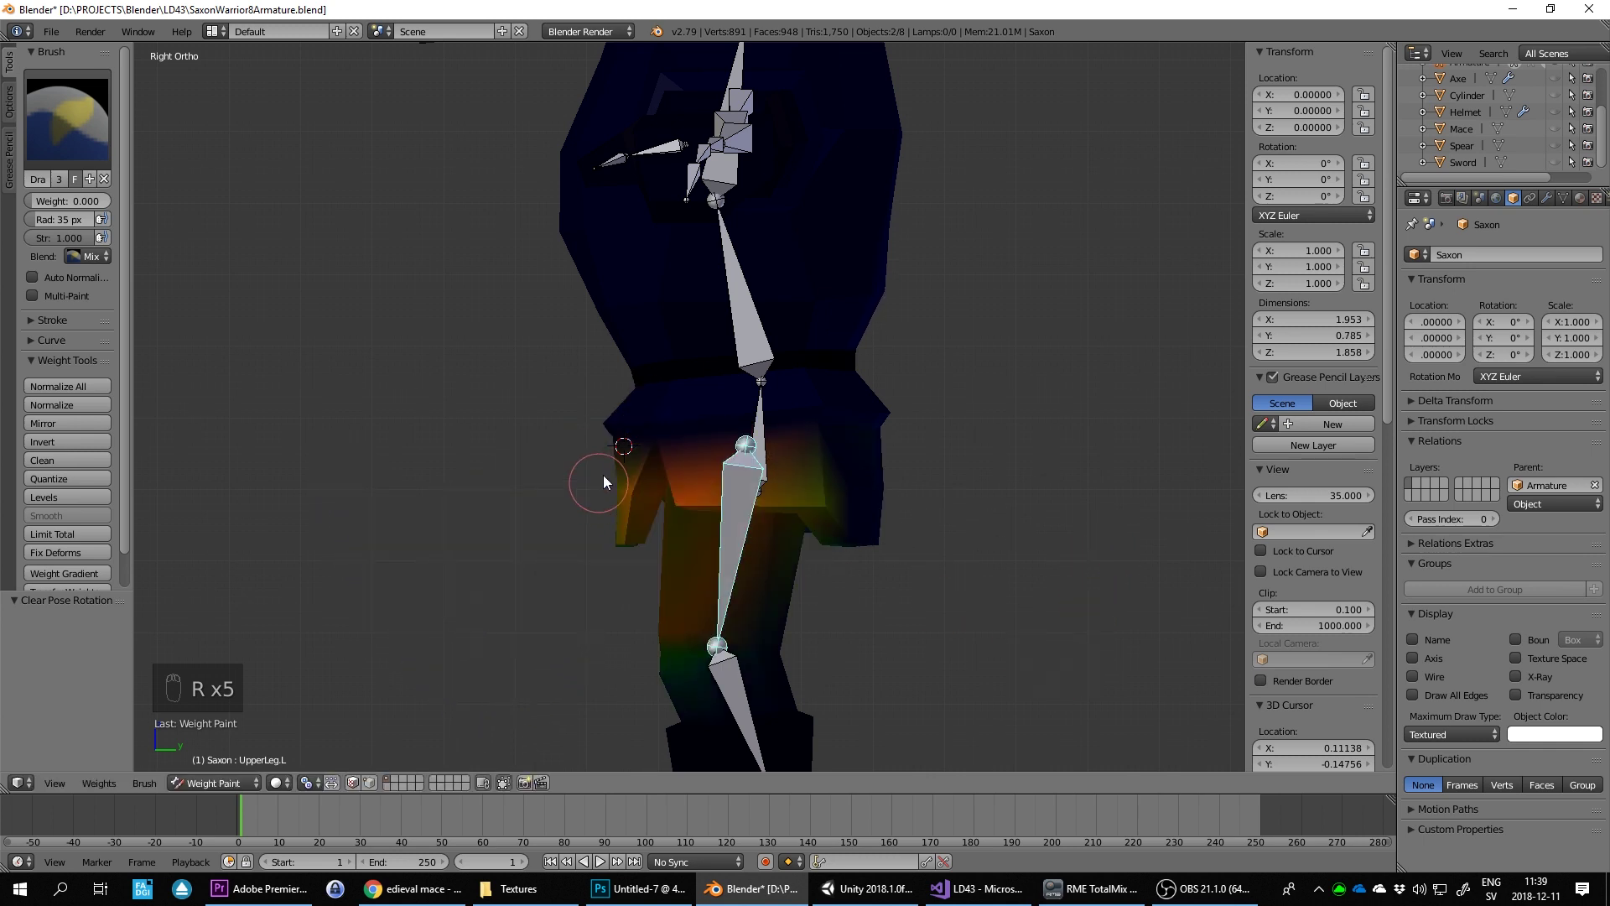
drag(583, 433, 1069, 395)
key(r)
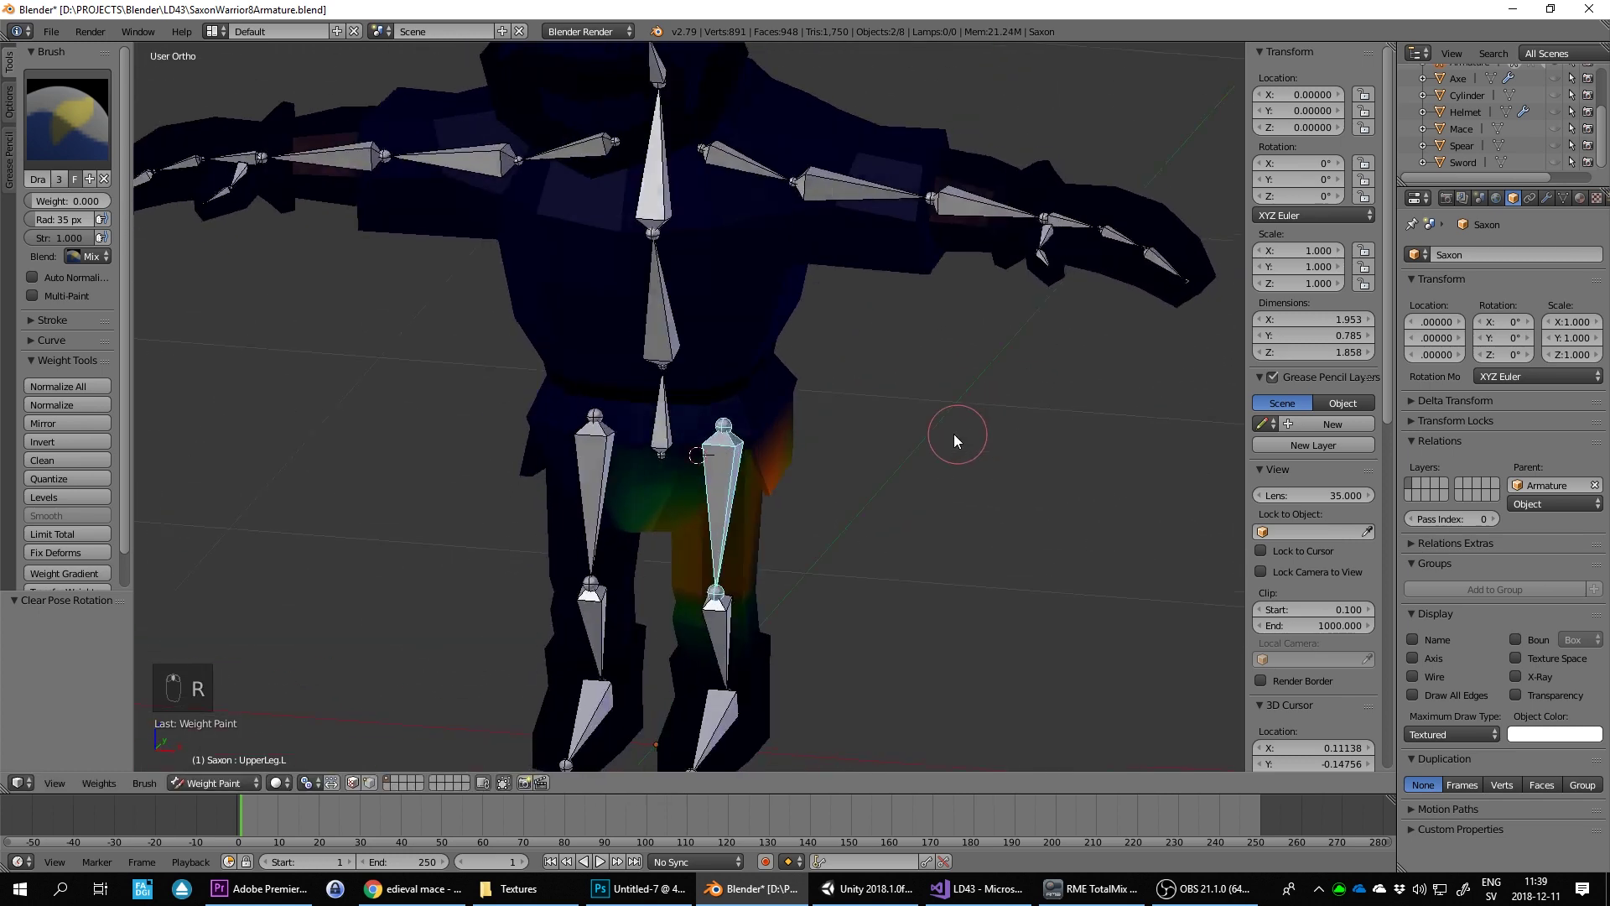
Step: Test-bend the thigh, paint Weight 0.2 around the hip to fix deformation, and reset the leg
drag(647, 535, 634, 542)
key(ctrl+z)
key(r)
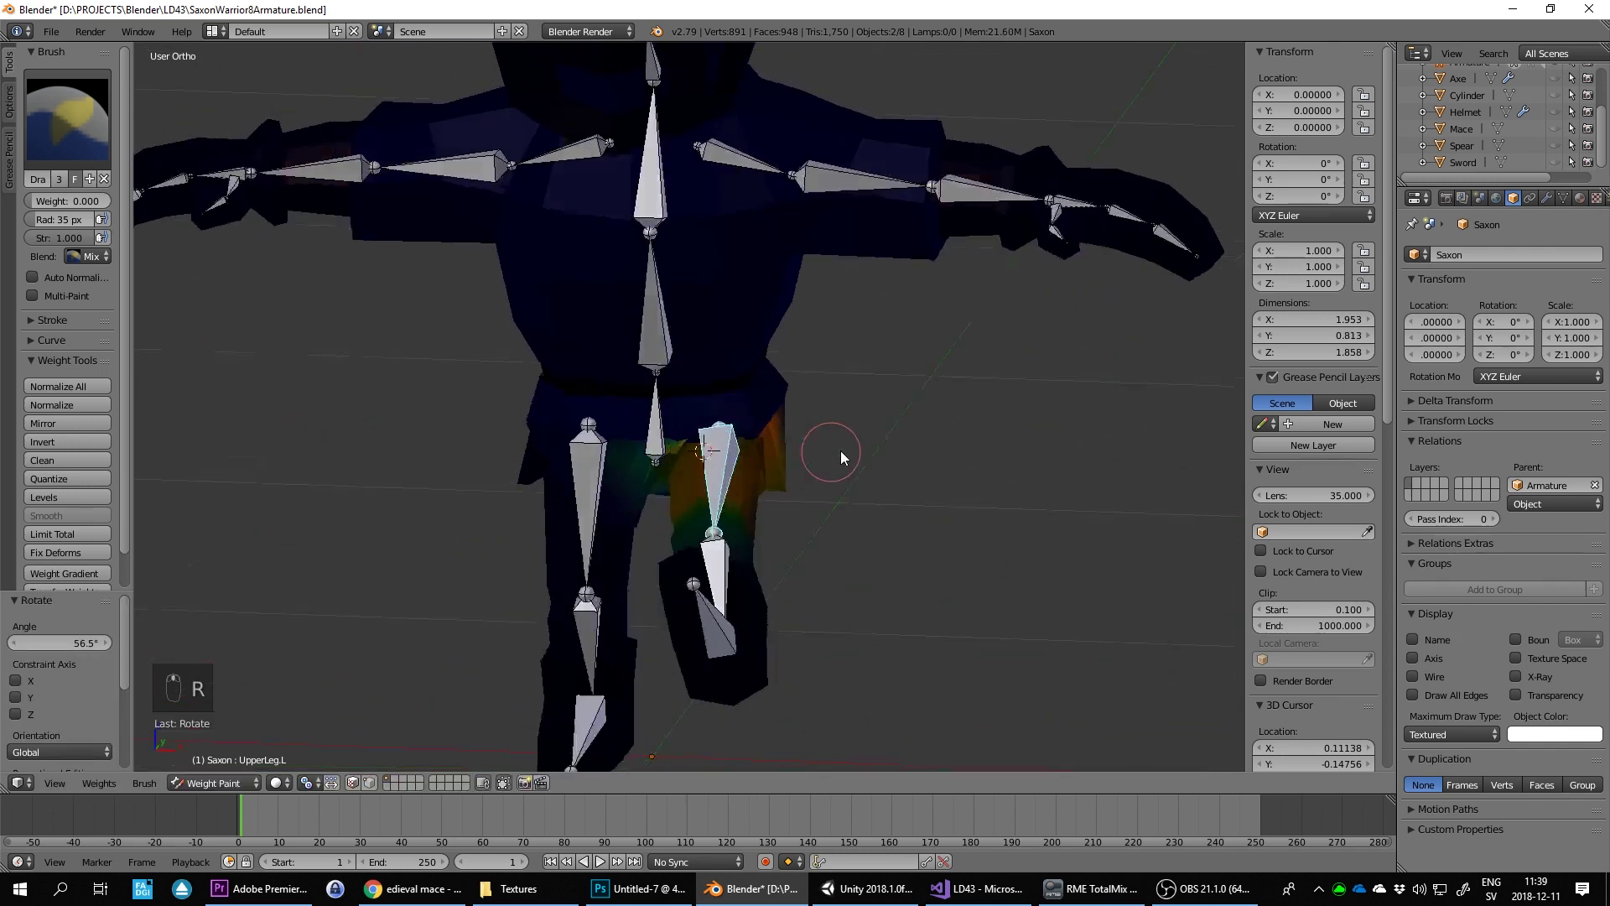
key(ctrl+z)
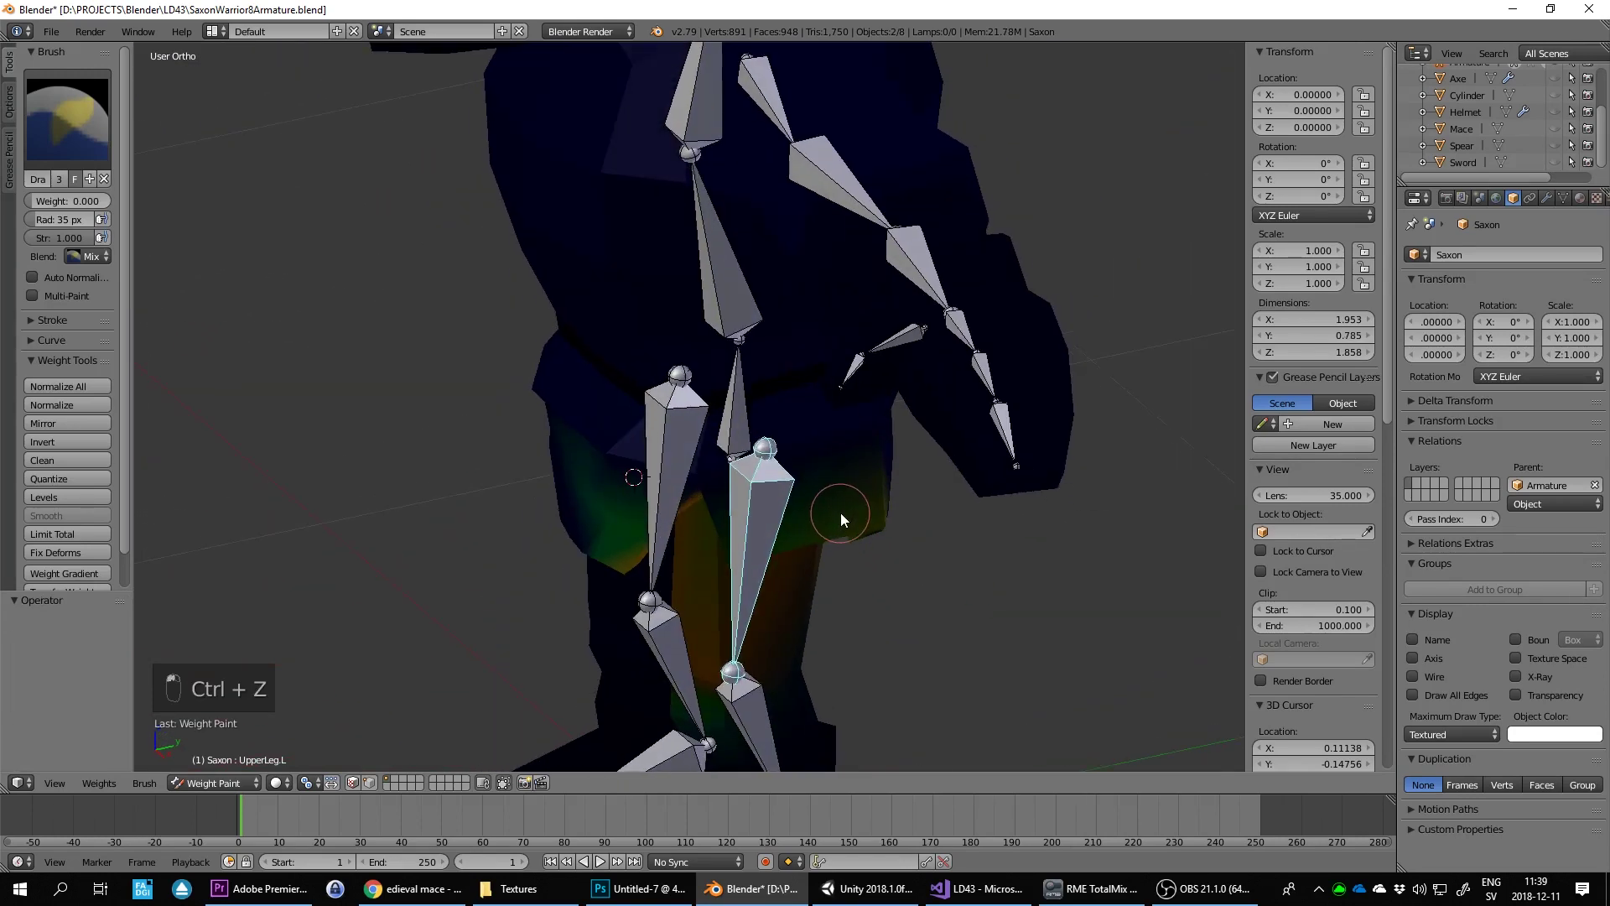
key(r)
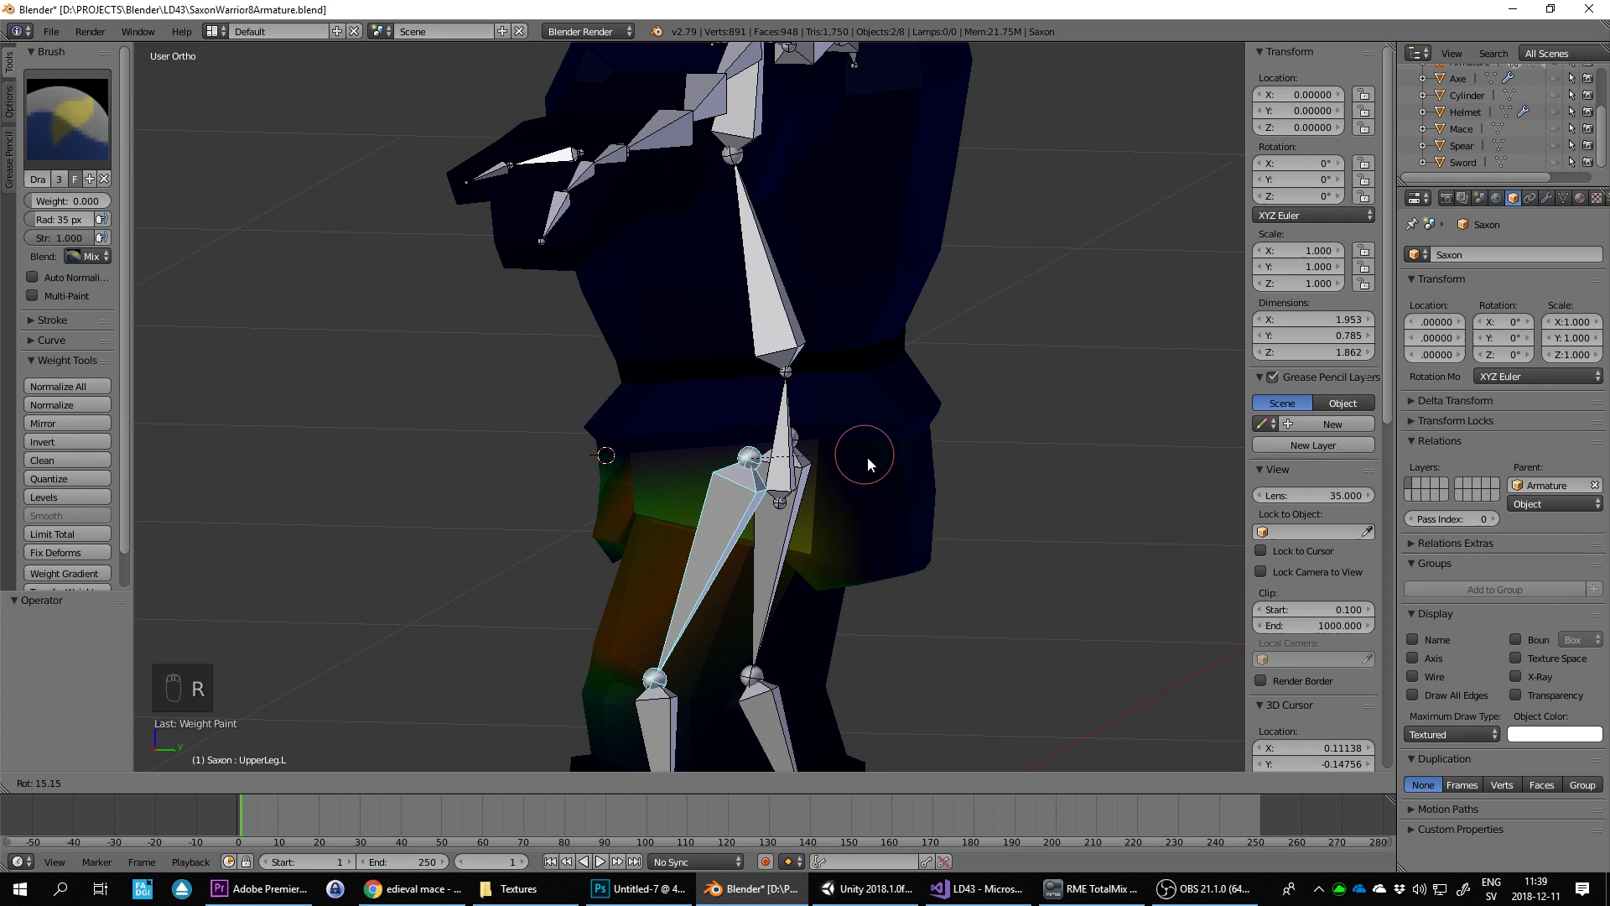
drag(849, 539, 1018, 592)
drag(779, 431, 975, 449)
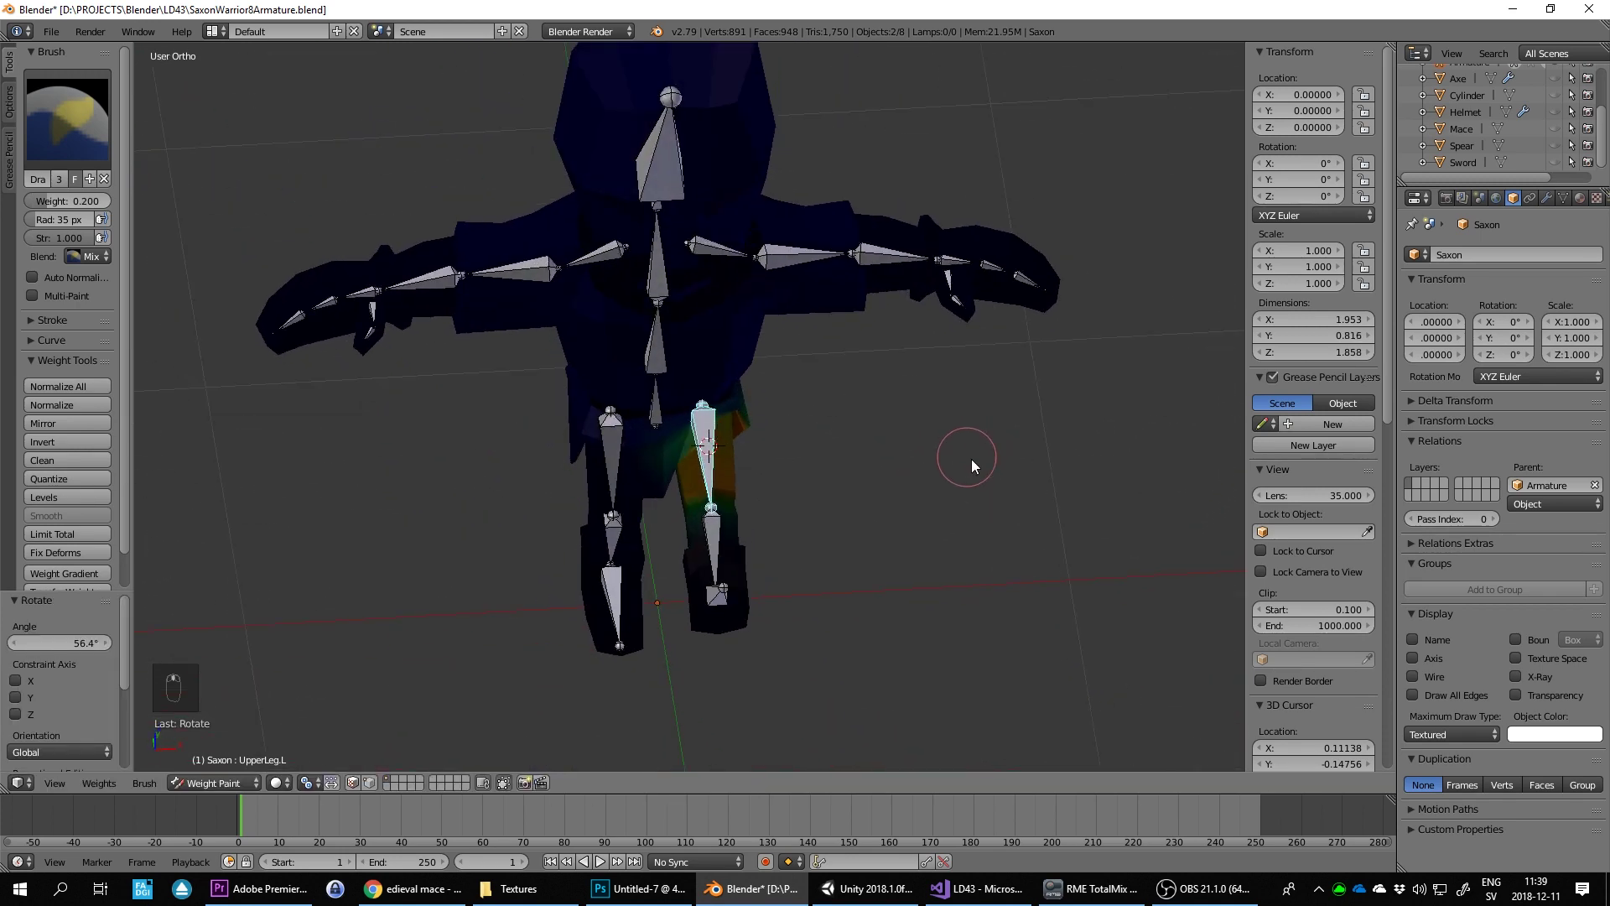
key(ctrl+z)
key(KP_1)
key(r)
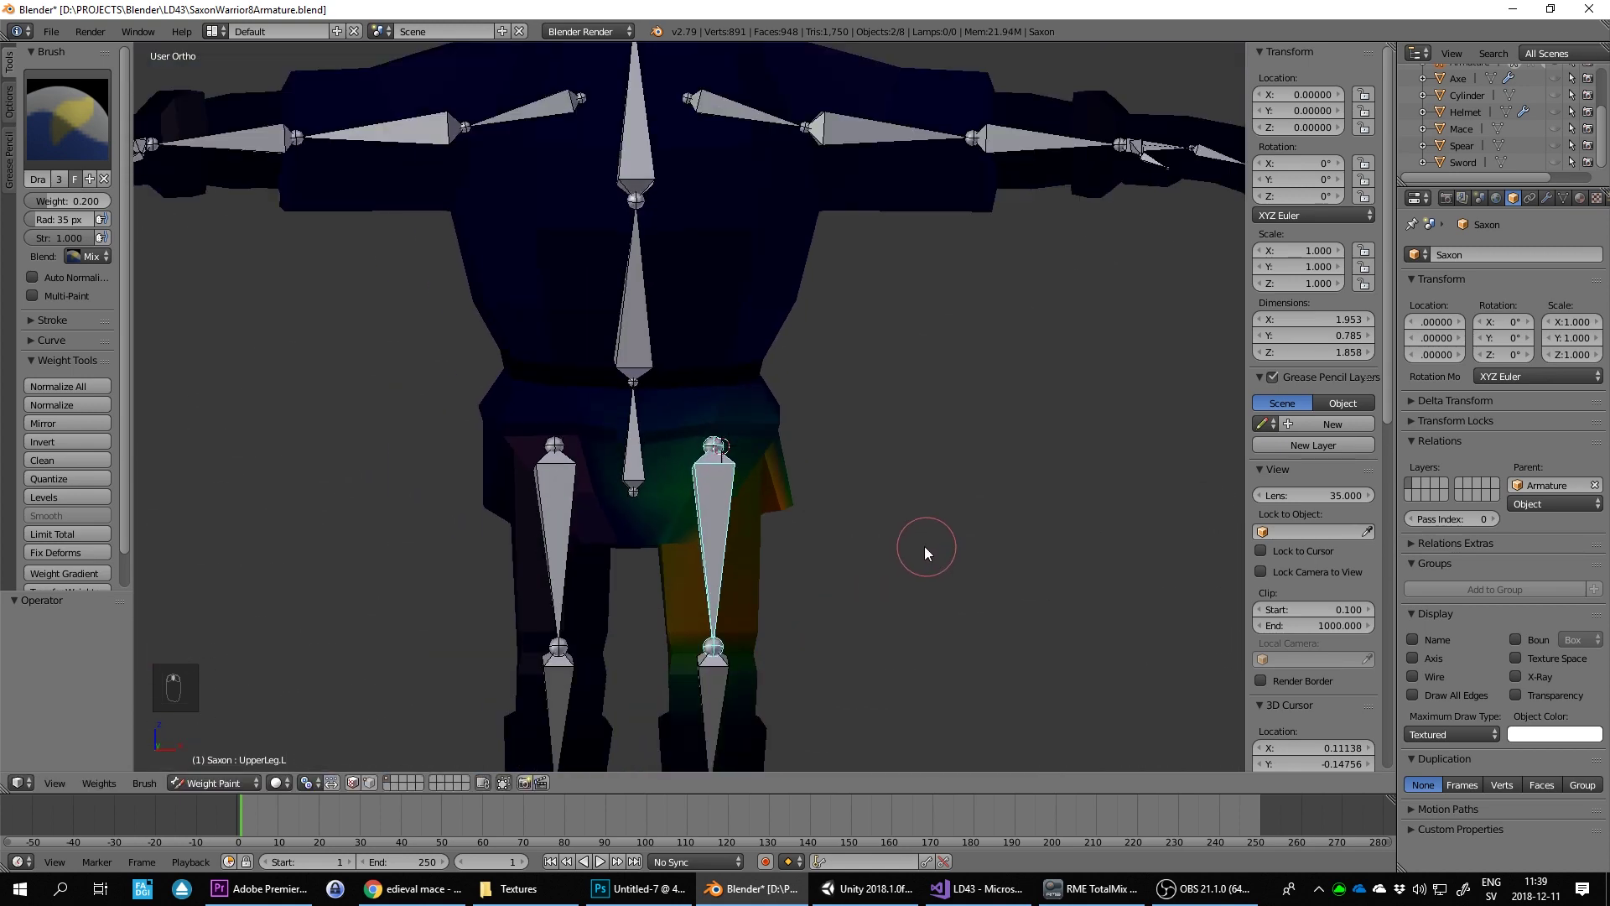
Step: Recheck the thigh bend from side and front views and return it to rest
key(KP_1)
key(r)
key(r)
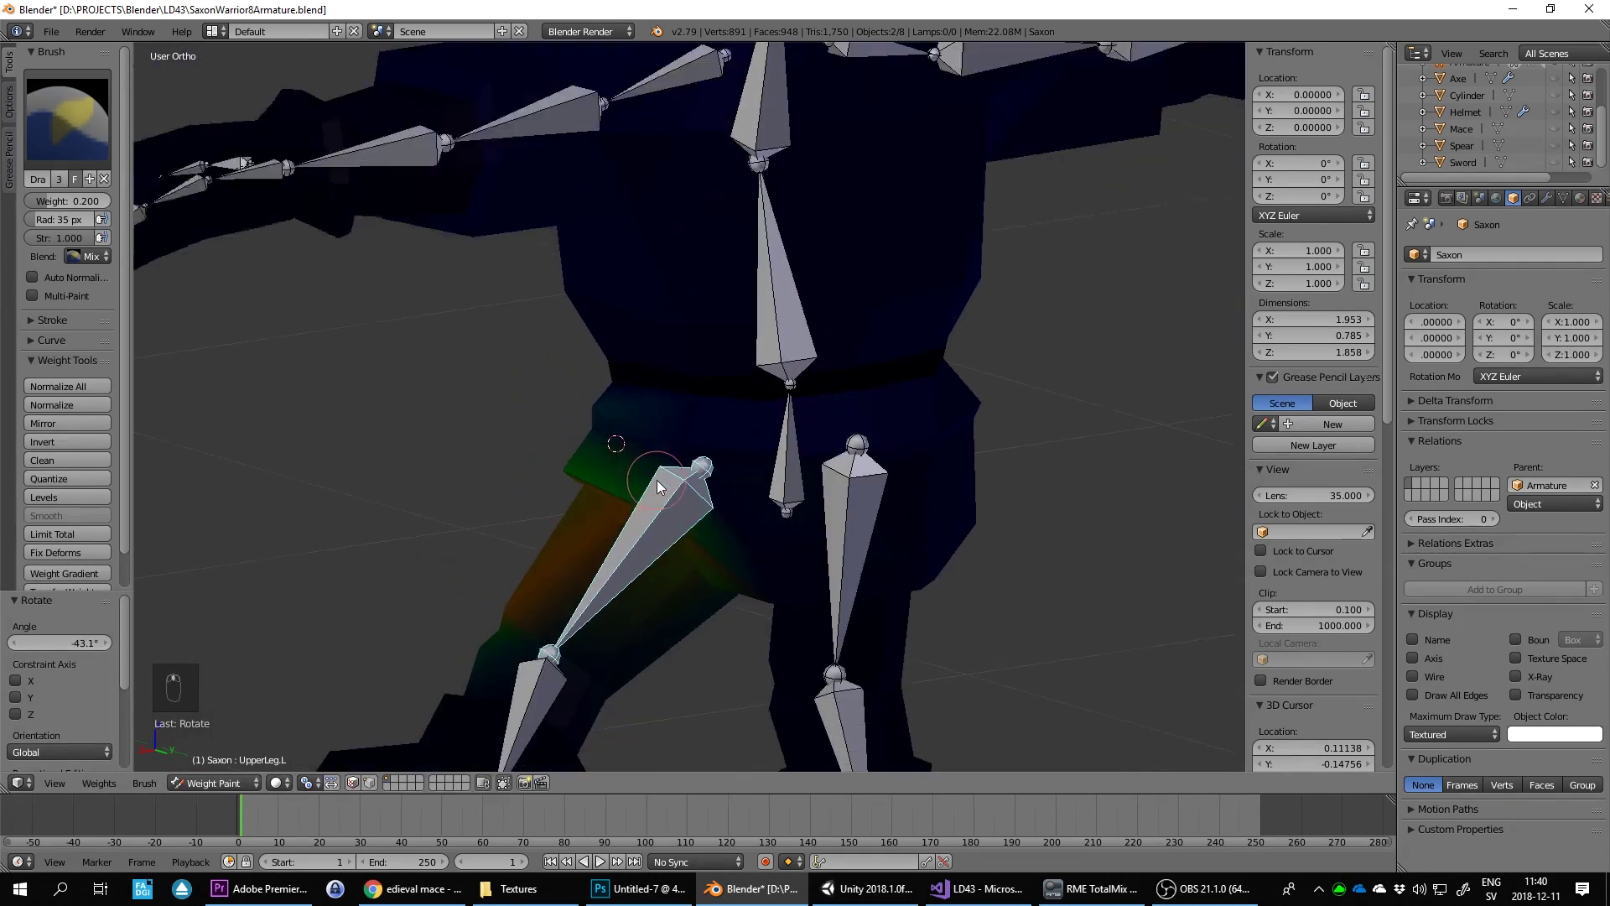
key(ctrl+z)
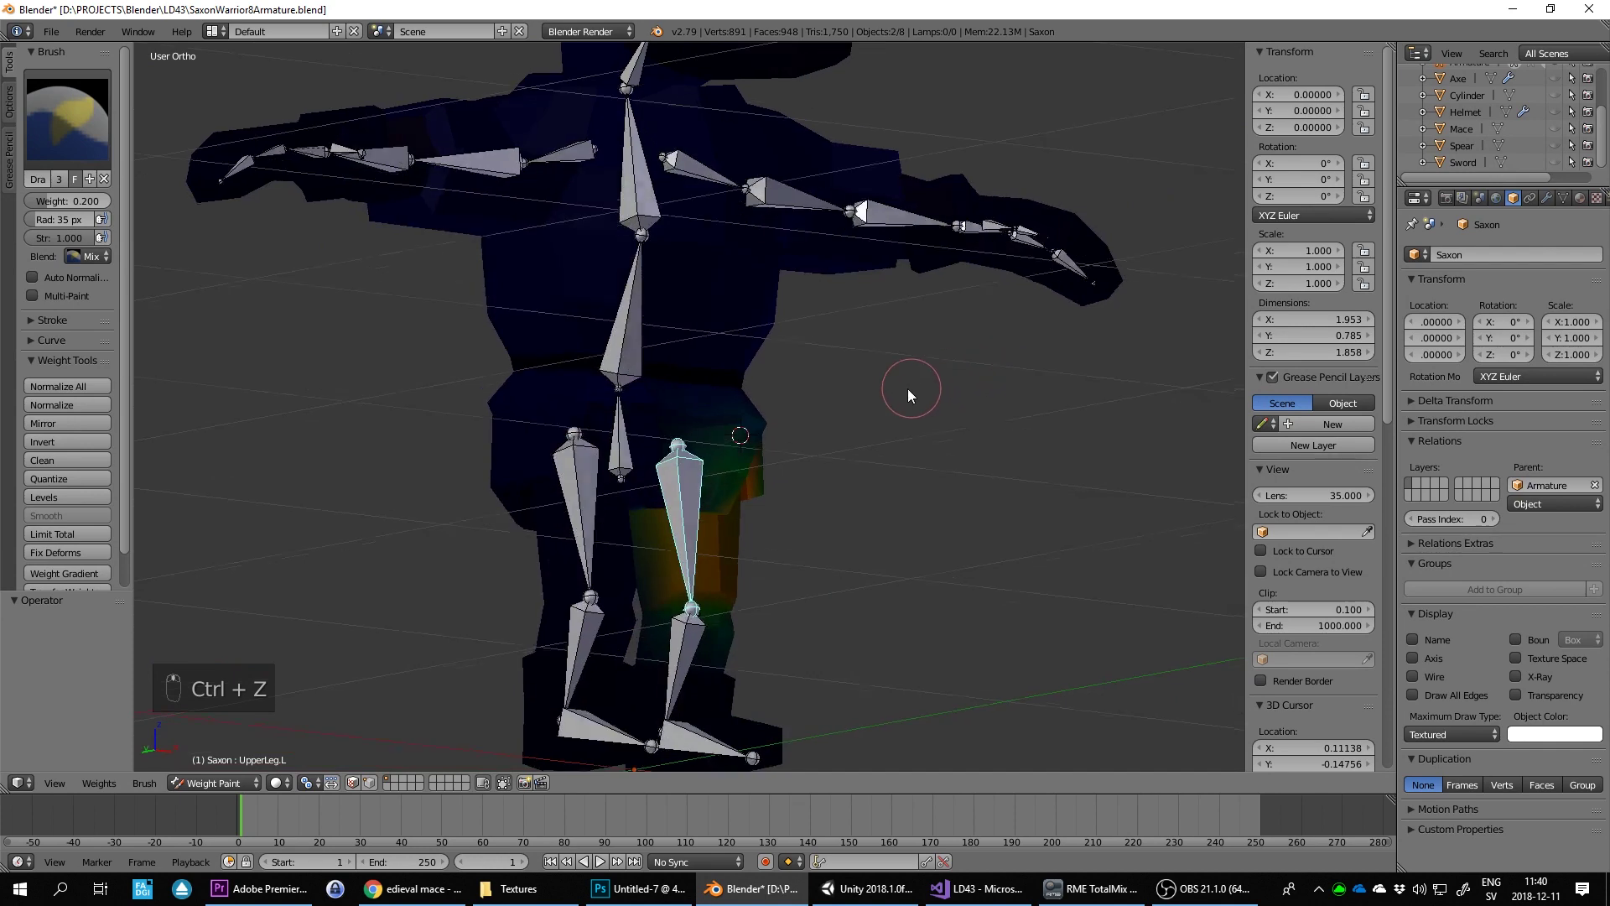
key(KP_3)
key(KP_1)
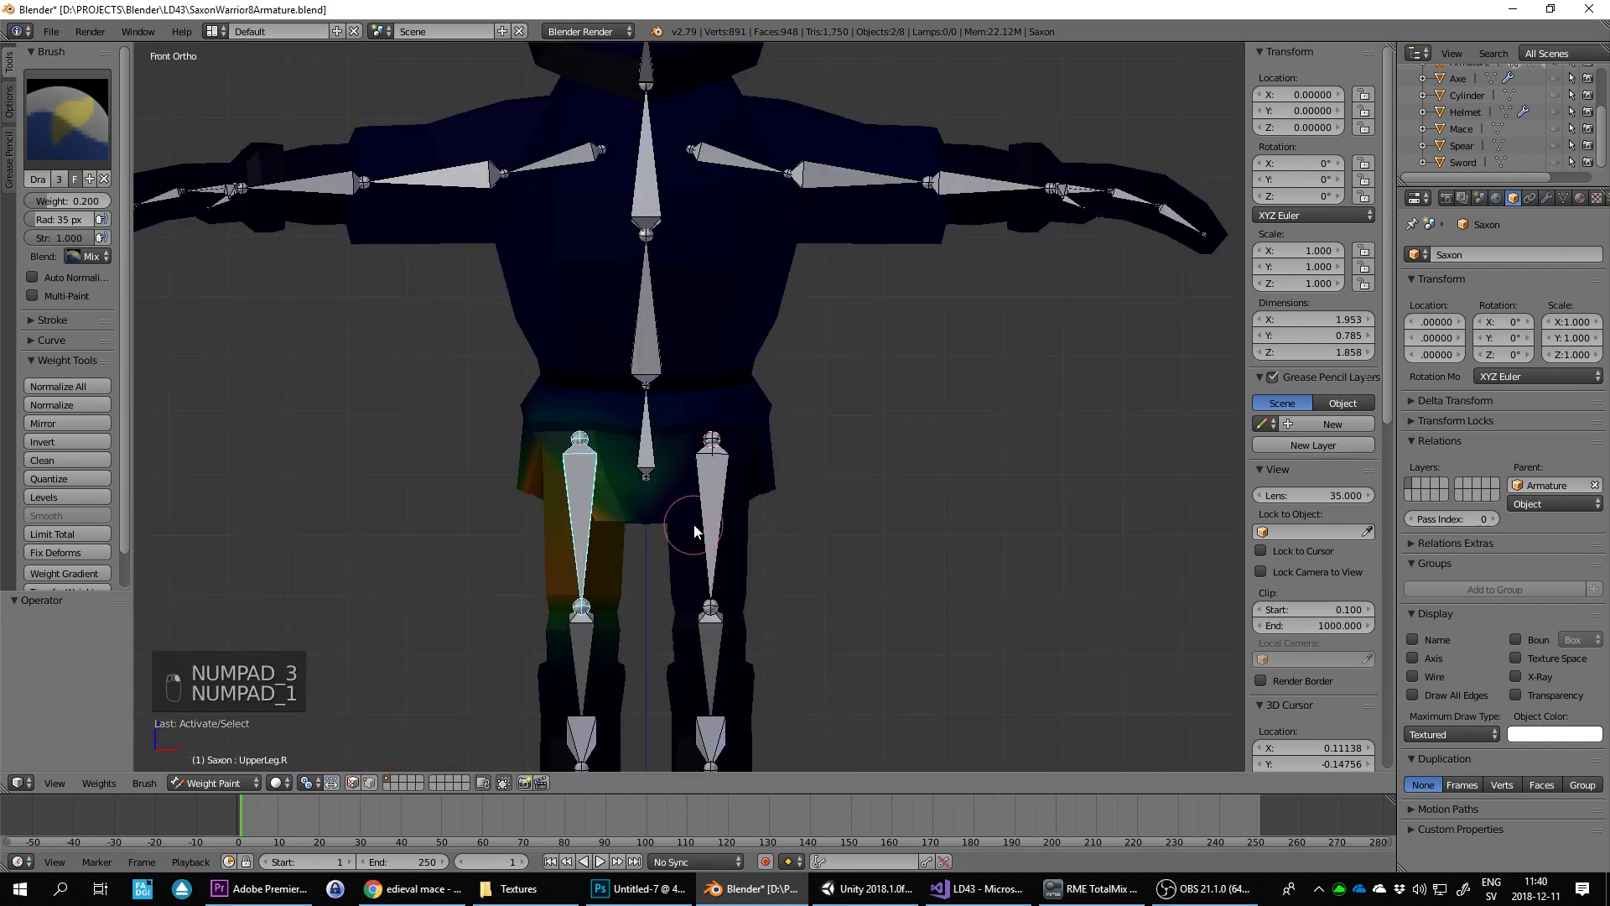
Step: Bend the thigh outward to test the hip, then undo the test poses
key(r)
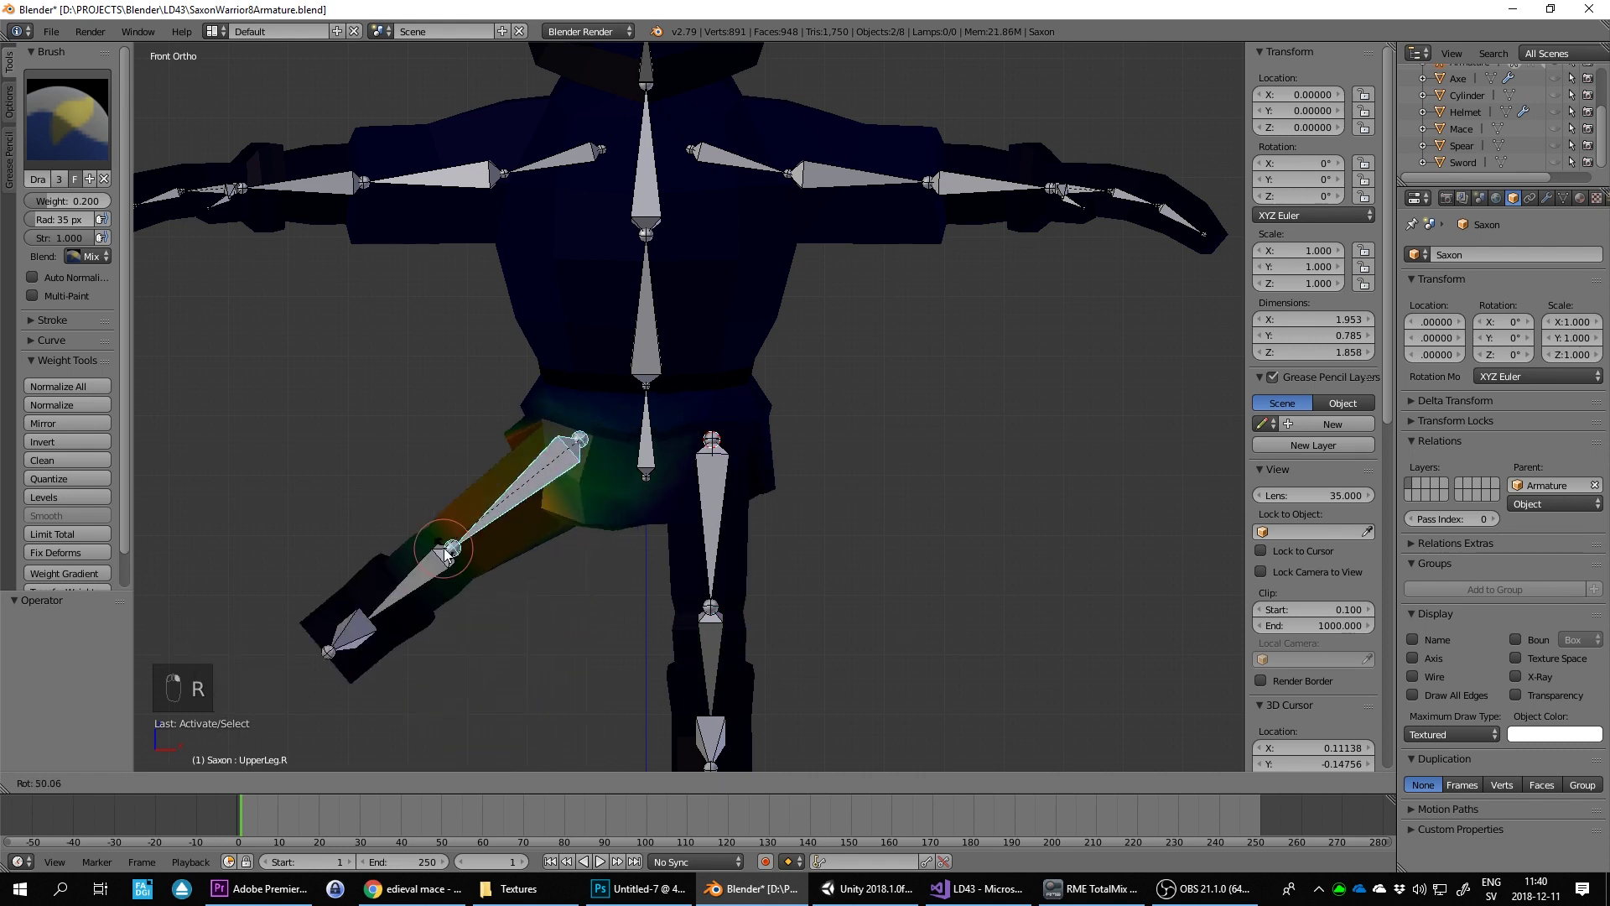
click(458, 552)
drag(723, 535, 662, 522)
key(r)
key(ctrl+z)
key(ctrl+z)
key(ctrl+z)
Step: Test the shin bend in side view and remove stray shin weight from the thigh with a 0.0 brush
key(KP_1)
key(KP_3)
key(r)
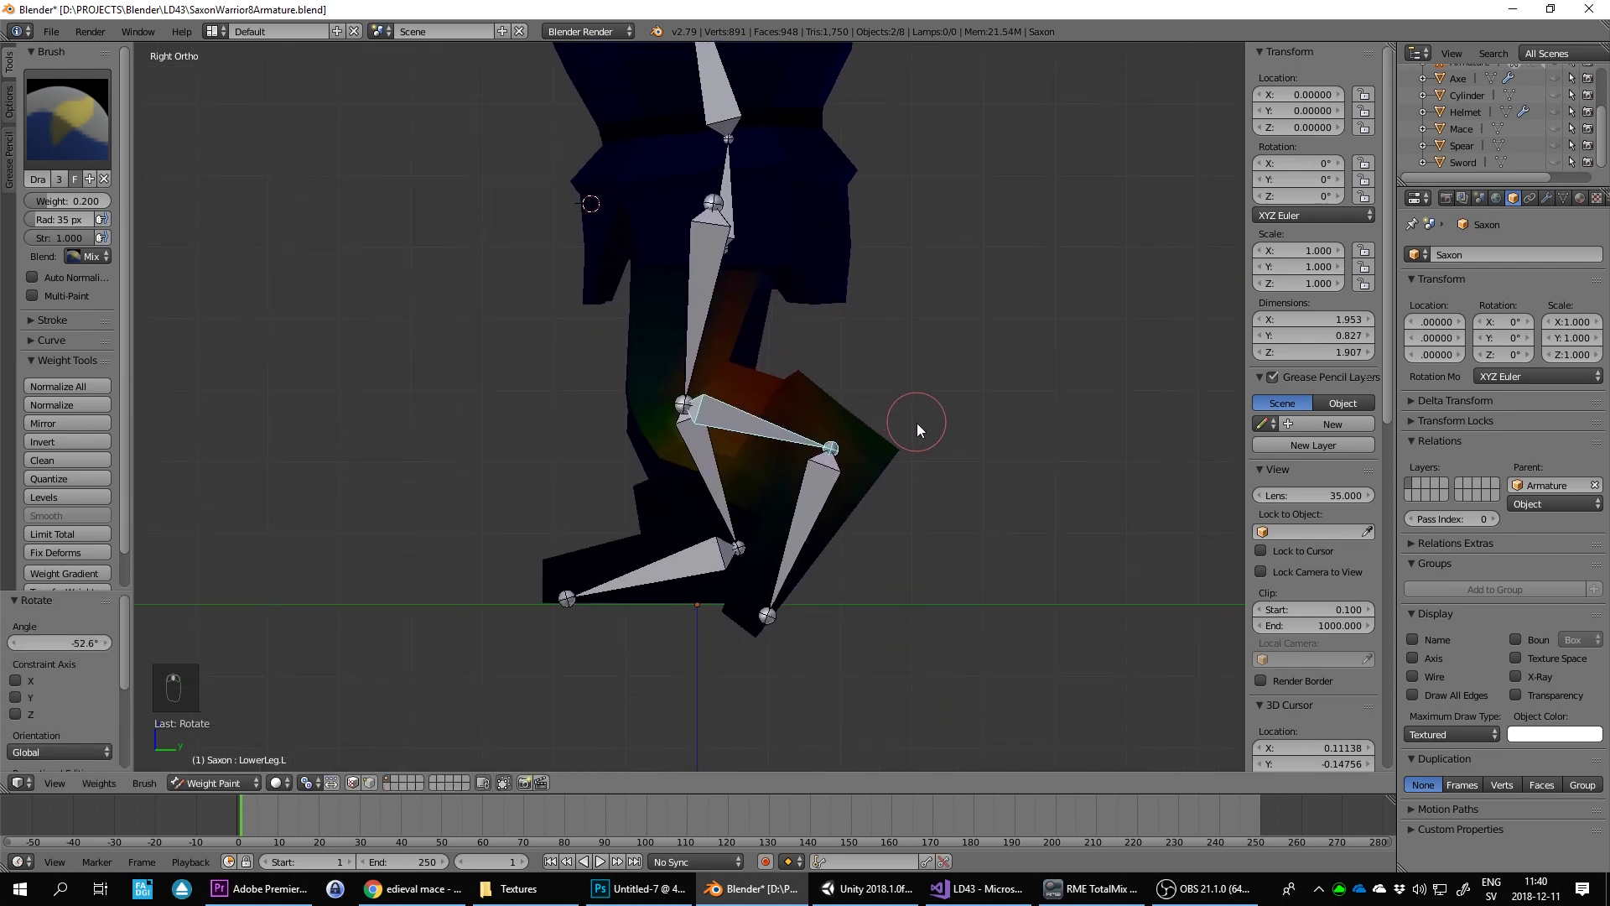
key(ctrl+z)
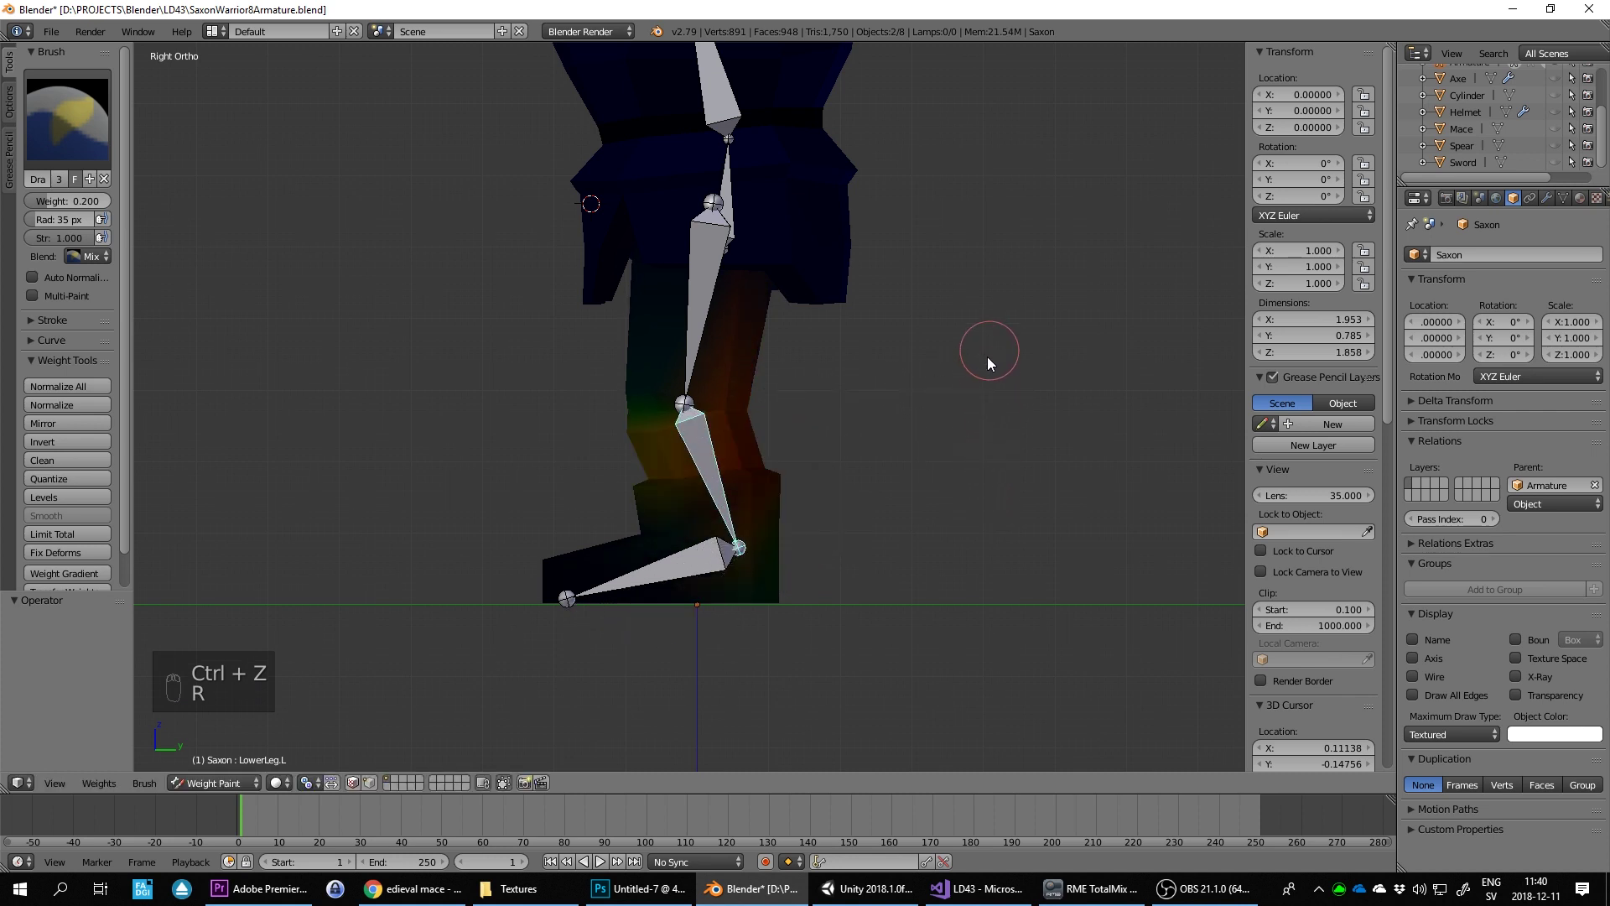
key(r)
key(ctrl+z)
key(BackSpace)
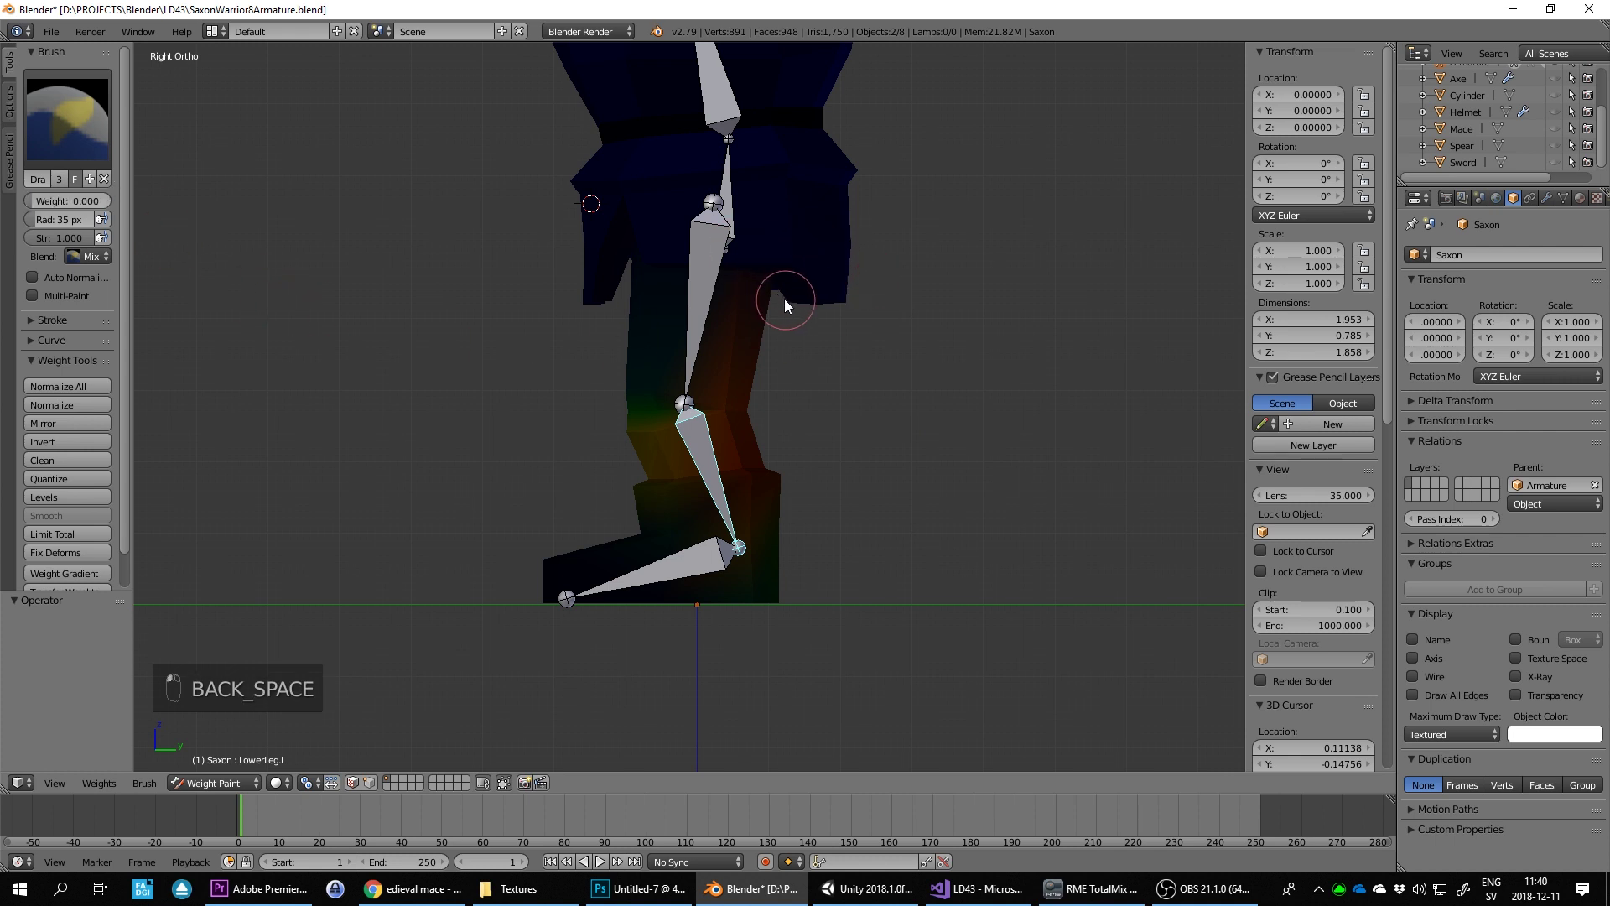
key(r)
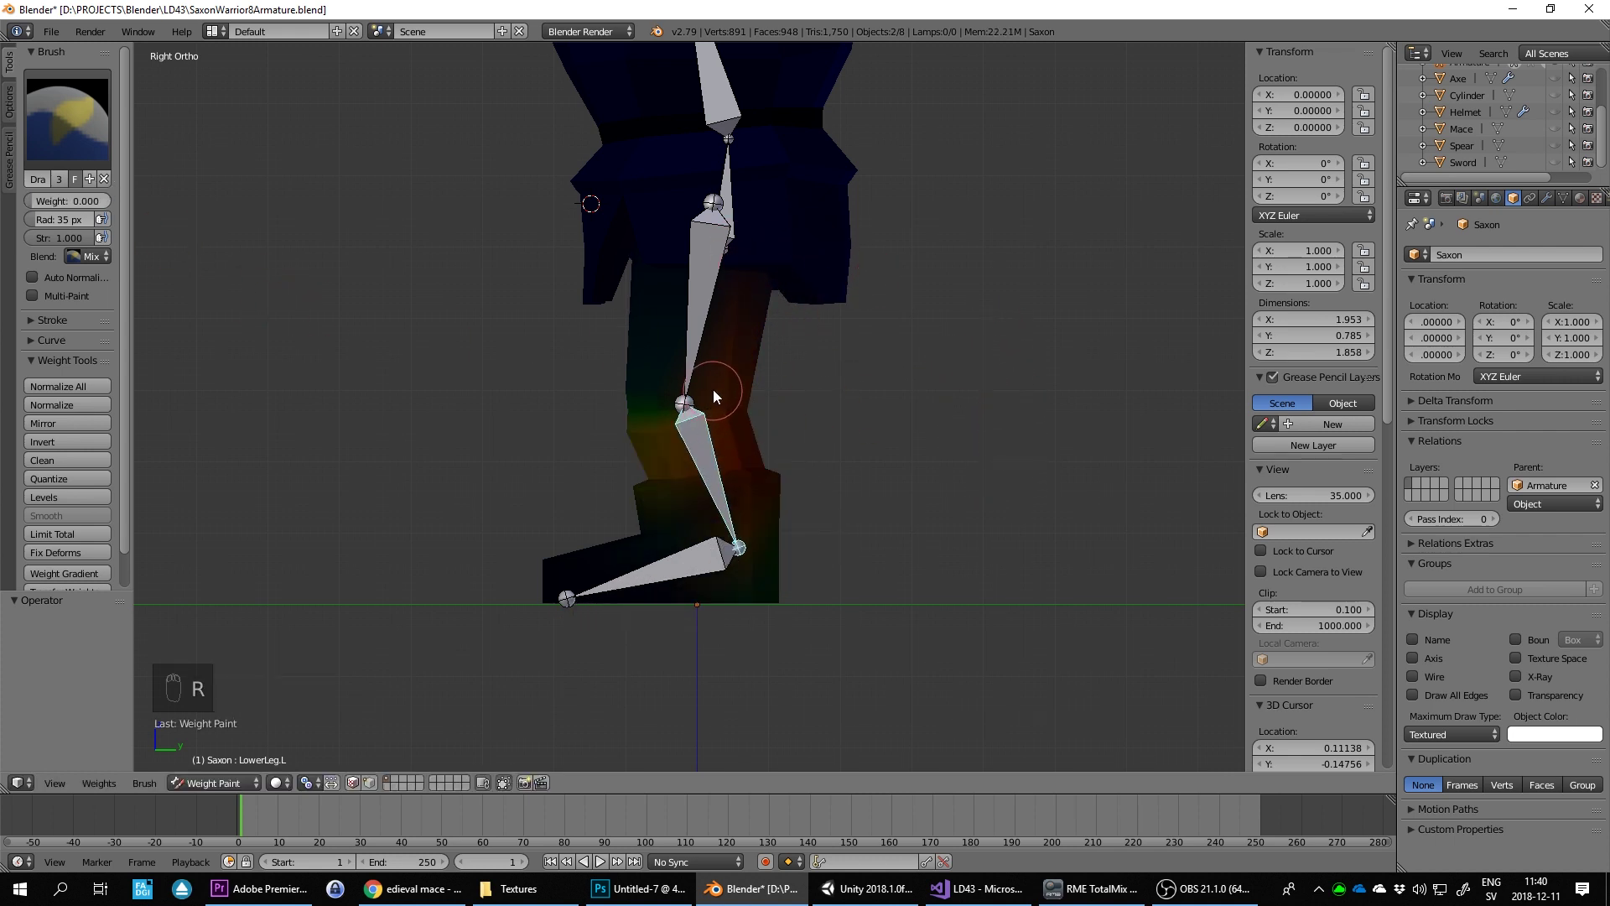
Step: Re-test the knee and bend the foot at the ankle, reset to rest, and save the file
key(r)
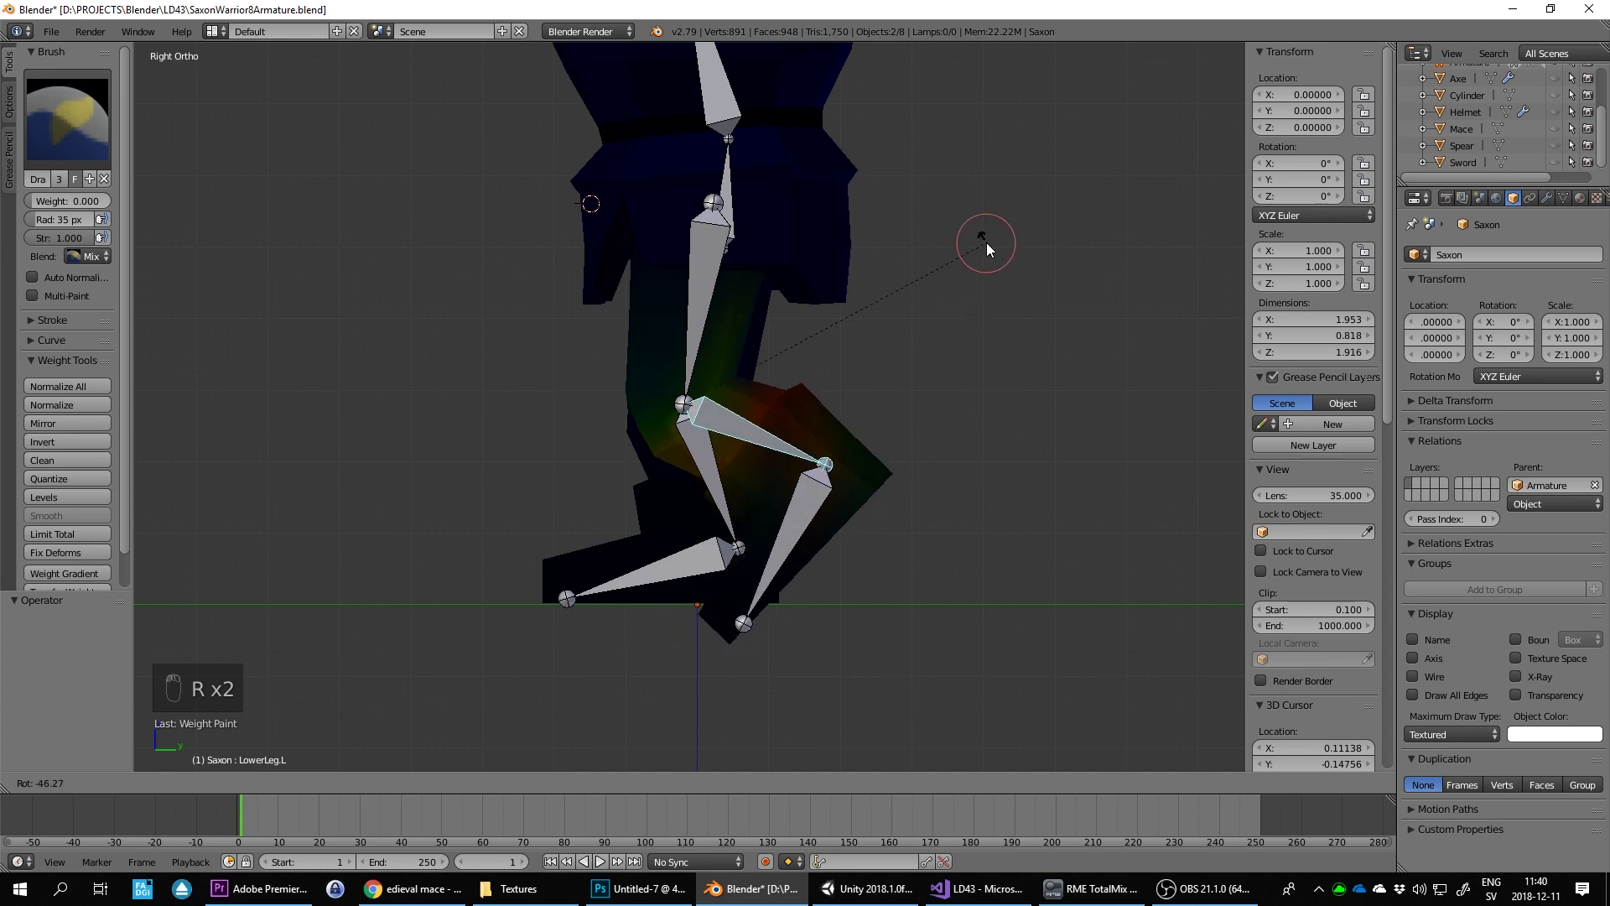
key(r)
key(ctrl+z)
key(r)
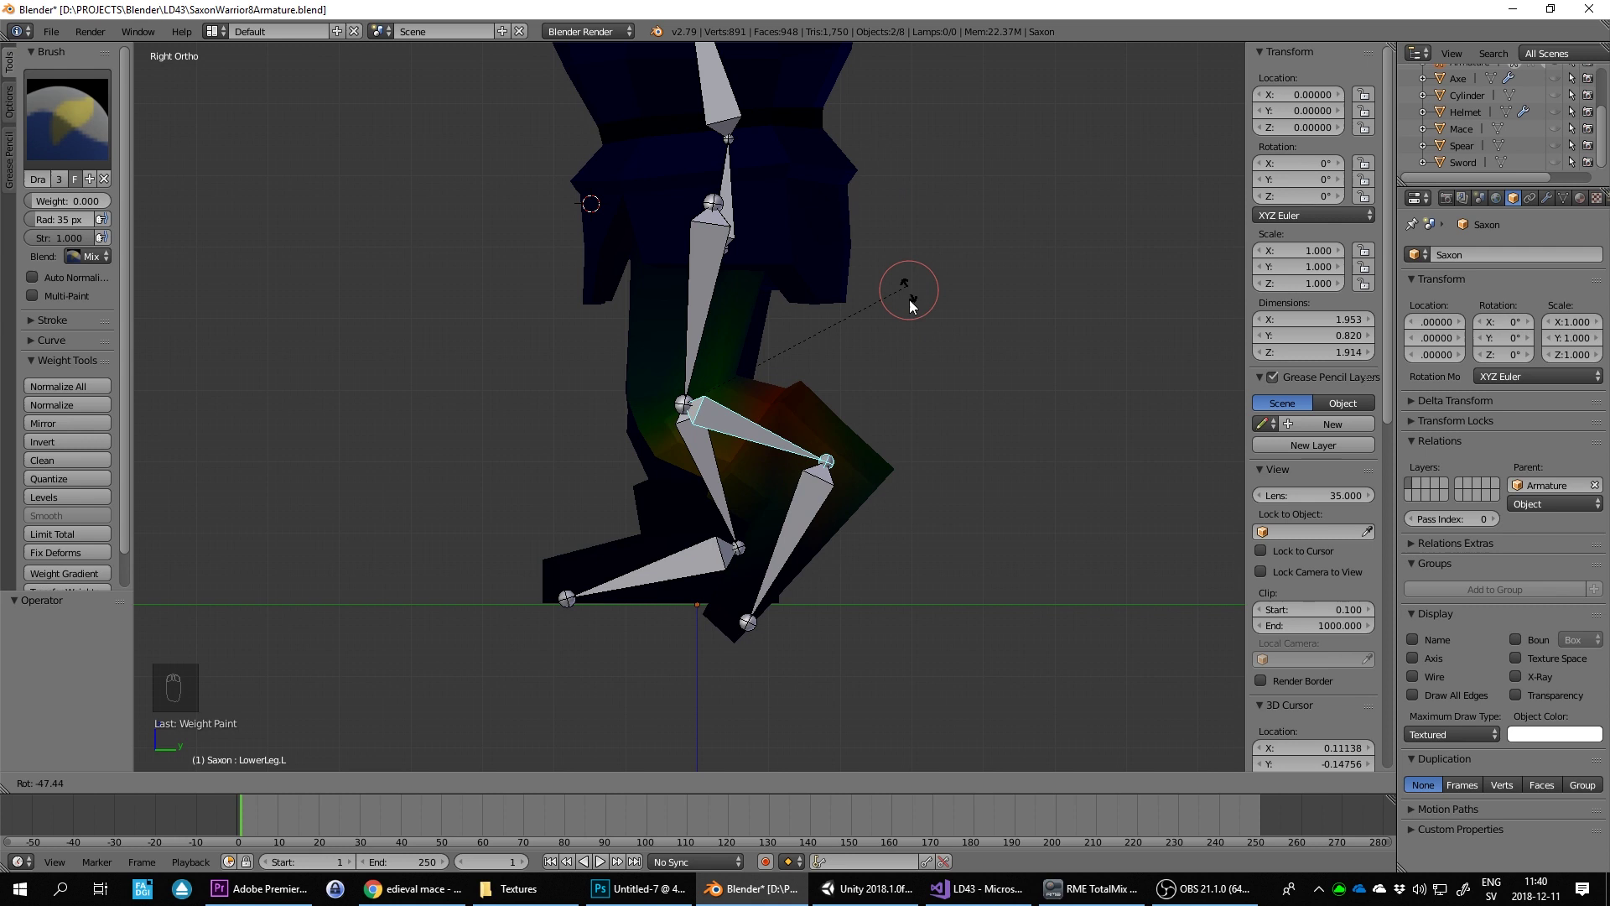
drag(694, 564, 954, 313)
key(r)
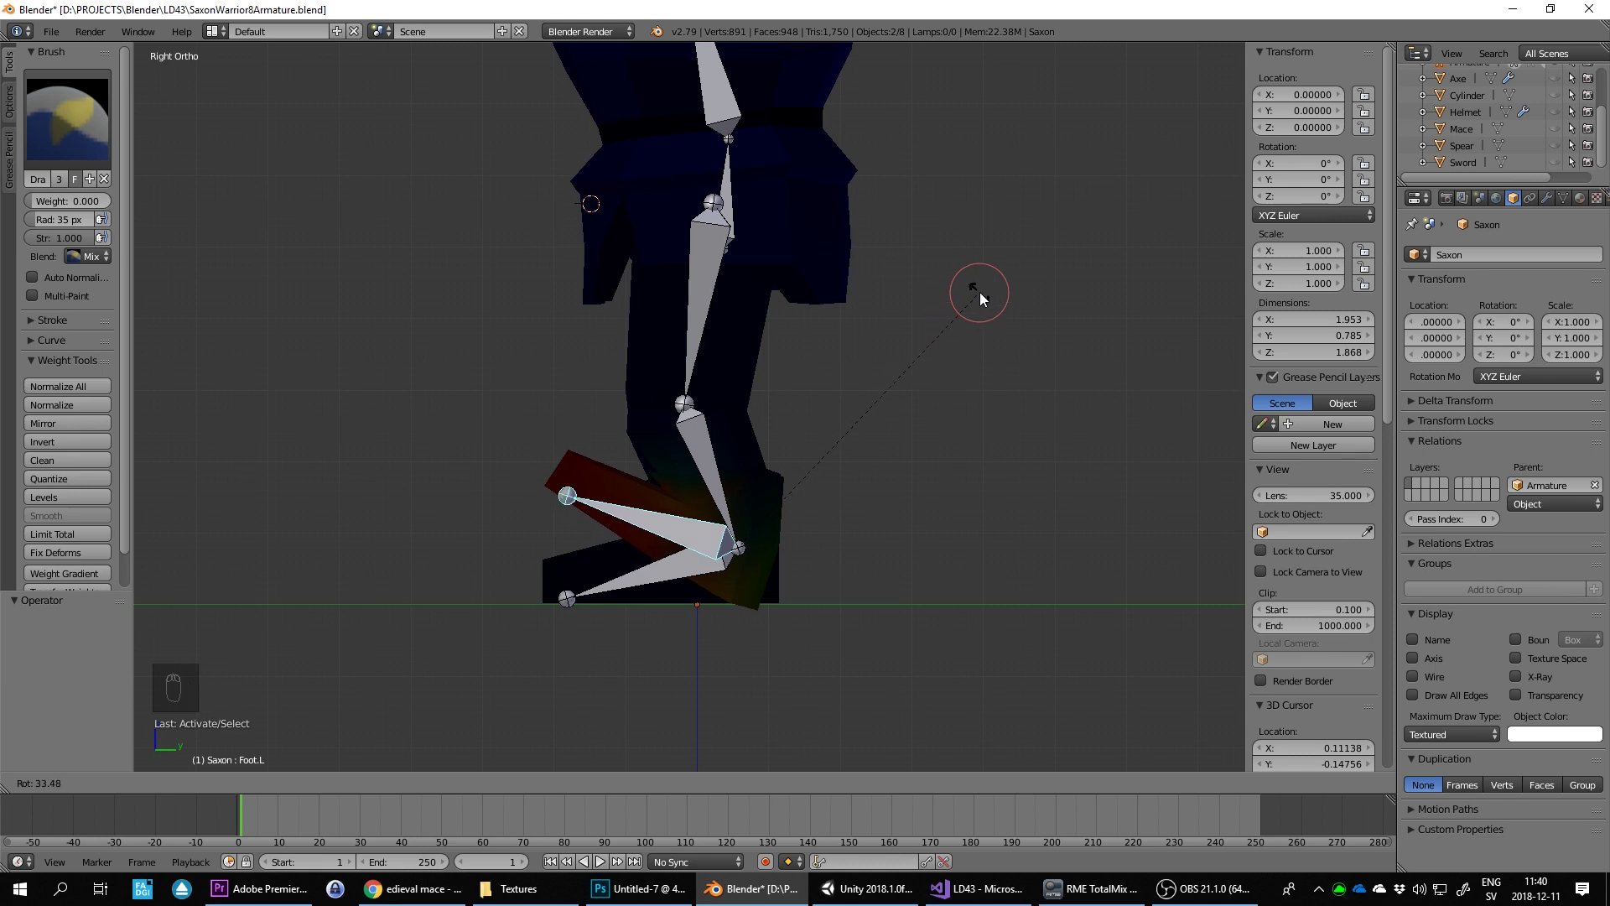
drag(872, 365, 1085, 425)
drag(1062, 494, 980, 440)
key(ctrl+z)
key(ctrl+s)
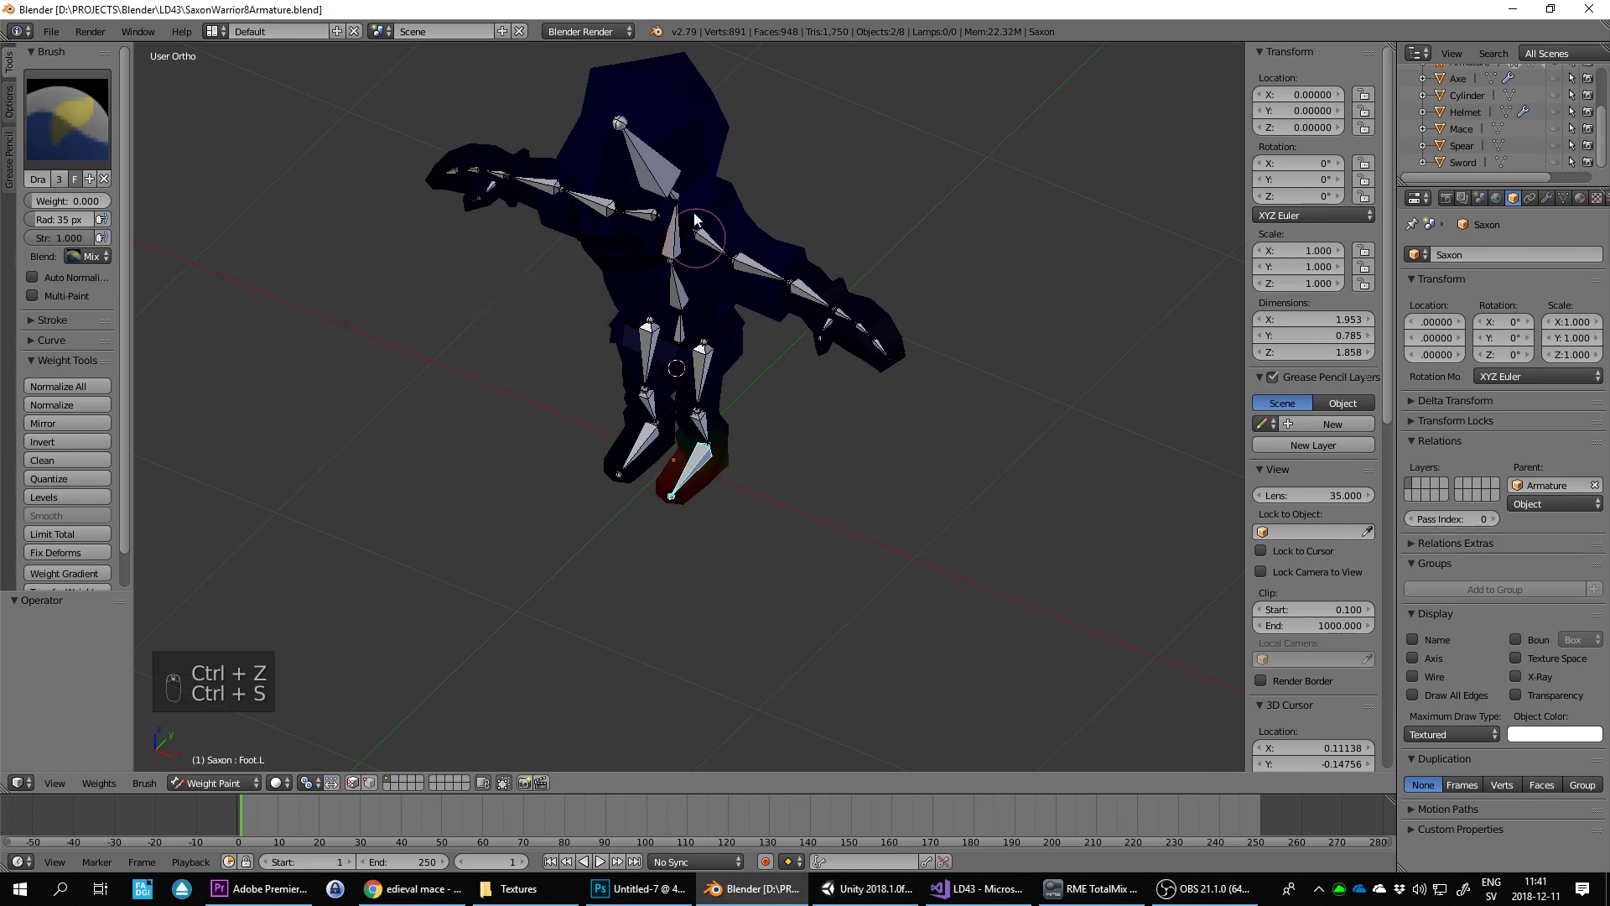
key(Tab)
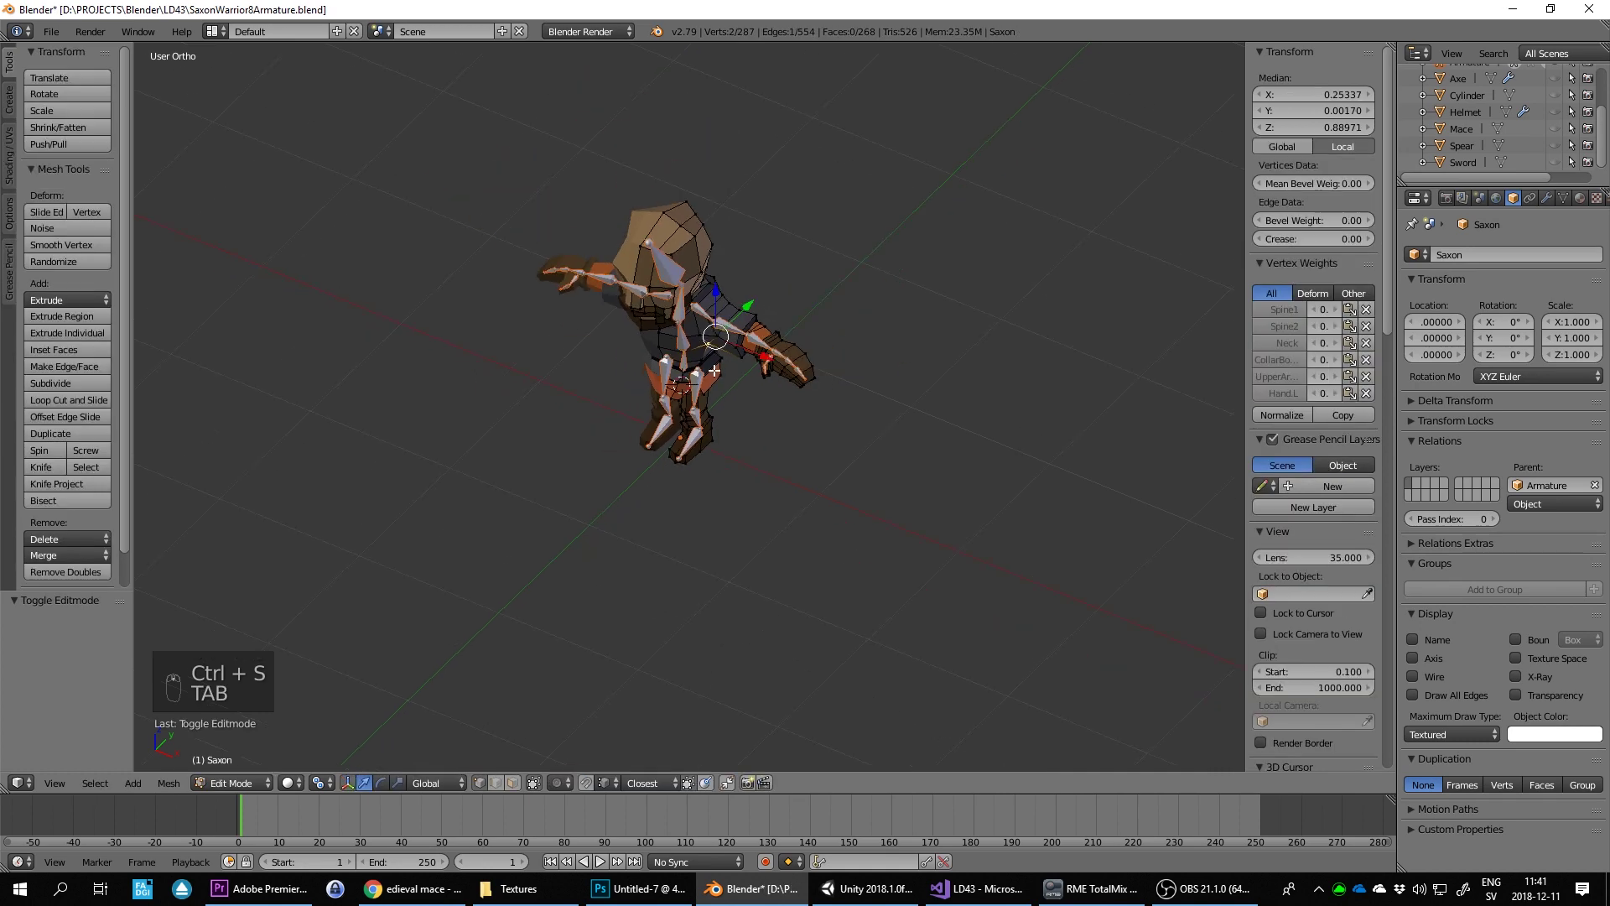
key(KP_1)
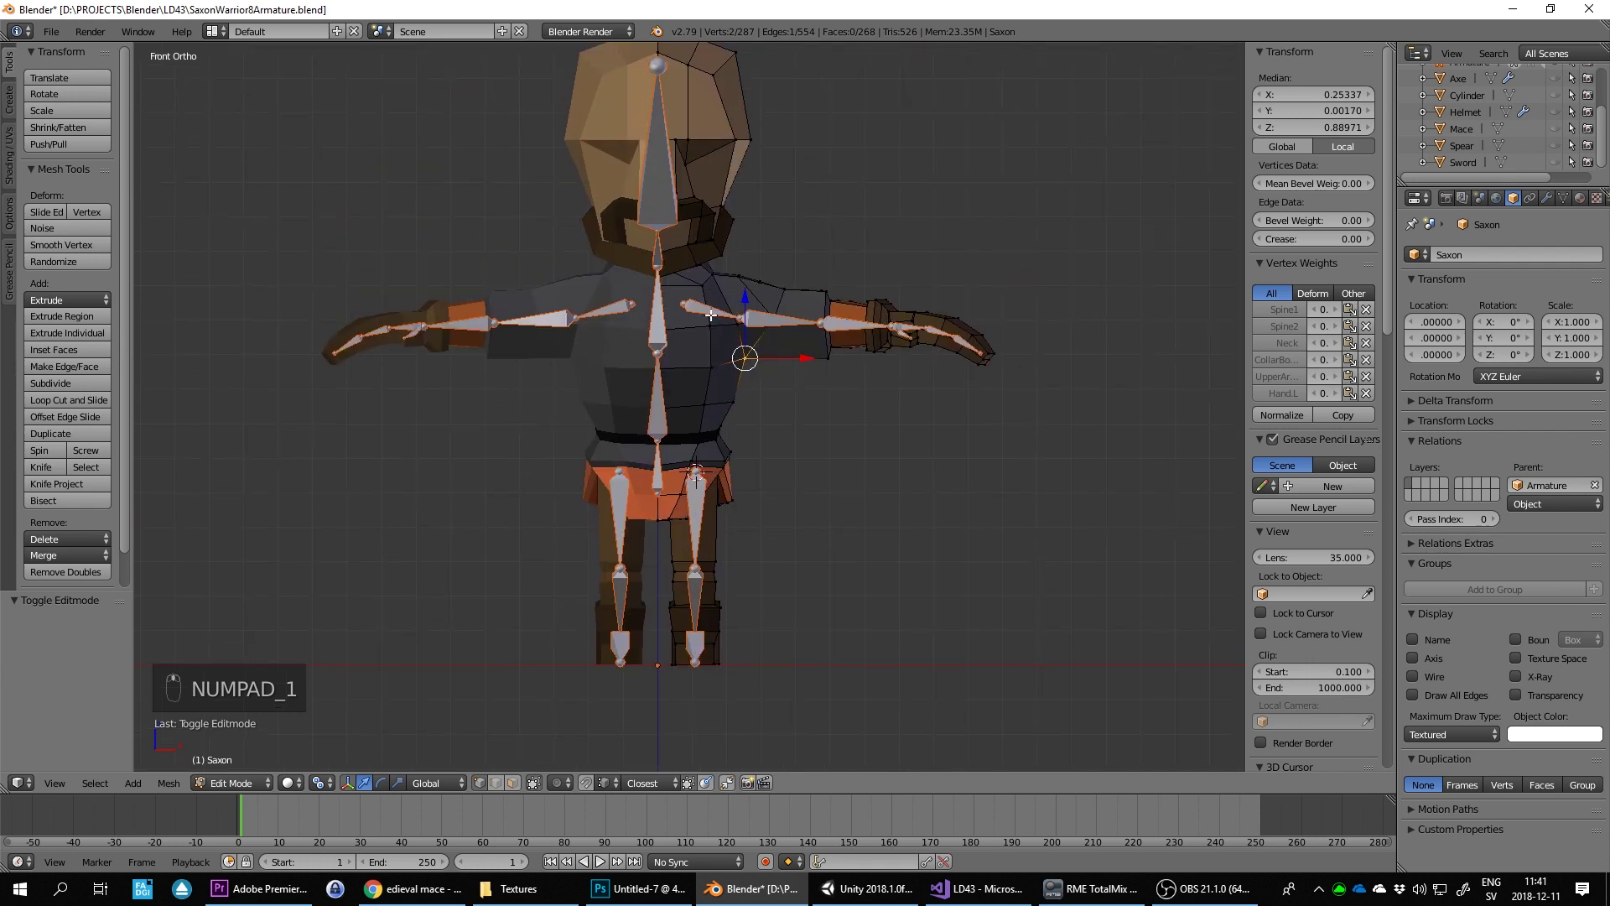
key(Tab)
key(Tab)
key(Tab)
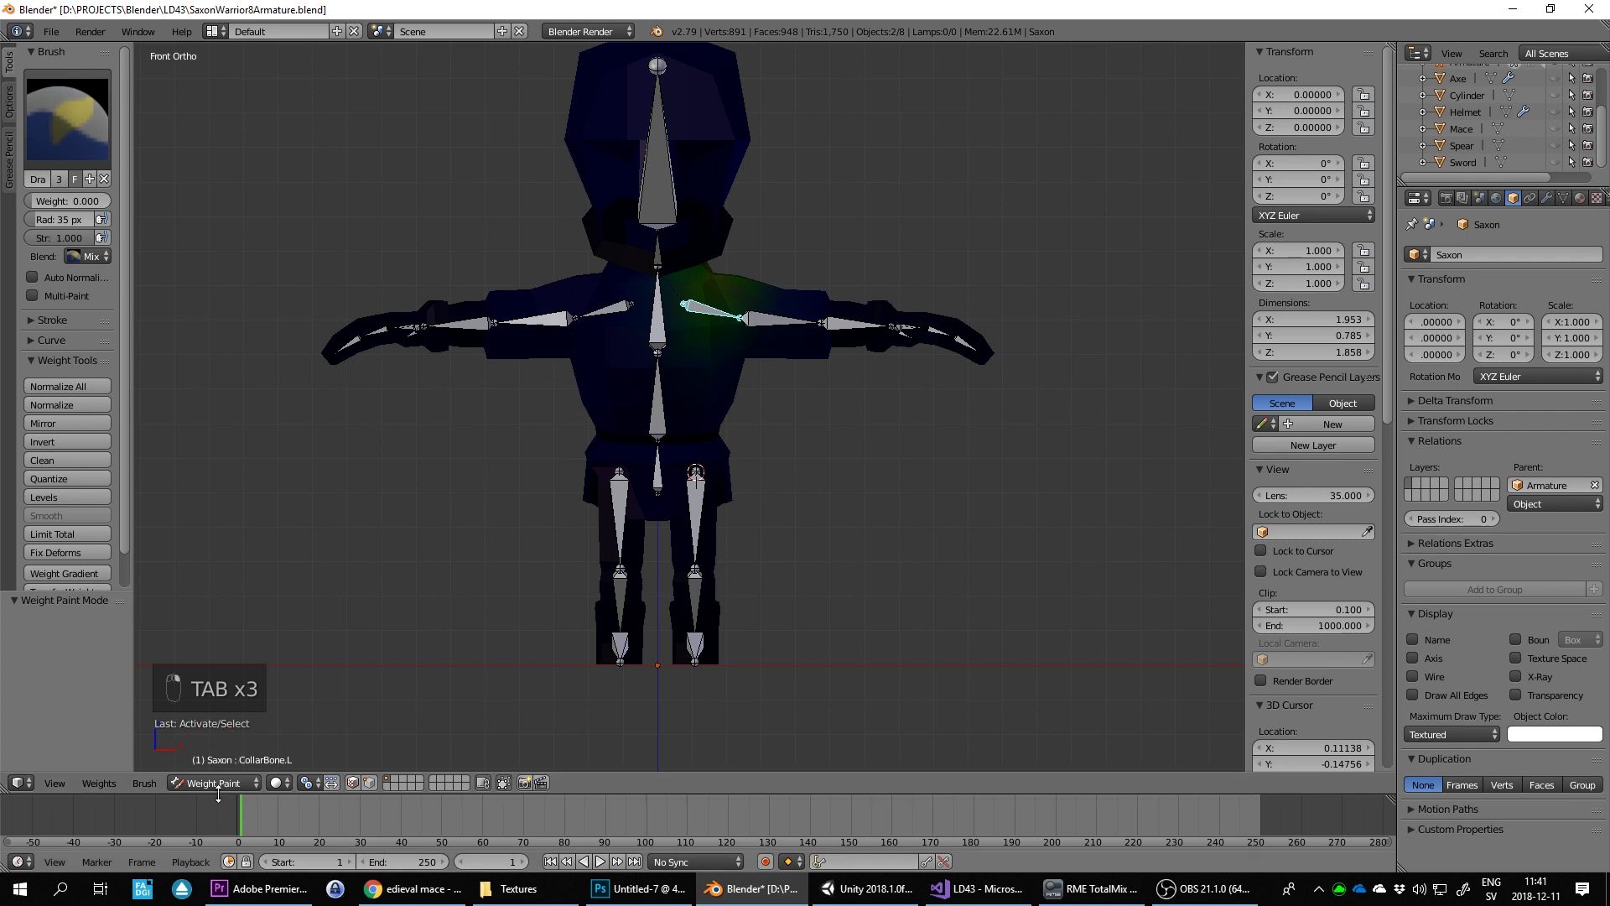
key(Tab)
key(r)
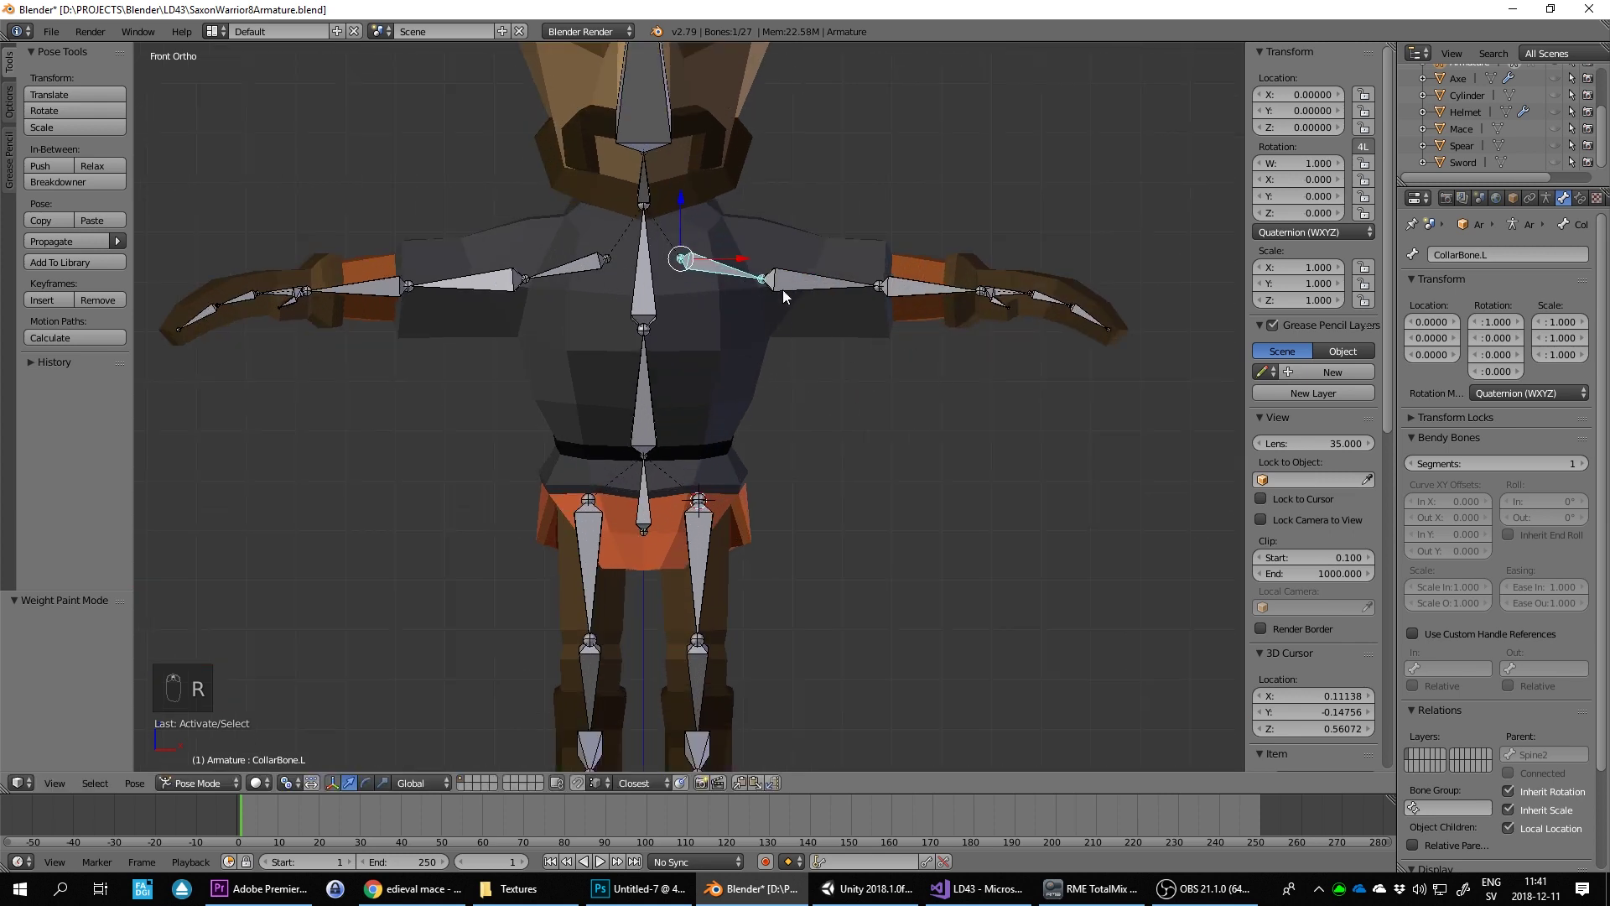
key(r)
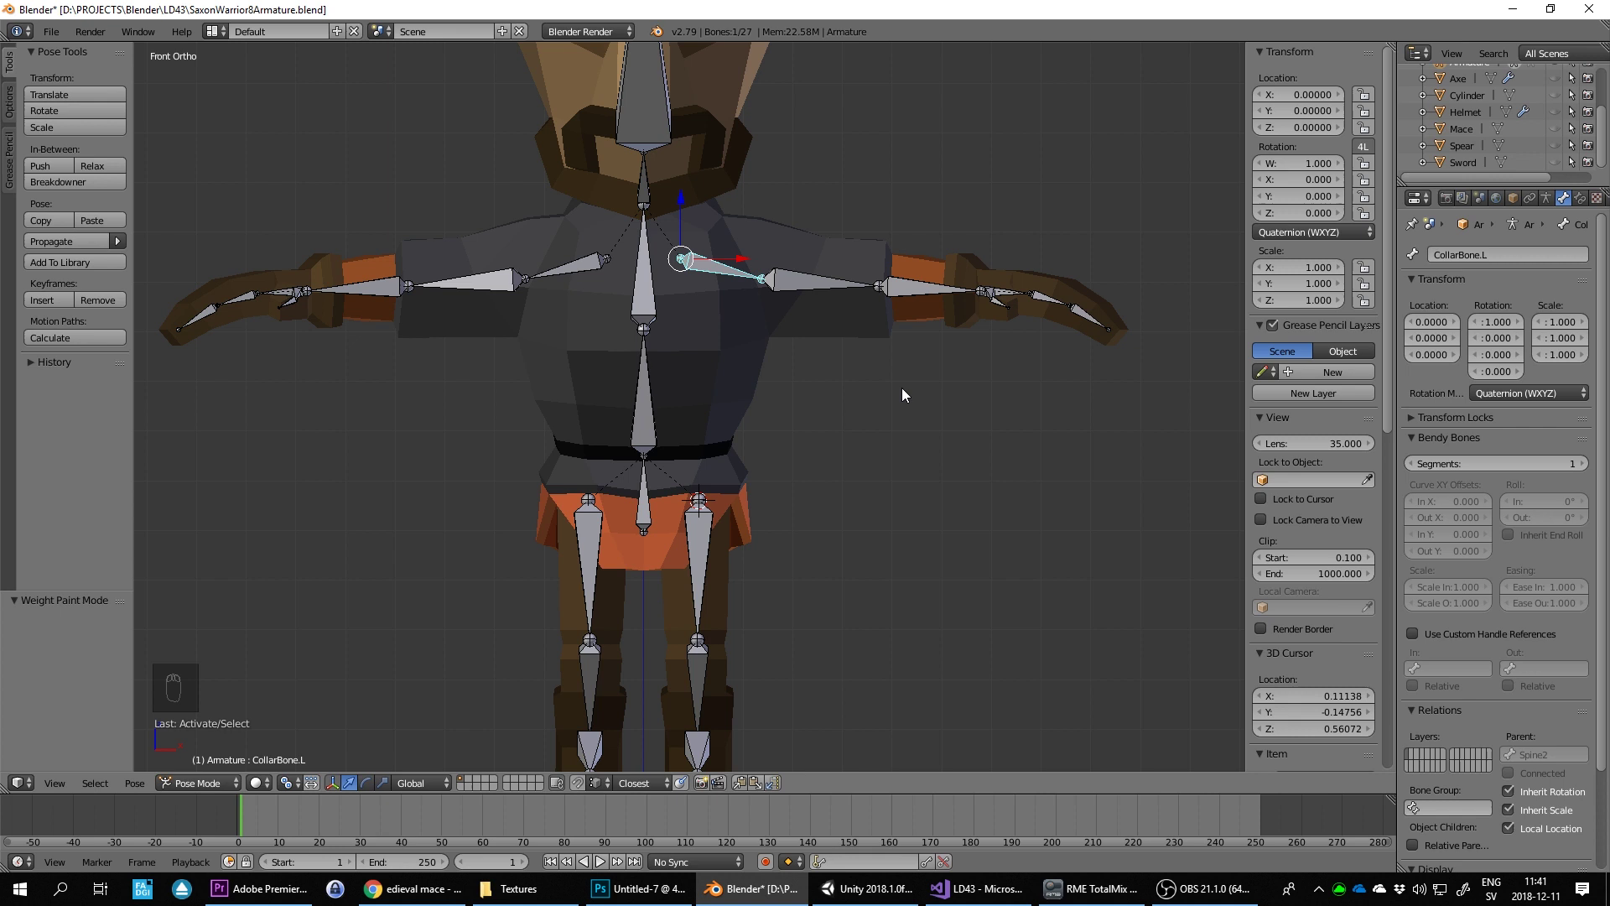
key(r)
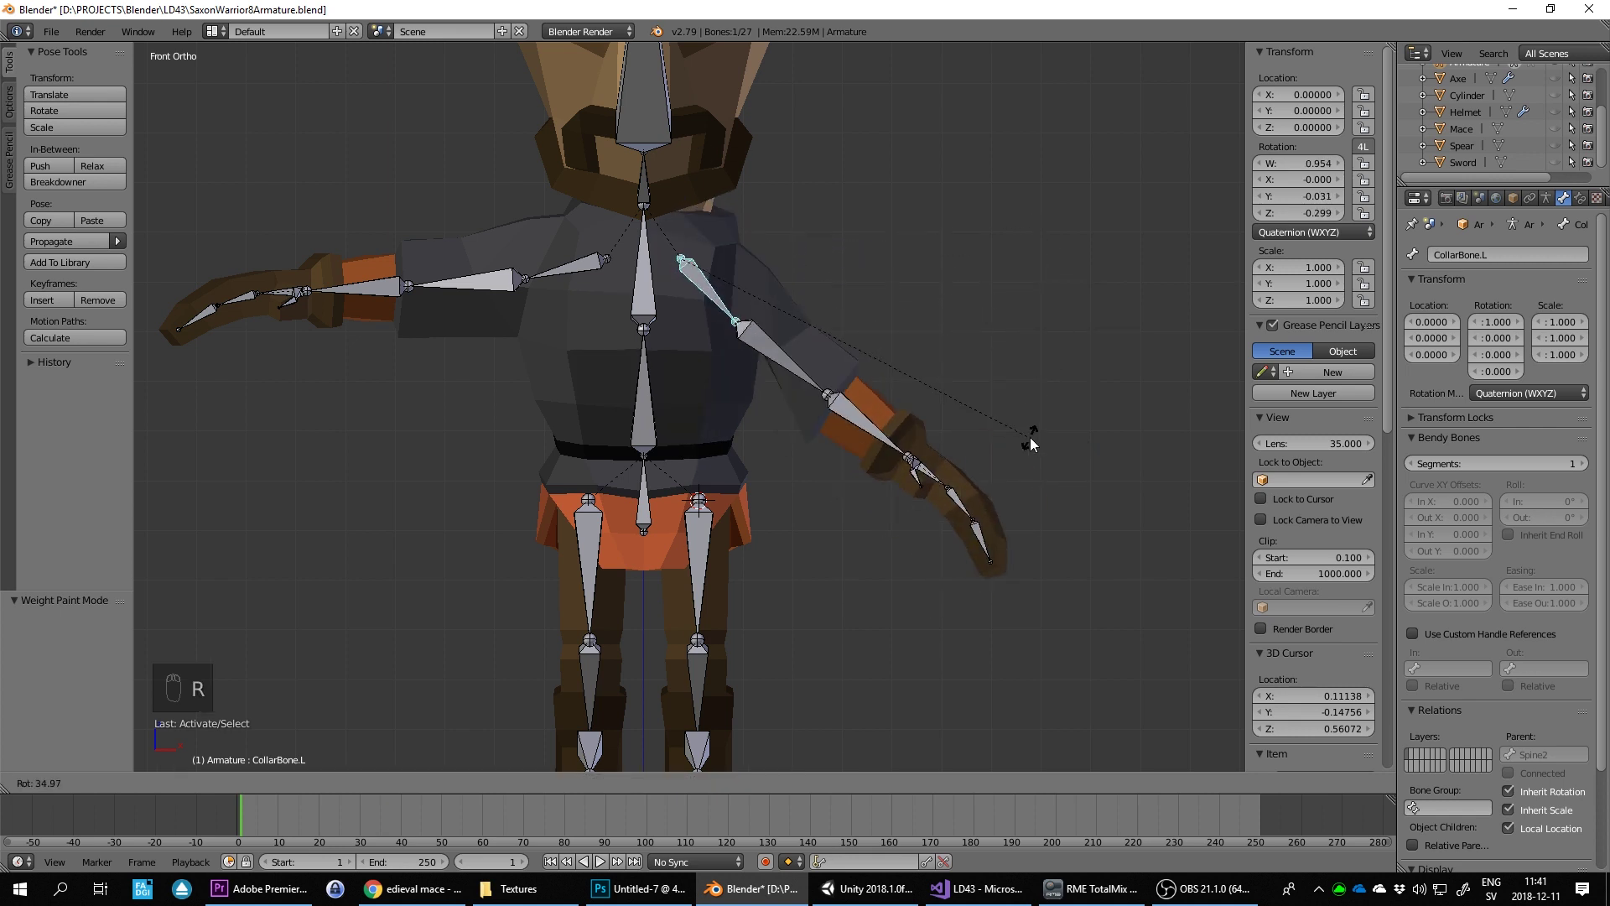
drag(224, 784, 645, 367)
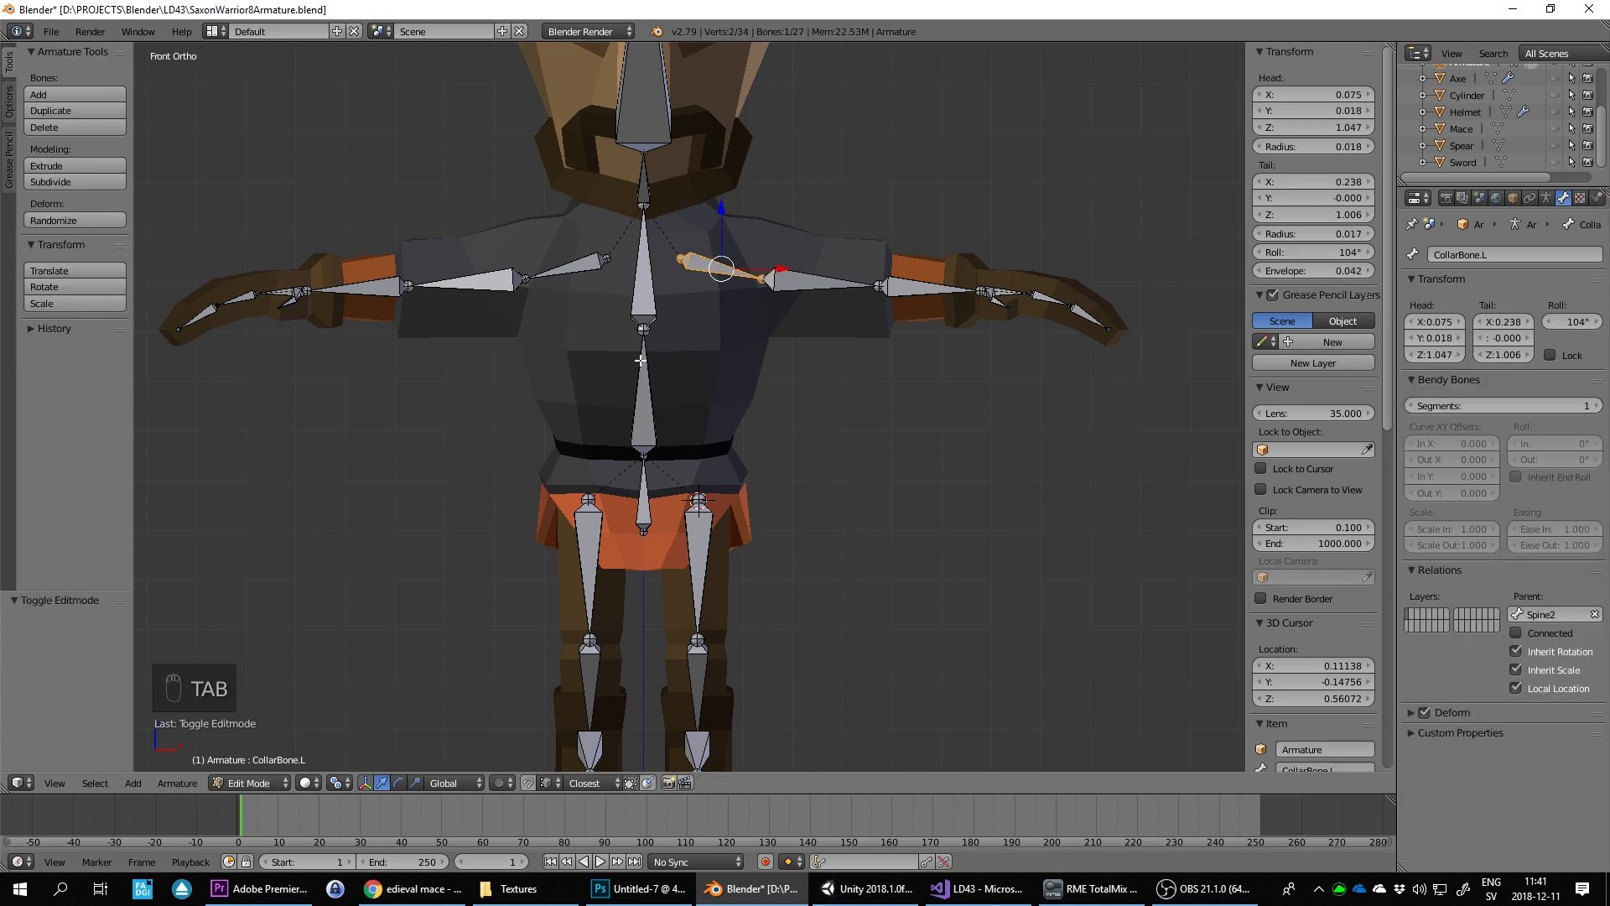
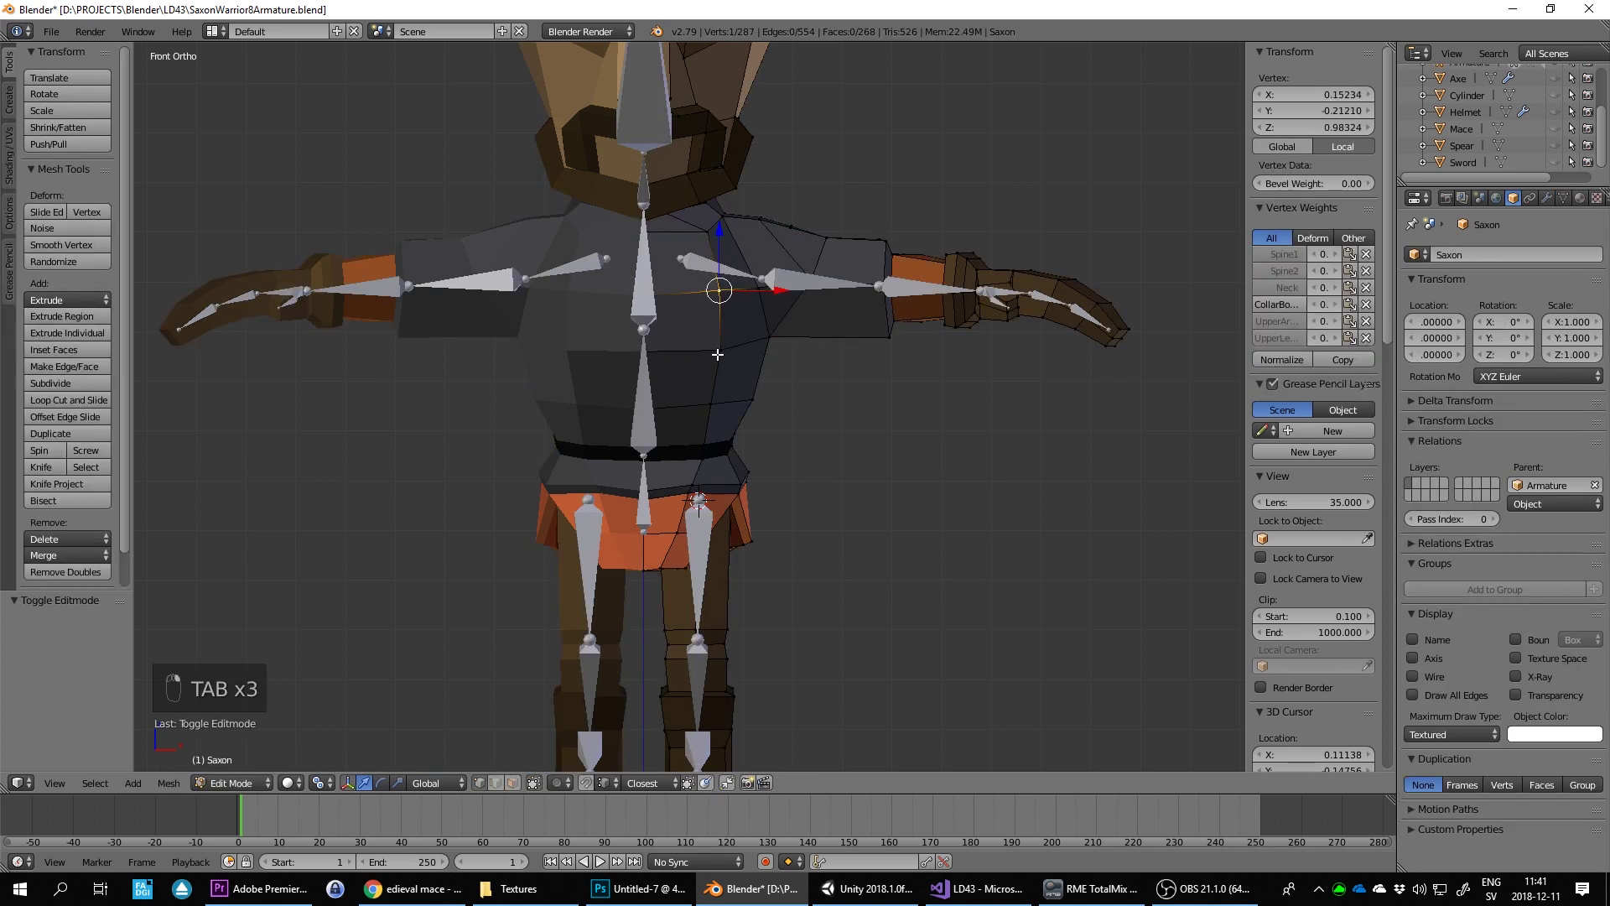
Step: Leave edit mode, bend the left collarbone in pose mode to test the shoulder, then reset it
key(Tab)
key(Tab)
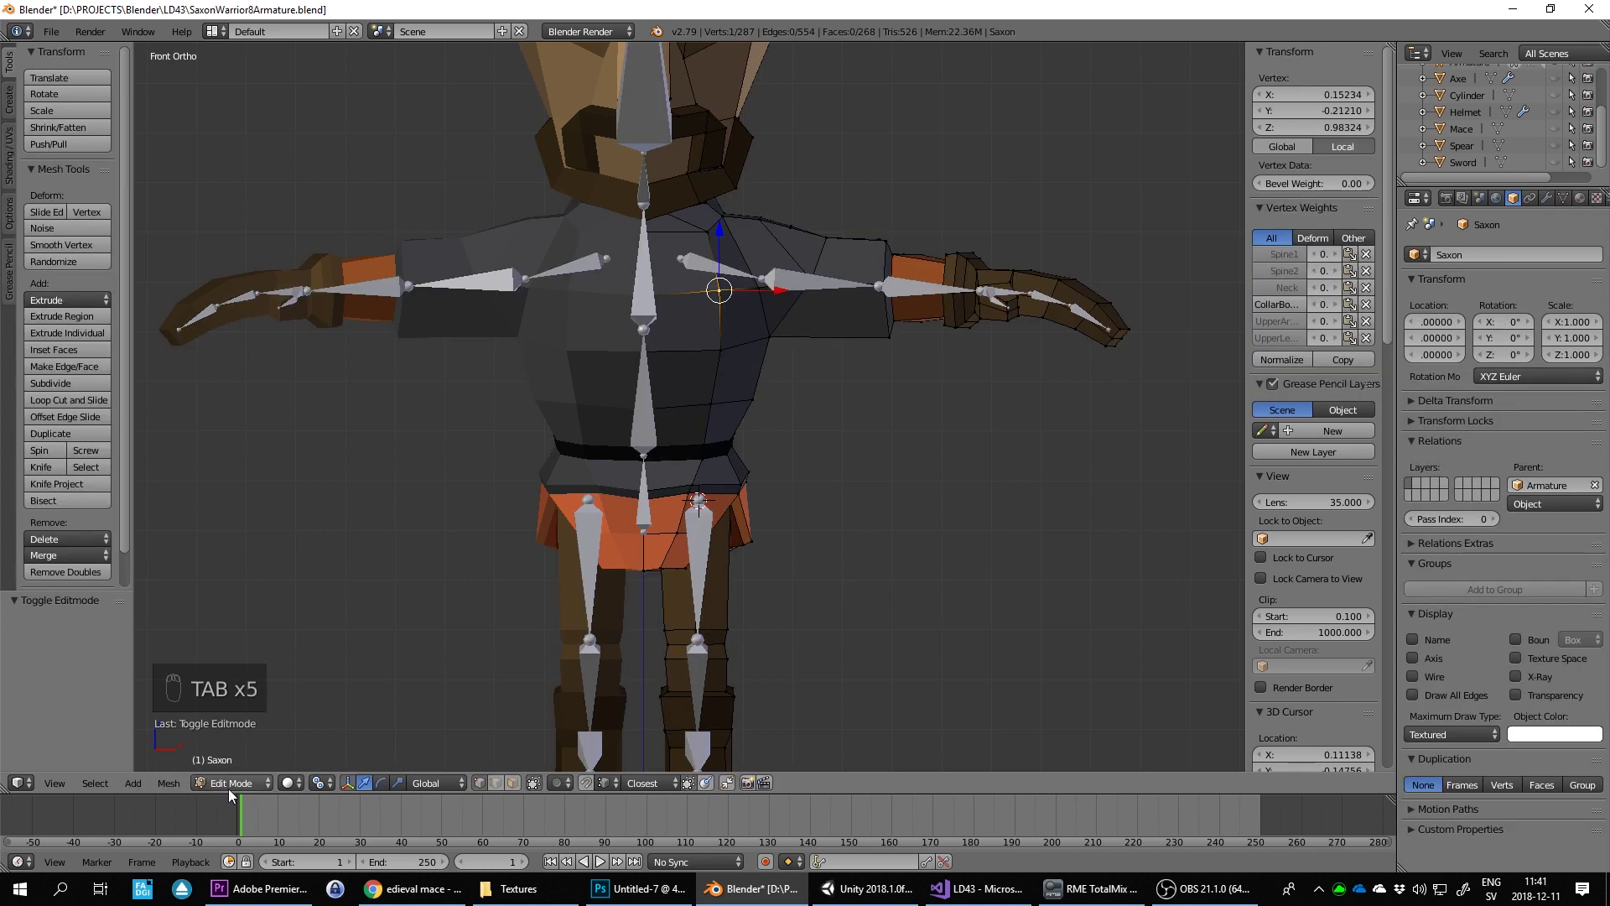
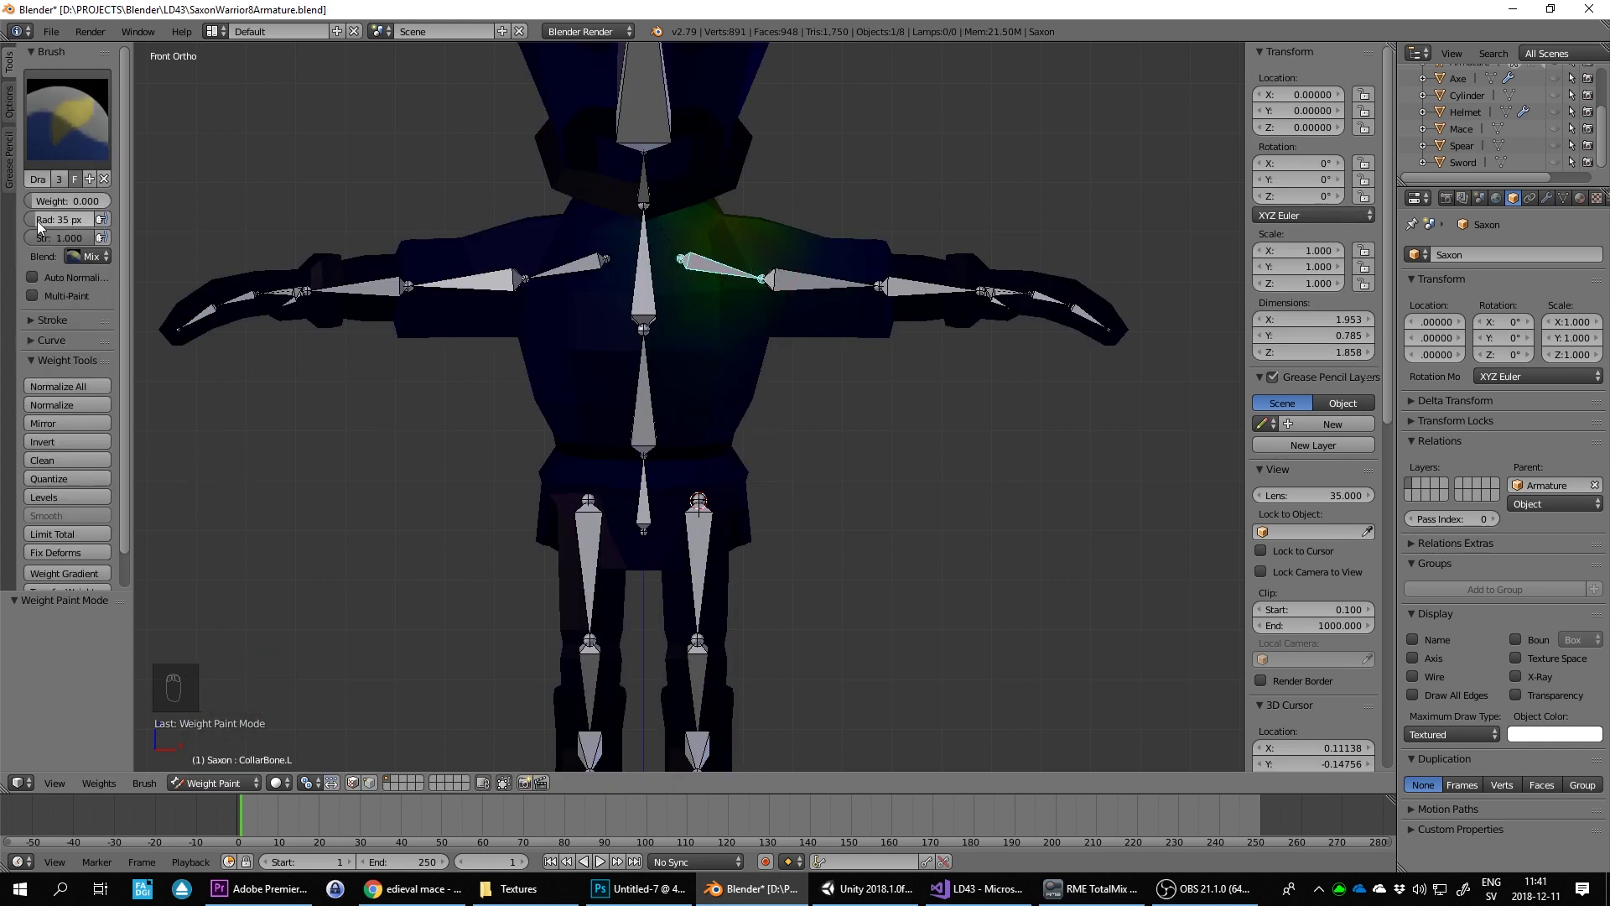
drag(710, 455, 814, 436)
key(r)
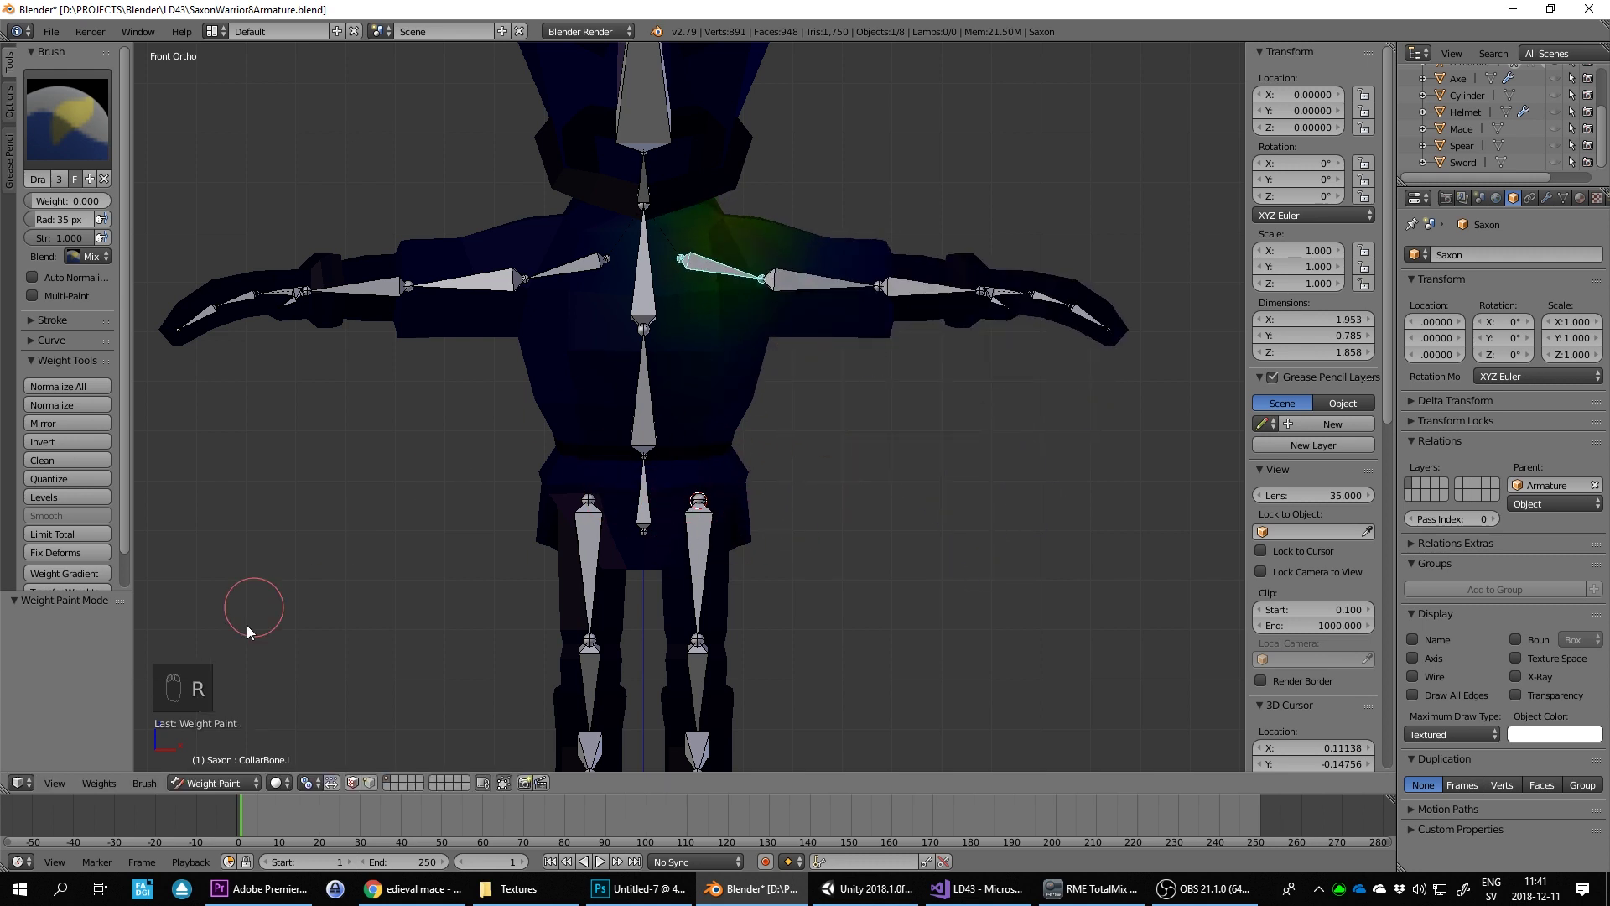
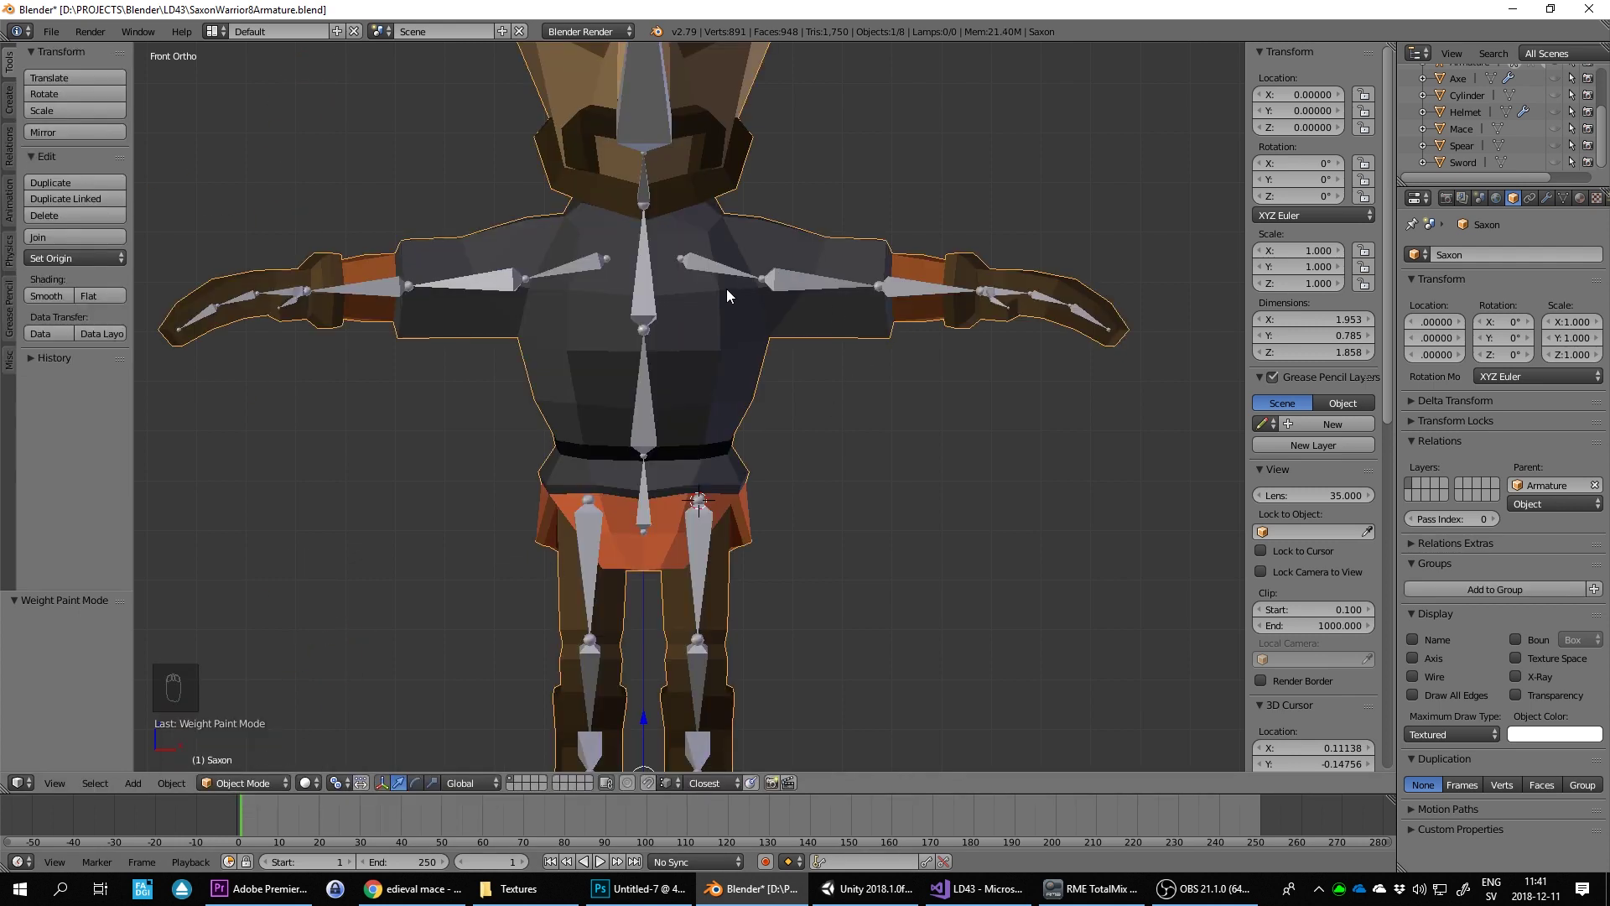
drag(715, 270, 942, 329)
key(r)
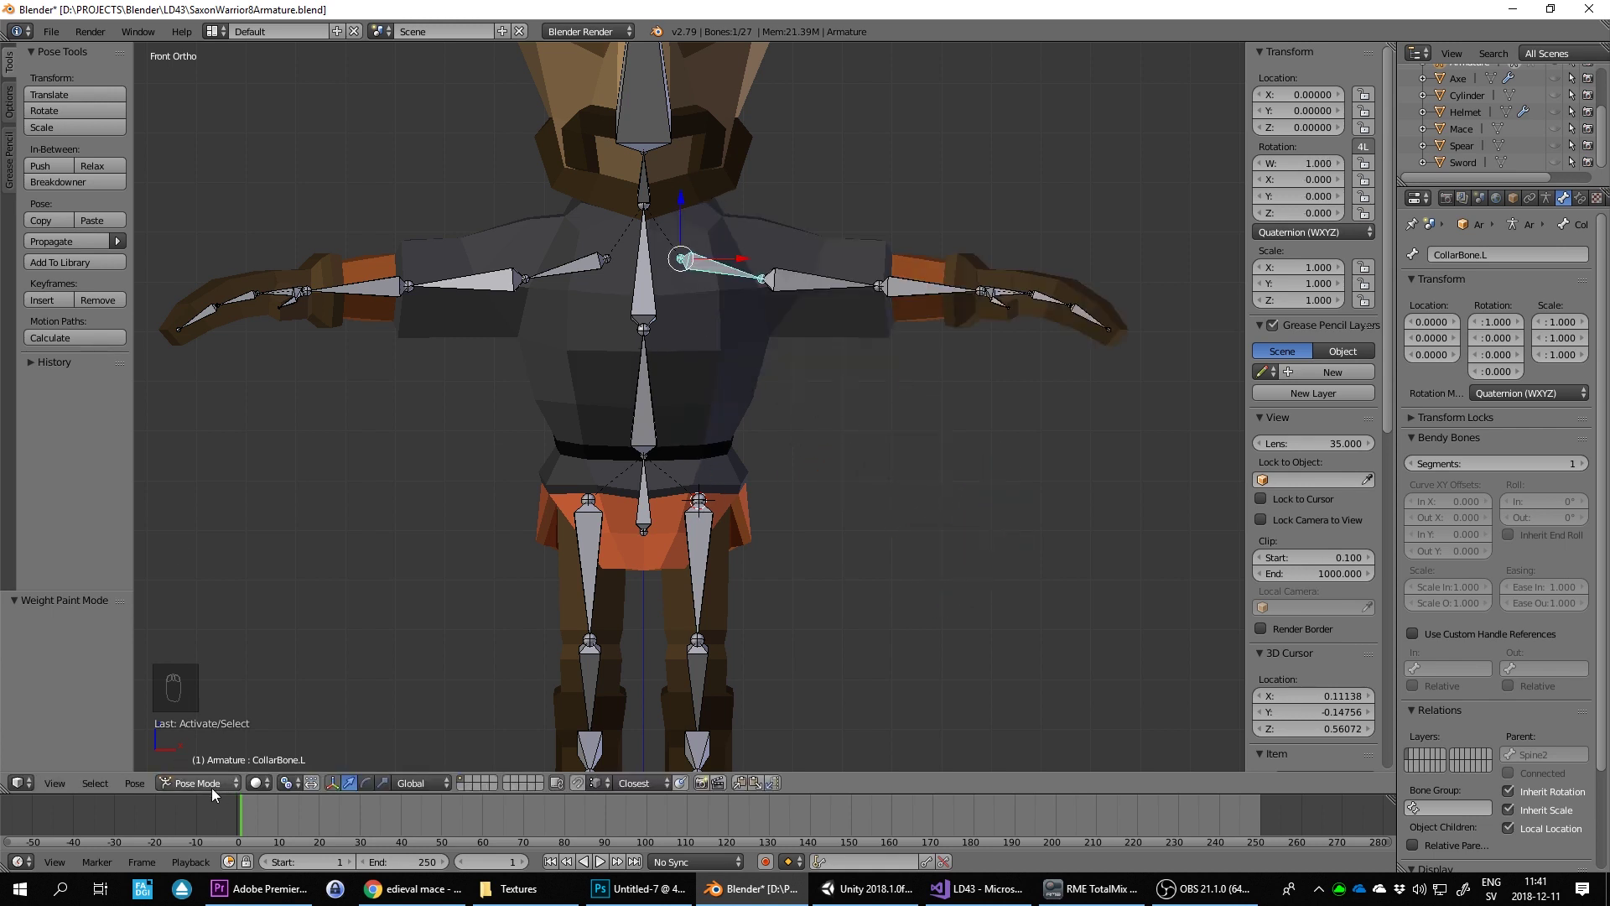
Step: Cycle the warrior through its modes and land in Weight Paint with CollarBone.L active
key(Tab)
drag(518, 274, 545, 564)
key(Tab)
key(Tab)
key(Tab)
key(Tab)
key(Tab)
key(Tab)
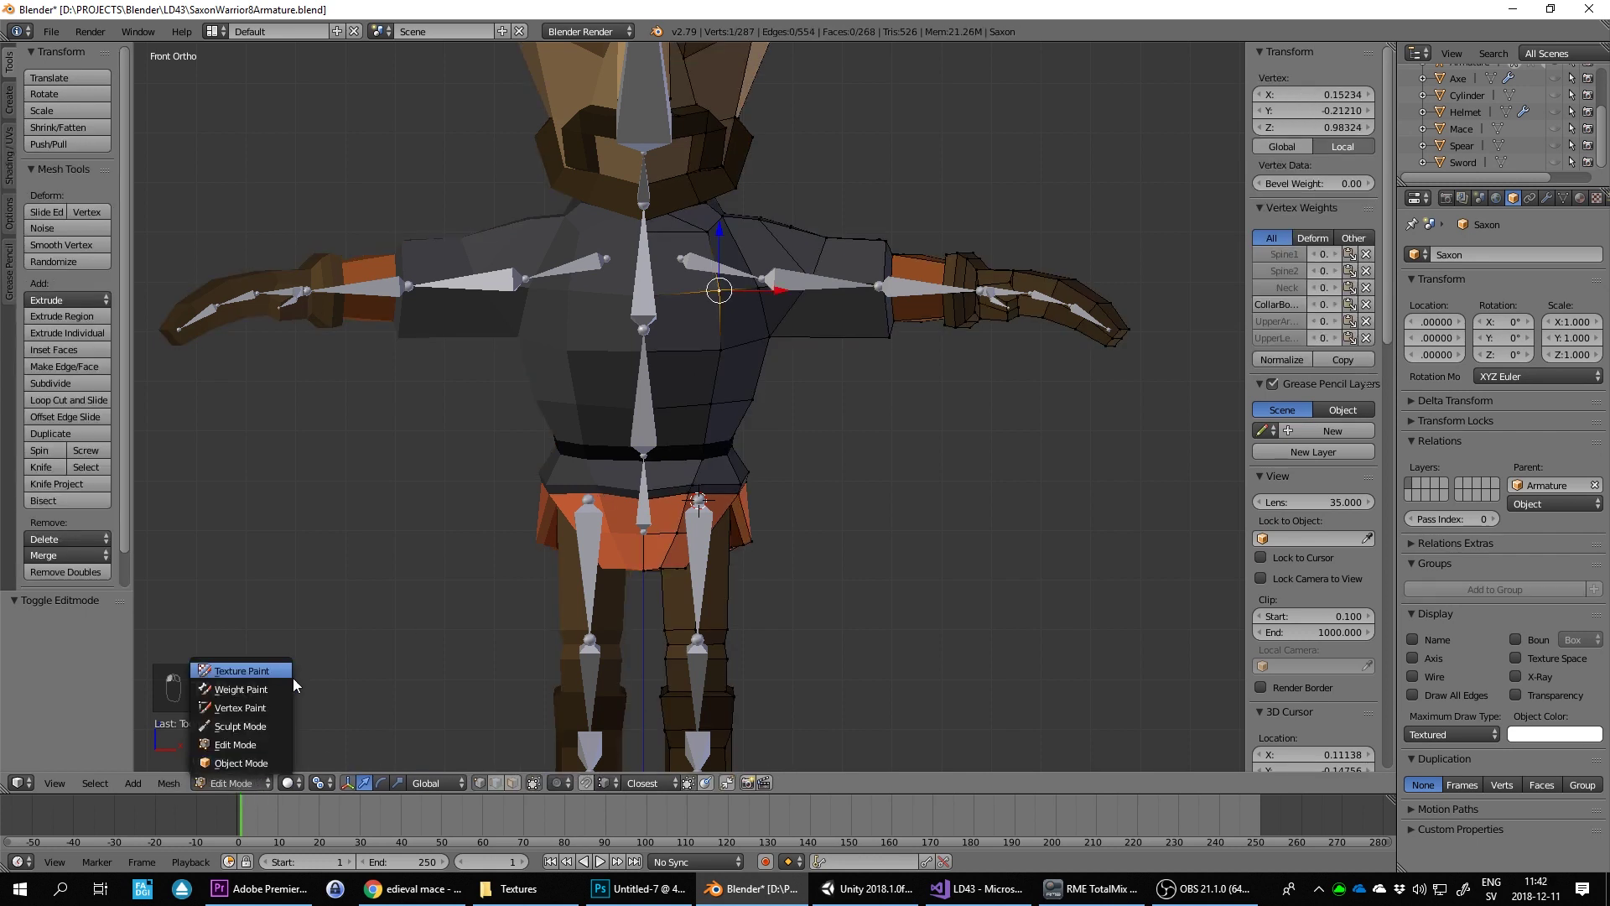
key(Tab)
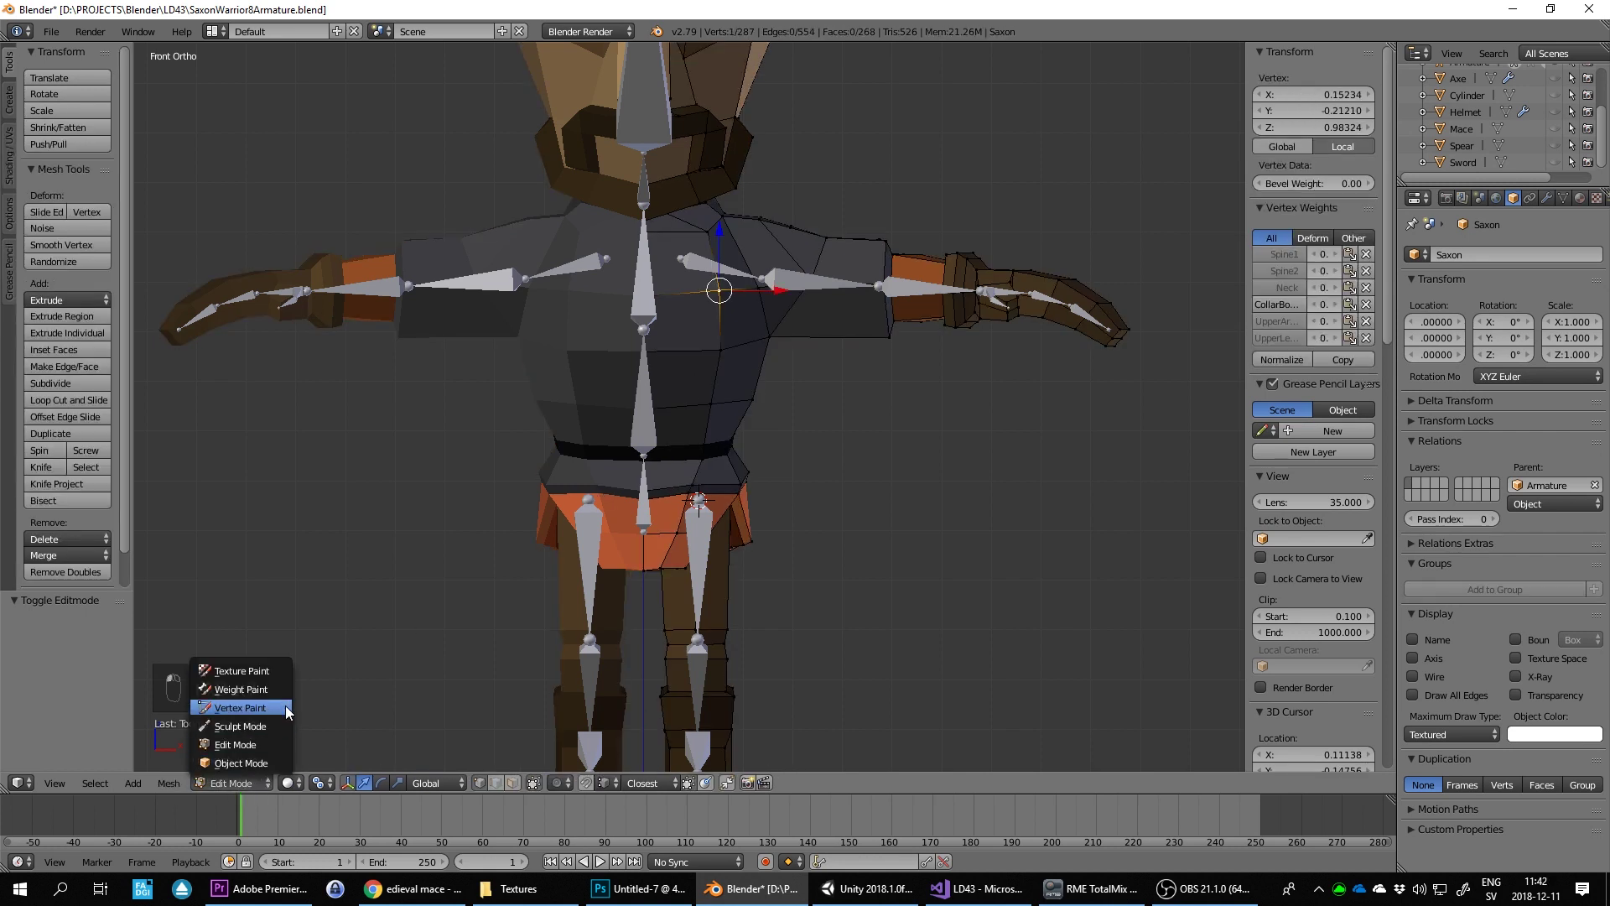
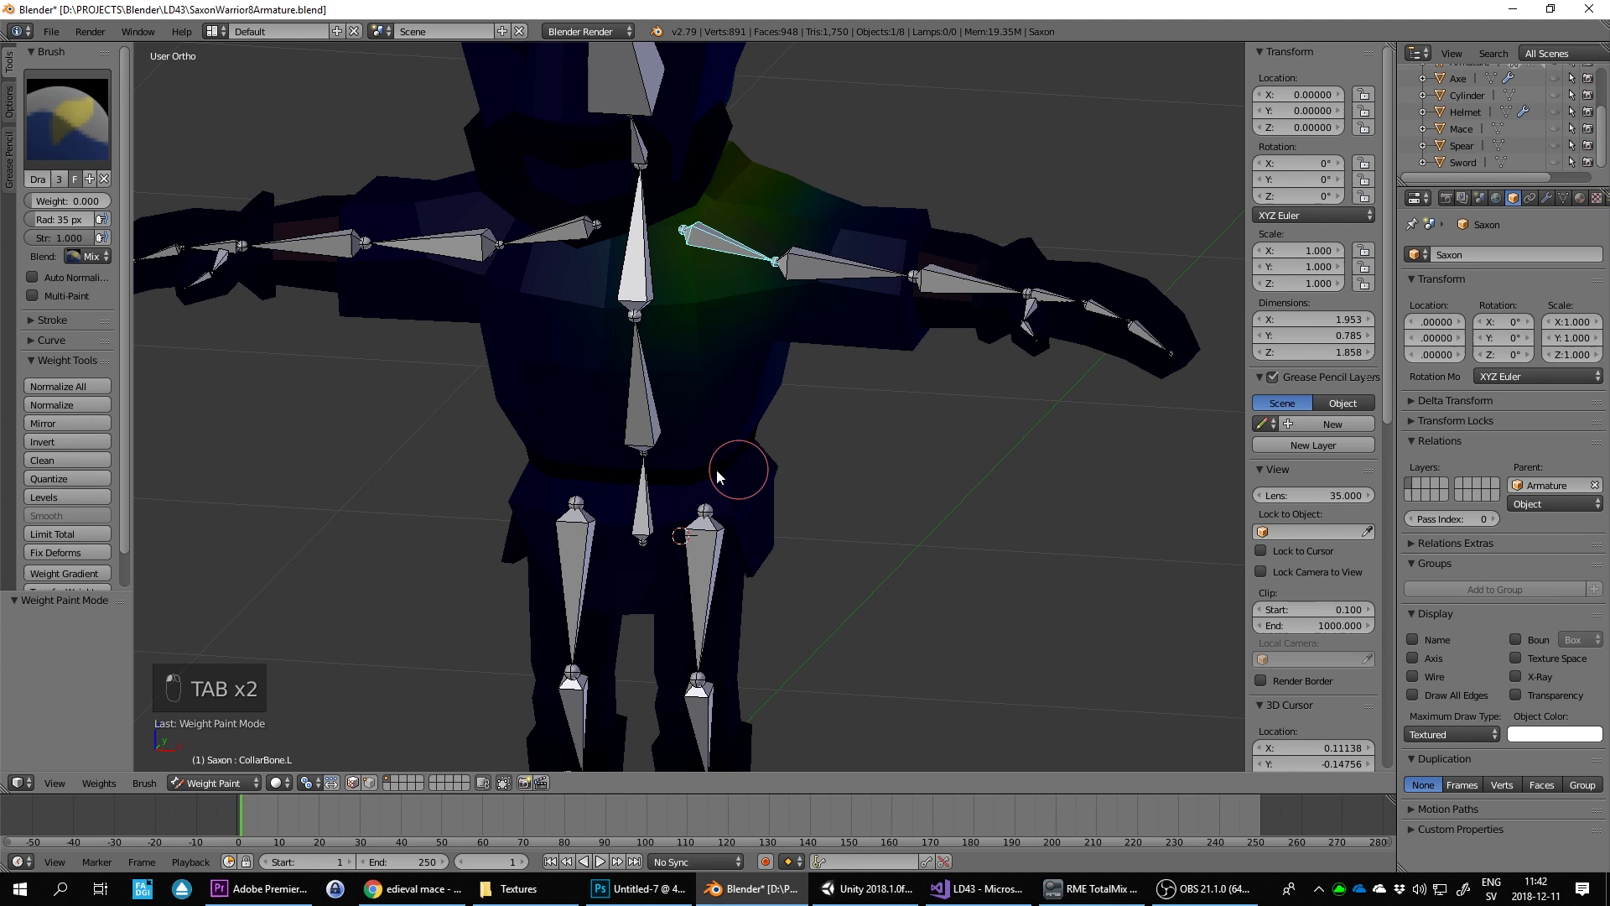
Step: Paint CollarBone.L weight strokes across the left shoulder while orbiting the torso
drag(686, 479, 512, 565)
drag(511, 565, 868, 459)
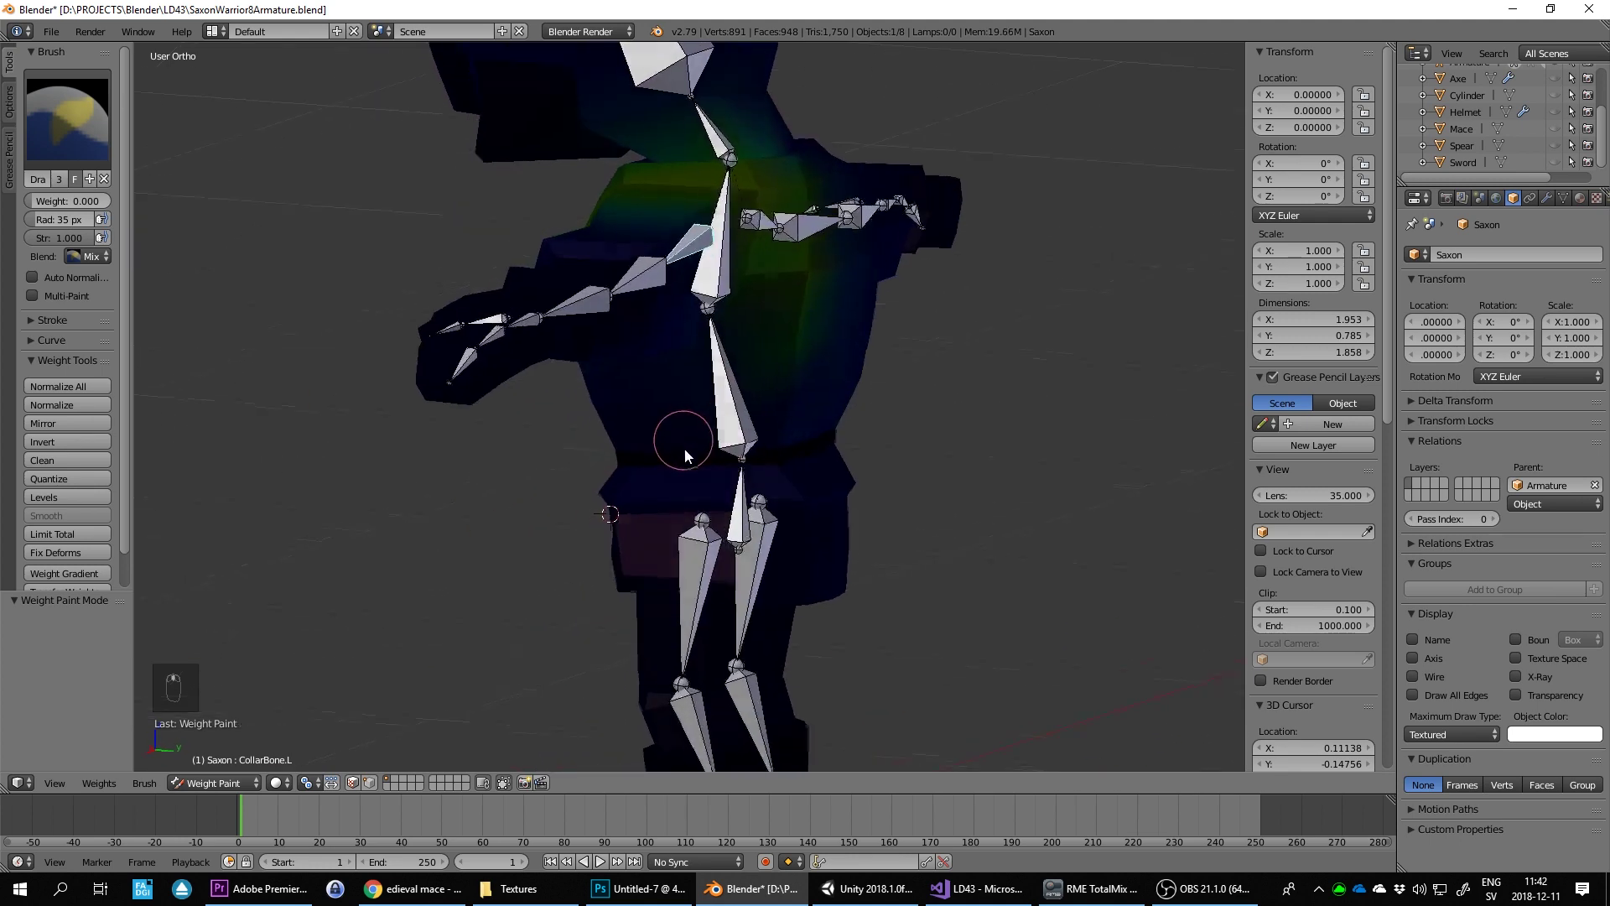
drag(739, 474, 979, 447)
drag(978, 447, 941, 509)
drag(710, 488, 307, 758)
drag(307, 758, 239, 792)
drag(232, 762, 870, 396)
drag(870, 397, 833, 362)
Step: Leave weight painting, go to front view and swing the left collarbone down in pose mode
key(Tab)
key(Tab)
key(KP_1)
key(r)
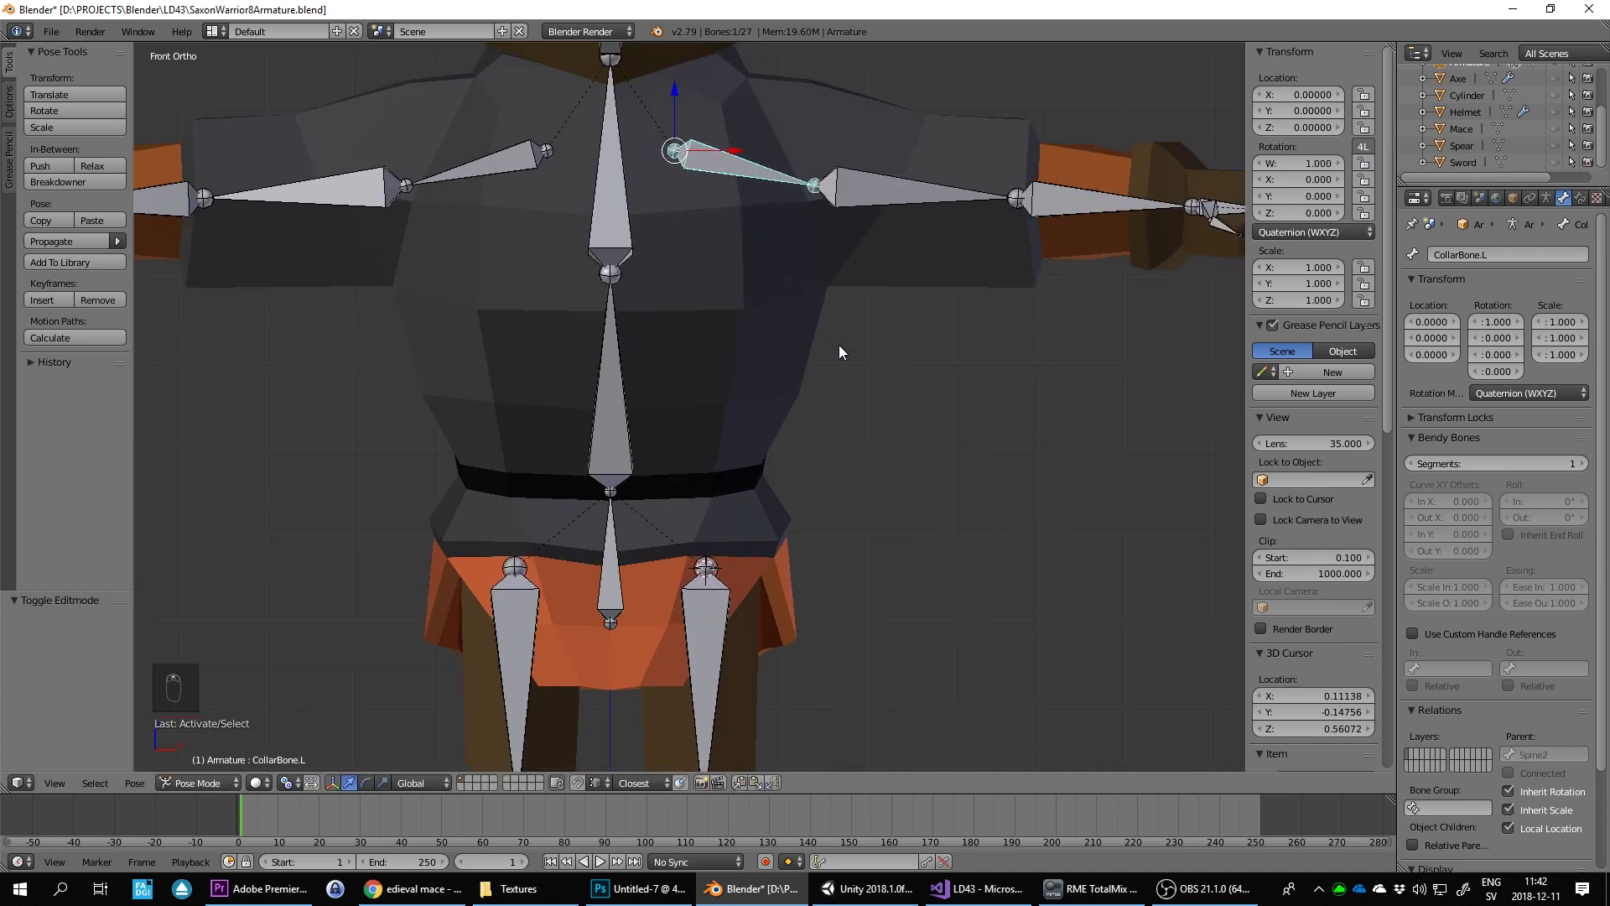
key(r)
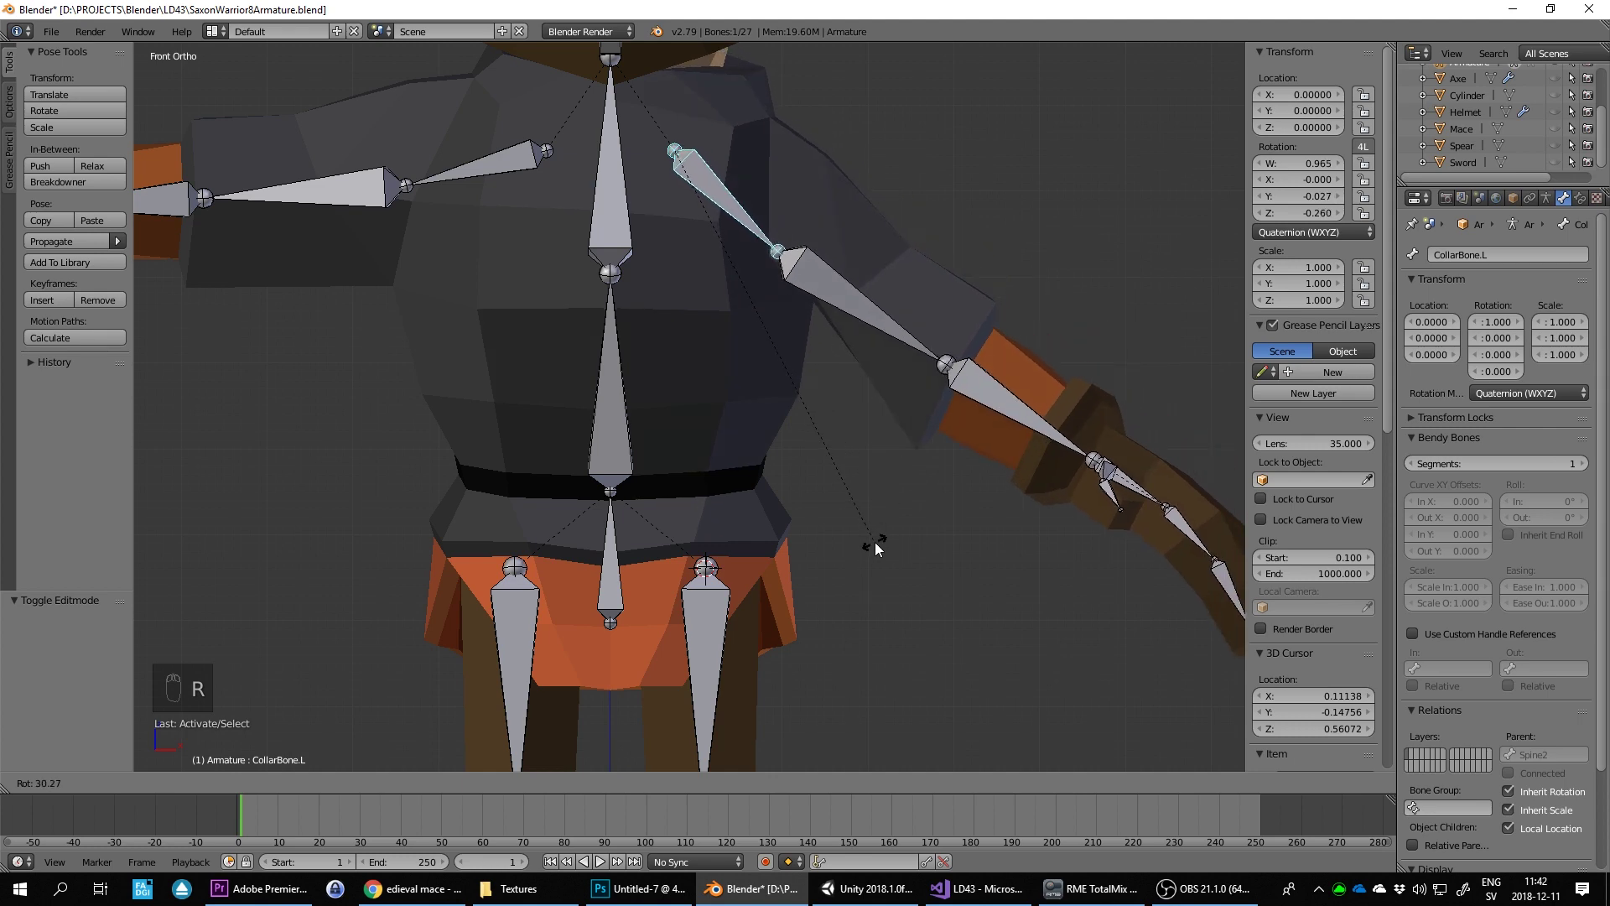
drag(894, 215, 1077, 222)
Step: Return the arm to rest, repeat the bend test, then go back to object mode on the mesh
key(r)
key(r)
drag(1081, 215, 859, 233)
key(r)
key(Tab)
key(Tab)
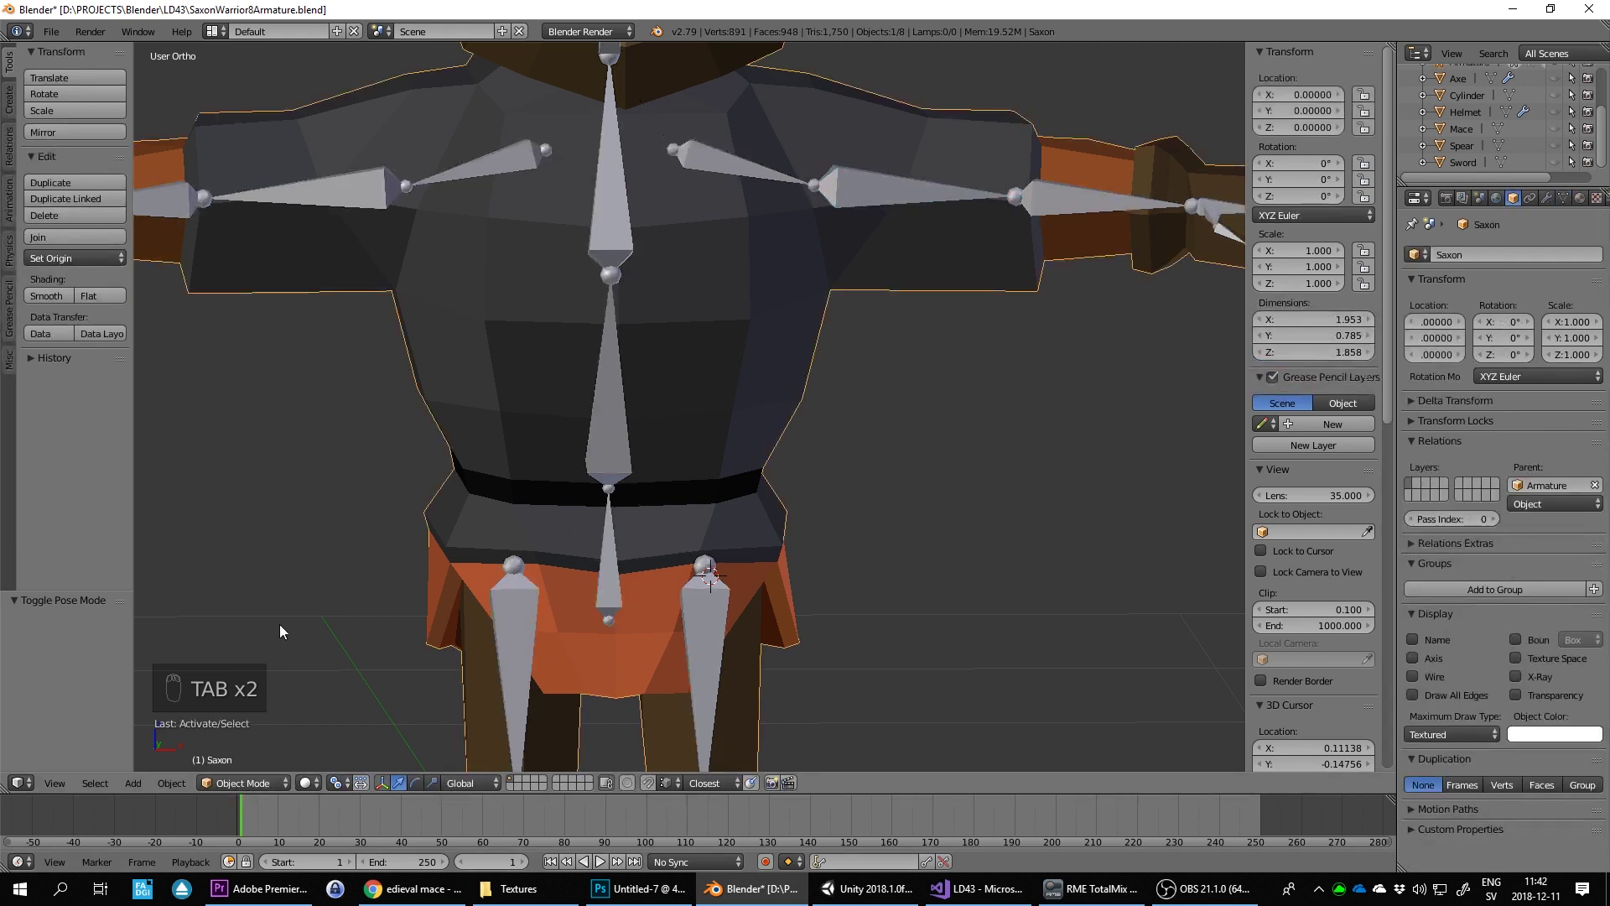
Step: Inspect the left arm weights from the front, then re-enter pose mode and frame the whole warrior
drag(272, 695, 507, 550)
key(KP_1)
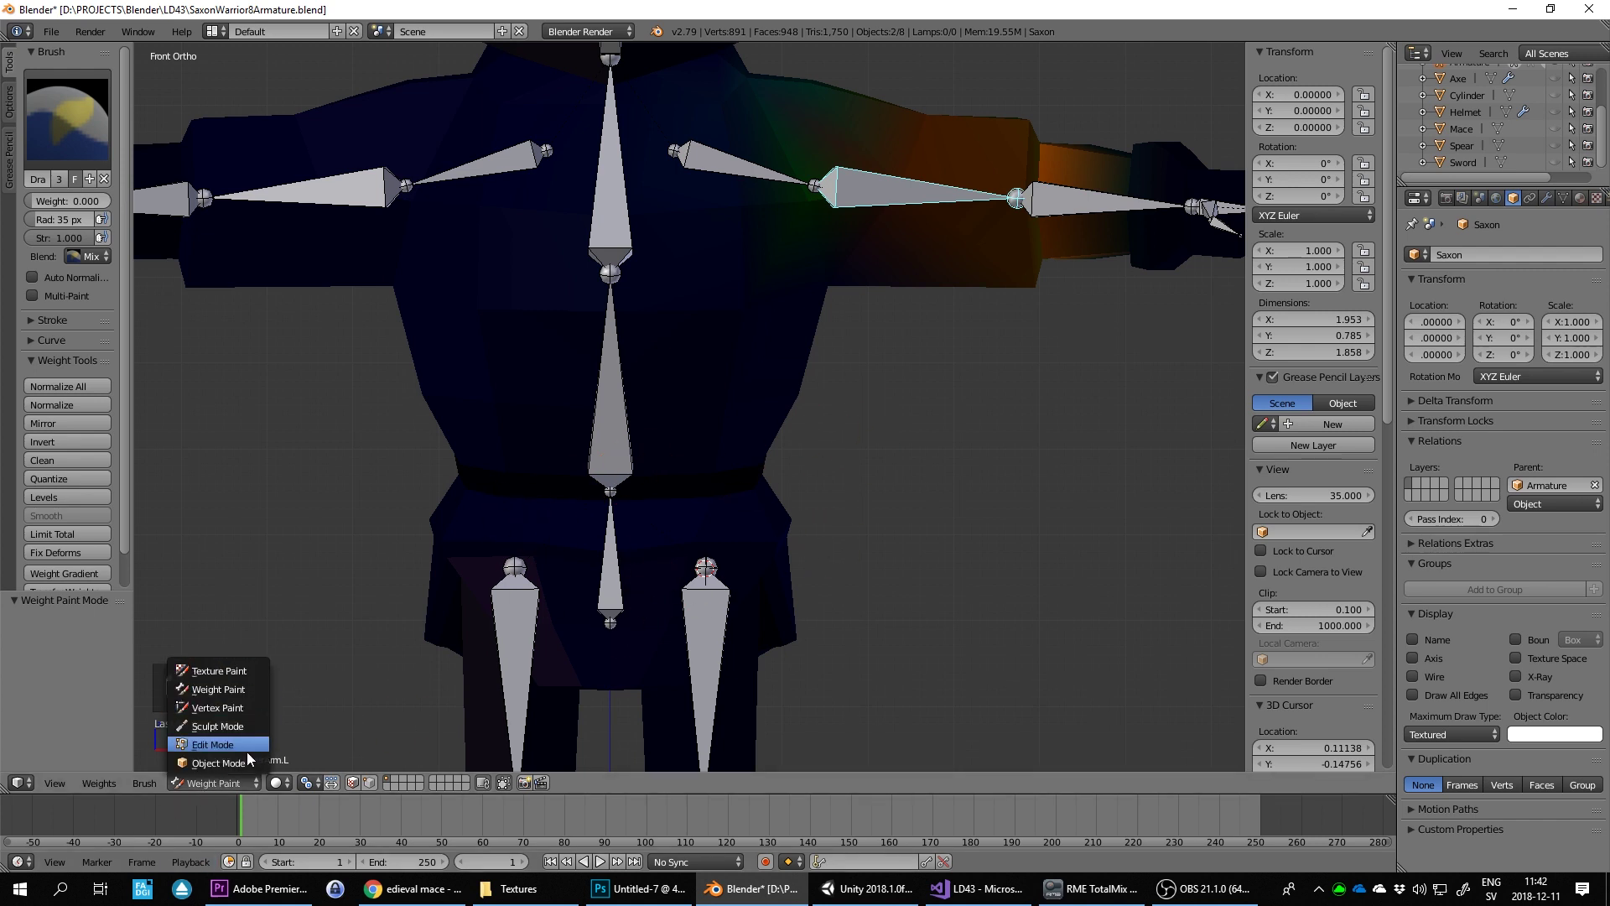
drag(893, 201, 925, 183)
key(r)
key(r)
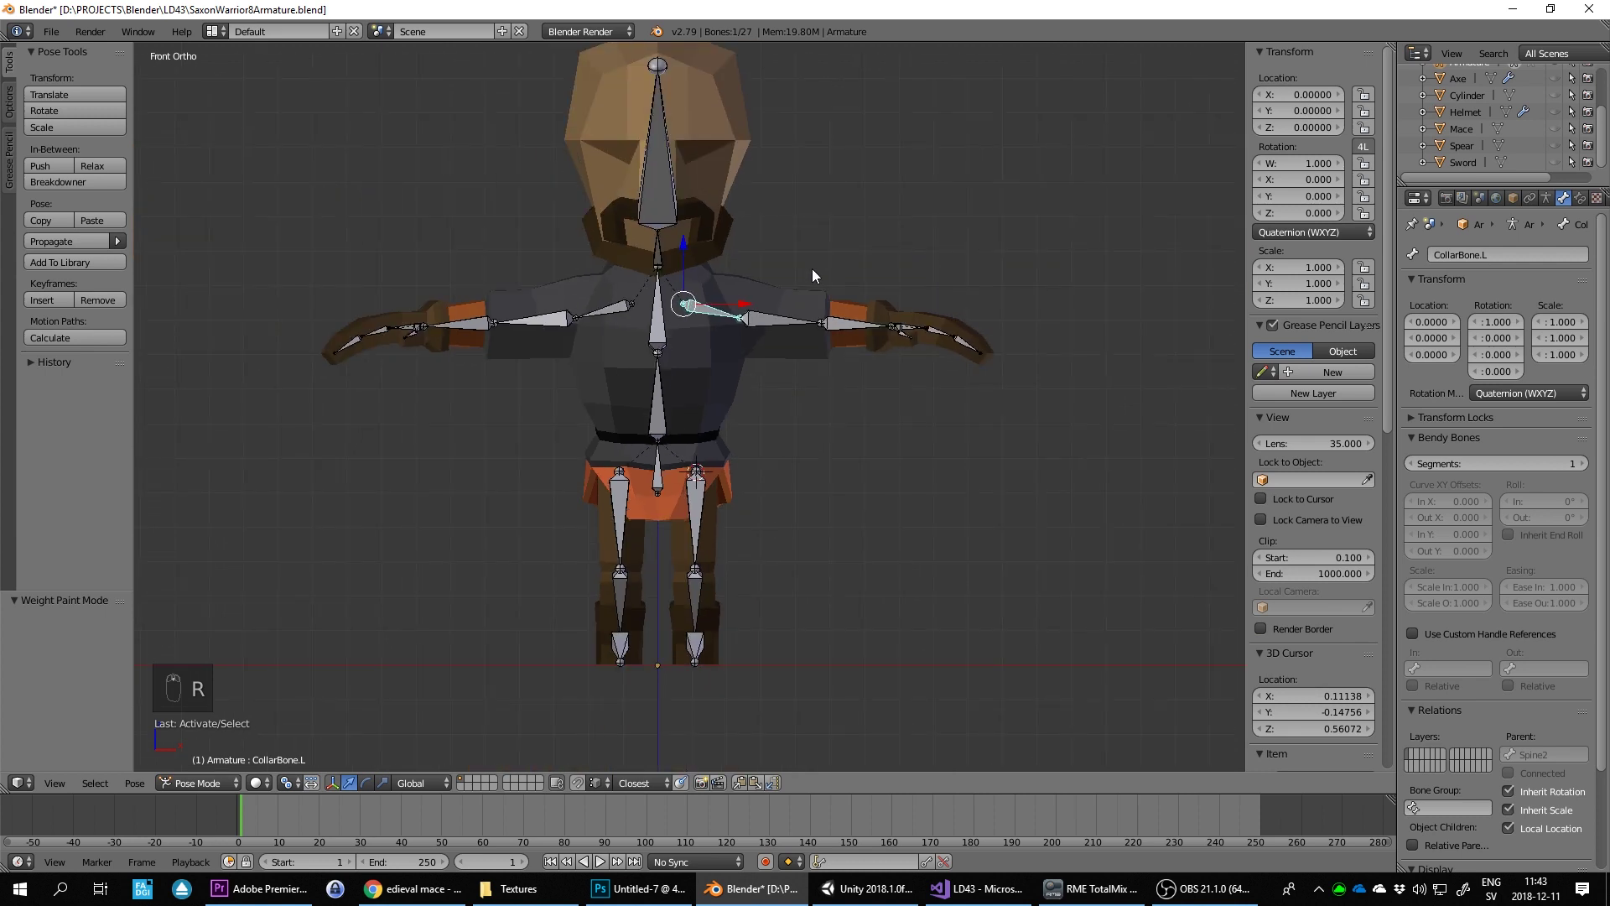
Step: Save, then rotate UpperLeg.R several times and orbit to confirm only the leg deforms
drag(545, 321, 932, 288)
key(r)
key(ctrl+s)
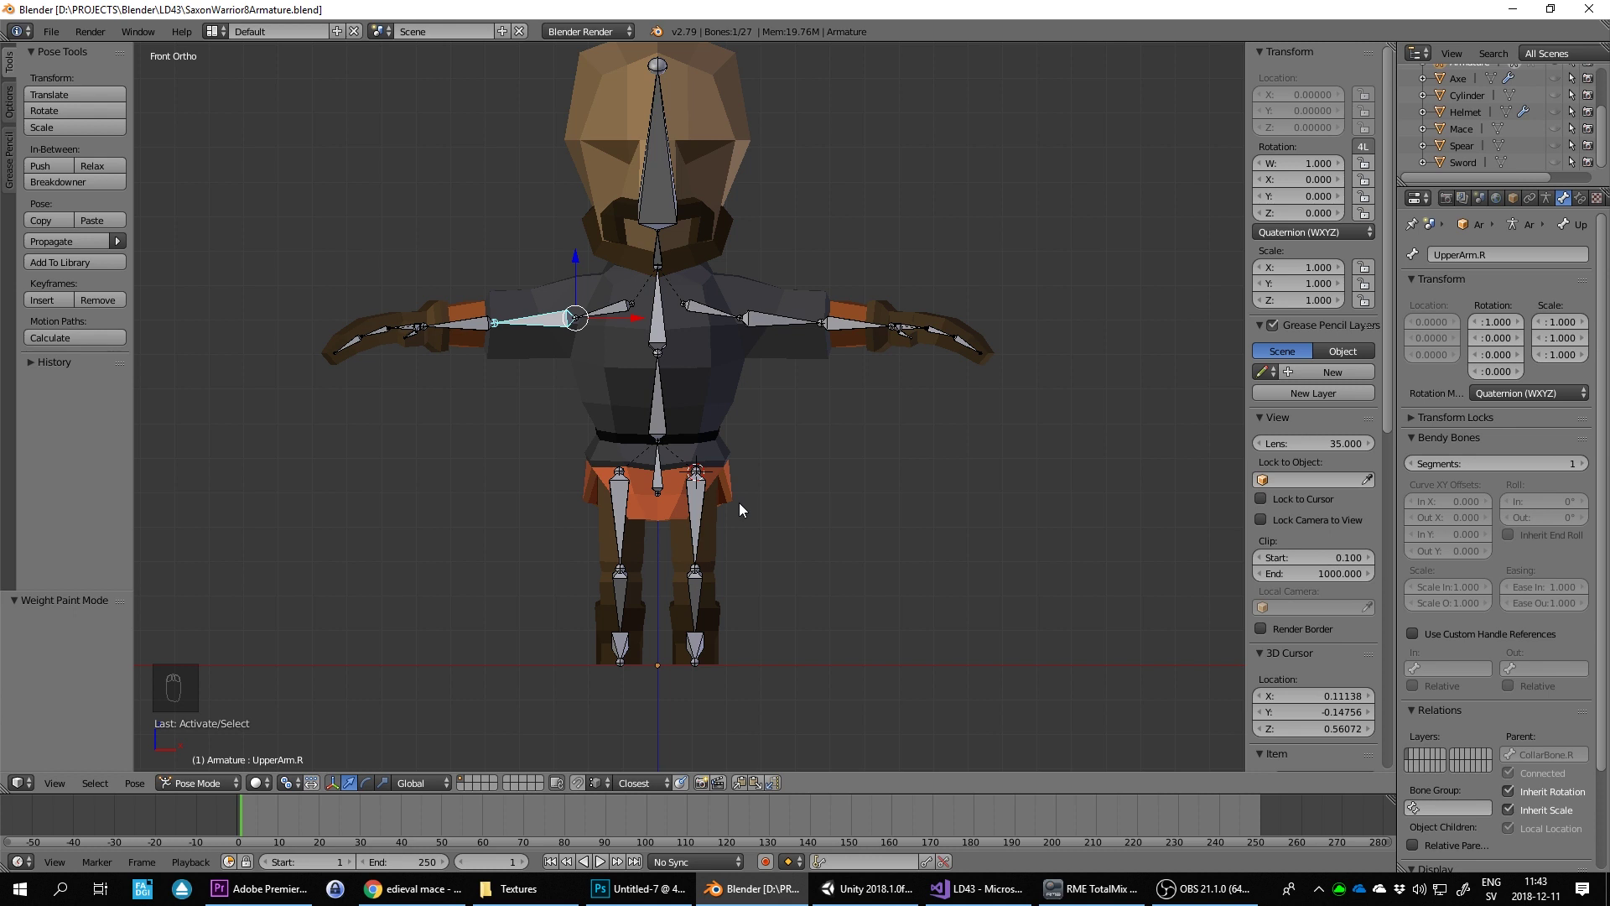
drag(682, 271, 884, 411)
key(r)
key(r)
key(r)
key(r)
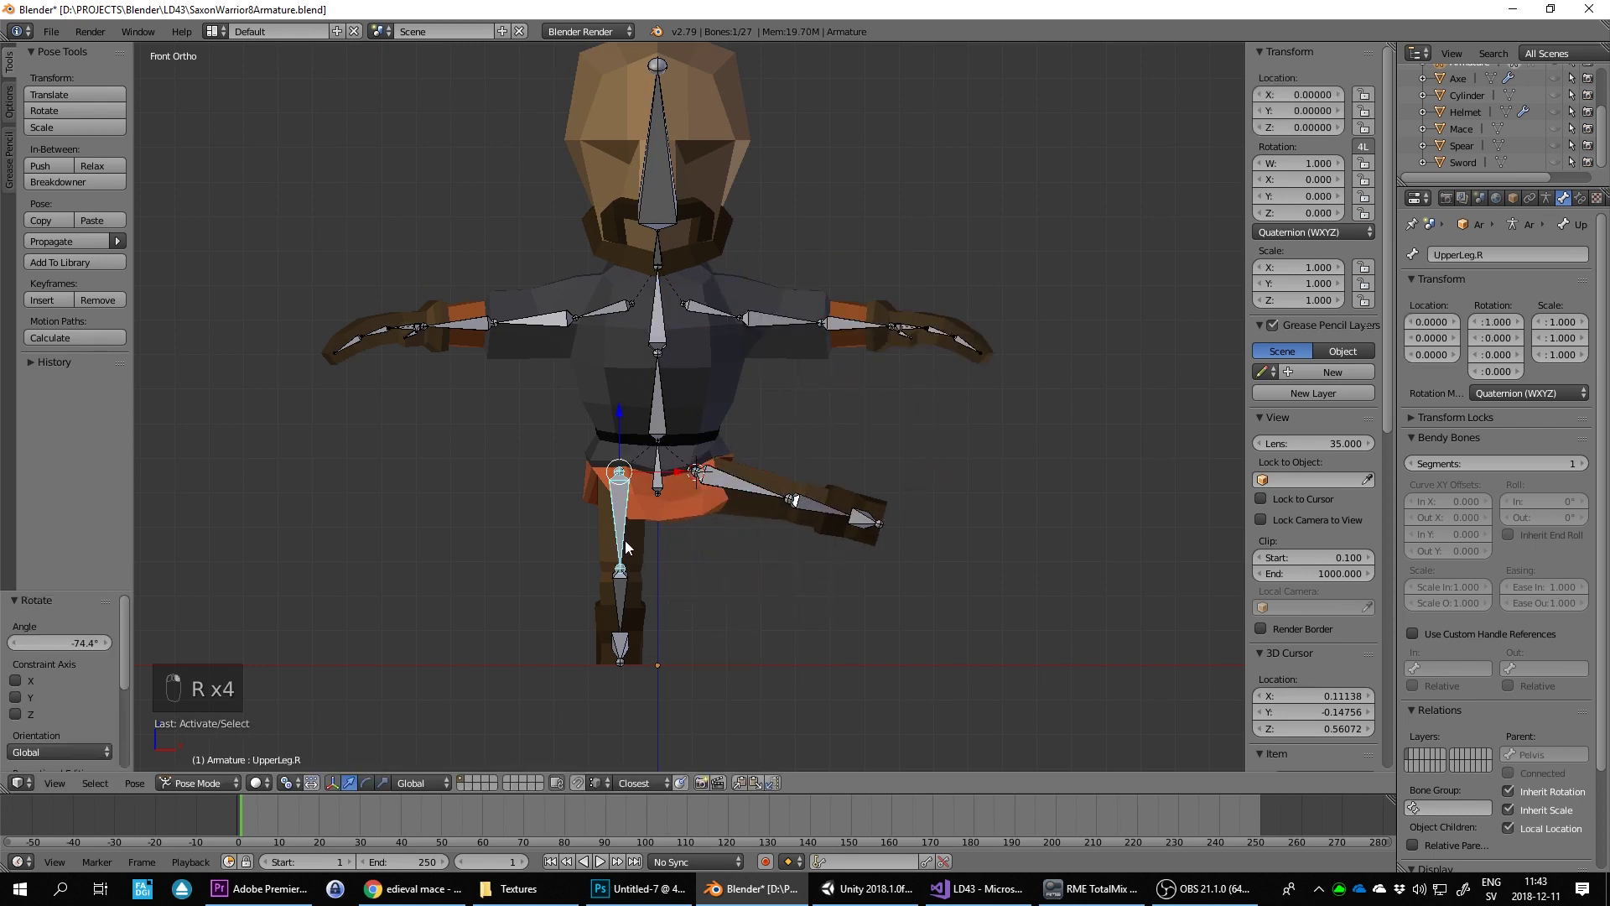
key(r)
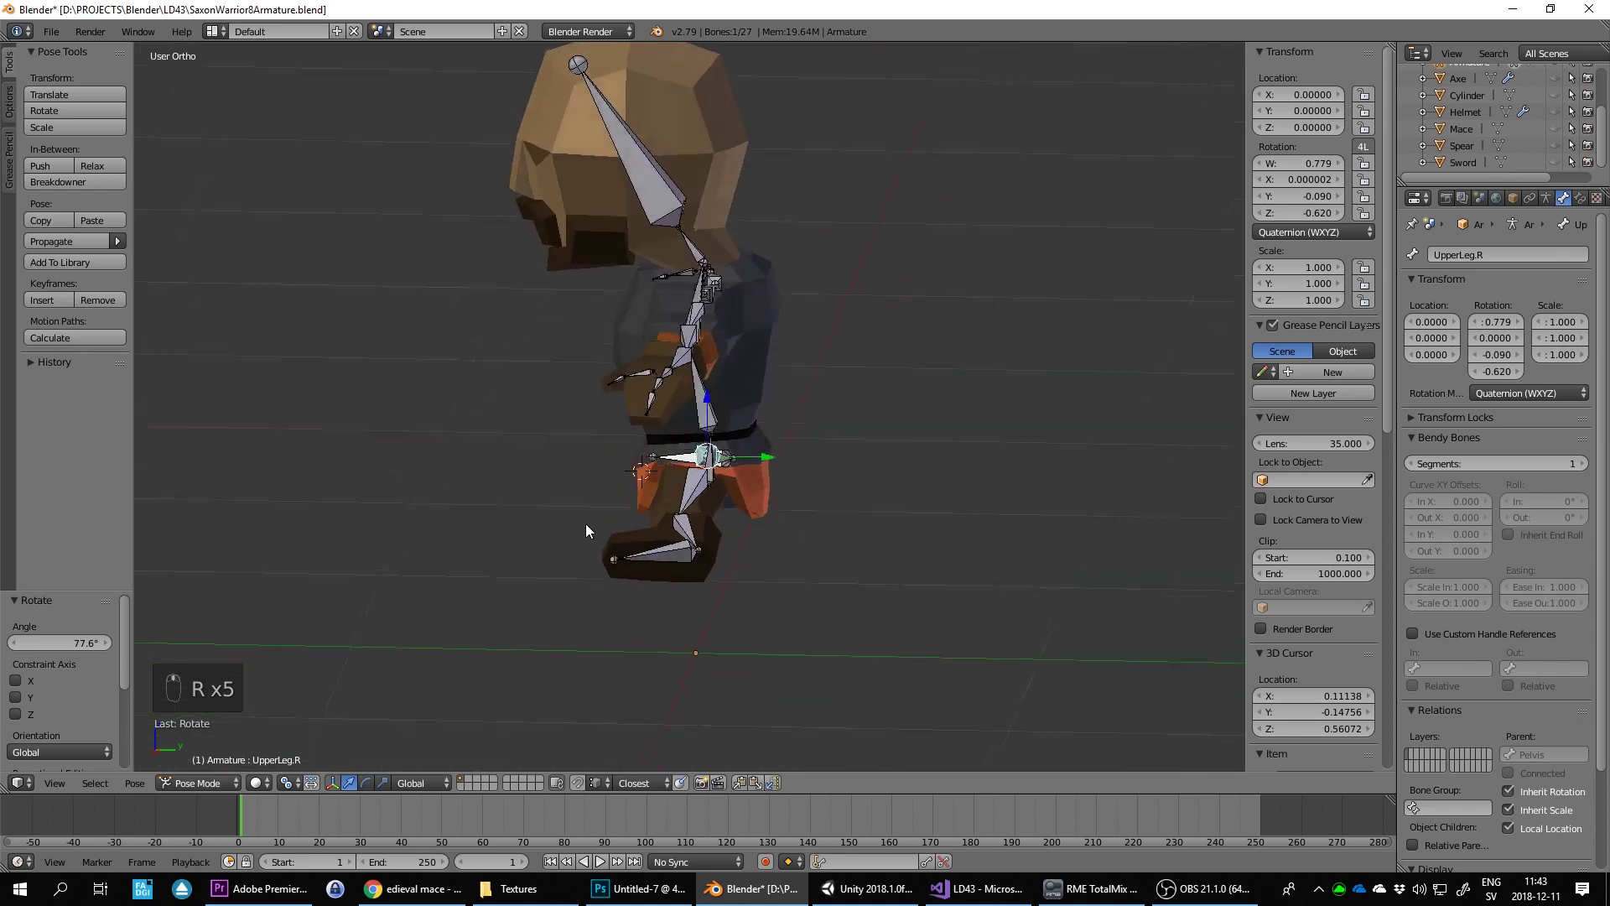
key(r)
Step: Undo the test rotations, return to front view, switch the armature to edit mode and save
key(ctrl+z)
key(ctrl+z)
key(ctrl+z)
key(ctrl+z)
key(ctrl+z)
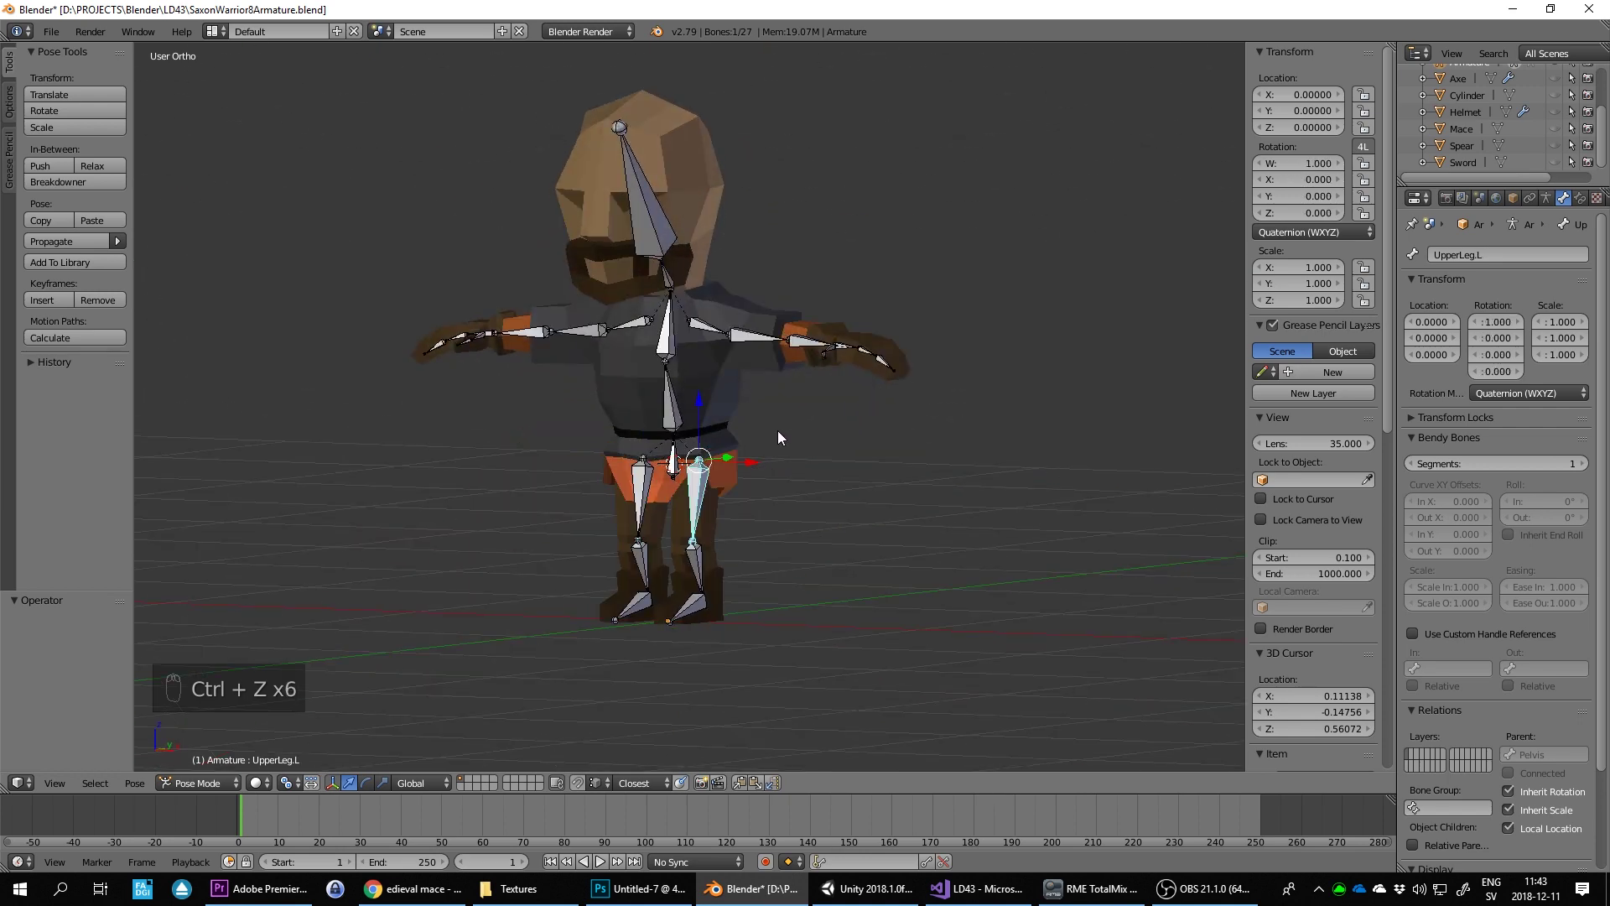
key(KP_1)
key(Tab)
key(ctrl+s)
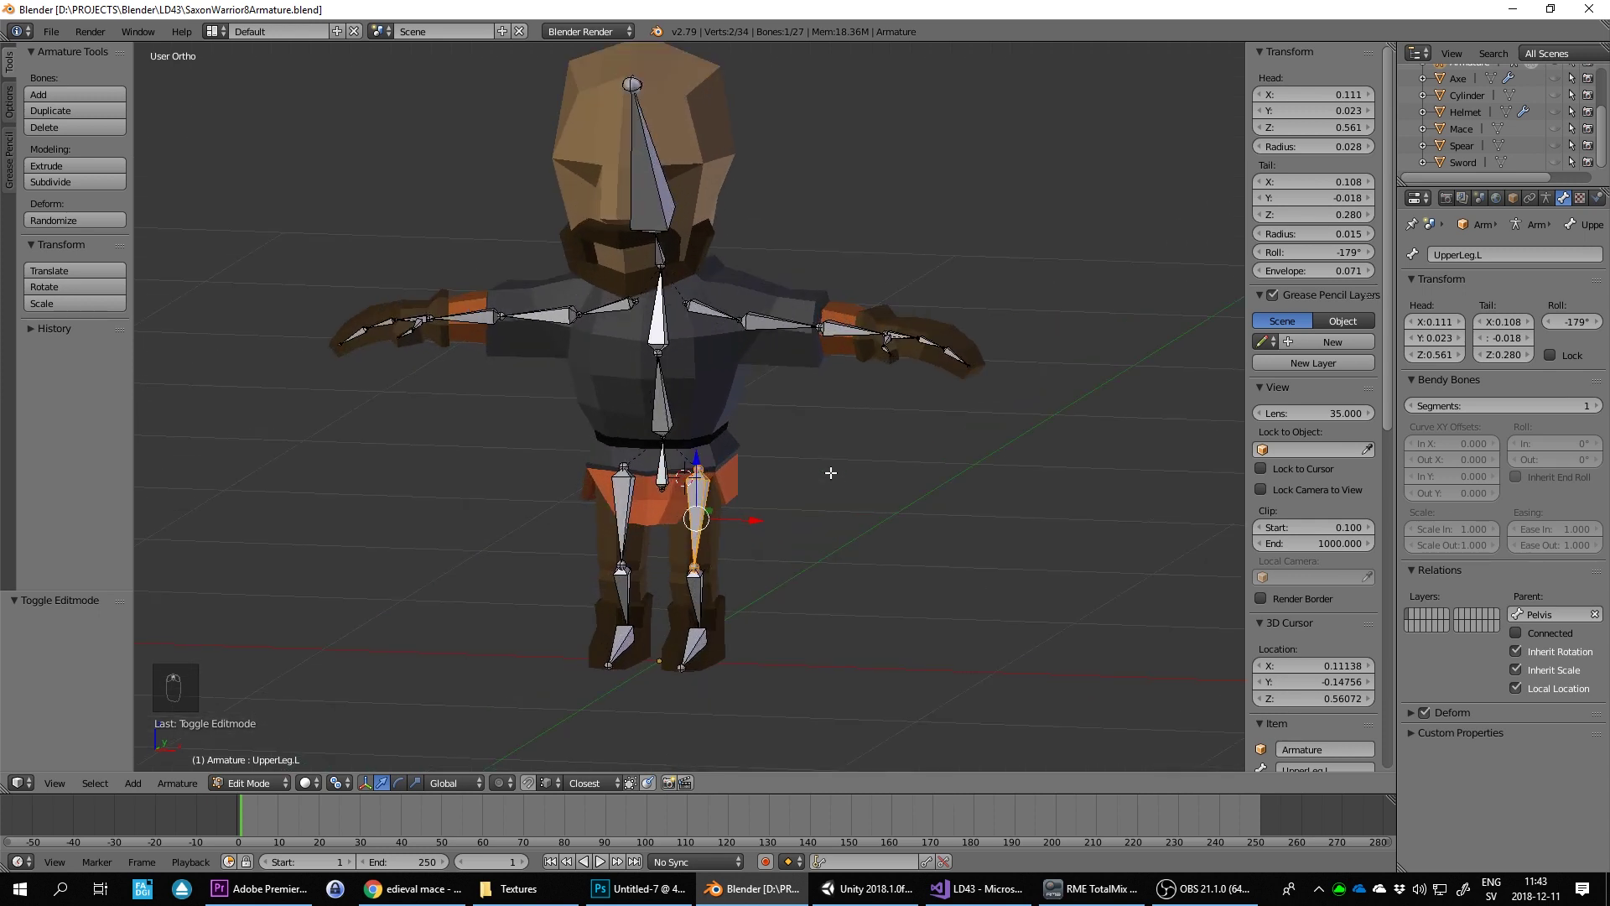
key(KP_1)
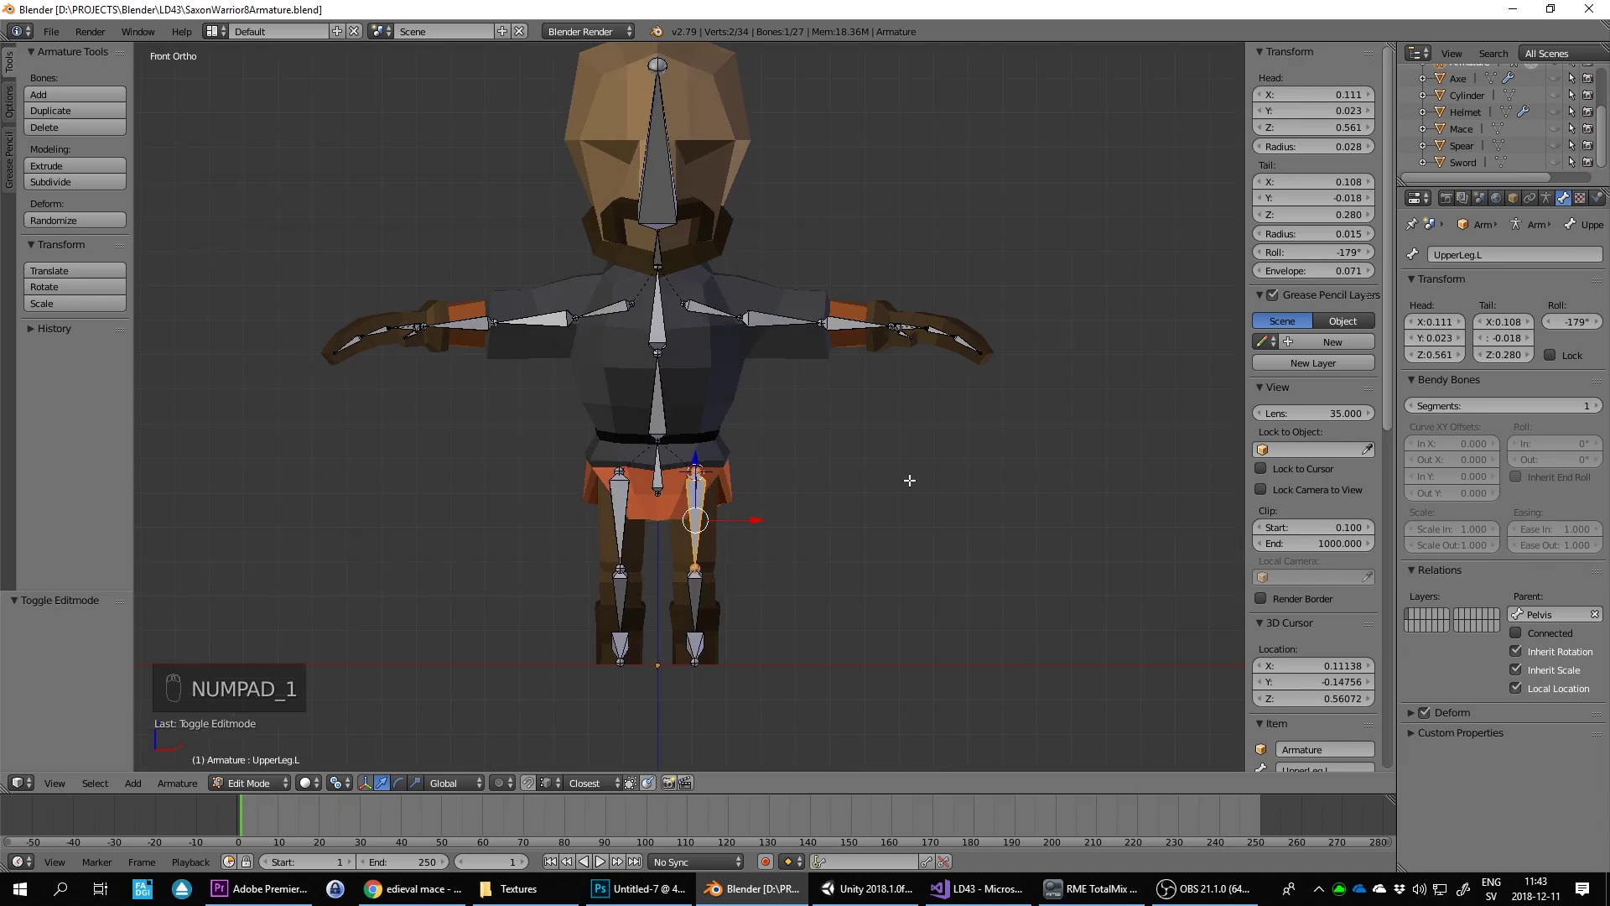